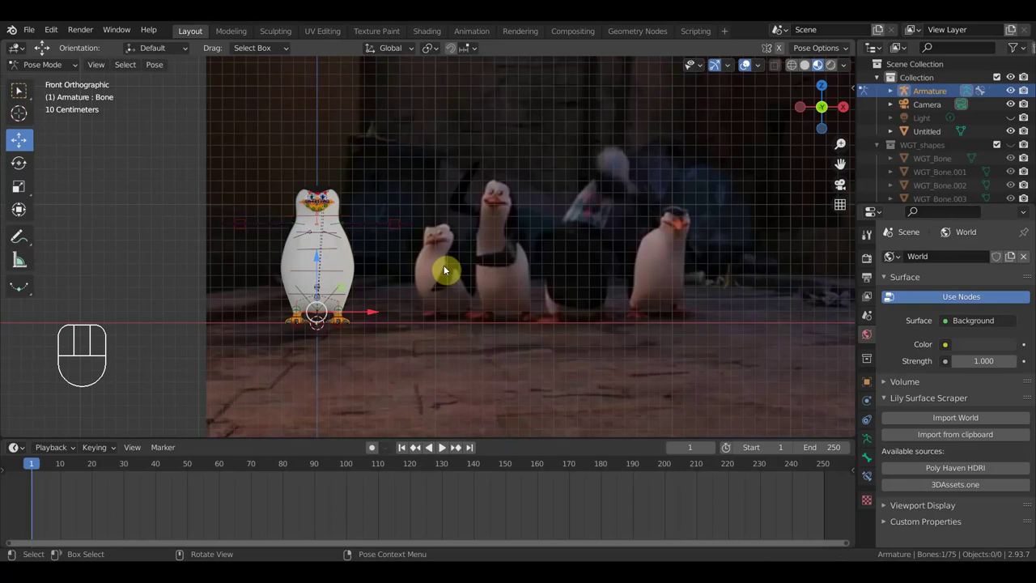
- View the rig from above, try a bone rotation and cancel it, leaving the pose unchanged
{"action": "key", "text": "a"}
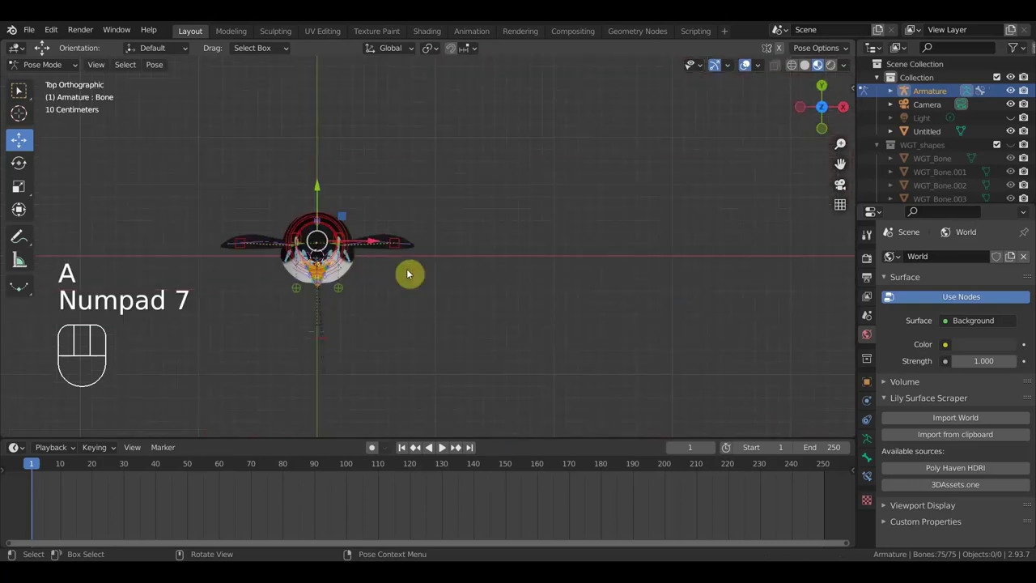
{"action": "key", "text": "r"}
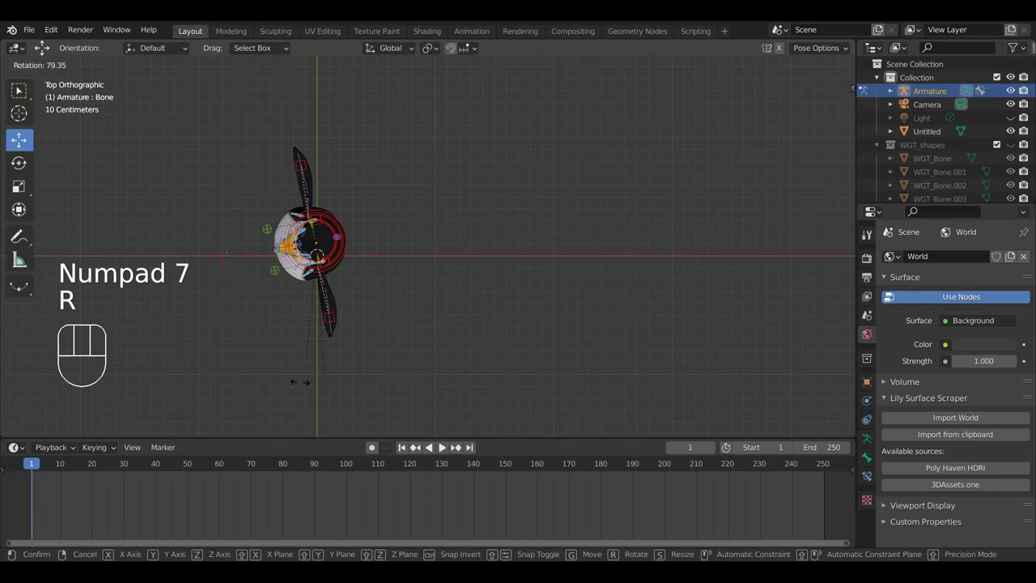
{"action": "left_click", "coordinate": [459, 284]}
{"action": "key", "text": "ctrl+z"}
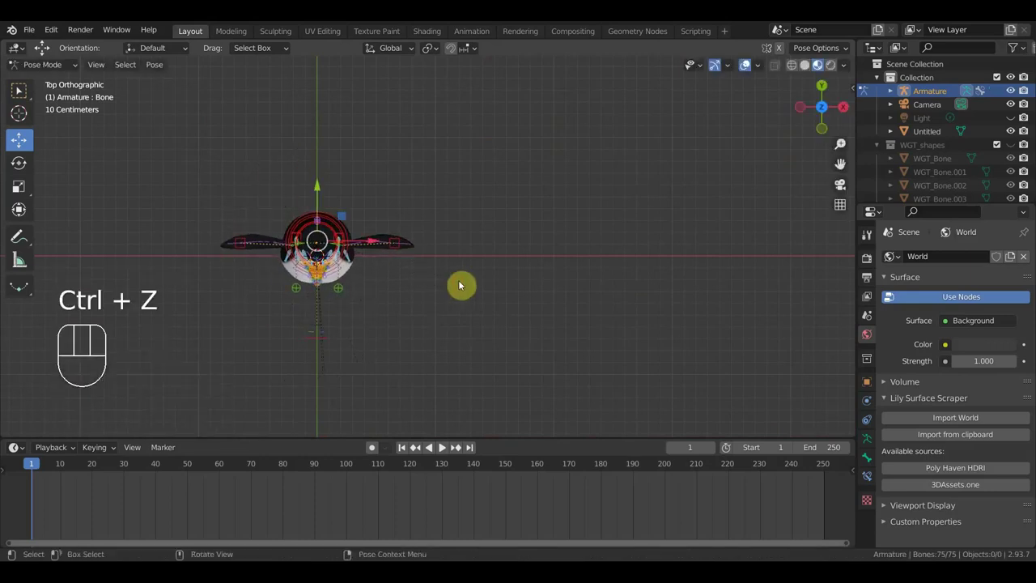
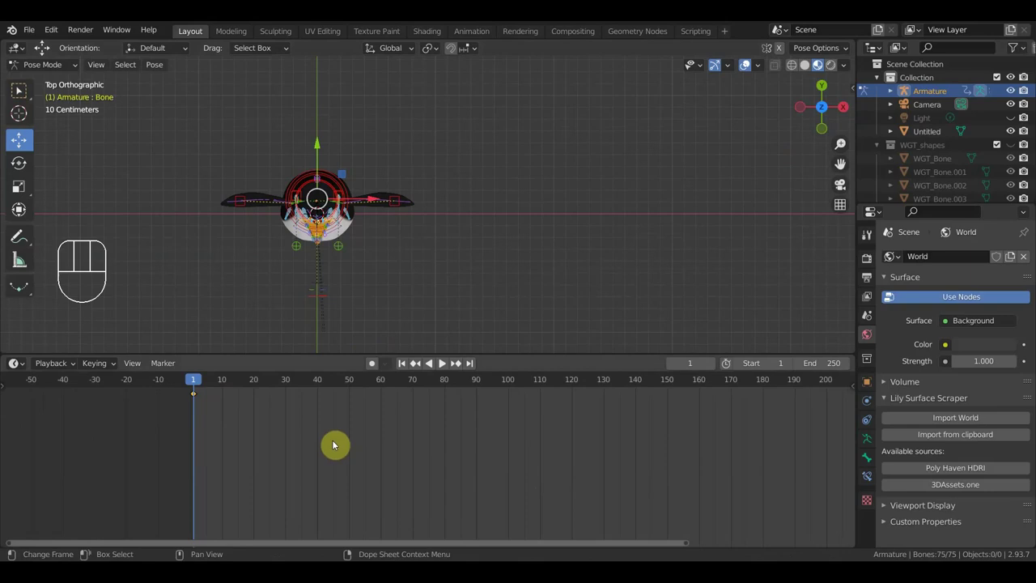
- Frame the first 60 frames in the timeline and begin a trial rotation of the selected bones
{"action": "key", "text": "g"}
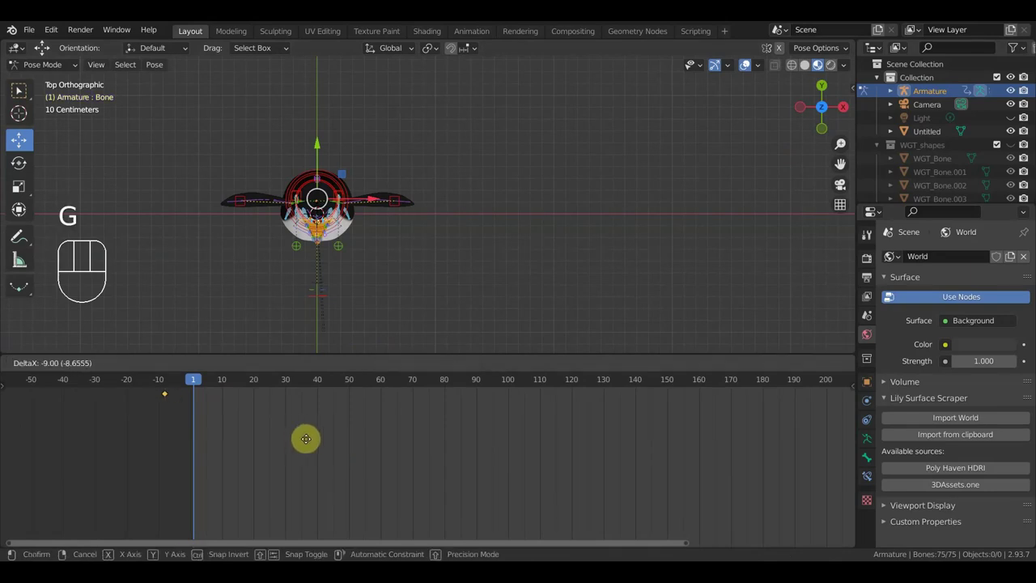
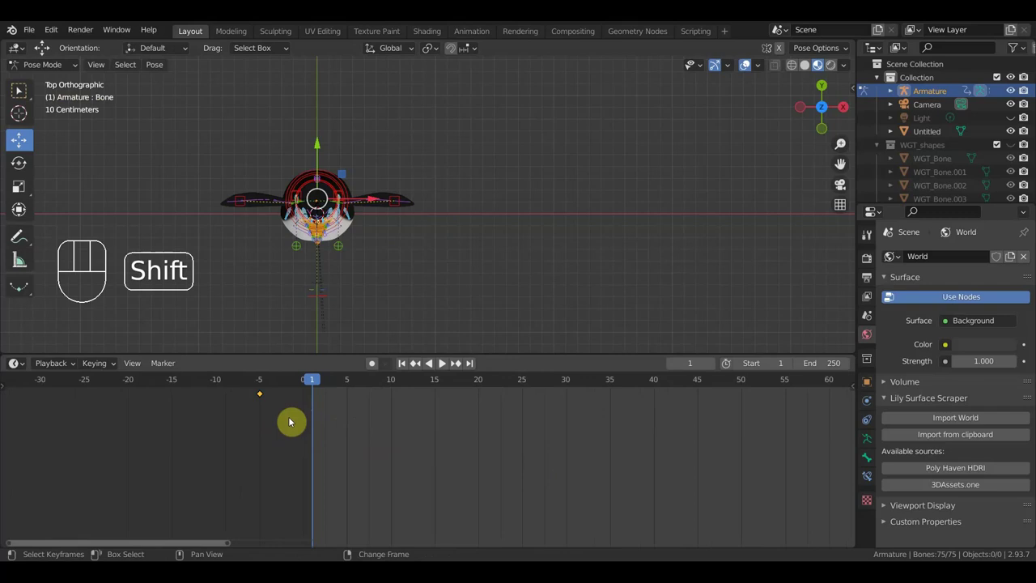
{"action": "key", "text": "shift+d"}
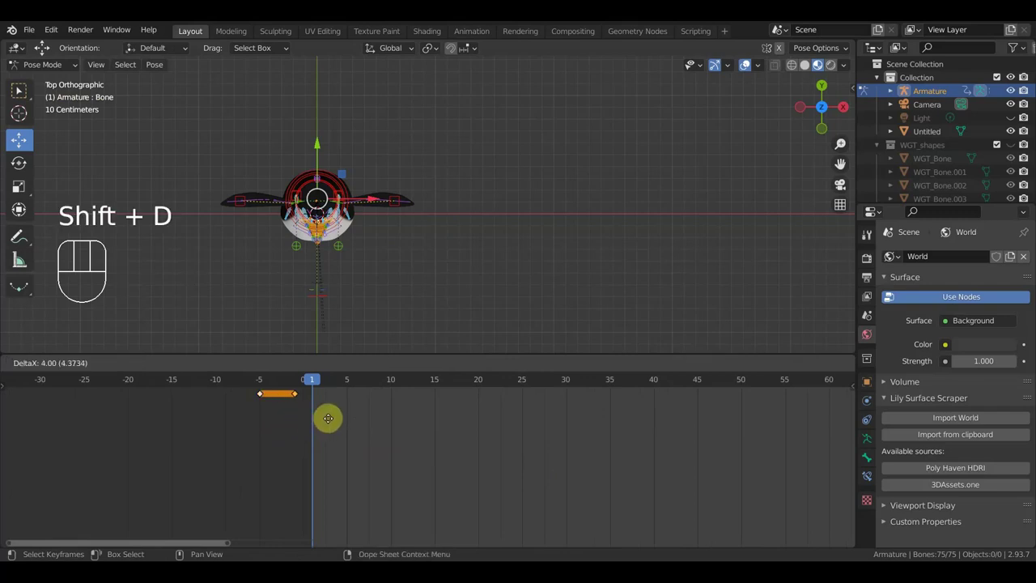
{"action": "left_click", "coordinate": [337, 419]}
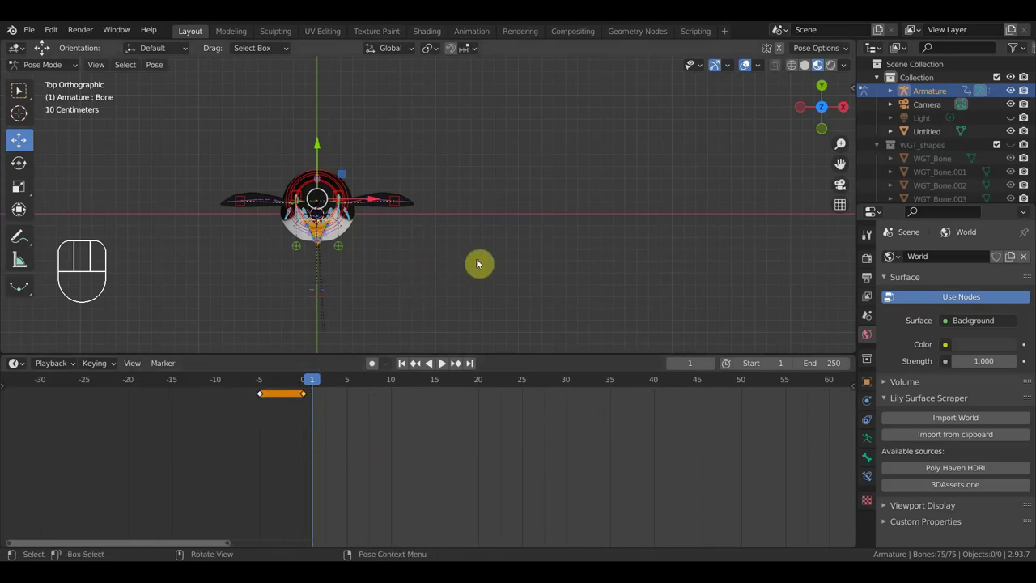
{"action": "key", "text": "r"}
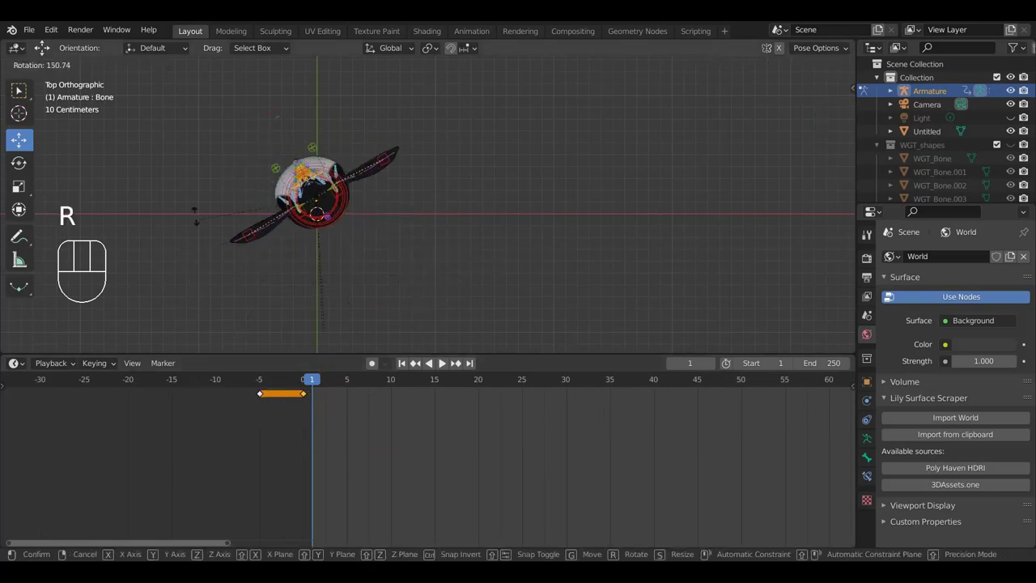
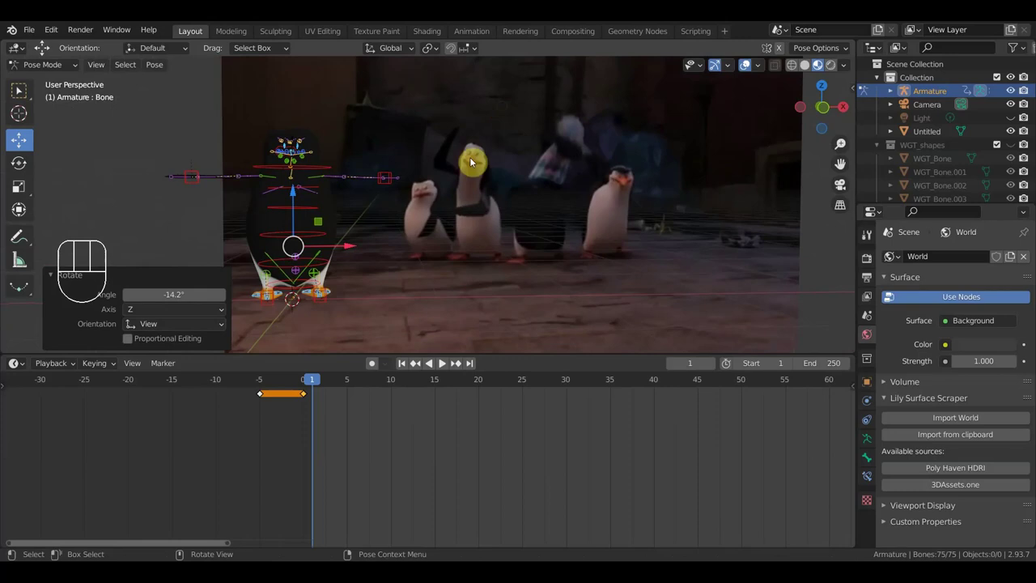
- From the side, select the penguin's base and chest bones to bend the torso forward
{"action": "left_click_drag", "start_coordinate": [487, 262], "coordinate": [368, 262]}
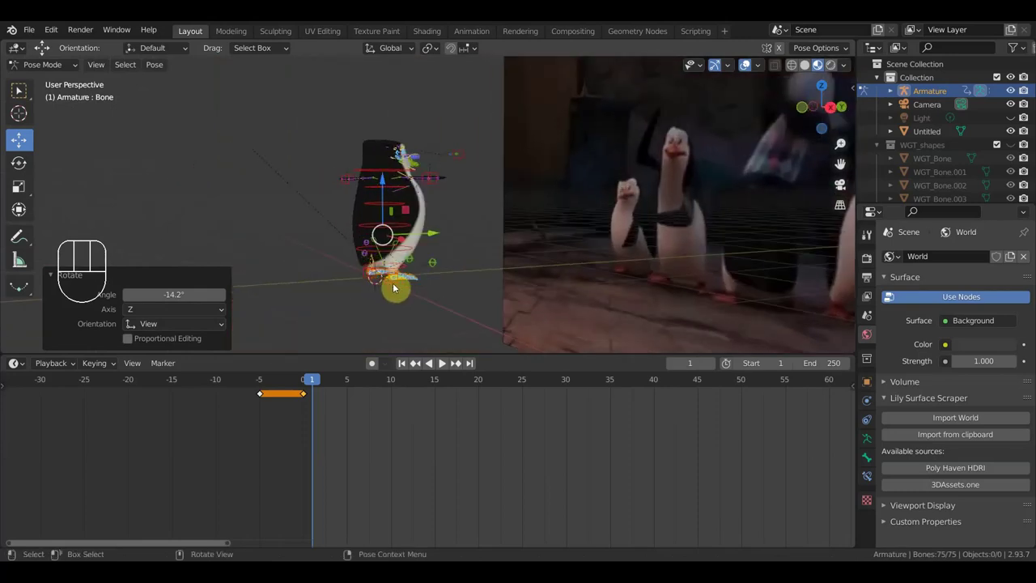
{"action": "left_click_drag", "start_coordinate": [435, 287], "coordinate": [426, 289]}
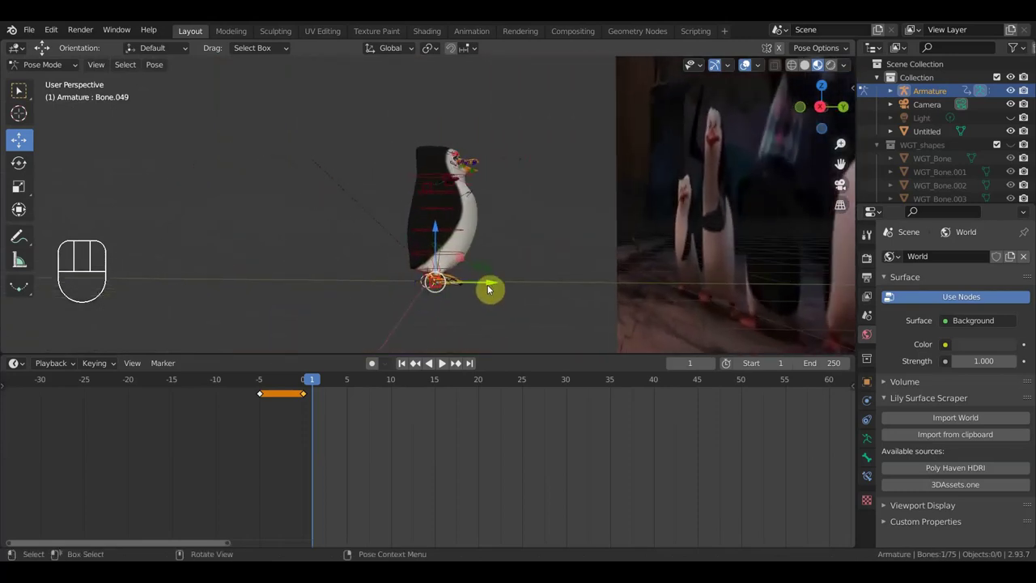
{"action": "left_click", "coordinate": [494, 282]}
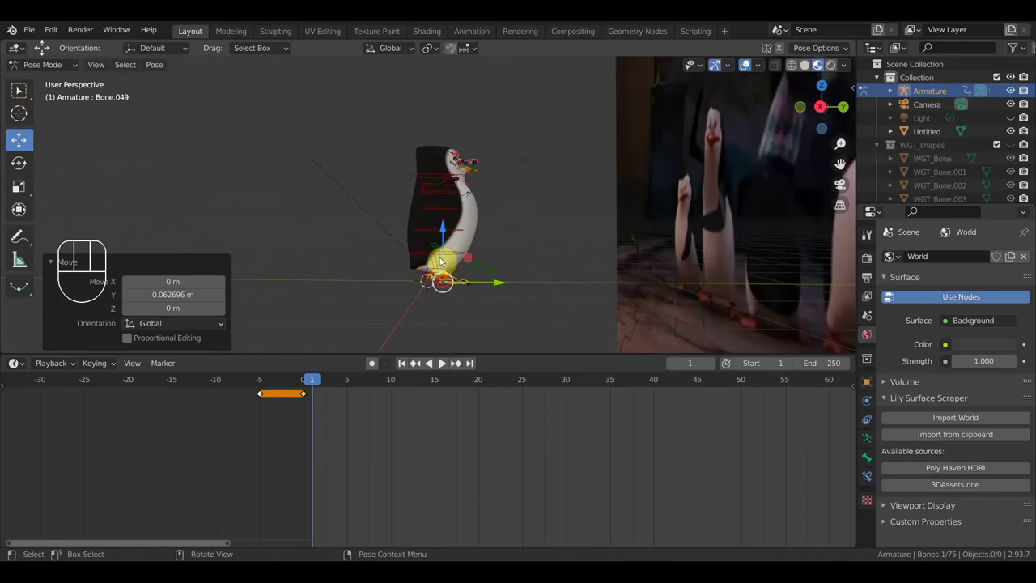
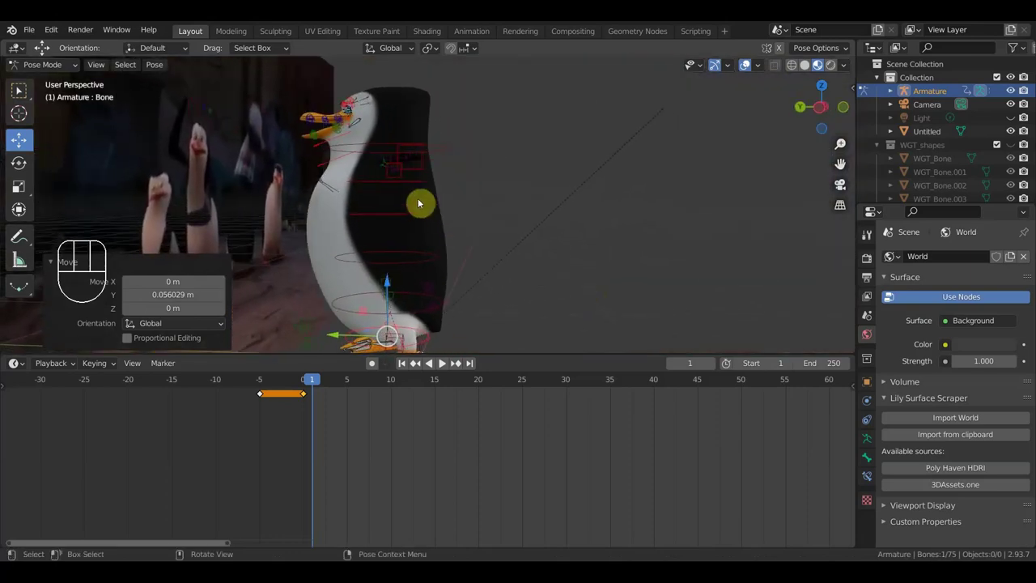
{"action": "left_click", "coordinate": [413, 181]}
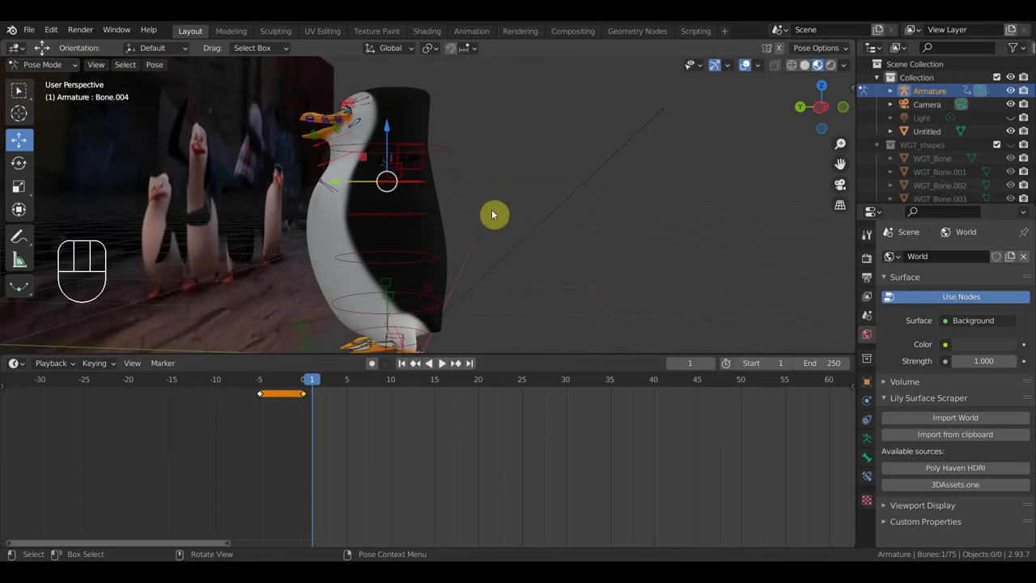
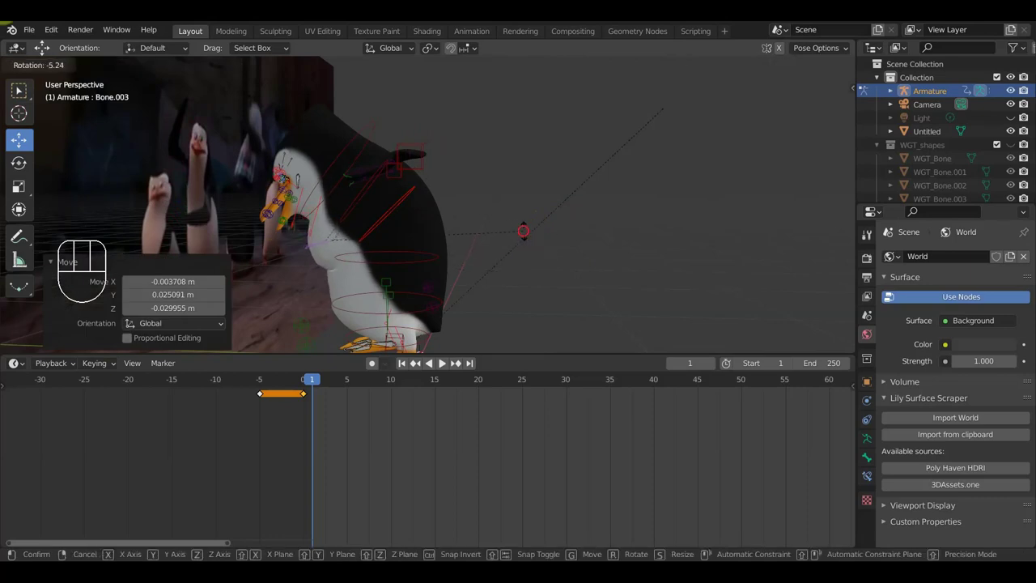
{"action": "left_click_drag", "start_coordinate": [532, 246], "coordinate": [504, 252]}
{"action": "left_click", "coordinate": [302, 145]}
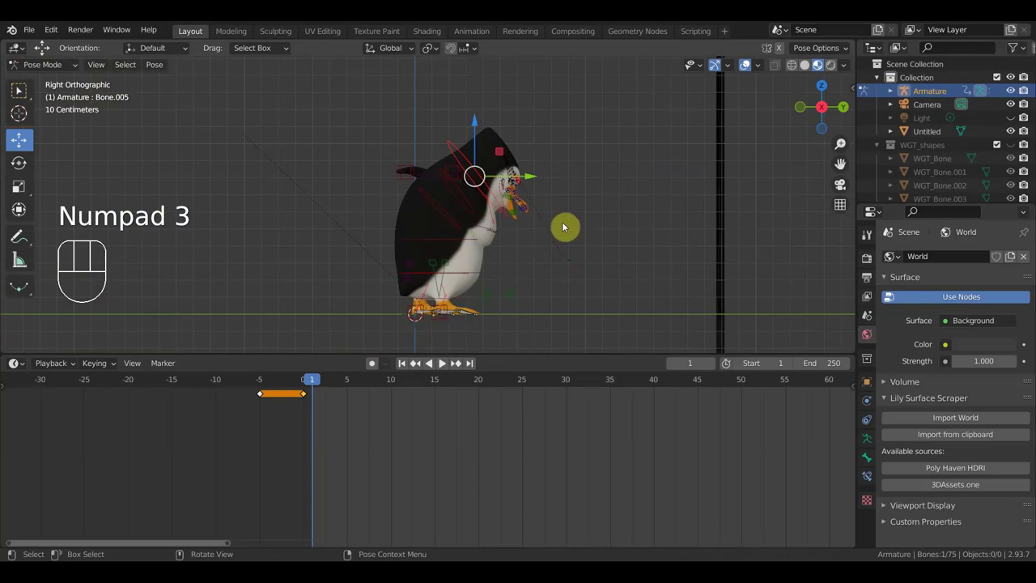
- Rotate the head bone to tilt the head down and view it against the reference dancers
{"action": "key", "text": "r"}
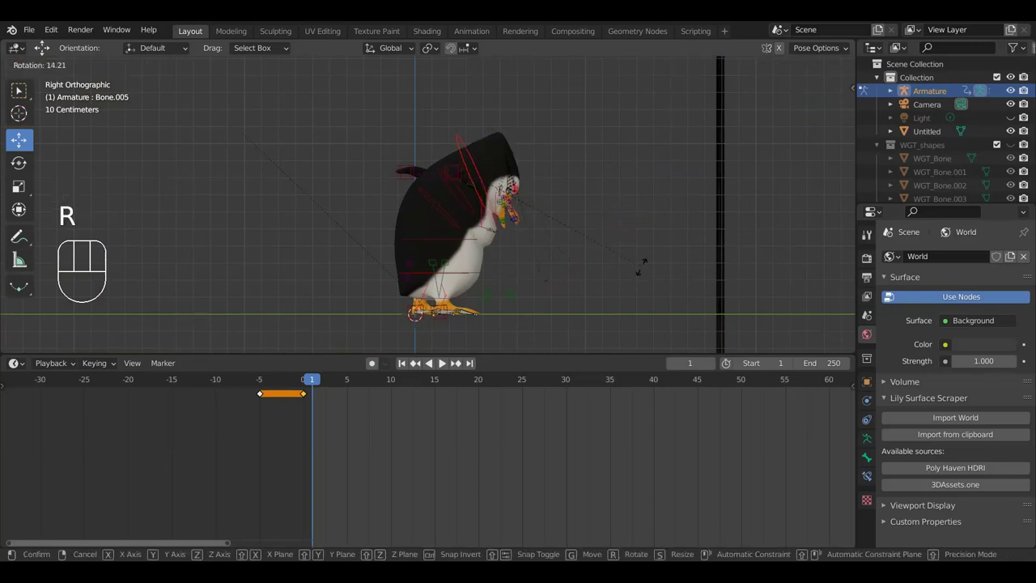
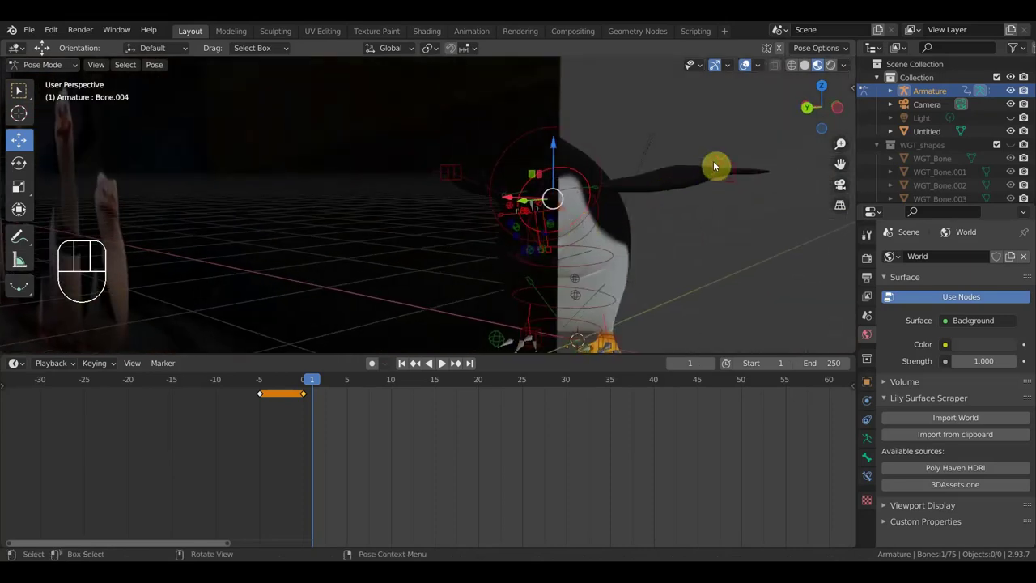
{"action": "left_click_drag", "start_coordinate": [739, 224], "coordinate": [519, 221]}
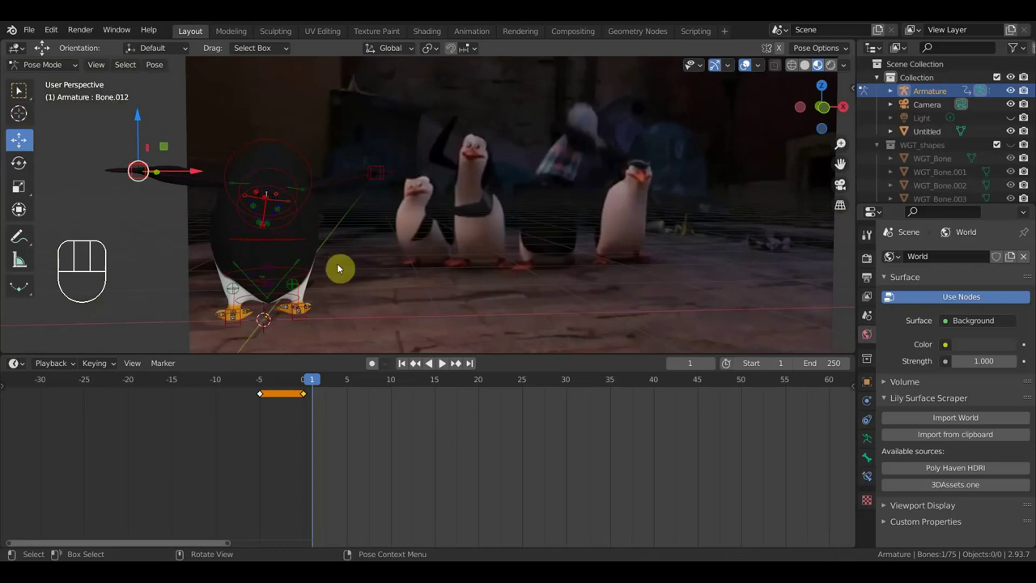
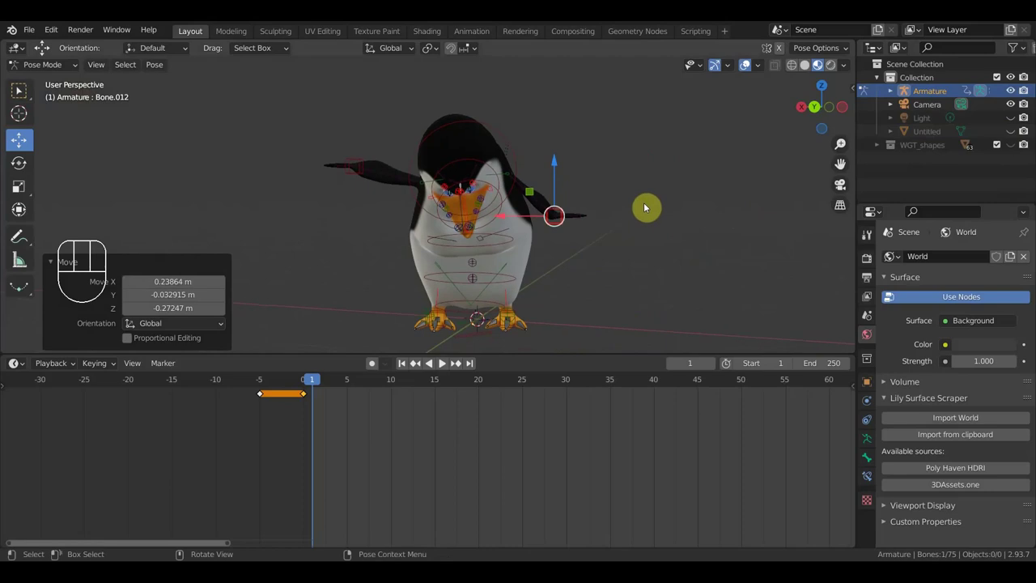
- Rotate one flipper into its new position, checking it from below
{"action": "key", "text": "r"}
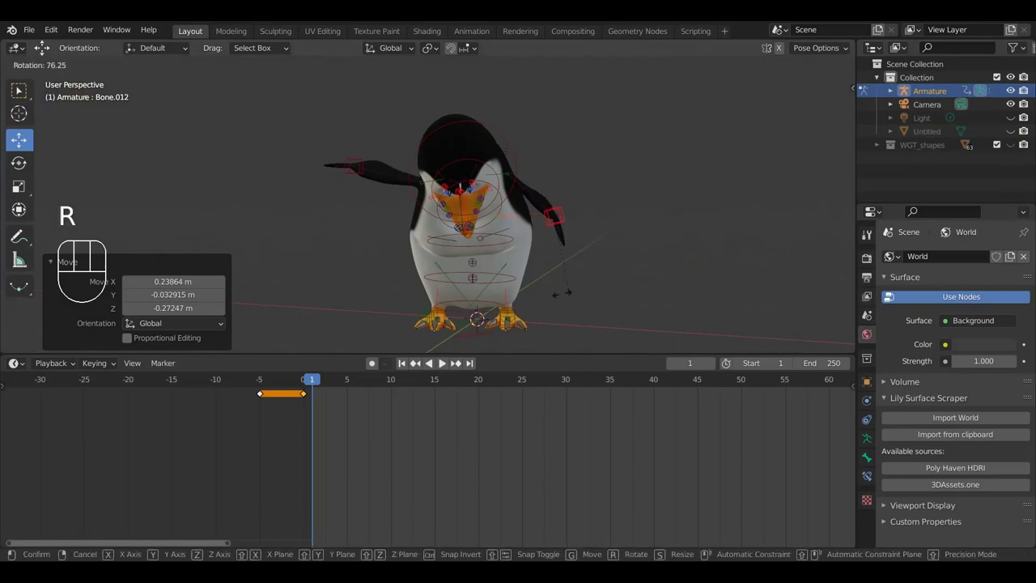
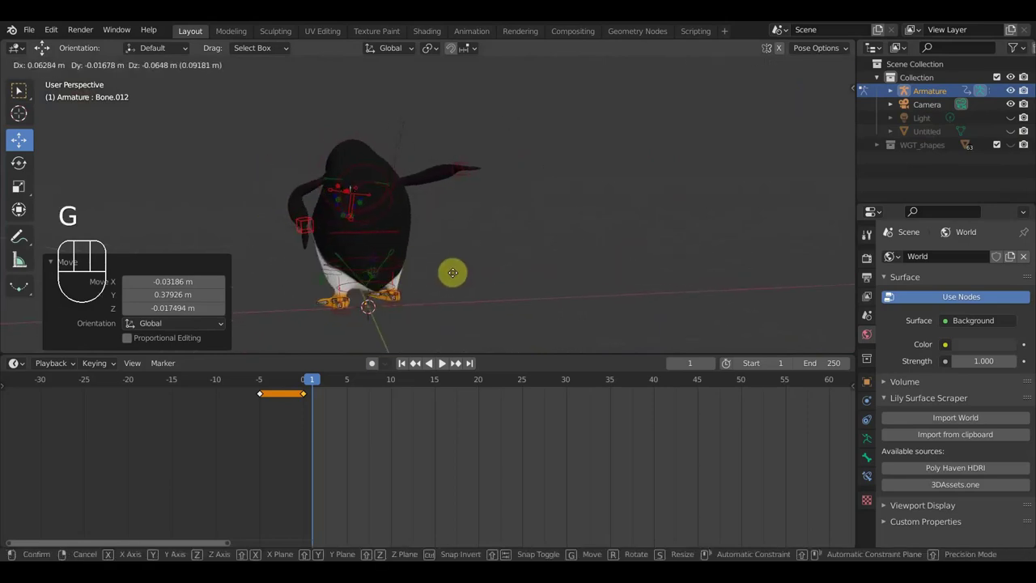
{"action": "left_click", "coordinate": [449, 279]}
{"action": "left_click_drag", "start_coordinate": [481, 273], "coordinate": [736, 191]}
{"action": "key", "text": "r"}
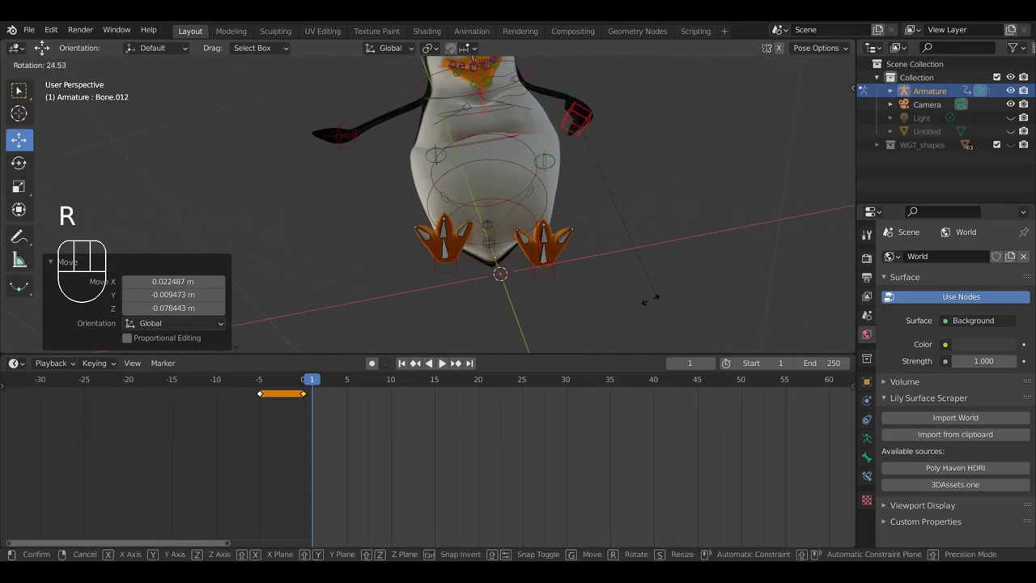
{"action": "left_click", "coordinate": [651, 299]}
- Move the other flipper into place and swing it round to raise it
{"action": "middle_click", "coordinate": [666, 226]}
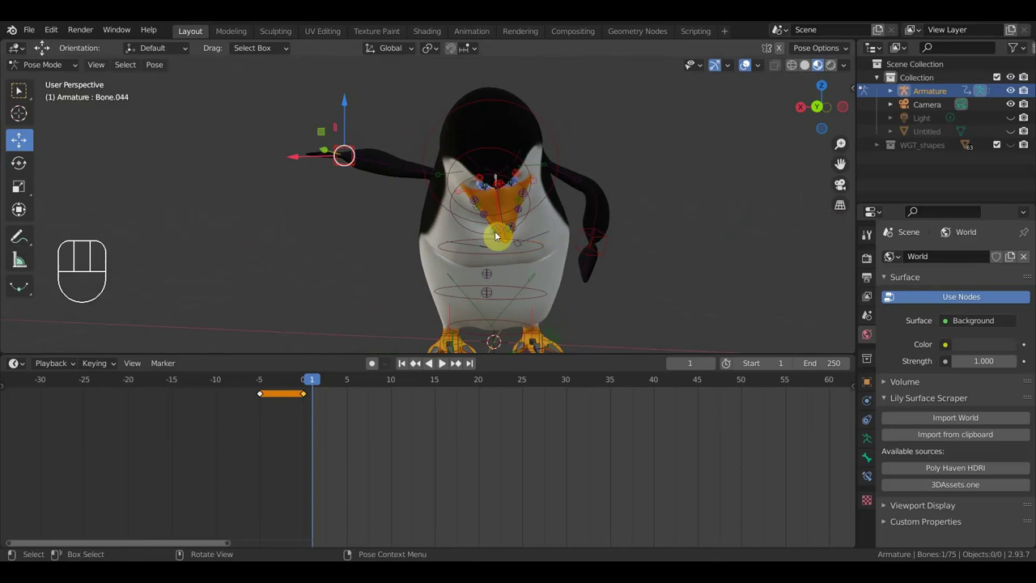
{"action": "key", "text": "g"}
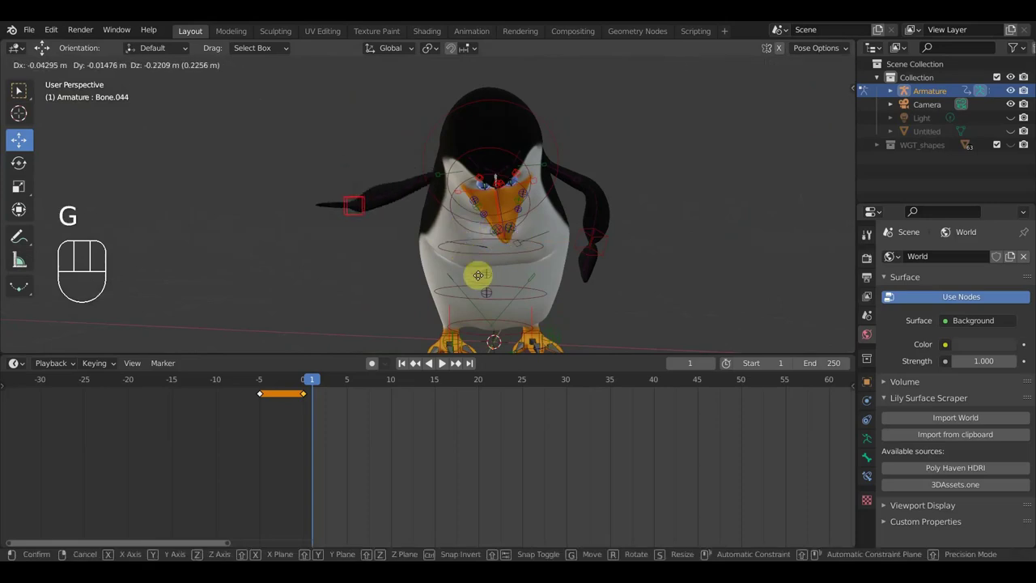
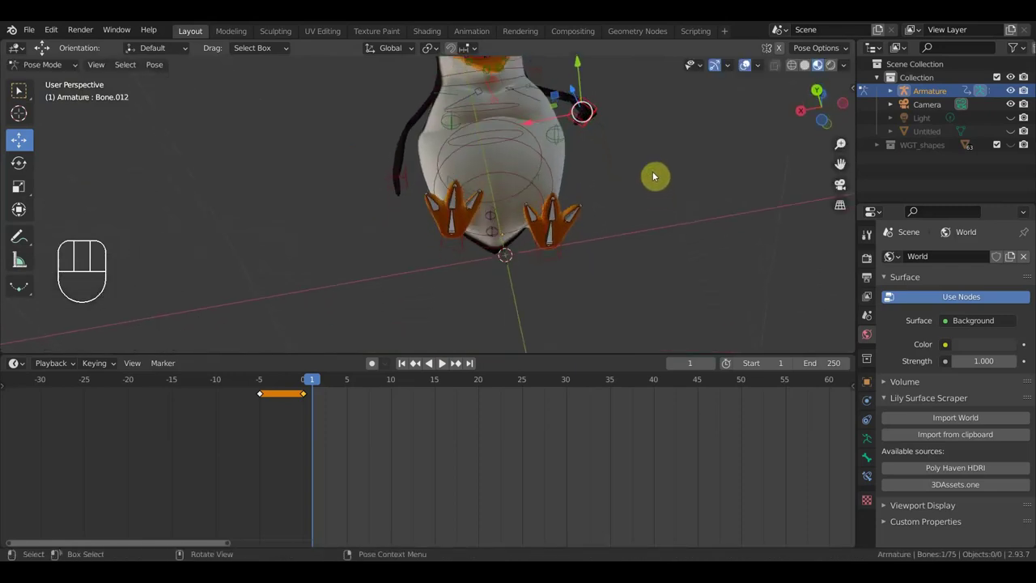
{"action": "key", "text": "r"}
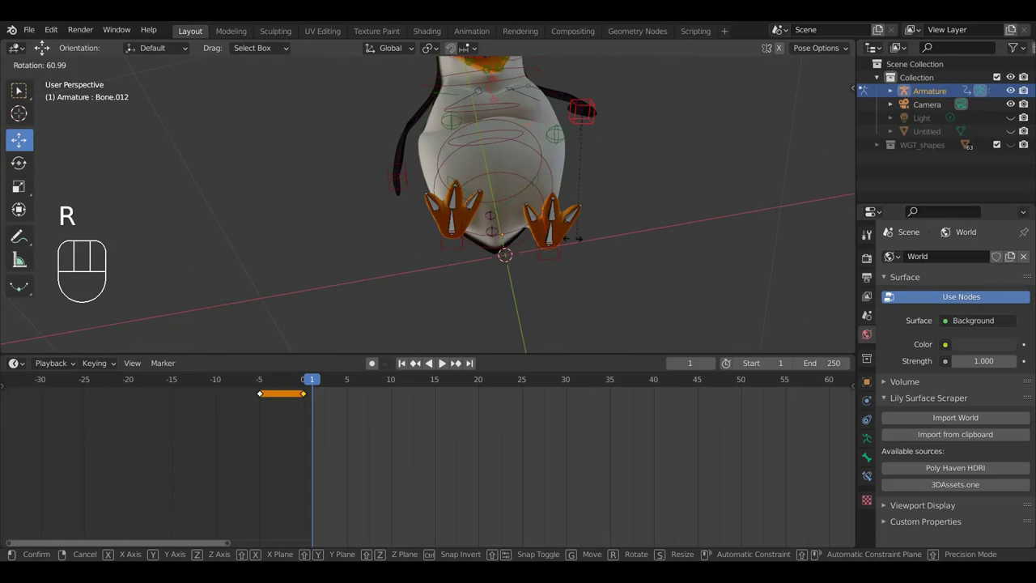
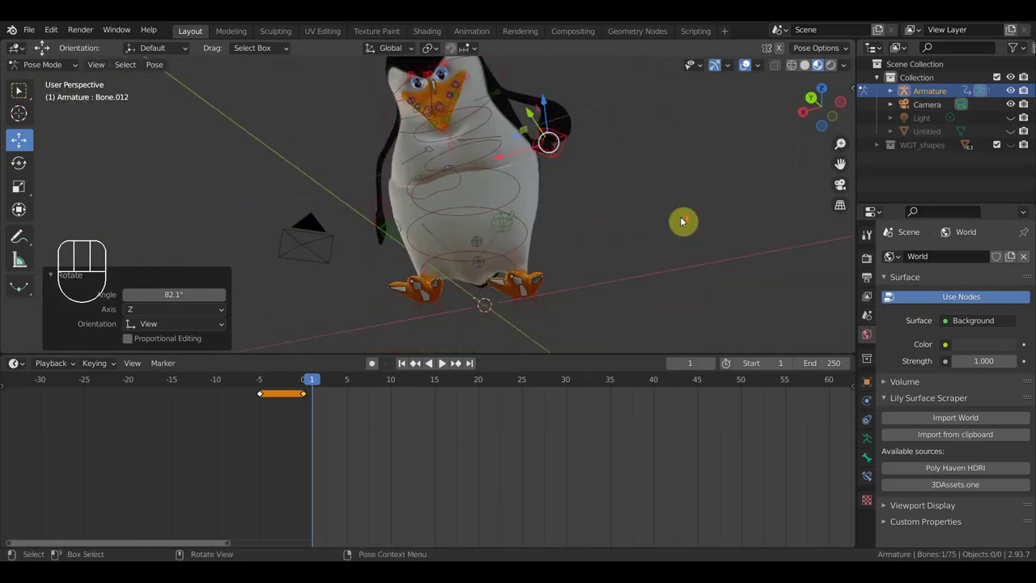
{"action": "key", "text": "r"}
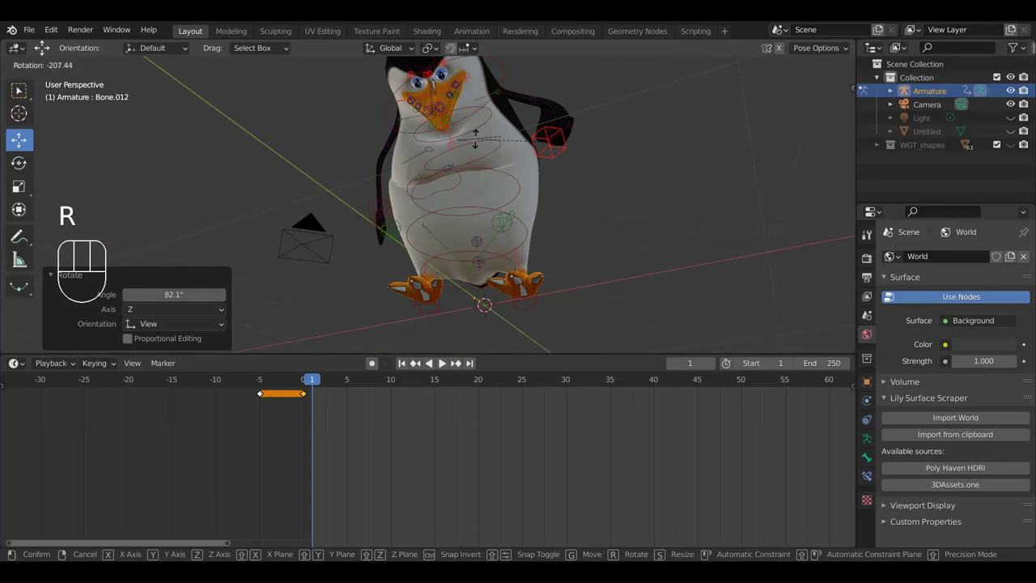
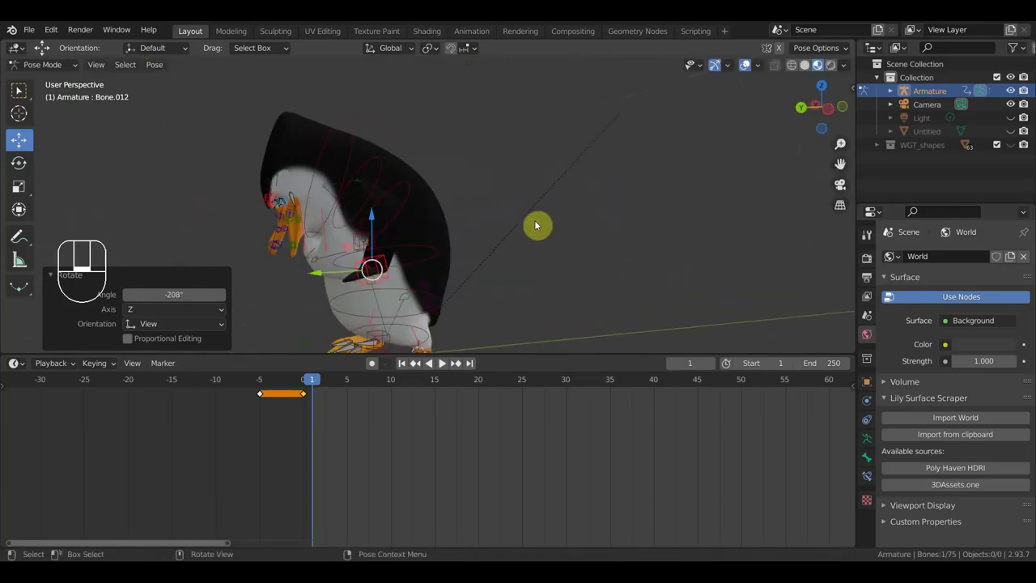
- Clear the bones' location and rotation, then undo to restore the pose
{"action": "key", "text": "alt+g"}
{"action": "key", "text": "alt+r"}
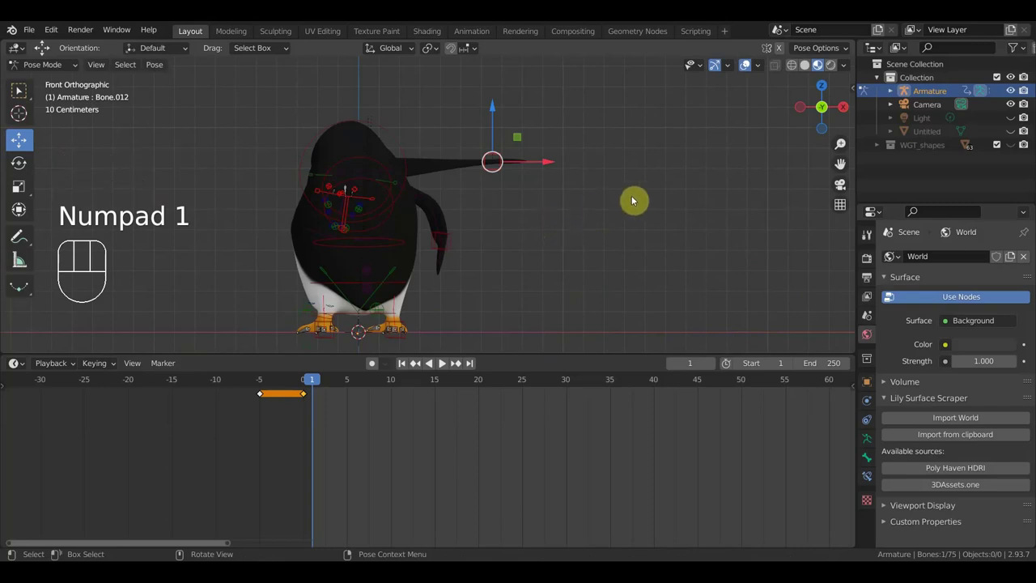
{"action": "key", "text": "ctrl+z"}
{"action": "key", "text": "ctrl+z"}
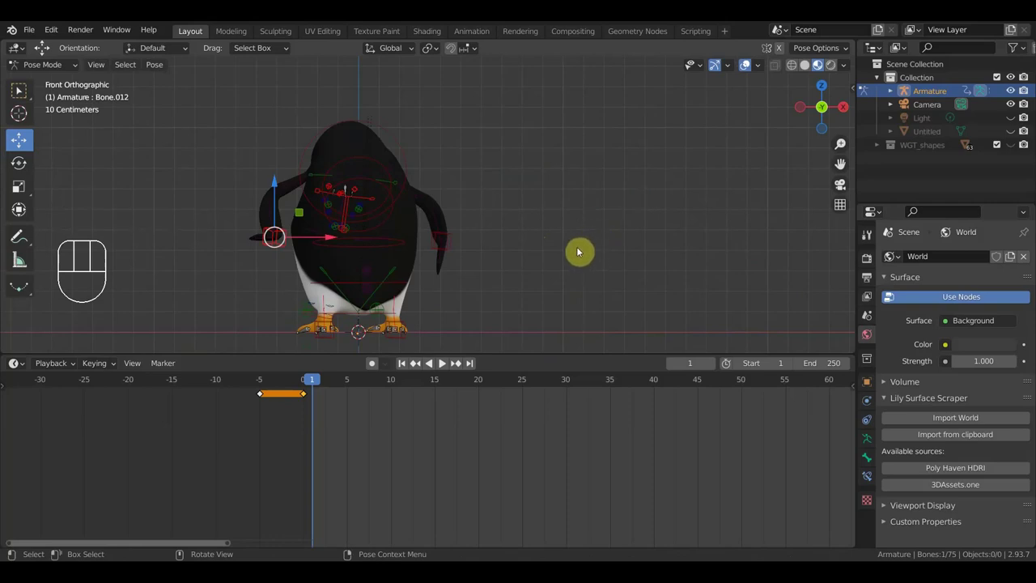
- Rotate both flippers downward into the frame-1 starting pose and pull back to view the whole penguin
{"action": "key", "text": "r"}
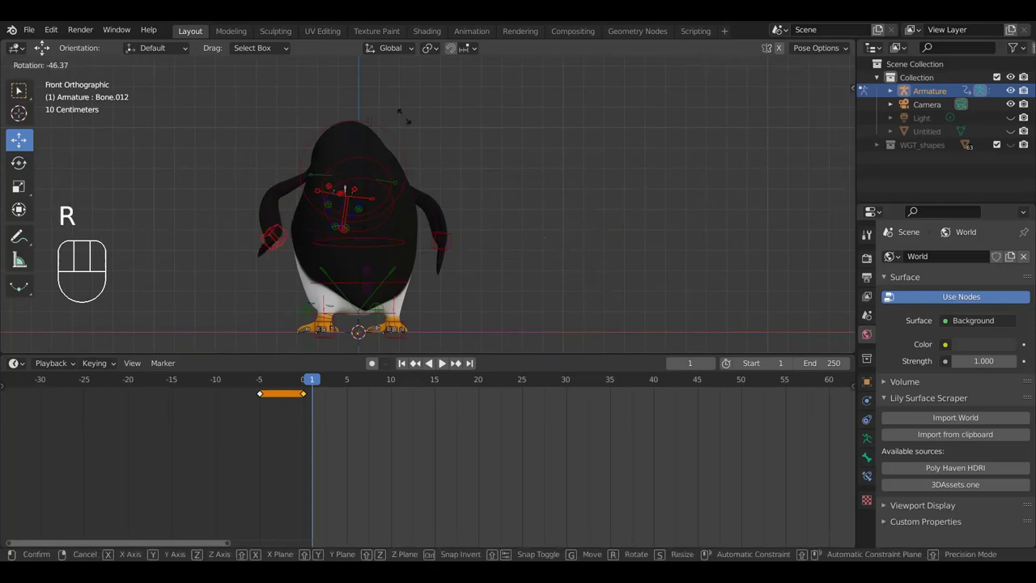
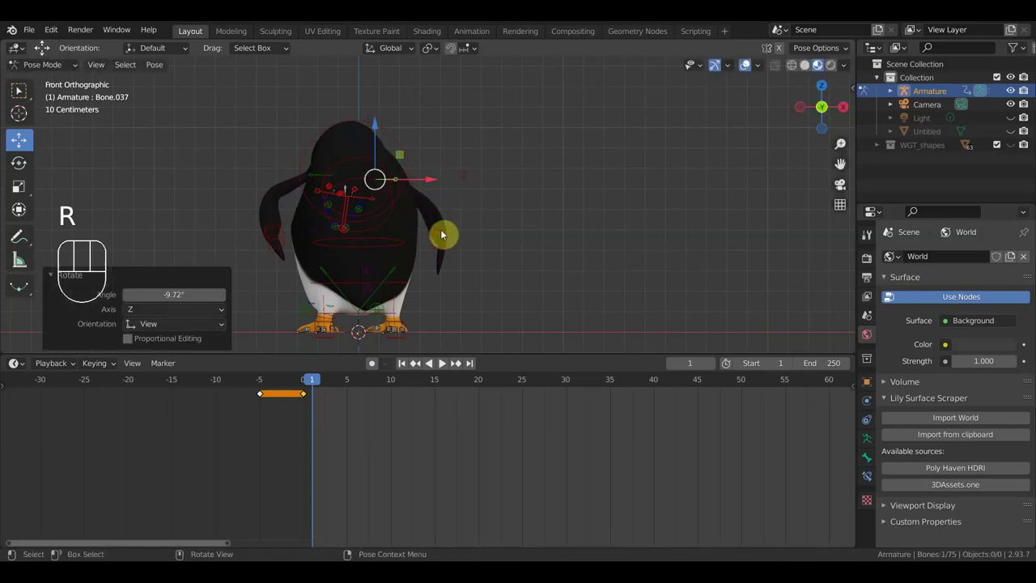
{"action": "key", "text": "g"}
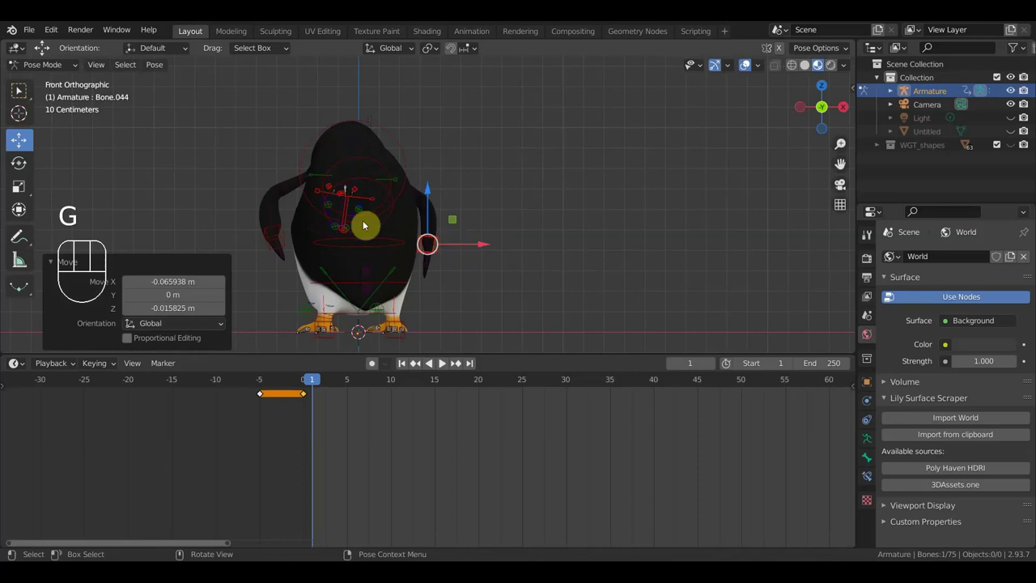
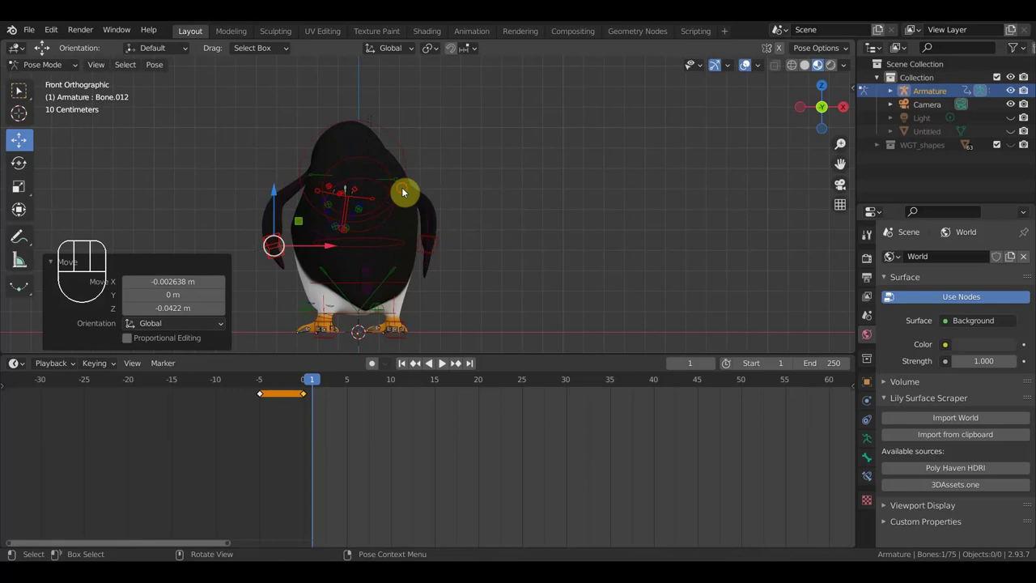
{"action": "key", "text": "r"}
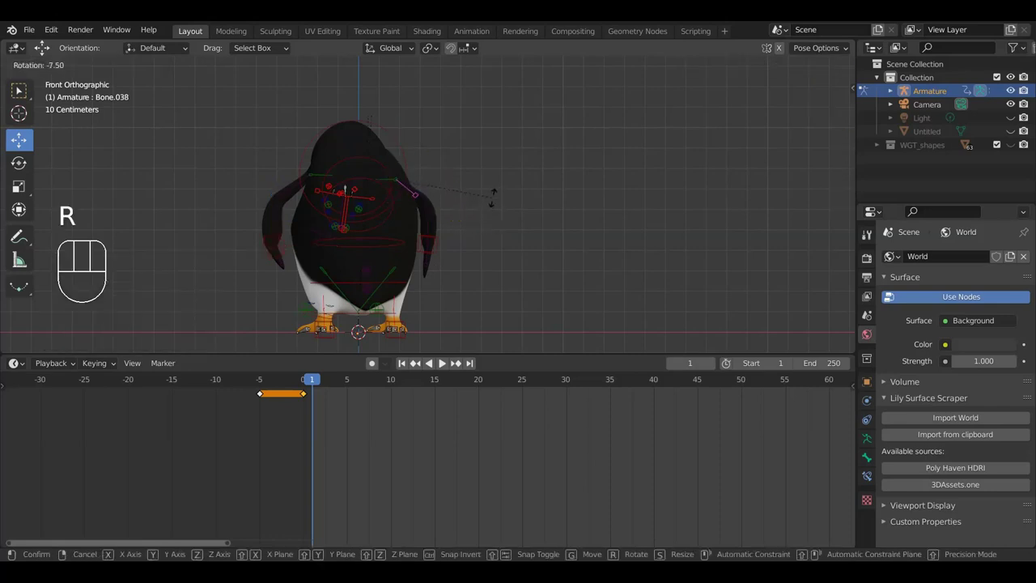
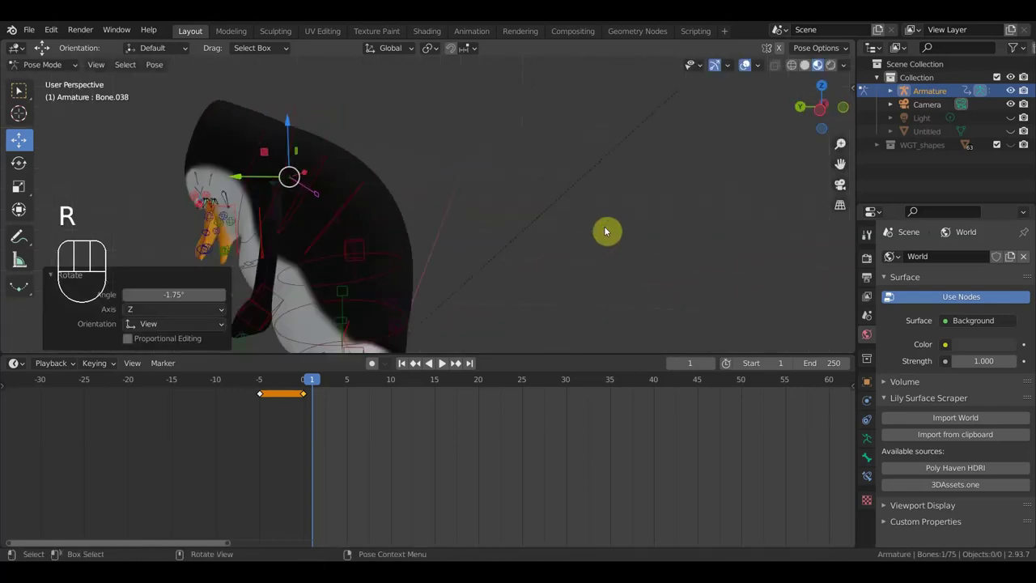
{"action": "left_click_drag", "start_coordinate": [304, 144], "coordinate": [408, 178]}
{"action": "left_click_drag", "start_coordinate": [518, 210], "coordinate": [378, 197]}
- Select all 75 bones and keyframe the starting pose at frame 1
{"action": "key", "text": "a"}
{"action": "key", "text": "i"}
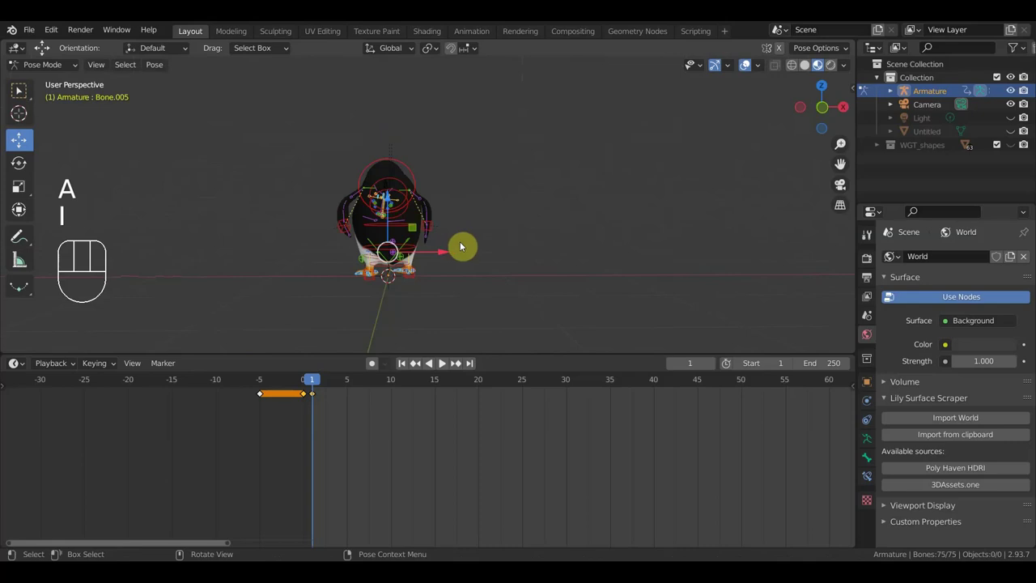
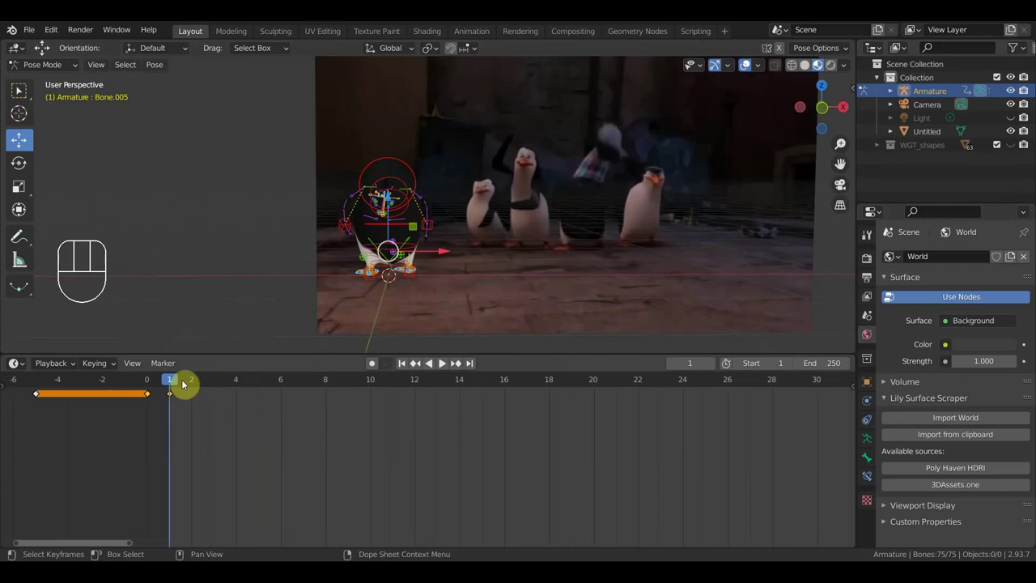
- Scrub the timeline forward to around frame 16 for the next dance move
{"action": "left_click_drag", "start_coordinate": [184, 376], "coordinate": [589, 445]}
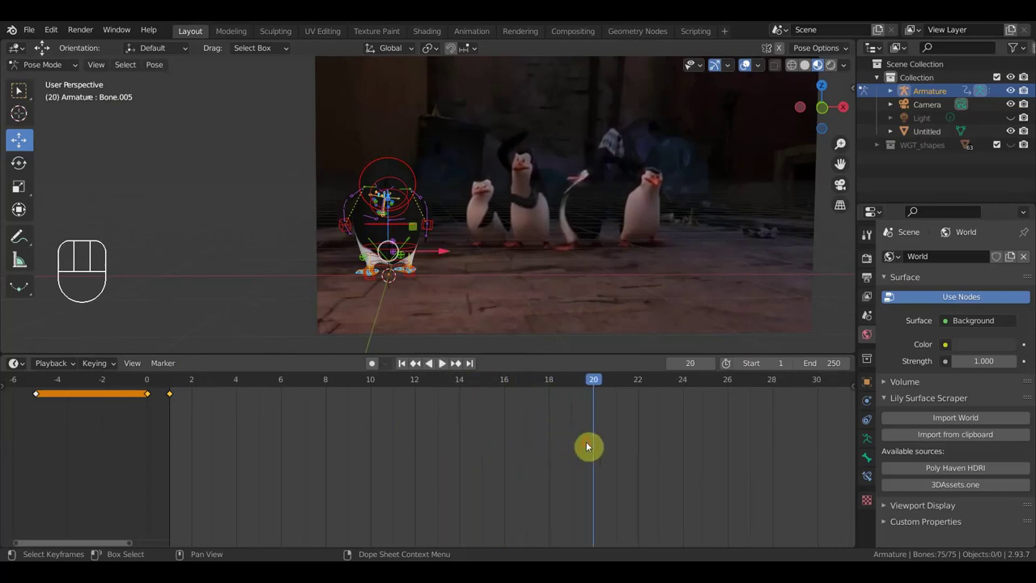
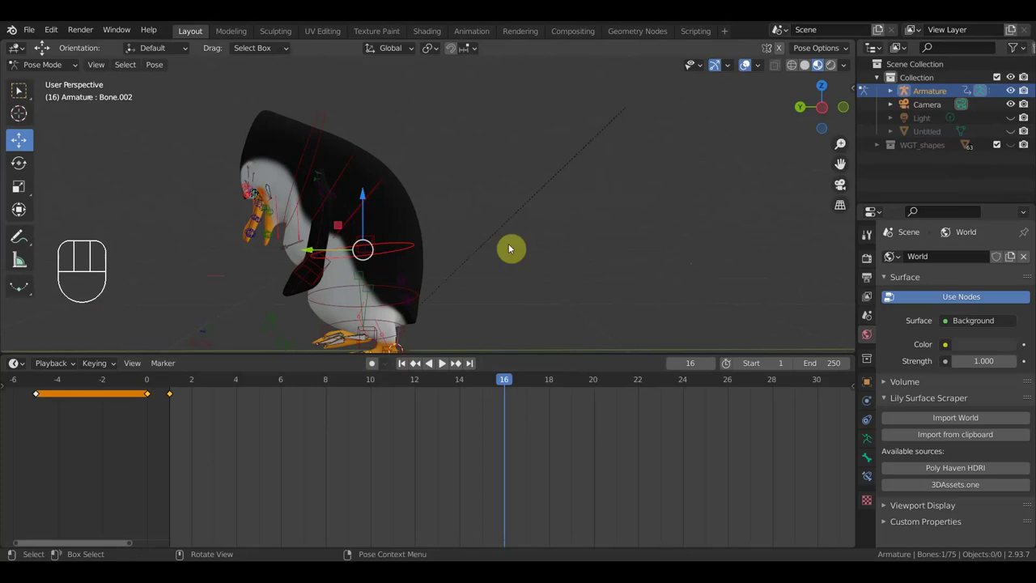
- Turn the whole penguin around its vertical axis via the root bone and adjust a foot bone
{"action": "left_click", "coordinate": [383, 186]}
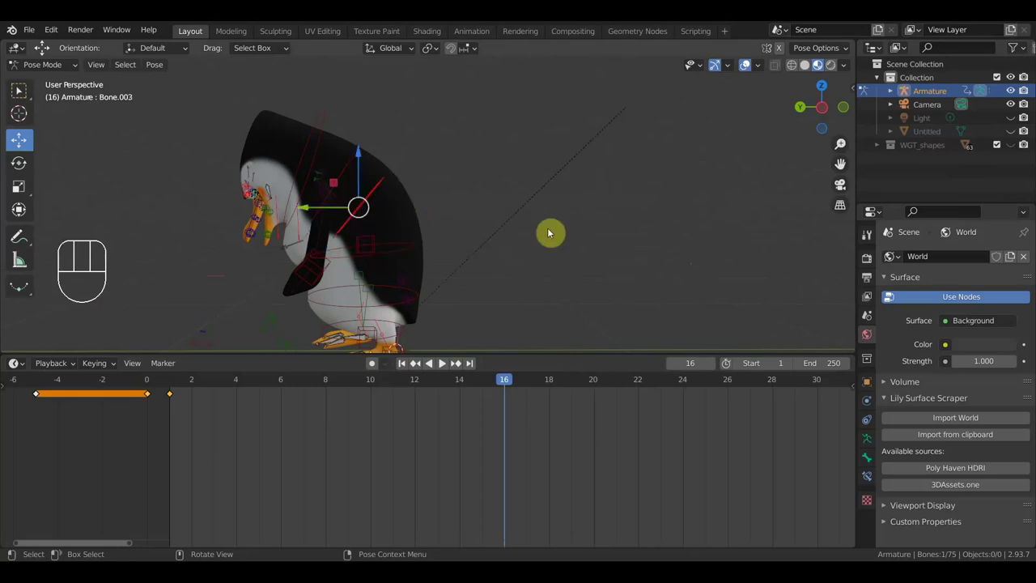
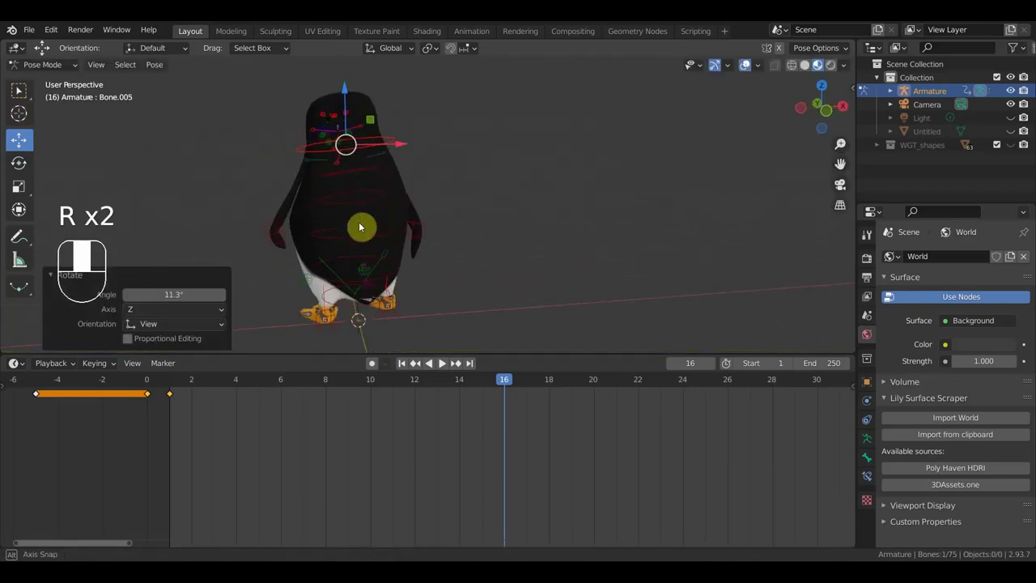
{"action": "left_click_drag", "start_coordinate": [384, 246], "coordinate": [360, 237]}
{"action": "left_click", "coordinate": [404, 297]}
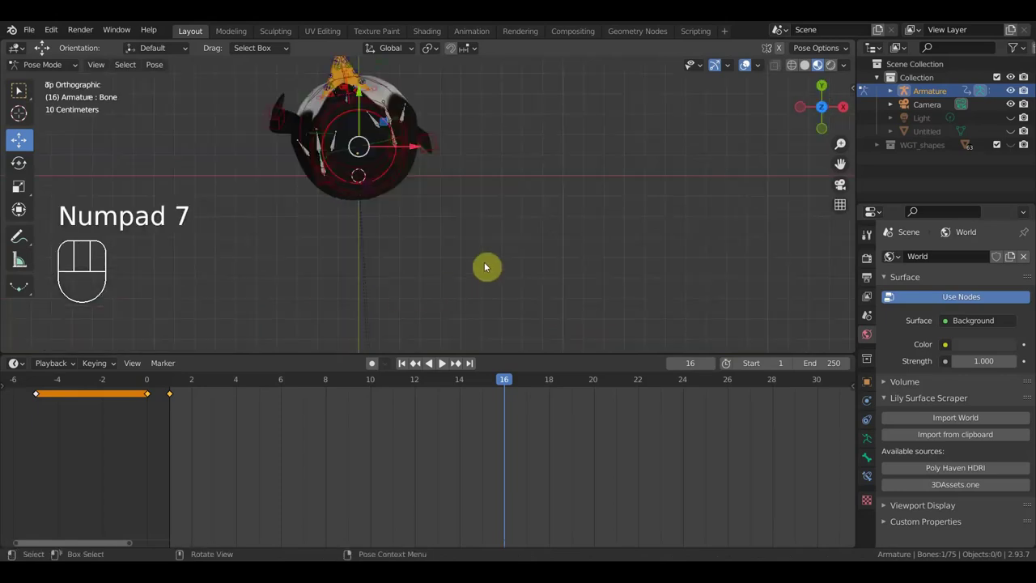
{"action": "key", "text": "r"}
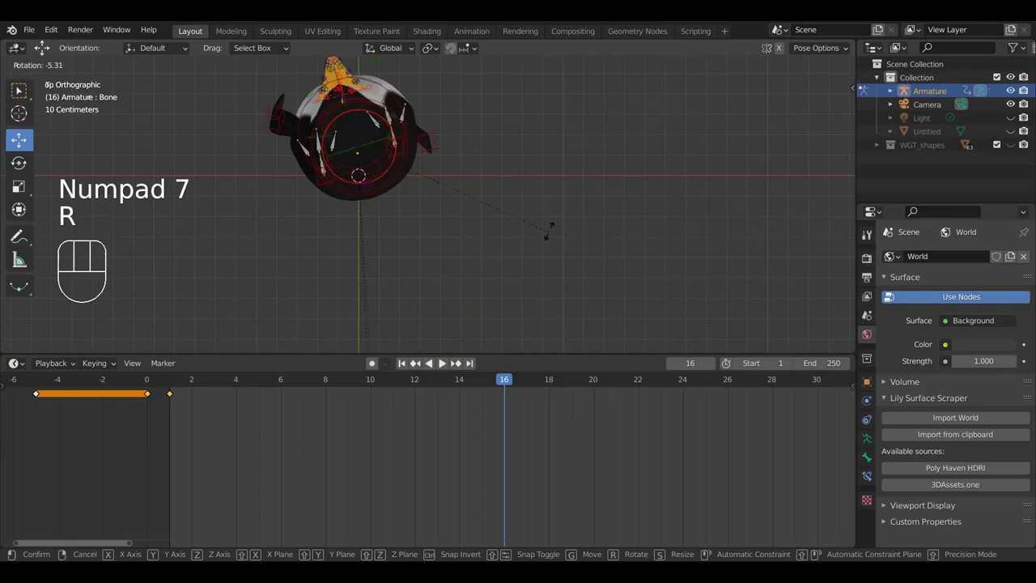
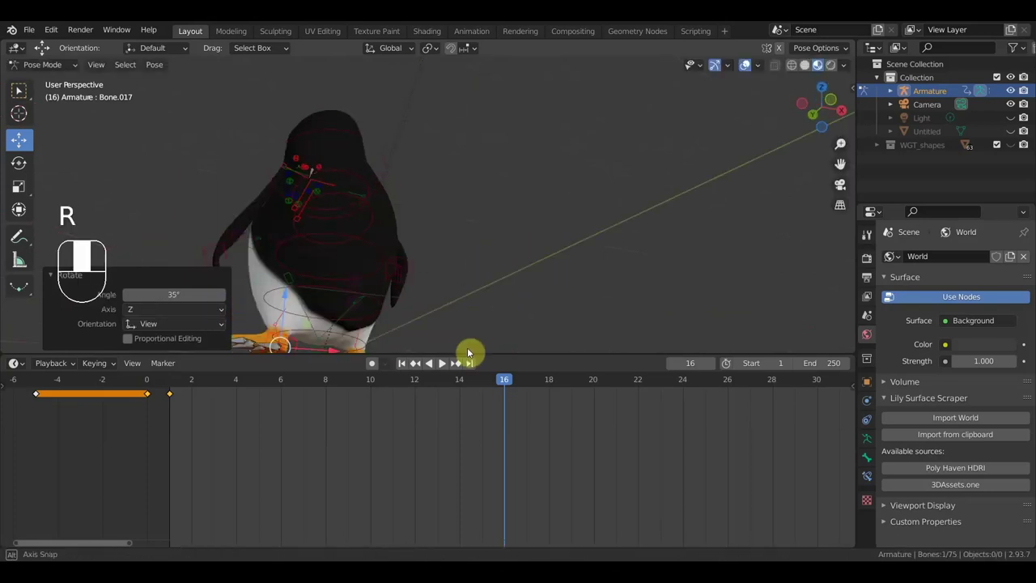
{"action": "left_click_drag", "start_coordinate": [518, 199], "coordinate": [513, 211]}
{"action": "key", "text": "r"}
{"action": "left_click", "coordinate": [547, 254]}
{"action": "left_click_drag", "start_coordinate": [526, 242], "coordinate": [527, 238]}
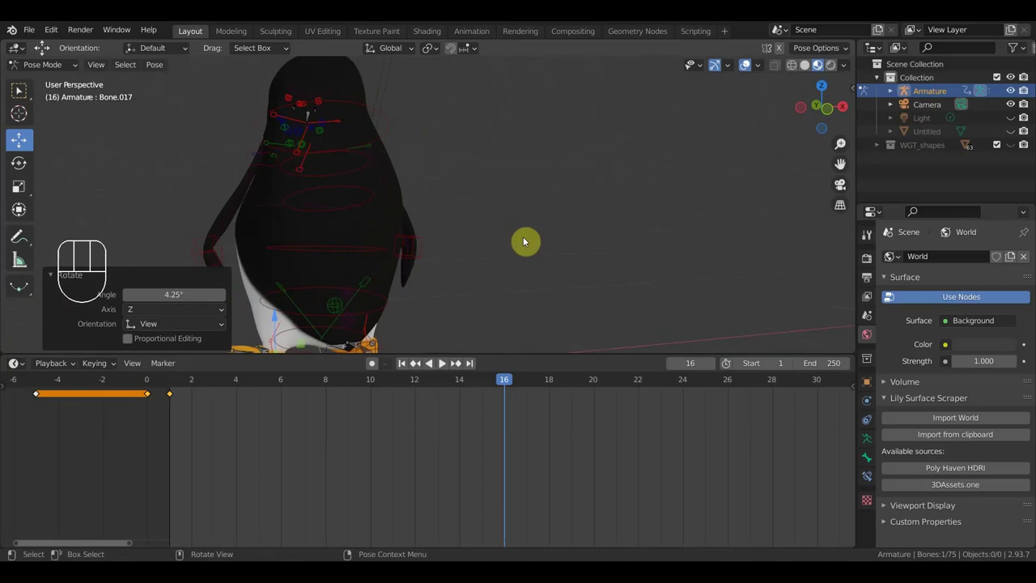
- Select all bones and keyframe the second pose at frame 16
{"action": "key", "text": "a"}
{"action": "key", "text": "i"}
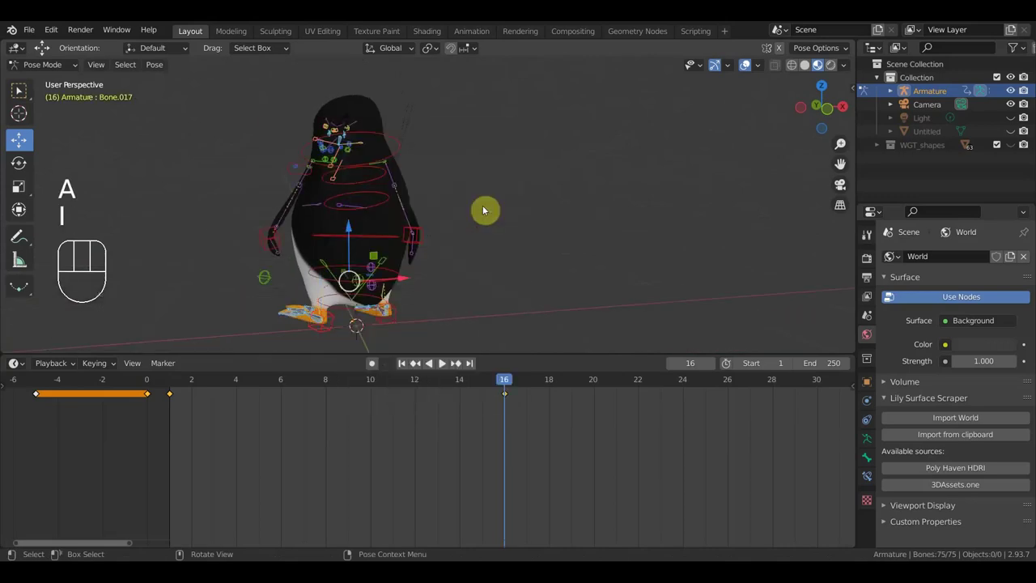
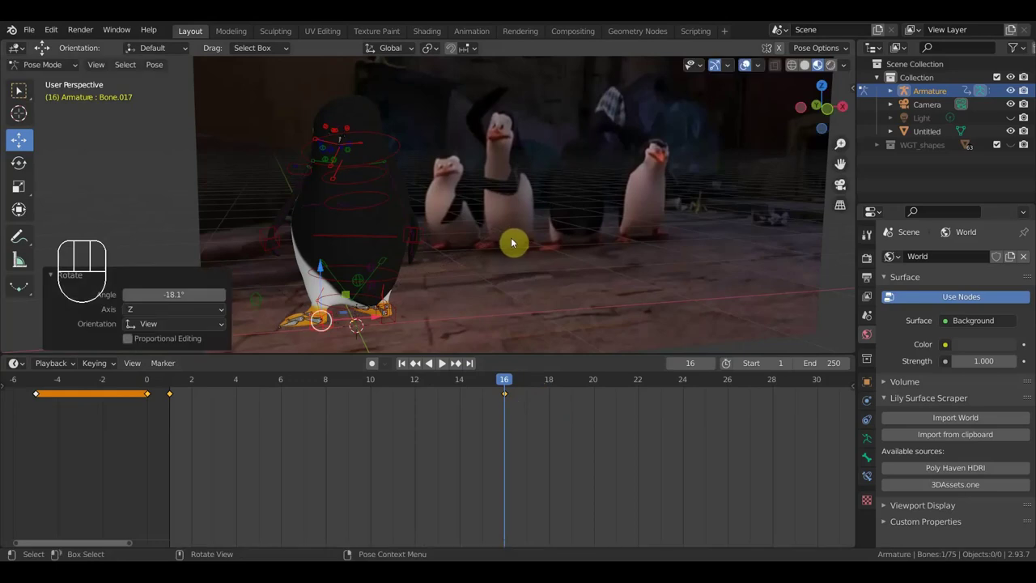
- Refine the body turn on one axis and the flipper position, comparing with the reference penguins
{"action": "left_click_drag", "start_coordinate": [384, 178], "coordinate": [413, 185]}
{"action": "left_click_drag", "start_coordinate": [465, 207], "coordinate": [536, 332]}
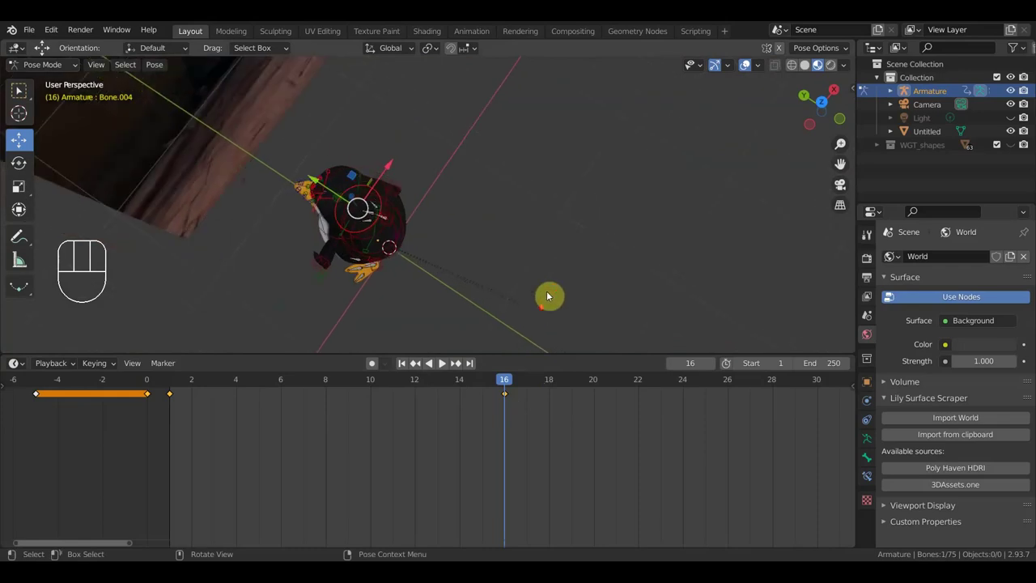
{"action": "middle_click", "coordinate": [591, 281]}
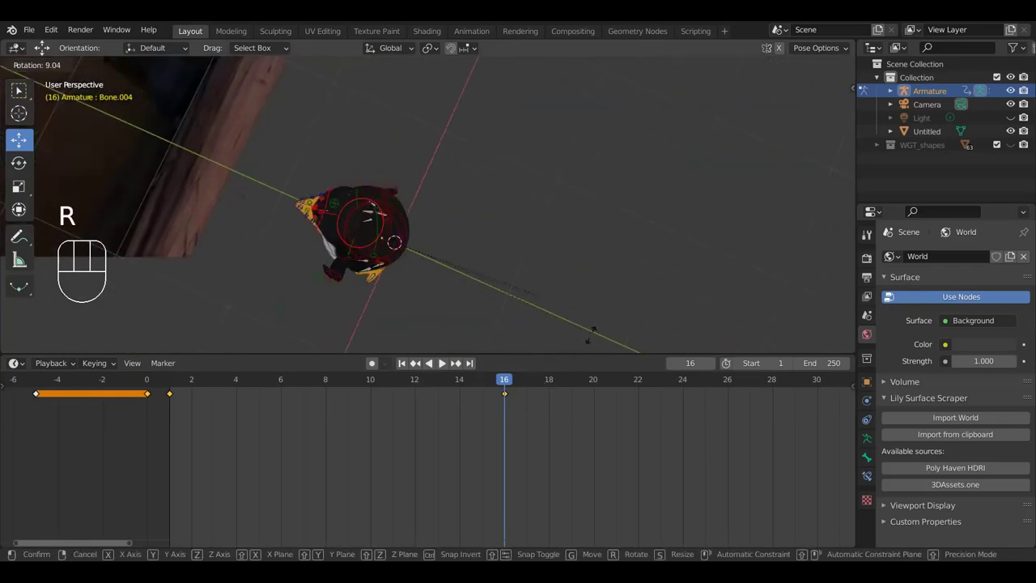
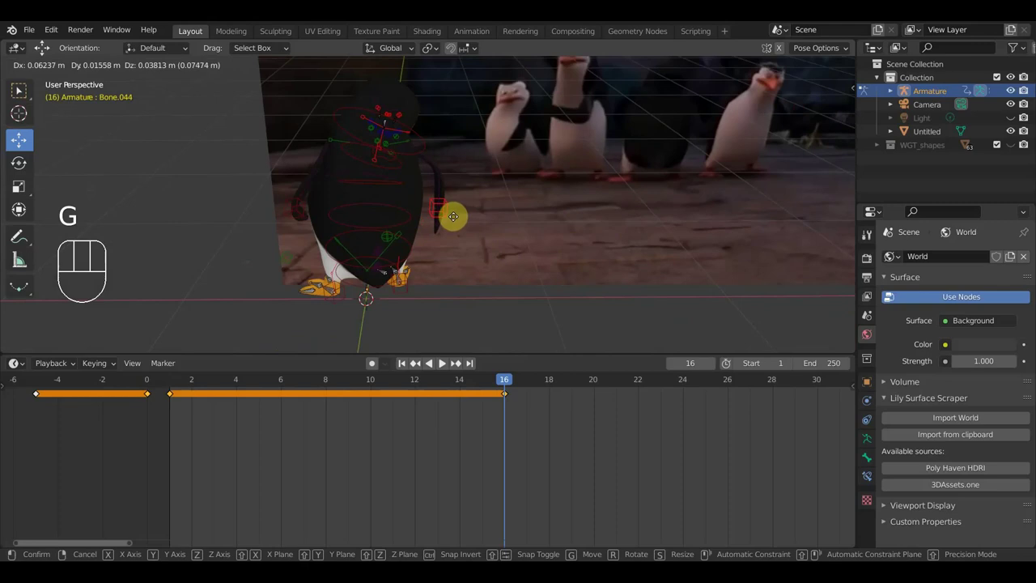
{"action": "left_click", "coordinate": [458, 220]}
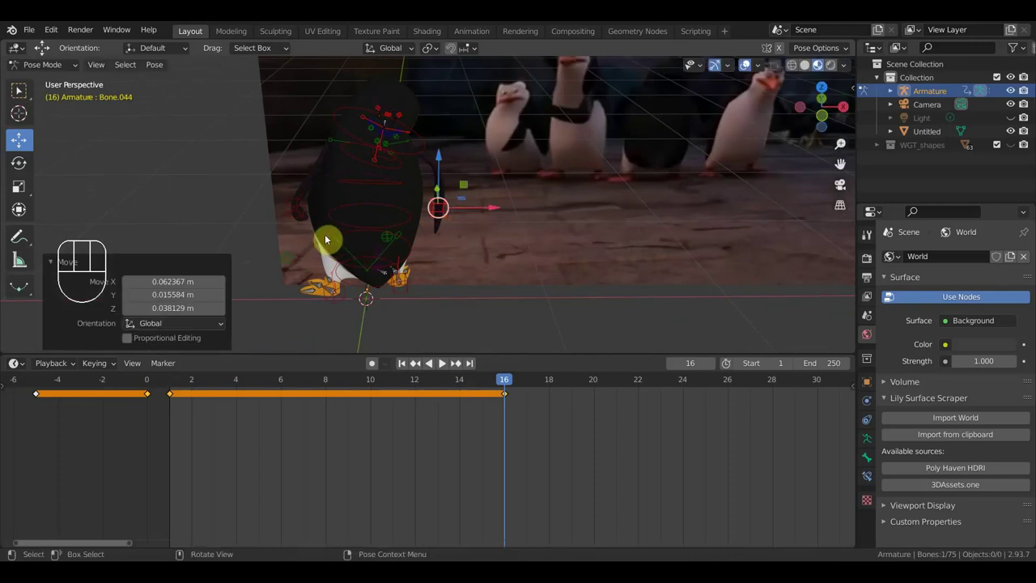
{"action": "left_click", "coordinate": [299, 211]}
{"action": "left_click_drag", "start_coordinate": [354, 247], "coordinate": [509, 231]}
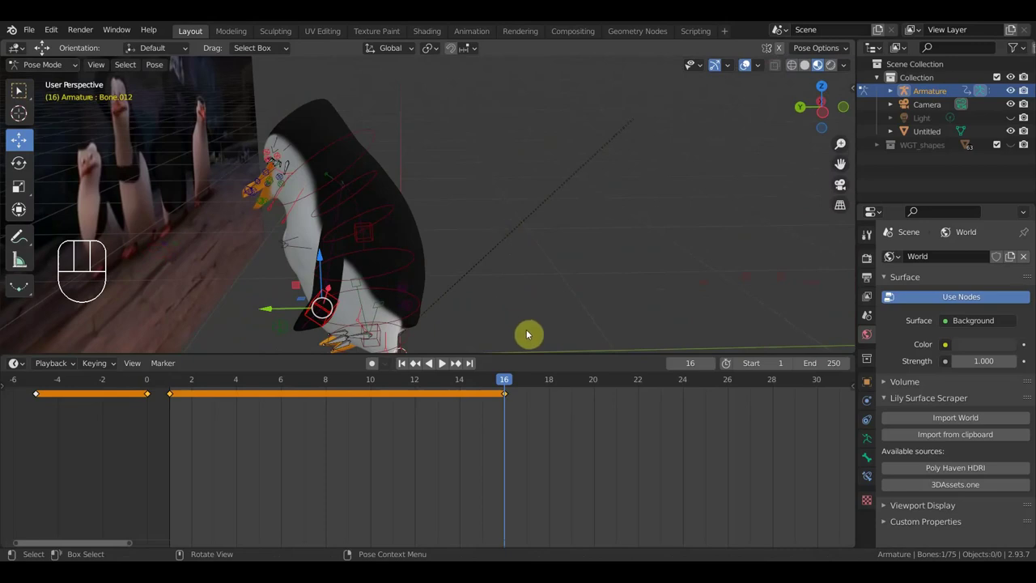
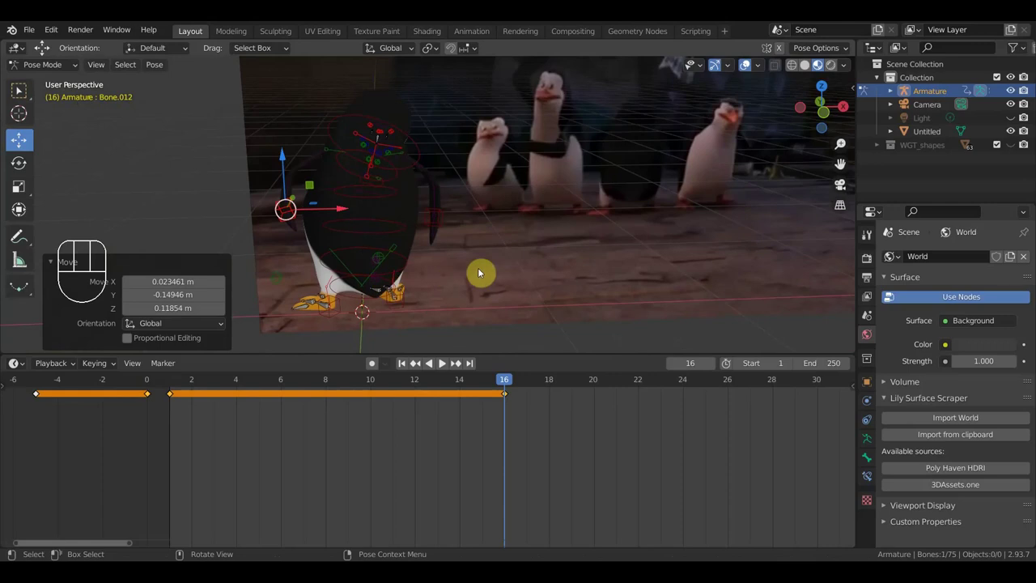
- Select all bones and re-keyframe the updated pose at frame 16
{"action": "key", "text": "a"}
{"action": "key", "text": "i"}
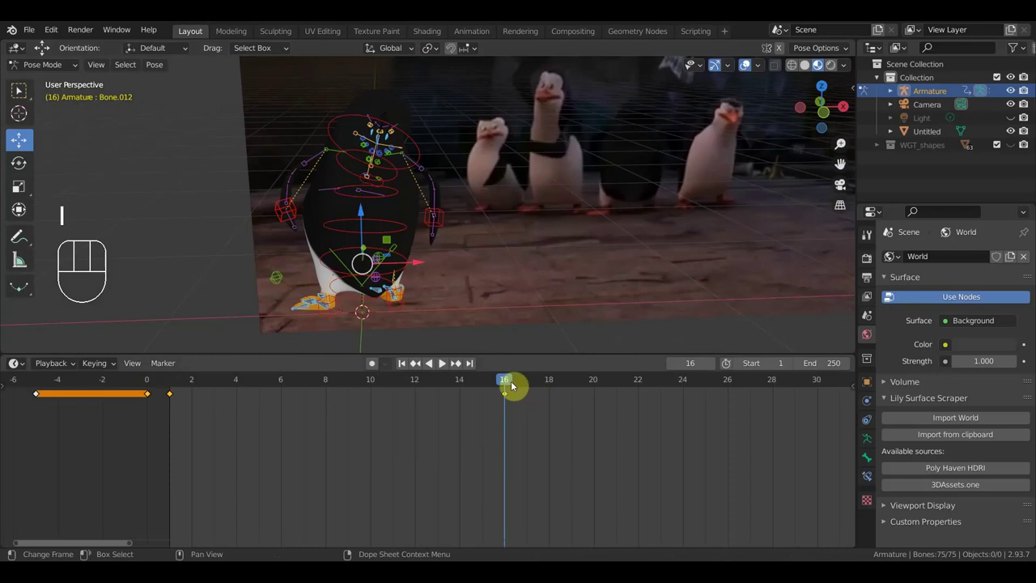
- Go to frame 17, select the foot bone then all bones, and key the current pose
{"action": "left_click_drag", "start_coordinate": [517, 380], "coordinate": [528, 389]}
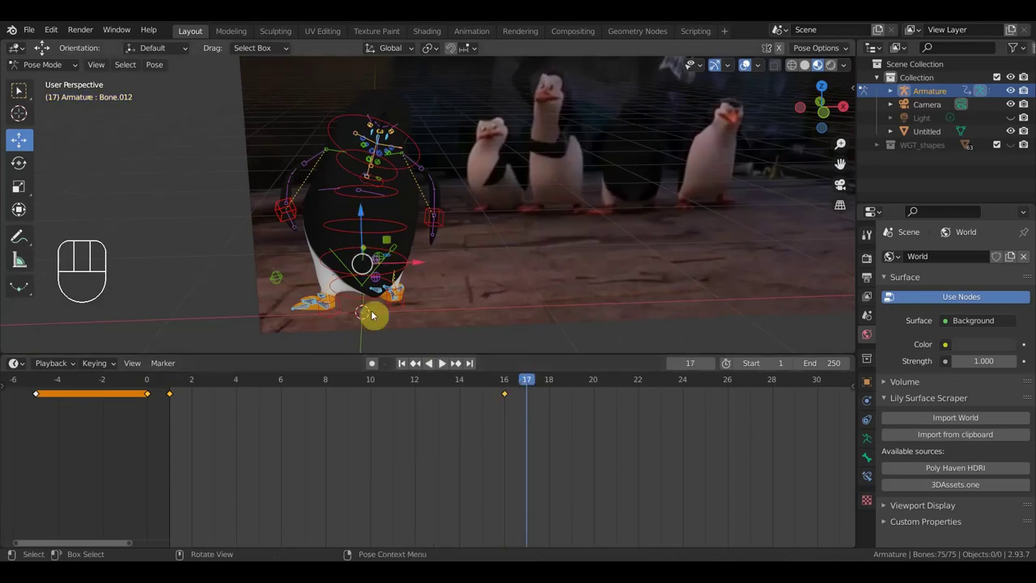
{"action": "left_click", "coordinate": [341, 312]}
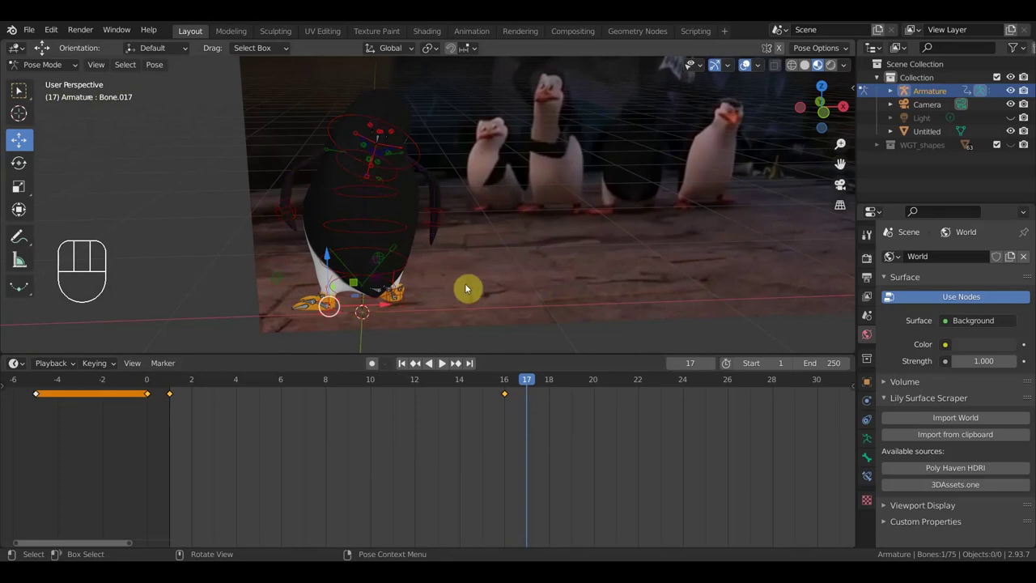
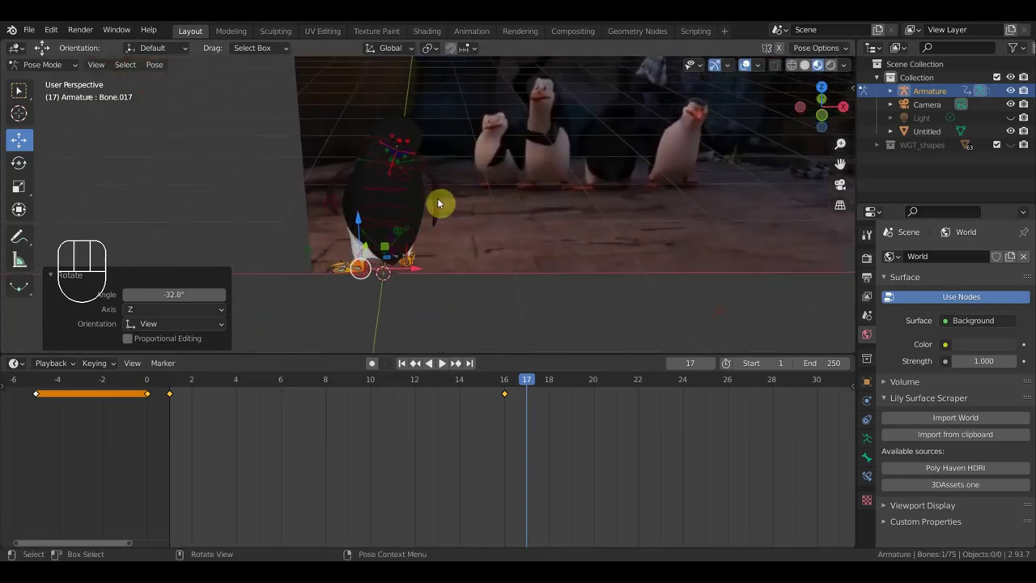
{"action": "key", "text": "a"}
{"action": "key", "text": "i"}
{"action": "left_click_drag", "start_coordinate": [527, 384], "coordinate": [527, 385]}
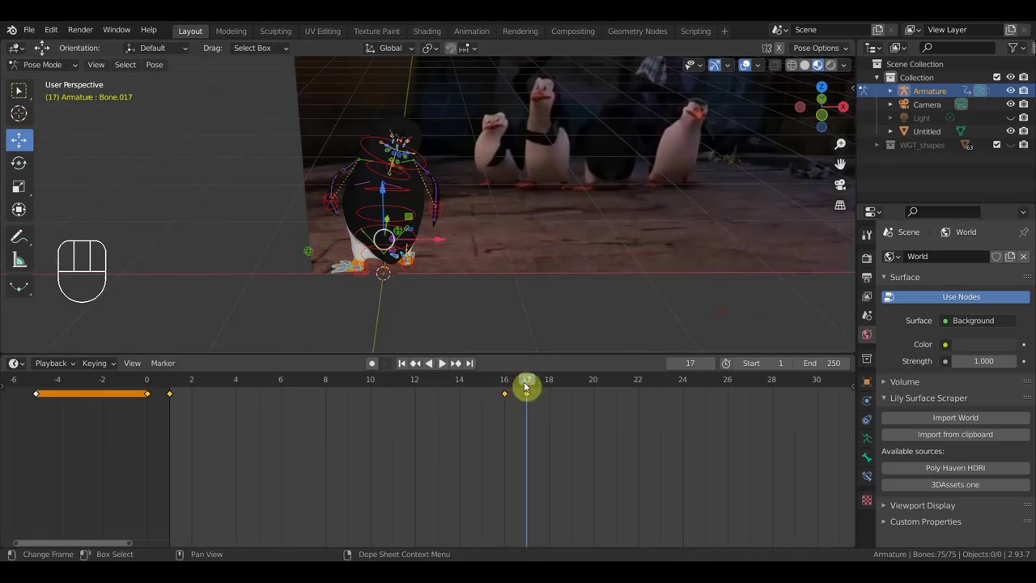
- Select the lower body bone, view the feet from the side and start moving it with G
{"action": "left_click", "coordinate": [367, 276]}
{"action": "left_click_drag", "start_coordinate": [532, 381], "coordinate": [514, 371]}
{"action": "left_click_drag", "start_coordinate": [464, 253], "coordinate": [416, 248]}
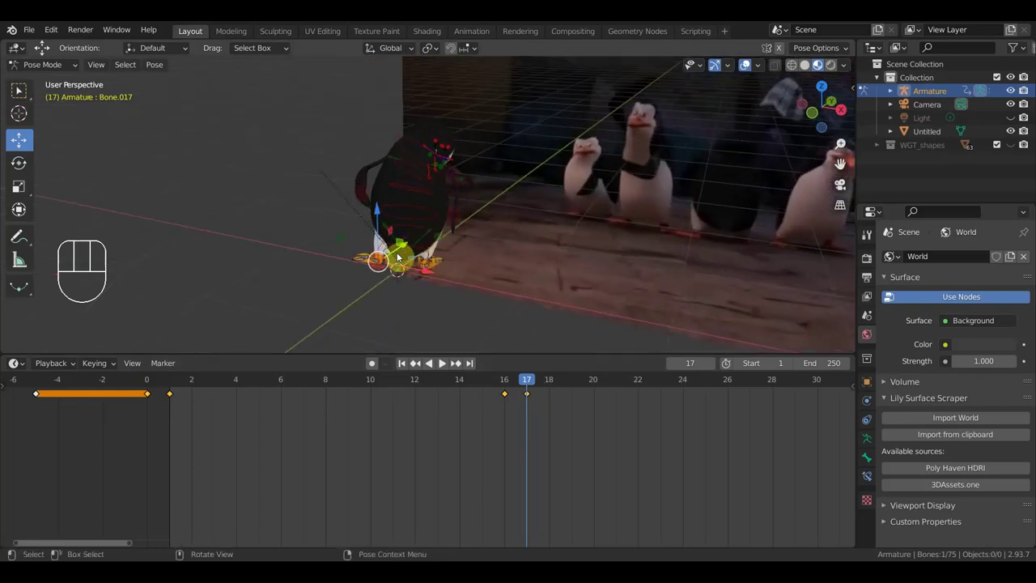
{"action": "left_click_drag", "start_coordinate": [454, 273], "coordinate": [417, 264]}
{"action": "middle_click", "coordinate": [500, 285]}
{"action": "key", "text": "g"}
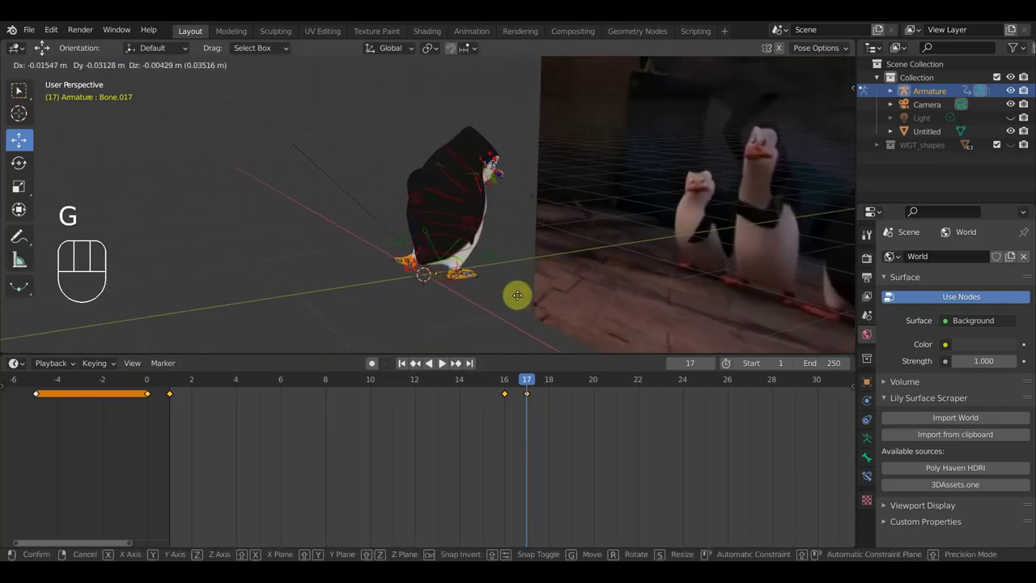
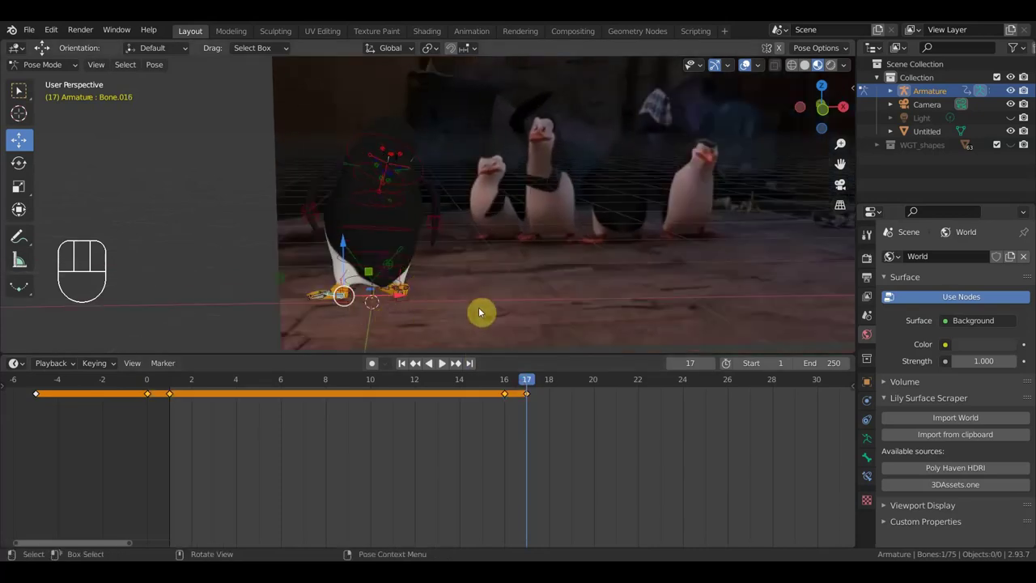
- Select all 75 bones of the rig and bring up the Insert Keyframe menu for Location & Rotation at frame 17
{"action": "left_click_drag", "start_coordinate": [351, 296], "coordinate": [469, 305]}
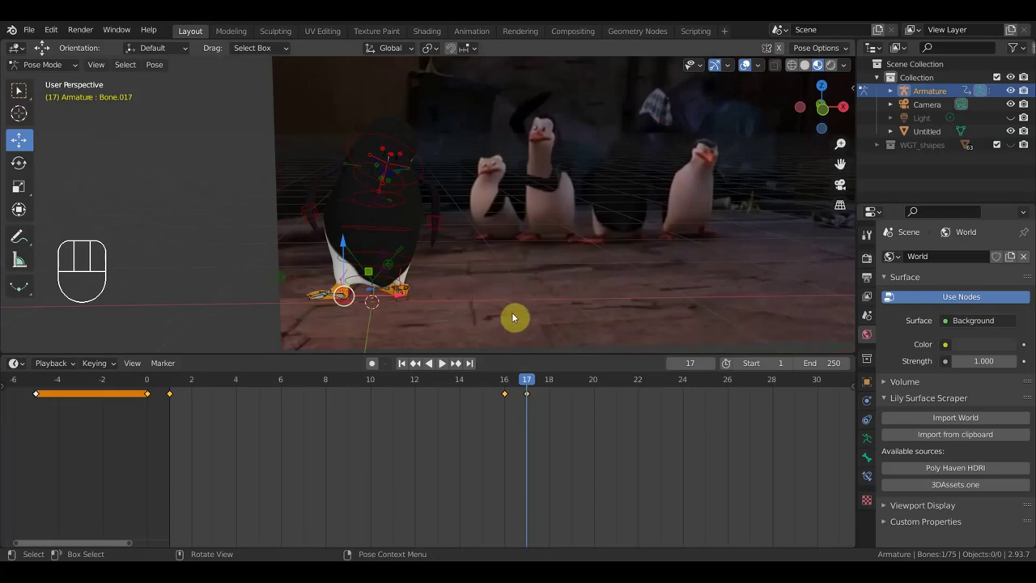
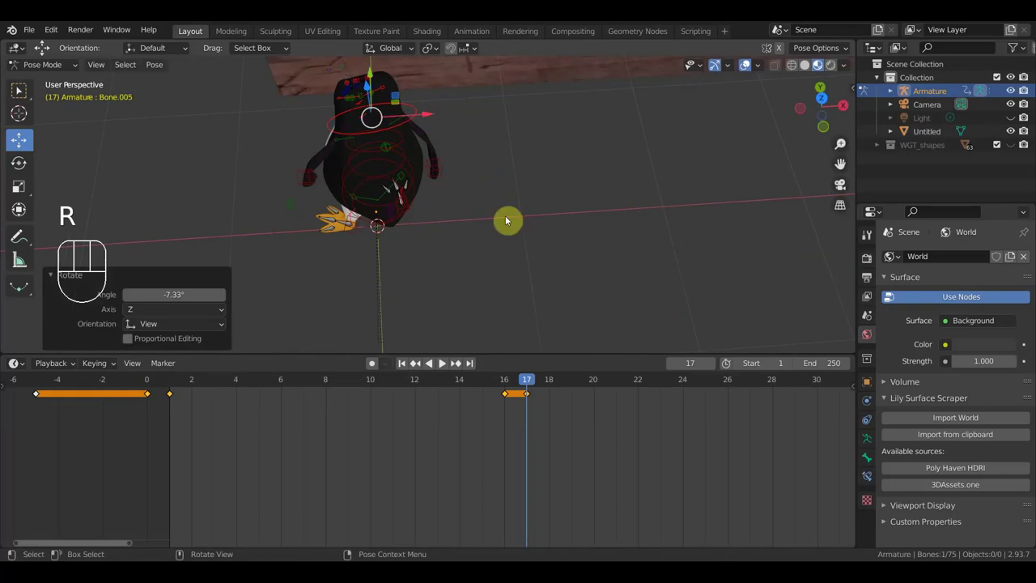
{"action": "key", "text": "a"}
{"action": "key", "text": "i"}
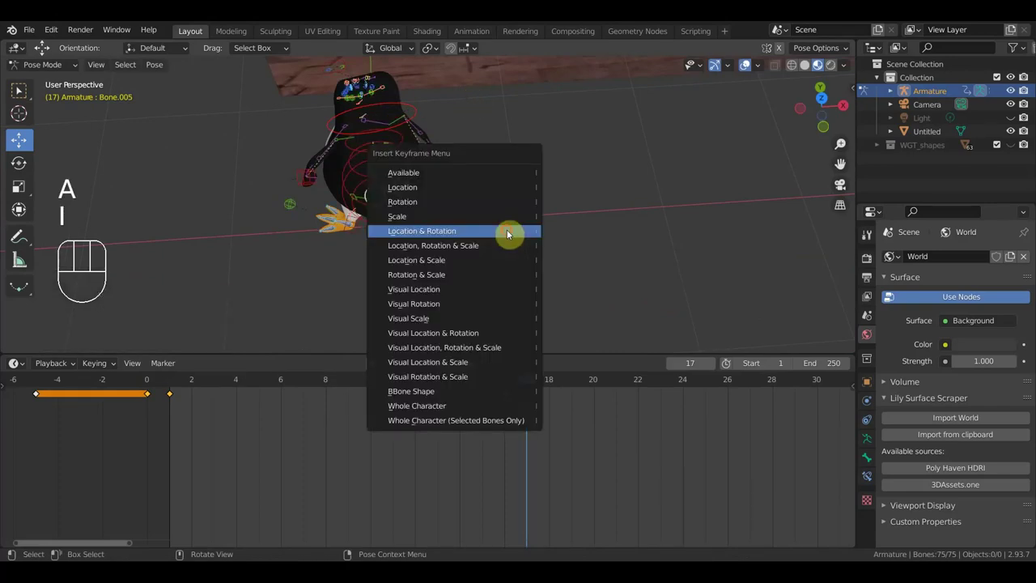
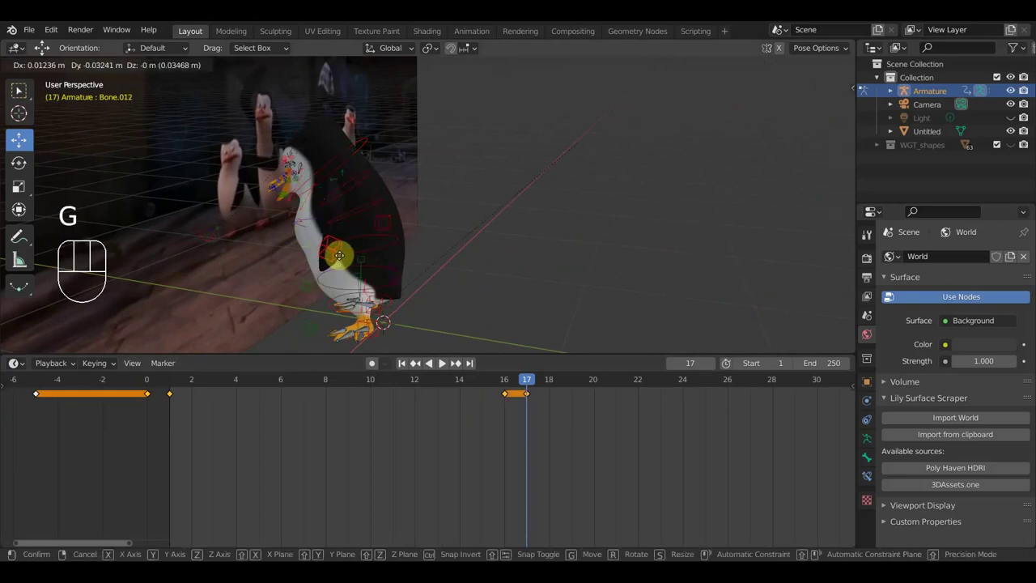
- Nudge the body bone into place, then select the neck bone and reposition it with G
{"action": "left_click_drag", "start_coordinate": [405, 259], "coordinate": [303, 252]}
{"action": "scroll", "scroll_direction": "down", "scroll_amount": 3}
{"action": "left_click_drag", "start_coordinate": [450, 219], "coordinate": [464, 231]}
{"action": "left_click_drag", "start_coordinate": [490, 233], "coordinate": [306, 236]}
{"action": "key", "text": "g"}
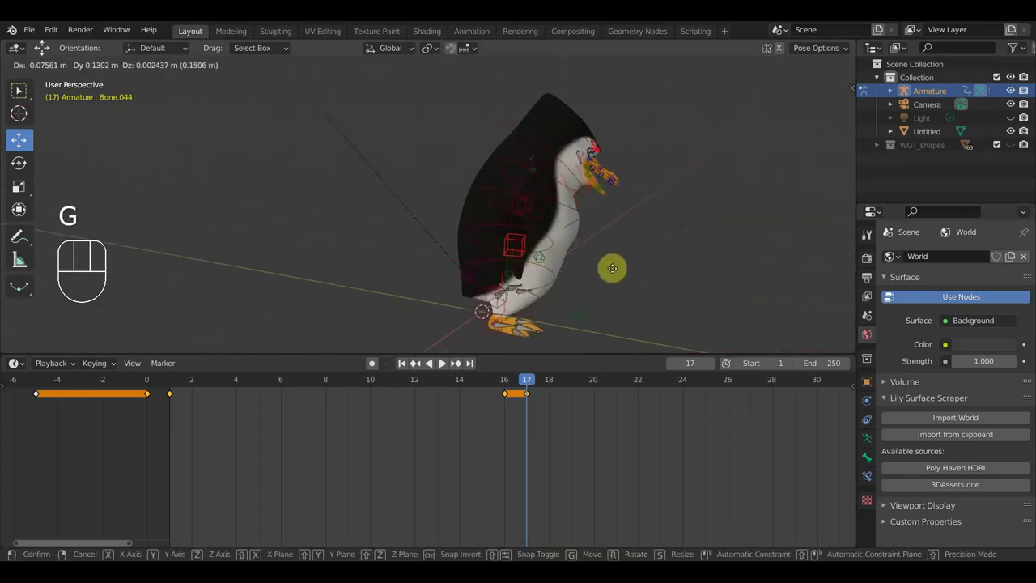
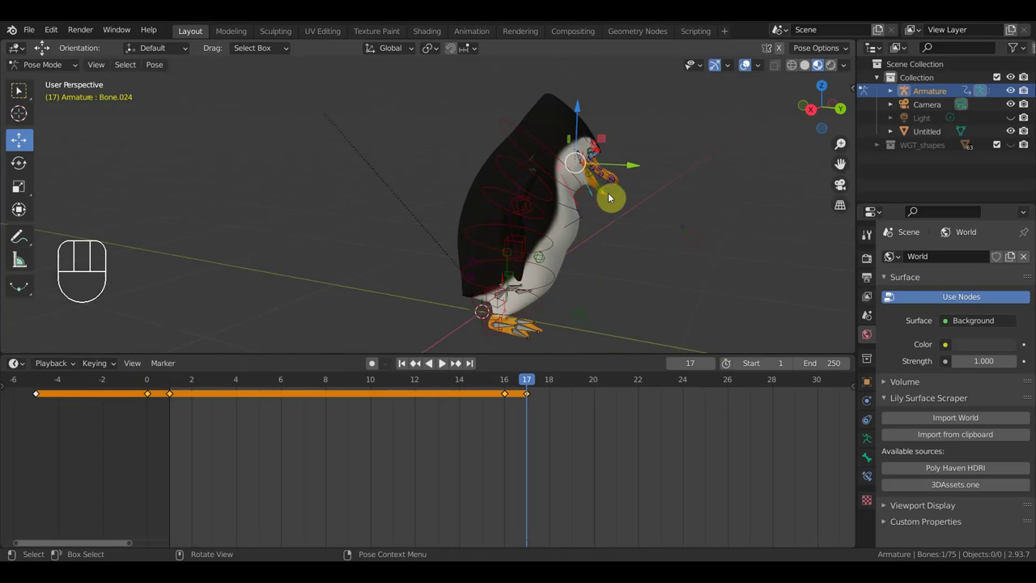
- Select the head bone and rotate it downward about -13 degrees so the beak angles like the reference
{"action": "left_click_drag", "start_coordinate": [693, 213], "coordinate": [508, 235]}
{"action": "left_click_drag", "start_coordinate": [493, 130], "coordinate": [566, 205]}
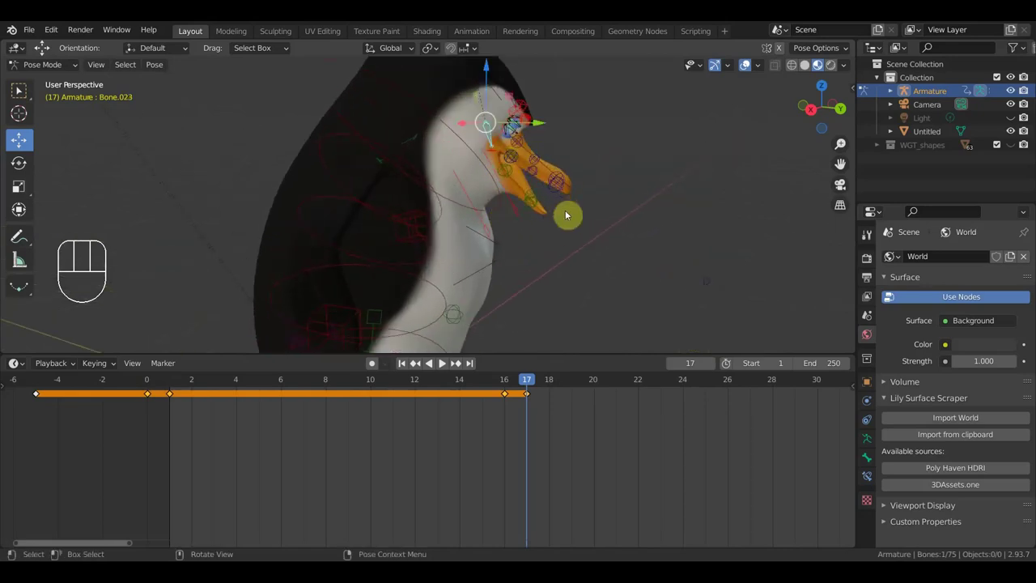
{"action": "key", "text": "r"}
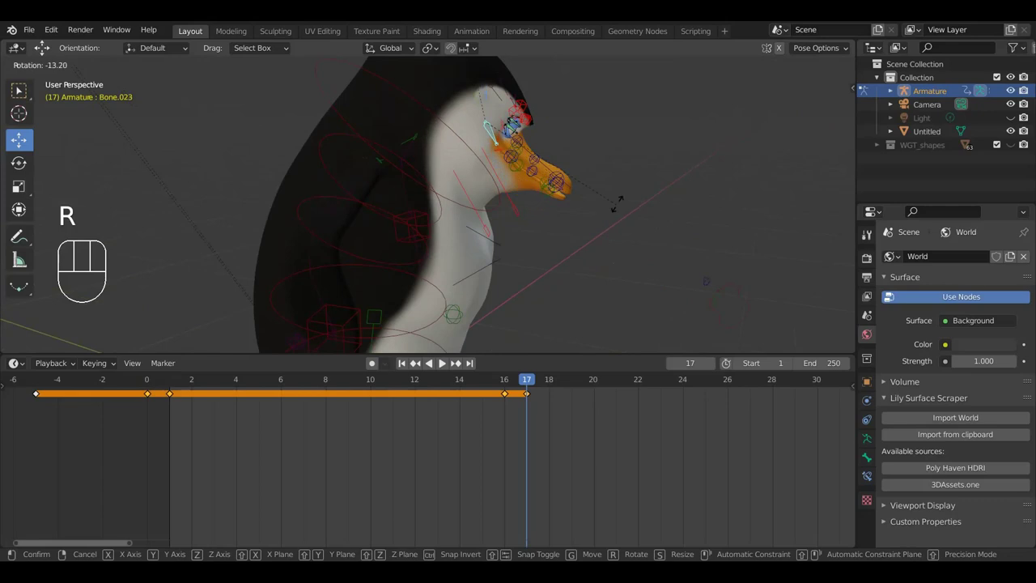
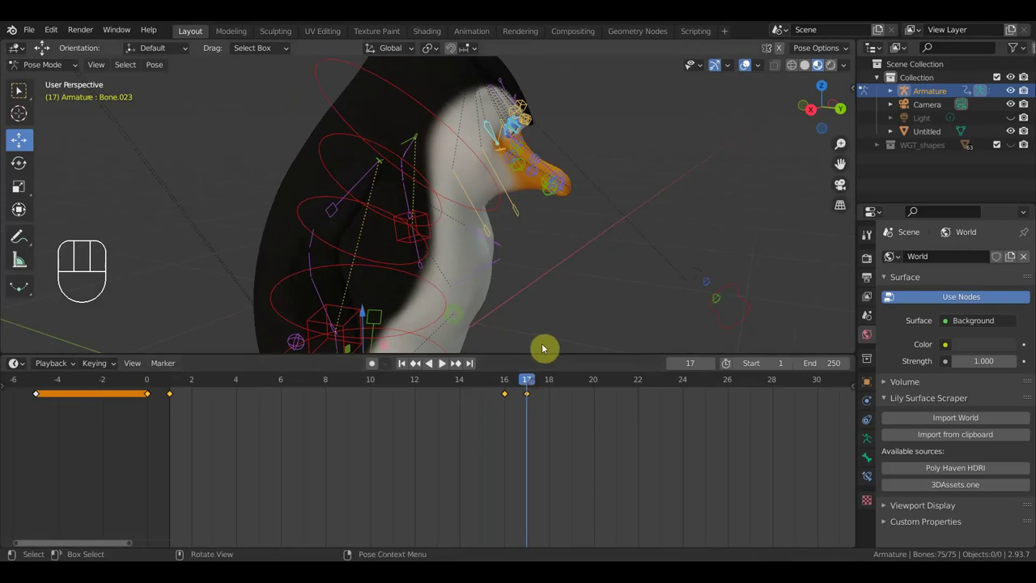
- Scrub to frame 20, look from above and rotate the lower body bone to twist it
{"action": "left_click_drag", "start_coordinate": [561, 295], "coordinate": [715, 285]}
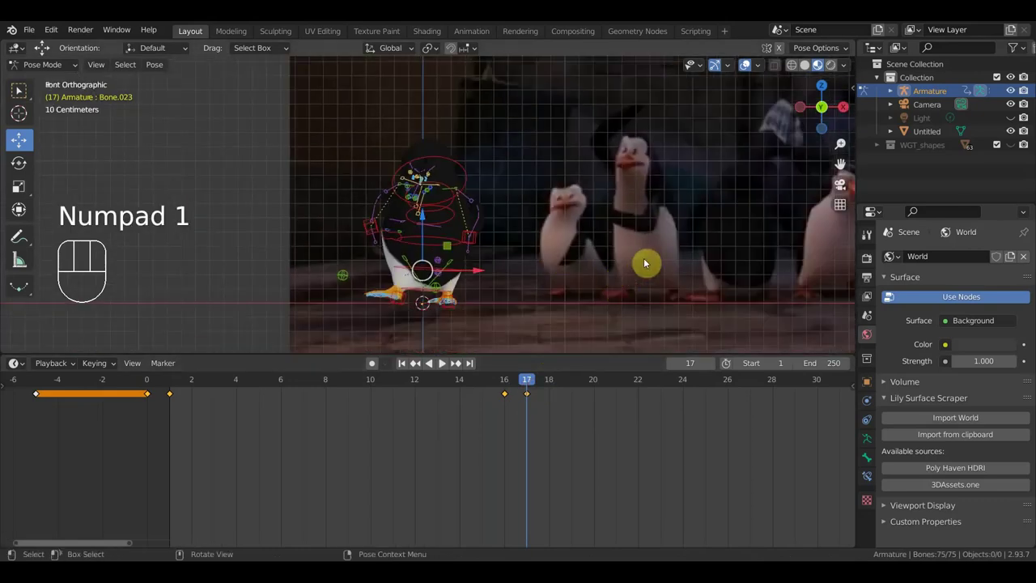
{"action": "left_click_drag", "start_coordinate": [637, 248], "coordinate": [589, 243]}
{"action": "left_click_drag", "start_coordinate": [535, 382], "coordinate": [614, 382]}
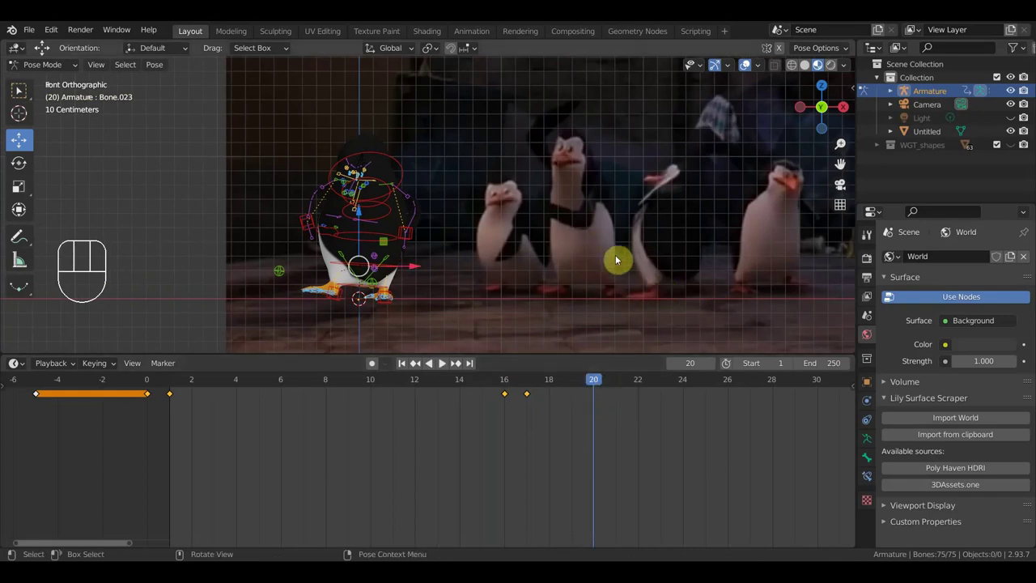
{"action": "left_click_drag", "start_coordinate": [342, 296], "coordinate": [372, 304]}
{"action": "left_click_drag", "start_coordinate": [504, 267], "coordinate": [518, 92]}
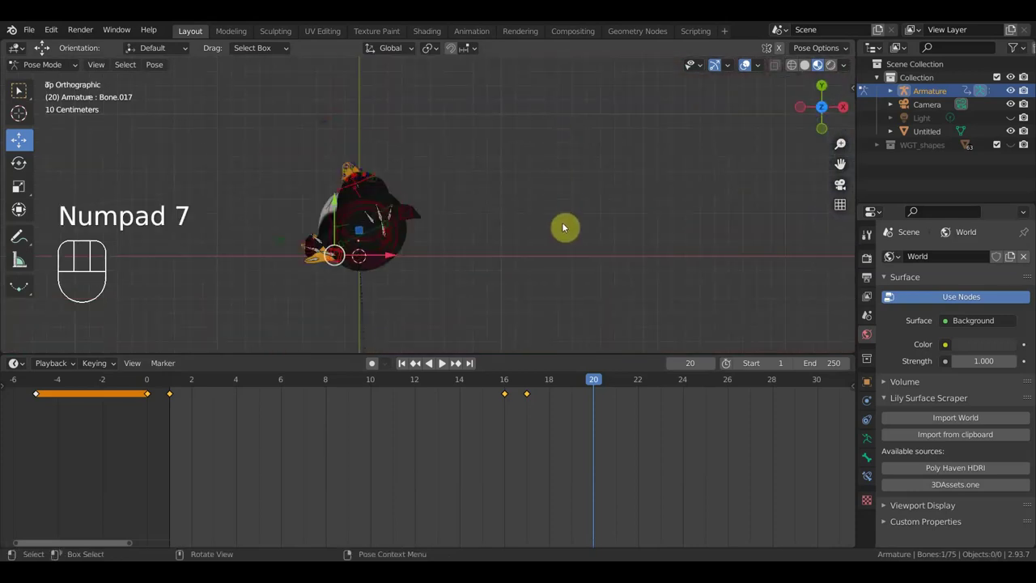
{"action": "key", "text": "r"}
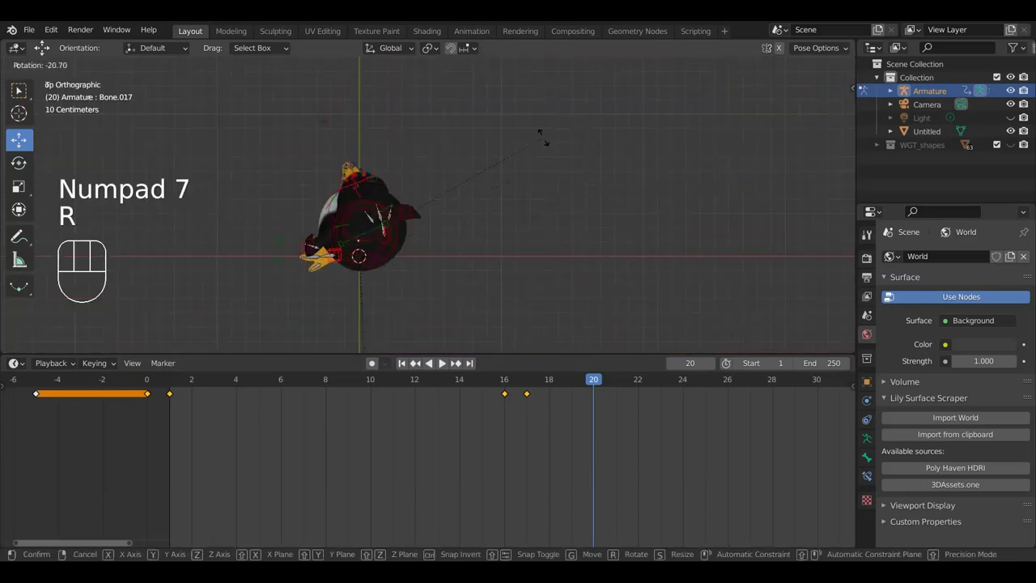
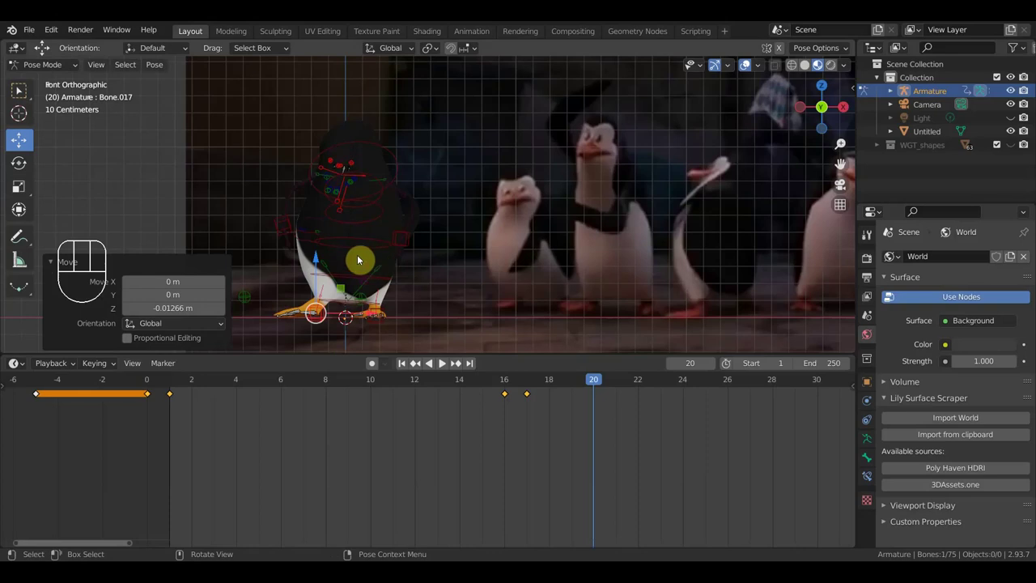
- Rotate the root and a second body bone together from the top view, compare with the reference, then undo it
{"action": "left_click", "coordinate": [362, 280]}
{"action": "left_click_drag", "start_coordinate": [477, 278], "coordinate": [431, 78]}
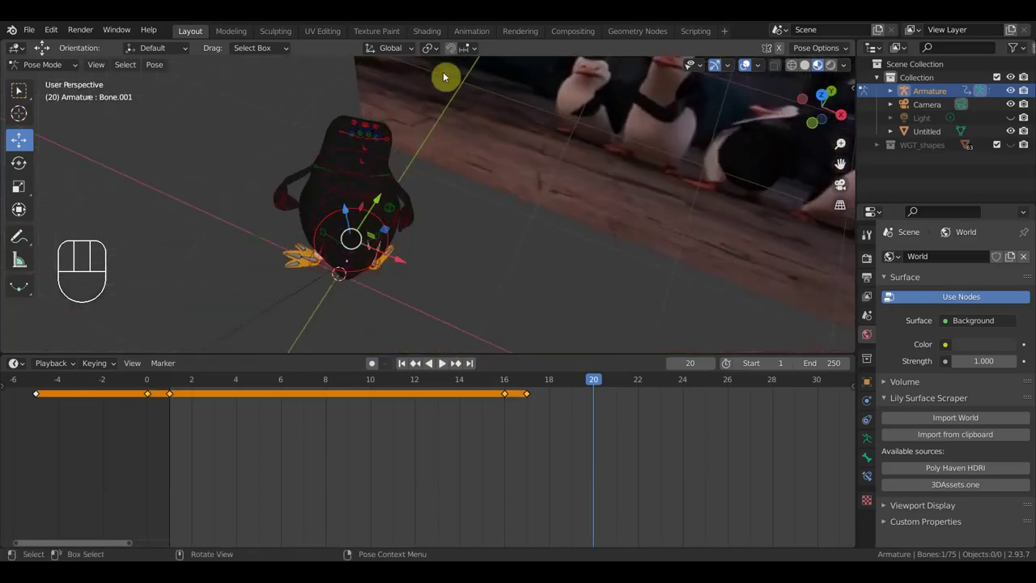
{"action": "left_click_drag", "start_coordinate": [412, 221], "coordinate": [293, 203]}
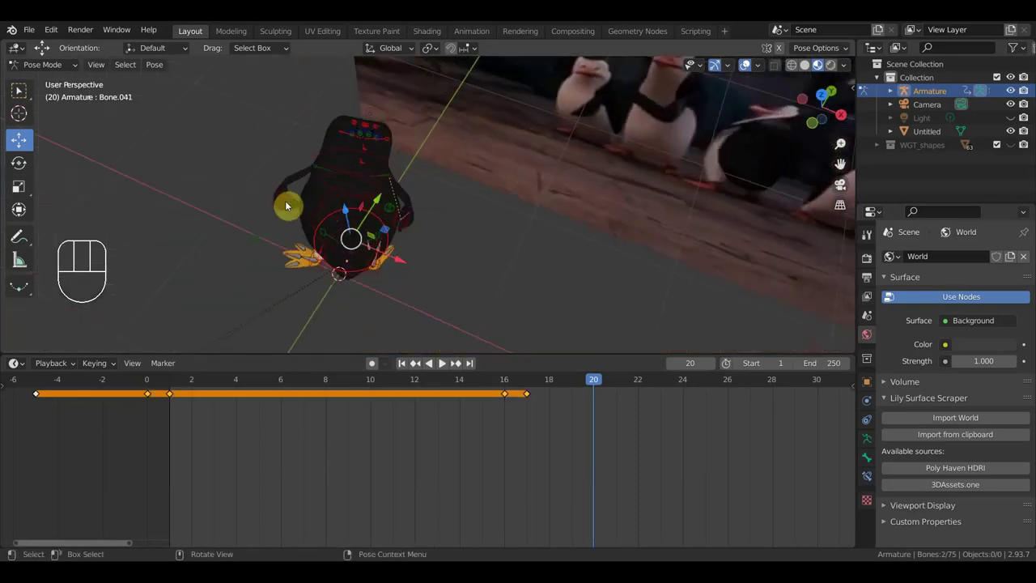
{"action": "left_click_drag", "start_coordinate": [288, 204], "coordinate": [365, 242]}
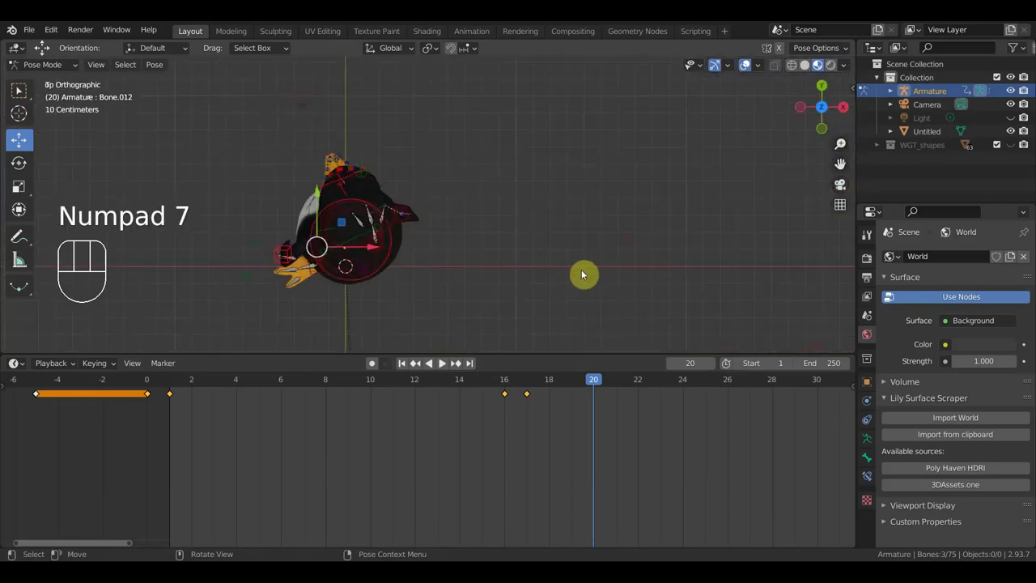
{"action": "key", "text": "r"}
{"action": "left_click_drag", "start_coordinate": [558, 238], "coordinate": [504, 86]}
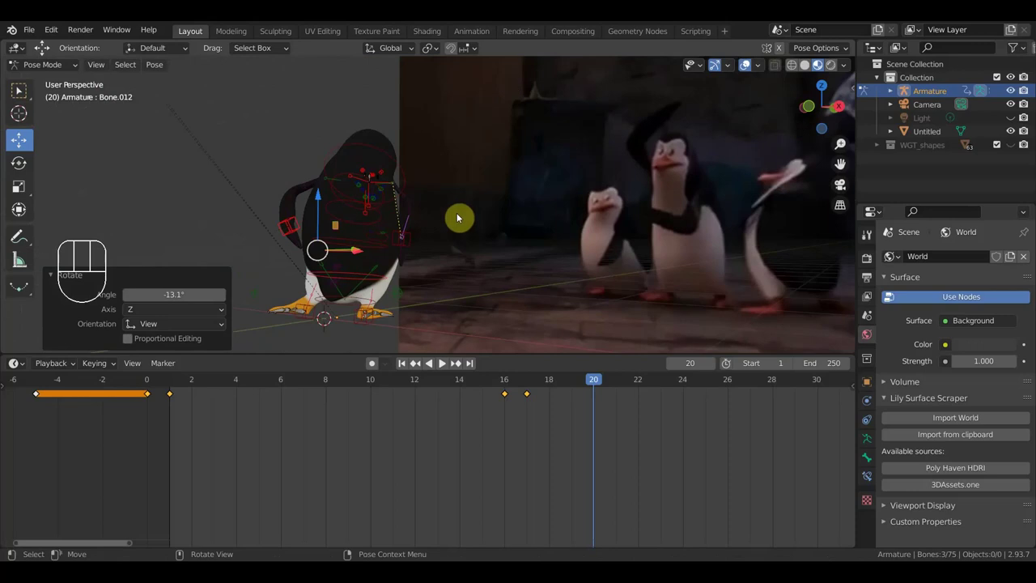
{"action": "key", "text": "ctrl+z"}
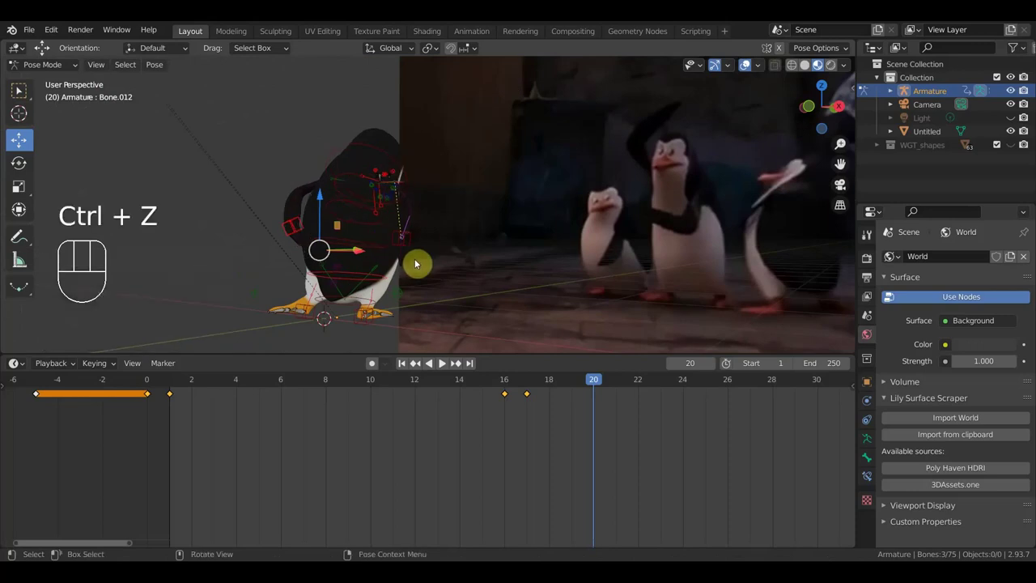
- Reselect the base and body bones and rotate them from above by about -13.6 degrees
{"action": "left_click", "coordinate": [356, 305]}
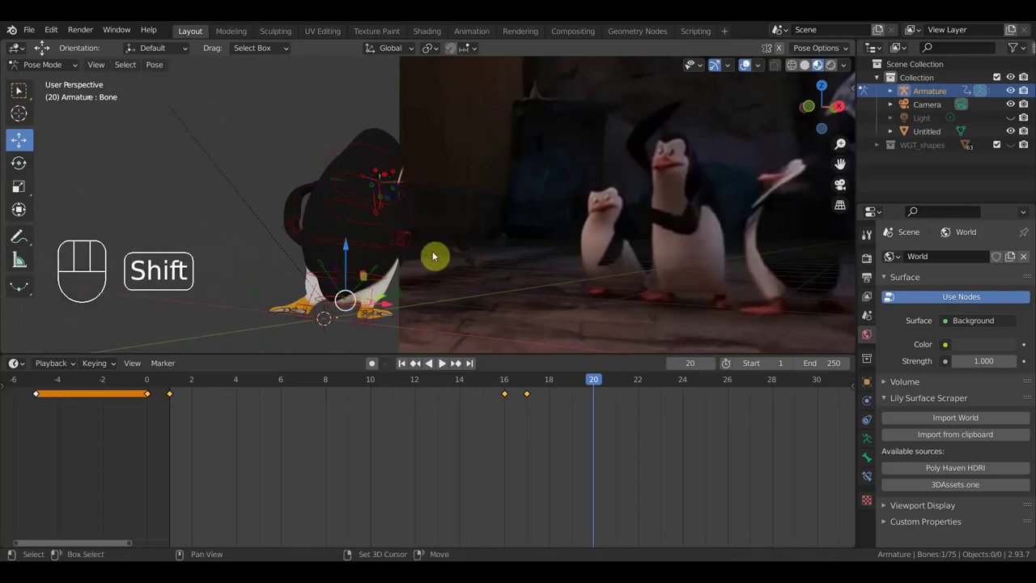
{"action": "left_click", "coordinate": [412, 240]}
{"action": "left_click_drag", "start_coordinate": [295, 232], "coordinate": [451, 273]}
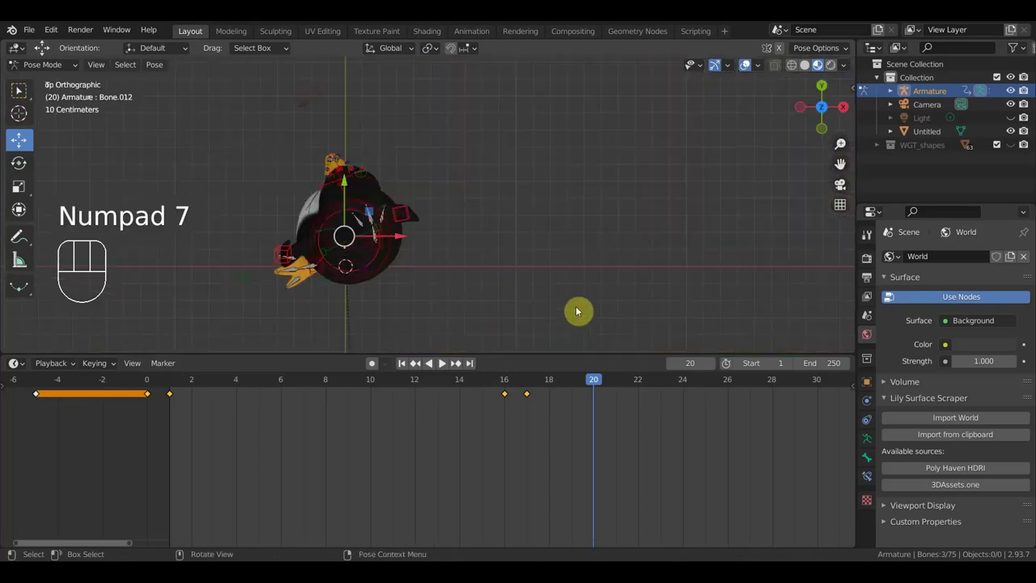
{"action": "key", "text": "r"}
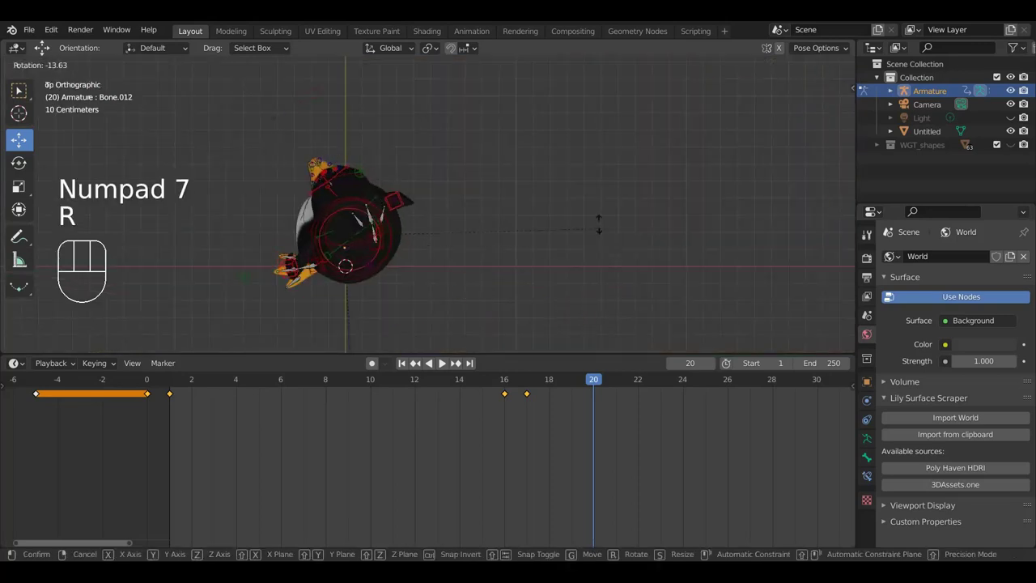
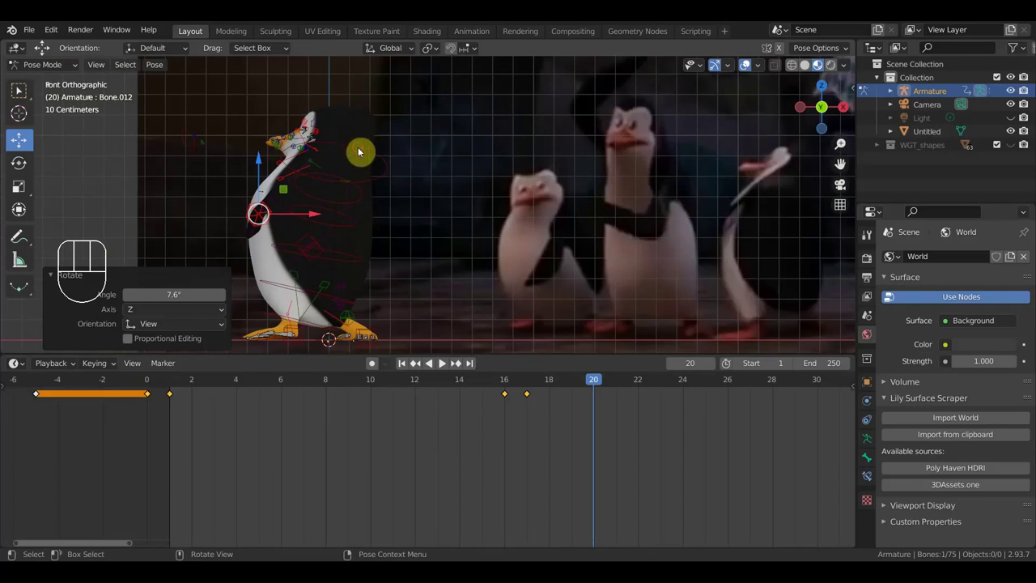
- Rotate the upper body bone slightly, checking the penguin against the reference from several angles
{"action": "left_click_drag", "start_coordinate": [415, 155], "coordinate": [527, 294]}
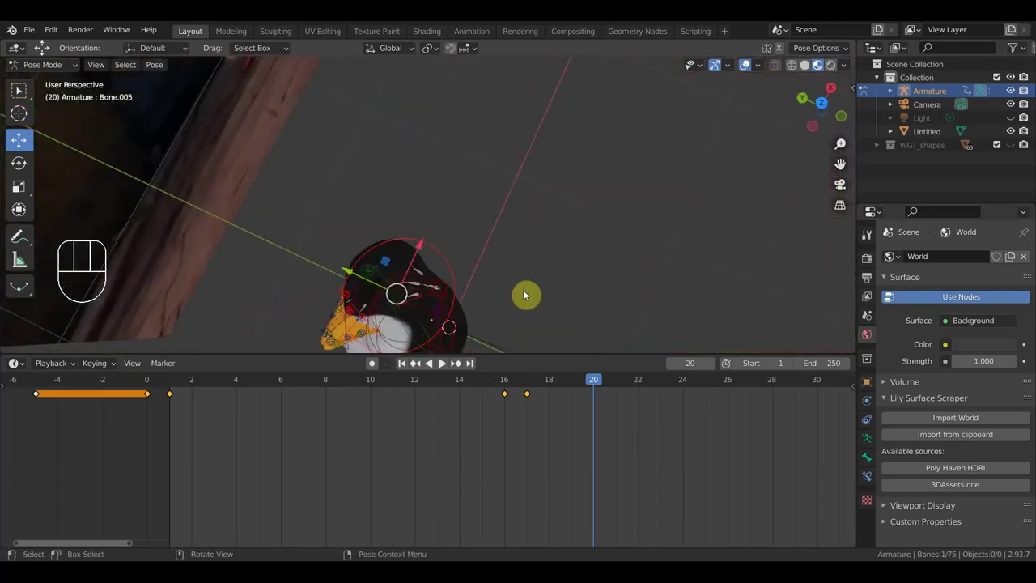
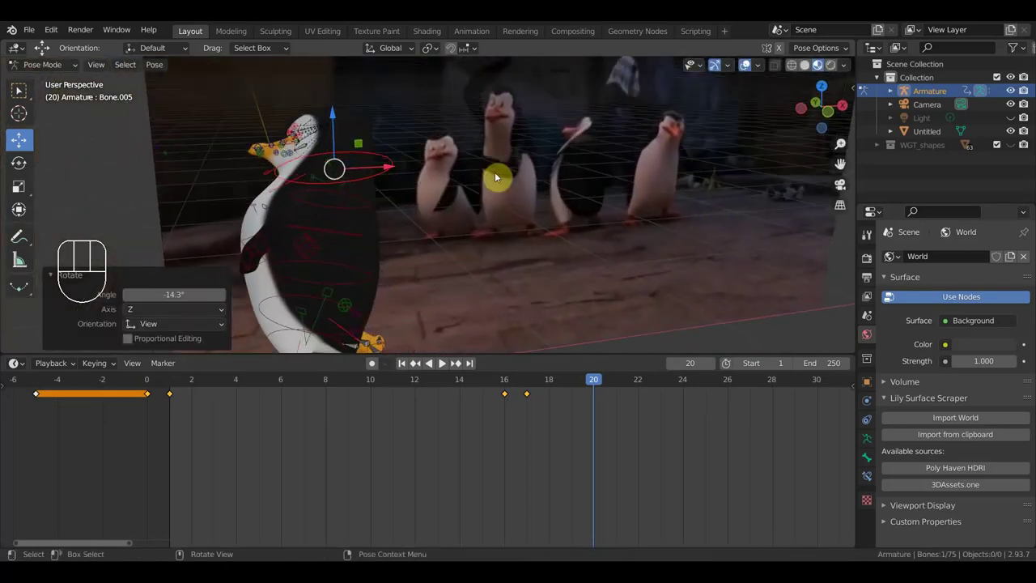
{"action": "key", "text": "r"}
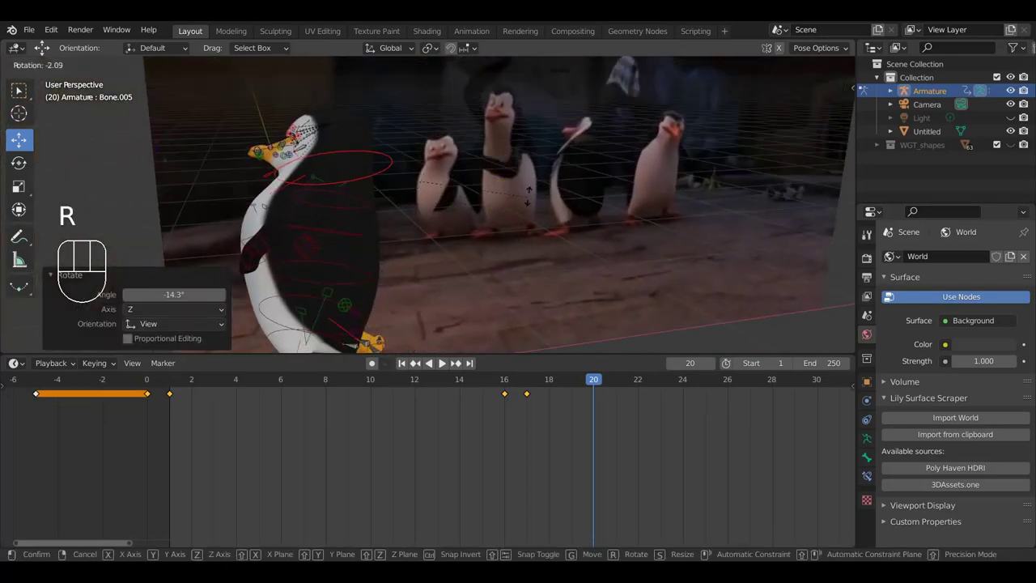
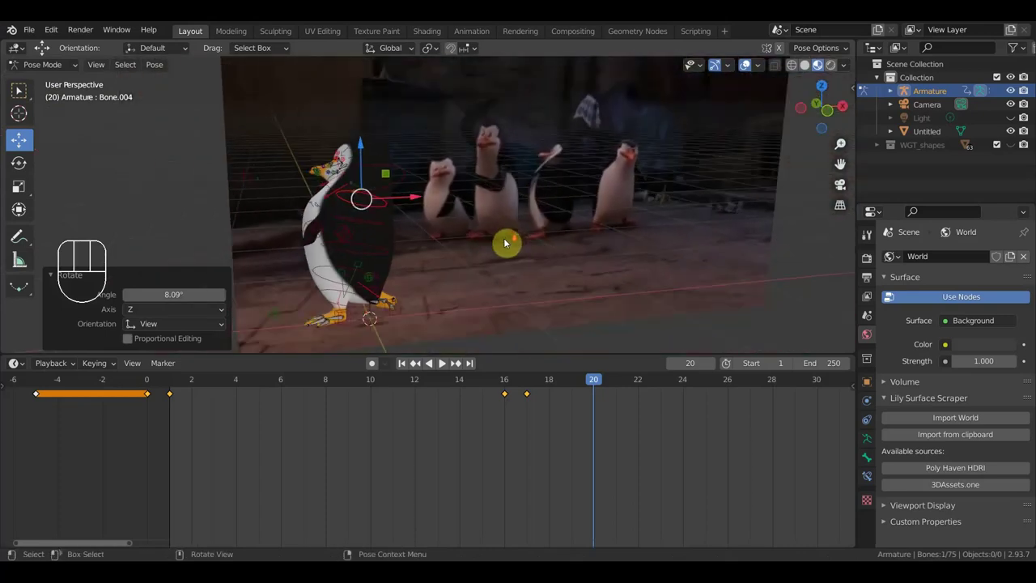
{"action": "left_click_drag", "start_coordinate": [488, 276], "coordinate": [420, 280]}
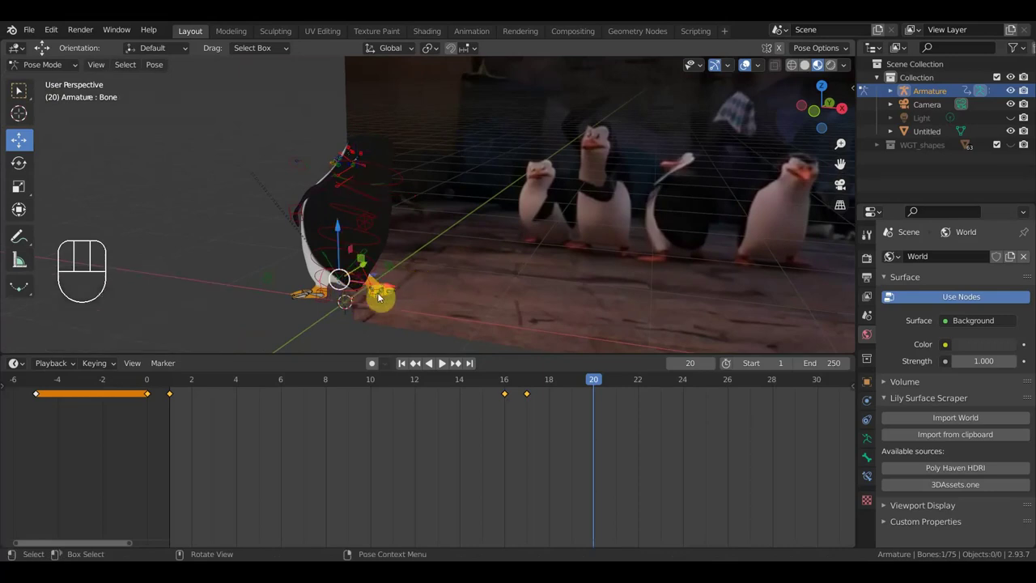
{"action": "left_click_drag", "start_coordinate": [411, 300], "coordinate": [339, 301]}
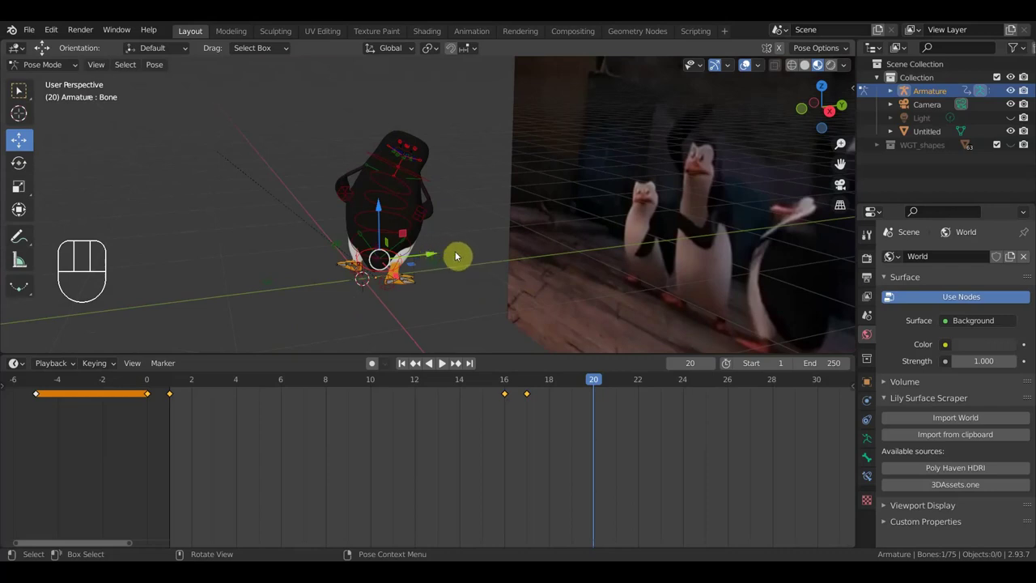
{"action": "left_click_drag", "start_coordinate": [456, 260], "coordinate": [423, 265]}
{"action": "key", "text": "r"}
- Frame the penguin with the reference, select all bones and insert a keyframe at frame 20
{"action": "left_click_drag", "start_coordinate": [450, 282], "coordinate": [569, 267]}
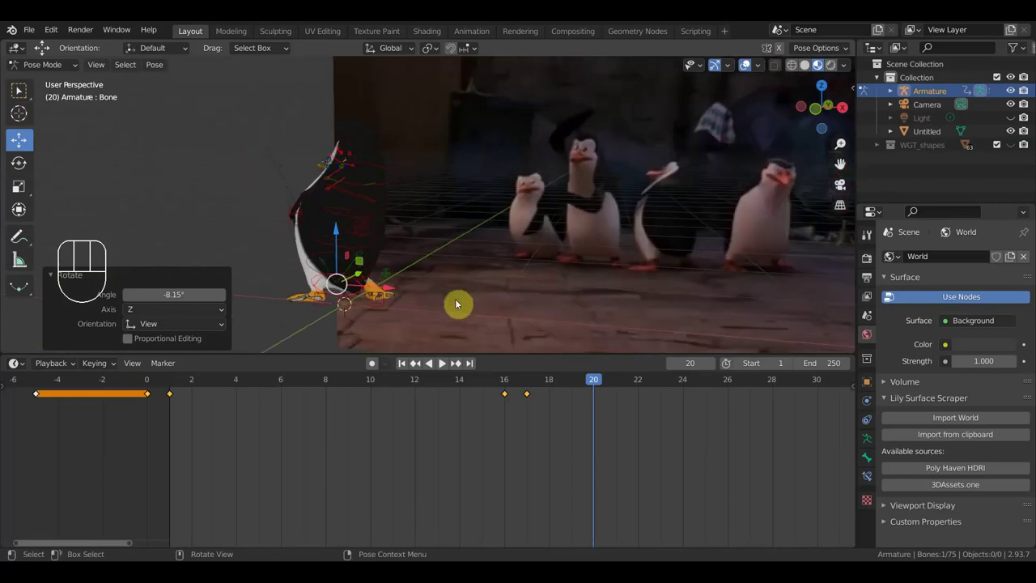
{"action": "left_click_drag", "start_coordinate": [480, 297], "coordinate": [512, 296]}
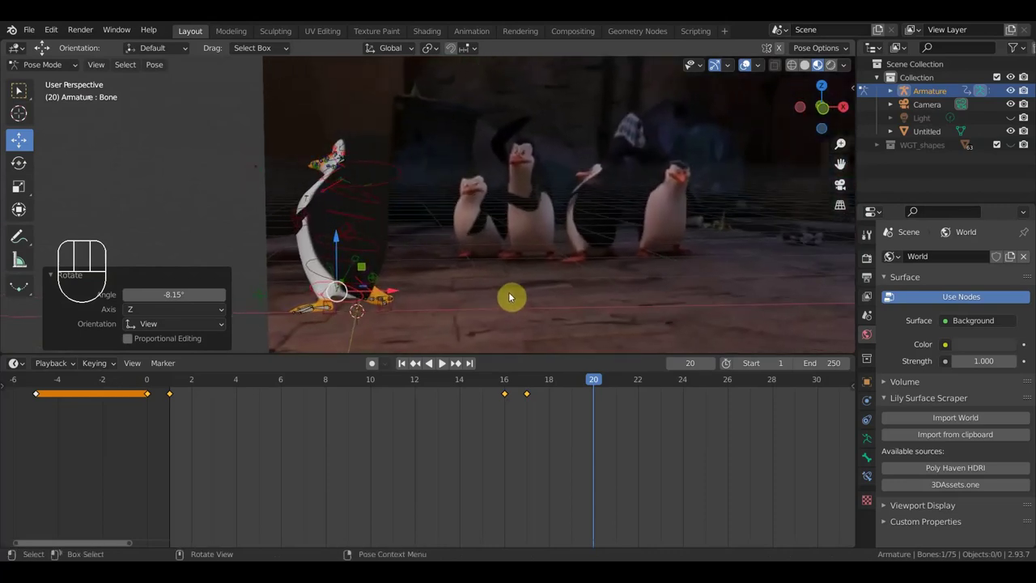
{"action": "key", "text": "a"}
{"action": "key", "text": "i"}
- Scrub to frame 23, select the foot bone and rotate it slightly, about -1 degree
{"action": "left_click_drag", "start_coordinate": [583, 386], "coordinate": [661, 386]}
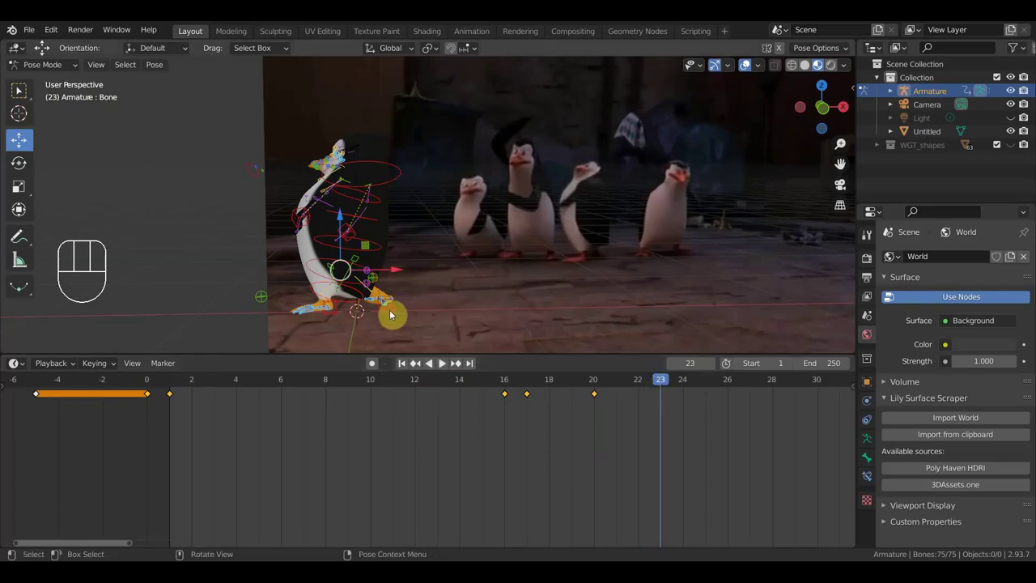
{"action": "left_click_drag", "start_coordinate": [446, 304], "coordinate": [331, 302]}
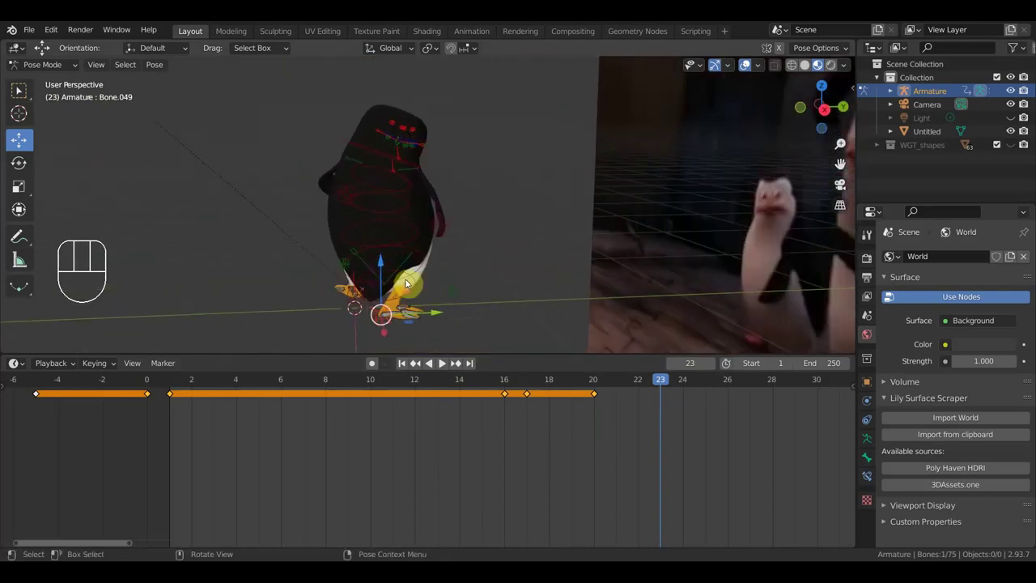
{"action": "left_click", "coordinate": [420, 268]}
{"action": "left_click_drag", "start_coordinate": [381, 301], "coordinate": [463, 297]}
{"action": "key", "text": "r"}
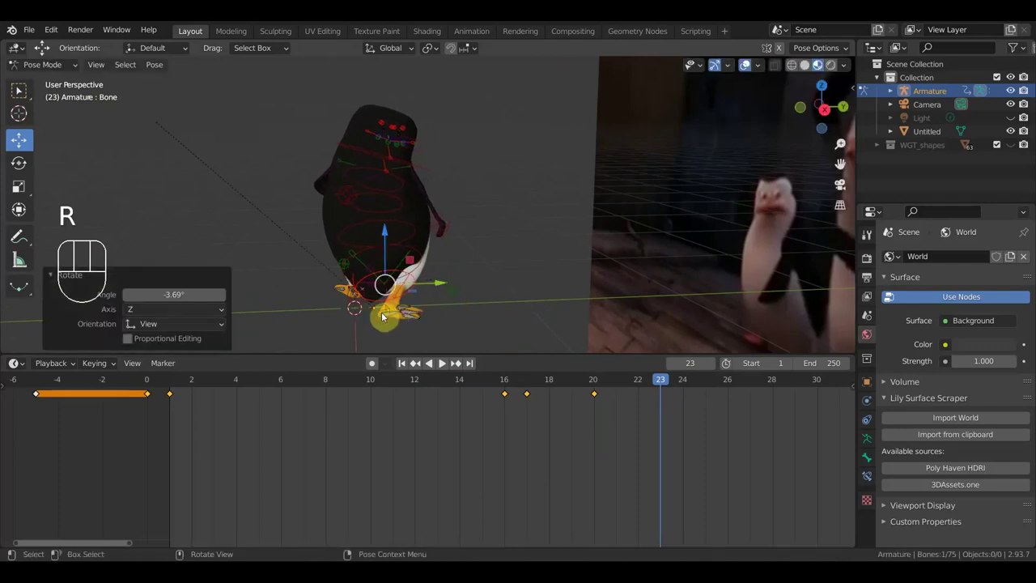
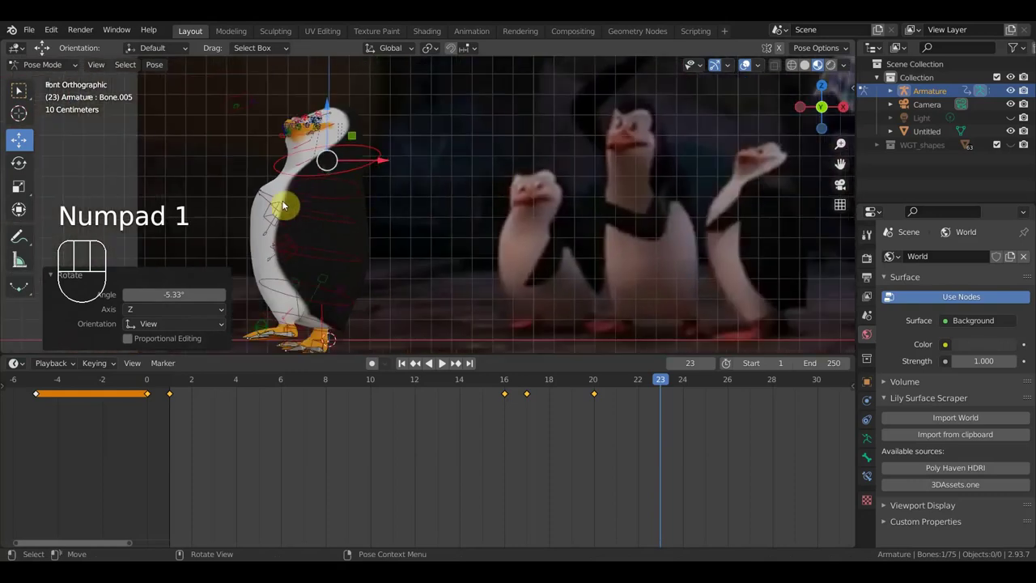
- Move and tilt the head bones, shift the neck sideways, then move the root bone to place the whole penguin
{"action": "left_click_drag", "start_coordinate": [254, 188], "coordinate": [271, 203]}
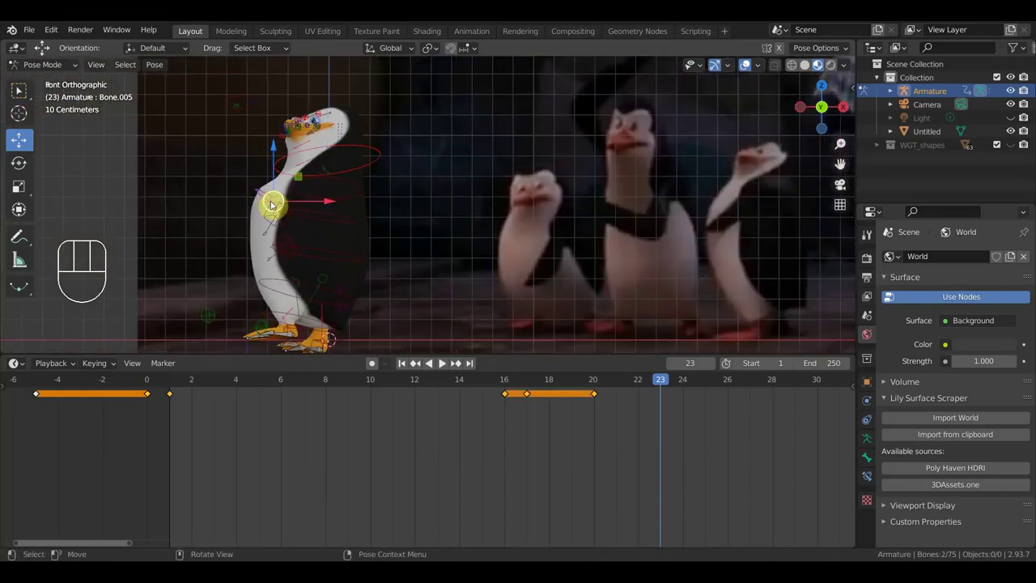
{"action": "key", "text": "g"}
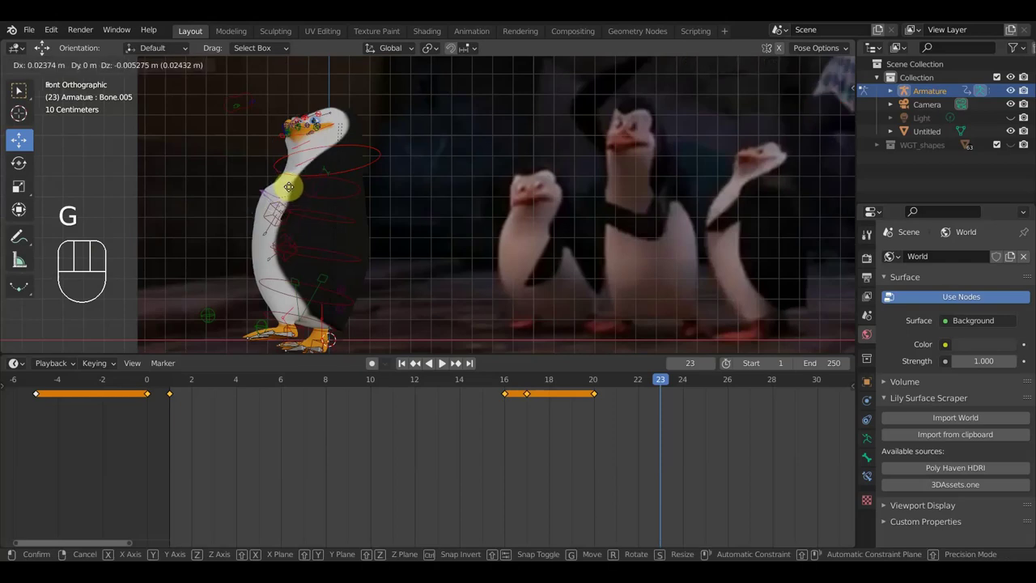
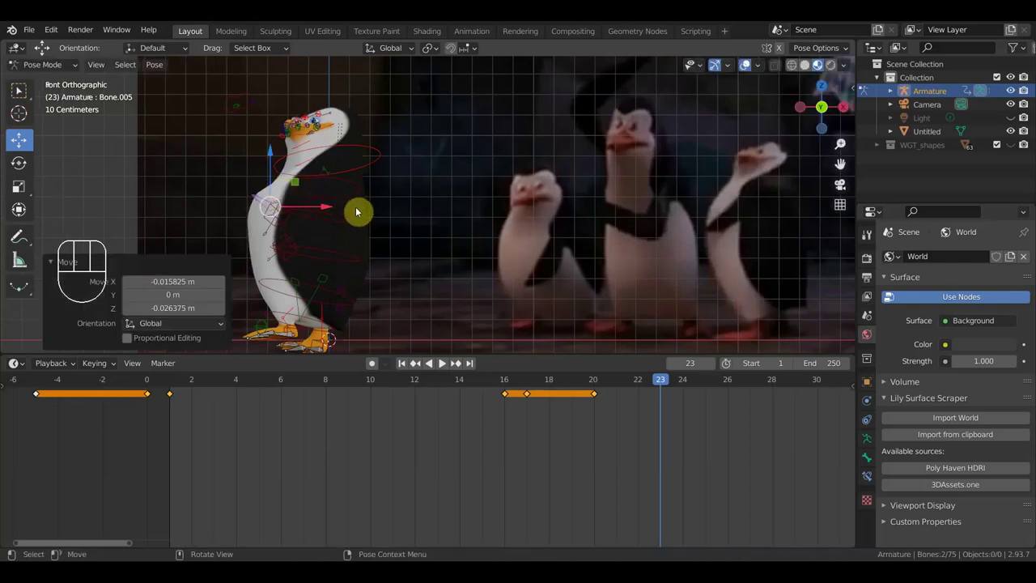
{"action": "key", "text": "r"}
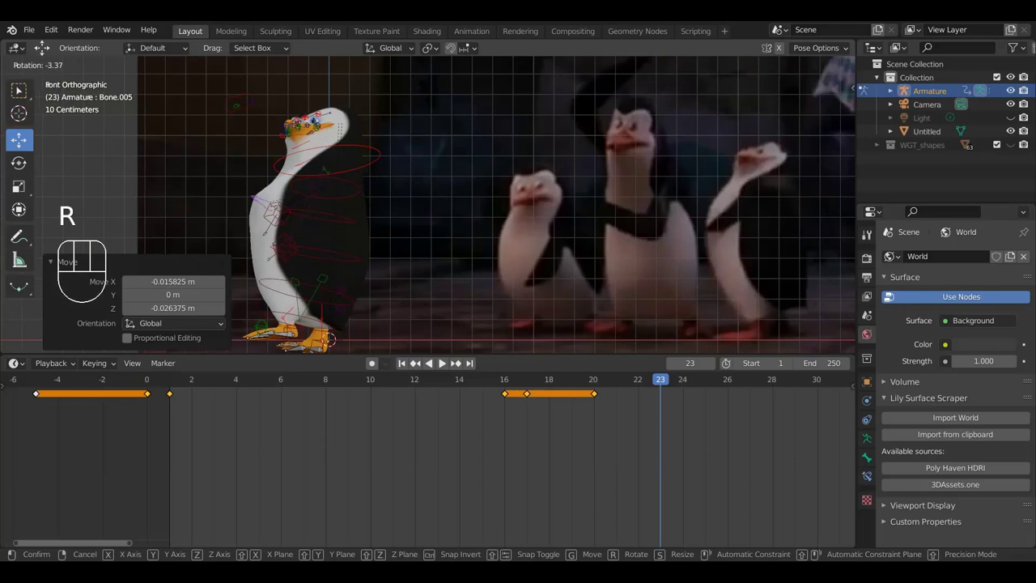
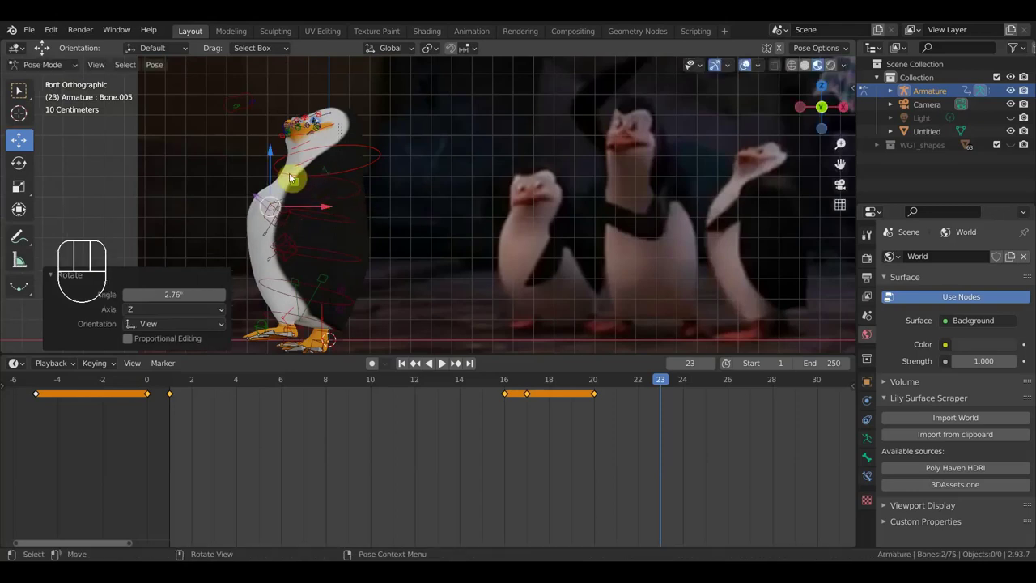
{"action": "left_click", "coordinate": [302, 167]}
{"action": "key", "text": "g"}
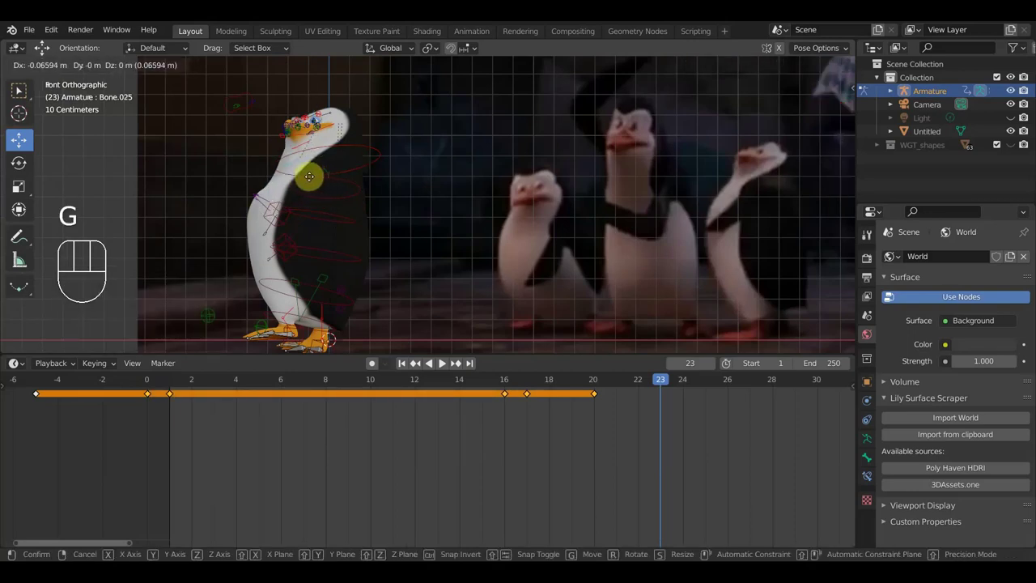
{"action": "left_click", "coordinate": [312, 180]}
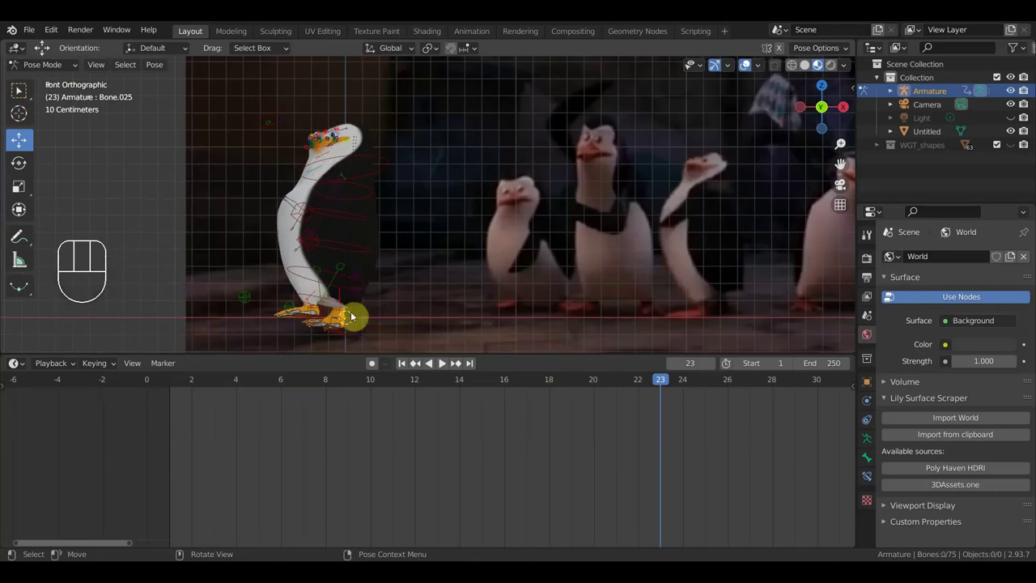
{"action": "left_click", "coordinate": [326, 310]}
{"action": "key", "text": "g"}
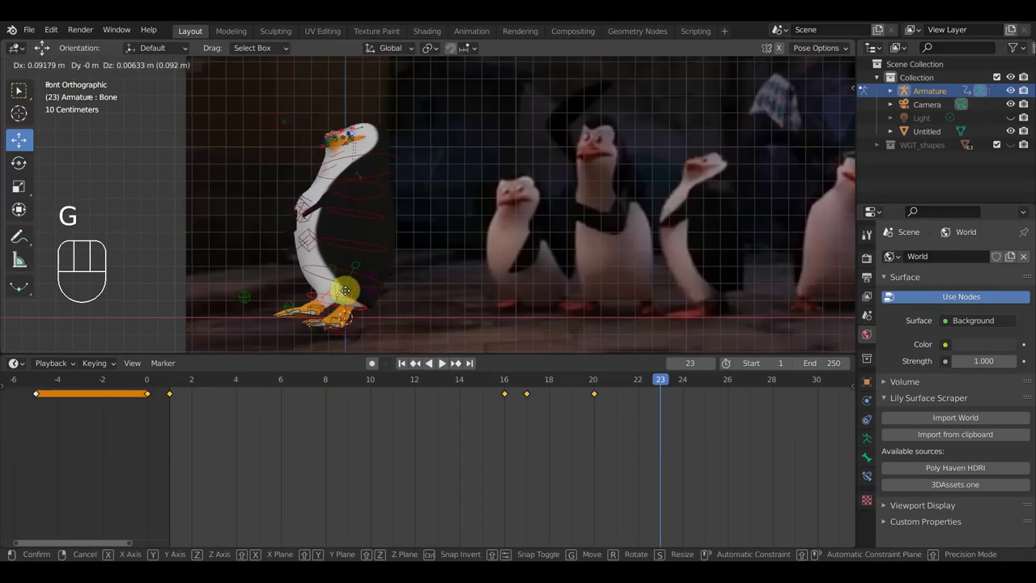
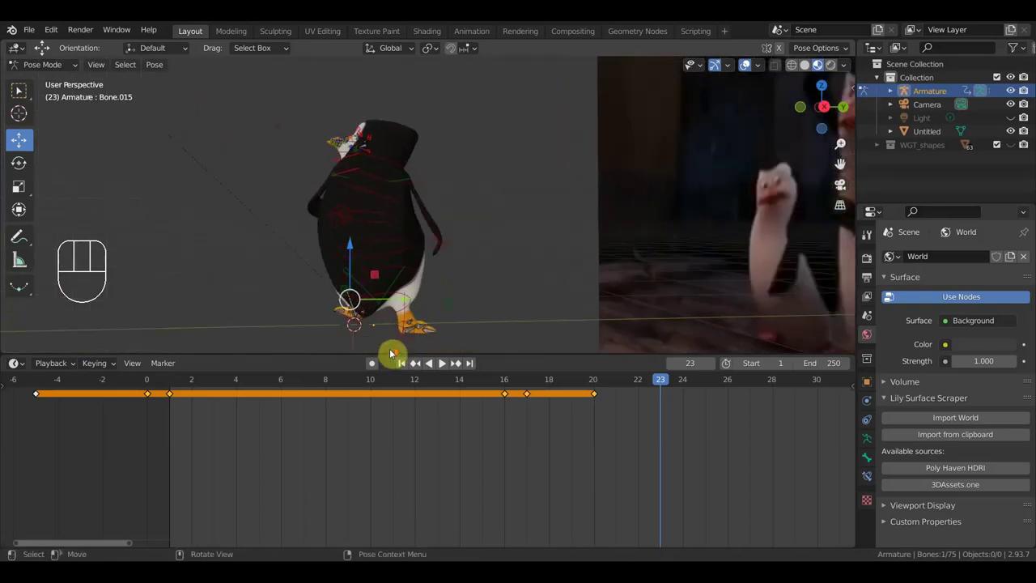
- Move a foot bone to match the reference, then select all bones and bring up the Insert Keyframe menu at frame 23
{"action": "left_click", "coordinate": [395, 335]}
{"action": "left_click_drag", "start_coordinate": [430, 340], "coordinate": [592, 331]}
{"action": "left_click_drag", "start_coordinate": [583, 331], "coordinate": [586, 334]}
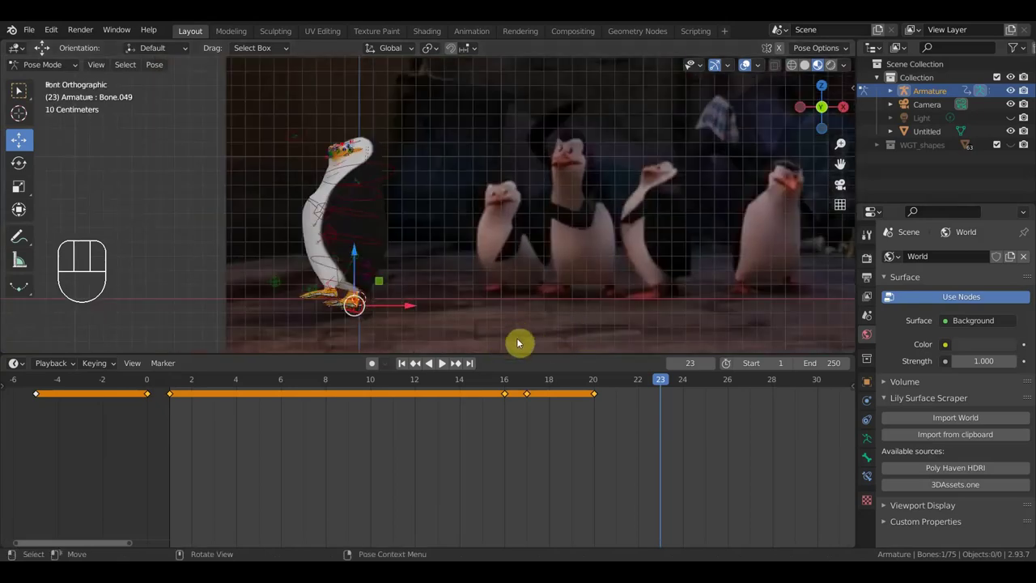
{"action": "key", "text": "g"}
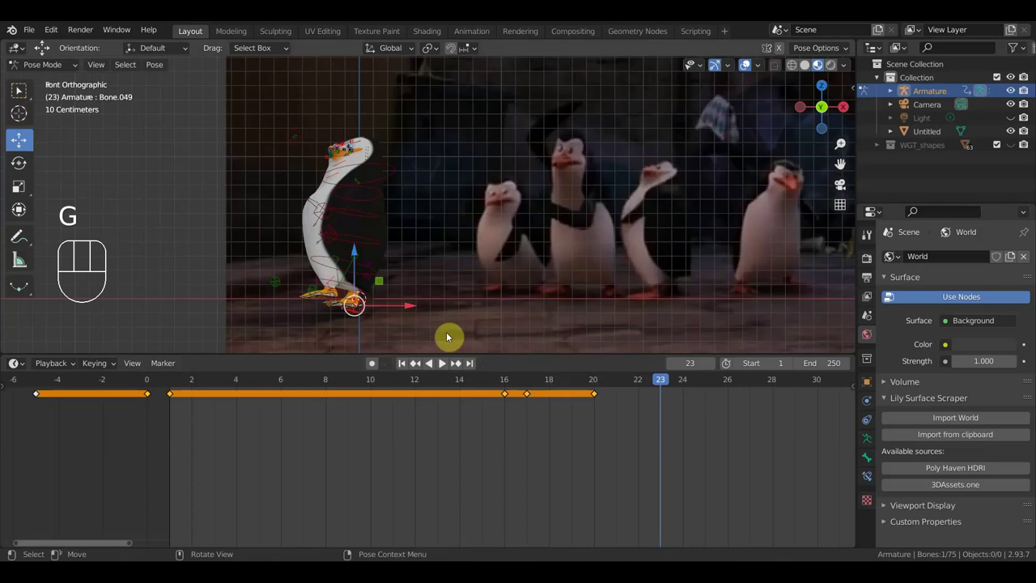
{"action": "key", "text": "g"}
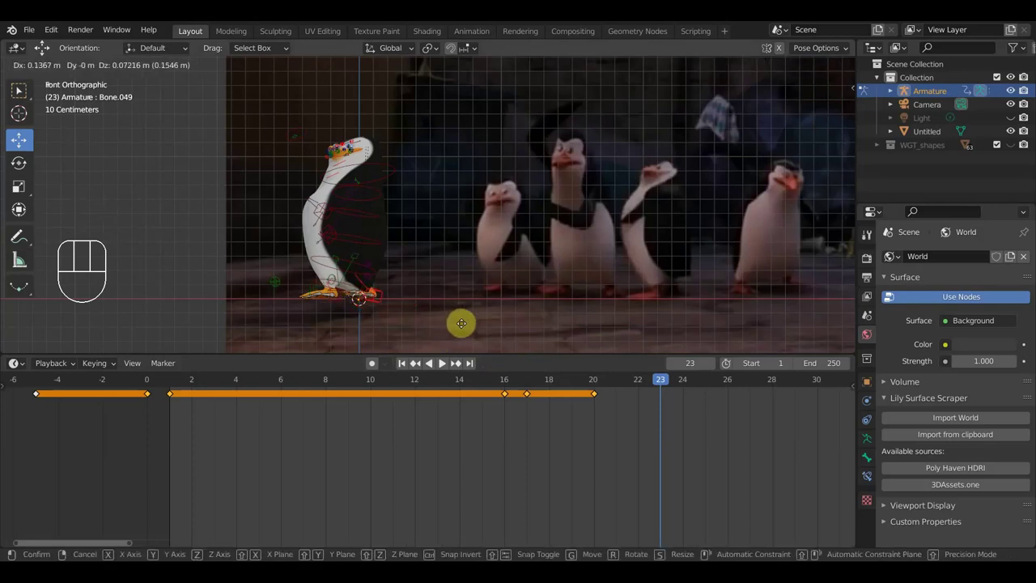
{"action": "left_click", "coordinate": [461, 325]}
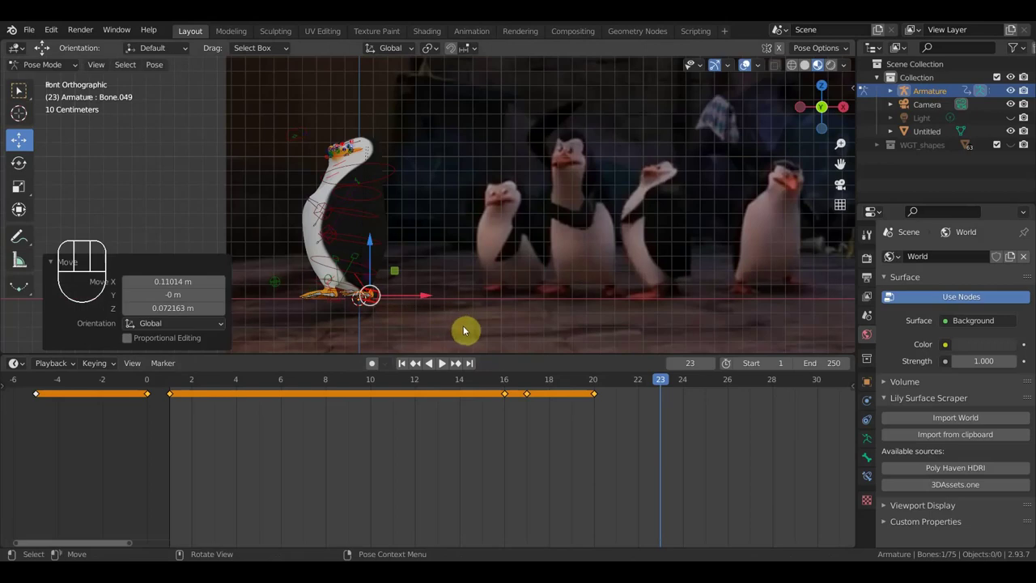
{"action": "key", "text": "a"}
{"action": "key", "text": "i"}
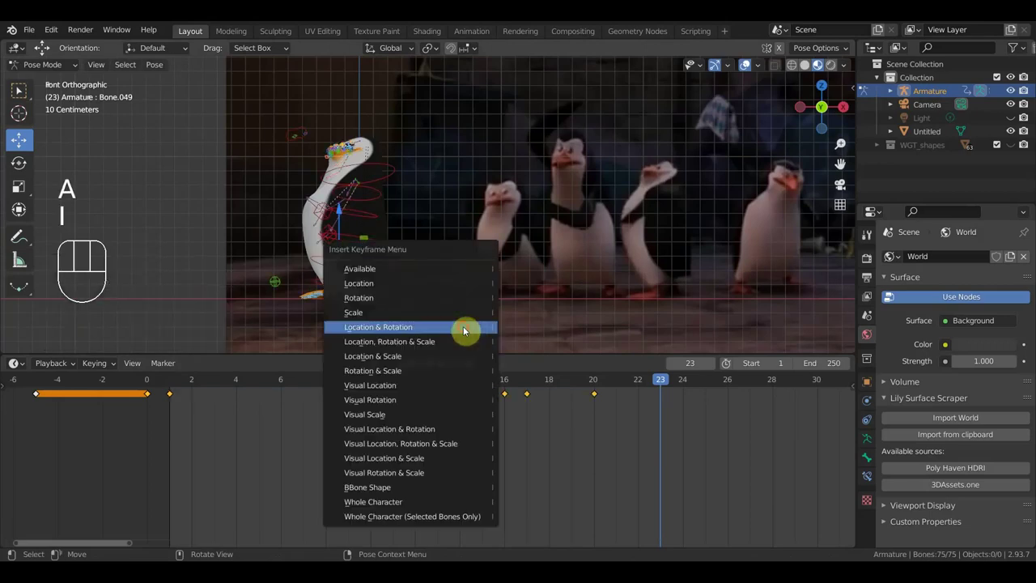
- After keying Location & Rotation at frame 23, scrub the timeline on to frame 26
{"action": "left_click_drag", "start_coordinate": [657, 384], "coordinate": [726, 394]}
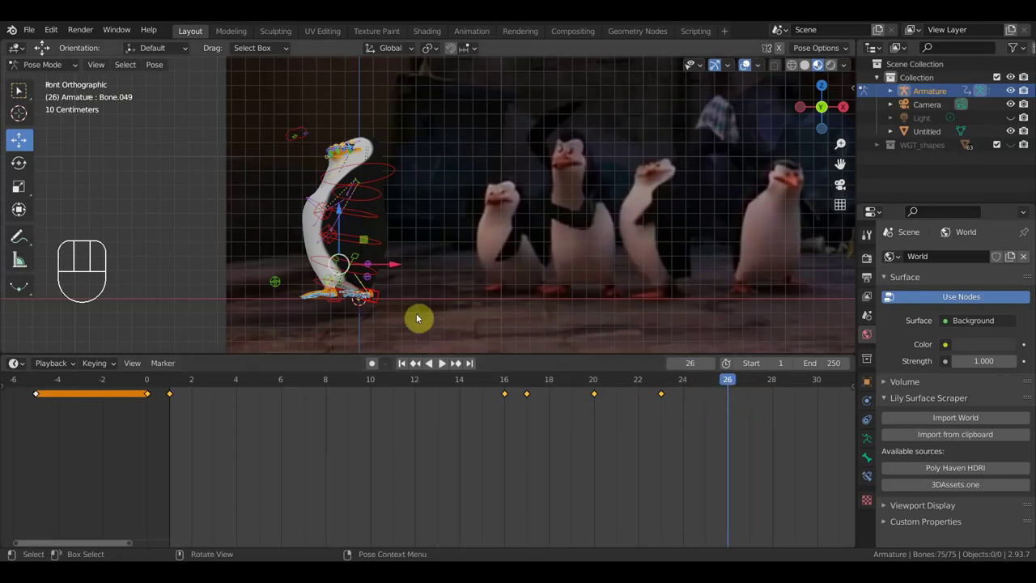
- Frame the penguin beside the reference dancers and reset the selected bones' location and rotation (Alt+G, Alt+R)
{"action": "left_click_drag", "start_coordinate": [436, 293], "coordinate": [513, 277]}
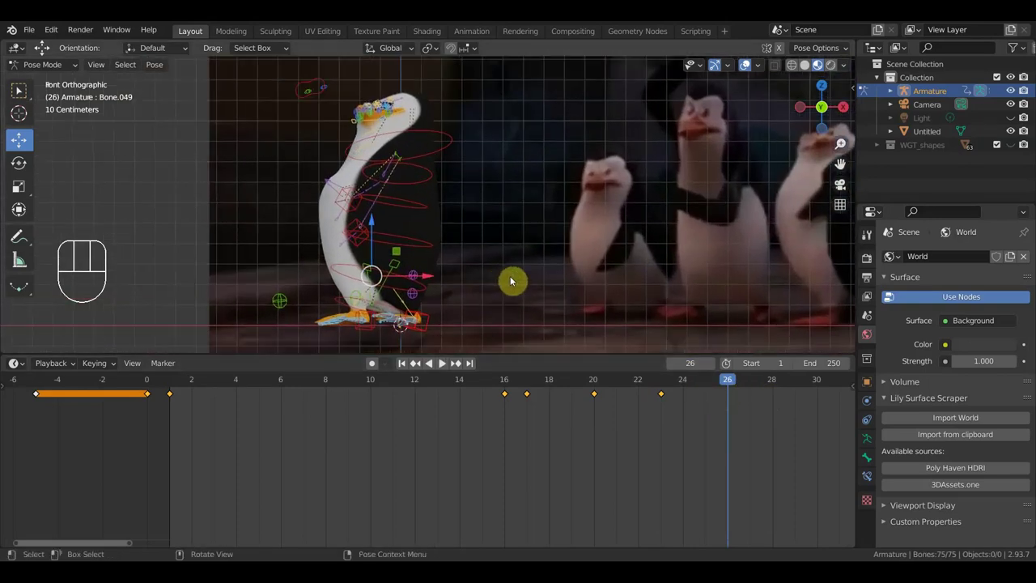
{"action": "left_click_drag", "start_coordinate": [706, 302], "coordinate": [656, 325]}
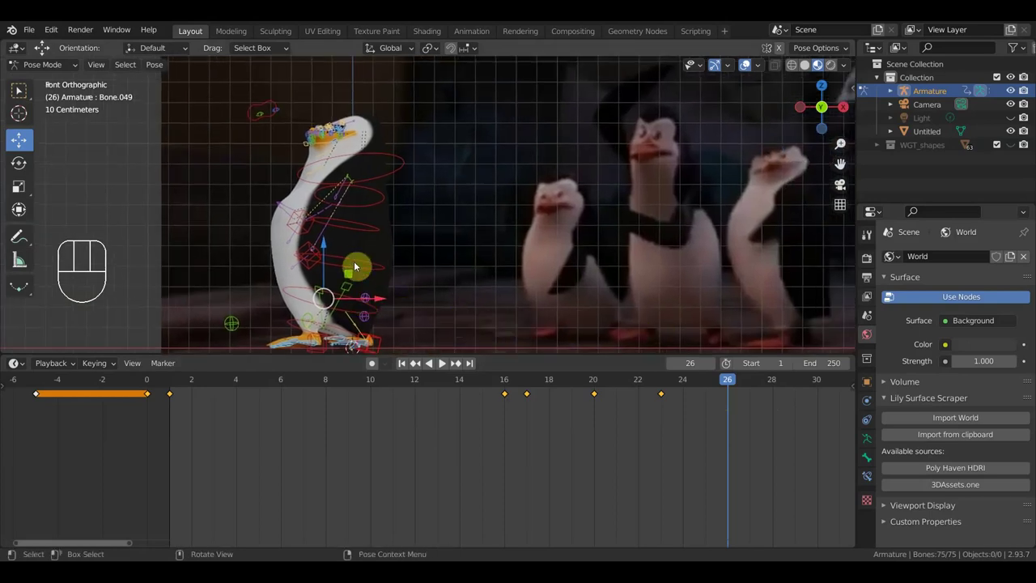
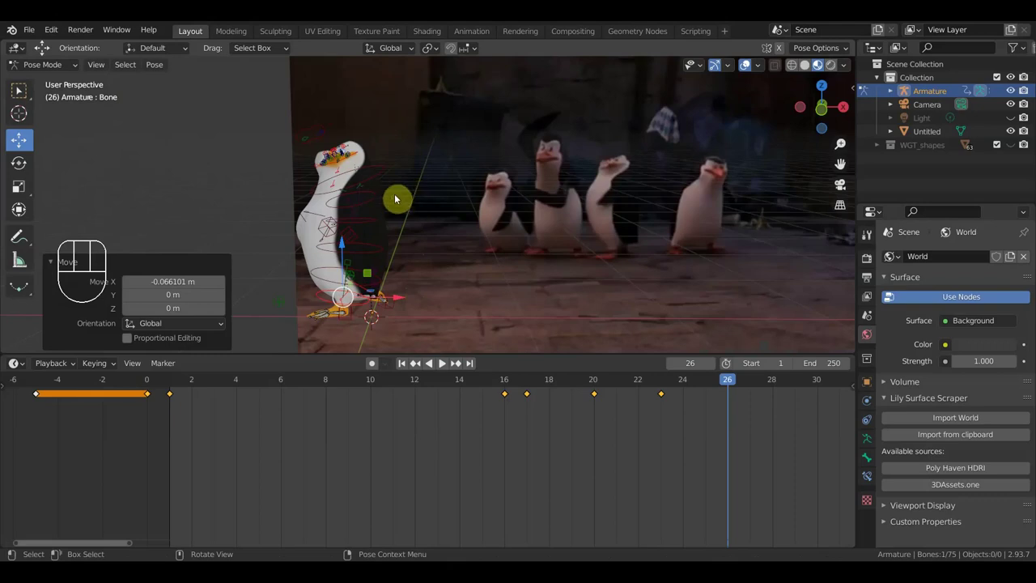
{"action": "left_click_drag", "start_coordinate": [304, 208], "coordinate": [317, 221]}
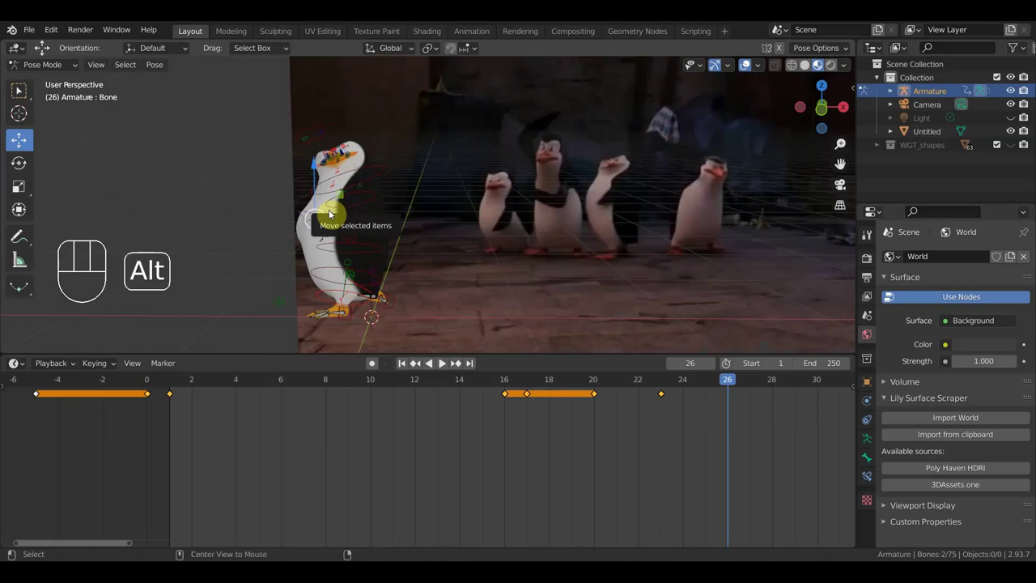
{"action": "key", "text": "alt+g"}
{"action": "key", "text": "alt+r"}
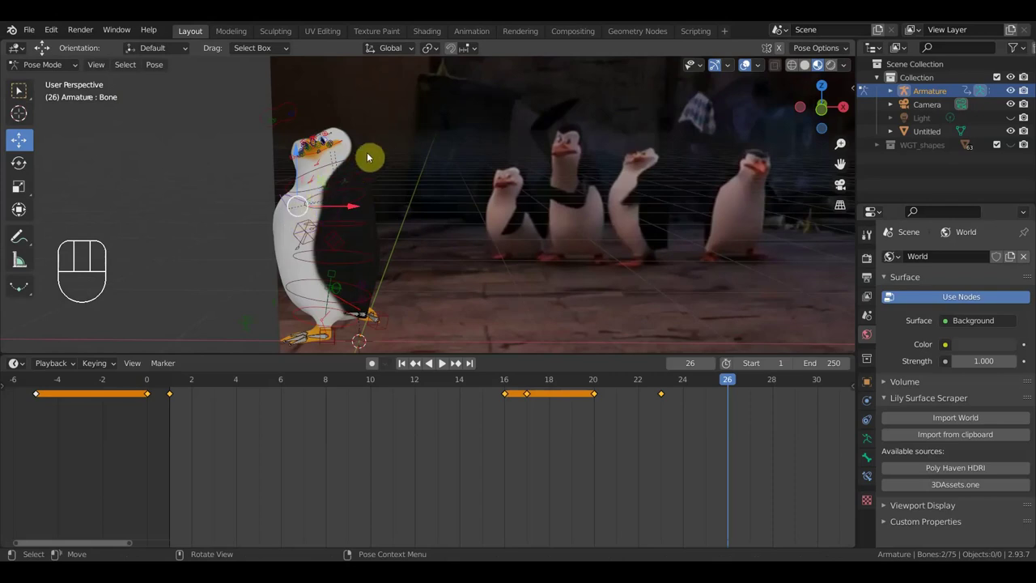
- Move the body bone forward and rotate the feet to match the reference pose at frame 26
{"action": "left_click_drag", "start_coordinate": [314, 257], "coordinate": [257, 245]}
{"action": "left_click_drag", "start_coordinate": [305, 217], "coordinate": [329, 234]}
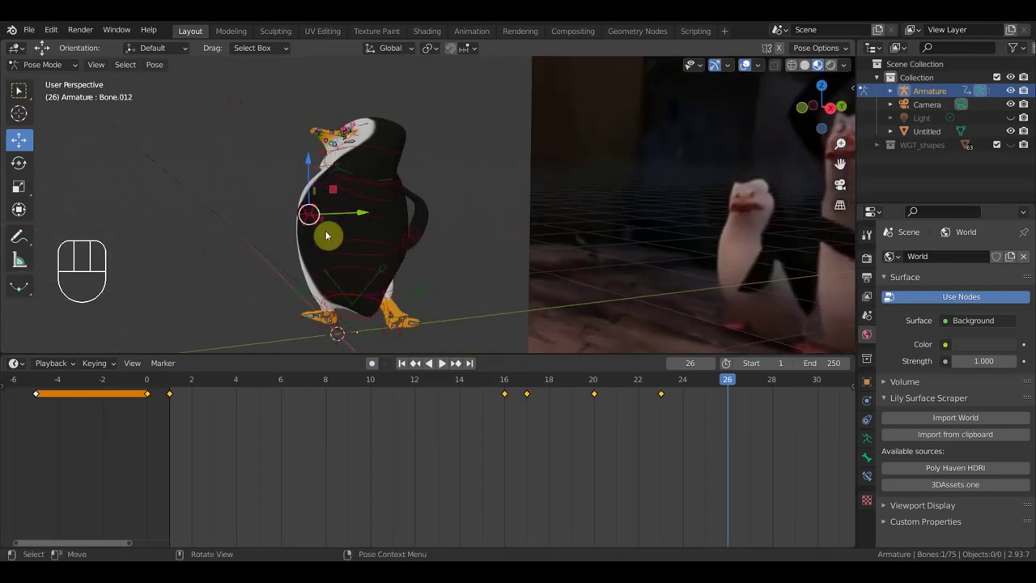
{"action": "key", "text": "g"}
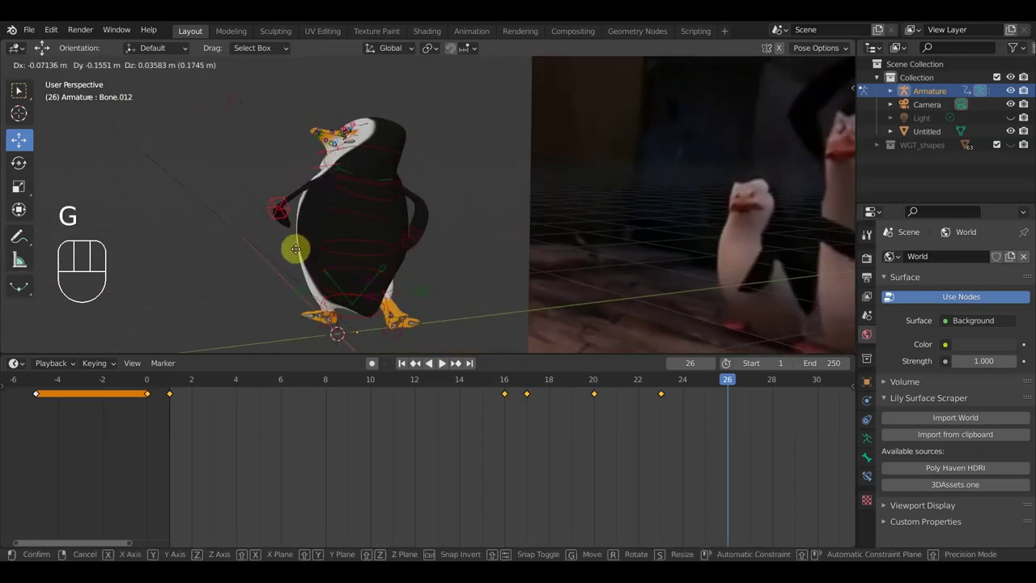
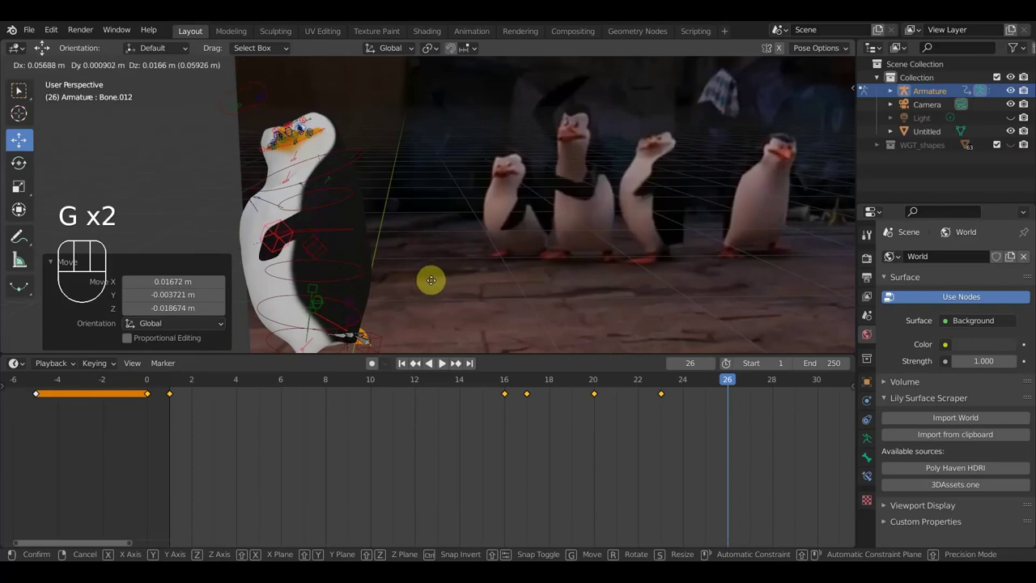
{"action": "left_click", "coordinate": [435, 284]}
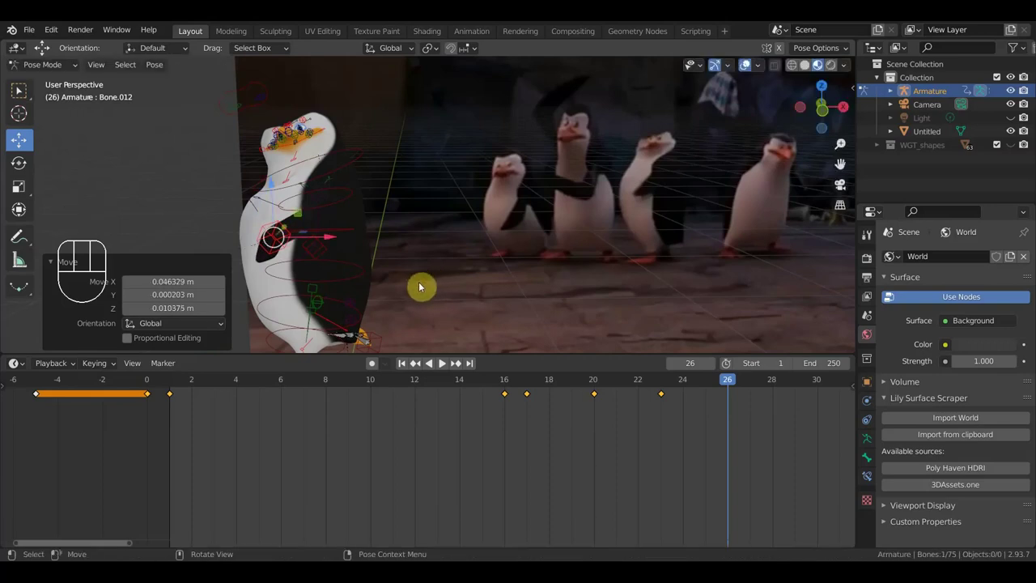
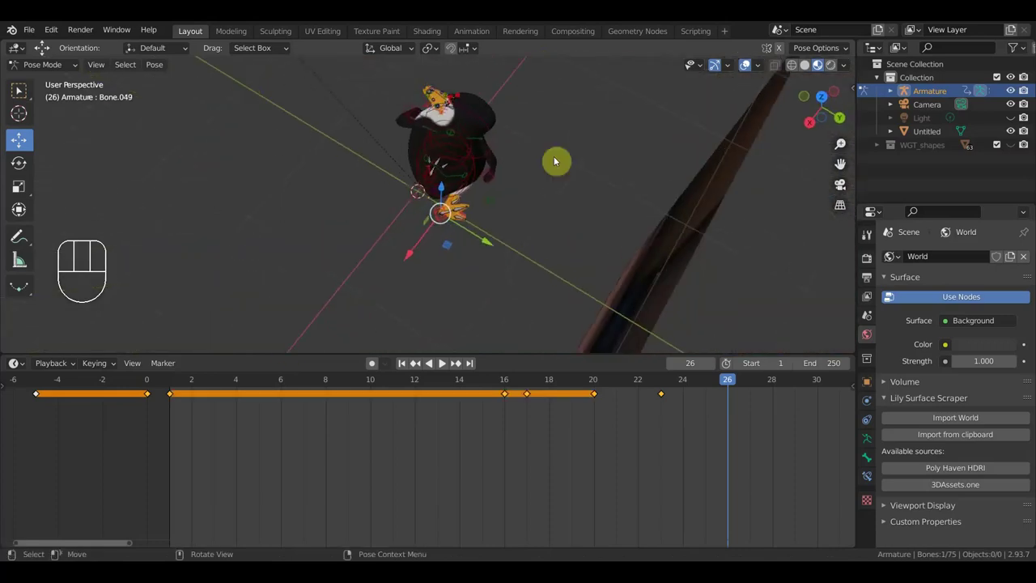
{"action": "key", "text": "r"}
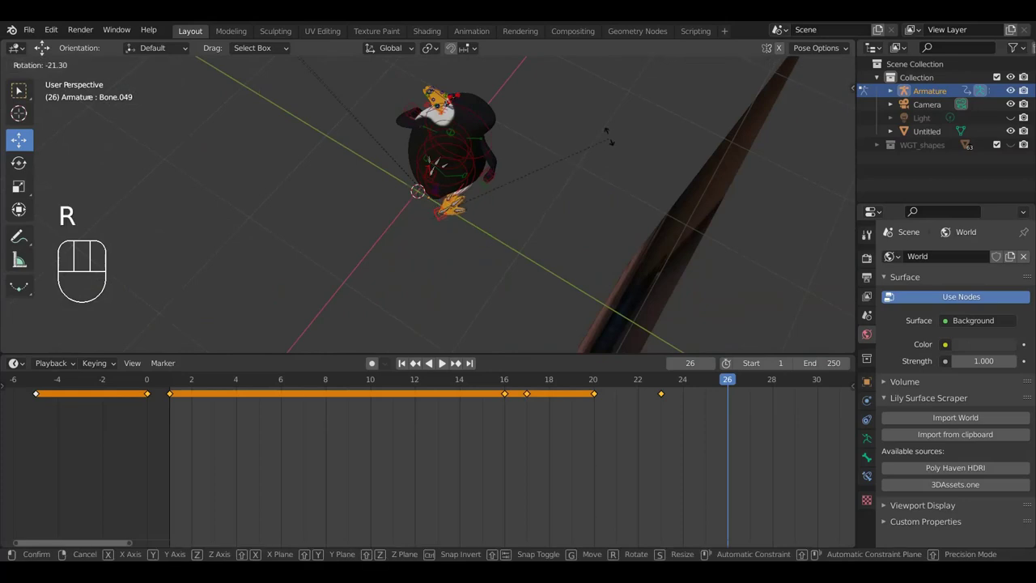
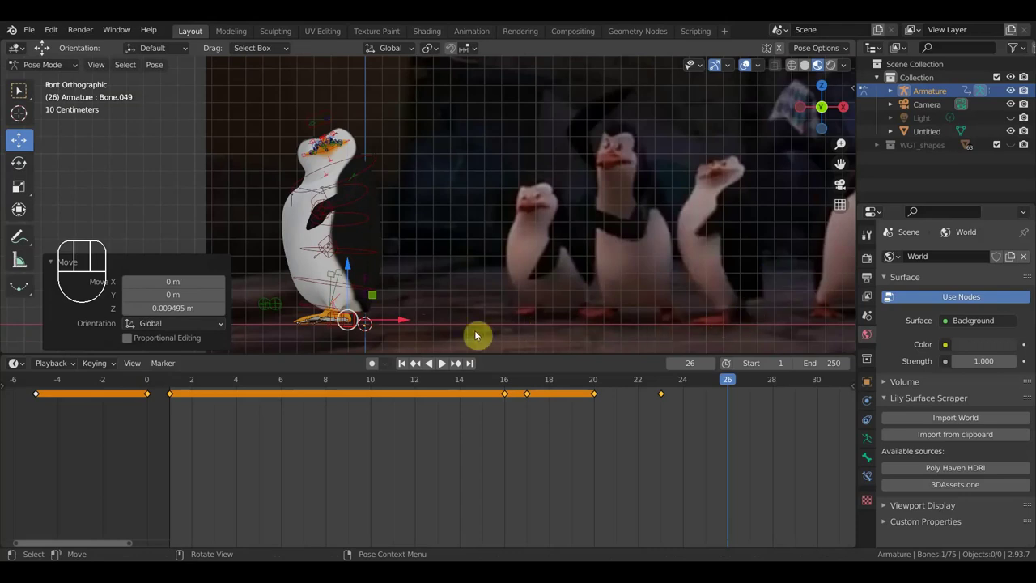
{"action": "left_click_drag", "start_coordinate": [407, 322], "coordinate": [417, 320]}
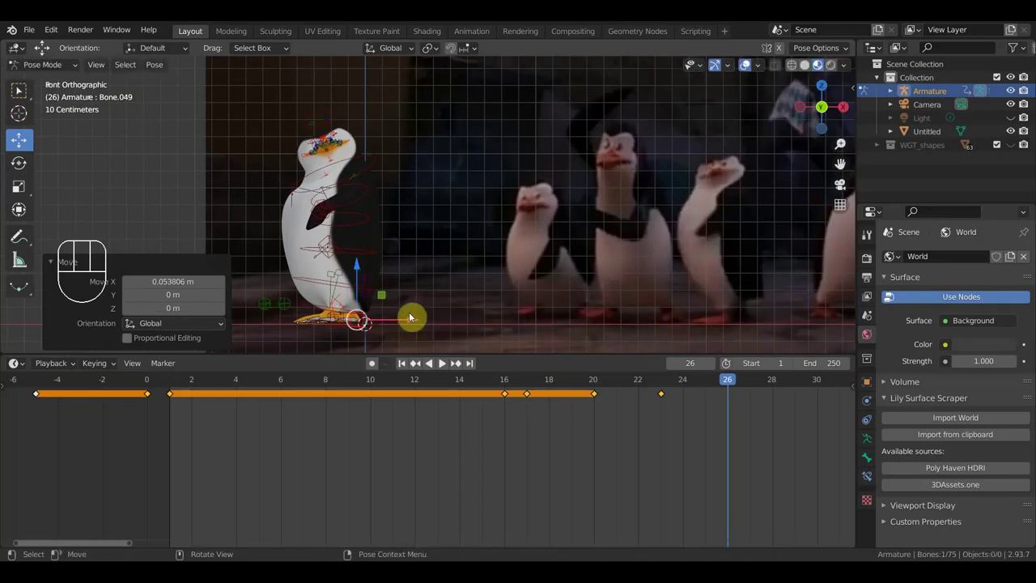
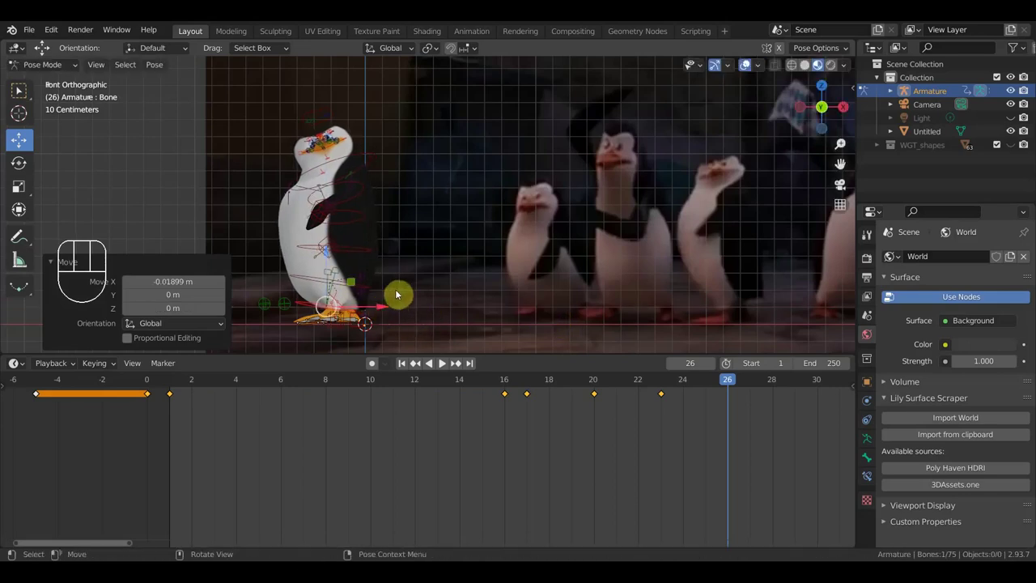
- Select all bones, keyframe the whole pose at frame 26, then scrub through the frames to preview the motion
{"action": "key", "text": "a"}
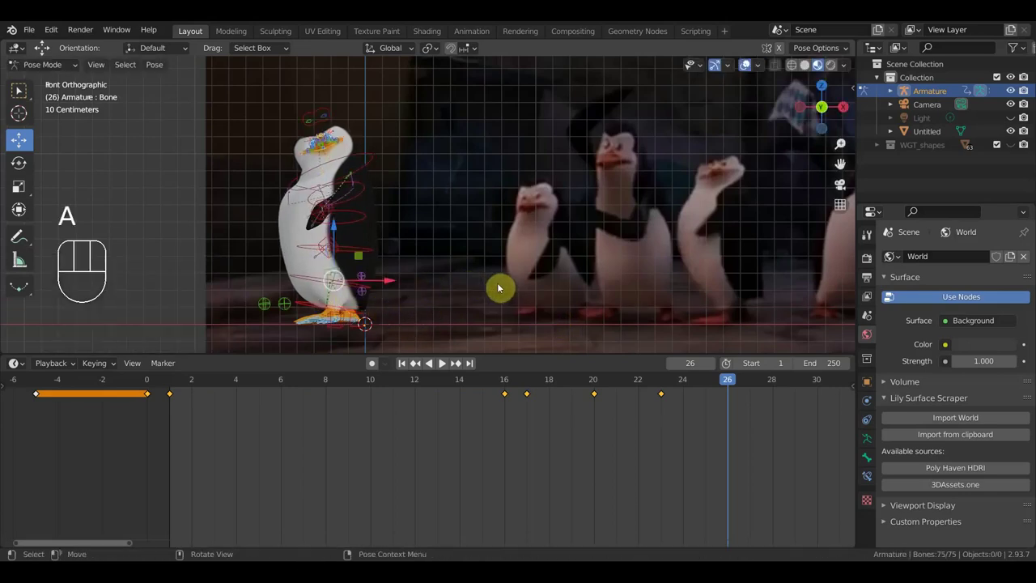
{"action": "key", "text": "i"}
{"action": "left_click_drag", "start_coordinate": [723, 381], "coordinate": [713, 364]}
{"action": "left_click_drag", "start_coordinate": [1012, 133], "coordinate": [914, 197]}
{"action": "left_click_drag", "start_coordinate": [618, 385], "coordinate": [747, 452]}
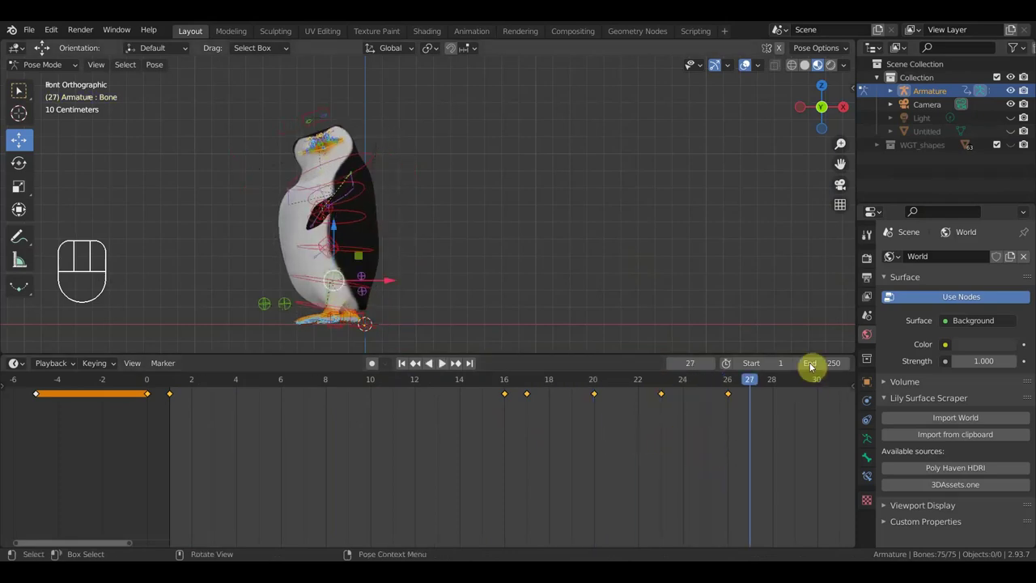
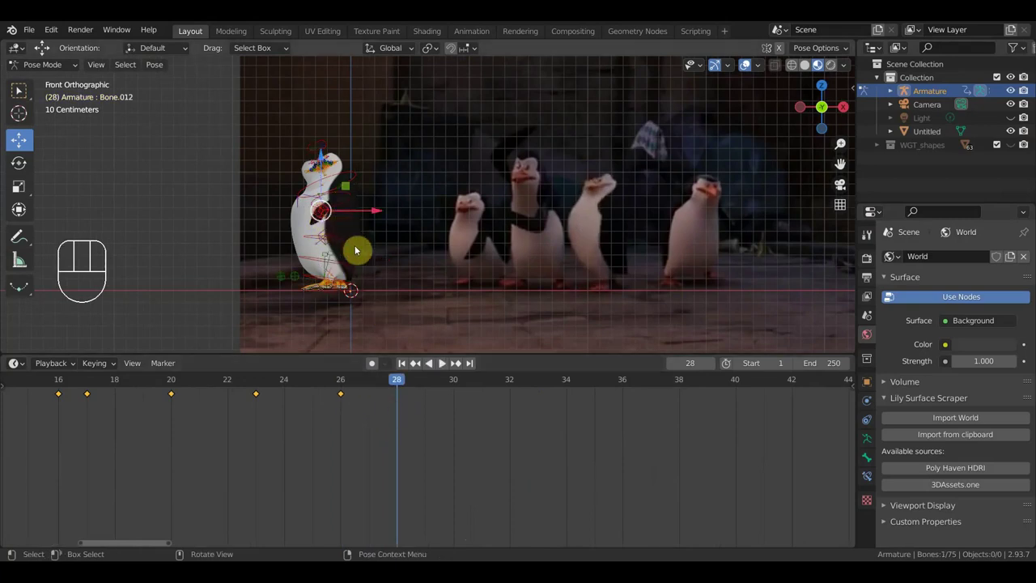
- At frame 28 move the body bone to match the reference, then select all bones and keyframe the pose
{"action": "key", "text": "g"}
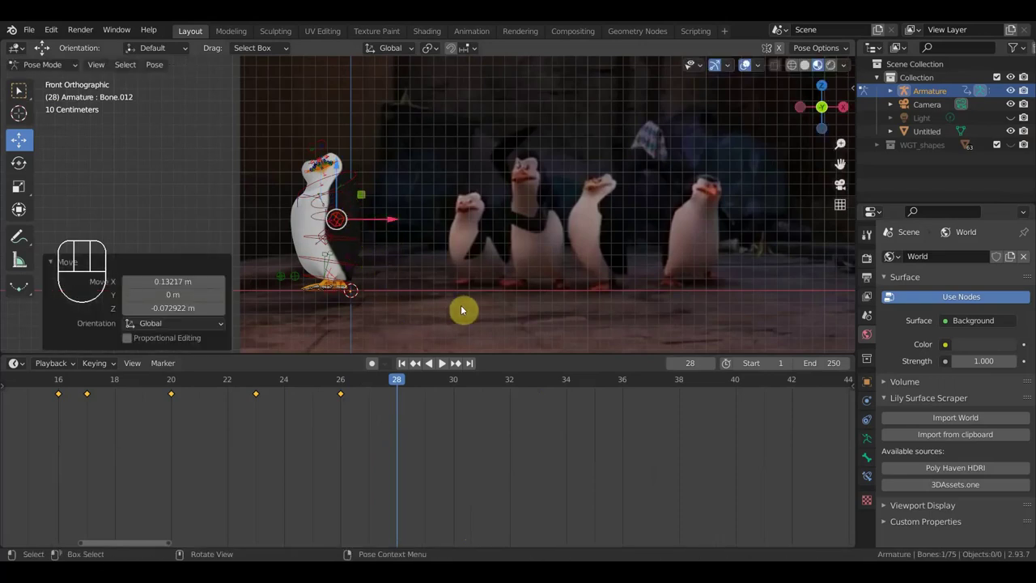
{"action": "key", "text": "a"}
{"action": "key", "text": "i"}
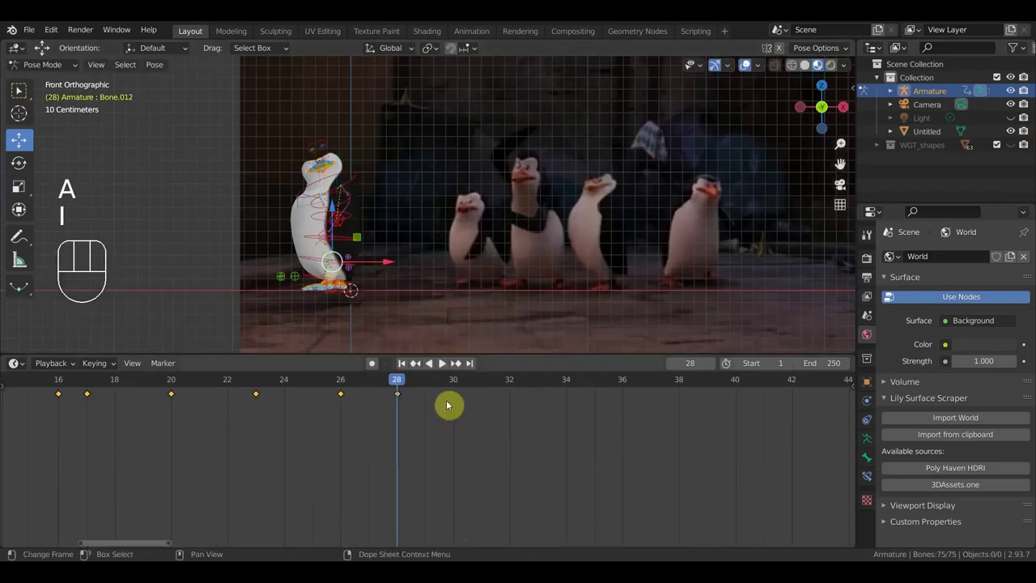
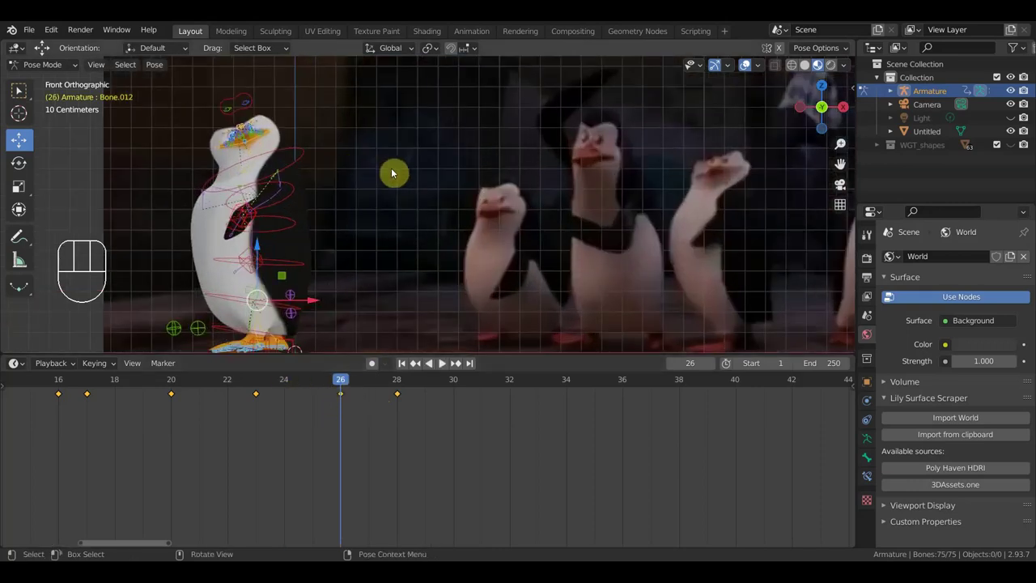
- Tilt the head bone with R and keyframe its Location & Rotation at frame 26
{"action": "left_click_drag", "start_coordinate": [418, 178], "coordinate": [564, 262]}
{"action": "left_click_drag", "start_coordinate": [565, 263], "coordinate": [561, 340]}
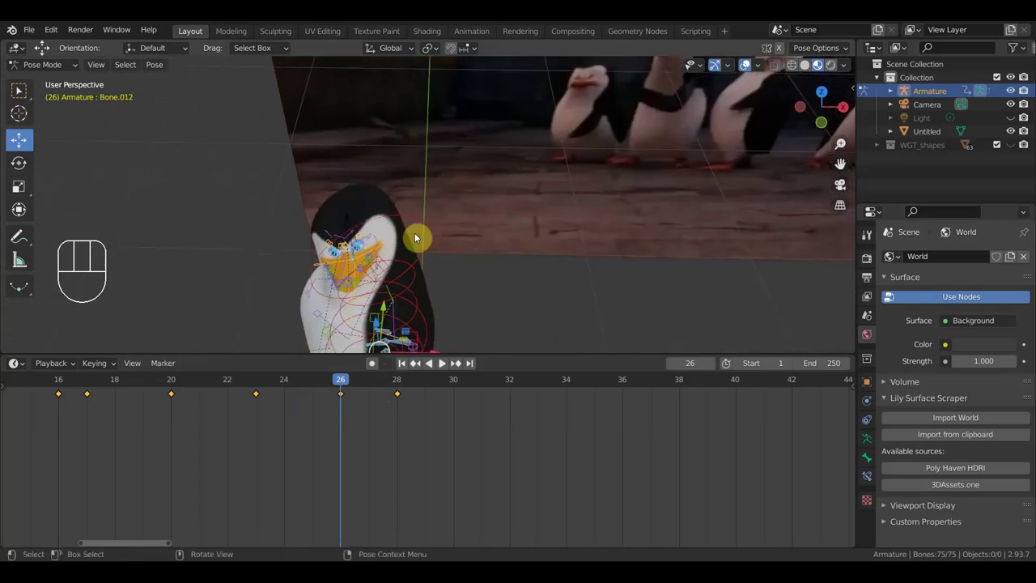
{"action": "left_click", "coordinate": [421, 223]}
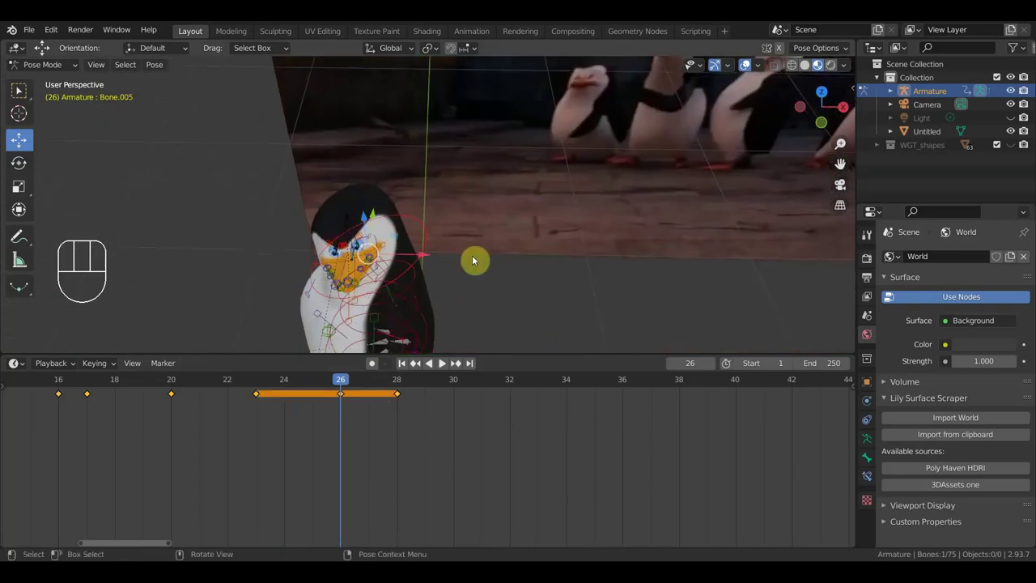
{"action": "key", "text": "r"}
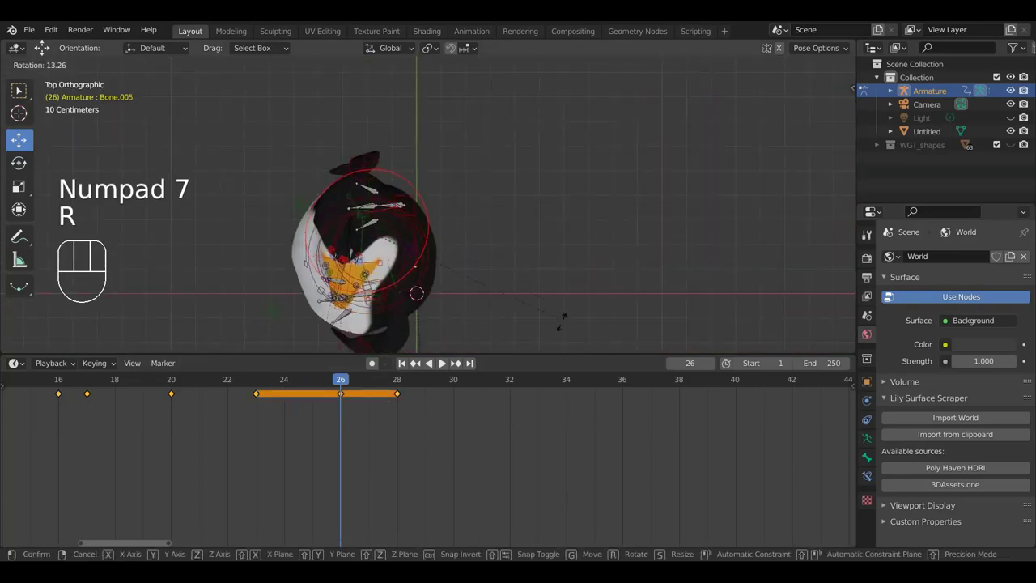
{"action": "left_click_drag", "start_coordinate": [556, 332], "coordinate": [558, 186]}
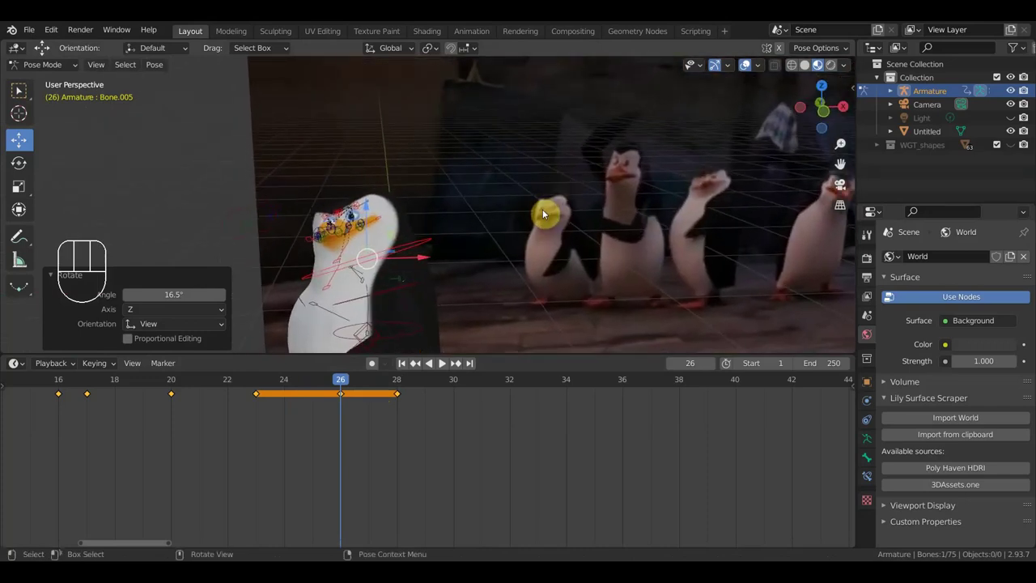
{"action": "key", "text": "r"}
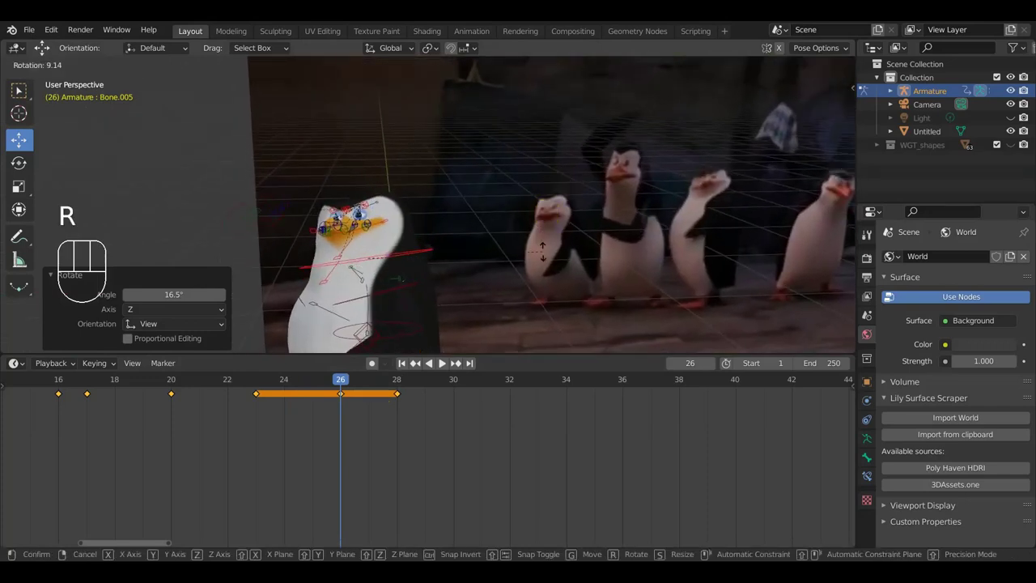
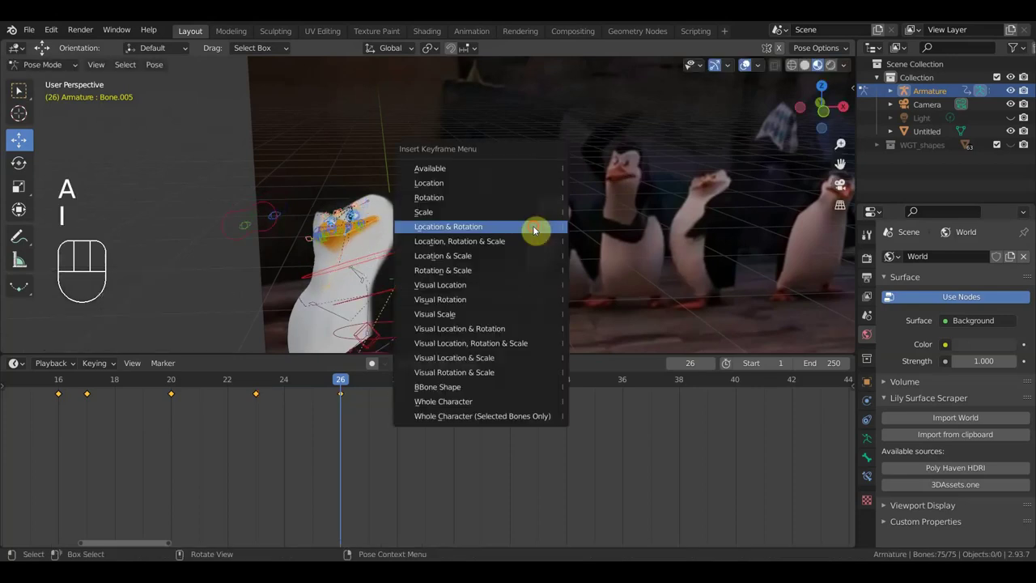
{"action": "left_click", "coordinate": [395, 382]}
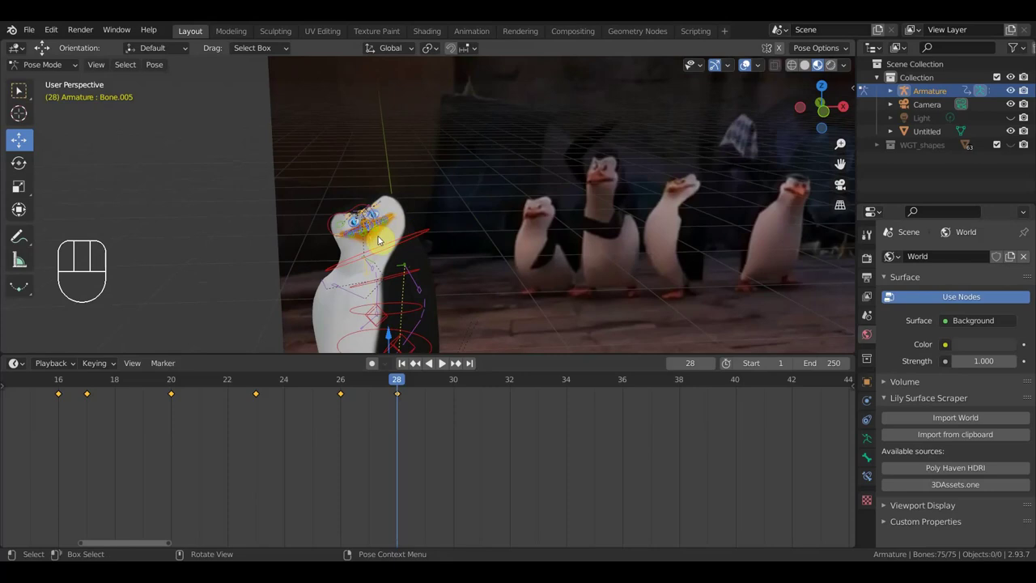
- Check the head bone against the reference dancers from the front, scrubbing nearby frames
{"action": "left_click_drag", "start_coordinate": [444, 237], "coordinate": [331, 250]}
{"action": "left_click", "coordinate": [406, 230]}
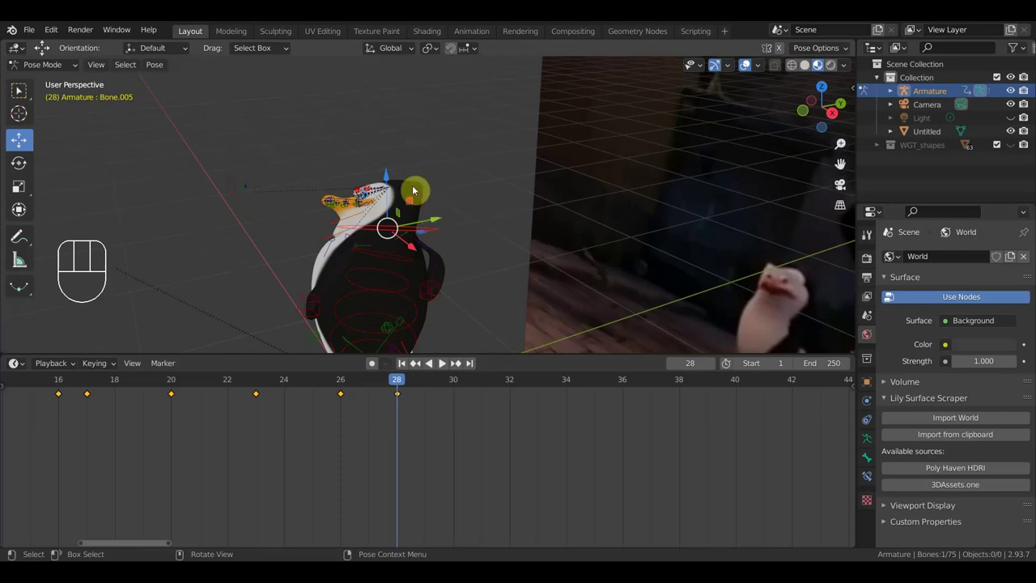
{"action": "left_click_drag", "start_coordinate": [532, 259], "coordinate": [672, 234]}
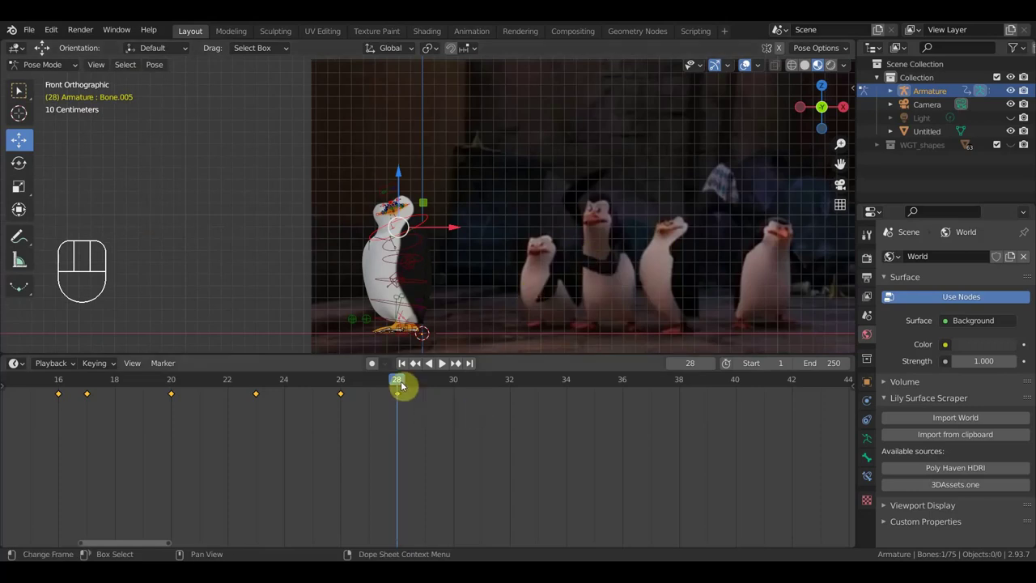
{"action": "left_click_drag", "start_coordinate": [383, 383], "coordinate": [394, 390]}
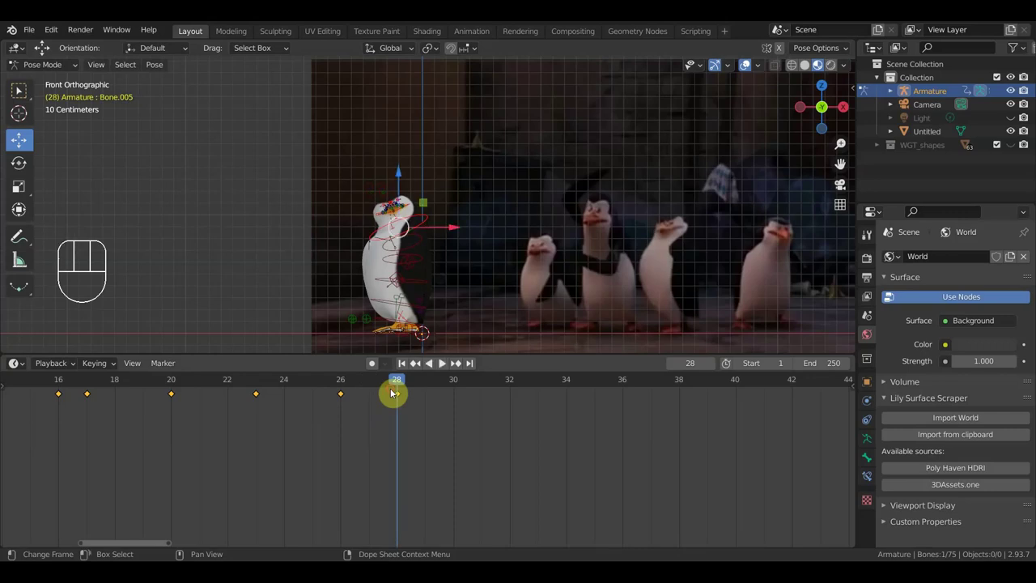
{"action": "left_click_drag", "start_coordinate": [506, 325], "coordinate": [536, 257]}
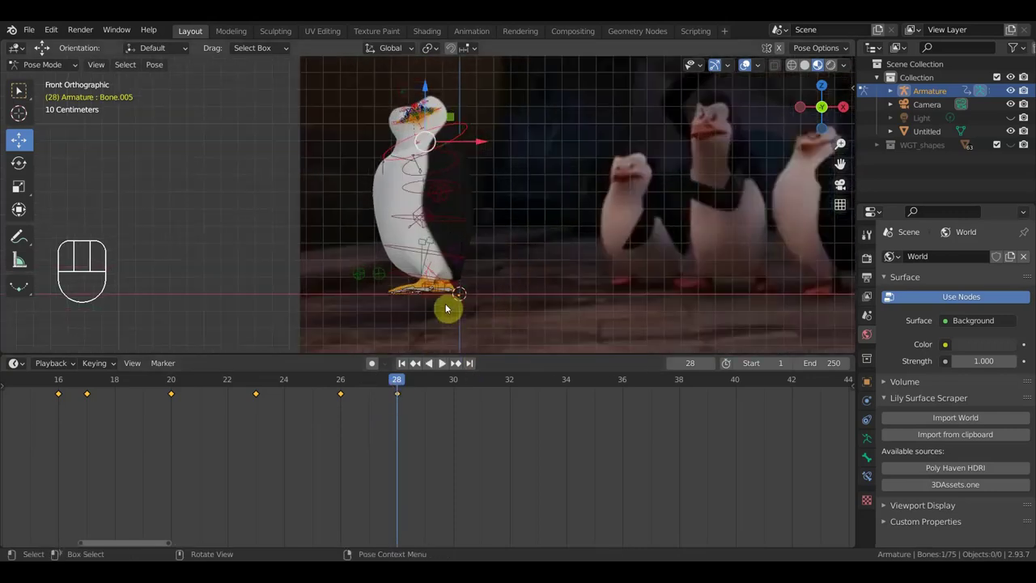
{"action": "left_click_drag", "start_coordinate": [448, 302], "coordinate": [501, 321]}
{"action": "left_click_drag", "start_coordinate": [527, 331], "coordinate": [439, 334]}
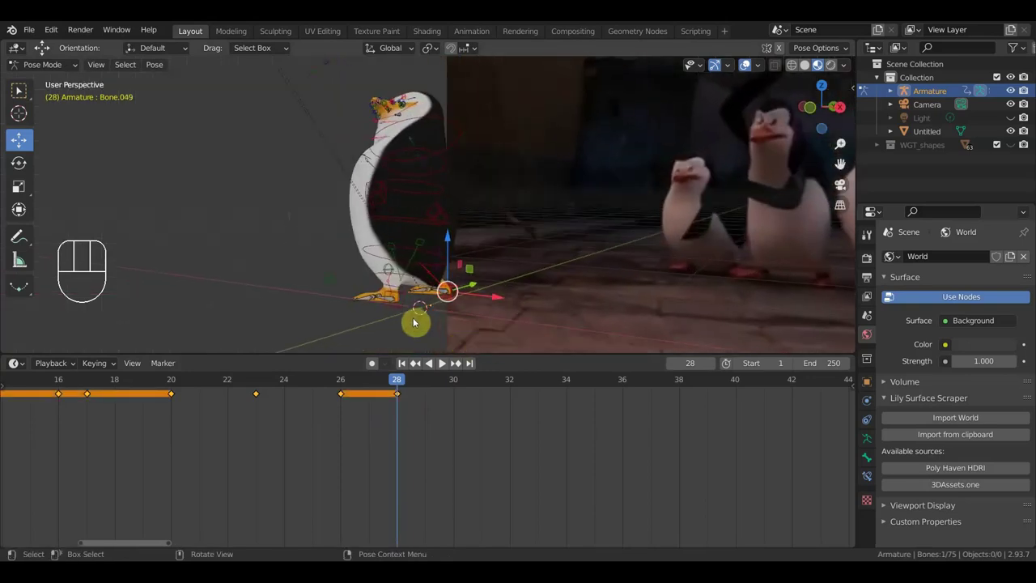
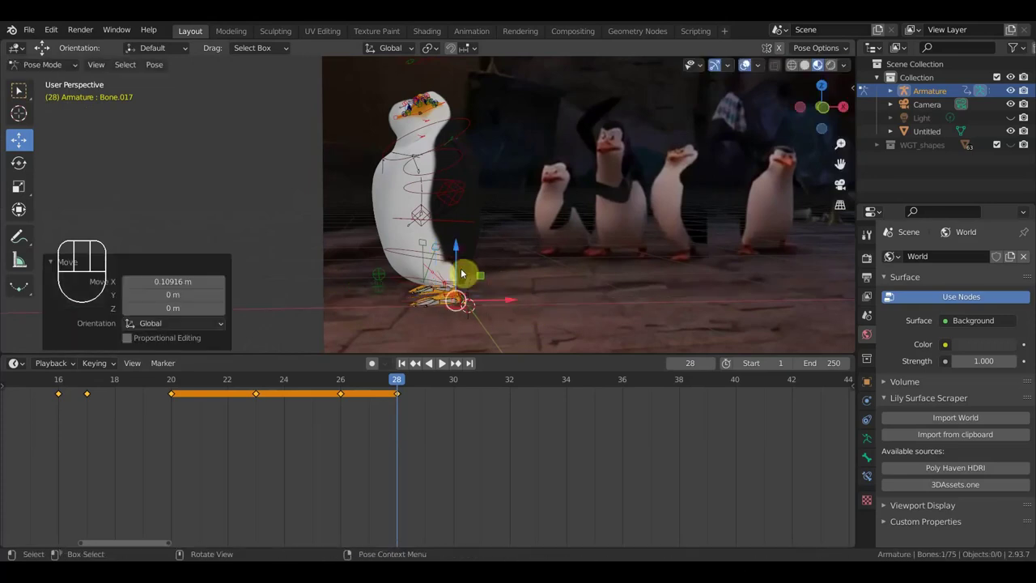
{"action": "scroll", "scroll_direction": "up", "scroll_amount": 3}
{"action": "middle_click", "coordinate": [580, 284]}
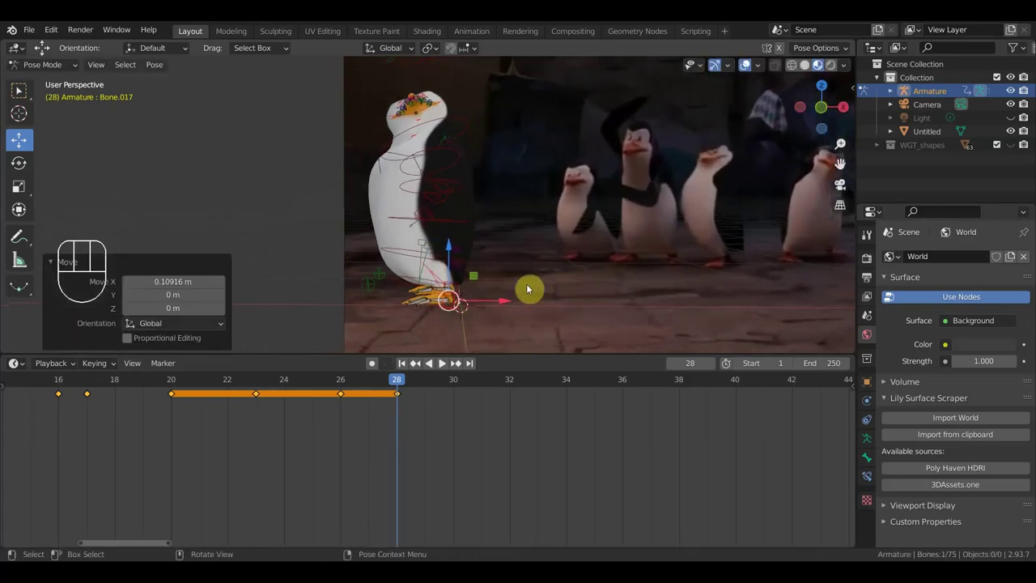
- Rotate the root, head and upper body bones and nudge the body into the frame-28 pose
{"action": "left_click", "coordinate": [404, 285]}
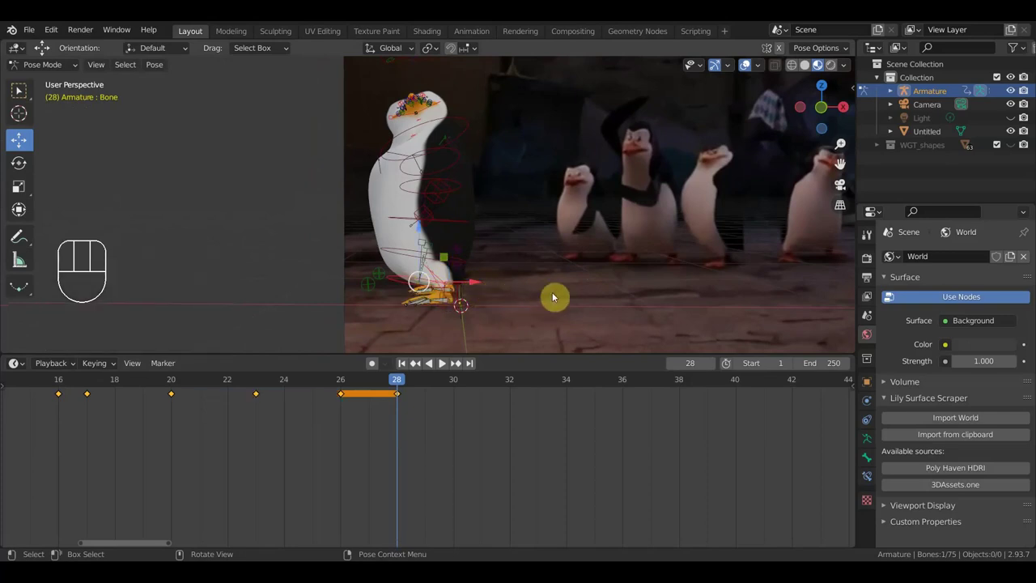
{"action": "key", "text": "r"}
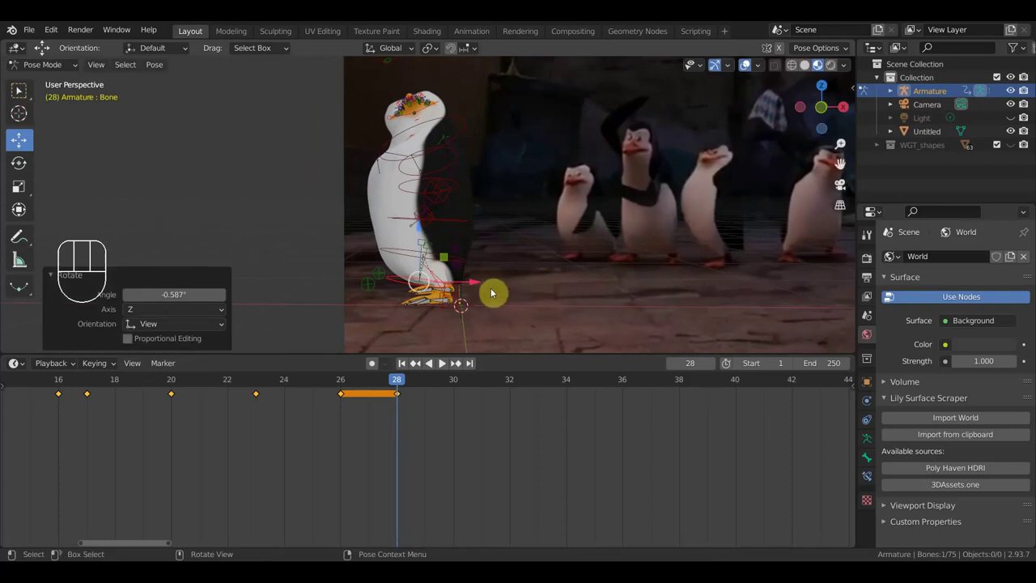
{"action": "left_click_drag", "start_coordinate": [527, 254], "coordinate": [623, 247]}
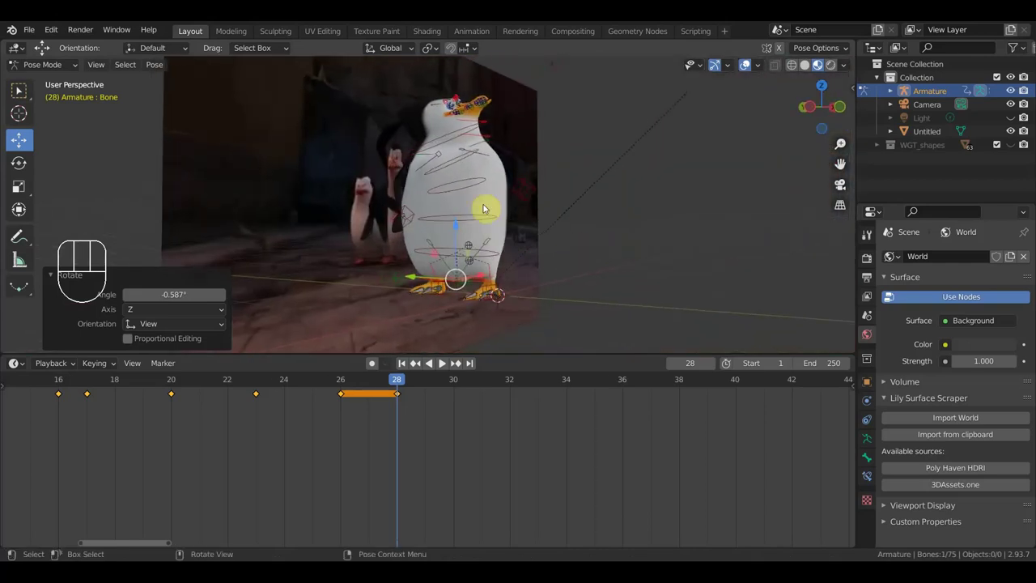
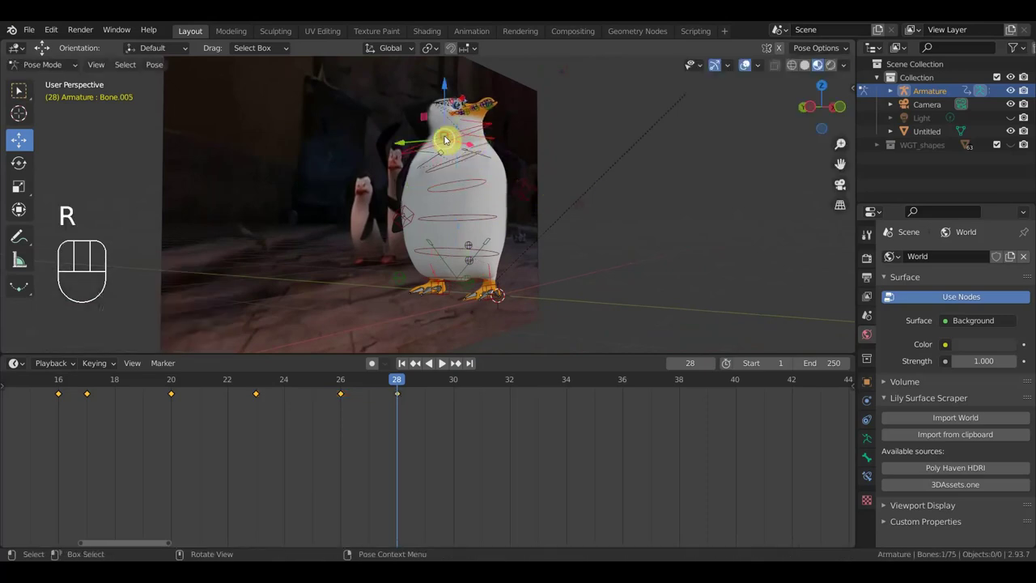
{"action": "key", "text": "r"}
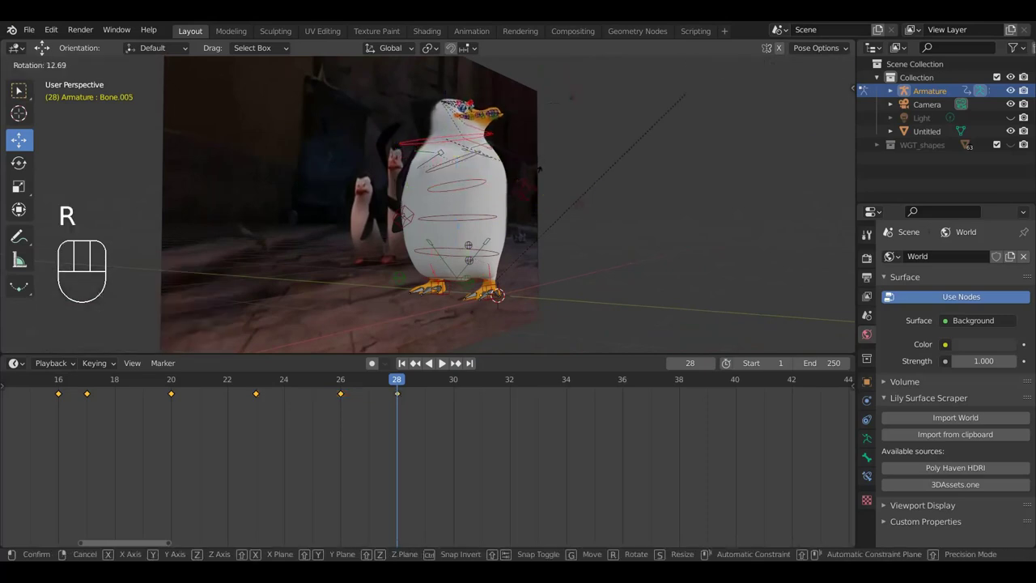
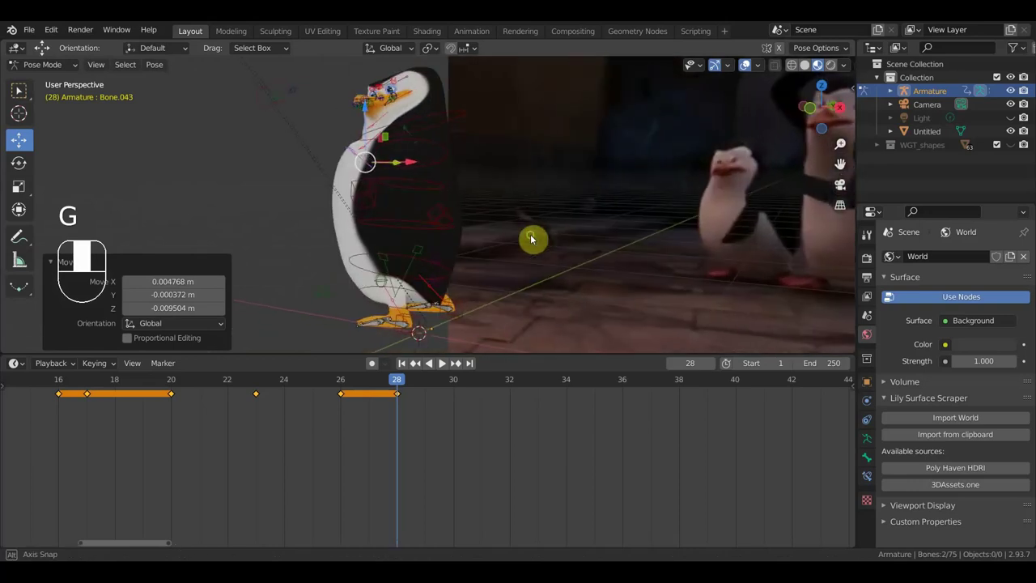
{"action": "key", "text": "r"}
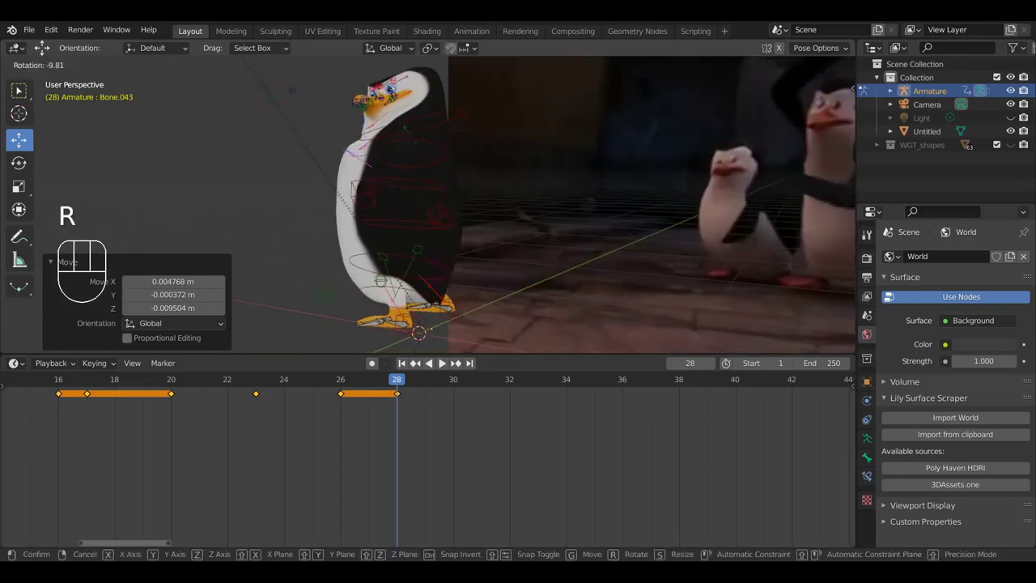
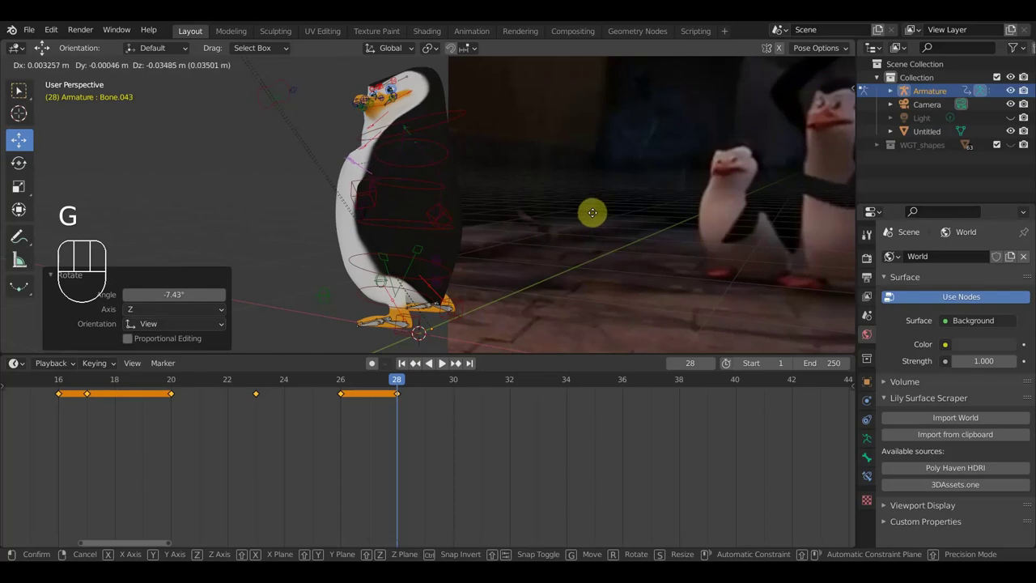
{"action": "left_click_drag", "start_coordinate": [612, 218], "coordinate": [665, 216]}
{"action": "scroll", "scroll_direction": "down", "scroll_amount": 3}
- Keyframe all 75 bones of the rig at frame 28
{"action": "key", "text": "a"}
{"action": "key", "text": "i"}
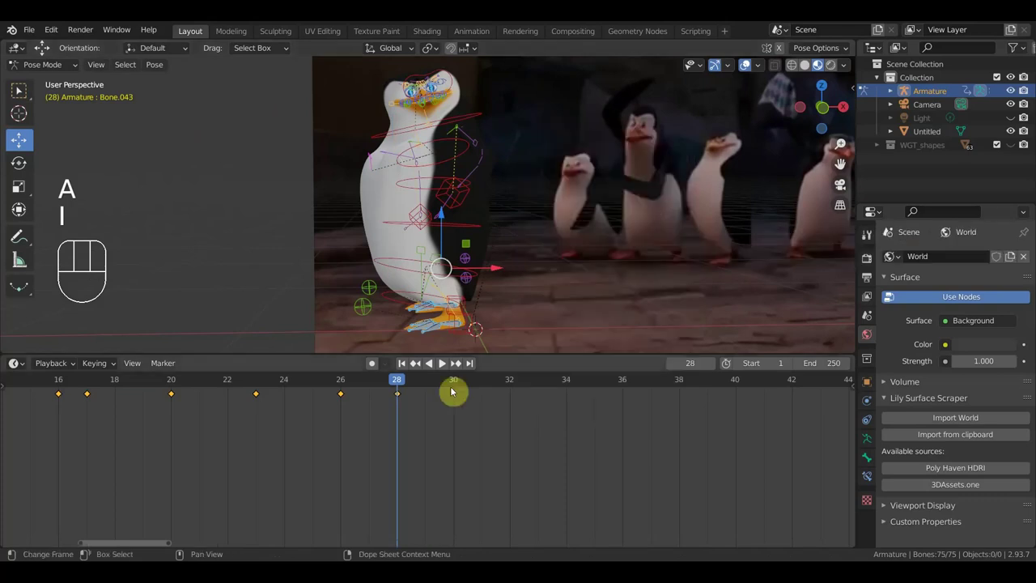
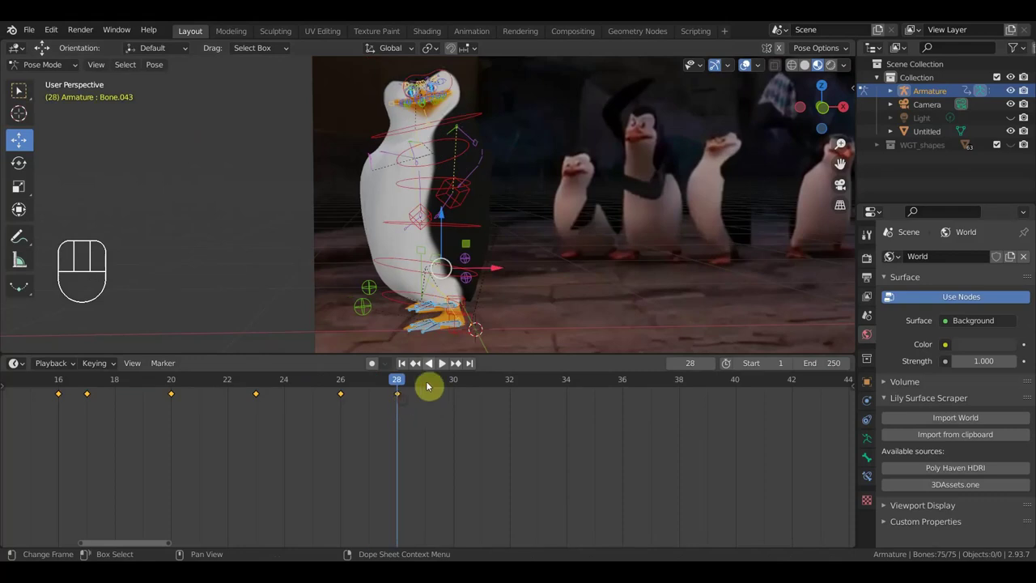
- Turn the penguin slightly via its root foot bone and check it against the reference
{"action": "left_click", "coordinate": [475, 319]}
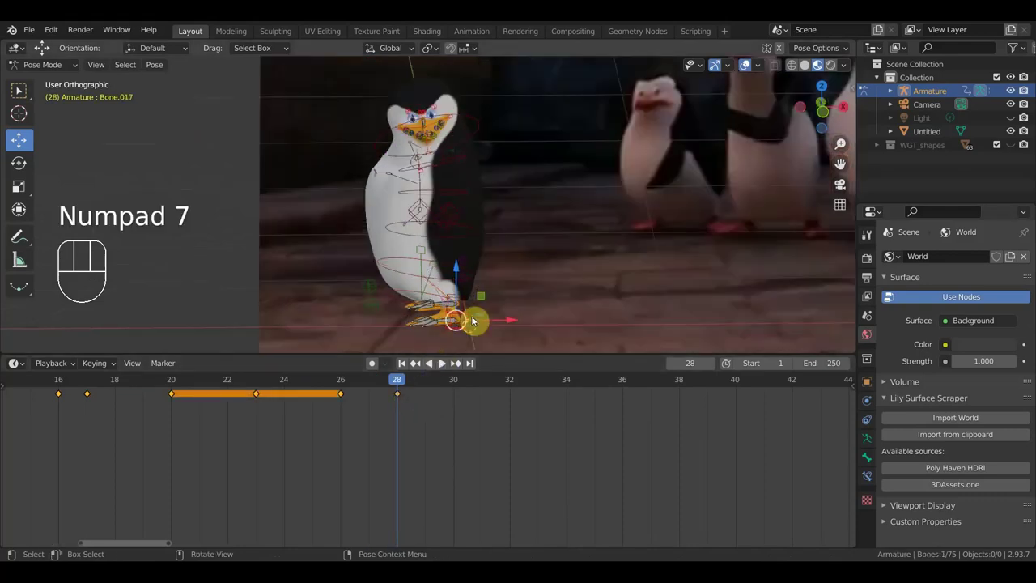
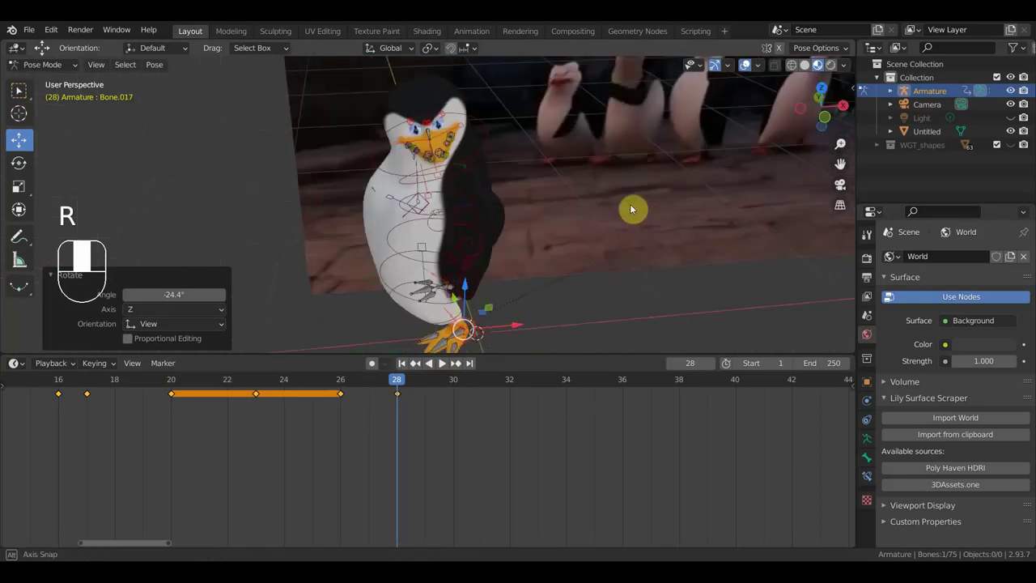
{"action": "left_click_drag", "start_coordinate": [556, 297], "coordinate": [538, 277]}
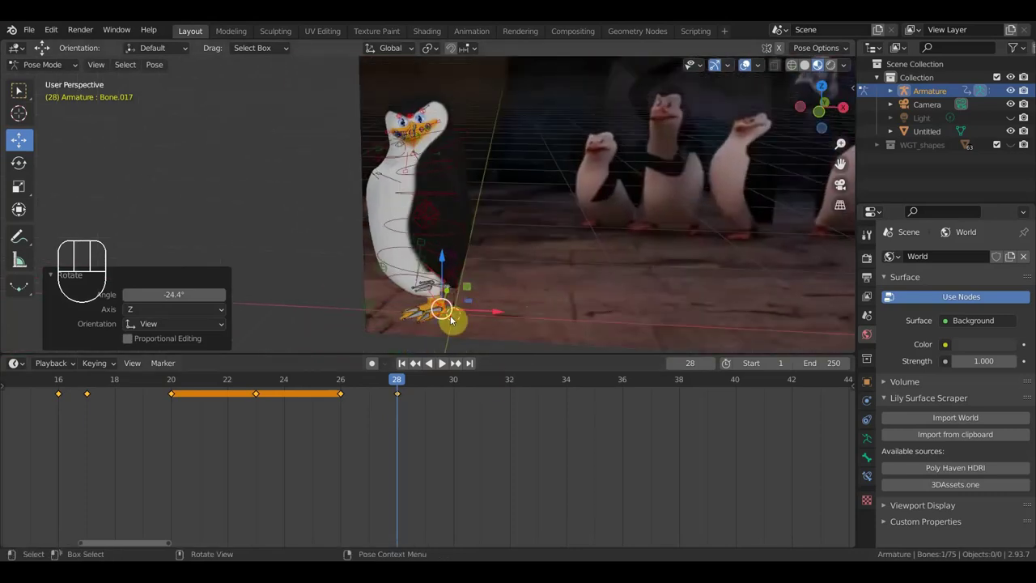
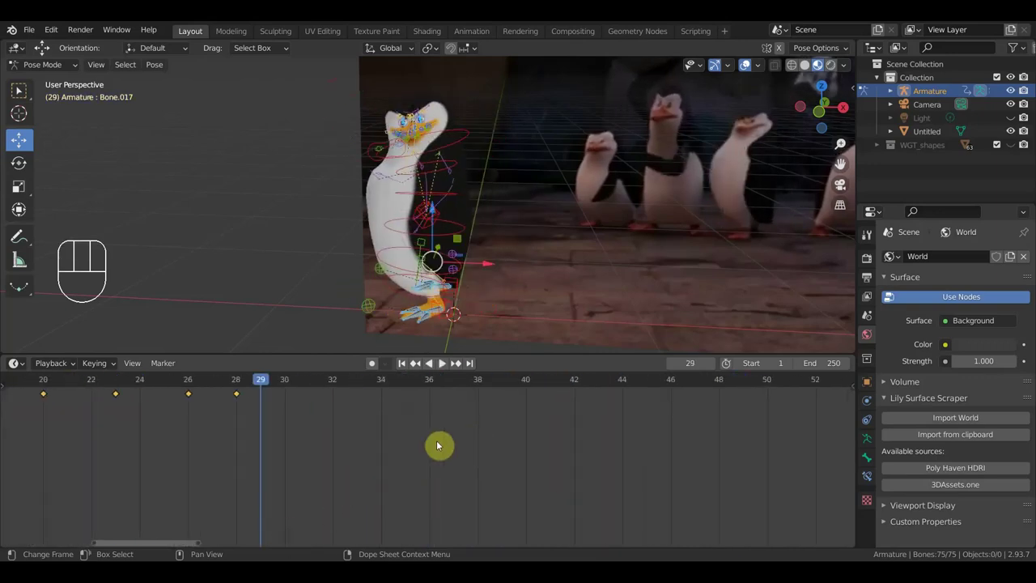
- Jump to frame 36 and clear the location and rotation of the penguin's spine bones
{"action": "left_click_drag", "start_coordinate": [268, 385], "coordinate": [433, 397]}
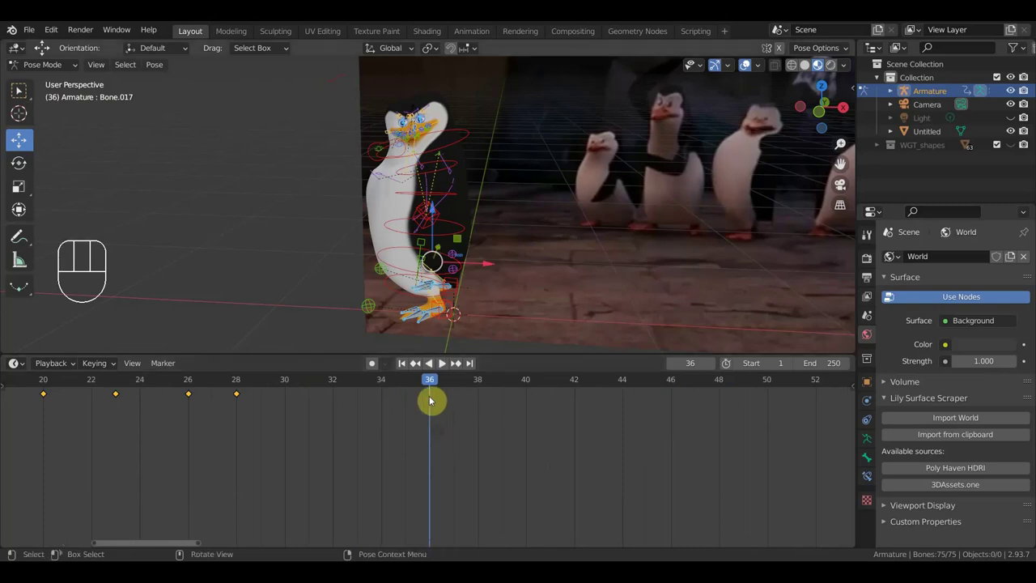
{"action": "left_click", "coordinate": [467, 228]}
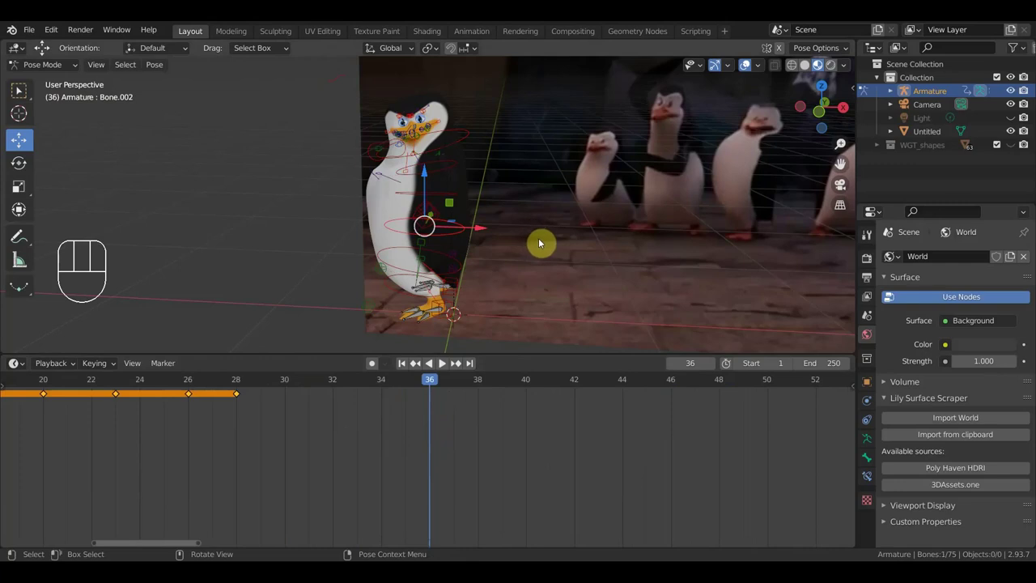
{"action": "left_click_drag", "start_coordinate": [538, 234], "coordinate": [601, 213]}
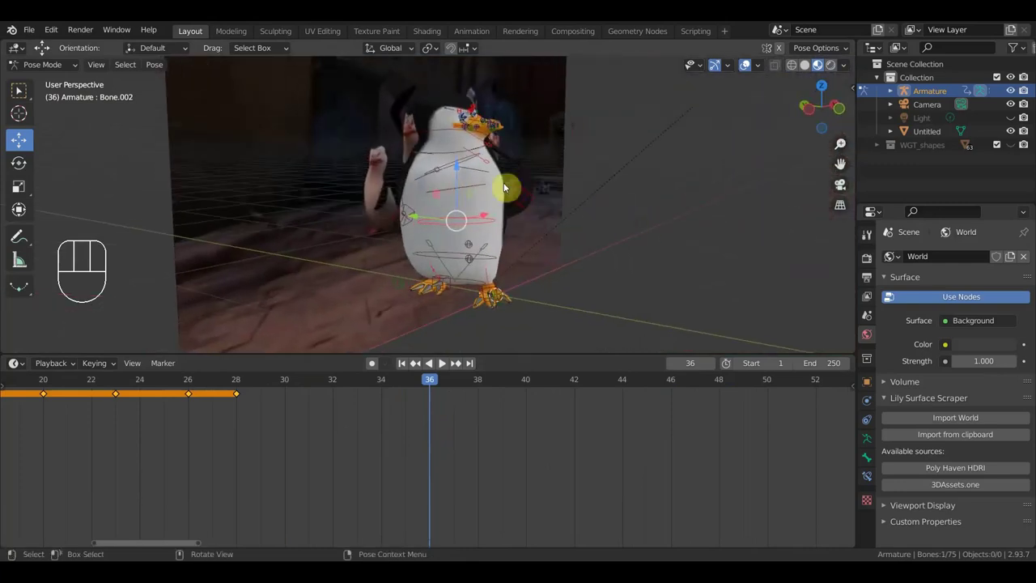
{"action": "left_click", "coordinate": [477, 186]}
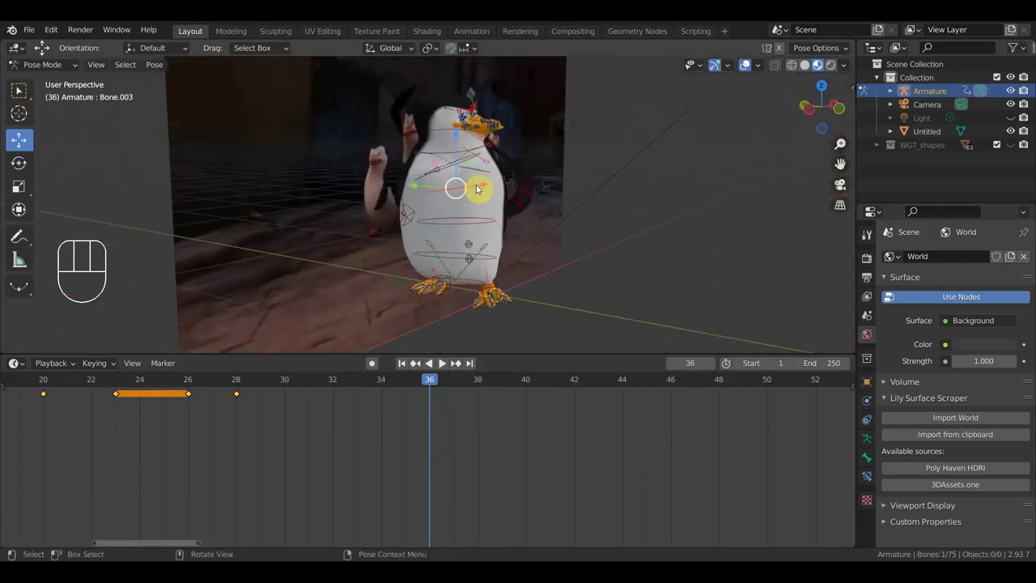
{"action": "left_click", "coordinate": [449, 168]}
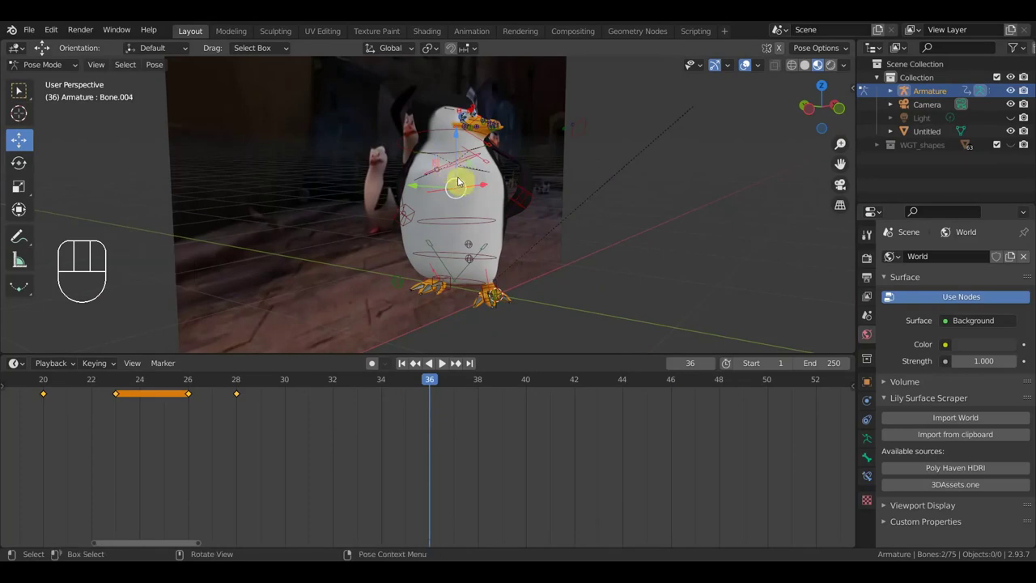
{"action": "left_click", "coordinate": [474, 218]}
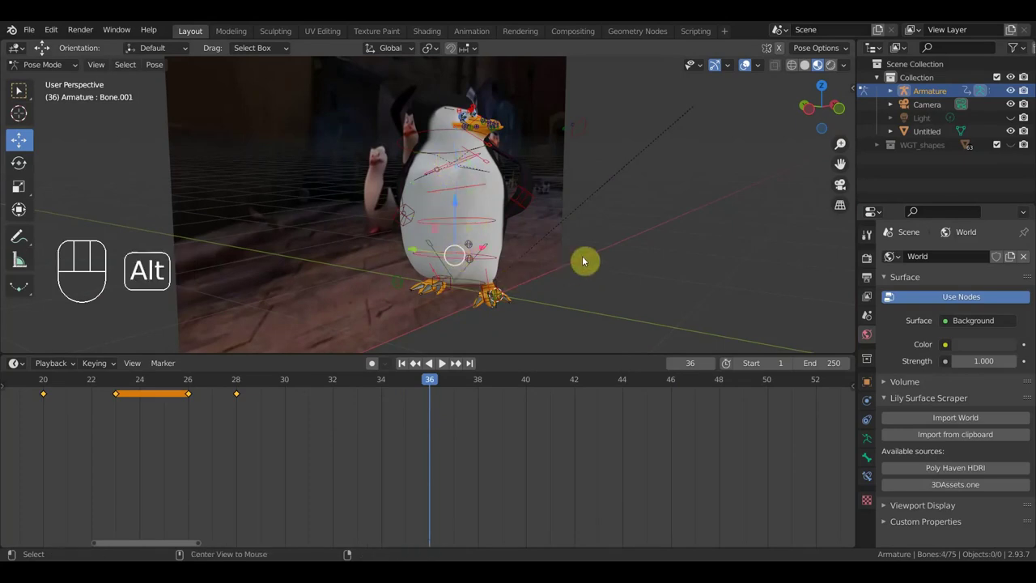
{"action": "key", "text": "alt+g"}
{"action": "key", "text": "alt+r"}
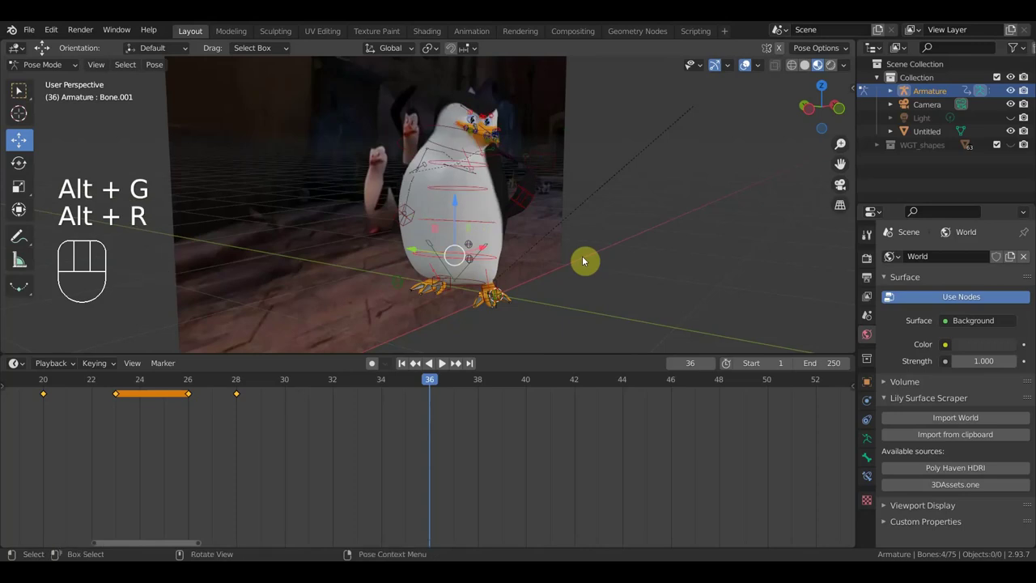
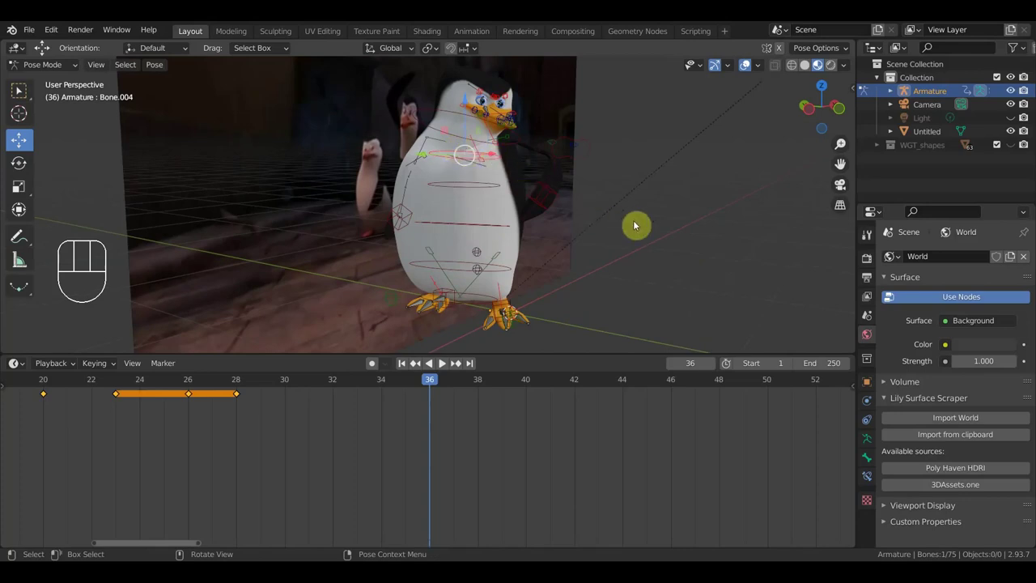
- Lean the chest with R and swing the flipper outward with G
{"action": "key", "text": "r"}
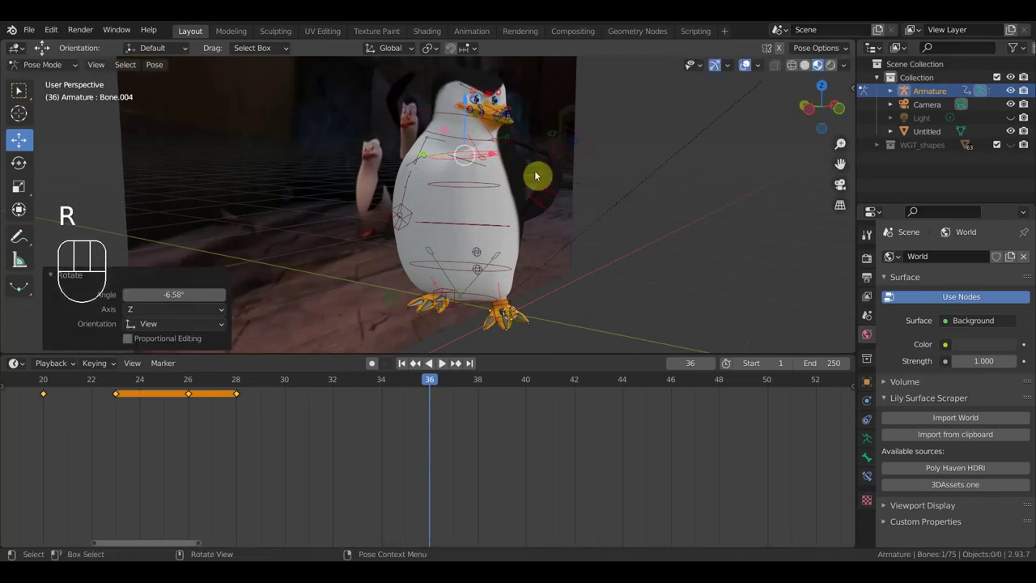
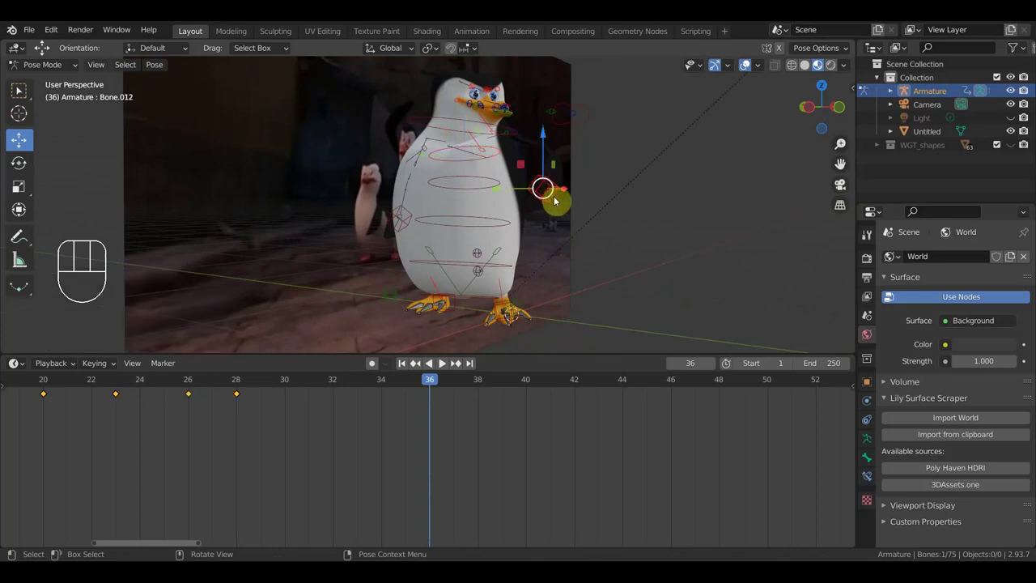
{"action": "key", "text": "g"}
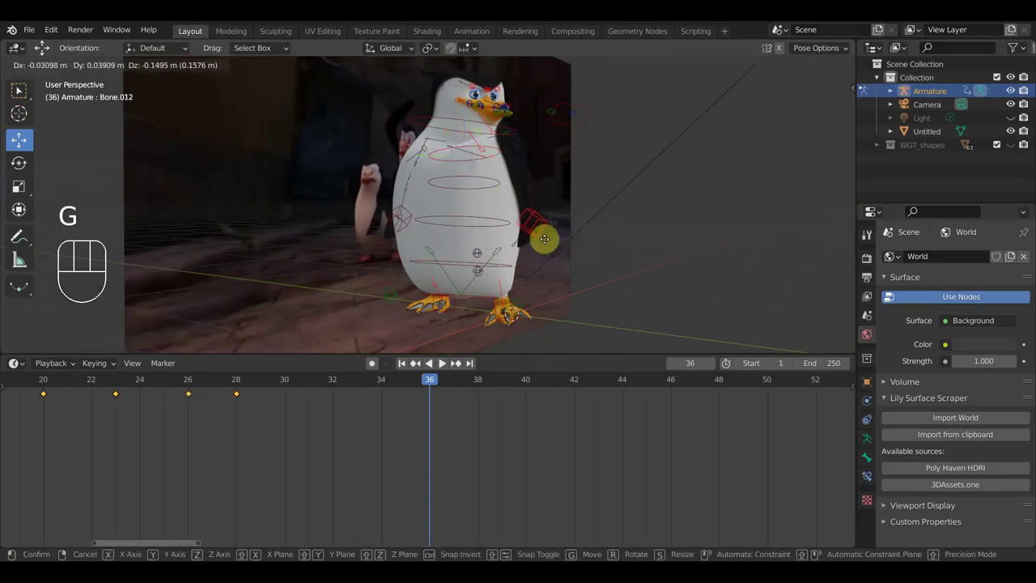
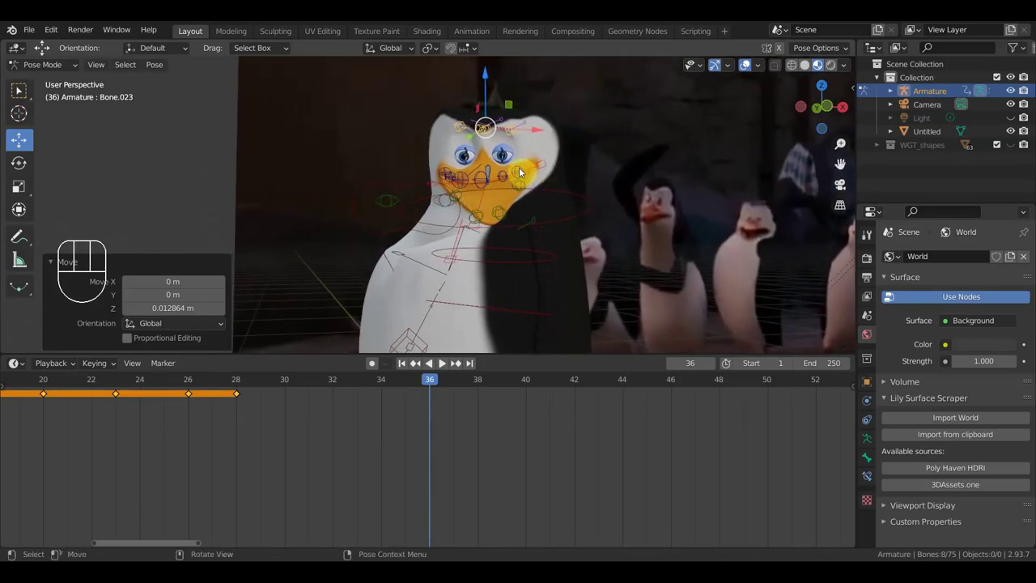
- Rotate the eyebrow control into a frown to match the reference expression
{"action": "left_click", "coordinate": [493, 167]}
{"action": "left_click_drag", "start_coordinate": [593, 202], "coordinate": [603, 281]}
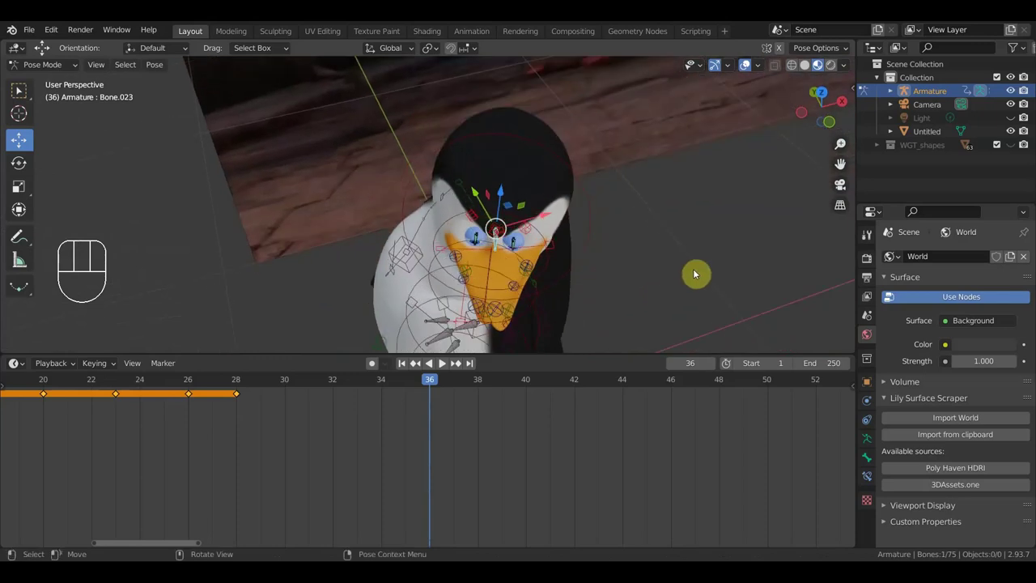
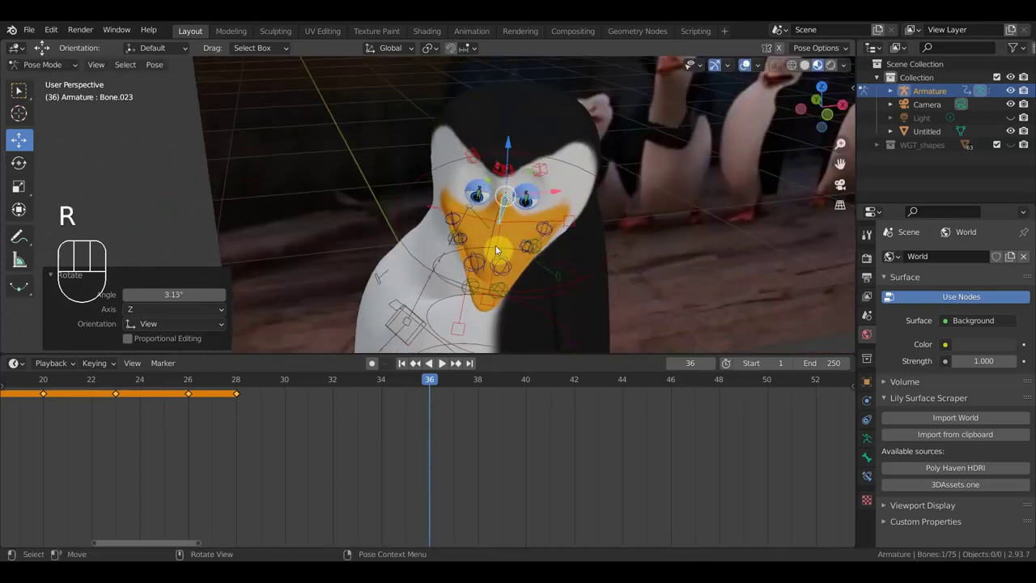
{"action": "left_click", "coordinate": [503, 243]}
{"action": "key", "text": "r"}
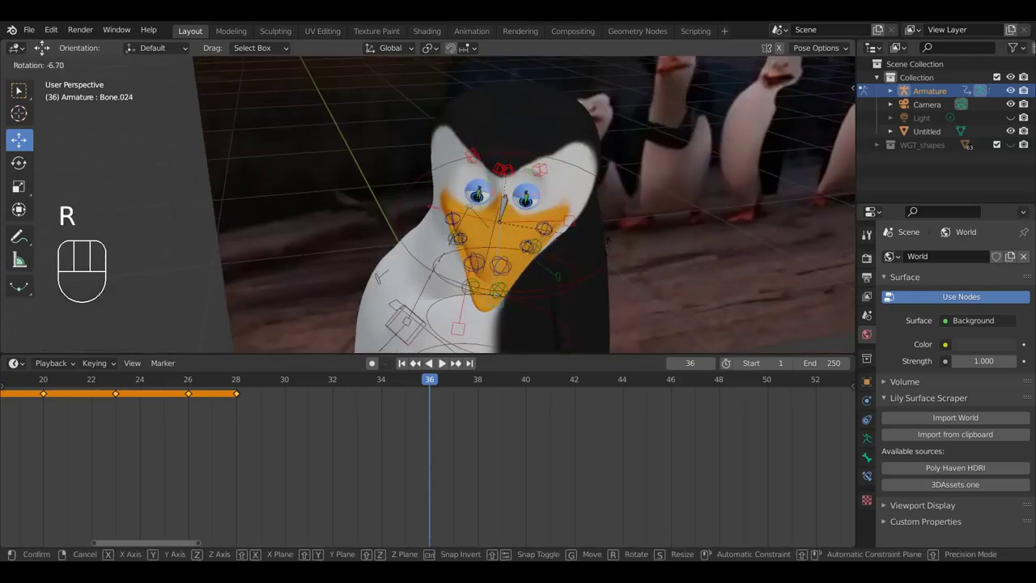
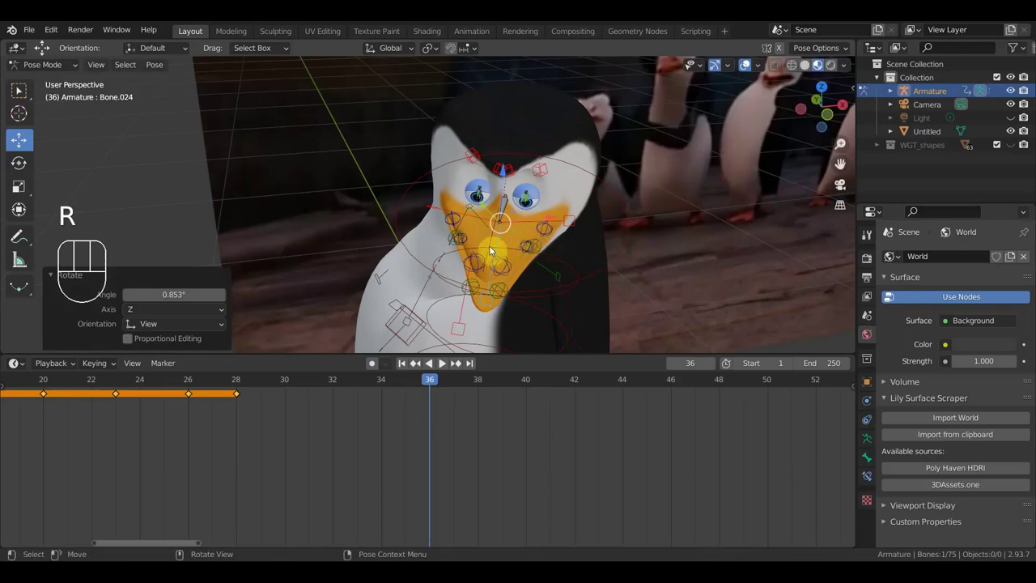
- Reframe to the side of the head and select the floating face control
{"action": "left_click_drag", "start_coordinate": [526, 240], "coordinate": [450, 217]}
{"action": "middle_click", "coordinate": [472, 231]}
{"action": "left_click_drag", "start_coordinate": [569, 234], "coordinate": [600, 232]}
{"action": "scroll", "scroll_direction": "down", "scroll_amount": 3}
{"action": "left_click_drag", "start_coordinate": [527, 224], "coordinate": [459, 224]}
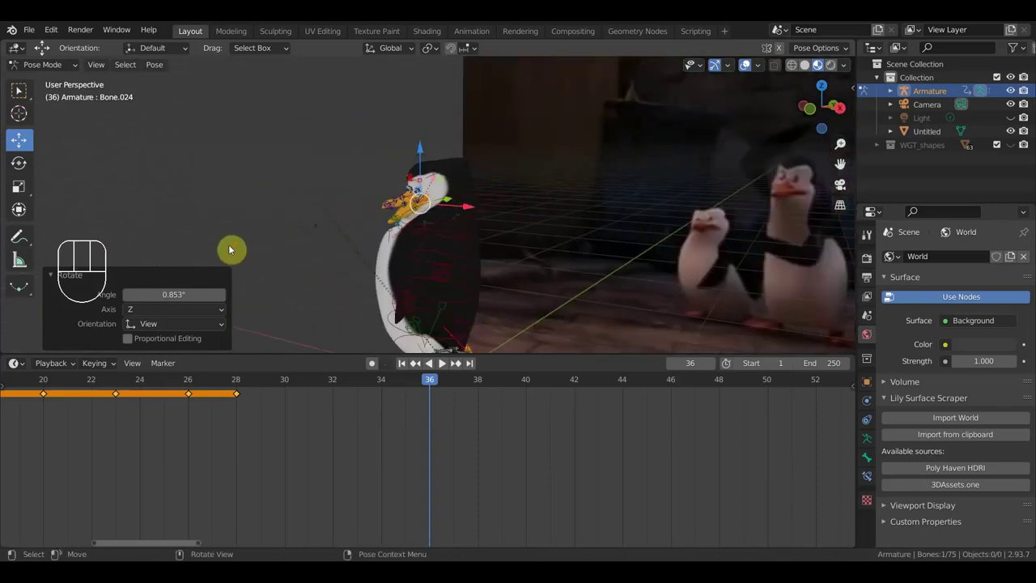
{"action": "left_click_drag", "start_coordinate": [277, 227], "coordinate": [477, 225]}
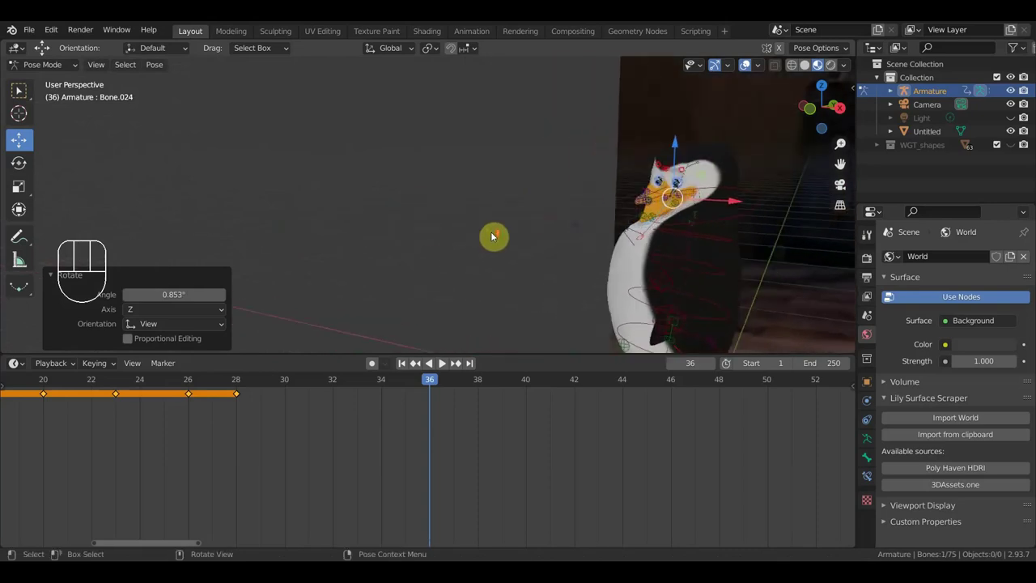
{"action": "left_click_drag", "start_coordinate": [577, 256], "coordinate": [358, 208]}
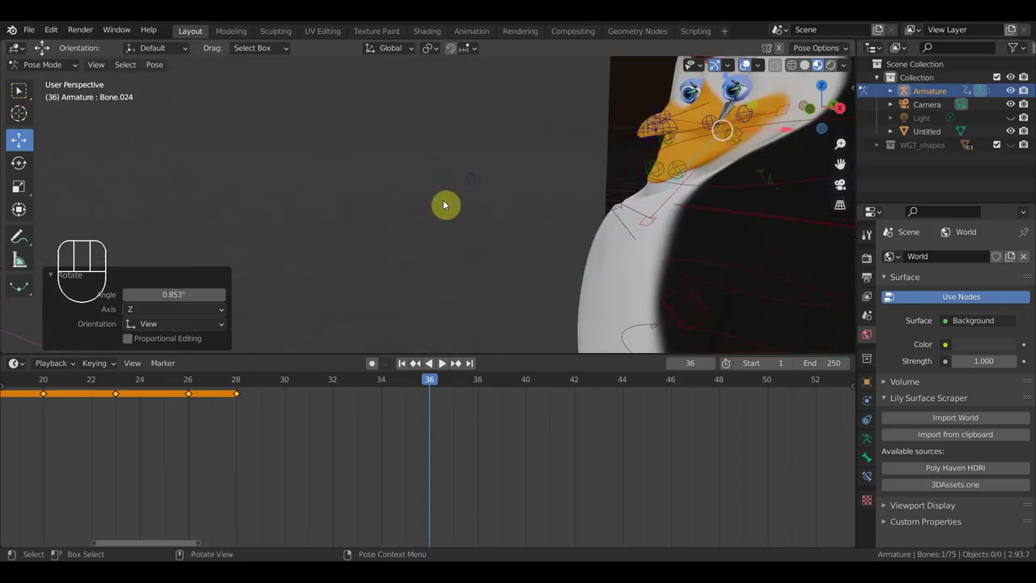
{"action": "left_click", "coordinate": [454, 196]}
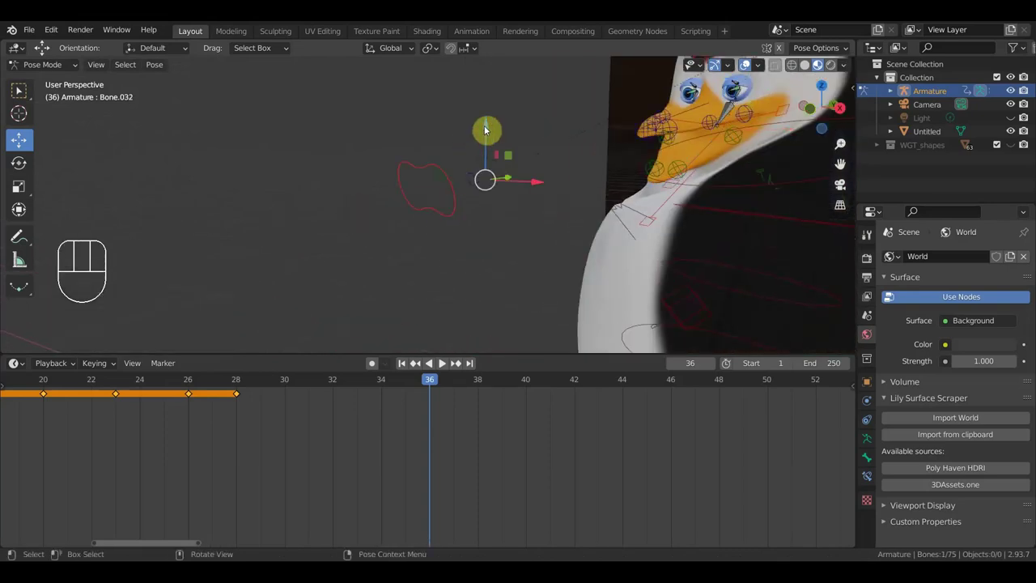
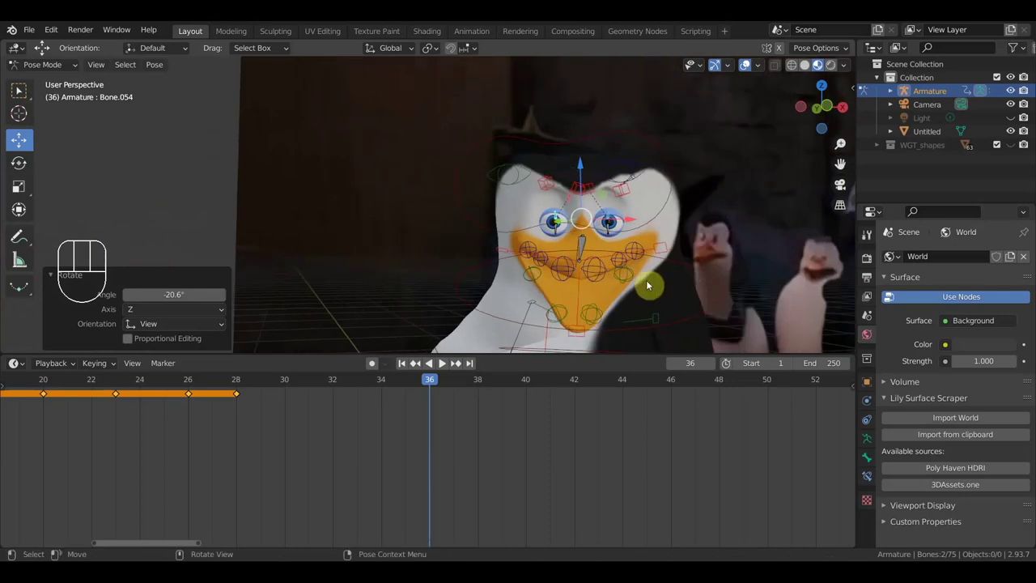
- Keyframe all bones at frame 36 and move the playhead to frame 38
{"action": "key", "text": "a"}
{"action": "key", "text": "i"}
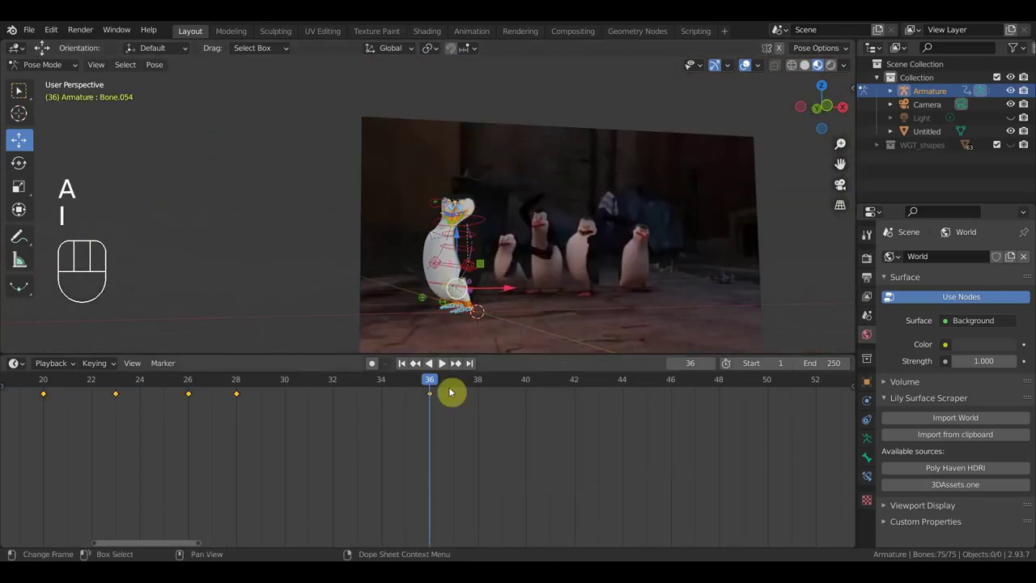
{"action": "left_click_drag", "start_coordinate": [398, 385], "coordinate": [477, 395]}
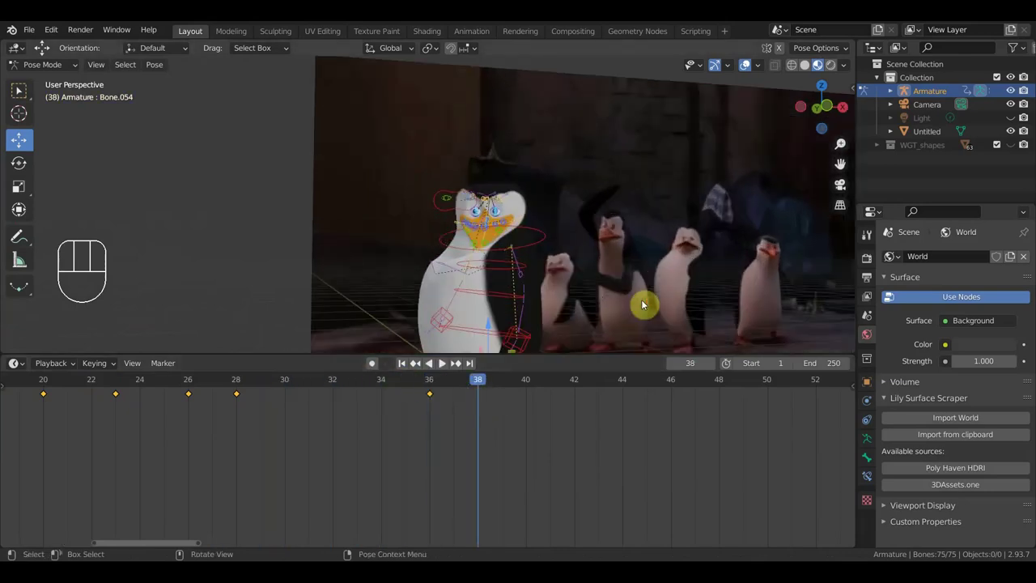
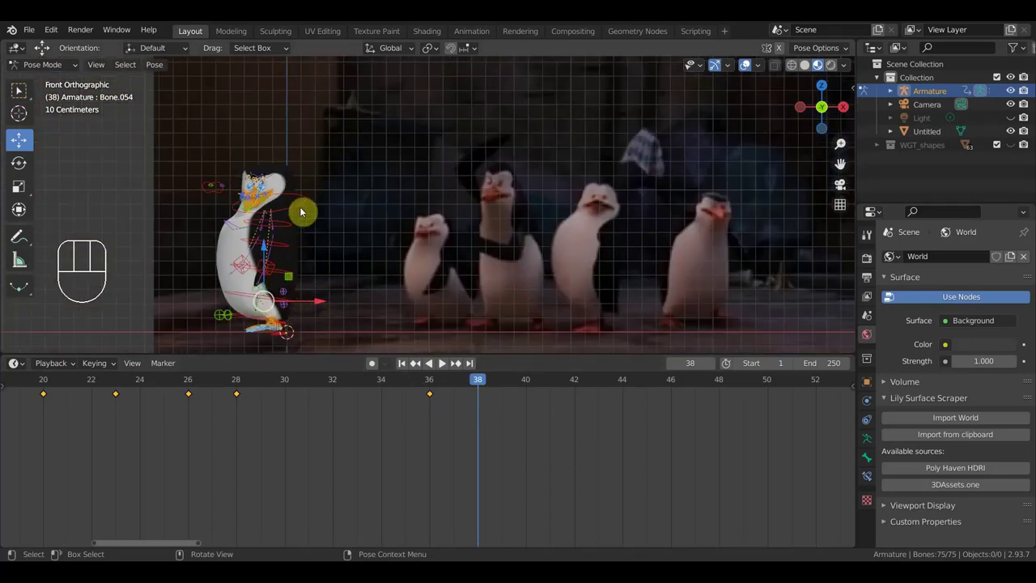
- Settle on frame 38 and frame the penguin in perspective beside the reference dancers
{"action": "left_click_drag", "start_coordinate": [462, 385], "coordinate": [481, 395]}
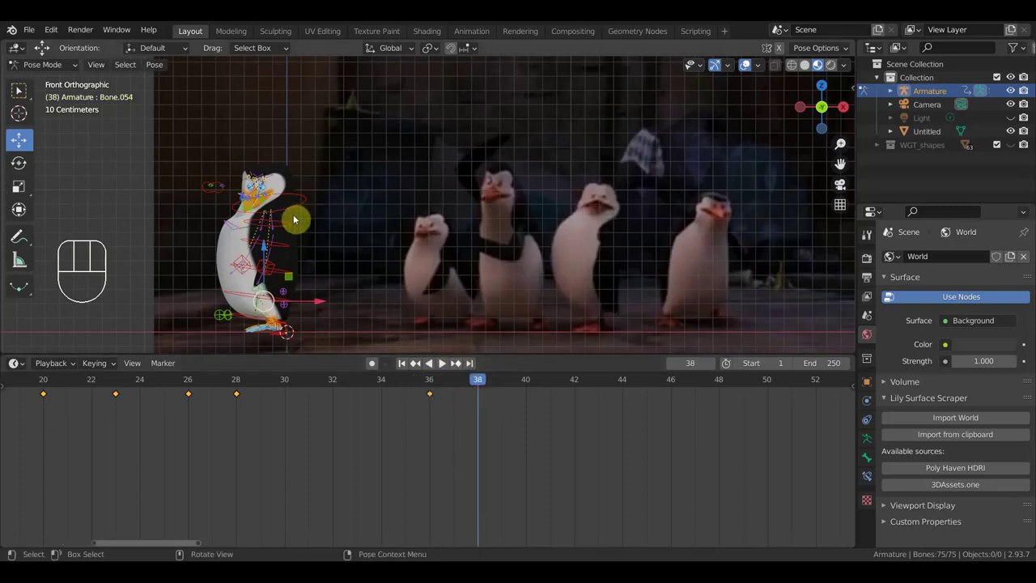
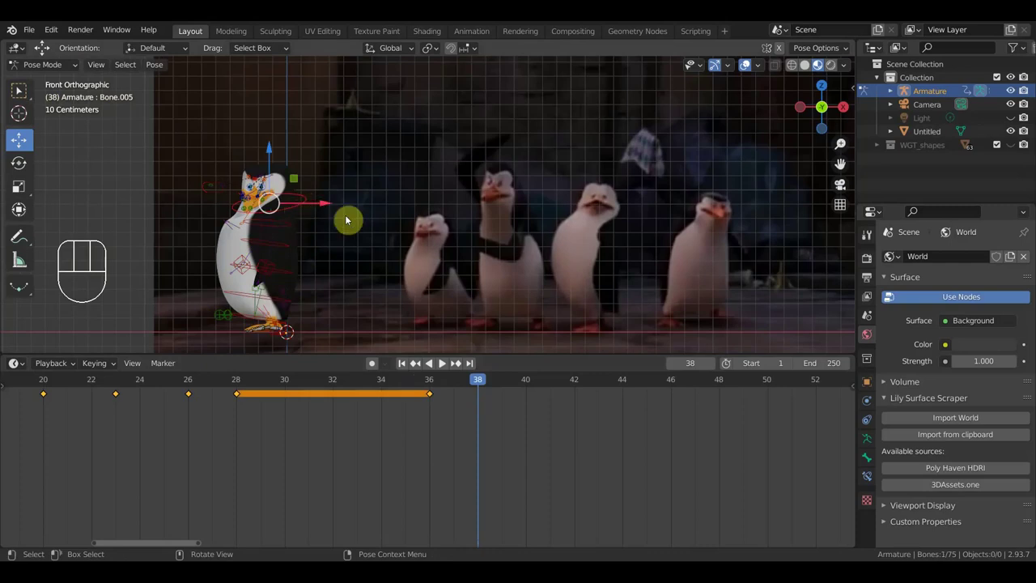
{"action": "key", "text": "r"}
{"action": "left_click_drag", "start_coordinate": [485, 255], "coordinate": [457, 140]}
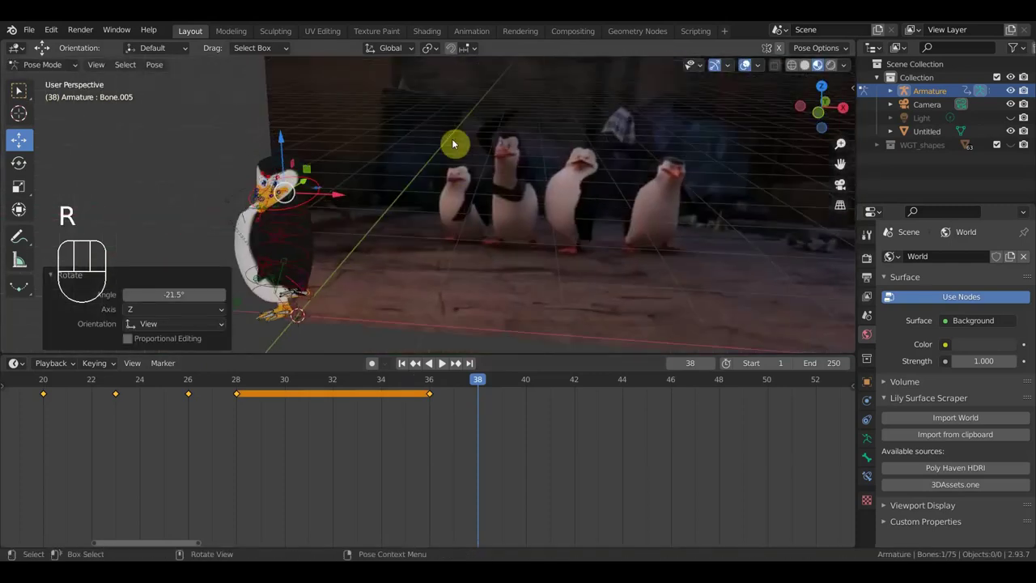
{"action": "middle_click", "coordinate": [446, 253]}
{"action": "scroll", "scroll_direction": "down", "scroll_amount": 3}
{"action": "scroll", "scroll_direction": "down", "scroll_amount": 3}
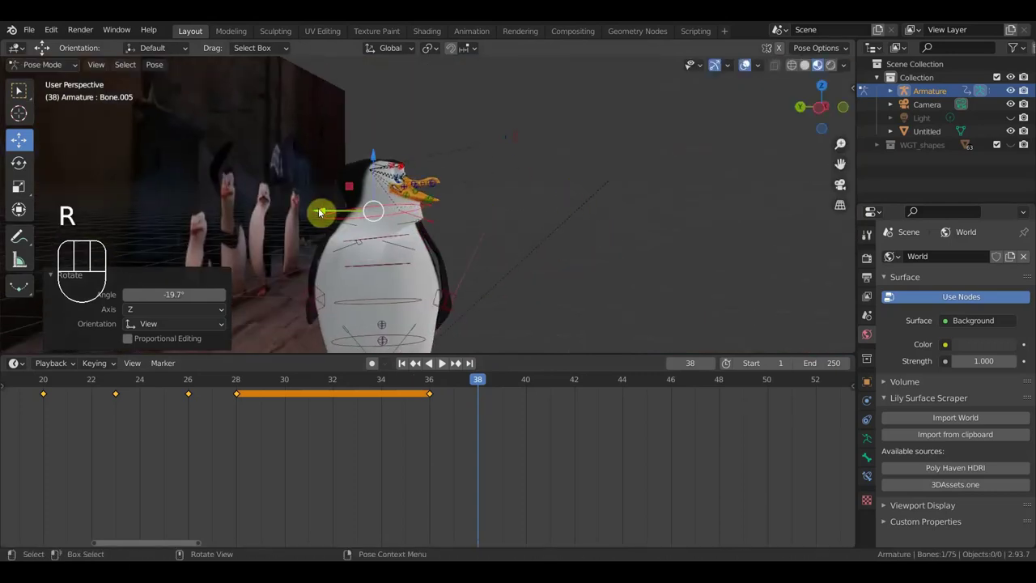
{"action": "left_click", "coordinate": [322, 211]}
{"action": "left_click_drag", "start_coordinate": [440, 241], "coordinate": [385, 240]}
{"action": "middle_click", "coordinate": [290, 259]}
- Rotate the head, body and lower body bones into the frame-38 dance pose
{"action": "left_click", "coordinate": [196, 231]}
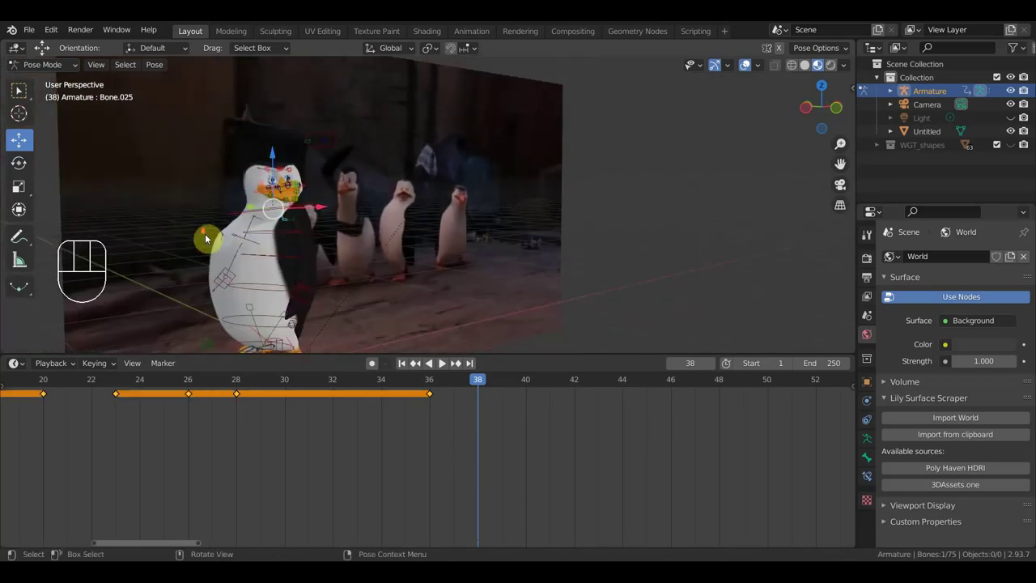
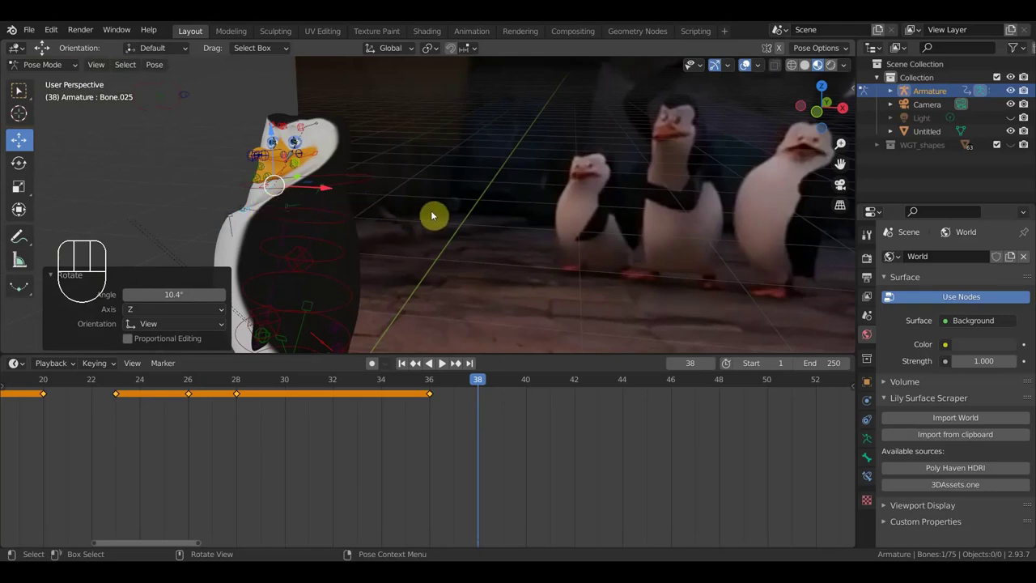
{"action": "key", "text": "r"}
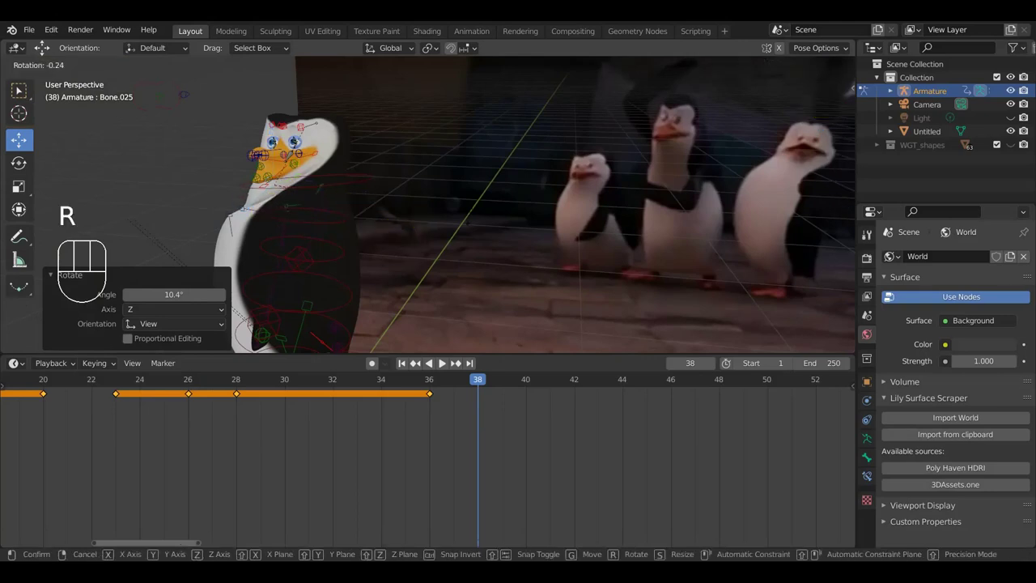
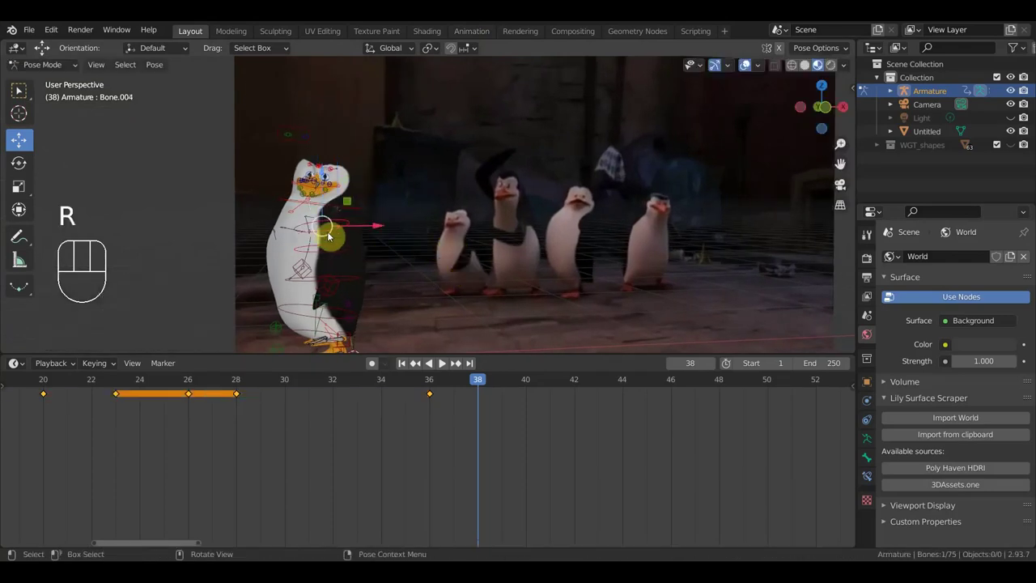
{"action": "key", "text": "r"}
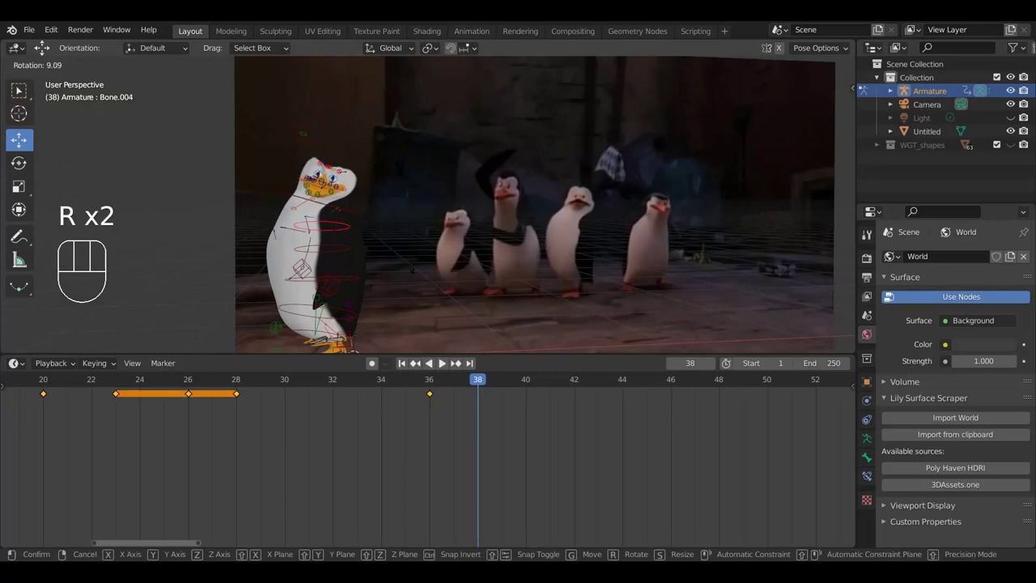
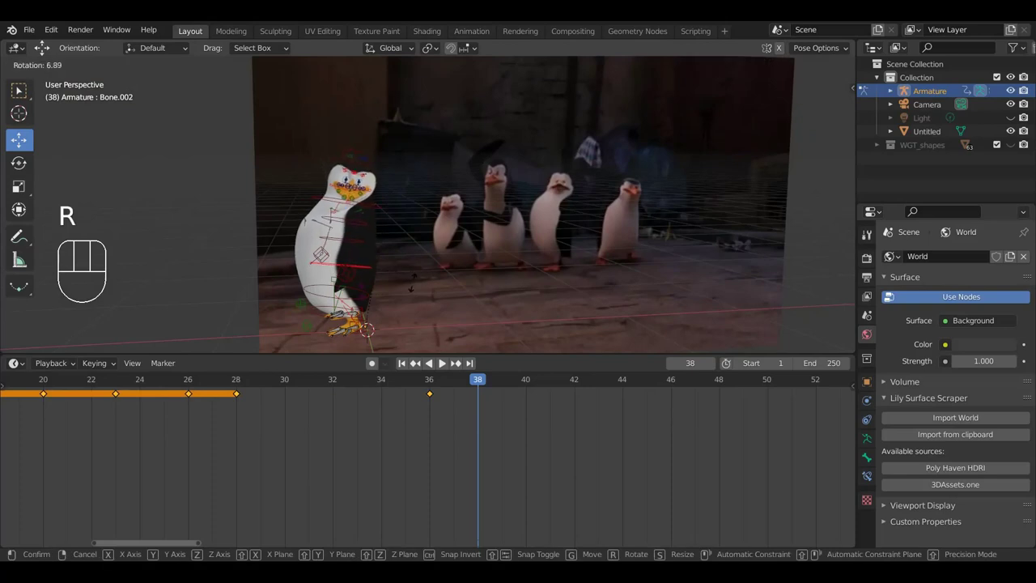
{"action": "left_click", "coordinate": [417, 282]}
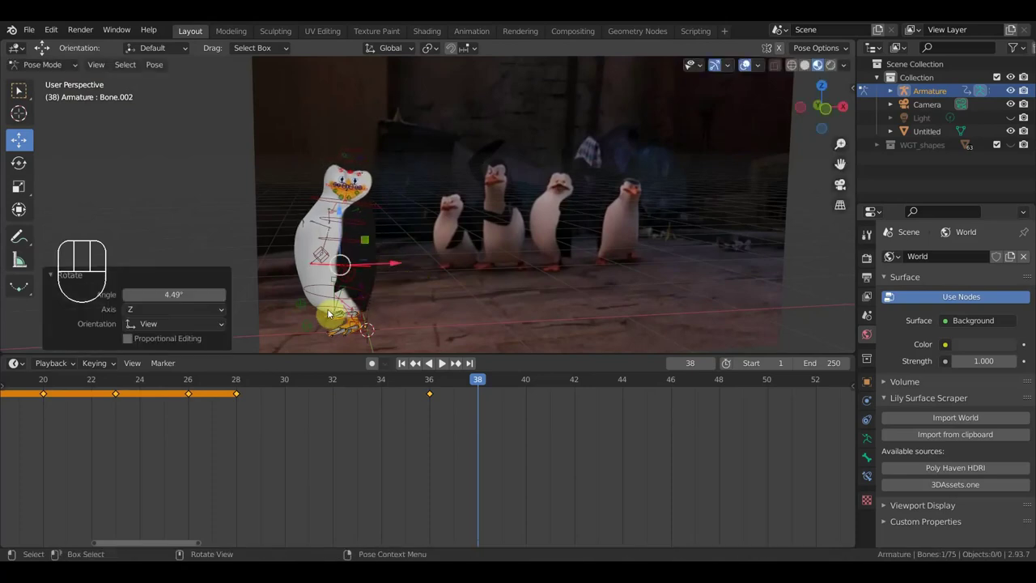
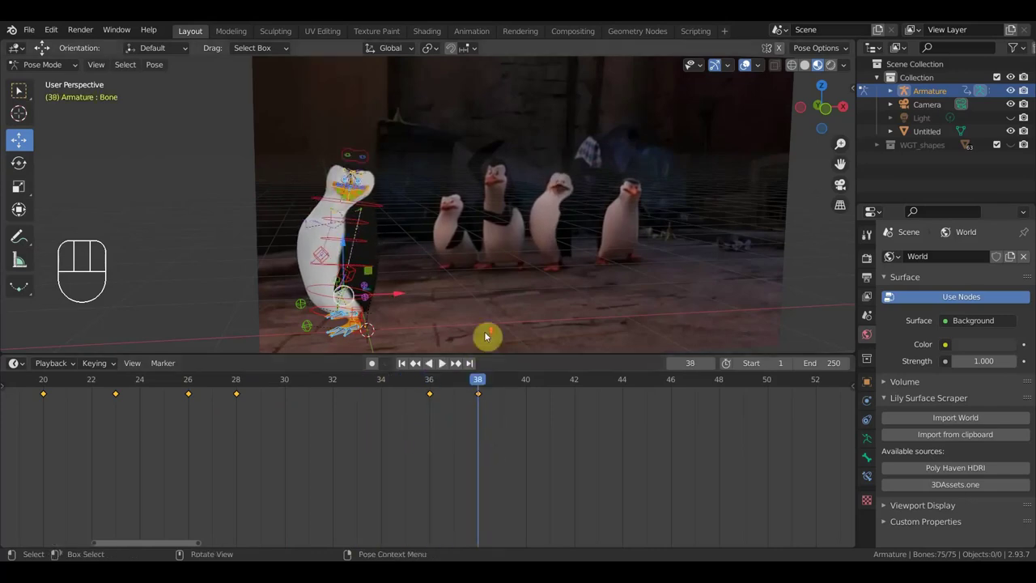
- Move the playhead to frame 40 for the next dance pose
{"action": "left_click_drag", "start_coordinate": [474, 380], "coordinate": [518, 393]}
{"action": "left_click_drag", "start_coordinate": [431, 273], "coordinate": [530, 287]}
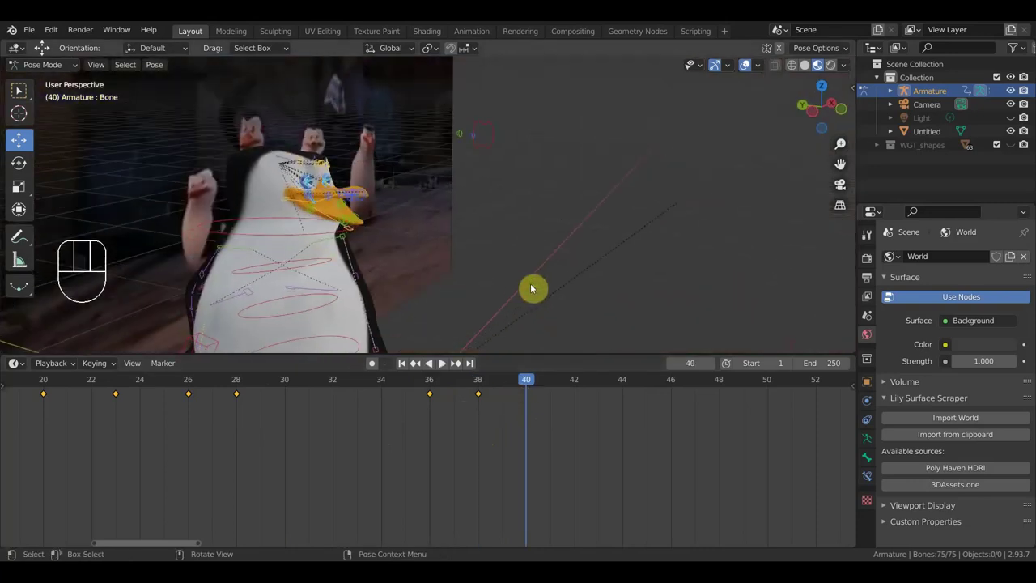
- Turn the head bone at frame 40, select all bones and bring up the Location & Rotation keyframe choice
{"action": "left_click_drag", "start_coordinate": [361, 173], "coordinate": [277, 149]}
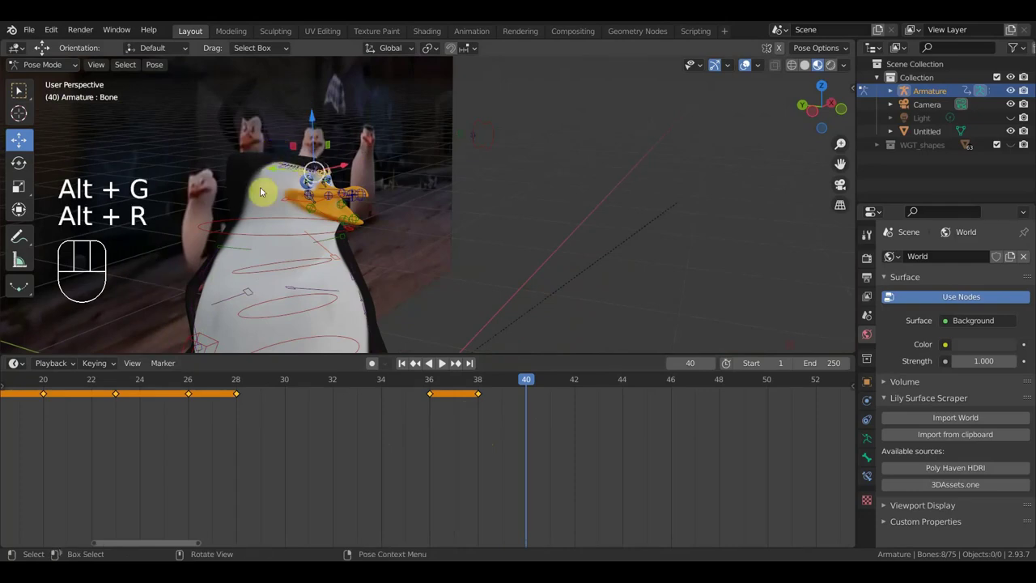
{"action": "left_click_drag", "start_coordinate": [346, 208], "coordinate": [382, 204]}
{"action": "left_click_drag", "start_coordinate": [387, 201], "coordinate": [428, 198]}
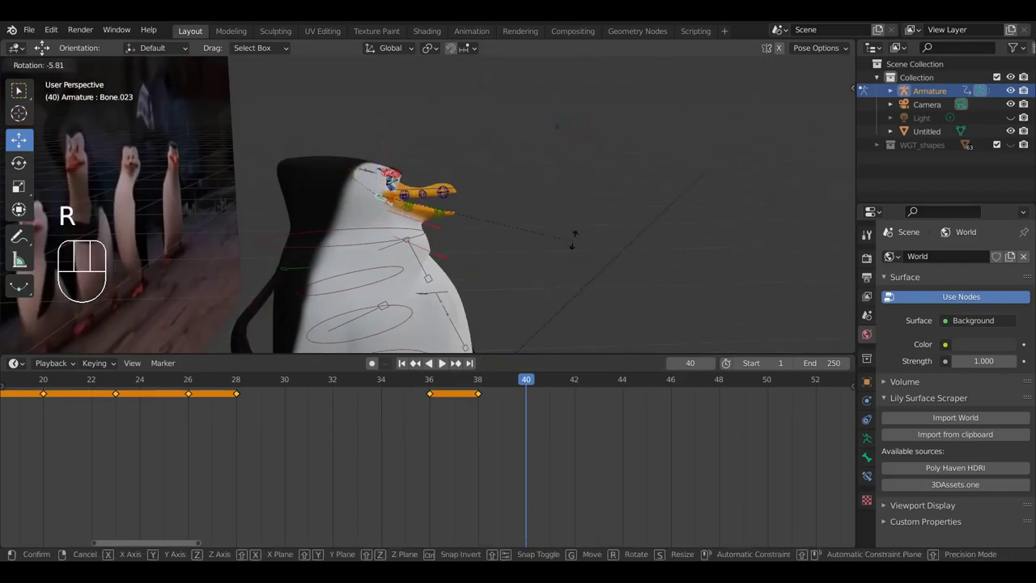
{"action": "left_click_drag", "start_coordinate": [568, 227], "coordinate": [414, 226]}
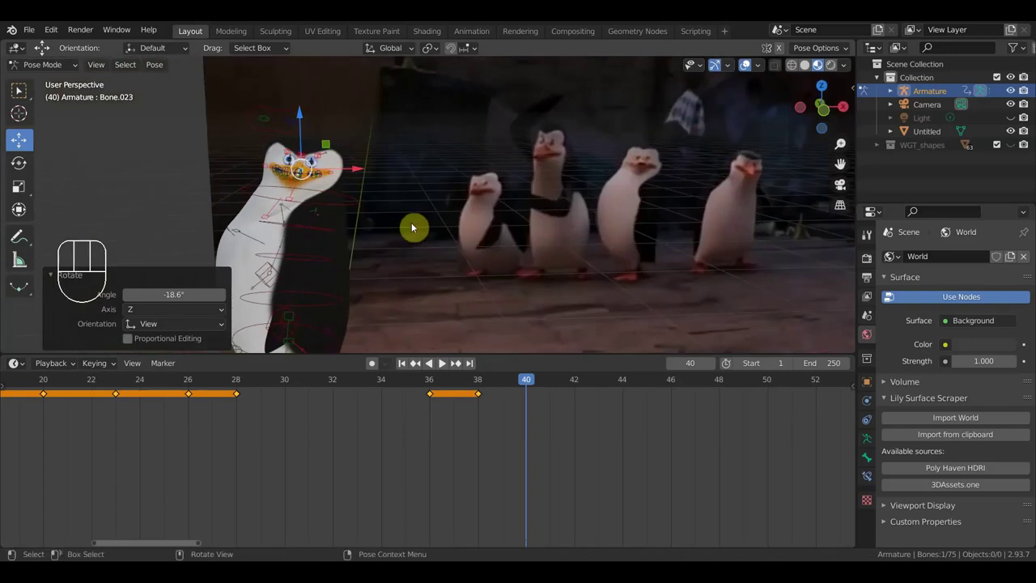
{"action": "key", "text": "a"}
{"action": "key", "text": "i"}
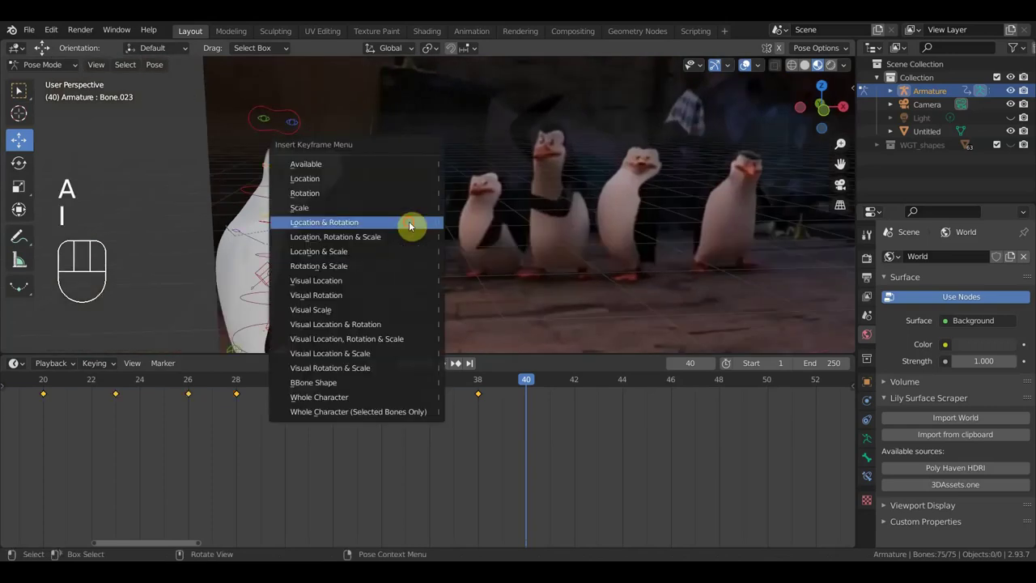
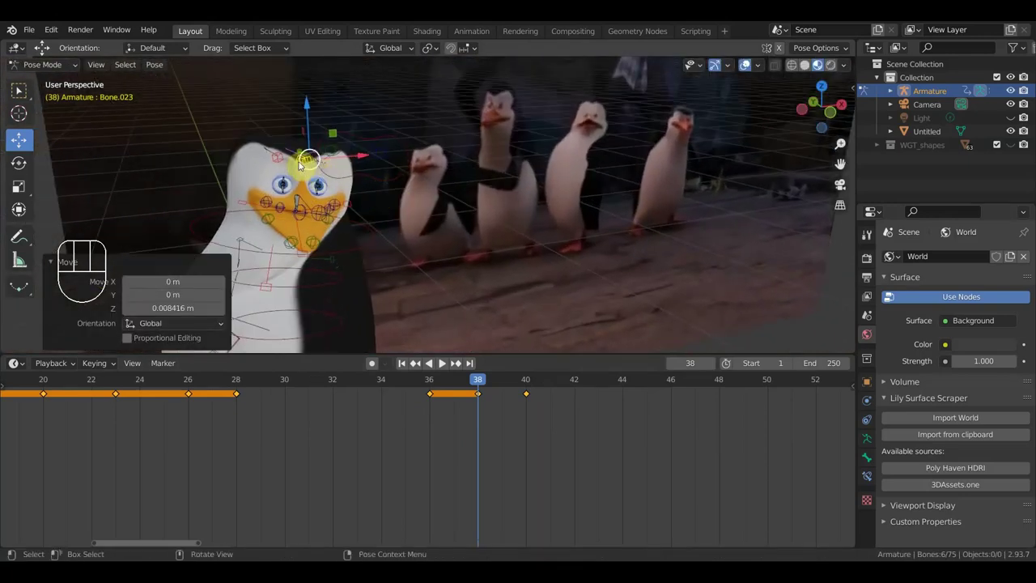
{"action": "left_click_drag", "start_coordinate": [274, 139], "coordinate": [310, 132]}
{"action": "left_click_drag", "start_coordinate": [304, 102], "coordinate": [302, 97]}
{"action": "left_click_drag", "start_coordinate": [252, 123], "coordinate": [272, 150]}
{"action": "left_click_drag", "start_coordinate": [419, 213], "coordinate": [400, 197]}
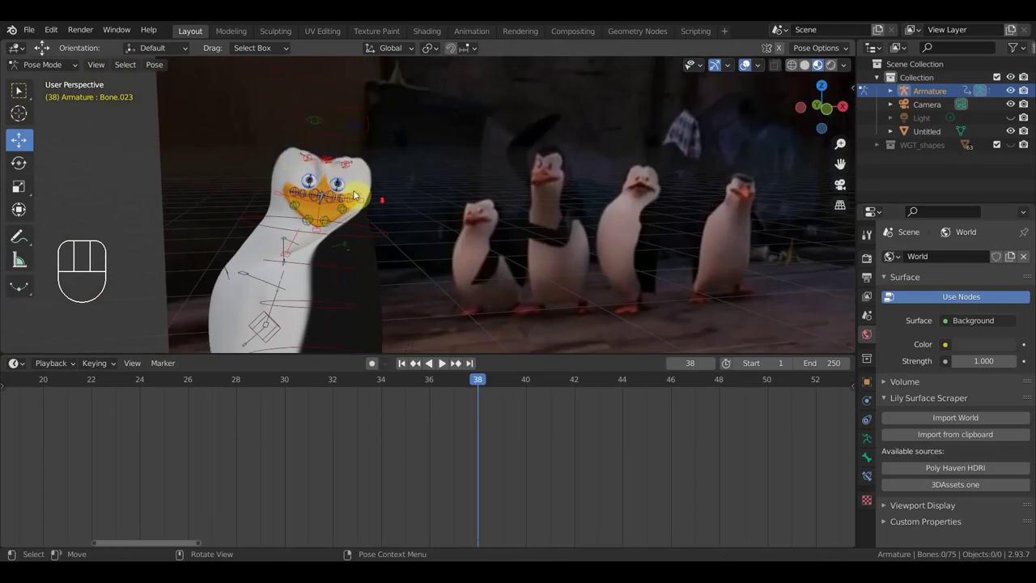
{"action": "middle_click", "coordinate": [428, 233]}
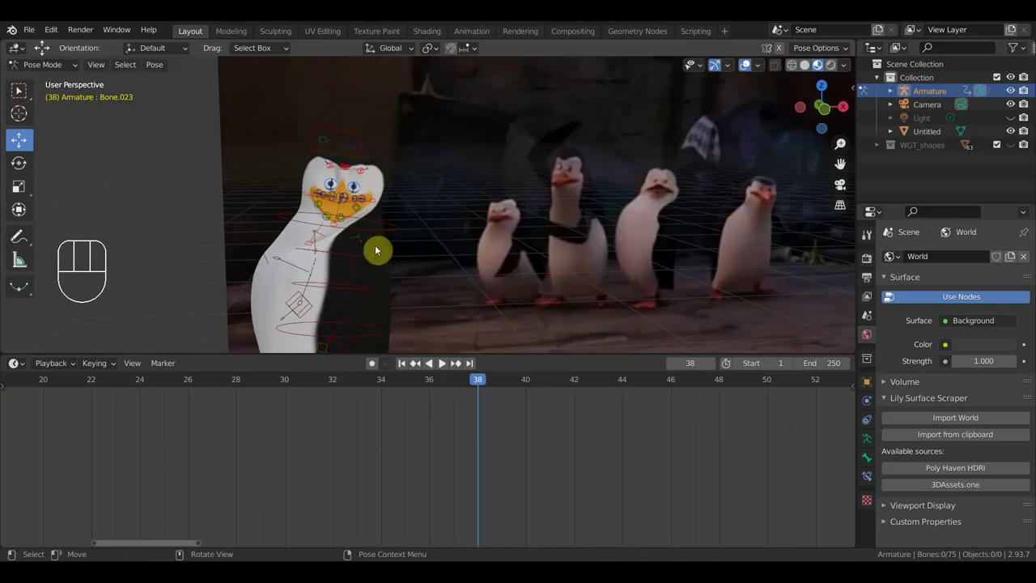
- Keyframe the whole pose at frame 38 and move the playhead to frame 51
{"action": "left_click_drag", "start_coordinate": [406, 285], "coordinate": [430, 285]}
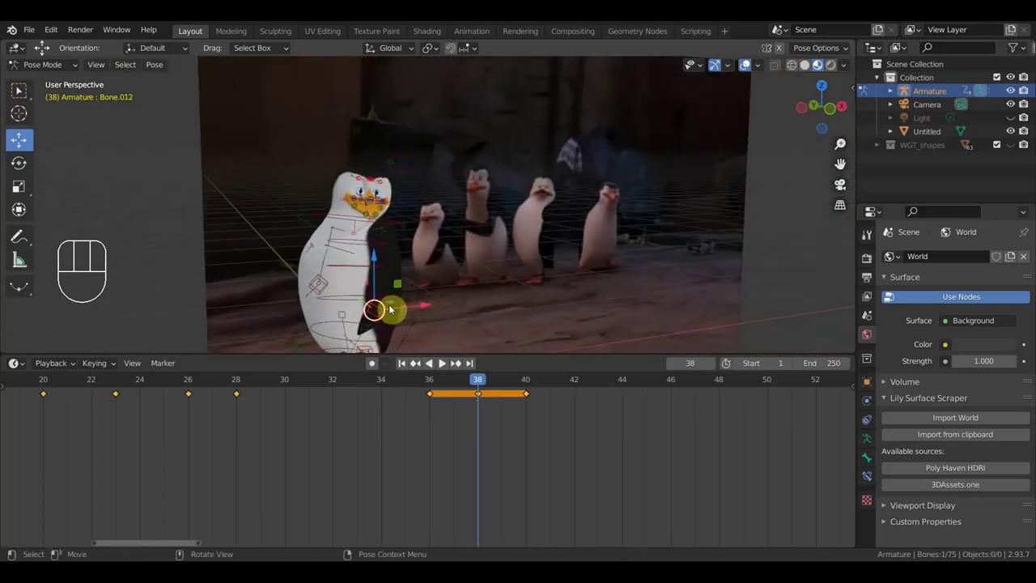
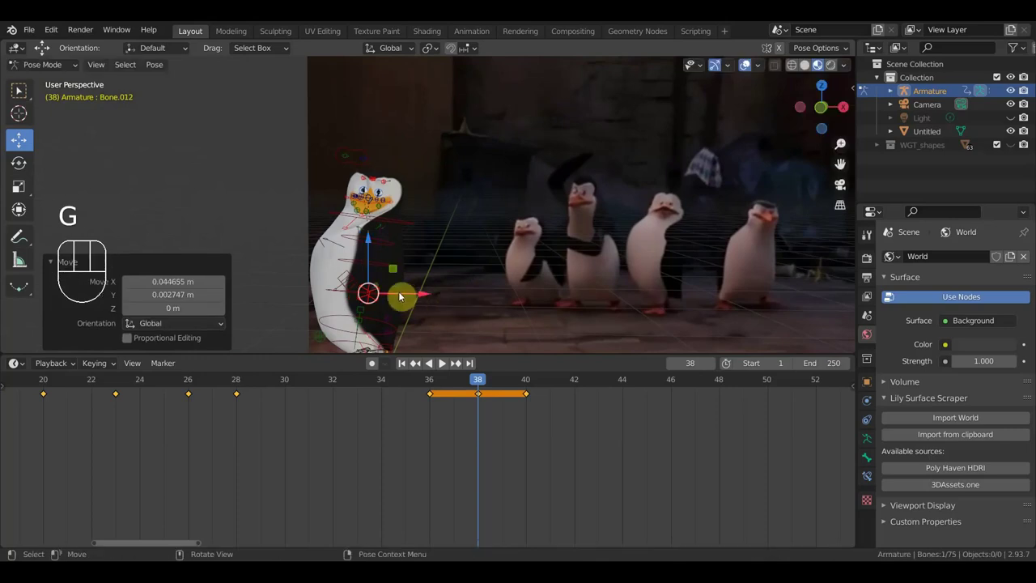
{"action": "key", "text": "a"}
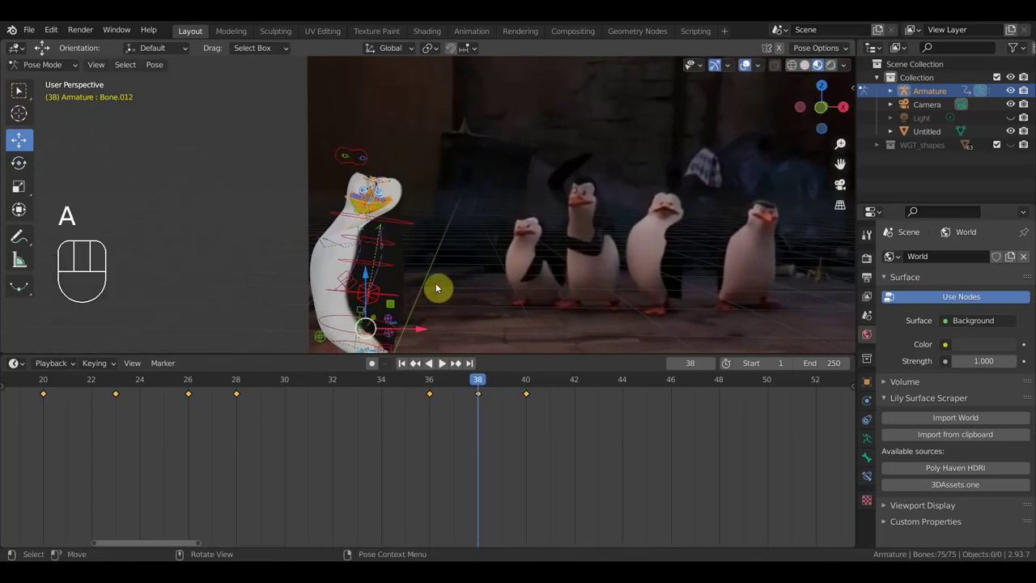
{"action": "key", "text": "i"}
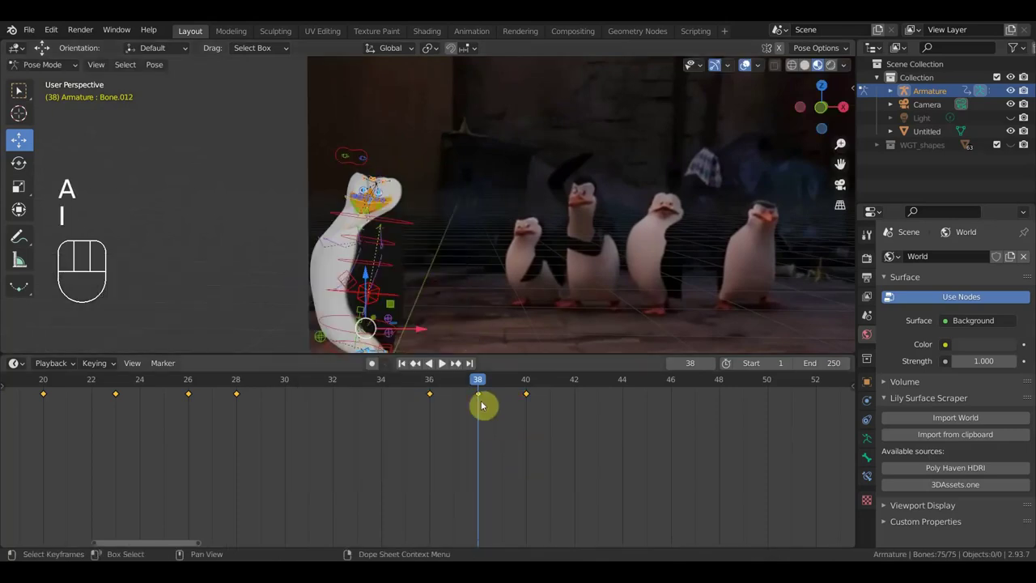
{"action": "left_click_drag", "start_coordinate": [473, 380], "coordinate": [794, 413]}
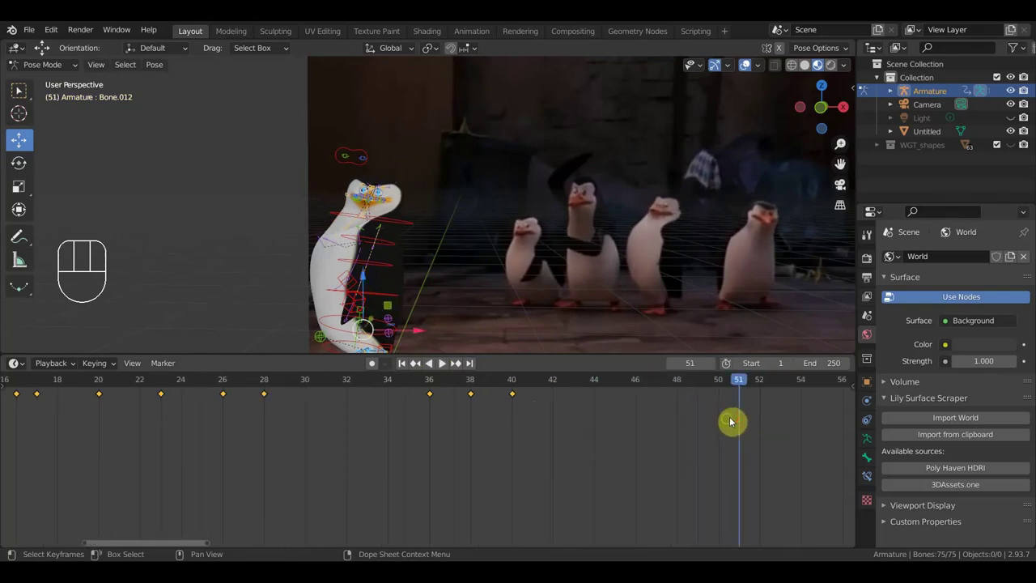
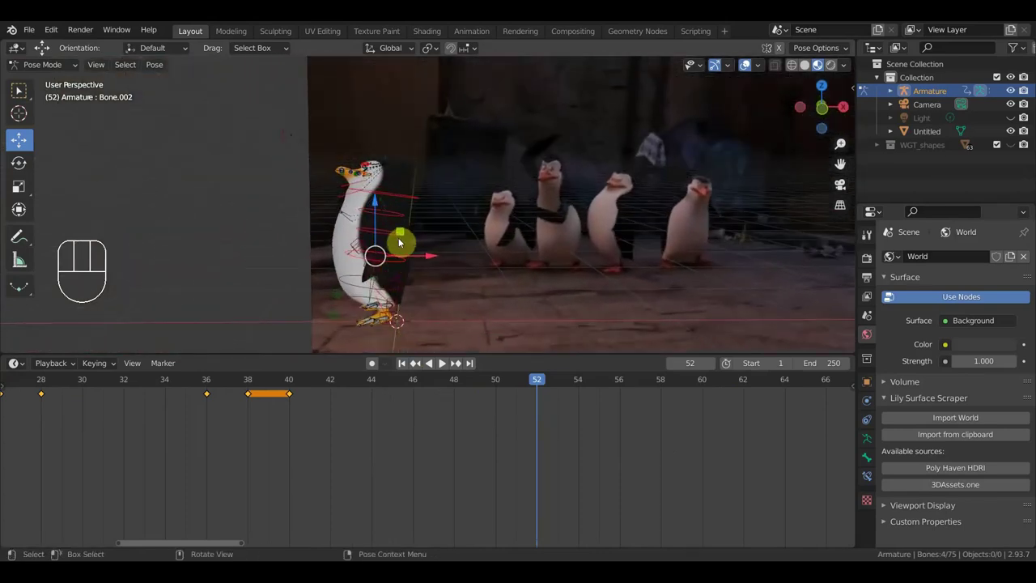
- Rotate the mid-body bone, shift the upper body bone and turn the head about 17 degrees at frame 52
{"action": "left_click", "coordinate": [390, 234]}
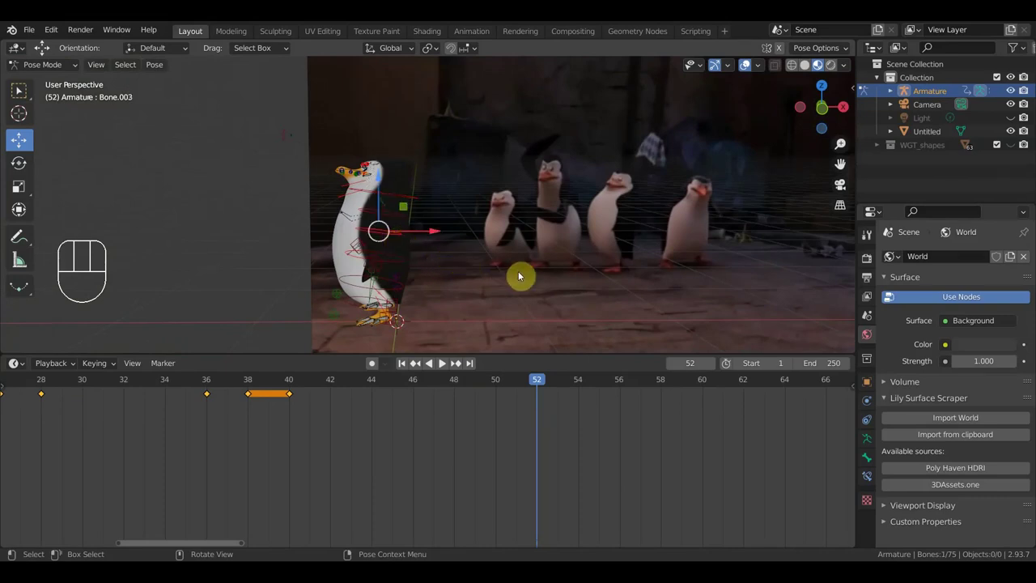
{"action": "key", "text": "r"}
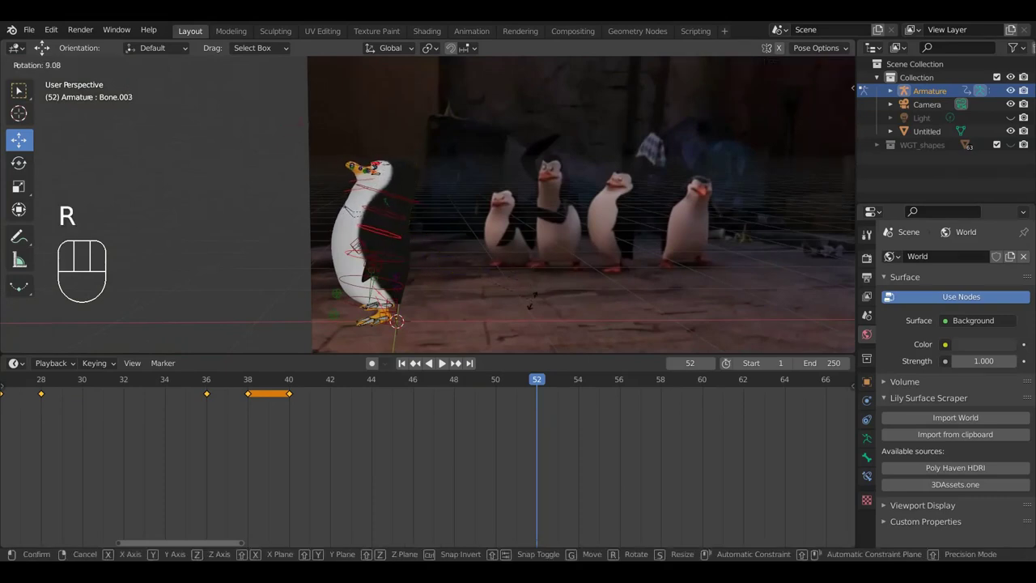
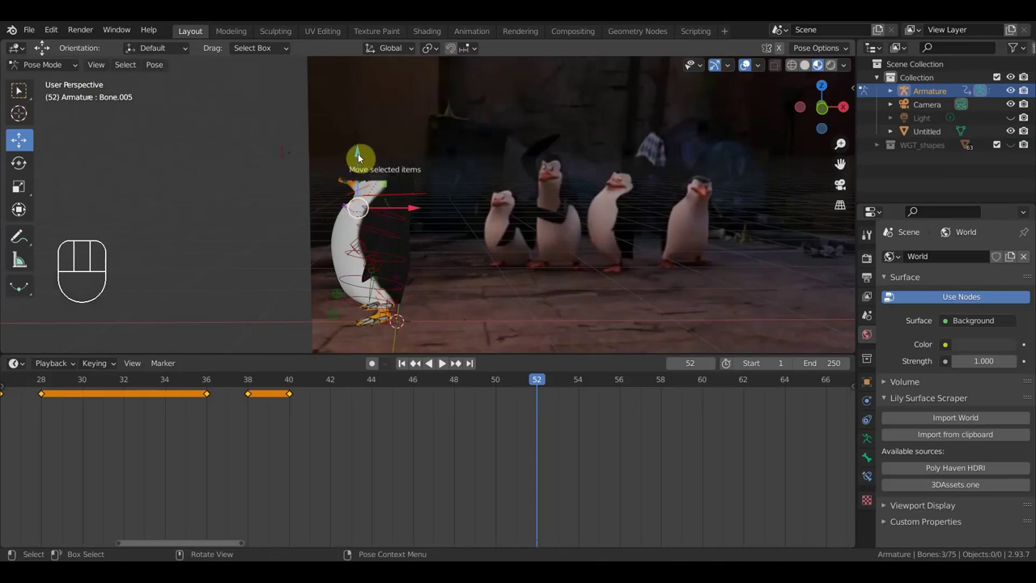
{"action": "key", "text": "g"}
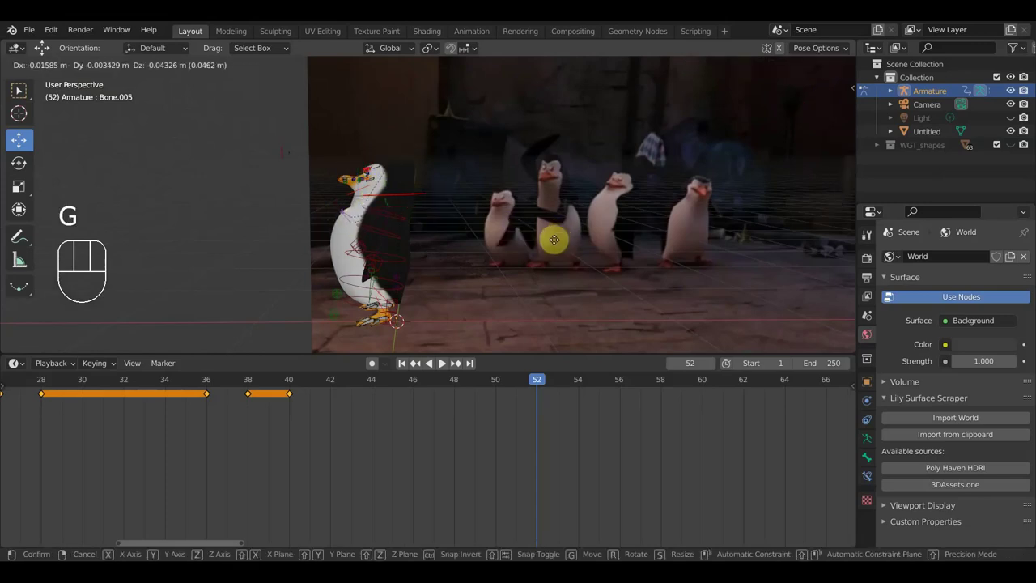
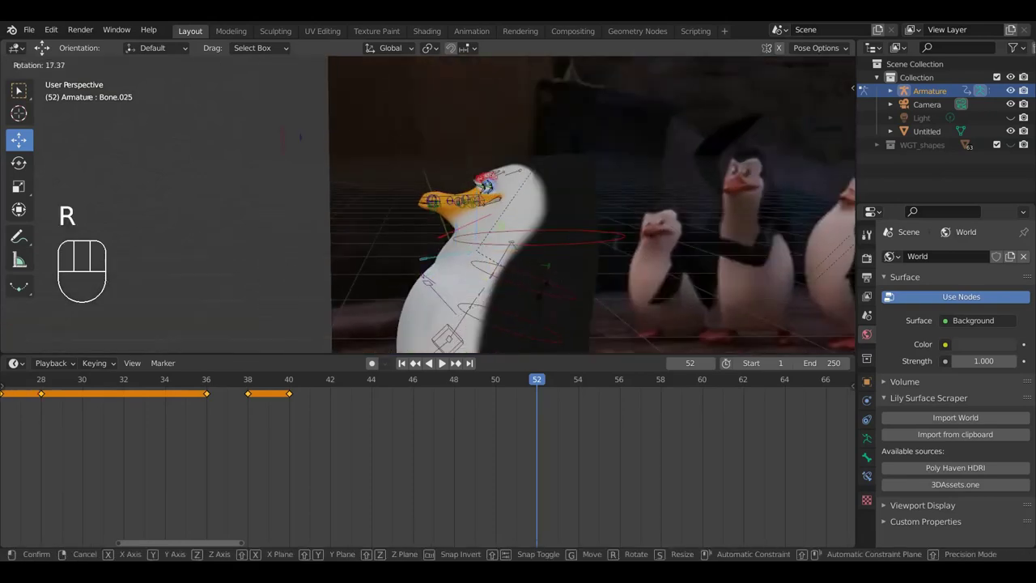
{"action": "left_click", "coordinate": [546, 295]}
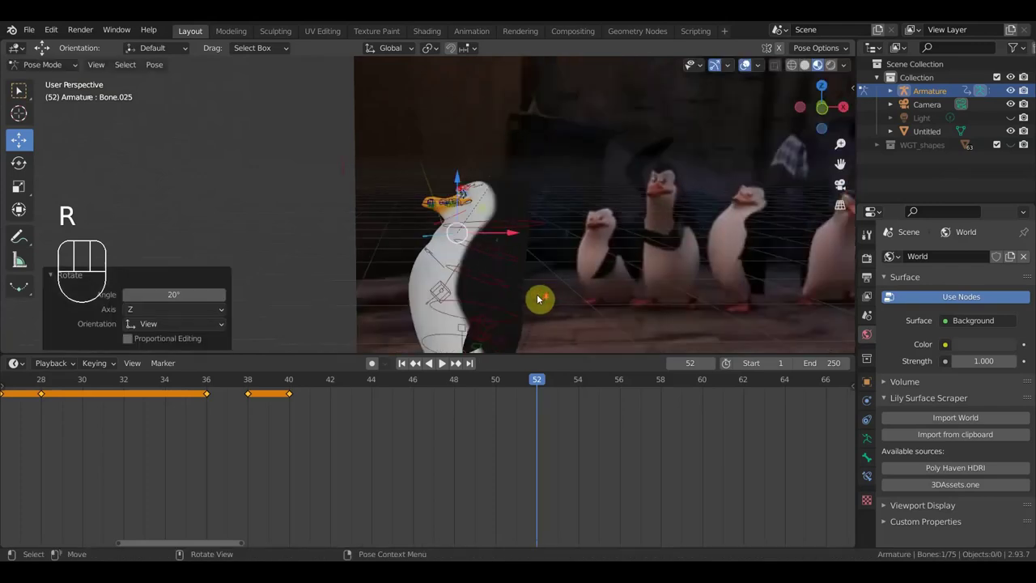
{"action": "left_click_drag", "start_coordinate": [532, 296], "coordinate": [507, 257]}
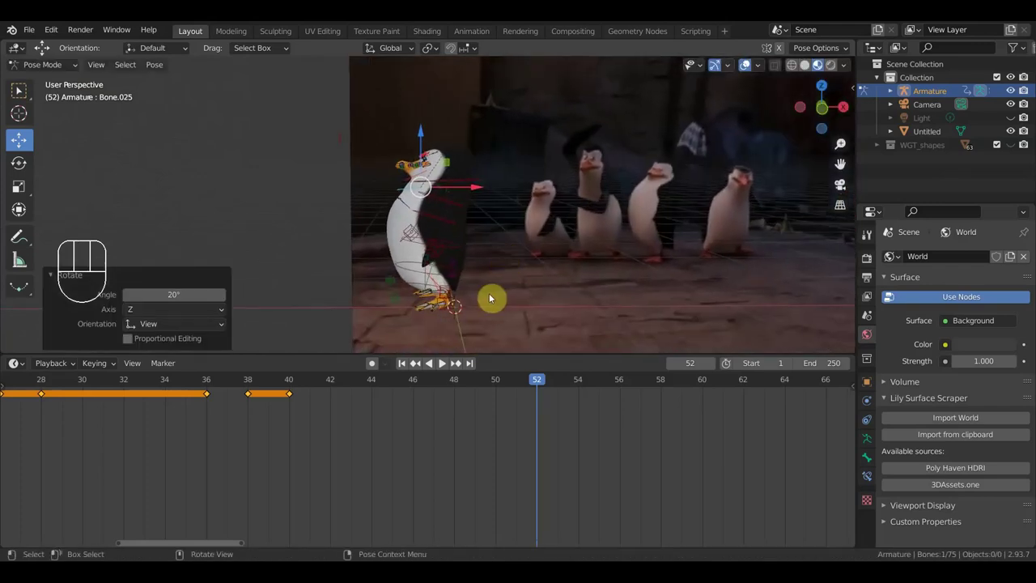
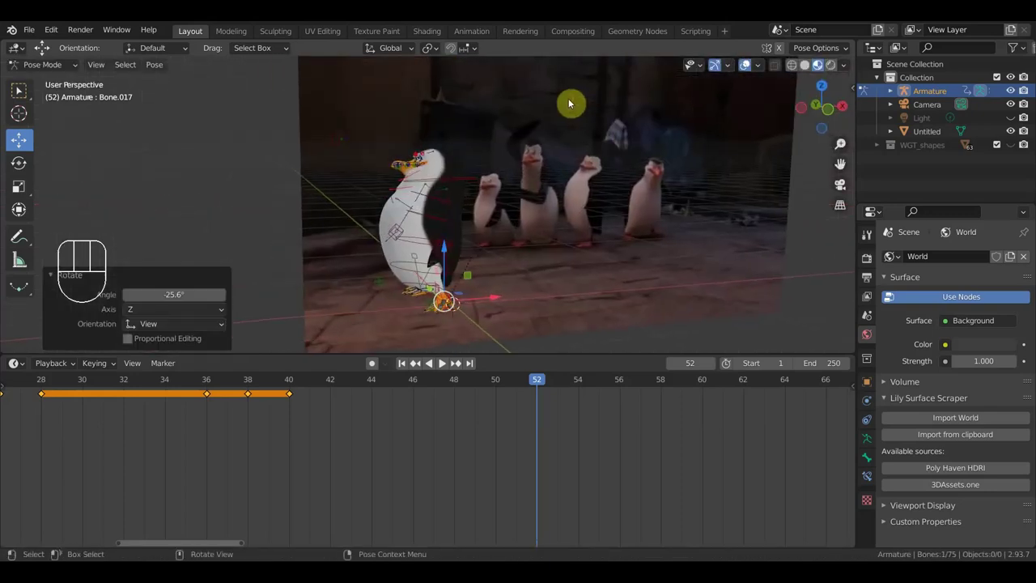
- Turn the foot bone about 9.5 degrees at frame 52, checking the pose front-on and from the side
{"action": "left_click_drag", "start_coordinate": [600, 237], "coordinate": [704, 230]}
{"action": "left_click_drag", "start_coordinate": [534, 283], "coordinate": [439, 277]}
{"action": "key", "text": "r"}
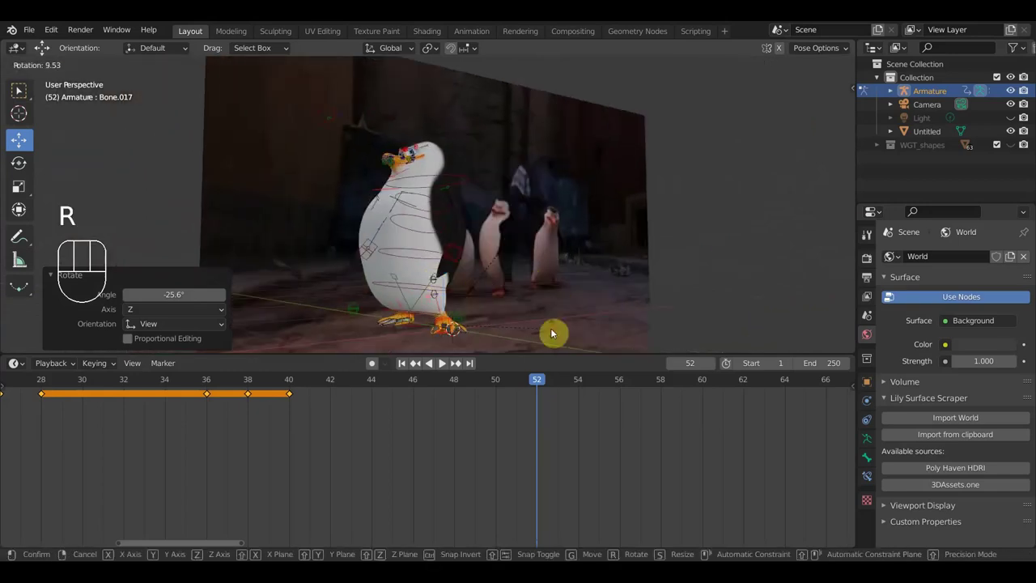
{"action": "left_click_drag", "start_coordinate": [464, 314], "coordinate": [498, 320]}
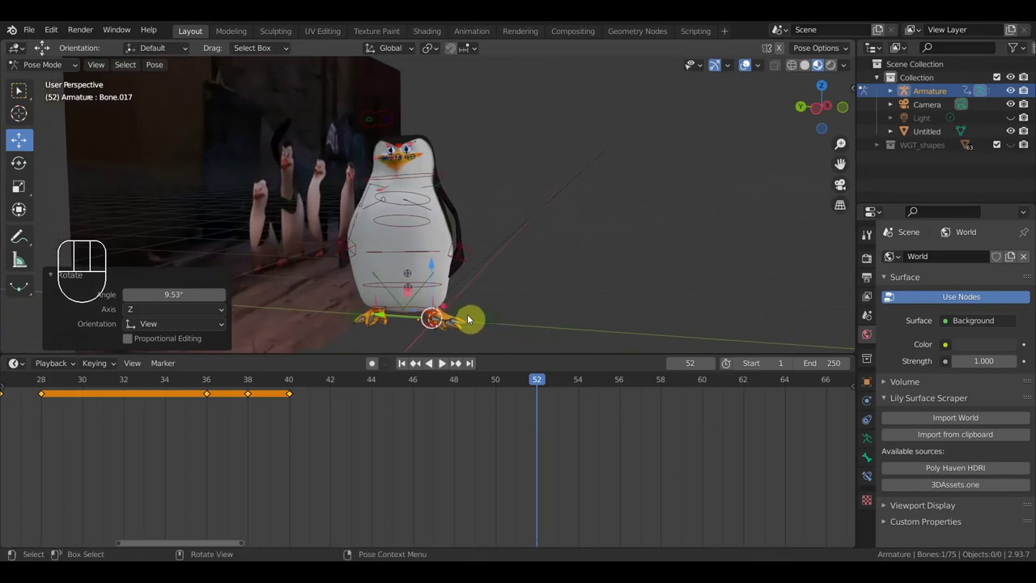
{"action": "left_click_drag", "start_coordinate": [401, 267], "coordinate": [501, 271]}
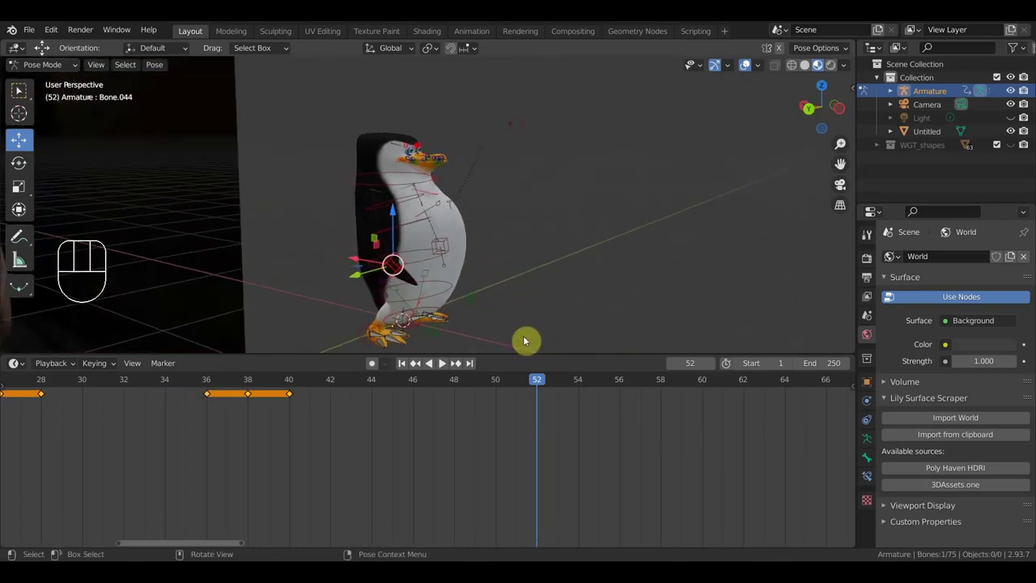
{"action": "left_click", "coordinate": [509, 332]}
{"action": "left_click_drag", "start_coordinate": [463, 318], "coordinate": [385, 318]}
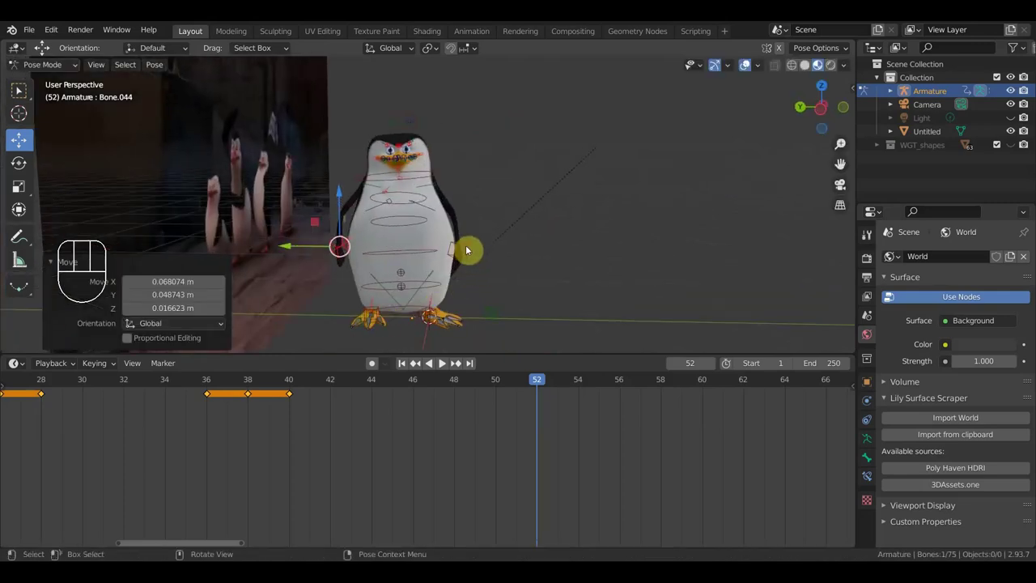
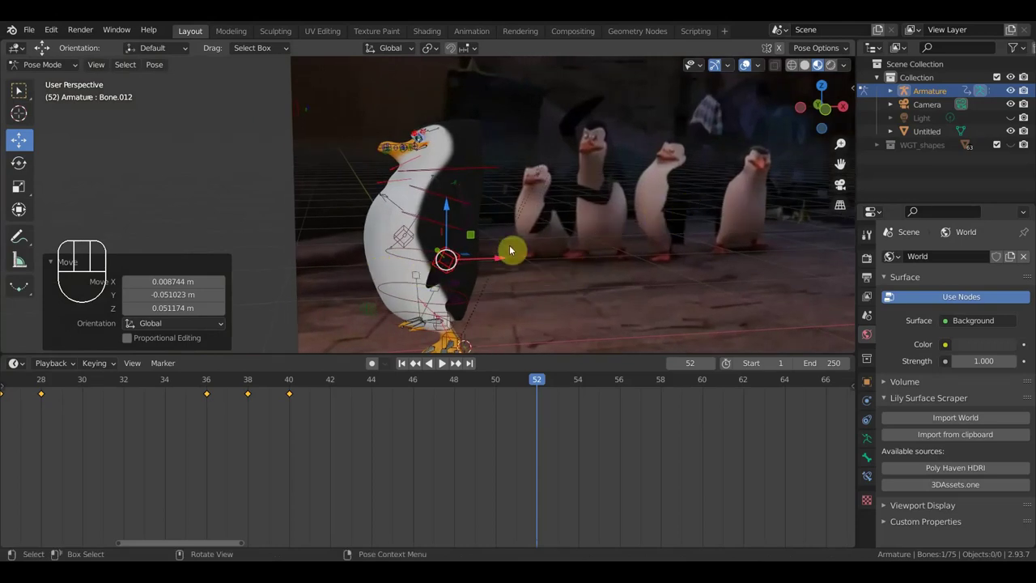
- Turn the upper body bone about 4 degrees, then tilt the head and beak bones to match the reference
{"action": "left_click", "coordinate": [488, 172]}
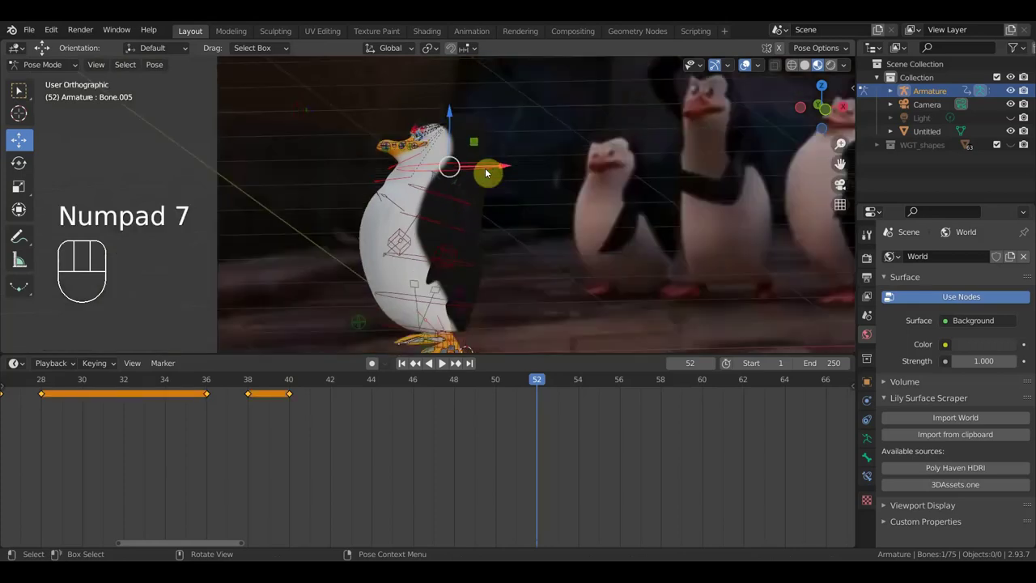
{"action": "key", "text": "r"}
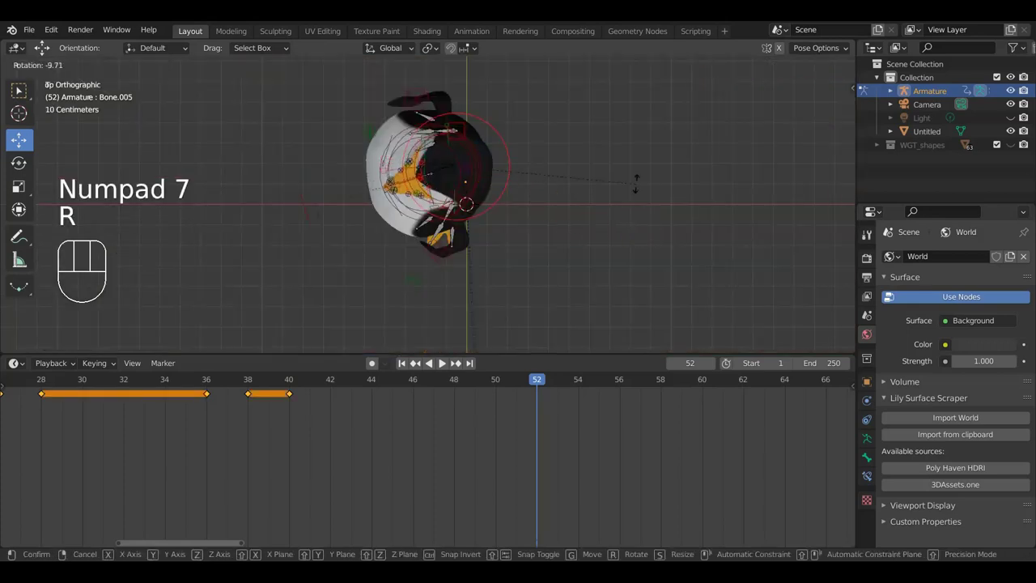
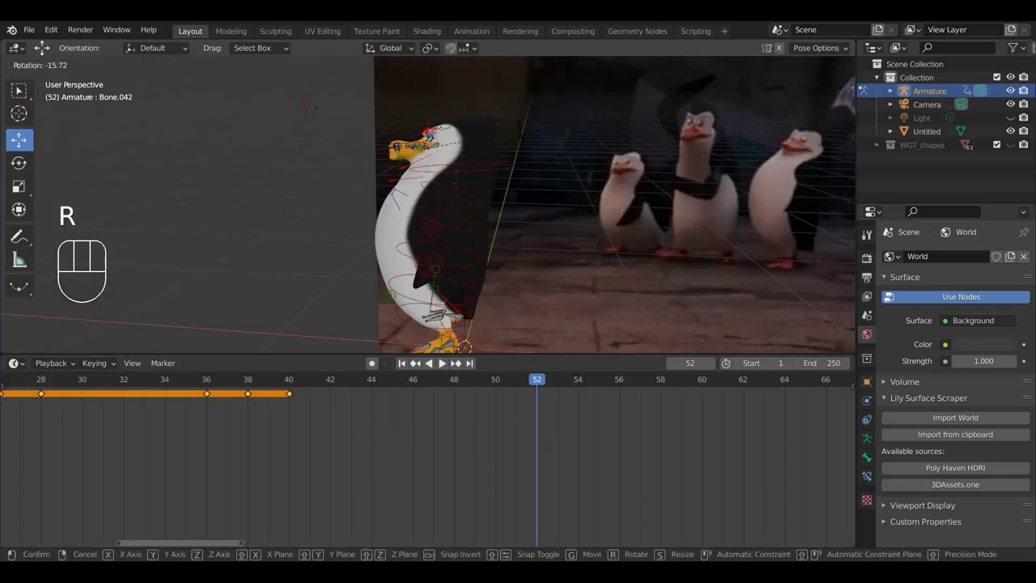
{"action": "left_click", "coordinate": [516, 125]}
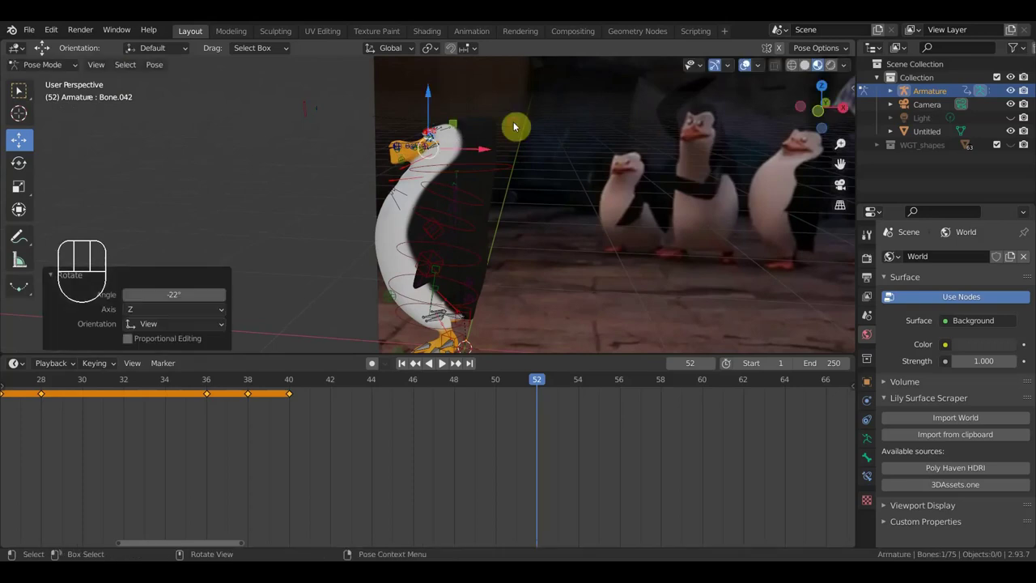
{"action": "key", "text": "ctrl+z"}
{"action": "left_click_drag", "start_coordinate": [537, 172], "coordinate": [563, 282]}
{"action": "left_click", "coordinate": [474, 161]}
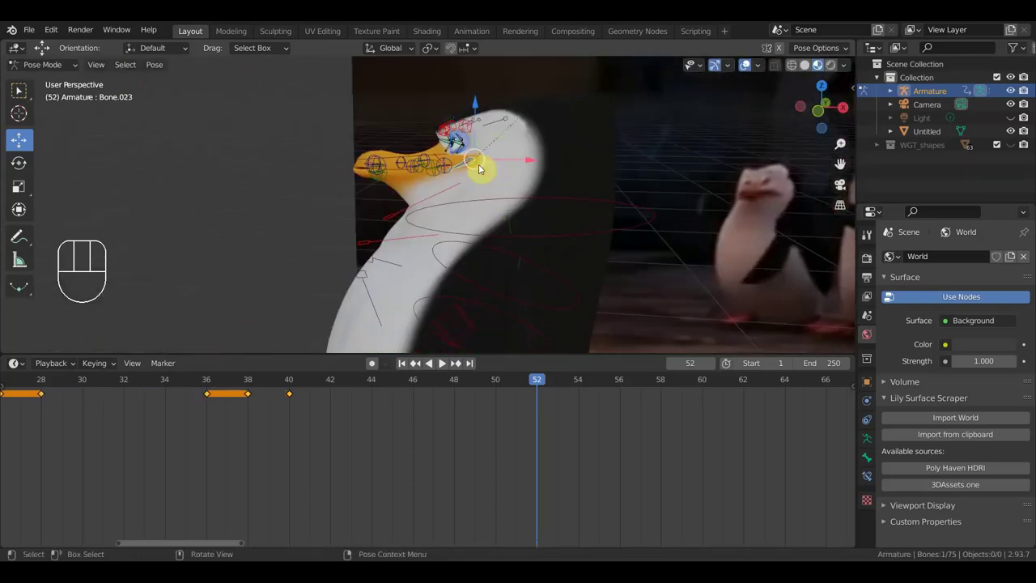
{"action": "key", "text": "r"}
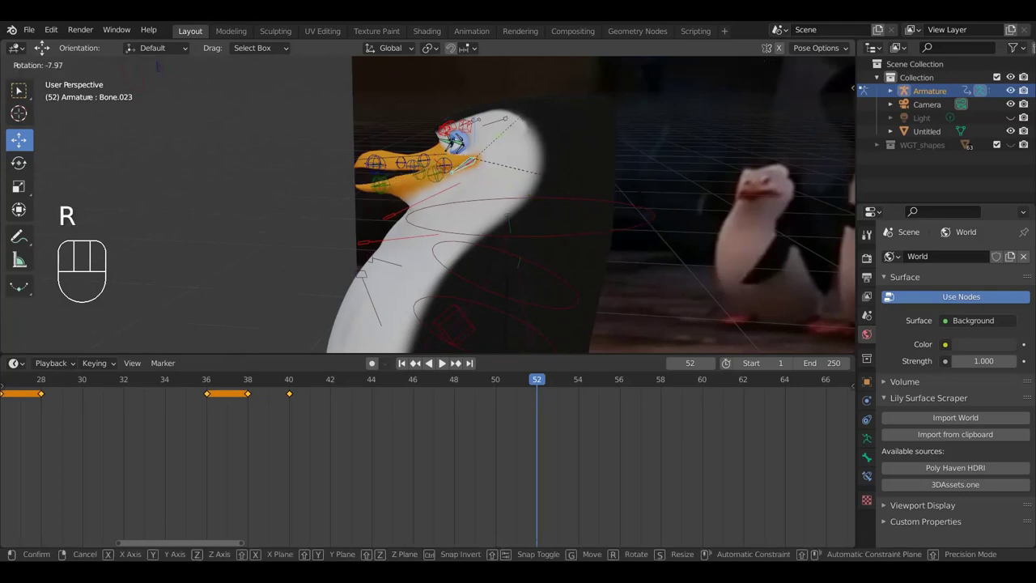
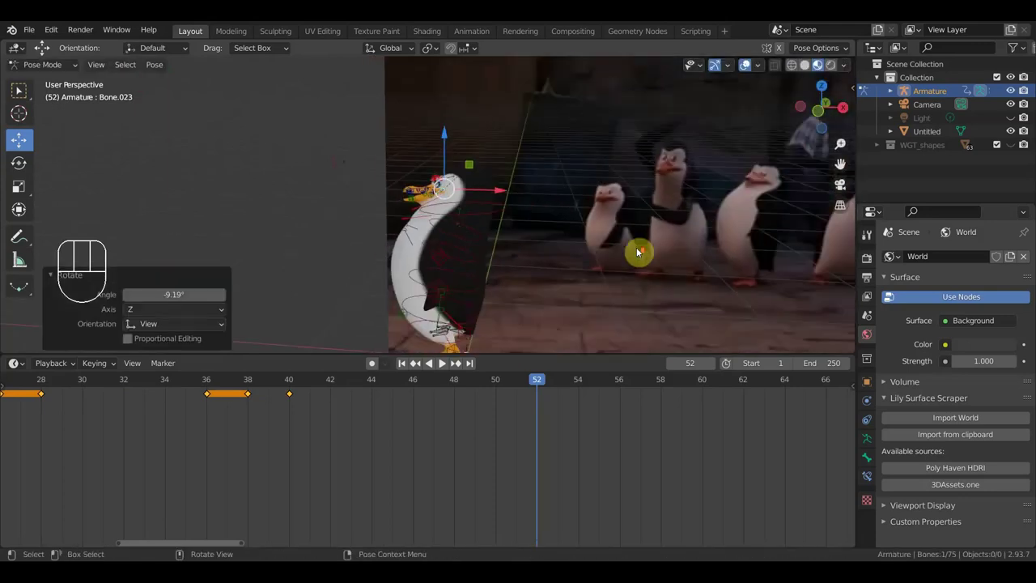
{"action": "left_click_drag", "start_coordinate": [606, 262], "coordinate": [594, 241]}
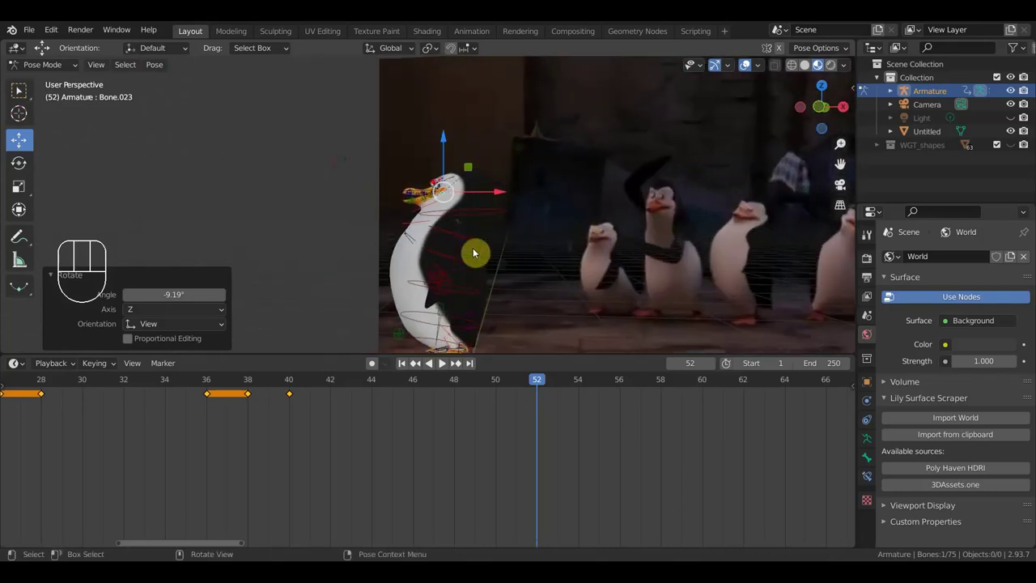
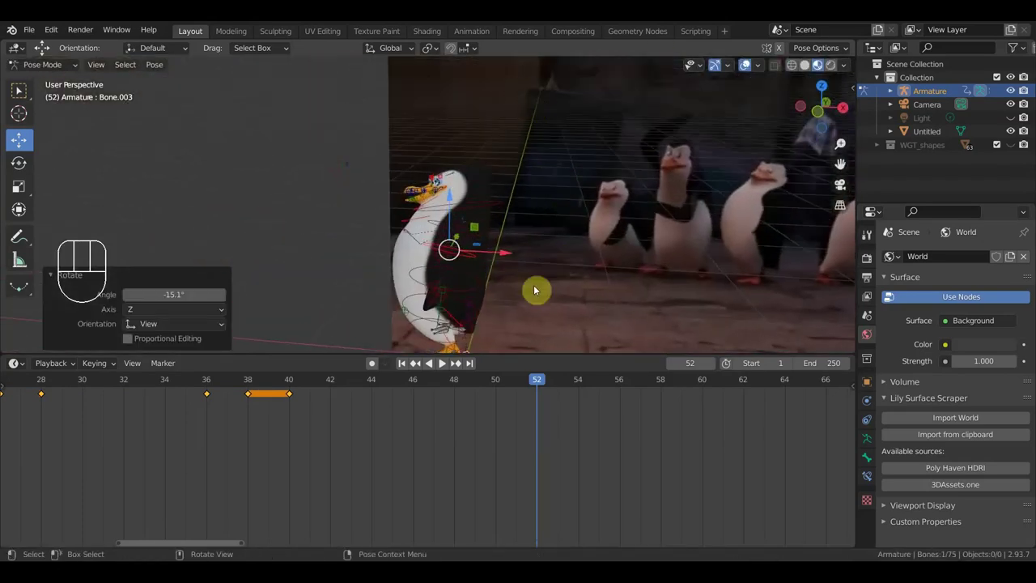
- Nudge a torso bone slightly into place and check it against the reference
{"action": "left_click", "coordinate": [433, 287]}
{"action": "key", "text": "g"}
{"action": "left_click", "coordinate": [433, 270]}
{"action": "scroll", "scroll_direction": "up", "scroll_amount": 3}
{"action": "middle_click", "coordinate": [479, 279]}
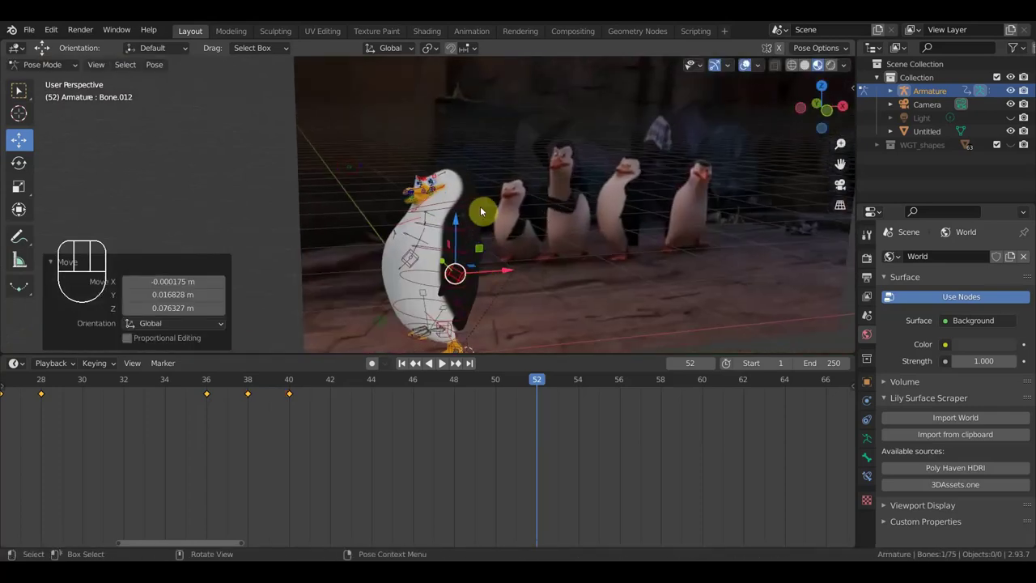
- Adjust the upper body bone, checking the penguin from front, back and side
{"action": "scroll", "scroll_direction": "up", "scroll_amount": 3}
{"action": "left_click_drag", "start_coordinate": [544, 234], "coordinate": [585, 223]}
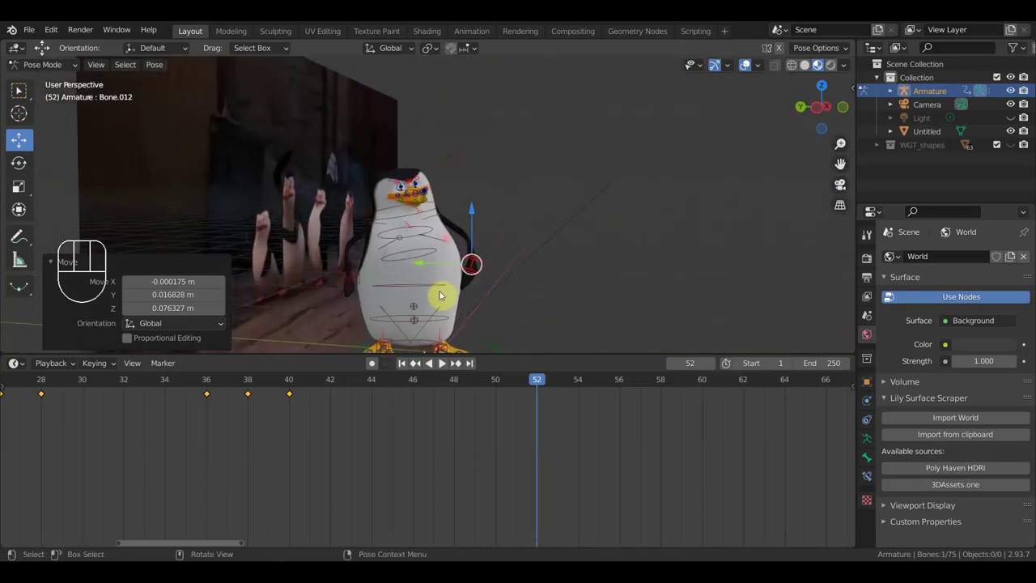
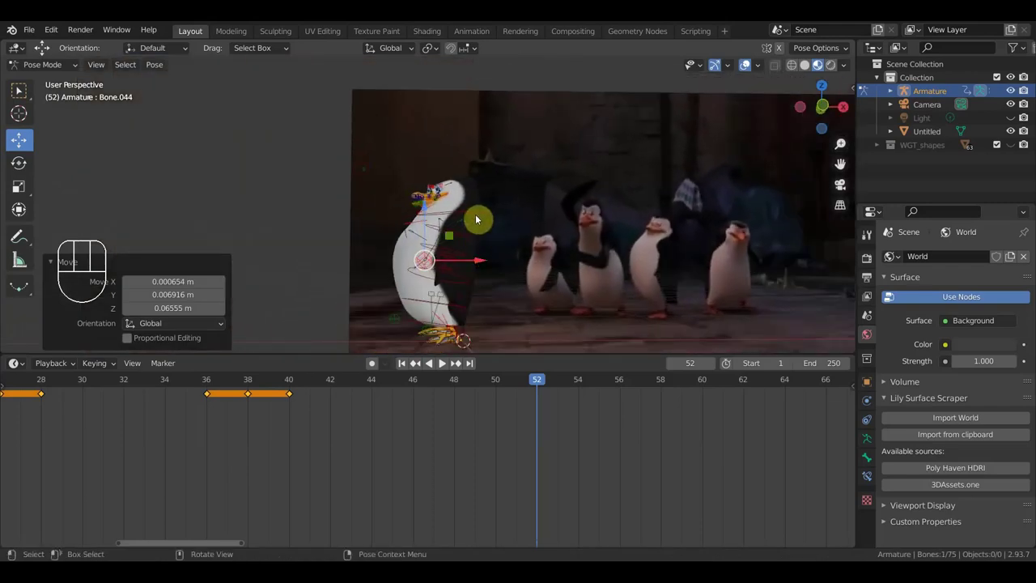
{"action": "left_click", "coordinate": [474, 241]}
{"action": "left_click_drag", "start_coordinate": [546, 263], "coordinate": [387, 269]}
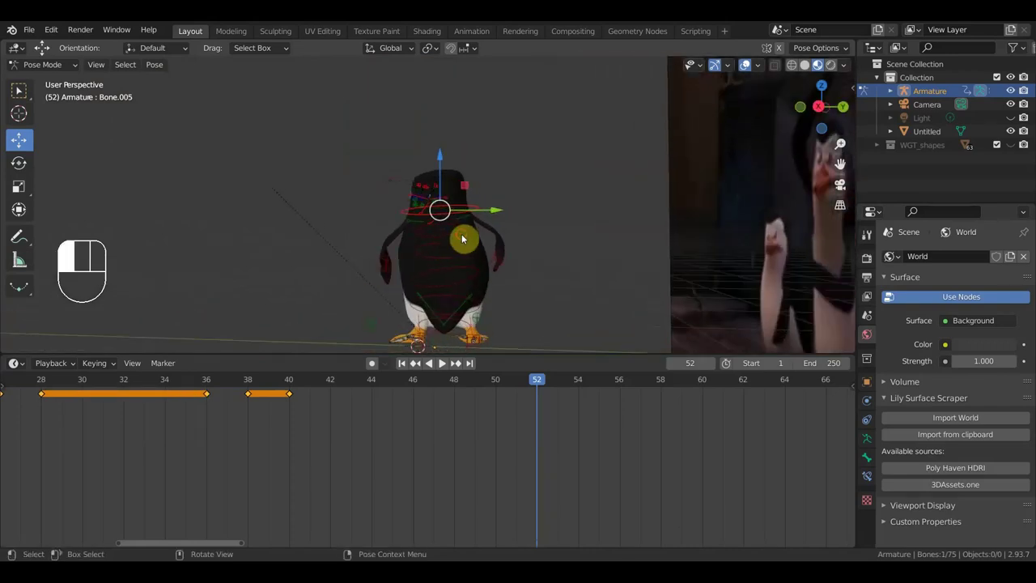
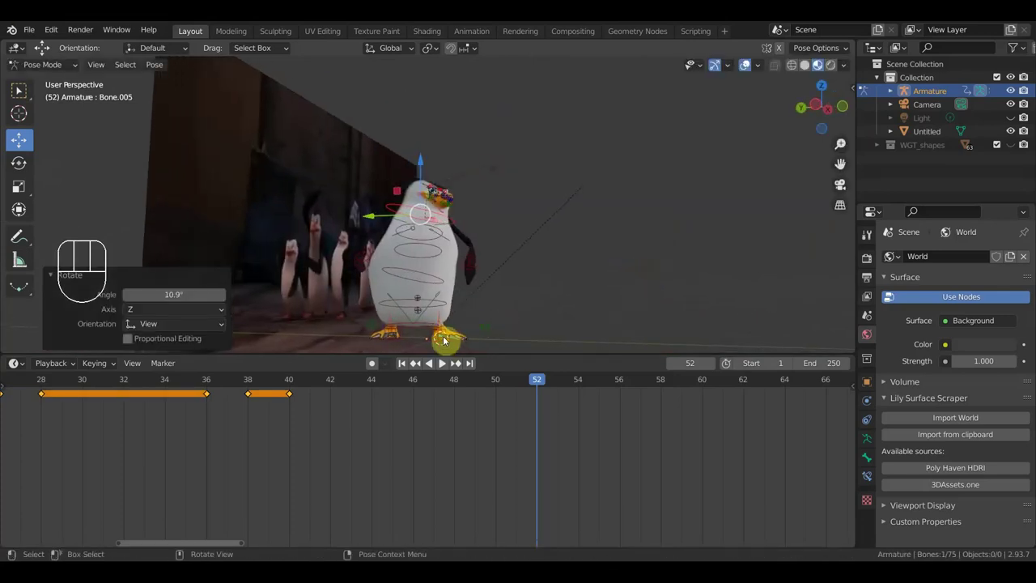
{"action": "left_click_drag", "start_coordinate": [506, 311], "coordinate": [482, 300]}
- Keyframe all bones of the rig at frame 52 and move the playhead to frame 54
{"action": "key", "text": "a"}
{"action": "key", "text": "i"}
{"action": "left_click_drag", "start_coordinate": [542, 385], "coordinate": [574, 385]}
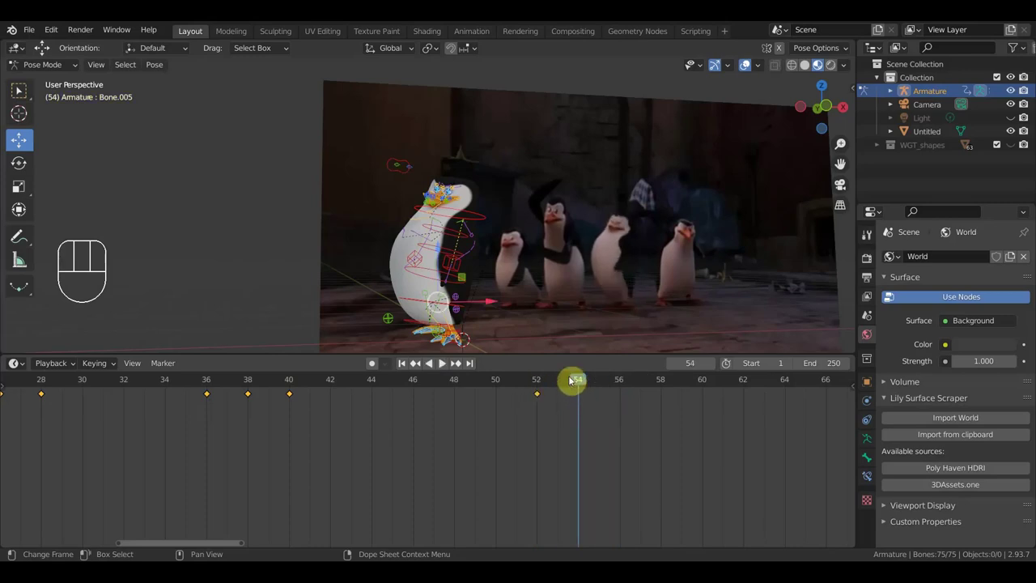
- Move a foot bone from the back view with axis snapping for the frame 54 pose
{"action": "left_click_drag", "start_coordinate": [500, 335], "coordinate": [306, 341]}
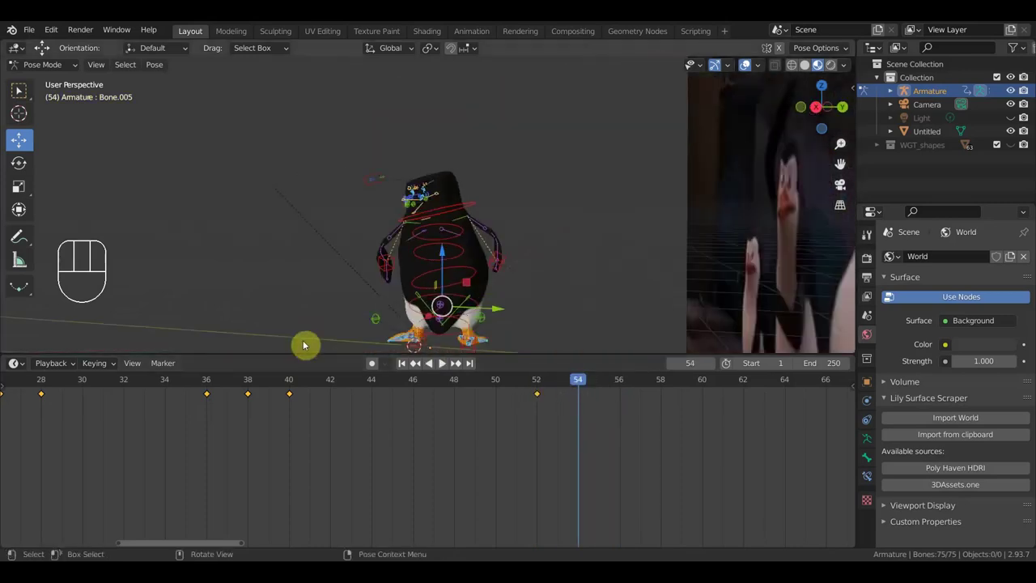
{"action": "left_click", "coordinate": [427, 344]}
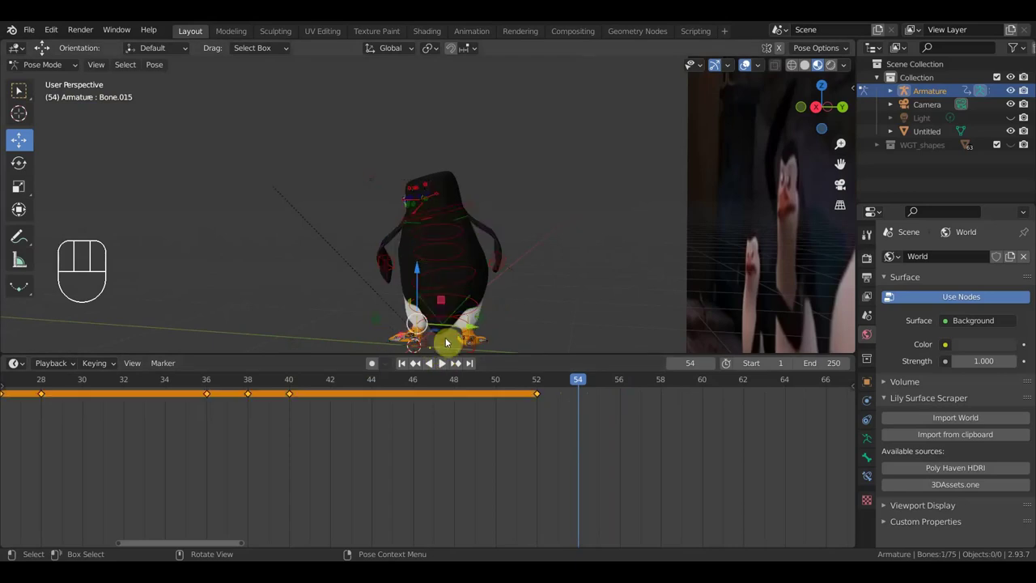
{"action": "left_click_drag", "start_coordinate": [426, 340], "coordinate": [513, 329]}
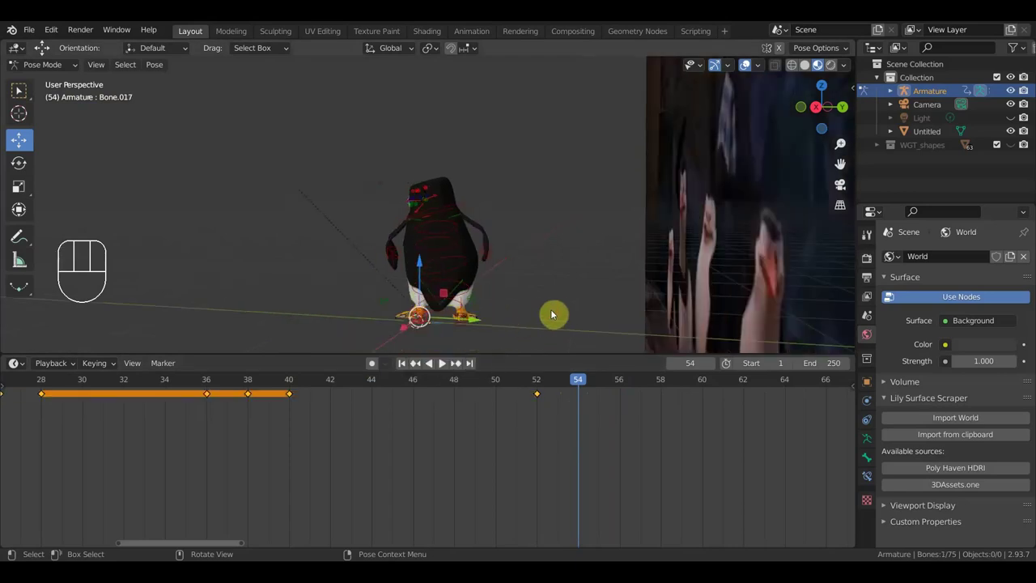
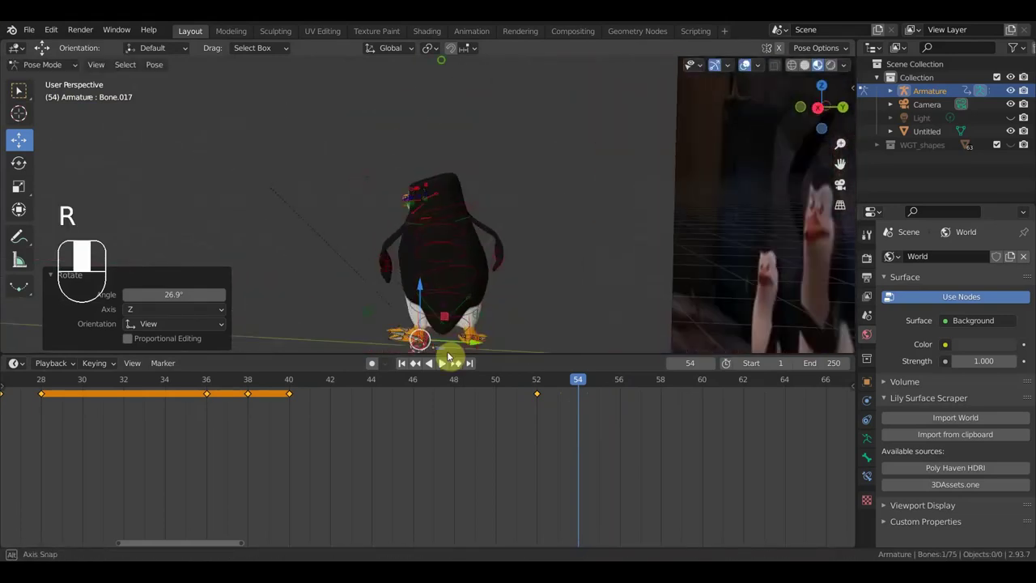
{"action": "key", "text": "r"}
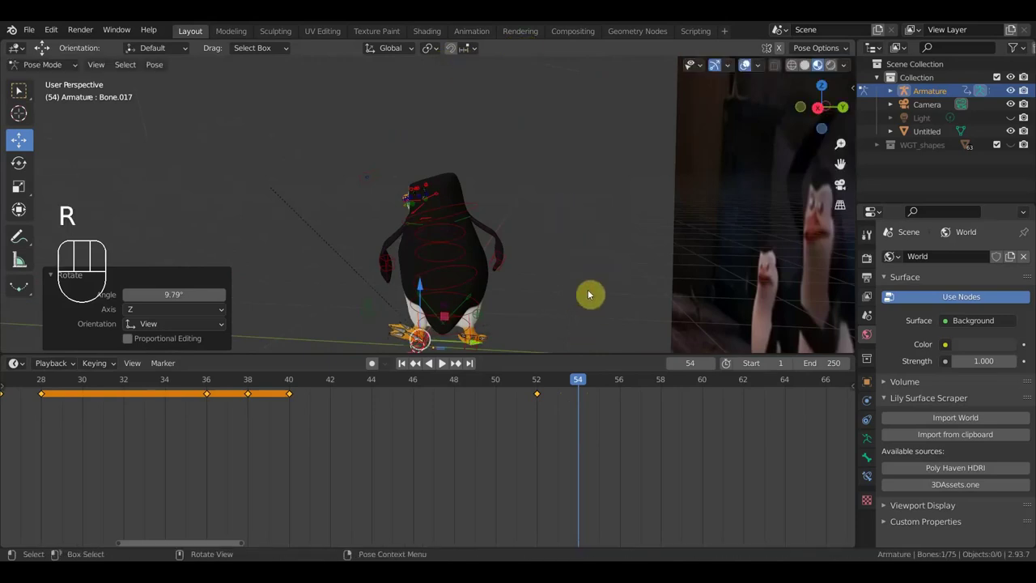
{"action": "left_click_drag", "start_coordinate": [617, 292], "coordinate": [794, 280]}
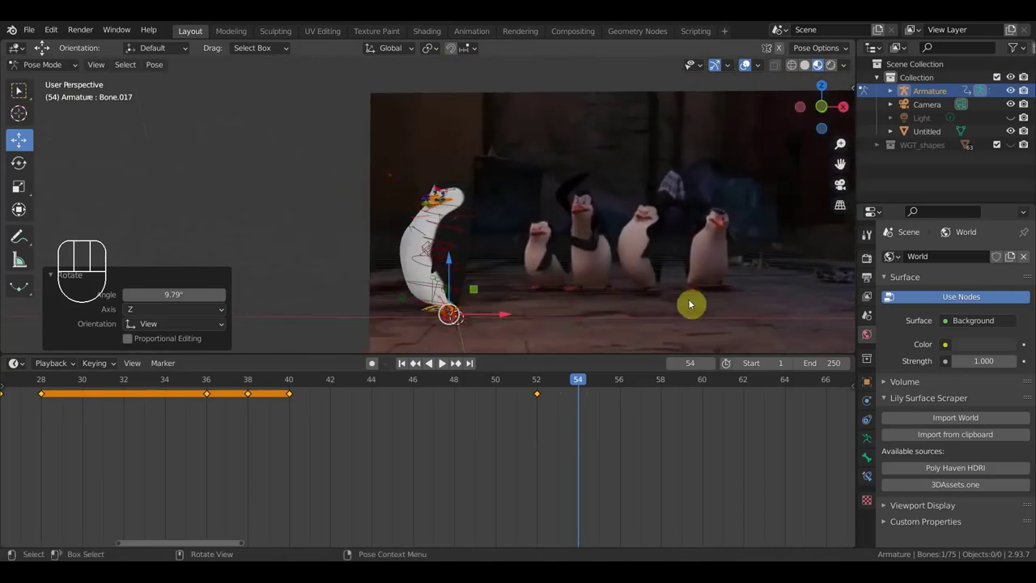
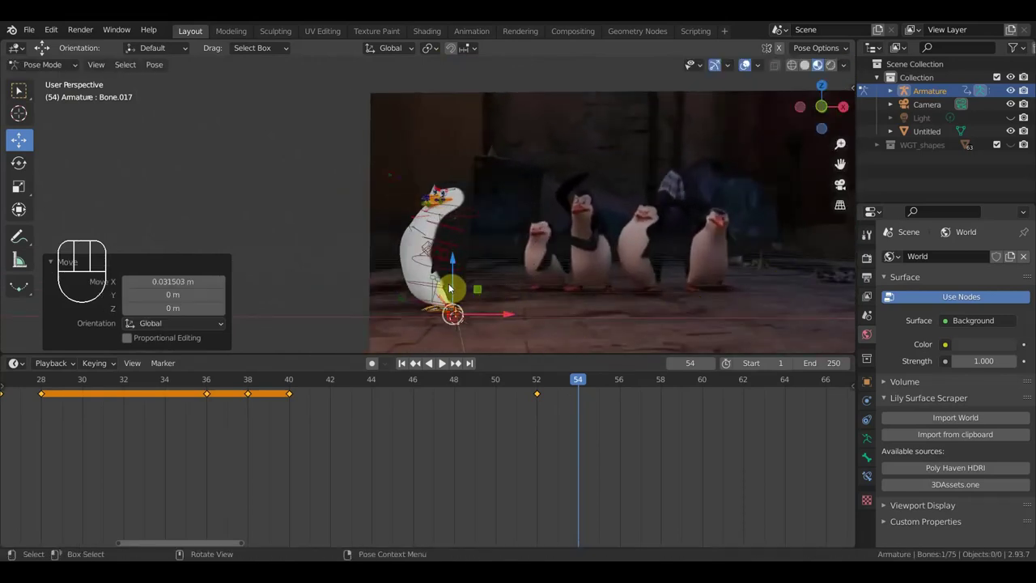
- Pose the lower body and root bones at frame 54, checking from above and the side
{"action": "left_click", "coordinate": [446, 271]}
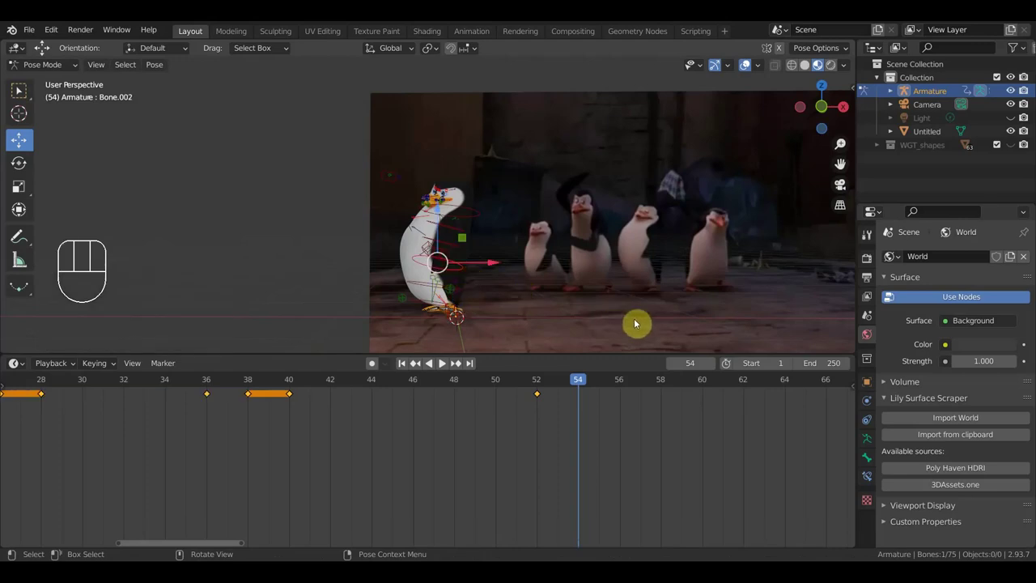
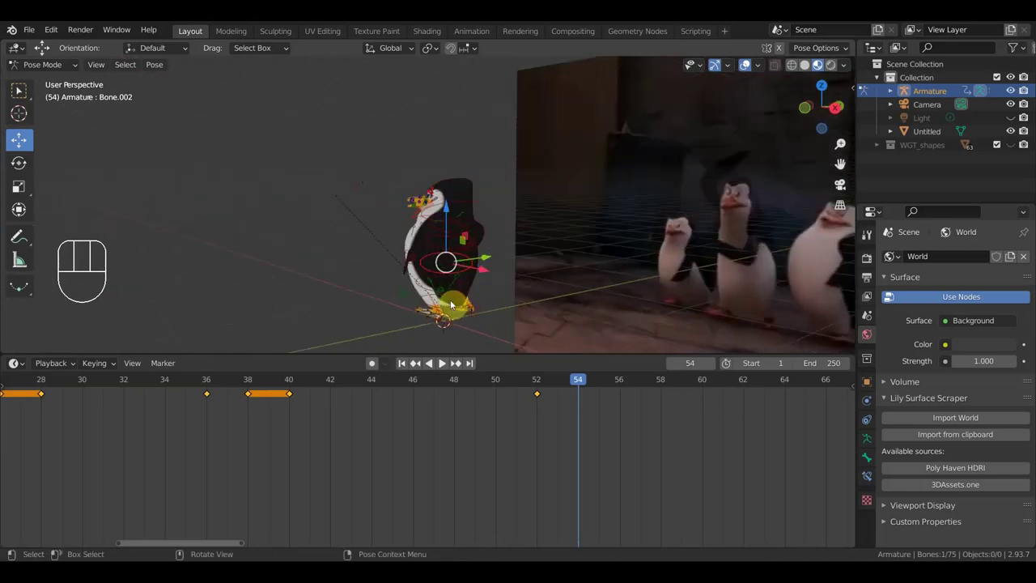
{"action": "left_click", "coordinate": [454, 308]}
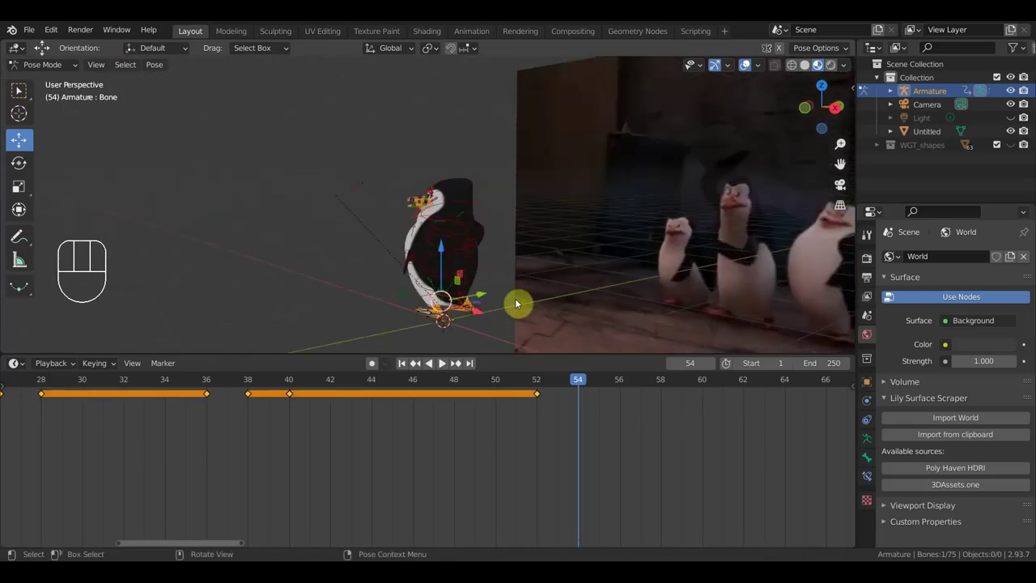
{"action": "key", "text": "r"}
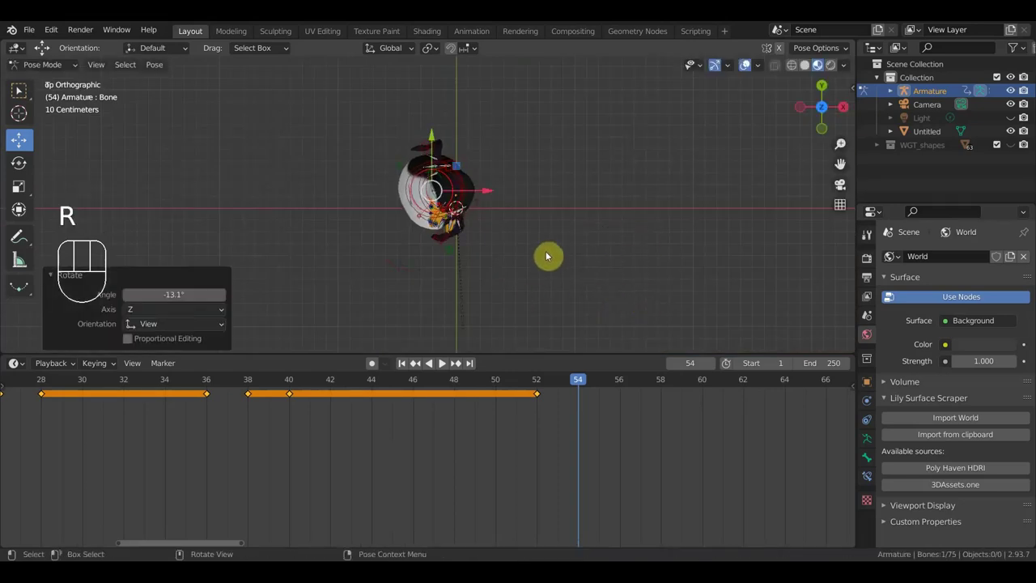
{"action": "middle_click", "coordinate": [623, 240]}
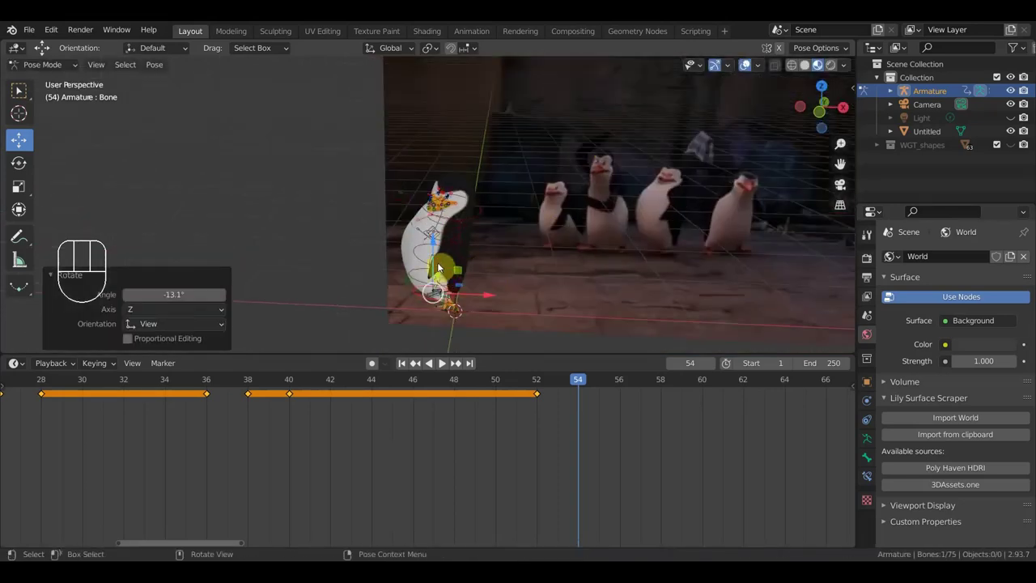
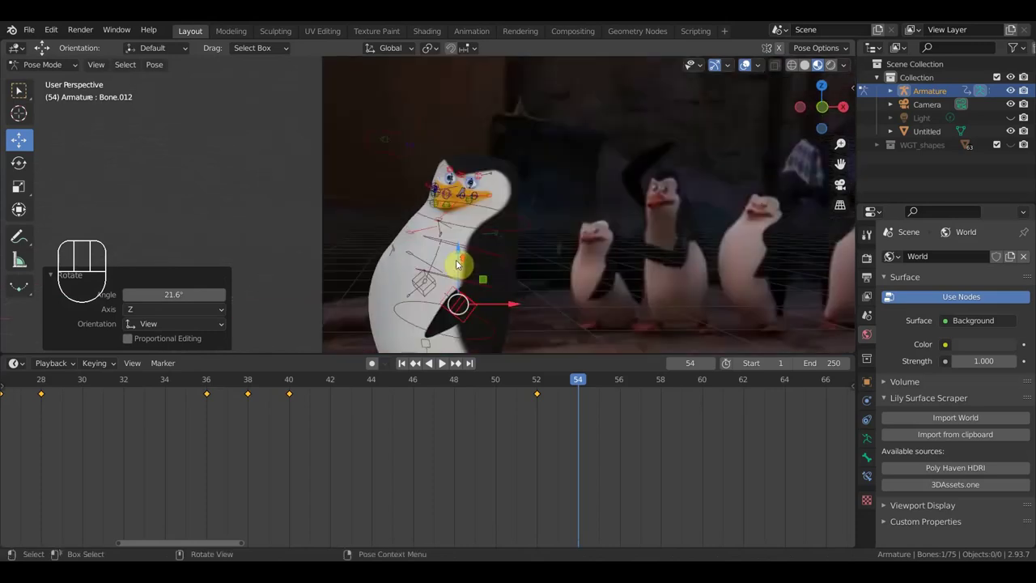
{"action": "left_click_drag", "start_coordinate": [550, 299], "coordinate": [536, 216]}
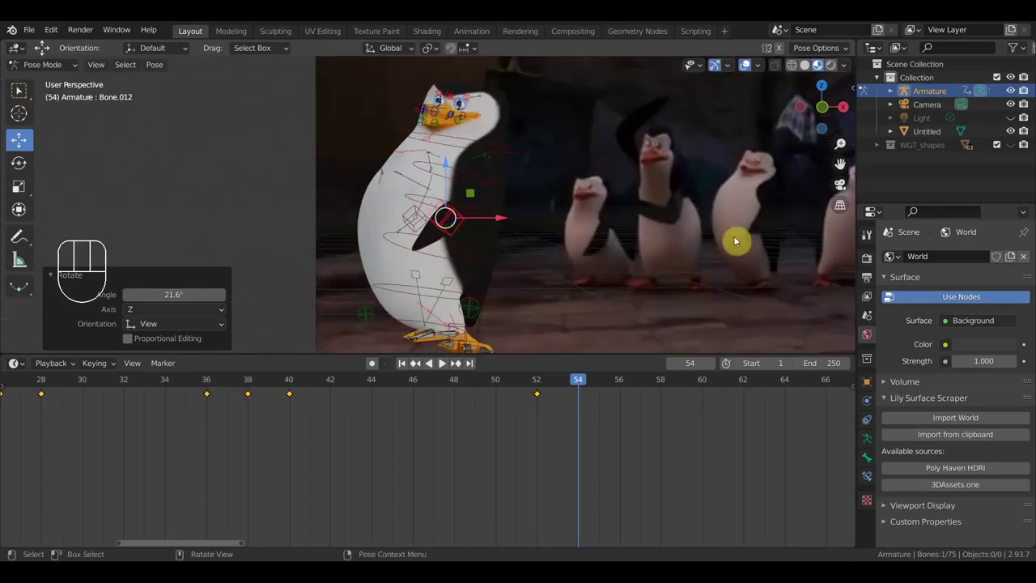
{"action": "left_click_drag", "start_coordinate": [642, 227], "coordinate": [726, 229]}
{"action": "left_click_drag", "start_coordinate": [674, 265], "coordinate": [615, 269]}
- Keyframe the whole rig at frame 54 and advance the playhead to frame 56
{"action": "key", "text": "a"}
{"action": "key", "text": "i"}
{"action": "left_click_drag", "start_coordinate": [543, 386], "coordinate": [598, 406]}
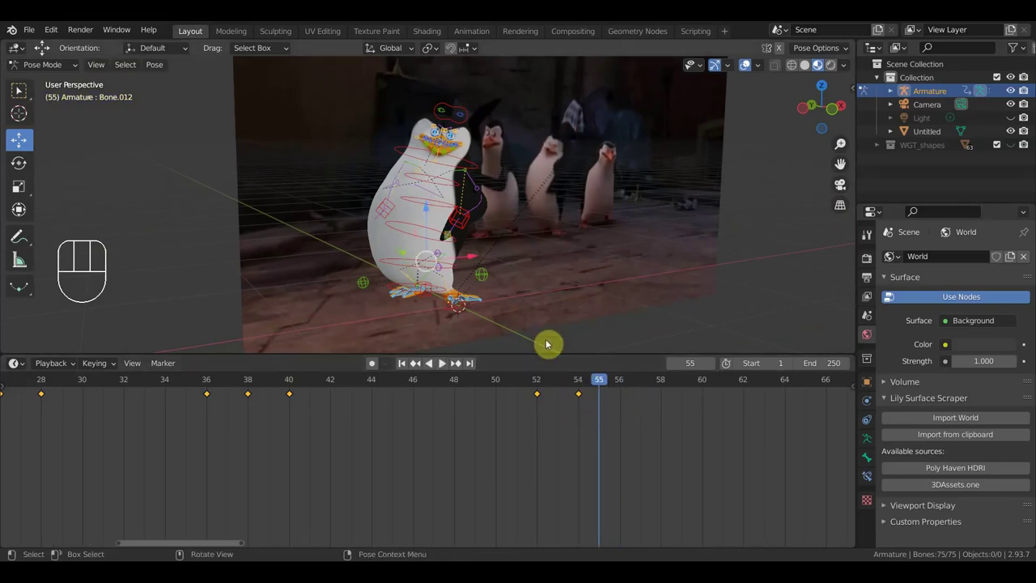
{"action": "left_click_drag", "start_coordinate": [612, 384], "coordinate": [581, 367]}
{"action": "left_click_drag", "start_coordinate": [558, 336], "coordinate": [625, 334]}
- Keyframe all bones of the reference-matched pose at frame 56
{"action": "left_click", "coordinate": [430, 304]}
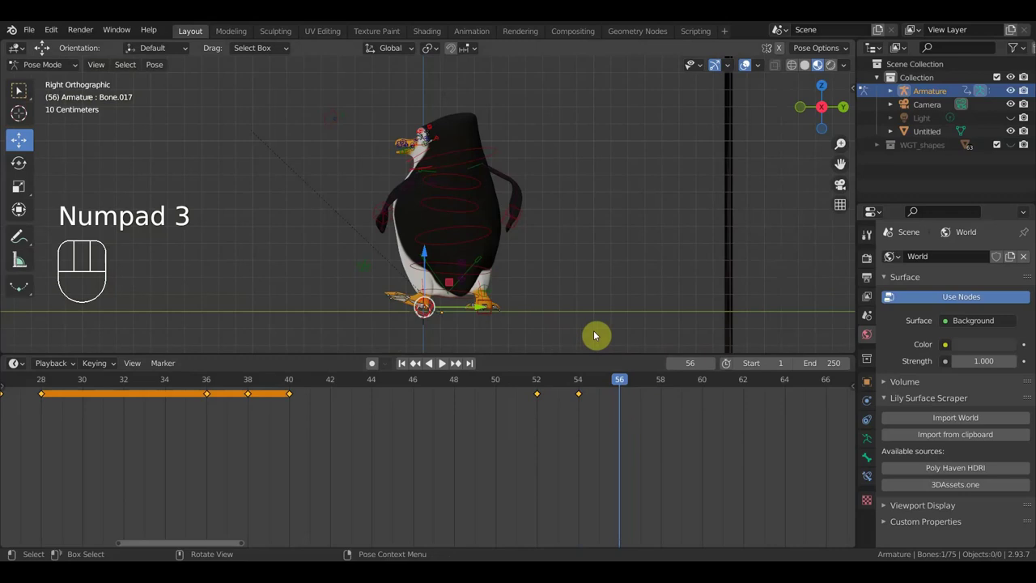
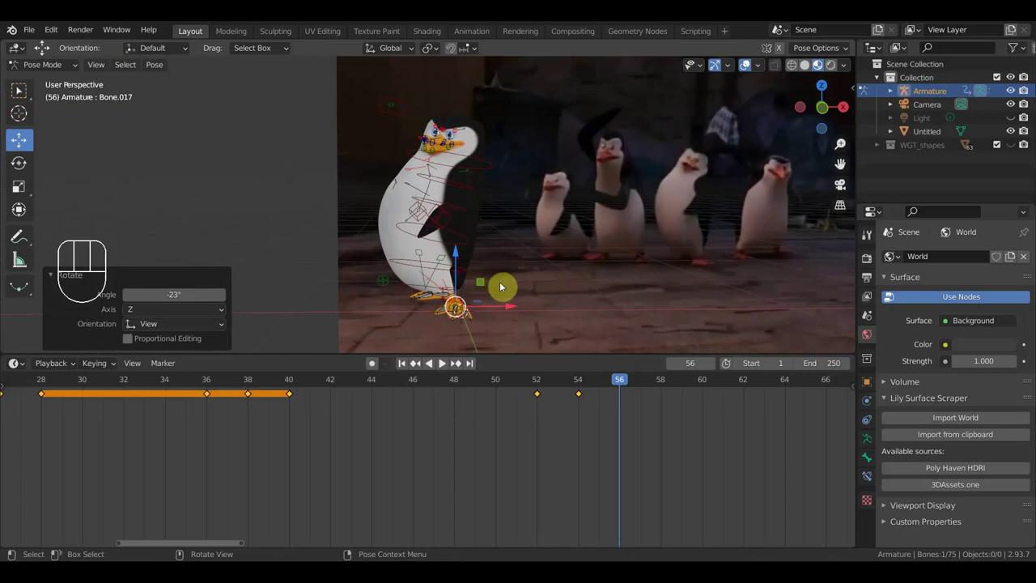
{"action": "key", "text": "a"}
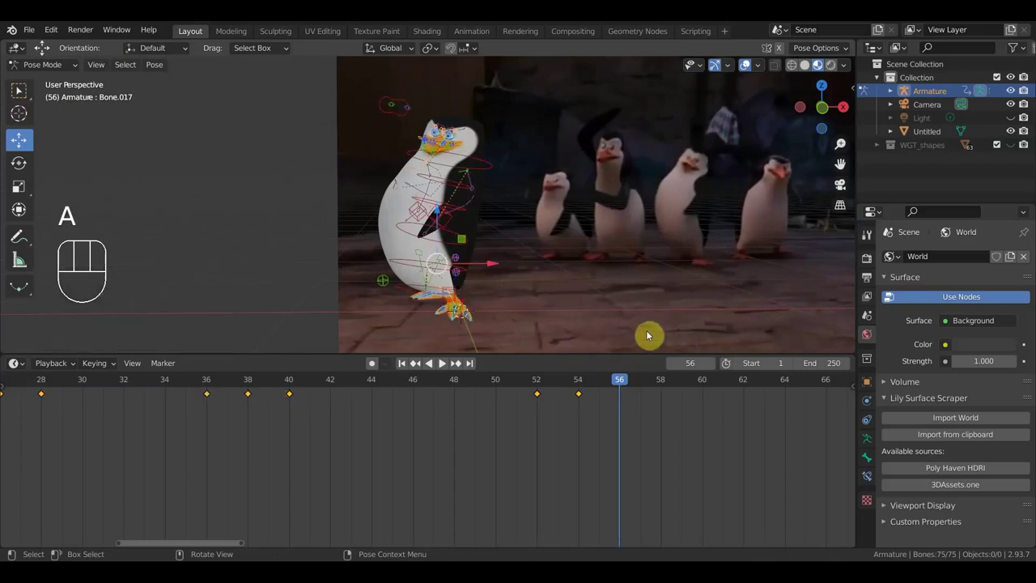
{"action": "key", "text": "i"}
{"action": "left_click_drag", "start_coordinate": [614, 383], "coordinate": [627, 395]}
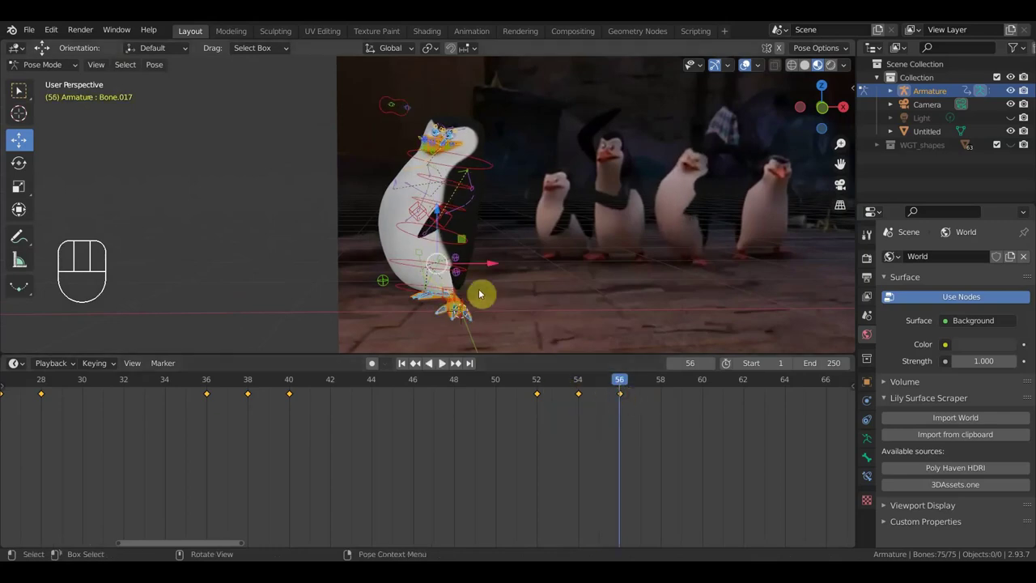
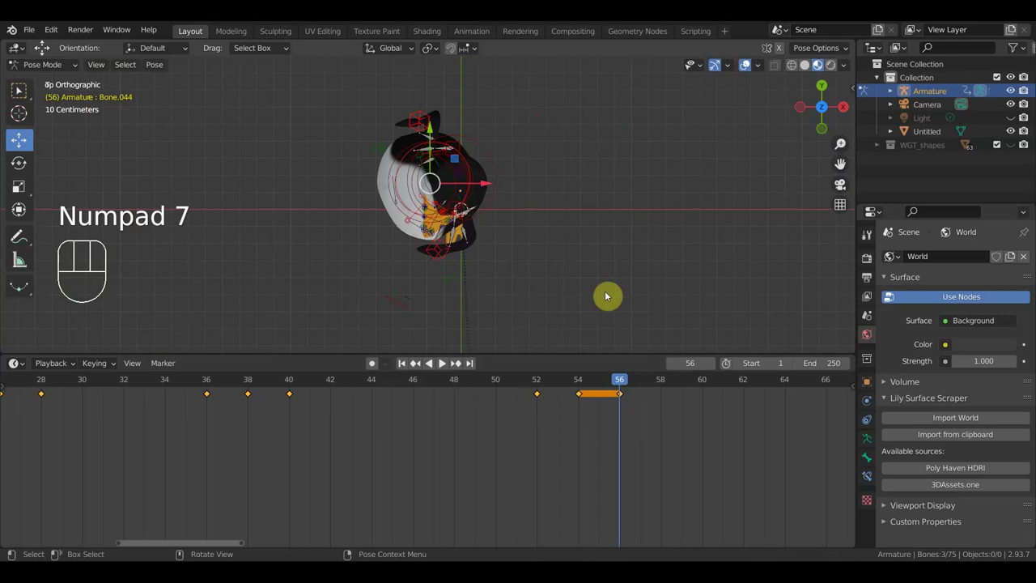
- Lean the penguin back with its head tilted upward and re-keyframe the whole rig
{"action": "key", "text": "r"}
{"action": "left_click_drag", "start_coordinate": [647, 292], "coordinate": [640, 132]}
{"action": "middle_click", "coordinate": [639, 235]}
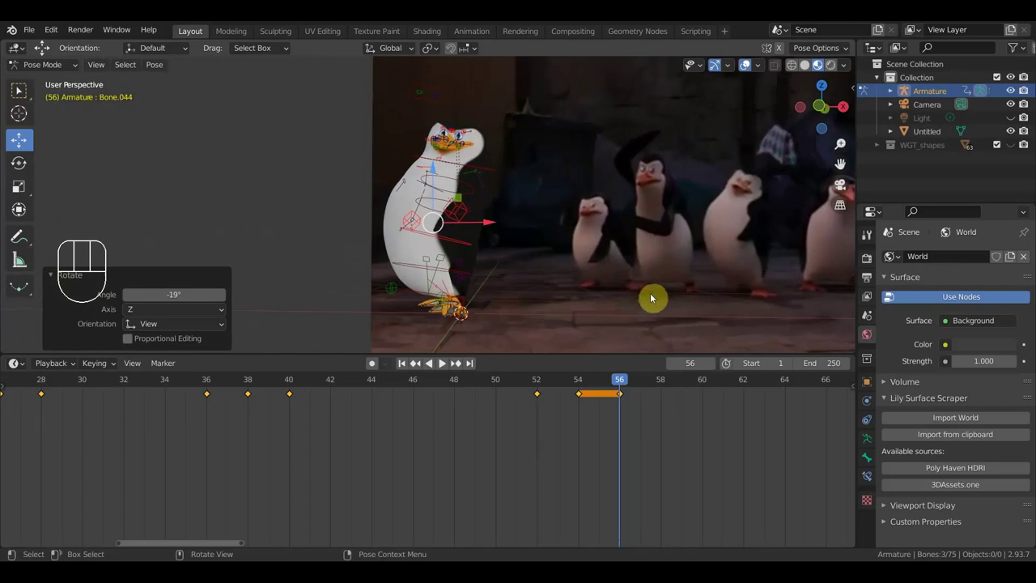
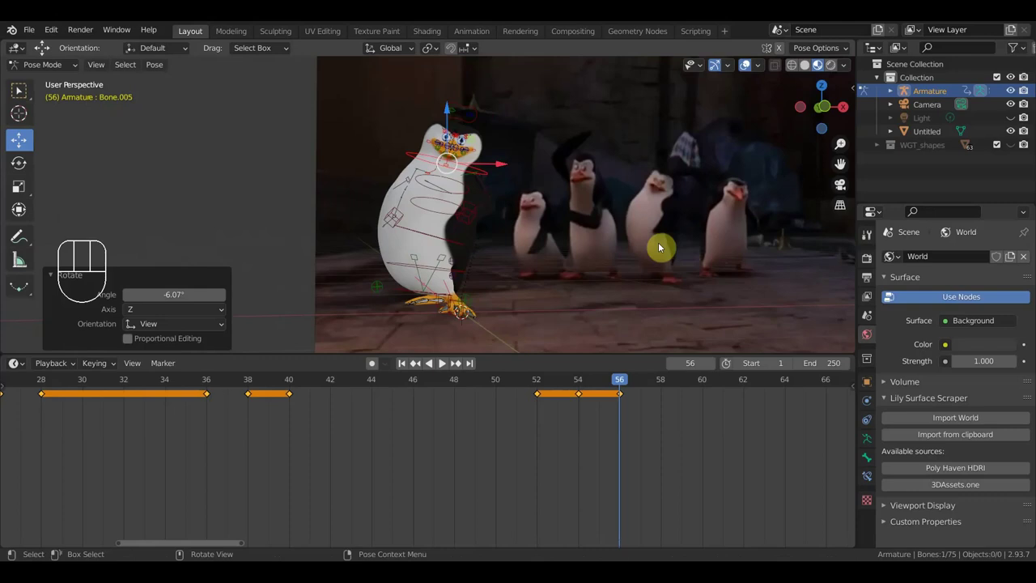
{"action": "key", "text": "a"}
{"action": "key", "text": "i"}
- Scrub the timeline ahead to frame 61
{"action": "left_click_drag", "start_coordinate": [604, 384], "coordinate": [722, 426]}
{"action": "middle_click", "coordinate": [693, 429]}
{"action": "left_click_drag", "start_coordinate": [601, 386], "coordinate": [653, 287]}
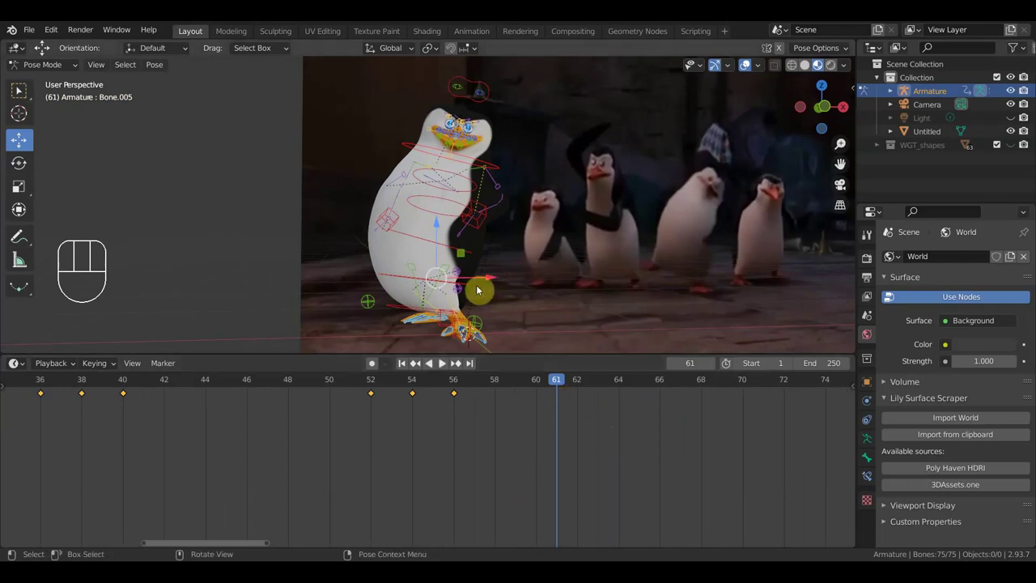
- Move the whole penguin across the floor via the root control at frame 61
{"action": "left_click_drag", "start_coordinate": [508, 311], "coordinate": [566, 302]}
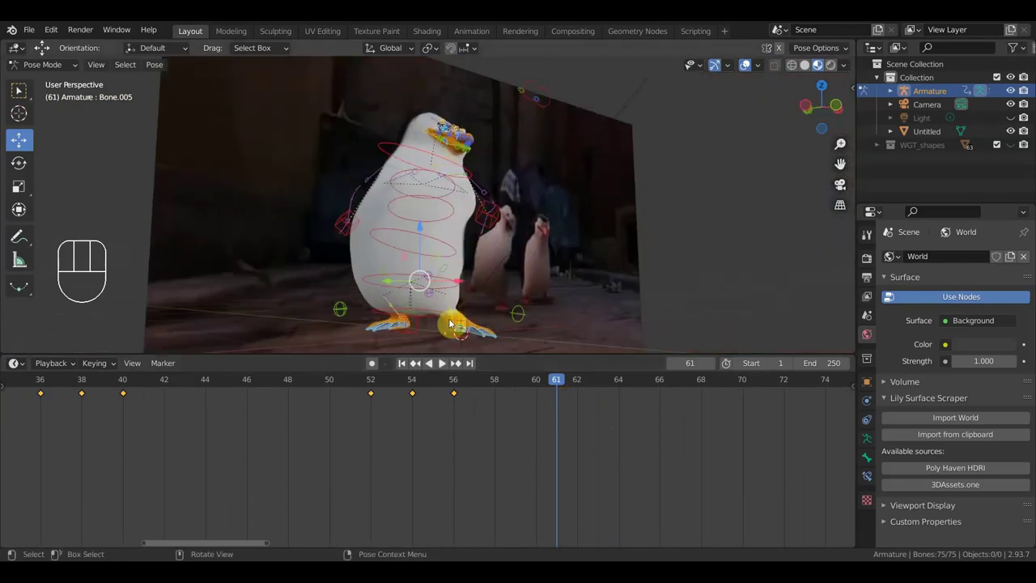
{"action": "left_click", "coordinate": [434, 313]}
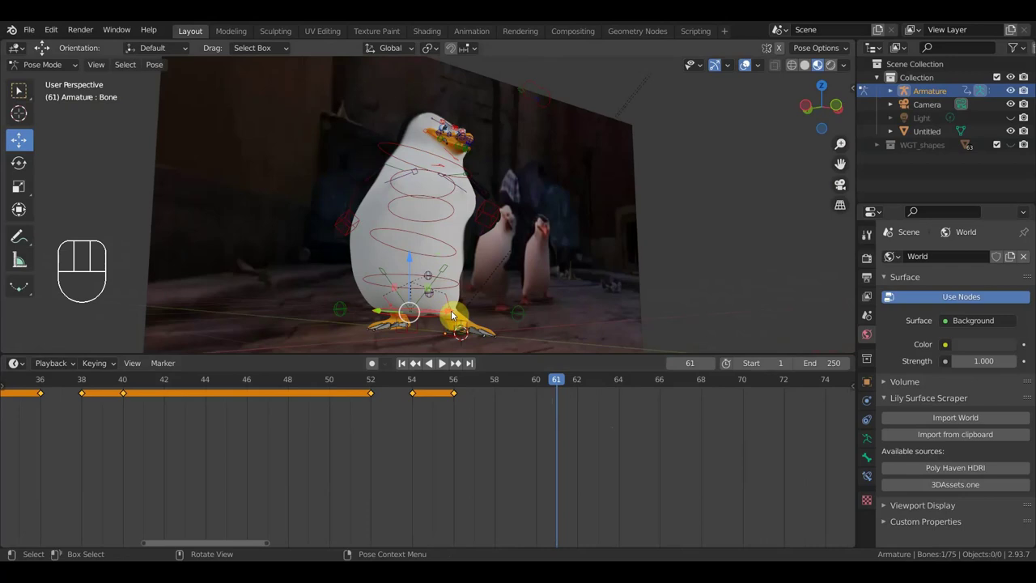
{"action": "key", "text": "g"}
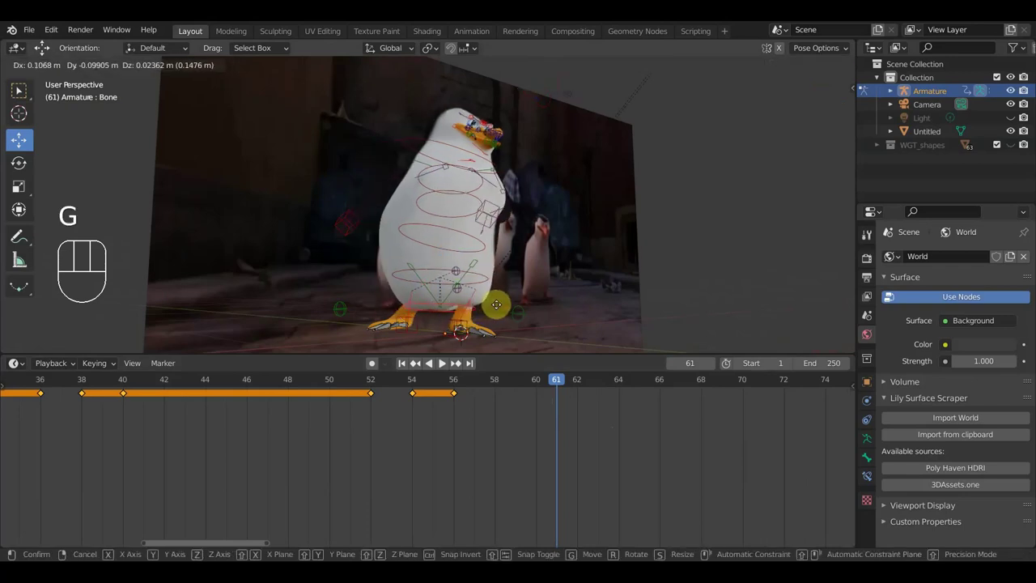
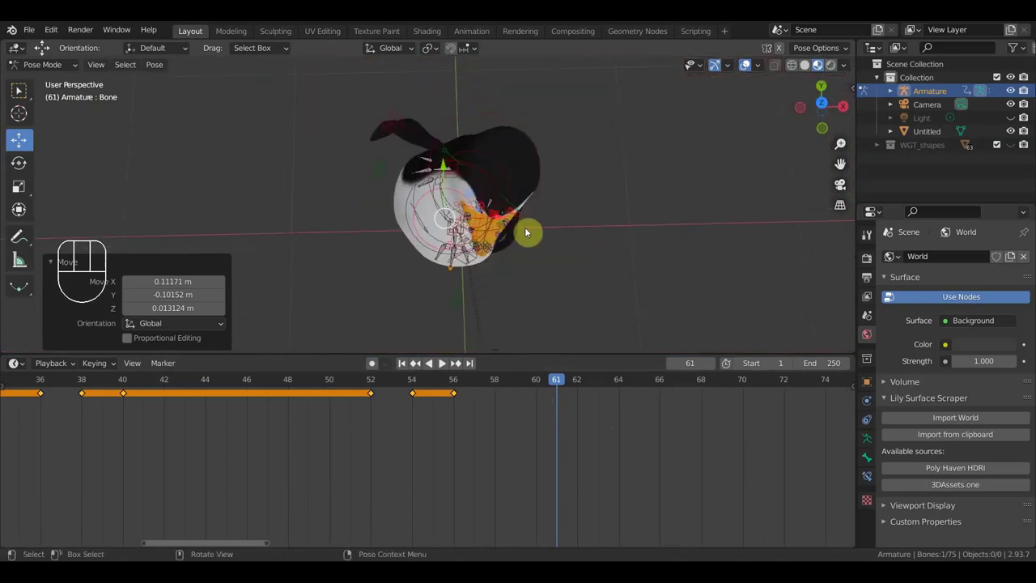
{"action": "left_click_drag", "start_coordinate": [592, 242], "coordinate": [552, 205]}
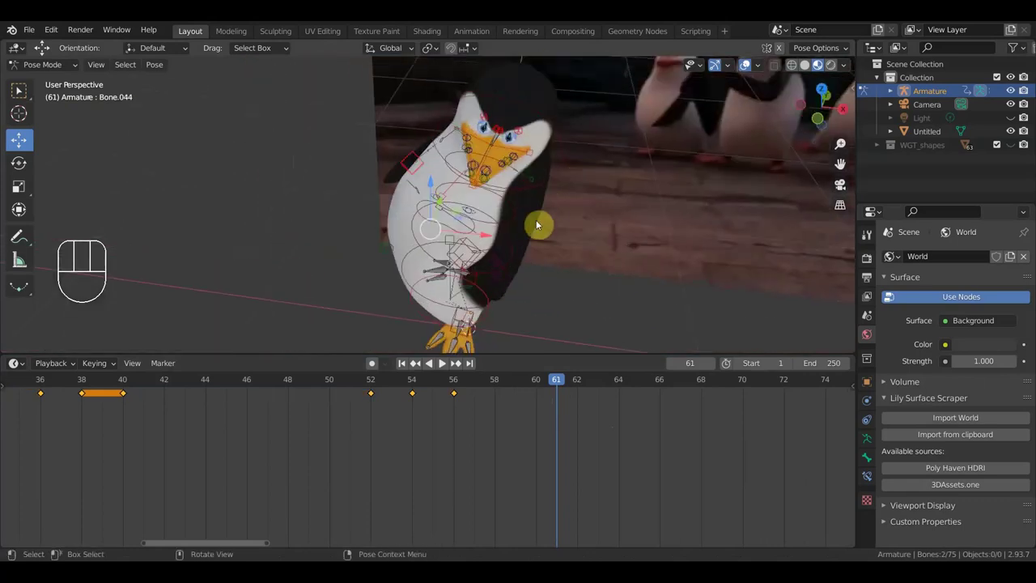
{"action": "left_click_drag", "start_coordinate": [604, 245], "coordinate": [624, 201]}
- Twist the body control about 20 degrees as seen from above
{"action": "left_click", "coordinate": [487, 219]}
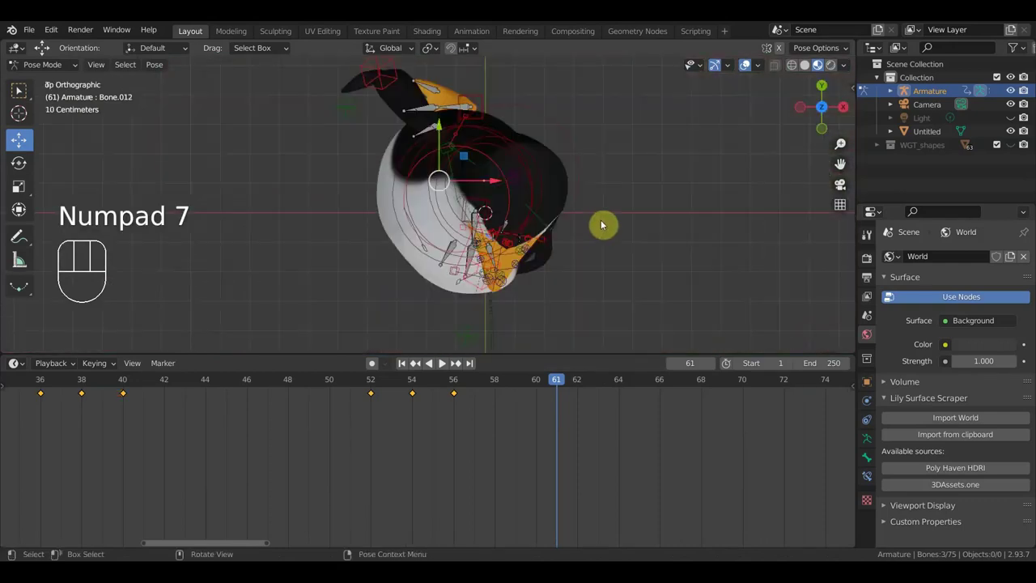
{"action": "key", "text": "r"}
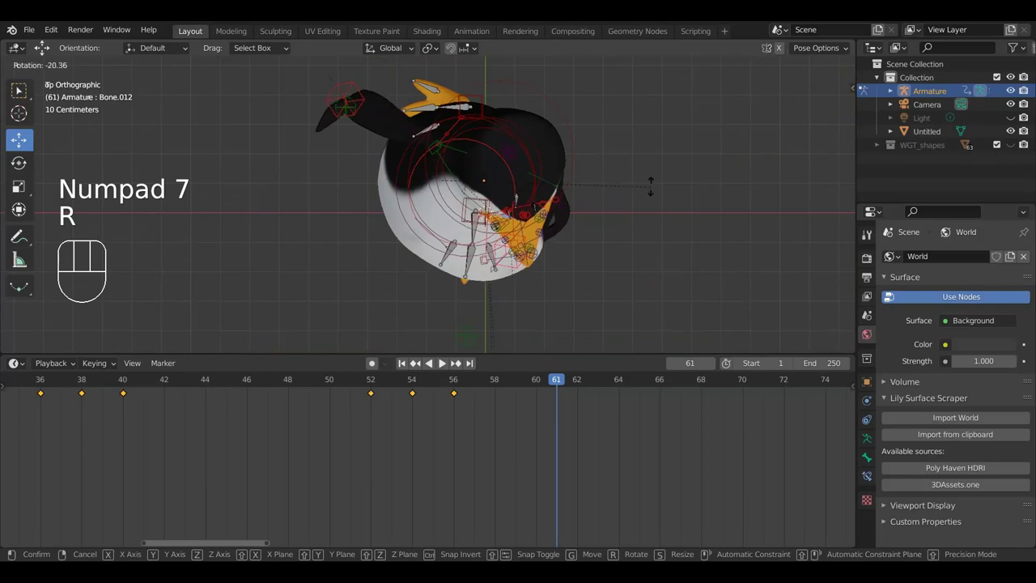
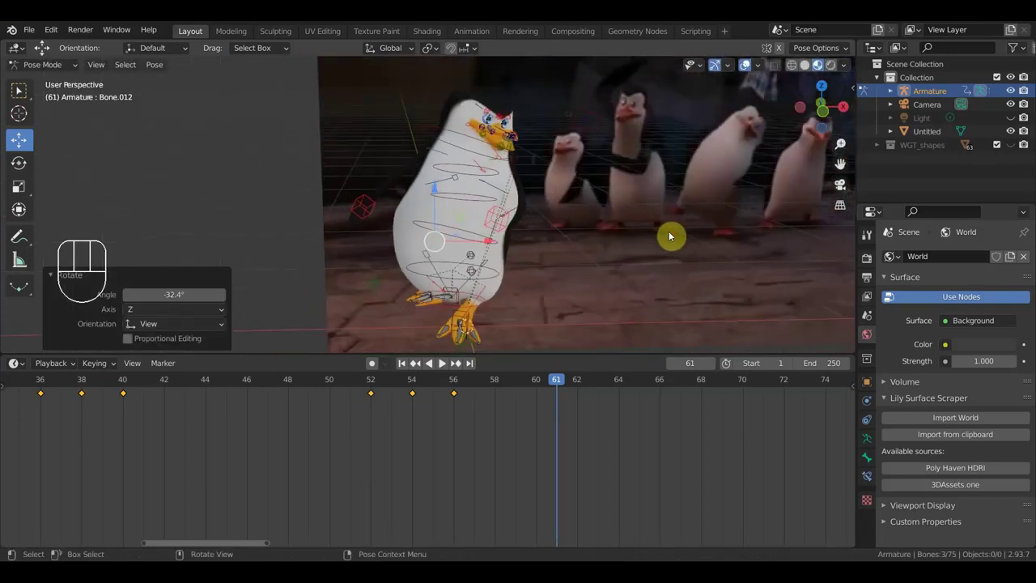
{"action": "middle_click", "coordinate": [678, 236]}
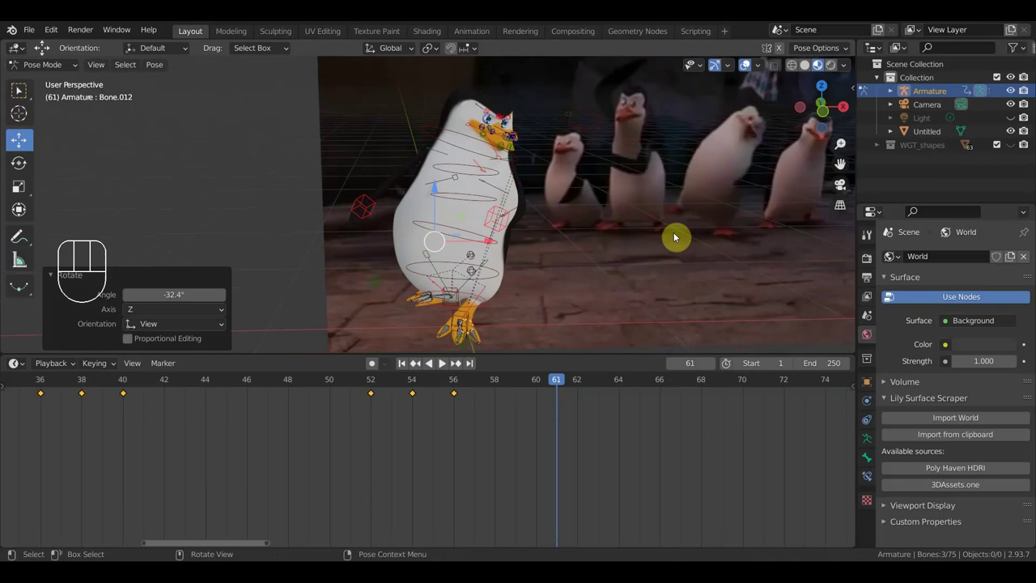
{"action": "left_click_drag", "start_coordinate": [679, 234], "coordinate": [486, 220]}
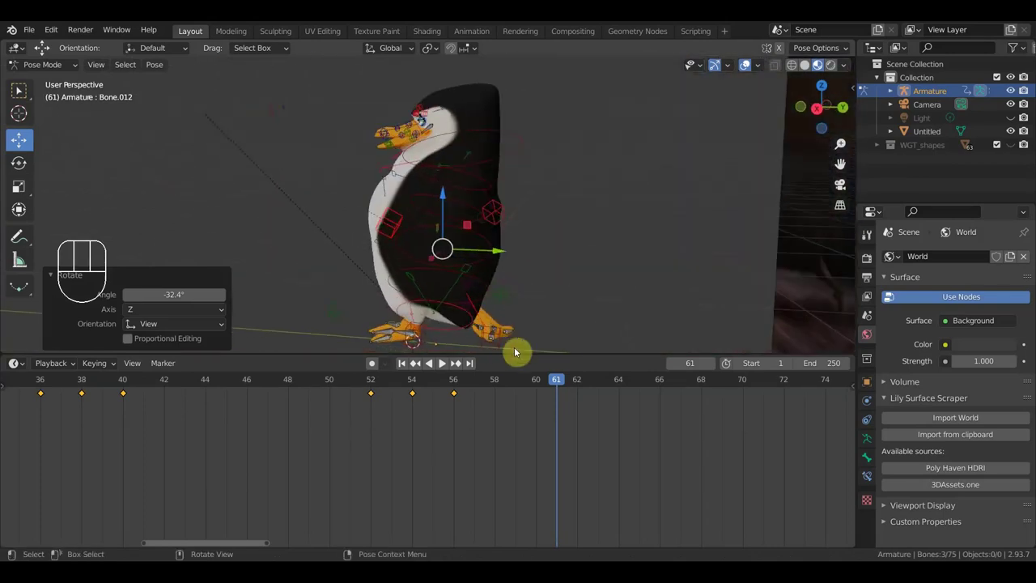
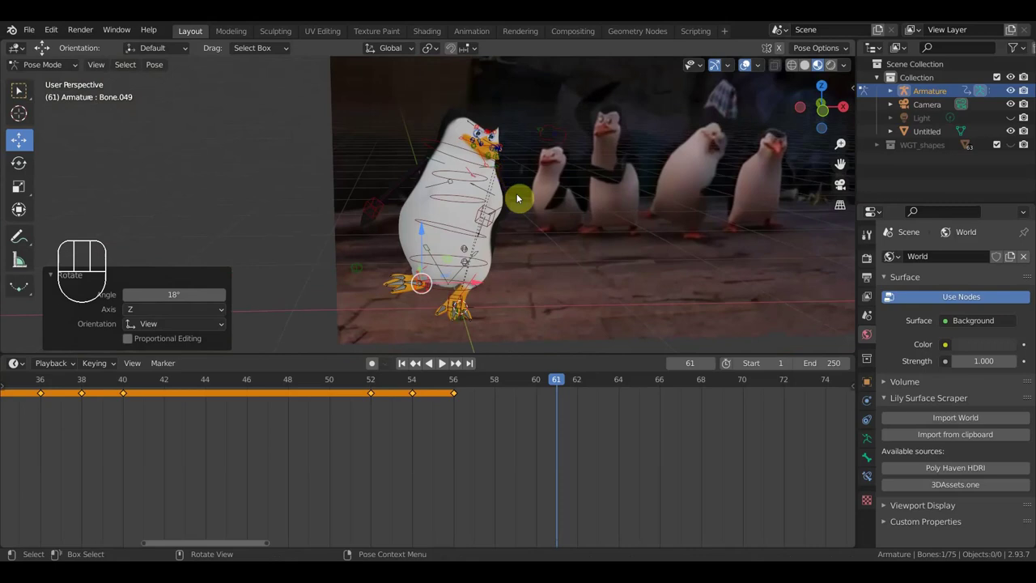
- Clear the root control's location and rotation, then rotate the lower body control
{"action": "left_click", "coordinate": [453, 284]}
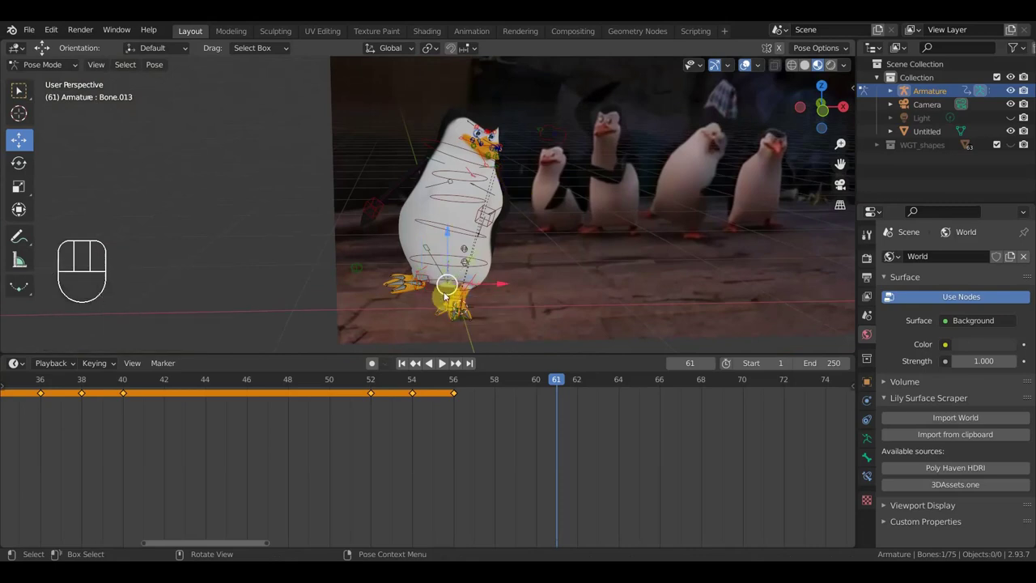
{"action": "left_click", "coordinate": [437, 285]}
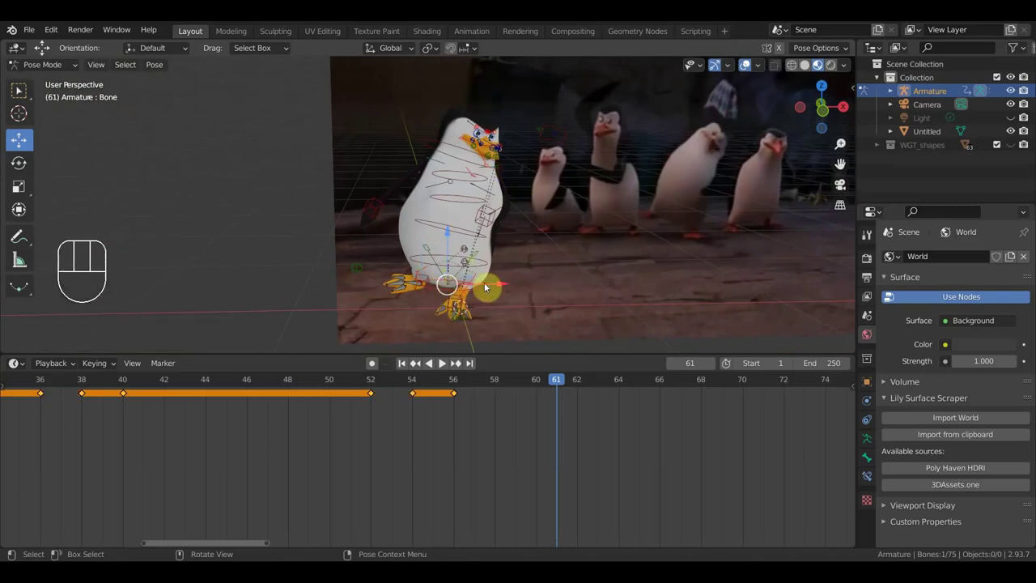
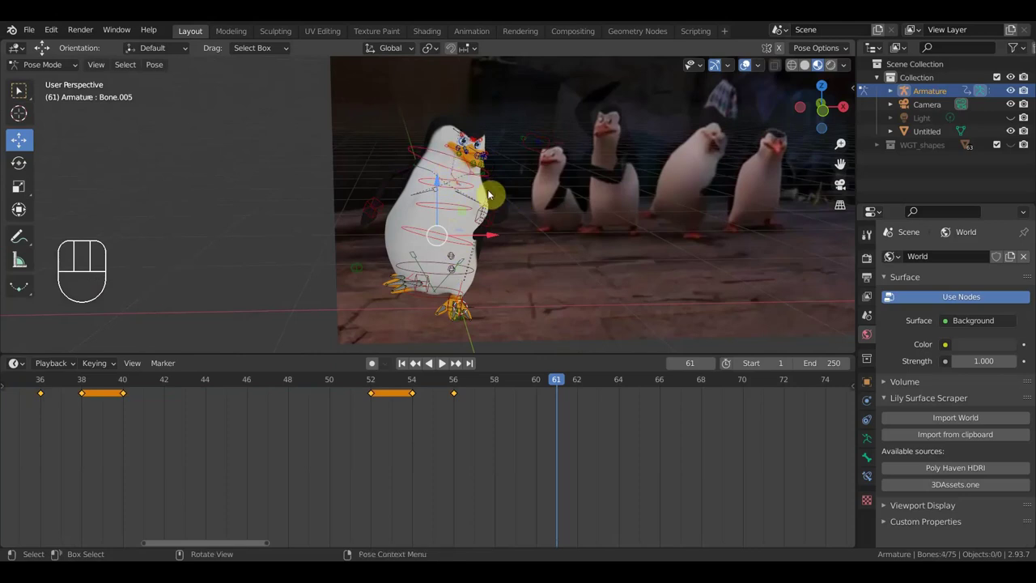
{"action": "key", "text": "alt+g"}
{"action": "key", "text": "alt+r"}
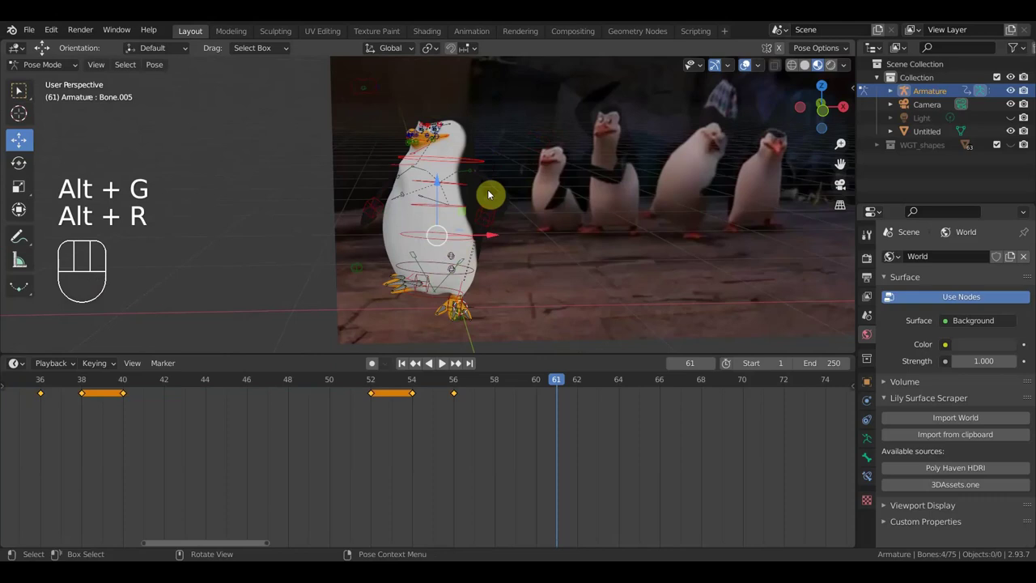
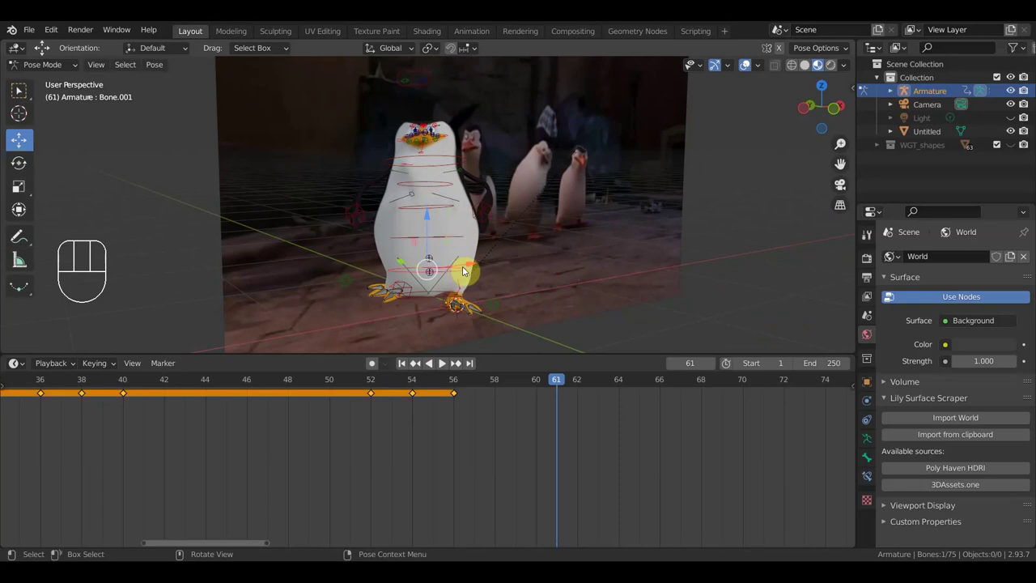
{"action": "key", "text": "r"}
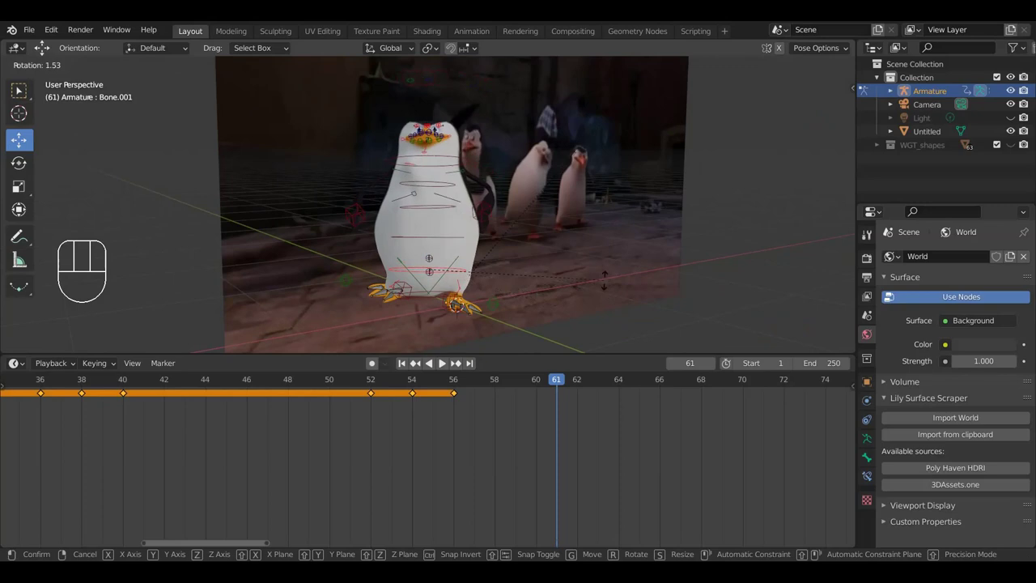
- Tilt the hip control about 18 degrees sideways and lean the upper torso about 15 degrees
{"action": "left_click", "coordinate": [584, 333]}
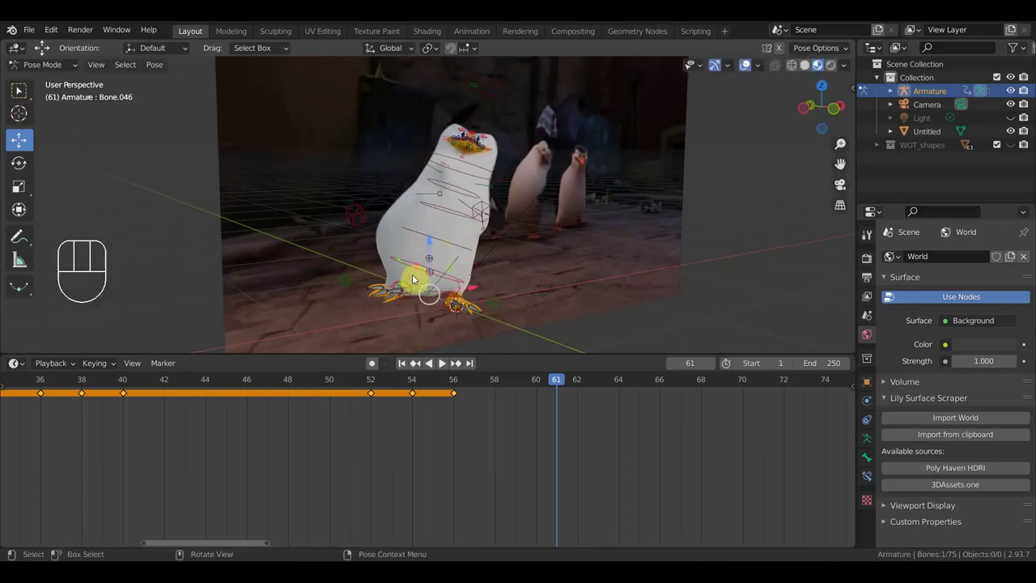
{"action": "key", "text": "r"}
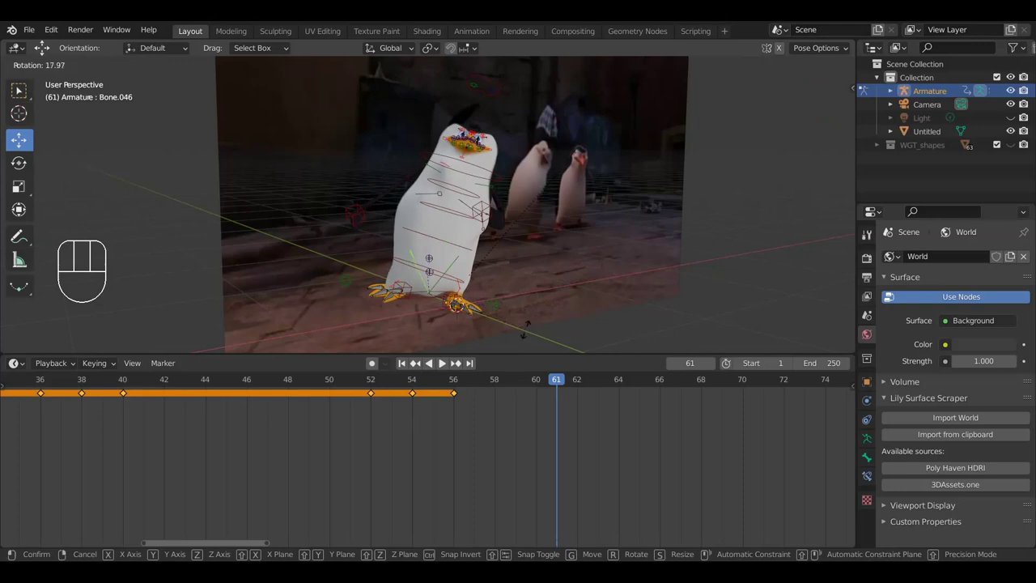
{"action": "left_click", "coordinate": [531, 330]}
{"action": "left_click_drag", "start_coordinate": [573, 283], "coordinate": [494, 261]}
{"action": "left_click_drag", "start_coordinate": [455, 212], "coordinate": [502, 228]}
{"action": "middle_click", "coordinate": [578, 255]}
{"action": "key", "text": "r"}
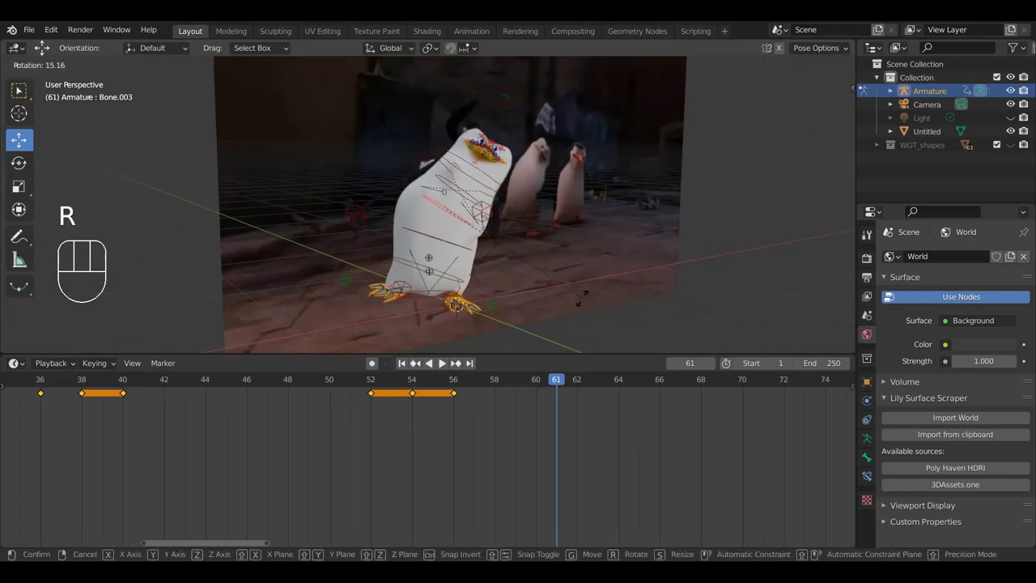
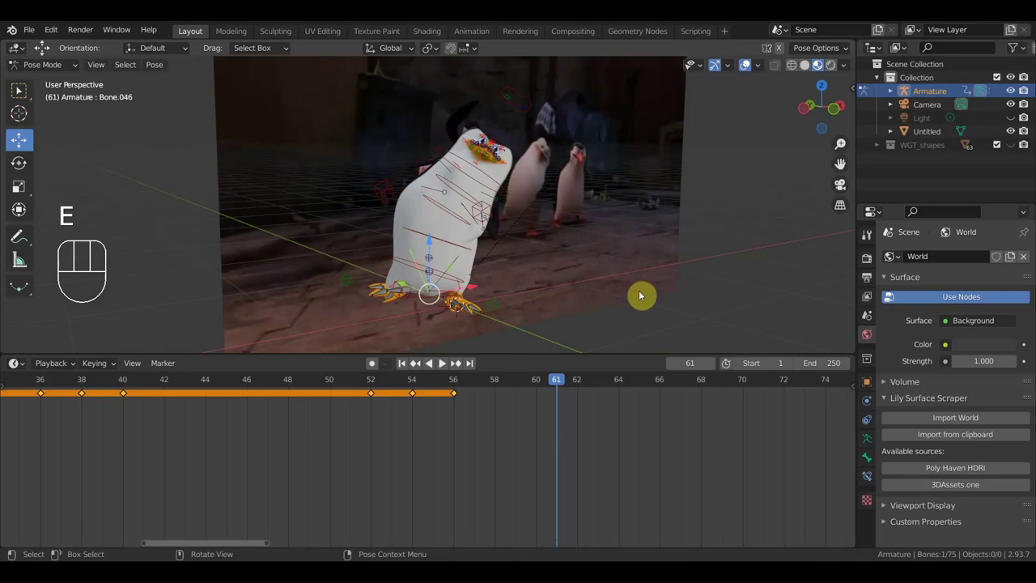
- Slightly enlarge the hip control and compare the pose with the reference
{"action": "key", "text": "s"}
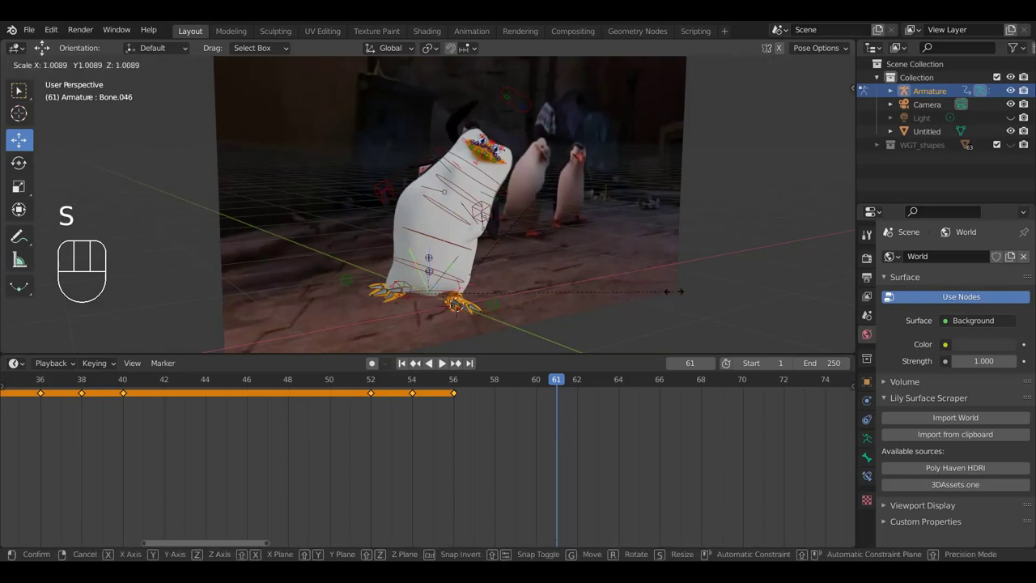
{"action": "left_click", "coordinate": [671, 293]}
{"action": "left_click_drag", "start_coordinate": [503, 249], "coordinate": [430, 229]}
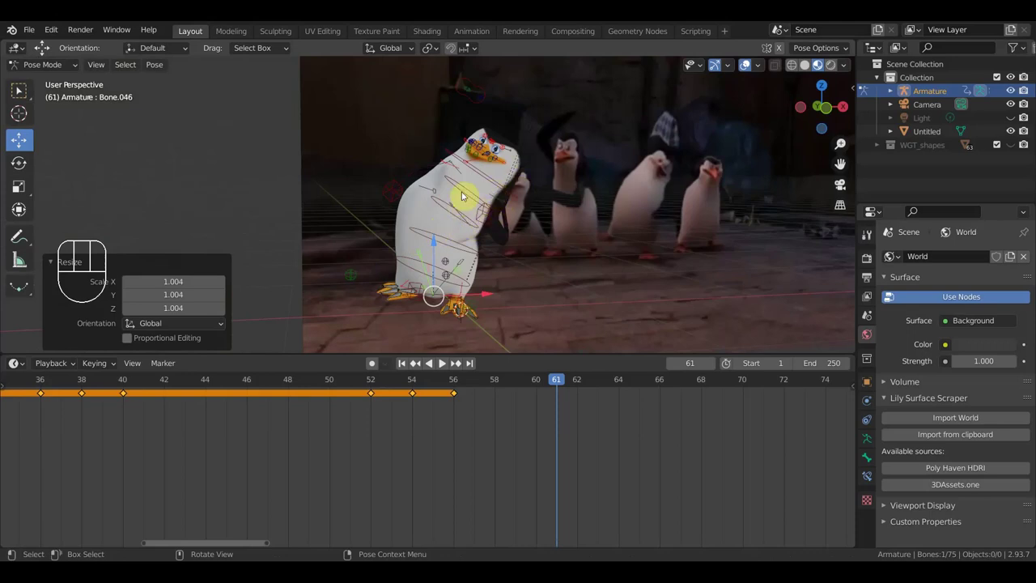
{"action": "left_click_drag", "start_coordinate": [467, 223], "coordinate": [487, 260]}
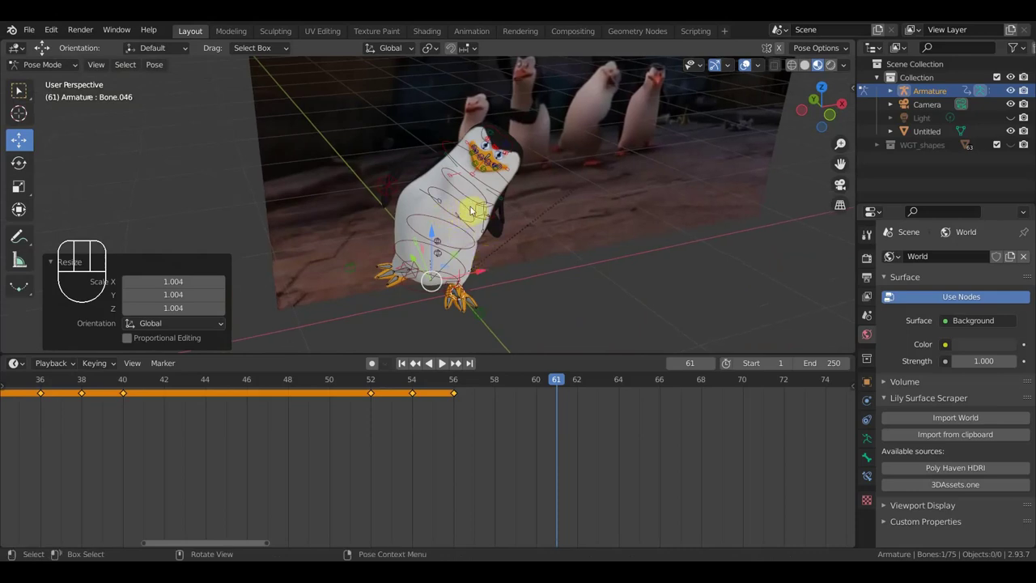
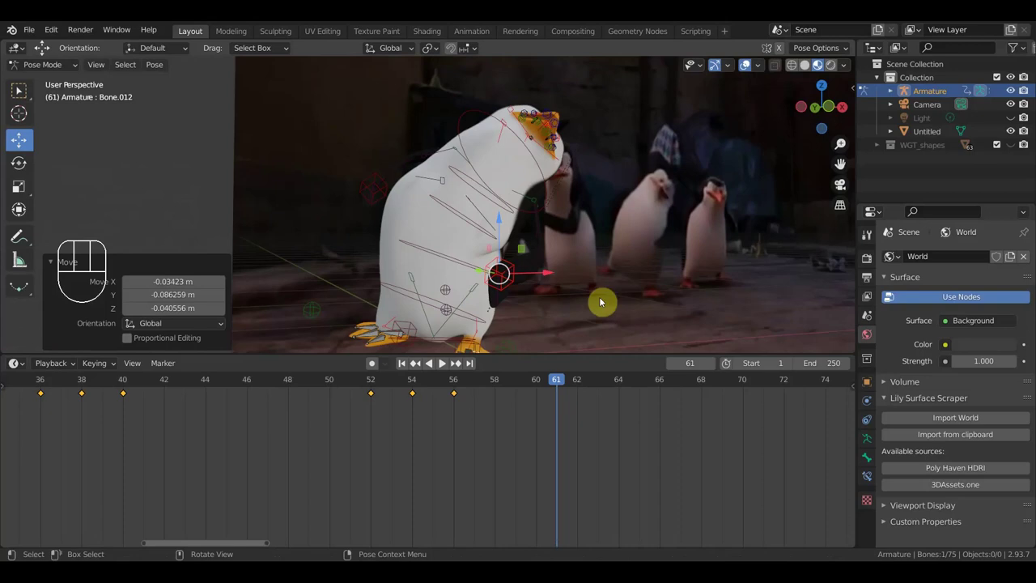
- Move the head bone forward so the penguin's head tucks down
{"action": "left_click", "coordinate": [490, 219]}
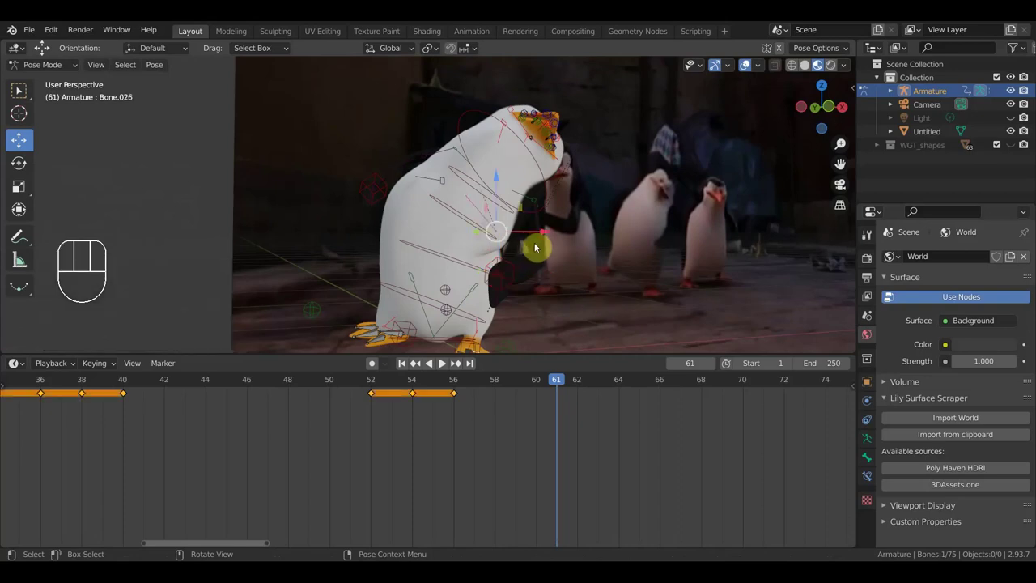
{"action": "left_click_drag", "start_coordinate": [575, 246], "coordinate": [480, 238]}
{"action": "left_click", "coordinate": [429, 118]}
{"action": "key", "text": "g"}
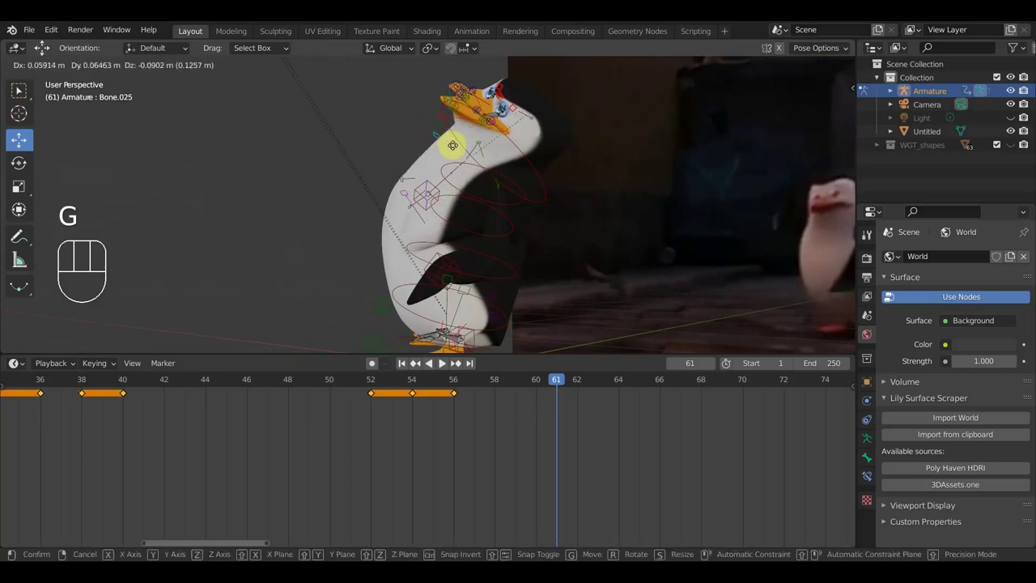
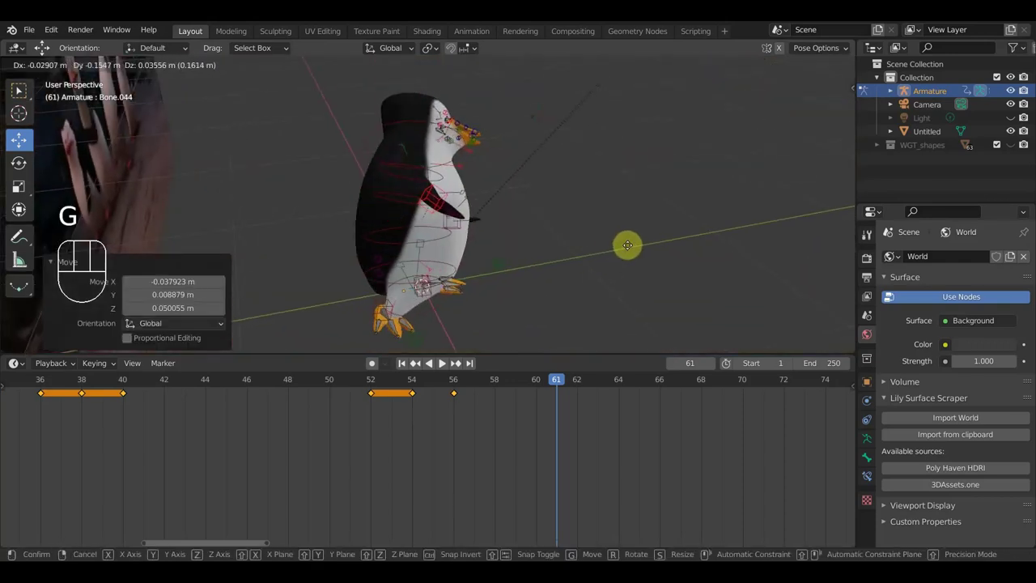
{"action": "left_click_drag", "start_coordinate": [610, 246], "coordinate": [438, 211]}
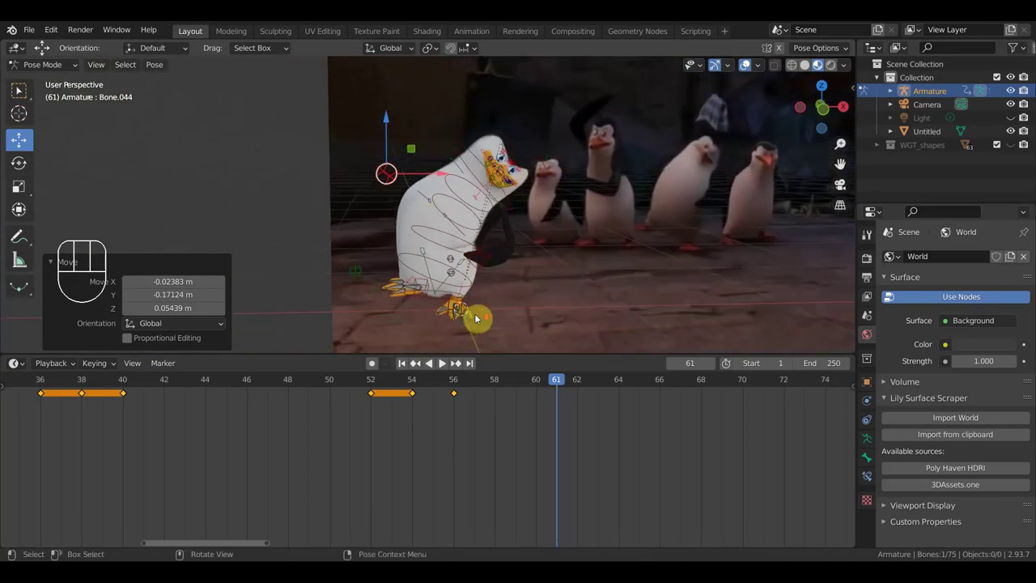
- Reposition one of the foot bones for the bent-over pose
{"action": "left_click", "coordinate": [429, 283]}
{"action": "key", "text": "g"}
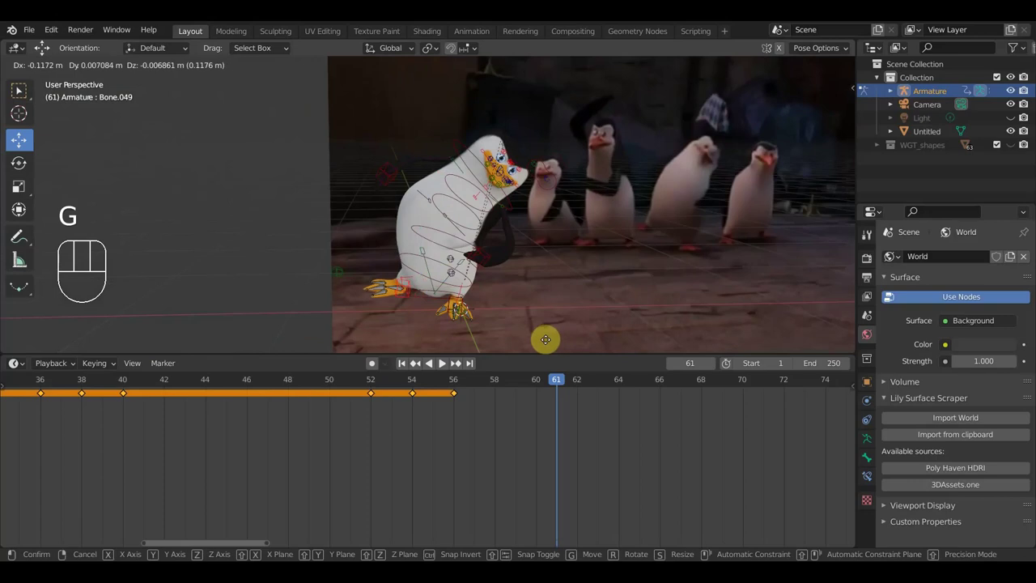
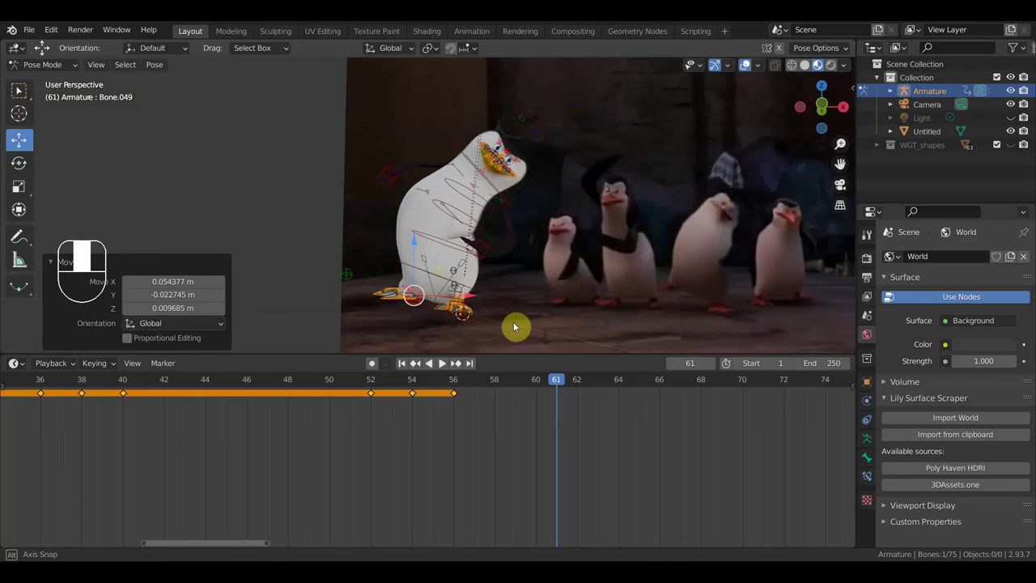
{"action": "scroll", "scroll_direction": "down", "scroll_amount": 3}
{"action": "key", "text": "g"}
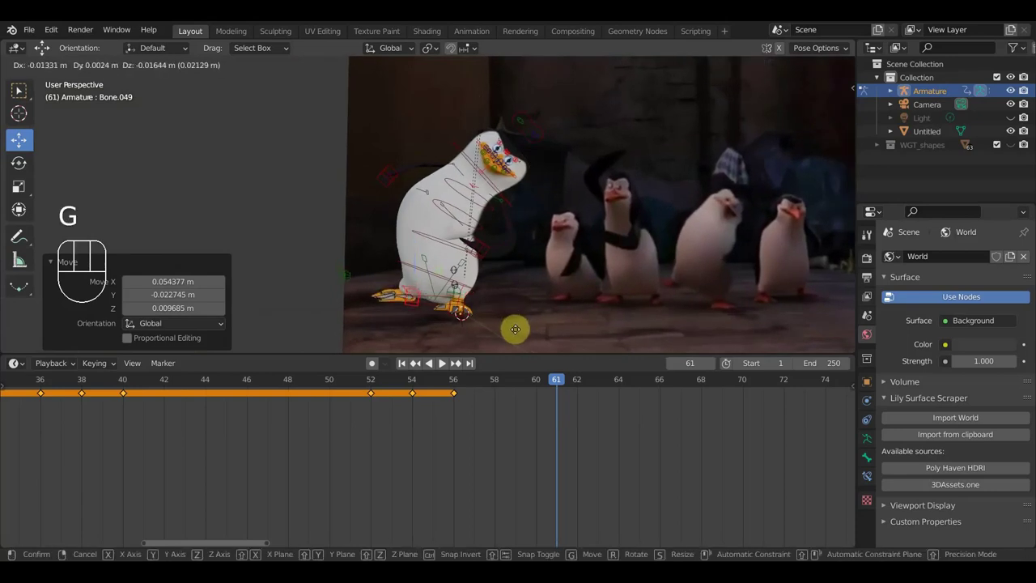
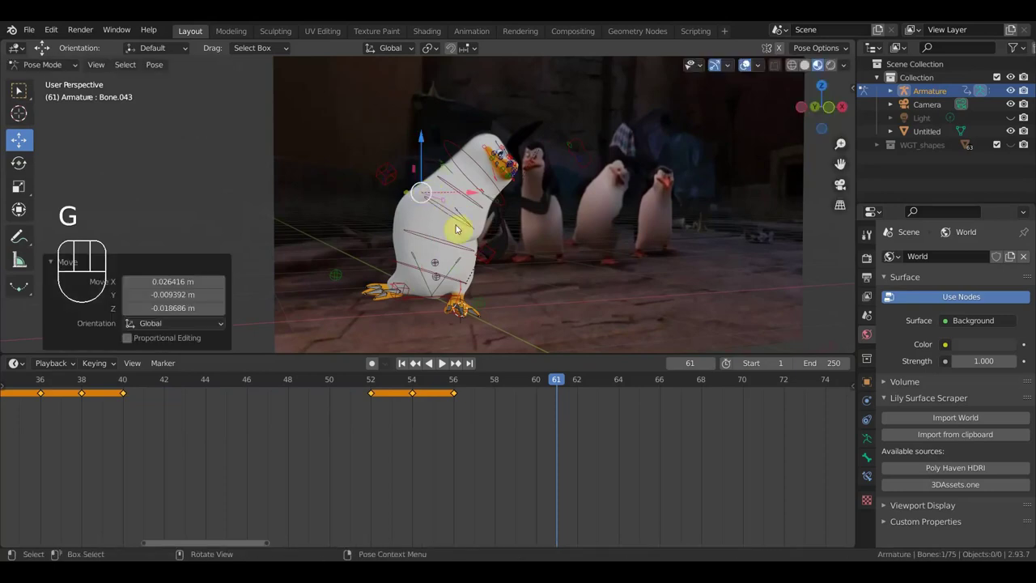
- Rotate the lower body and chest bones forward about 10 degrees, then select all 75 bones for keyframing
{"action": "key", "text": "r"}
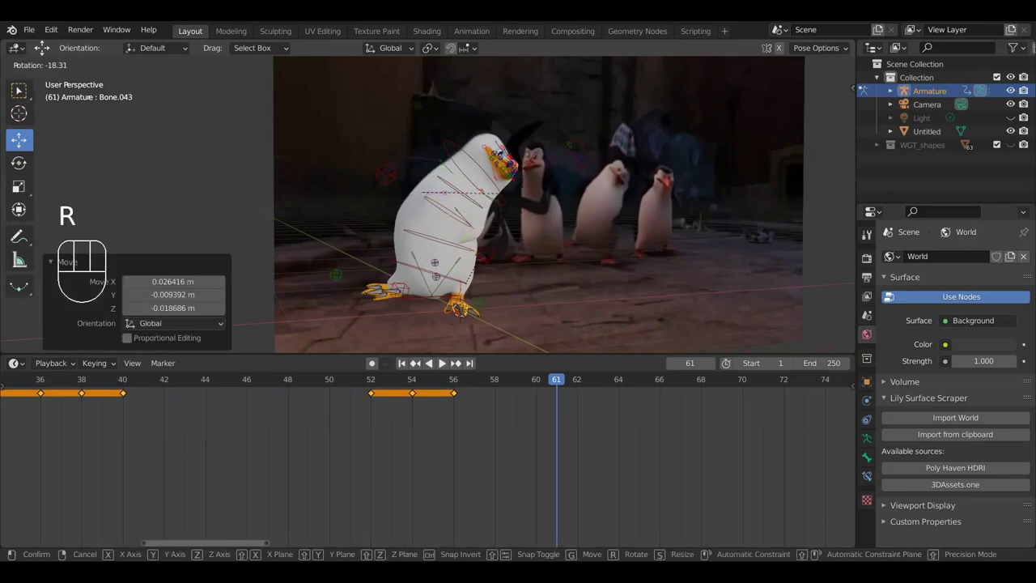
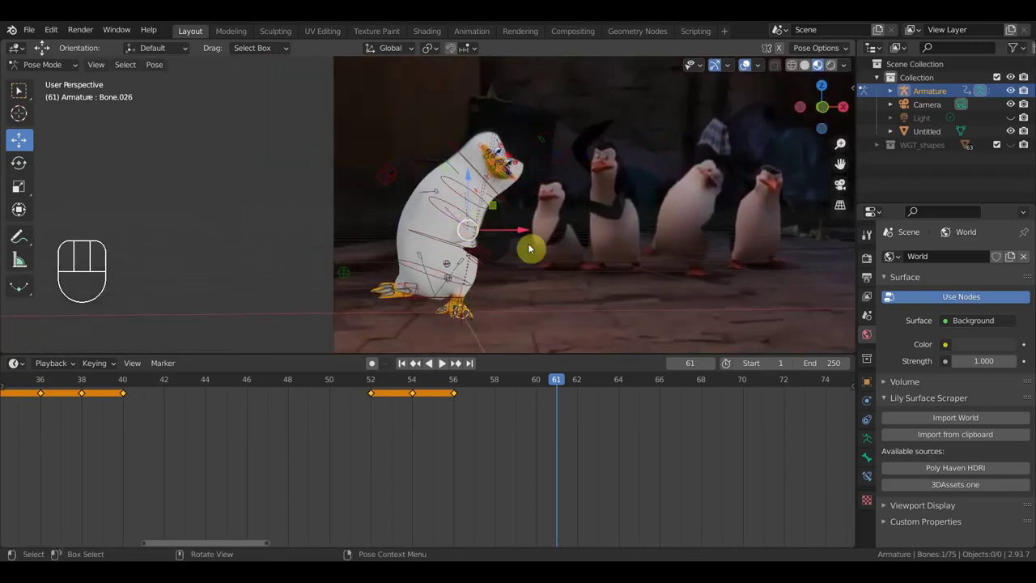
{"action": "key", "text": "r"}
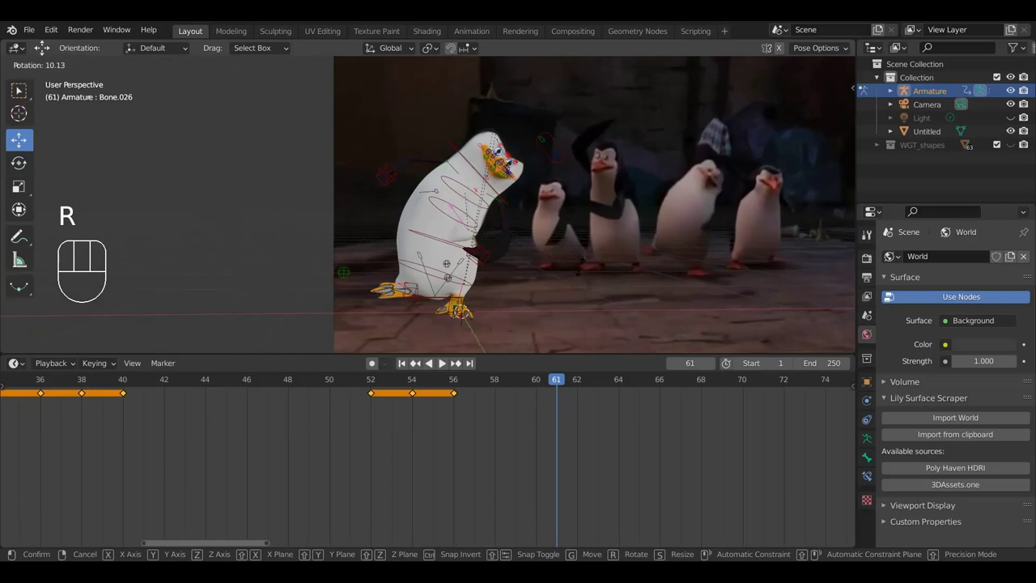
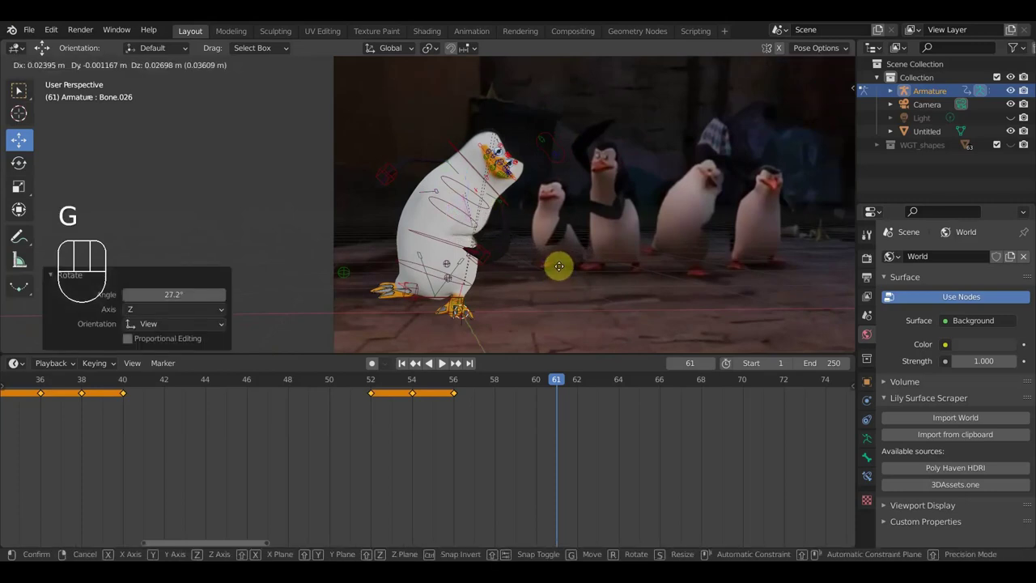
{"action": "left_click", "coordinate": [560, 269]}
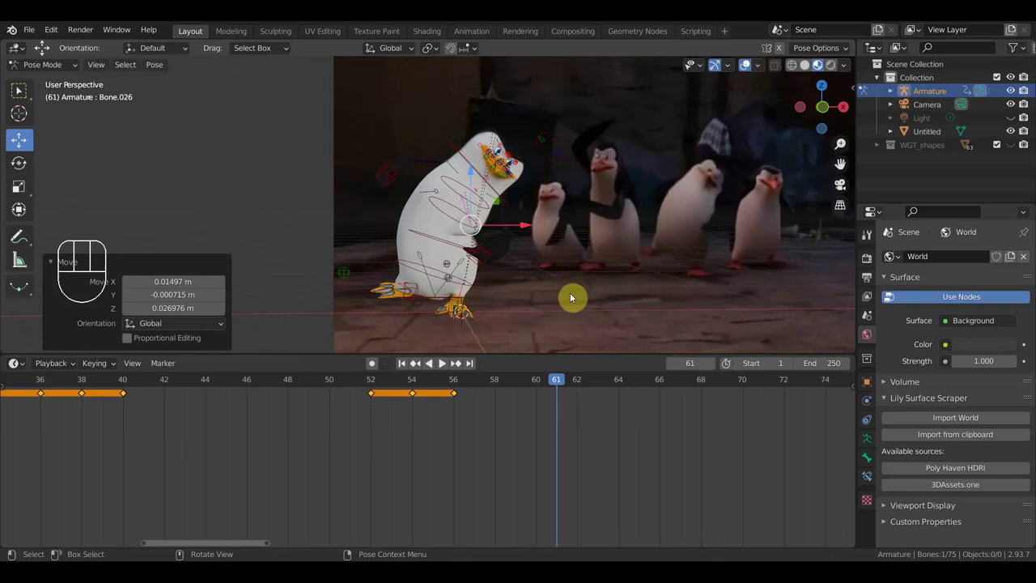
{"action": "key", "text": "a"}
{"action": "key", "text": "i"}
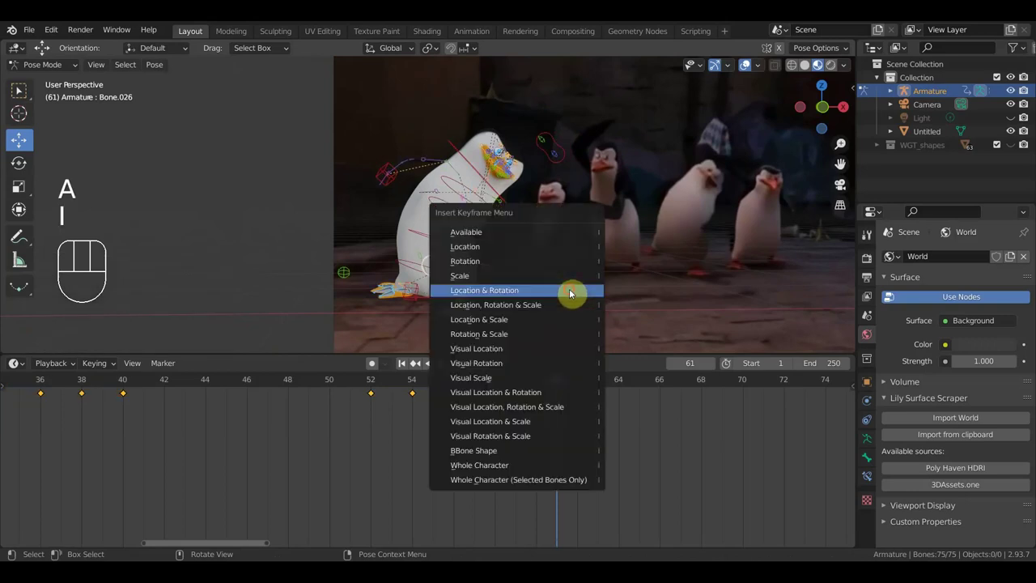
- Scrub the timeline from the frame-61 keyframe ahead to frame 70
{"action": "left_click_drag", "start_coordinate": [551, 383], "coordinate": [744, 414]}
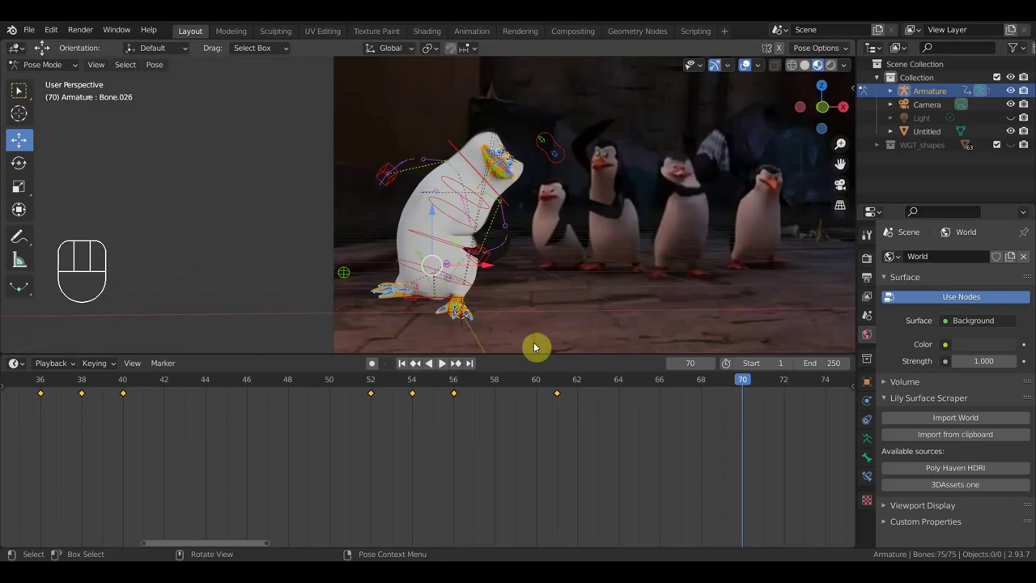
- Select the penguin's root, spine and neck bones from a lower orbit angle
{"action": "left_click_drag", "start_coordinate": [537, 344], "coordinate": [475, 294]}
{"action": "left_click_drag", "start_coordinate": [463, 255], "coordinate": [431, 215]}
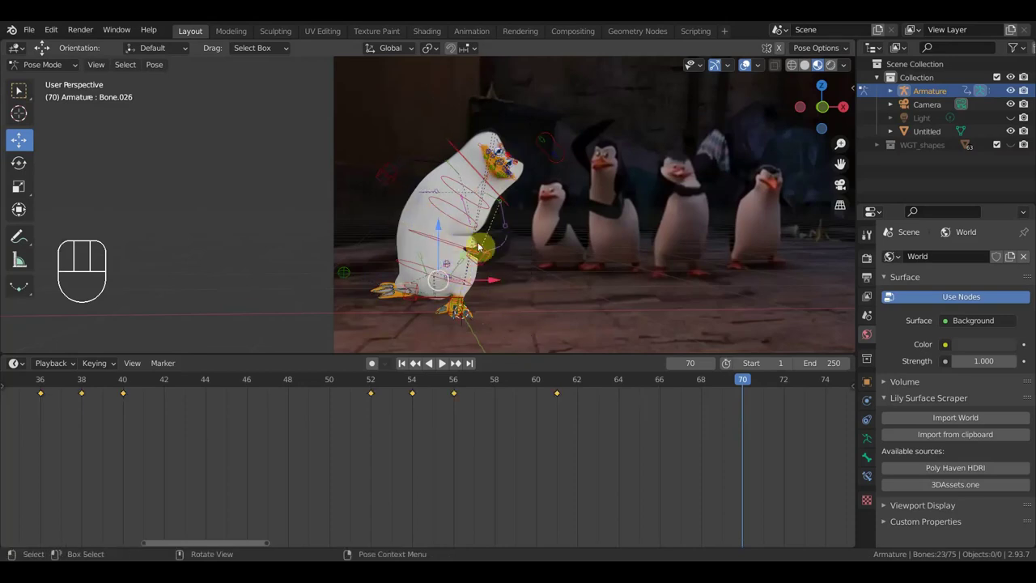
{"action": "middle_click", "coordinate": [519, 270]}
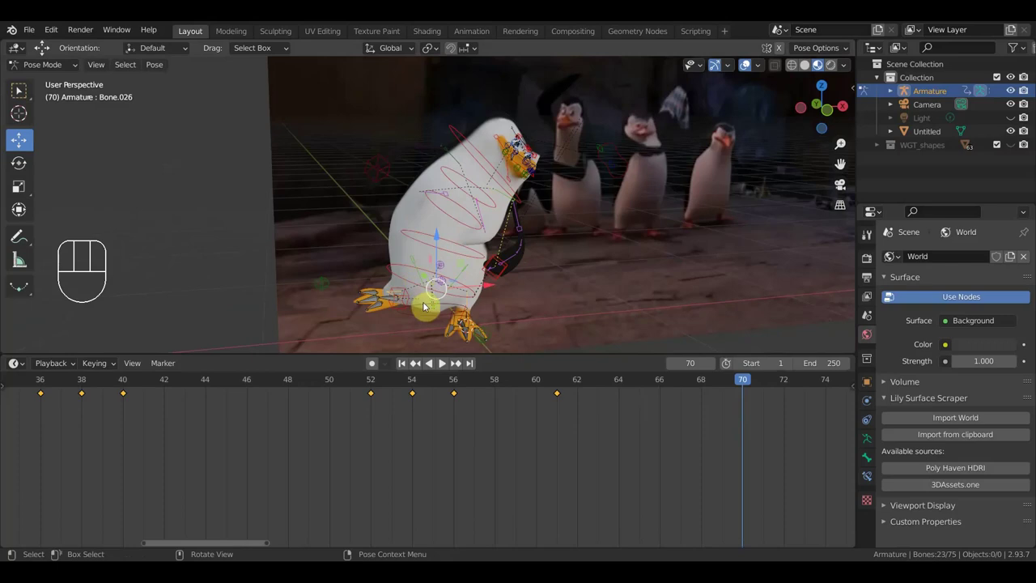
{"action": "left_click", "coordinate": [429, 318]}
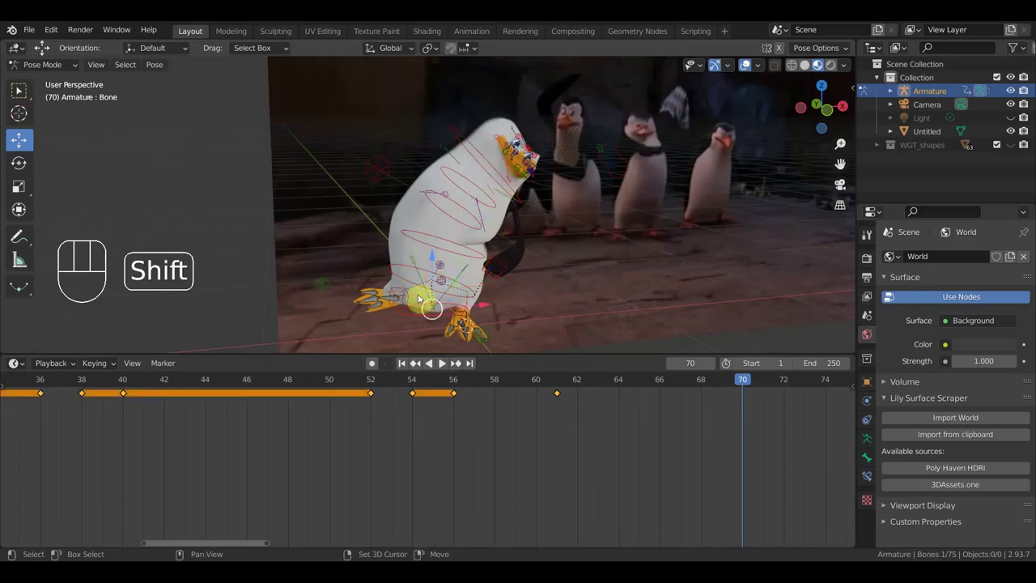
{"action": "left_click_drag", "start_coordinate": [420, 280], "coordinate": [428, 253]}
{"action": "left_click", "coordinate": [434, 242]}
{"action": "left_click", "coordinate": [450, 216]}
{"action": "left_click_drag", "start_coordinate": [451, 197], "coordinate": [476, 204]}
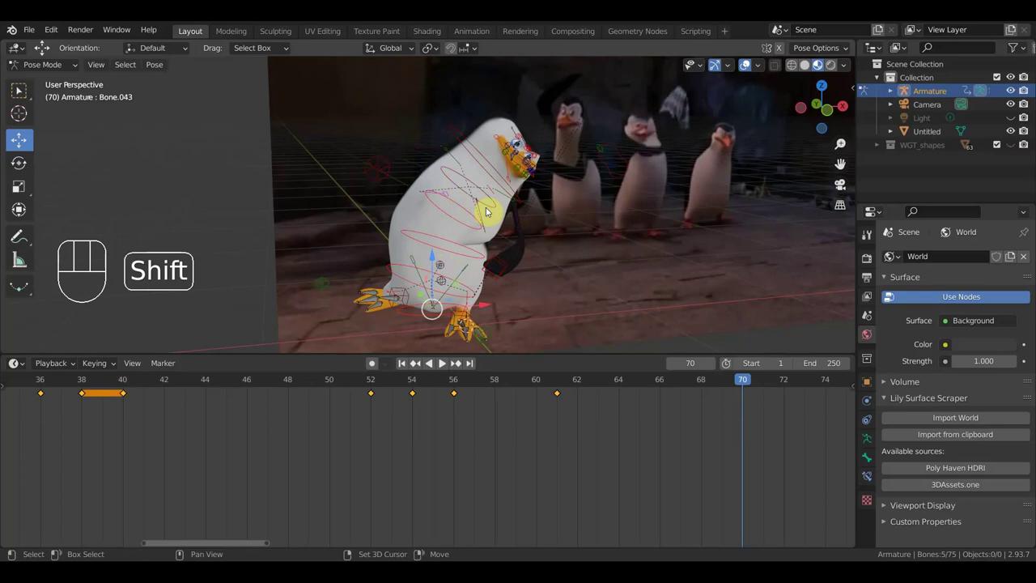
{"action": "left_click_drag", "start_coordinate": [484, 209], "coordinate": [462, 189]}
{"action": "left_click", "coordinate": [455, 178]}
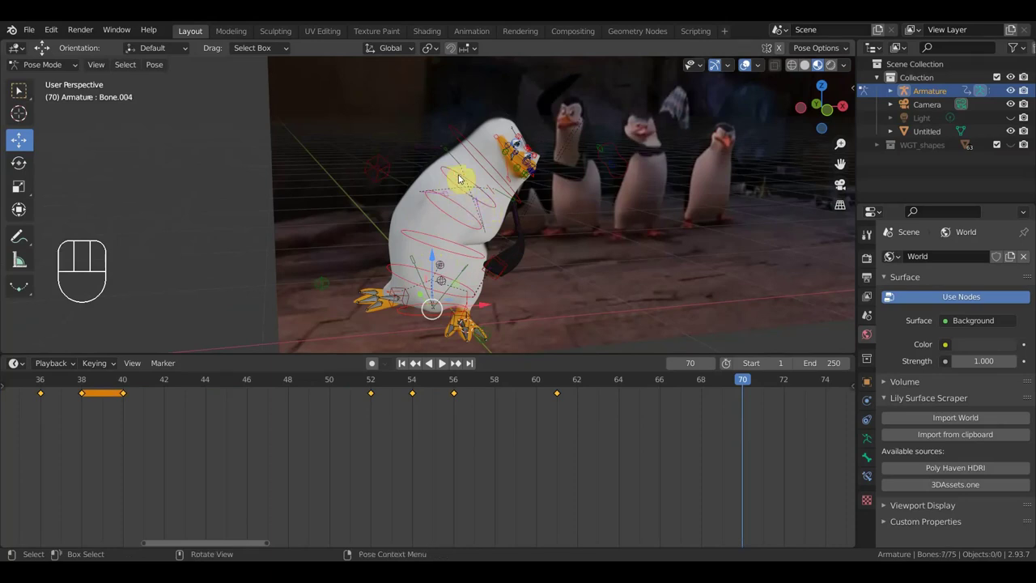
{"action": "left_click", "coordinate": [492, 167]}
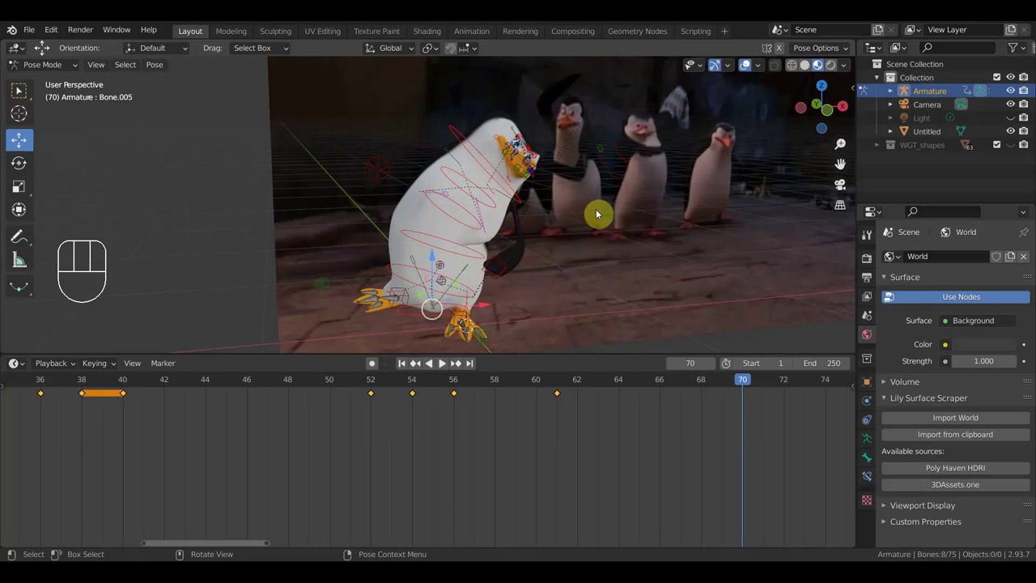
- Clear the selected bones' location and rotation (Alt+G, Alt+R) so the penguin stands upright, checking from the side
{"action": "key", "text": "alt+g"}
{"action": "key", "text": "alt+r"}
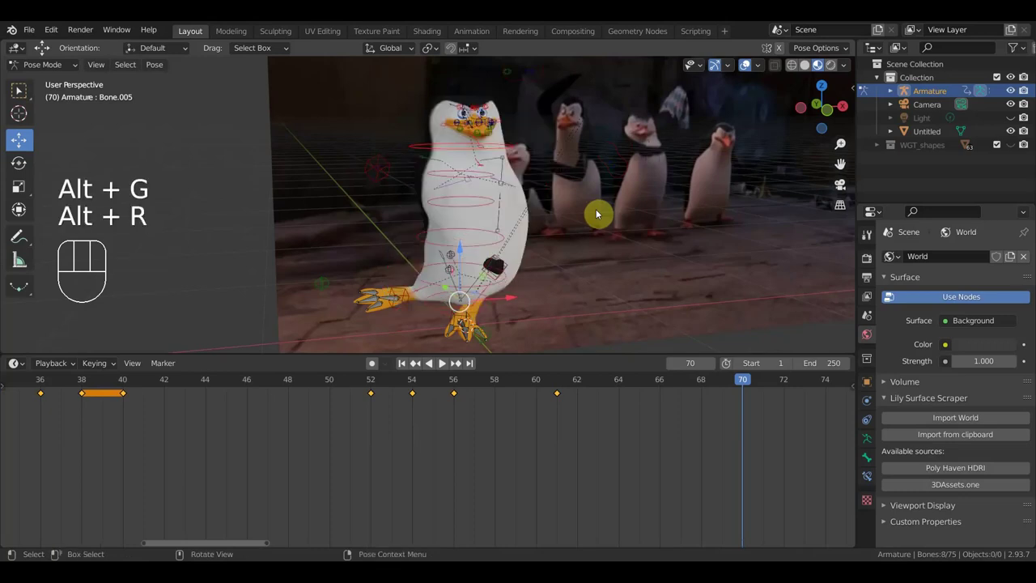
{"action": "left_click_drag", "start_coordinate": [560, 230], "coordinate": [537, 228]}
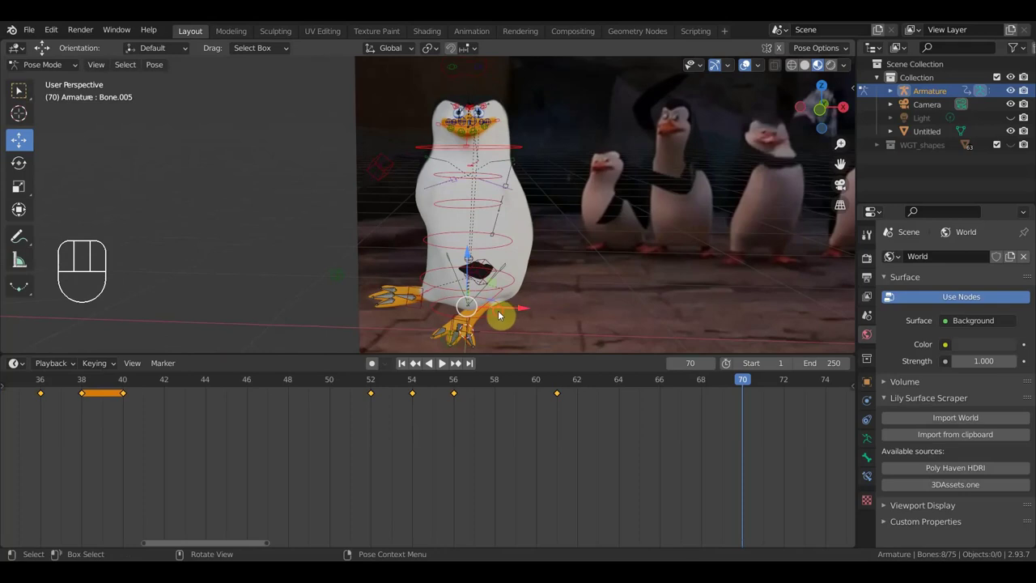
{"action": "left_click_drag", "start_coordinate": [532, 307], "coordinate": [484, 316]}
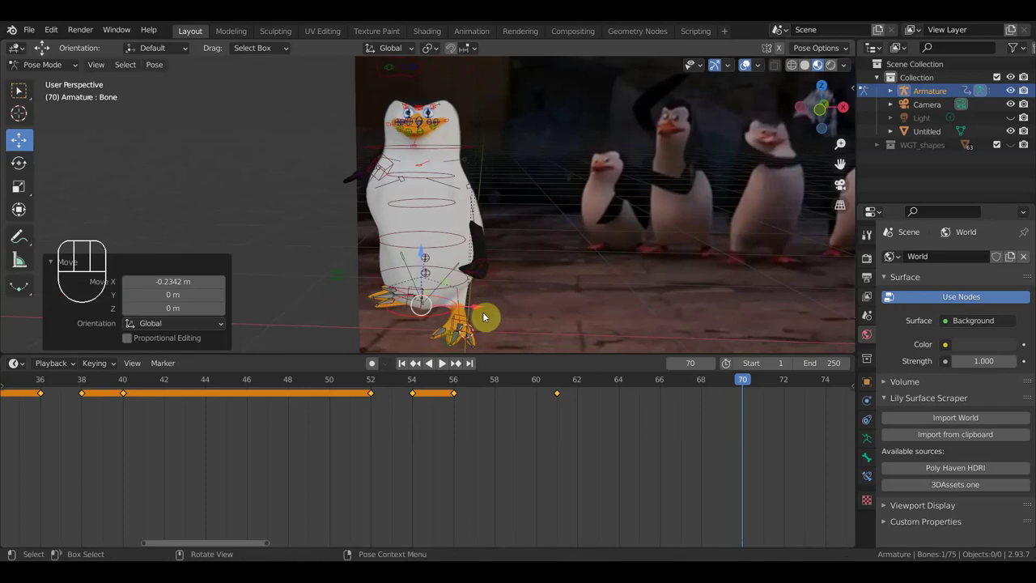
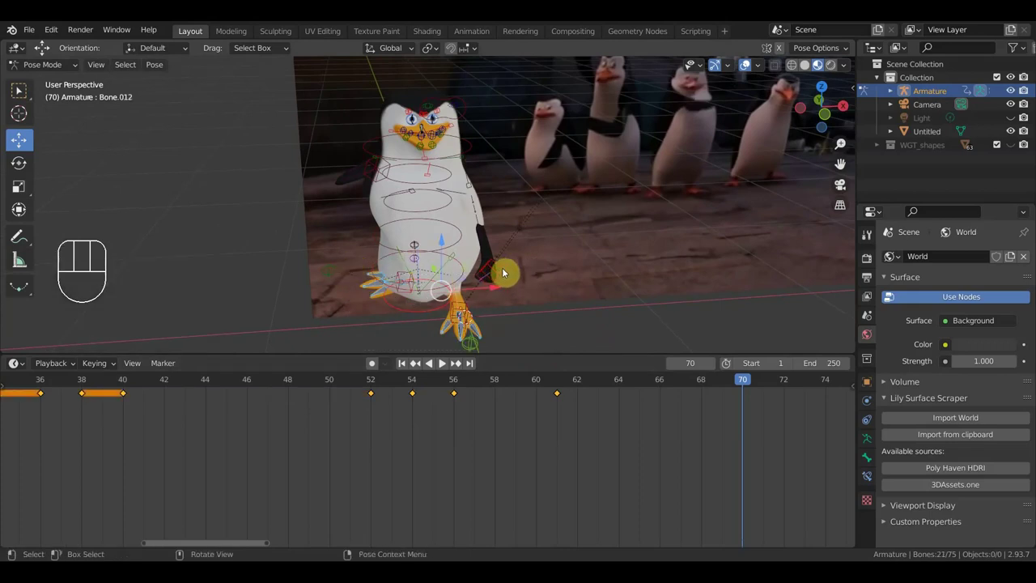
{"action": "key", "text": "alt+j"}
{"action": "key", "text": "alt+r"}
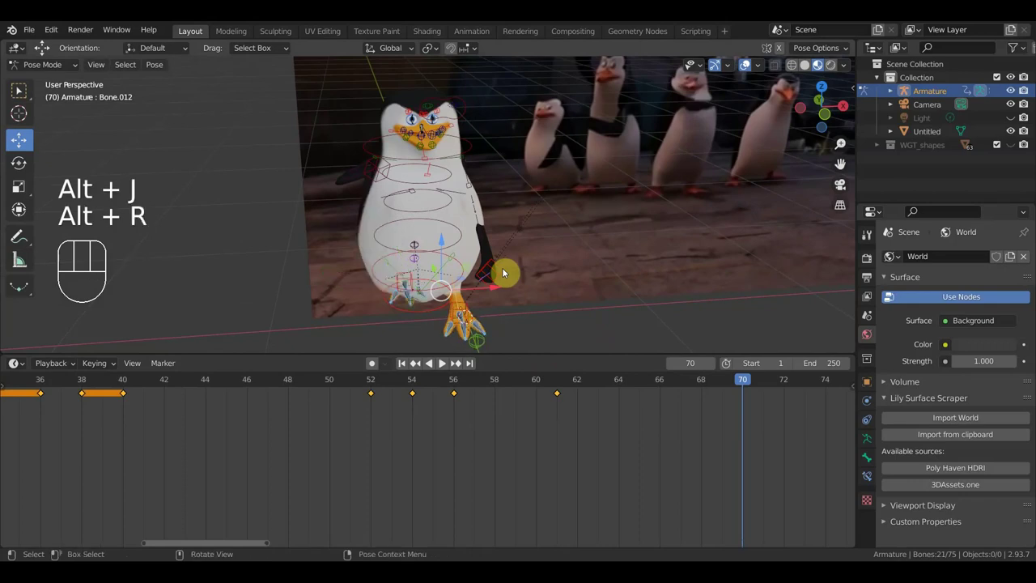
{"action": "middle_click", "coordinate": [554, 303]}
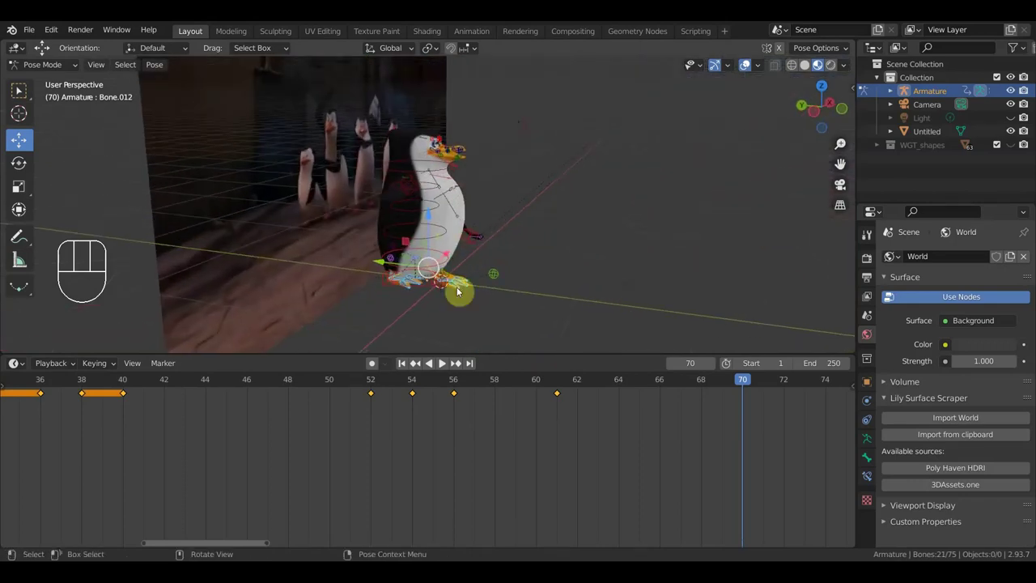
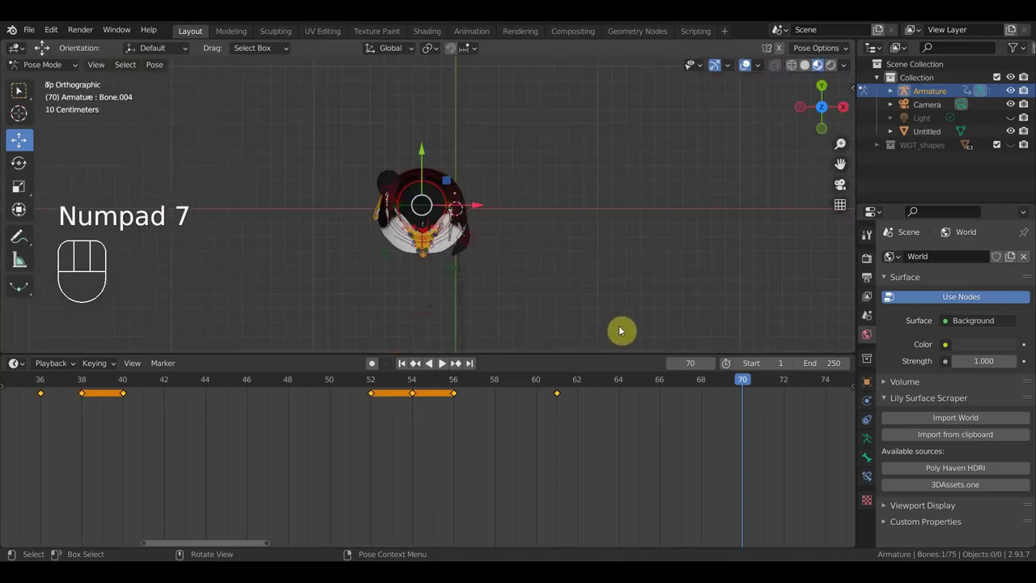
- Rotate the upper spine bone from a top-down view to turn the penguin's stance toward the reference
{"action": "key", "text": "r"}
{"action": "left_click", "coordinate": [578, 201]}
{"action": "left_click_drag", "start_coordinate": [541, 207], "coordinate": [560, 67]}
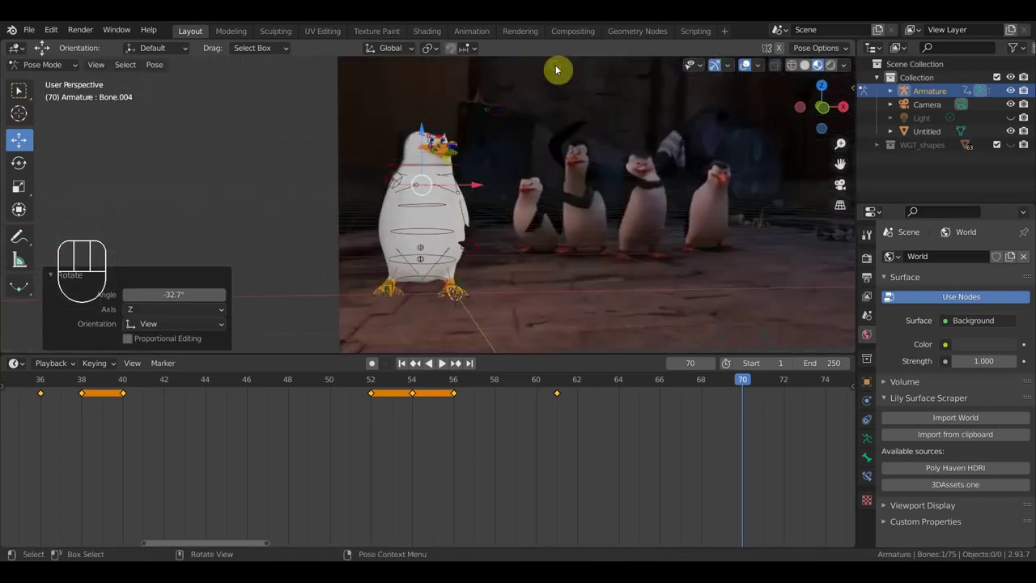
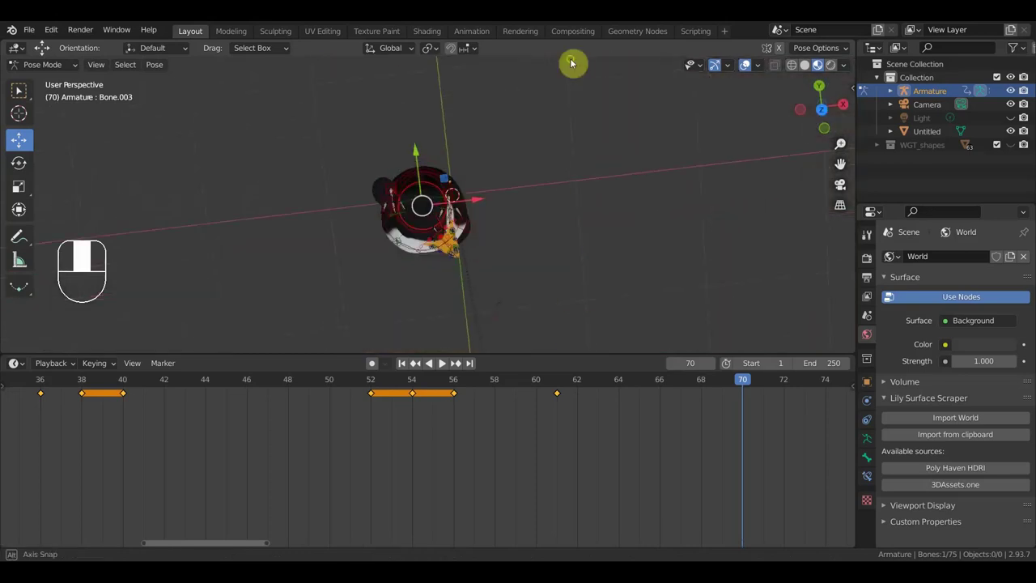
{"action": "key", "text": "r"}
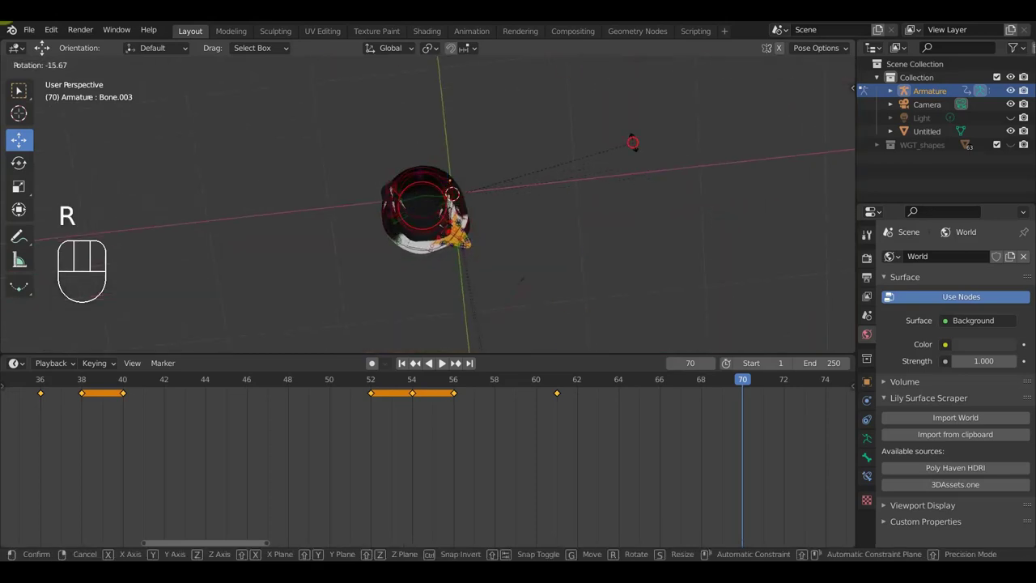
{"action": "middle_click", "coordinate": [603, 354]}
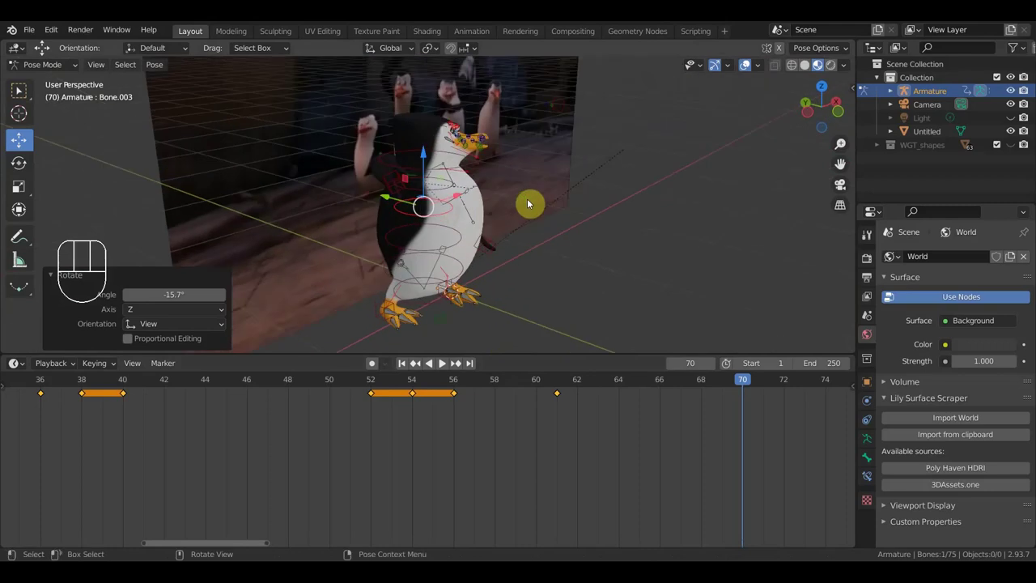
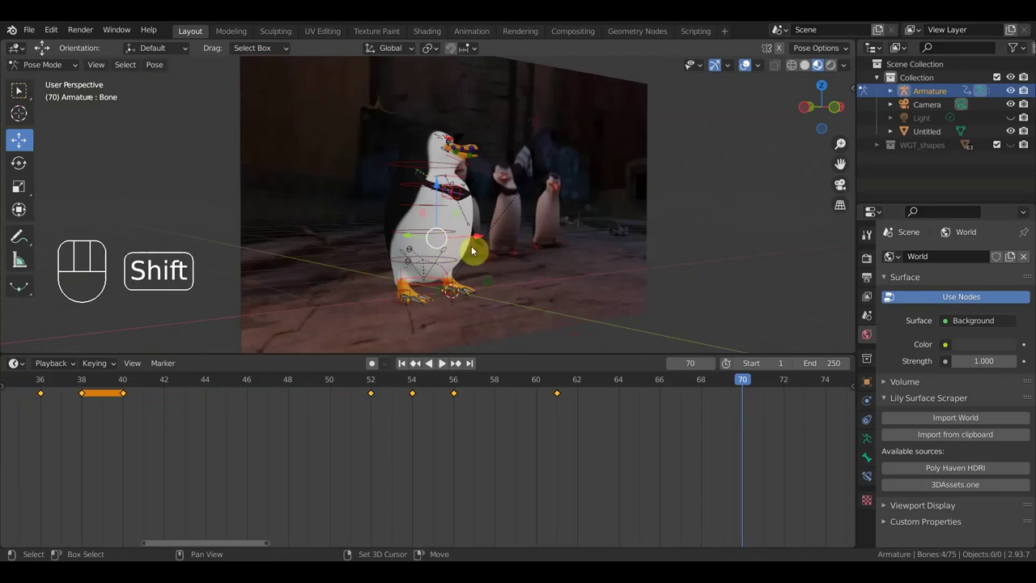
- Orbit the viewport around to the penguin's side to compare the flippers with the reference
{"action": "left_click_drag", "start_coordinate": [501, 254], "coordinate": [498, 263]}
{"action": "left_click_drag", "start_coordinate": [509, 265], "coordinate": [589, 276]}
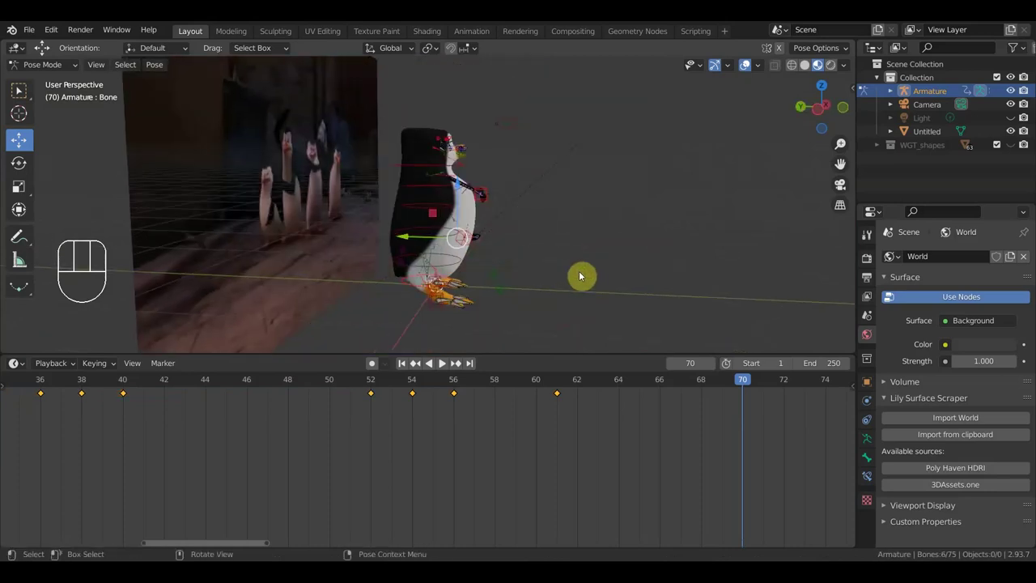
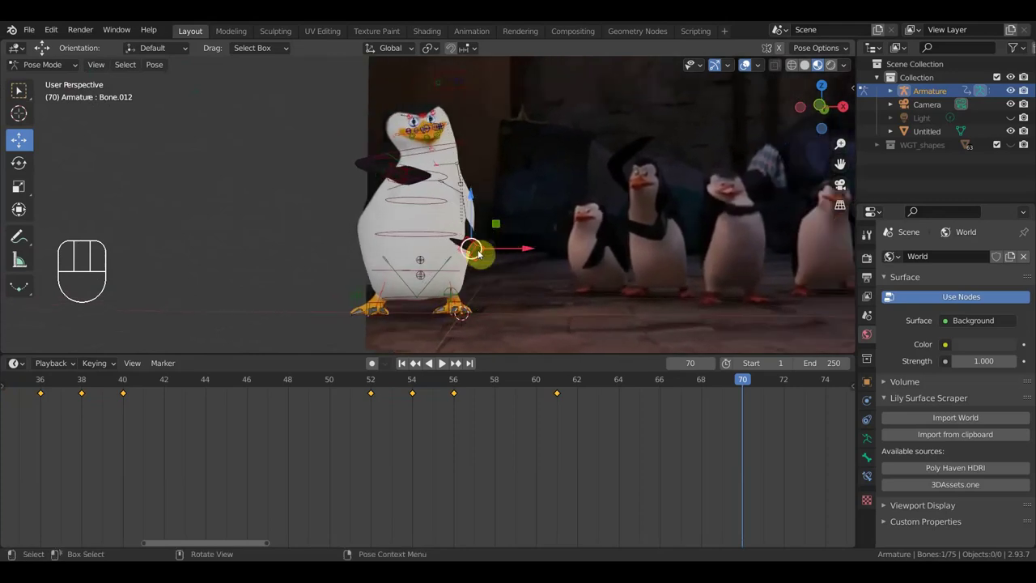
- Grab the flipper IK control and raise it, reselecting it from a side angle
{"action": "key", "text": "g"}
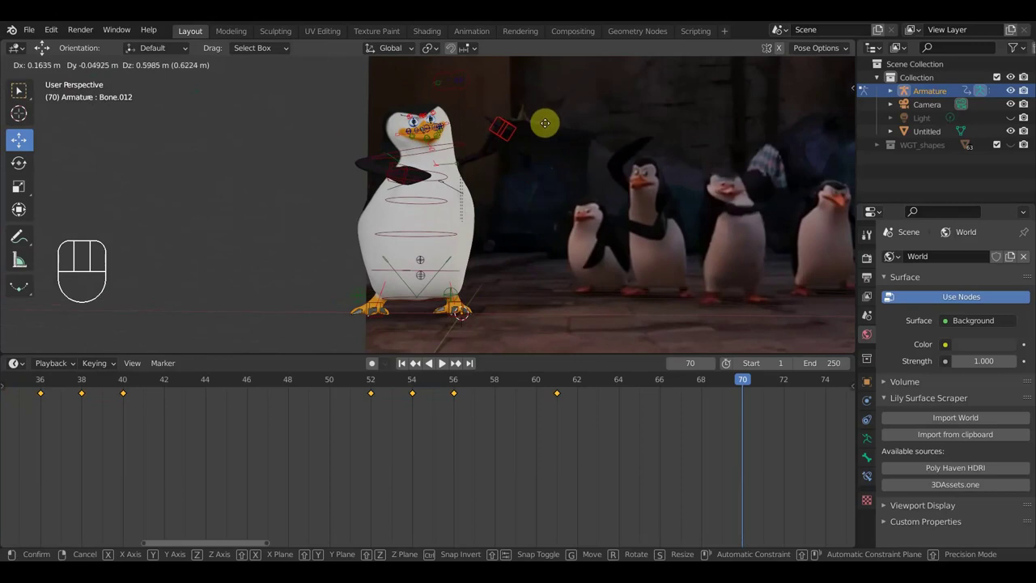
{"action": "left_click", "coordinate": [549, 126]}
{"action": "left_click_drag", "start_coordinate": [528, 179], "coordinate": [417, 184]}
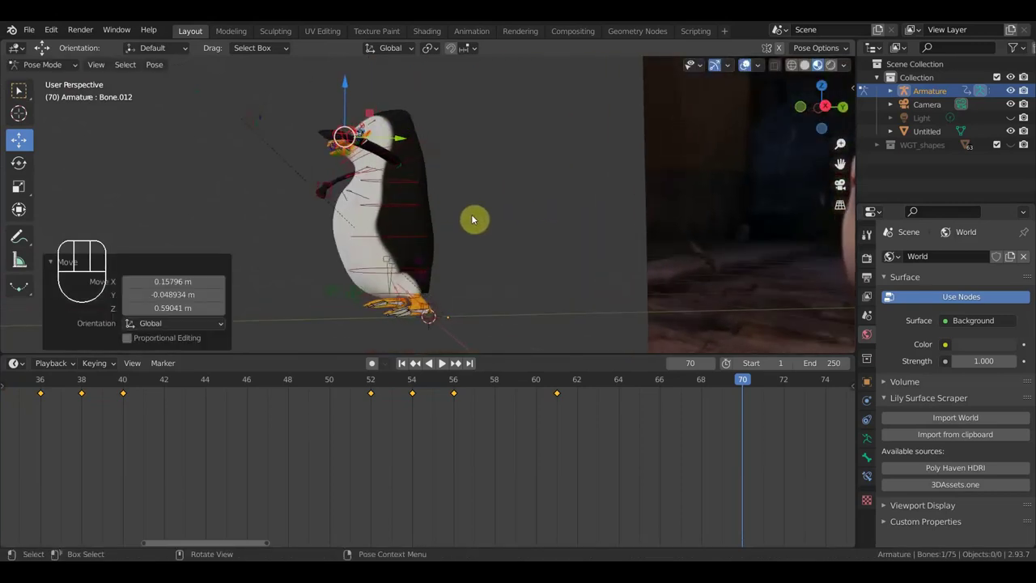
{"action": "key", "text": "g"}
{"action": "left_click", "coordinate": [495, 209]}
{"action": "scroll", "scroll_direction": "up", "scroll_amount": 3}
{"action": "left_click_drag", "start_coordinate": [553, 243], "coordinate": [612, 250]}
{"action": "scroll", "scroll_direction": "down", "scroll_amount": 3}
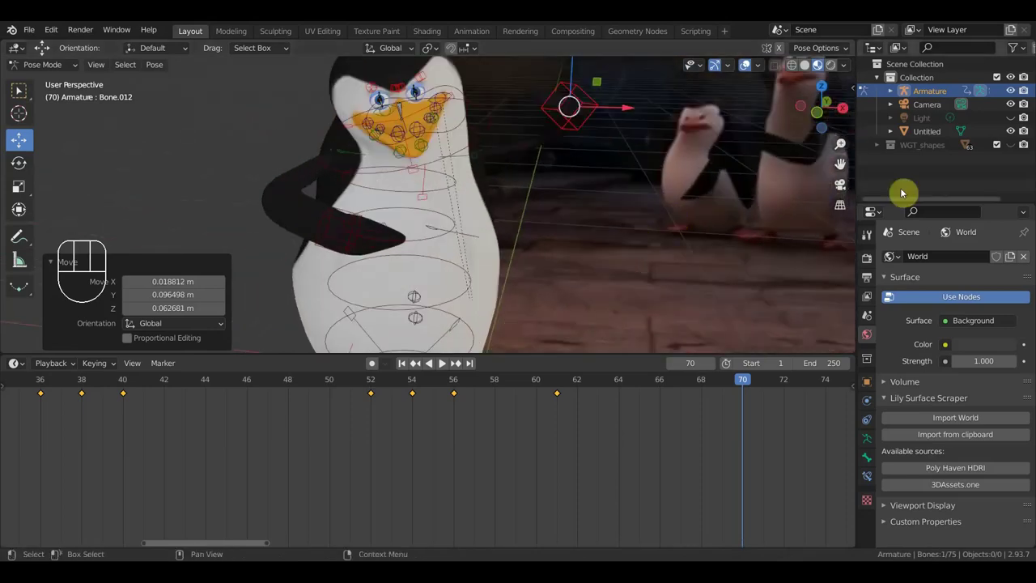
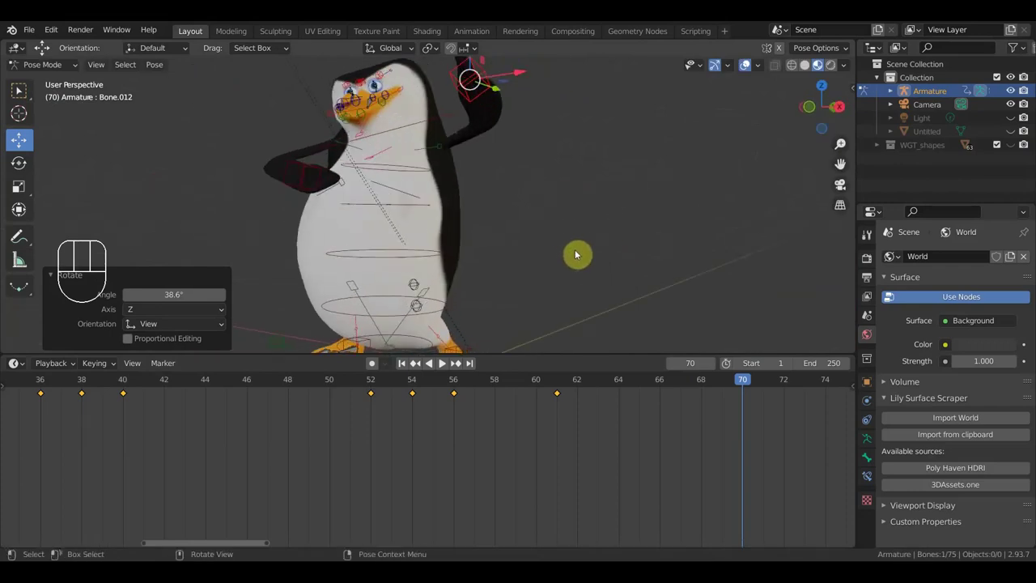
- Move and rotate the flipper control so it folds across the chest, then nudge head bone Bone.037 into place
{"action": "left_click_drag", "start_coordinate": [518, 177], "coordinate": [400, 203]}
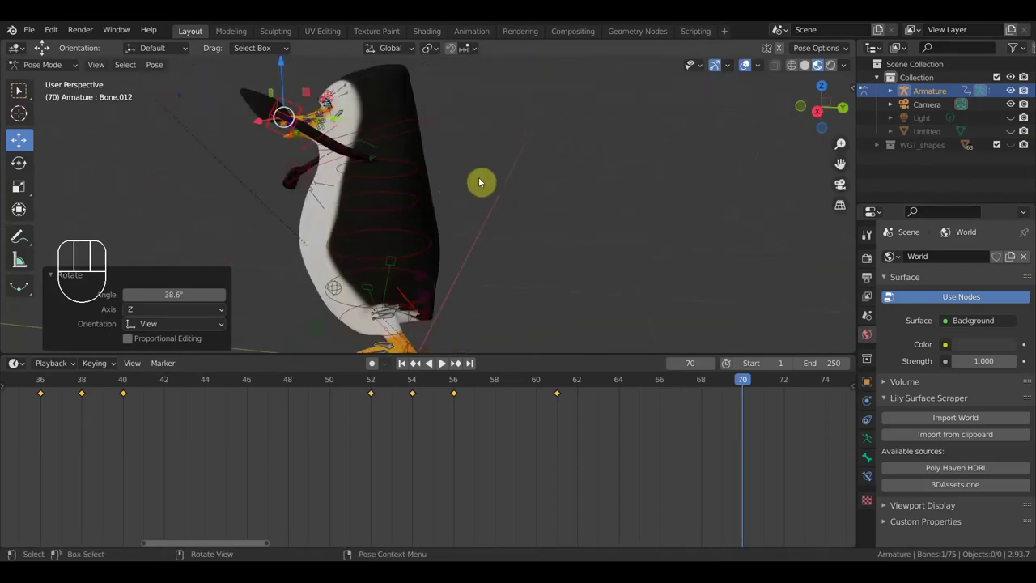
{"action": "left_click_drag", "start_coordinate": [510, 176], "coordinate": [545, 171]}
{"action": "key", "text": "g"}
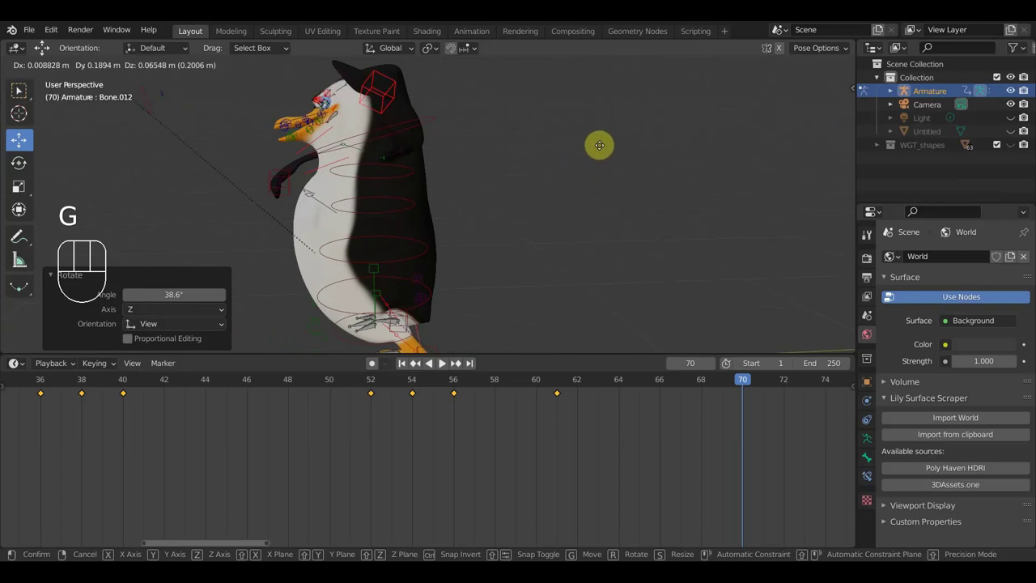
{"action": "left_click", "coordinate": [614, 144]}
{"action": "left_click_drag", "start_coordinate": [596, 157], "coordinate": [540, 256]}
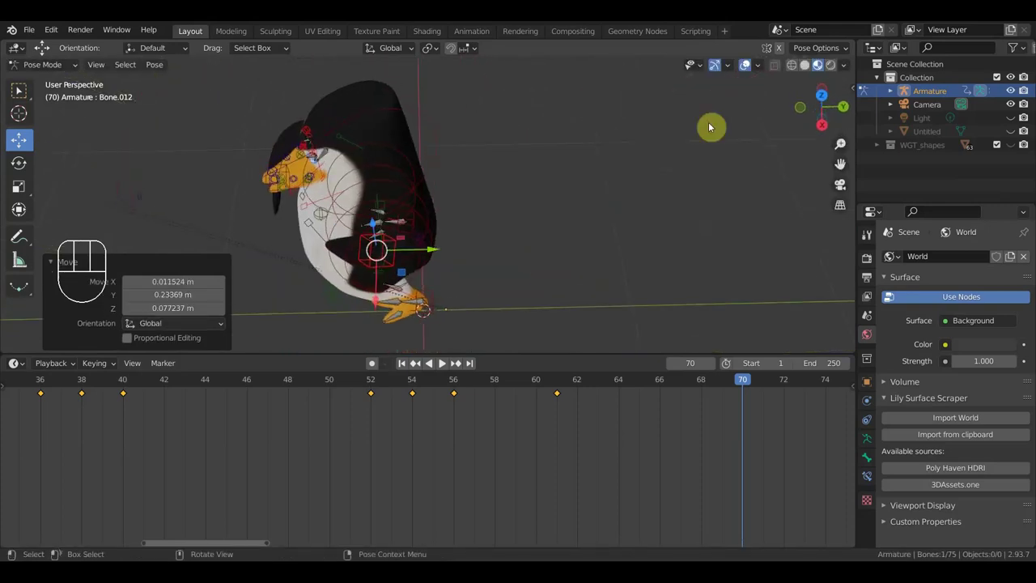
{"action": "left_click_drag", "start_coordinate": [599, 253], "coordinate": [668, 230]}
{"action": "key", "text": "r"}
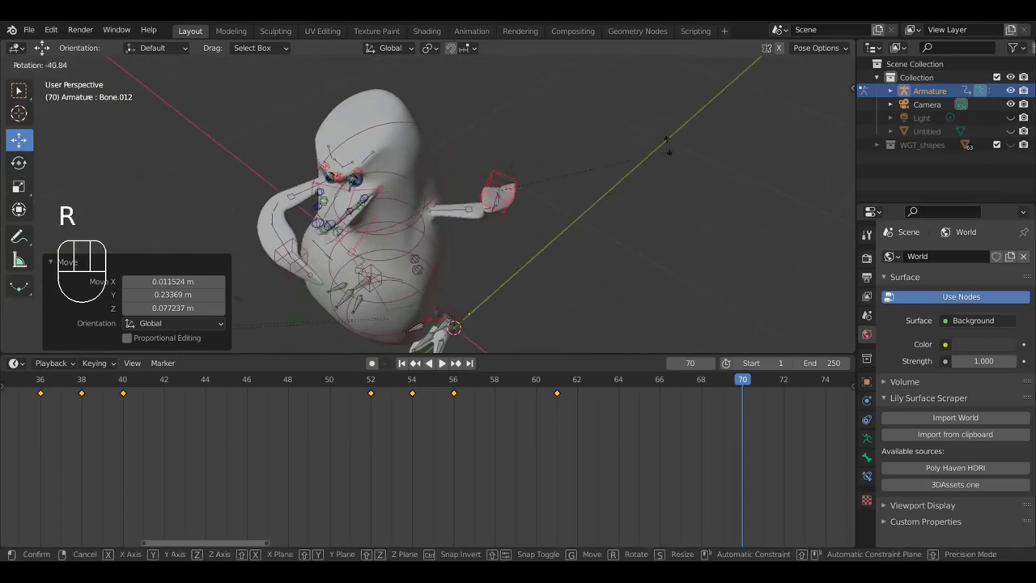
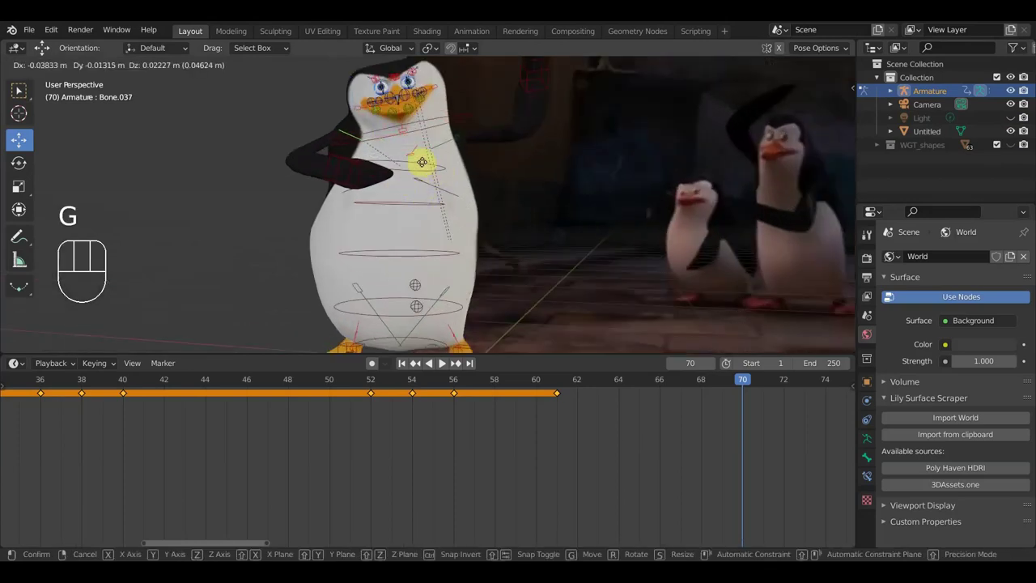
{"action": "left_click_drag", "start_coordinate": [425, 168], "coordinate": [433, 177]}
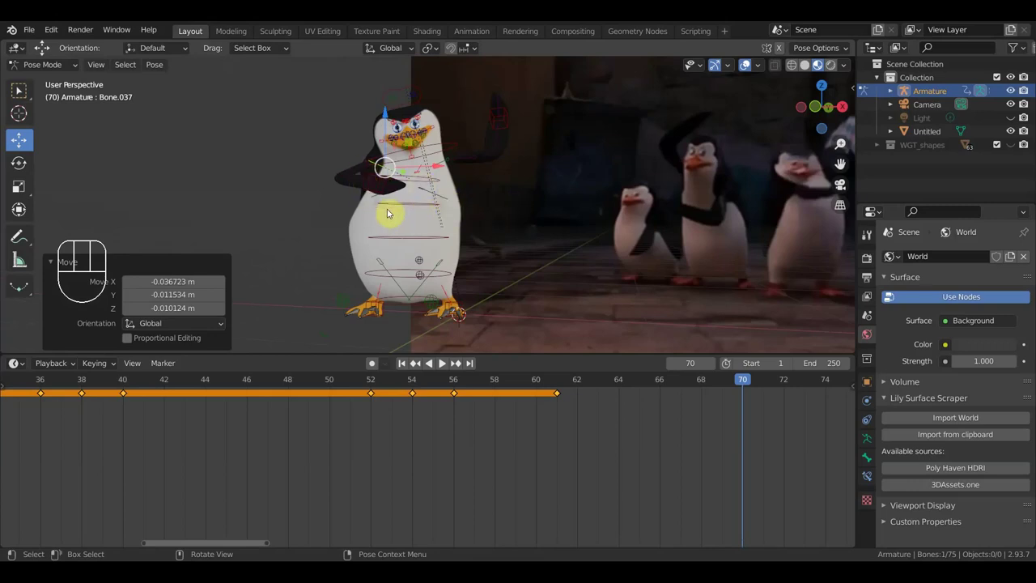
- Select body and foot bones from a top-down view to start setting the stance
{"action": "left_click_drag", "start_coordinate": [482, 209], "coordinate": [530, 271]}
{"action": "left_click", "coordinate": [518, 148]}
{"action": "left_click", "coordinate": [416, 268]}
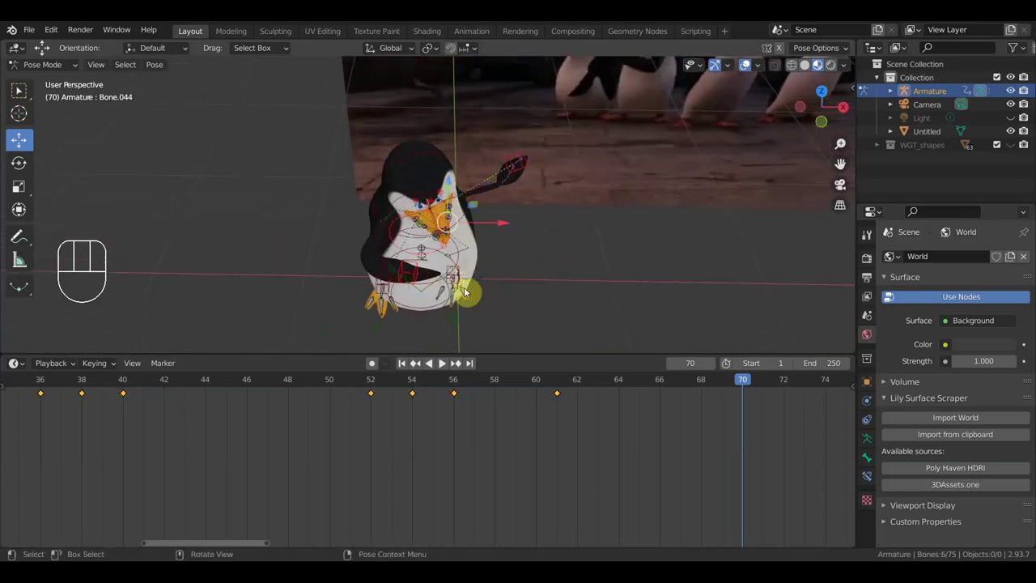
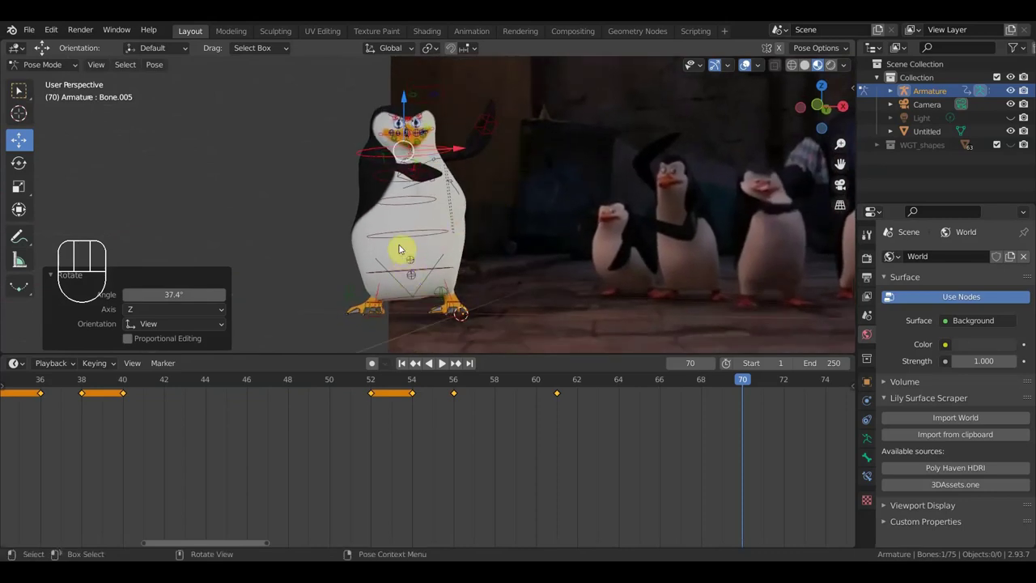
{"action": "left_click", "coordinate": [385, 258]}
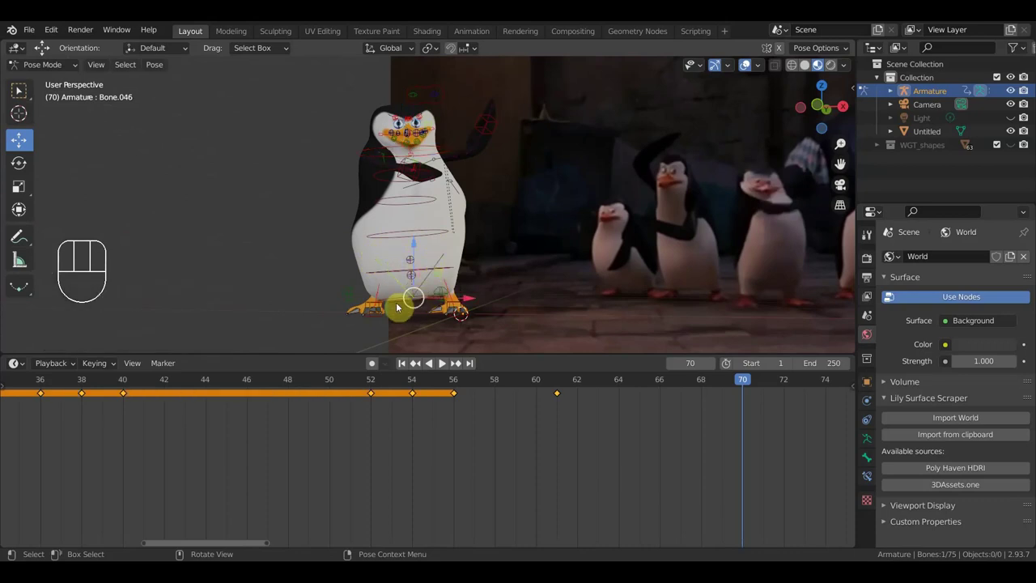
{"action": "left_click_drag", "start_coordinate": [457, 304], "coordinate": [425, 327]}
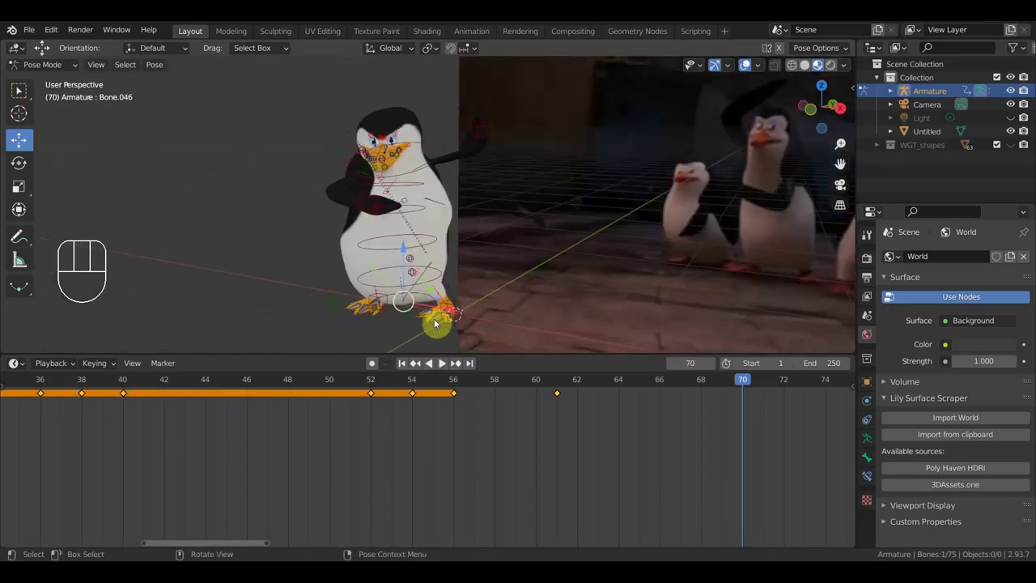
- Rotate the leg bone about -78 degrees and drag the foot bone into the dancers' stance
{"action": "left_click", "coordinate": [458, 295]}
{"action": "left_click_drag", "start_coordinate": [535, 289], "coordinate": [581, 349]}
{"action": "key", "text": "r"}
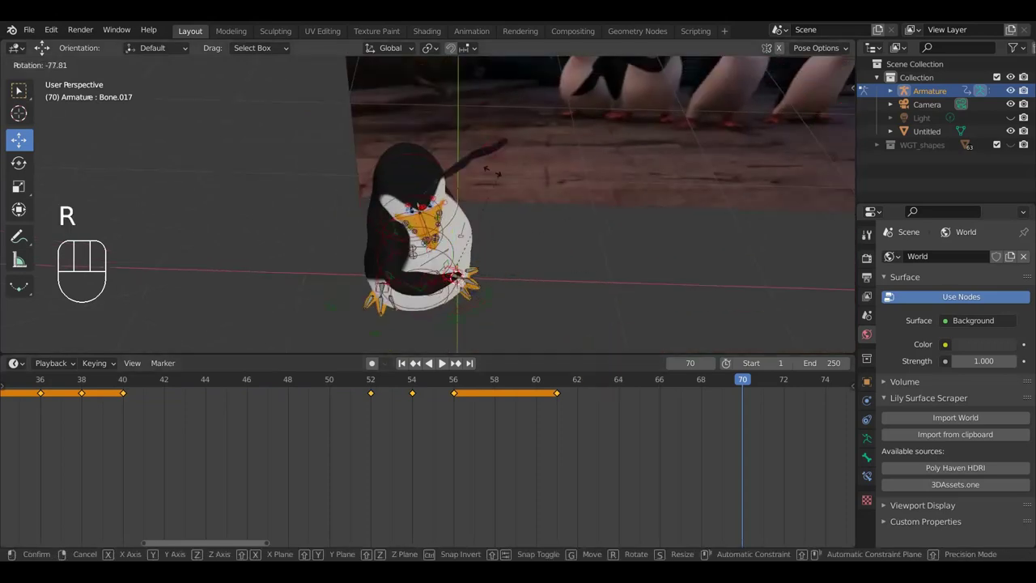
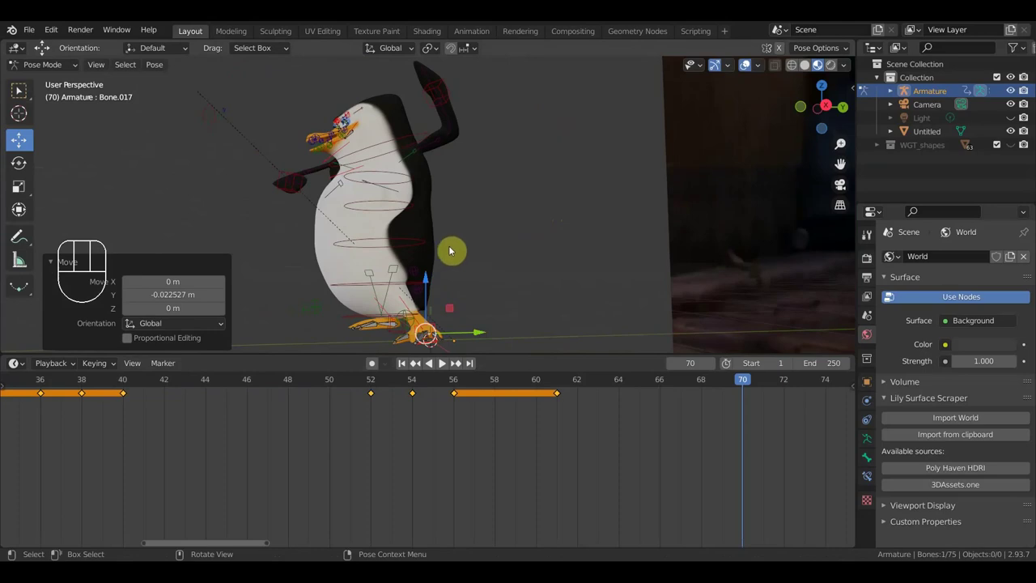
{"action": "left_click_drag", "start_coordinate": [449, 249], "coordinate": [428, 253]}
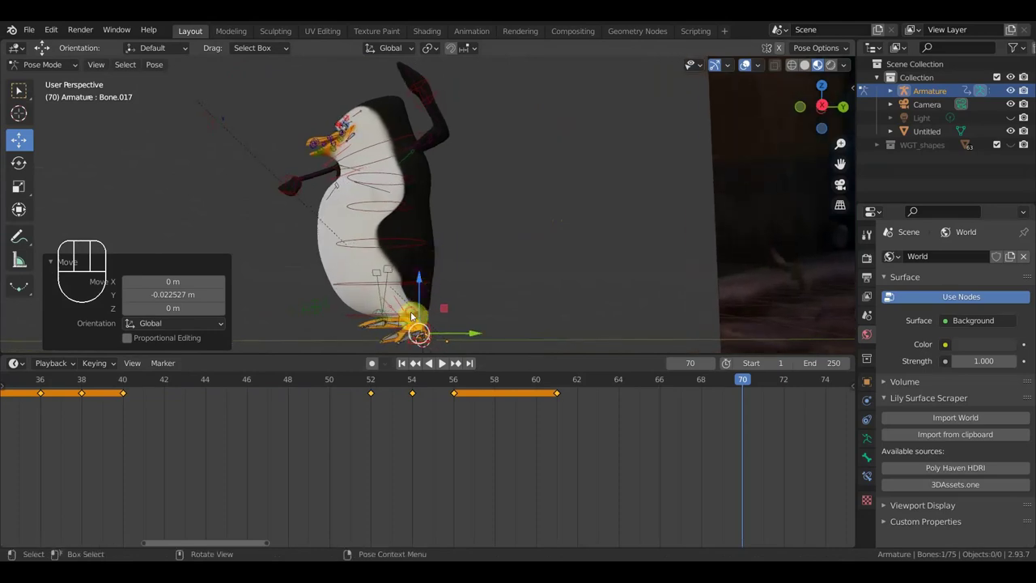
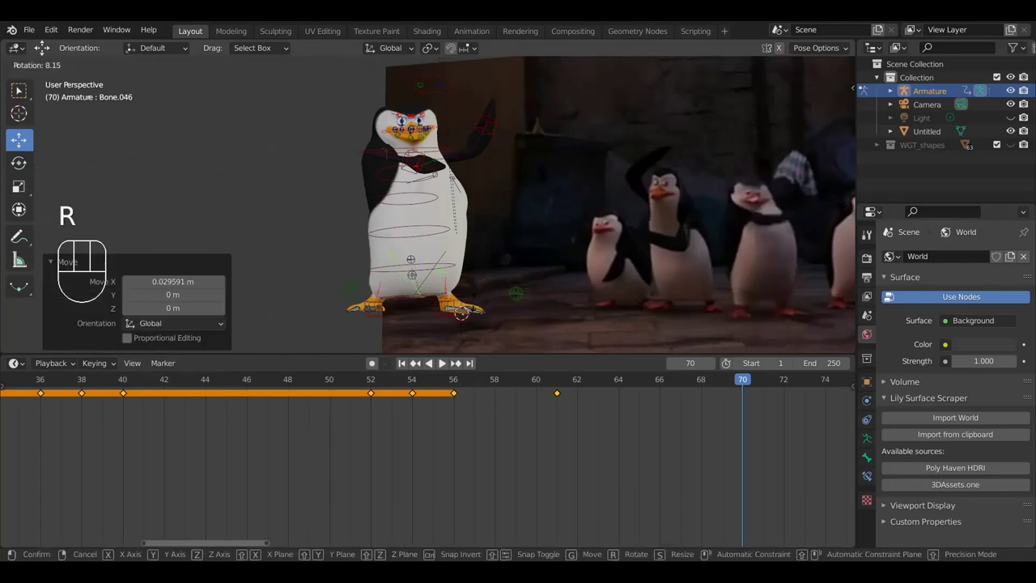
- Confirm the foot rotation, select a bone near the base and begin rotating the upper body around -8.6 degrees
{"action": "left_click", "coordinate": [478, 308]}
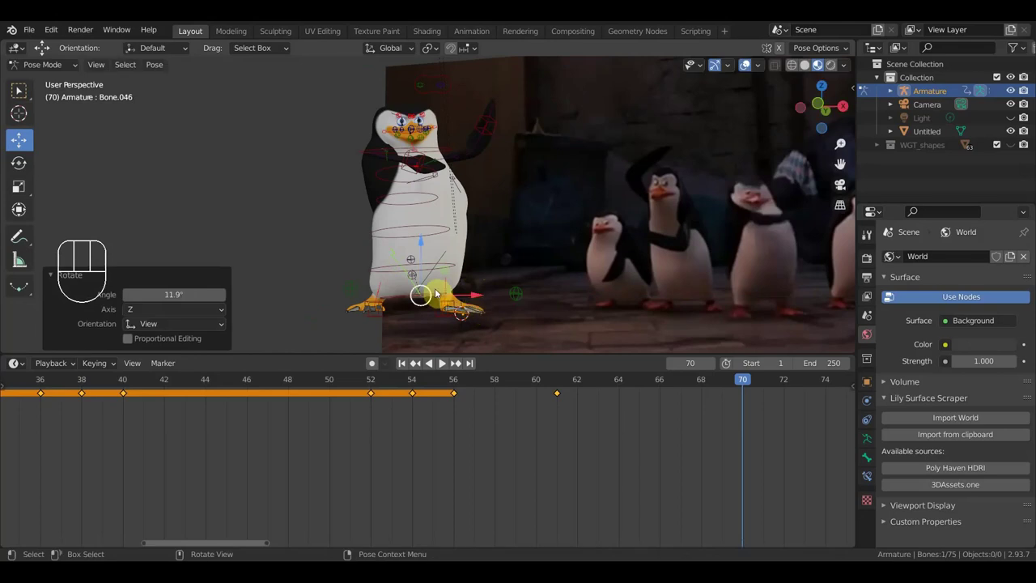
{"action": "left_click", "coordinate": [395, 270]}
{"action": "left_click_drag", "start_coordinate": [515, 241], "coordinate": [502, 351]}
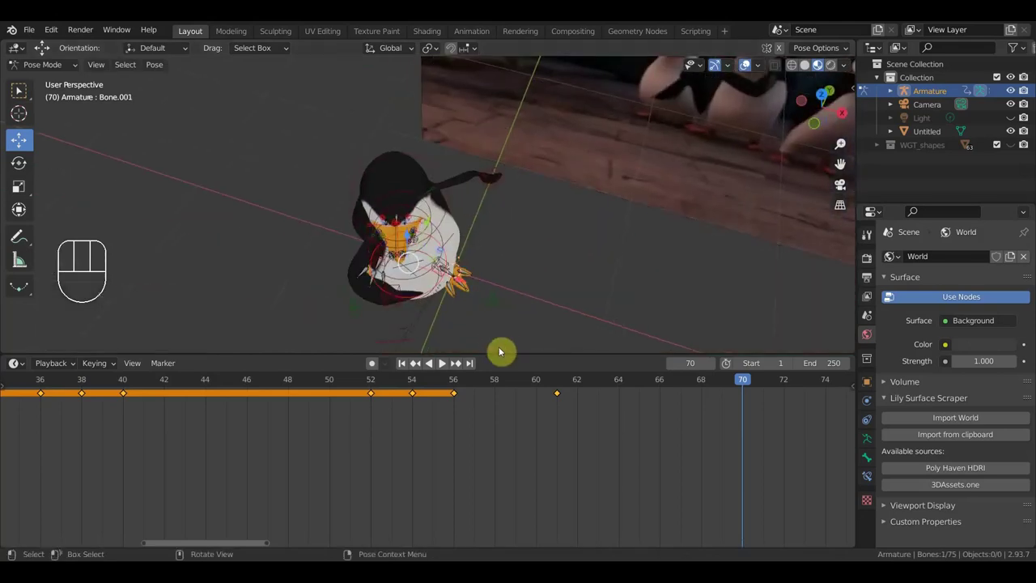
{"action": "left_click_drag", "start_coordinate": [598, 310], "coordinate": [766, 214]}
{"action": "middle_click", "coordinate": [630, 275]}
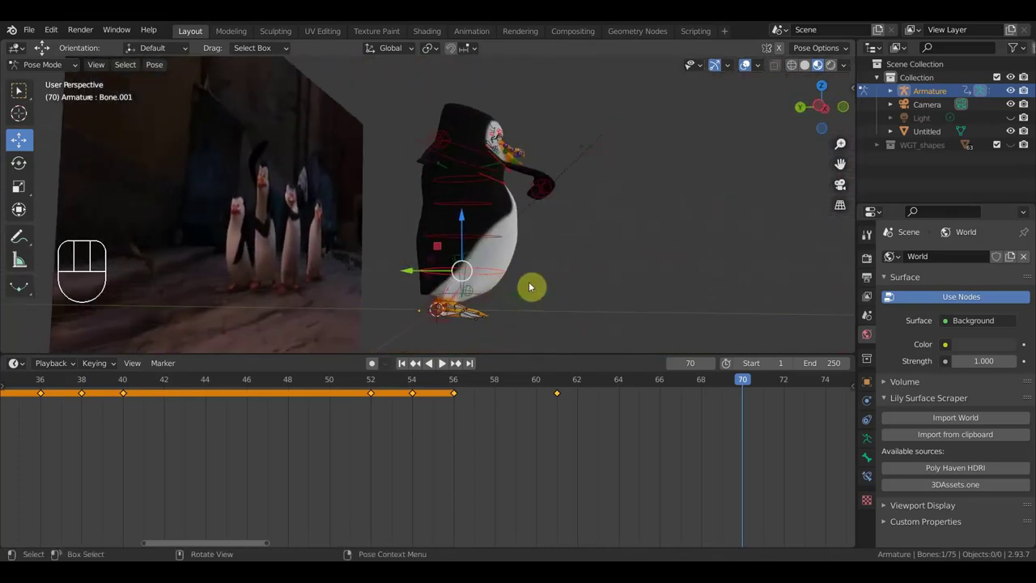
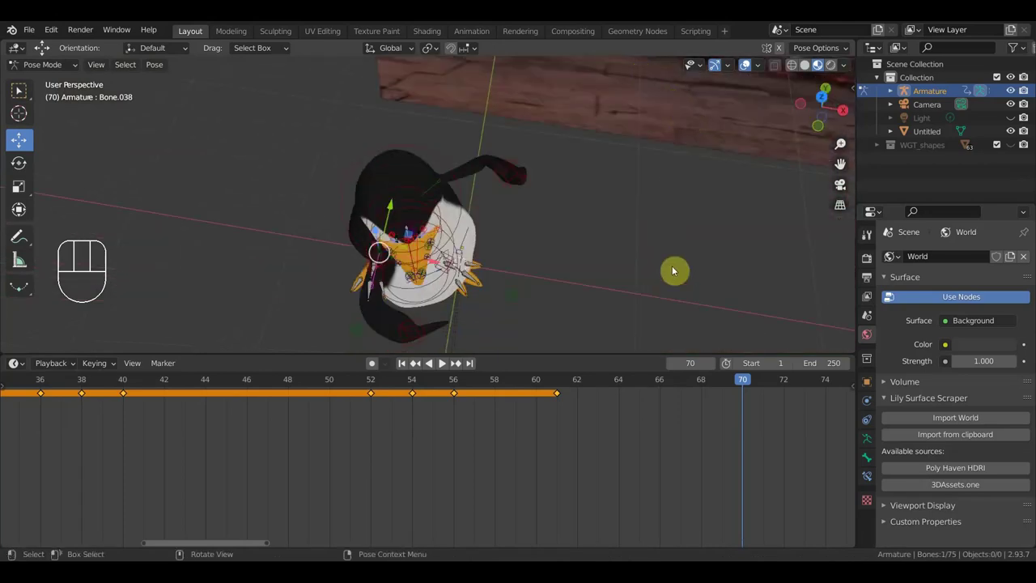
{"action": "key", "text": "r"}
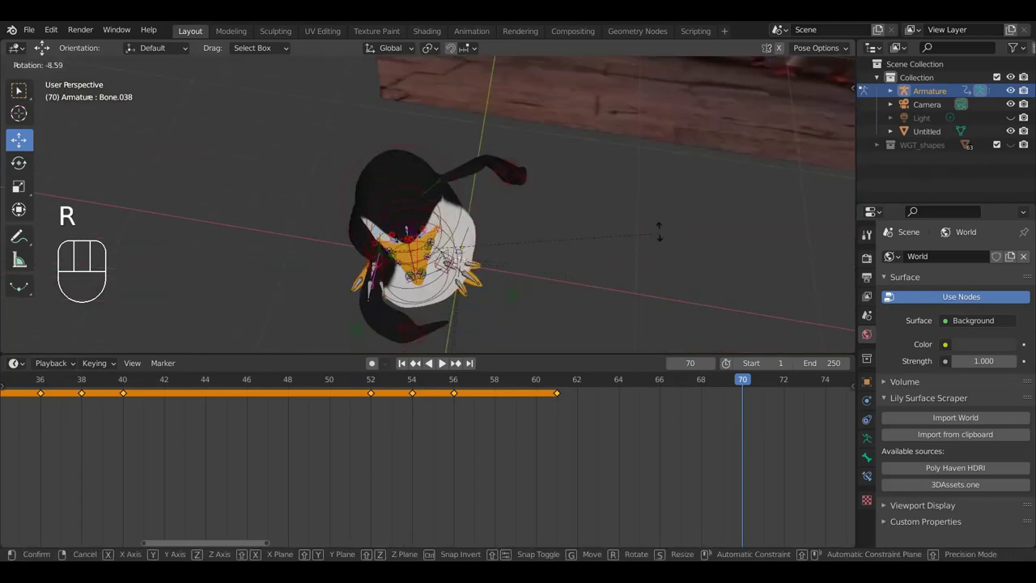
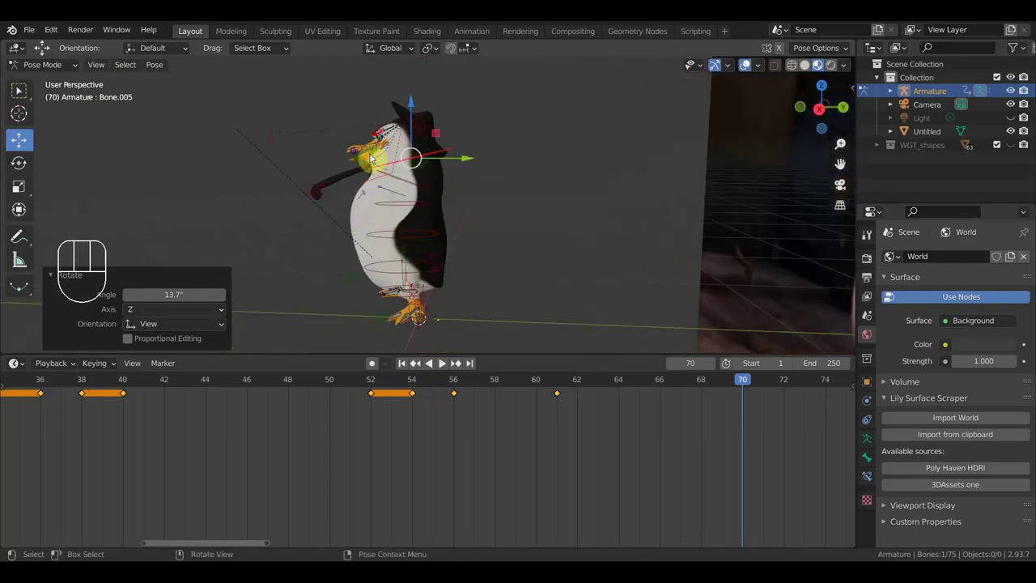
- Turn the head bone to finish the frame-70 pose, then jump back to frame 54 to check it
{"action": "left_click", "coordinate": [361, 101]}
{"action": "key", "text": "r"}
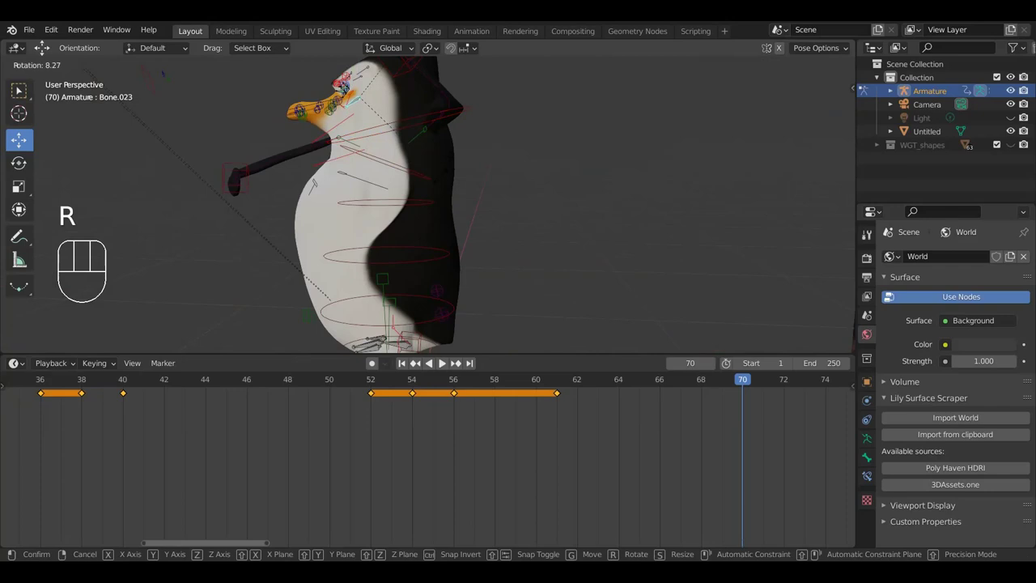
{"action": "left_click", "coordinate": [446, 177]}
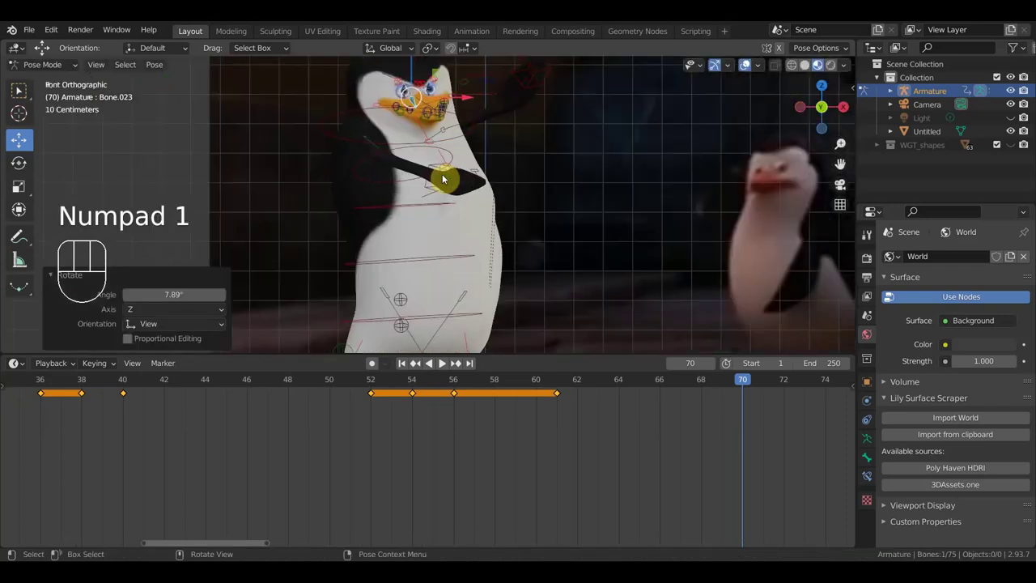
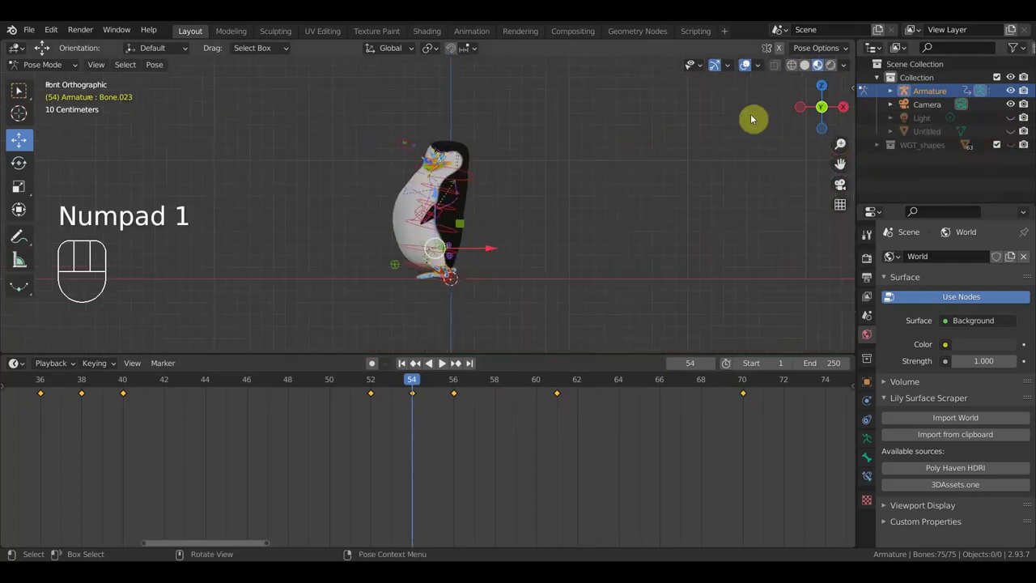
{"action": "left_click", "coordinate": [748, 70]}
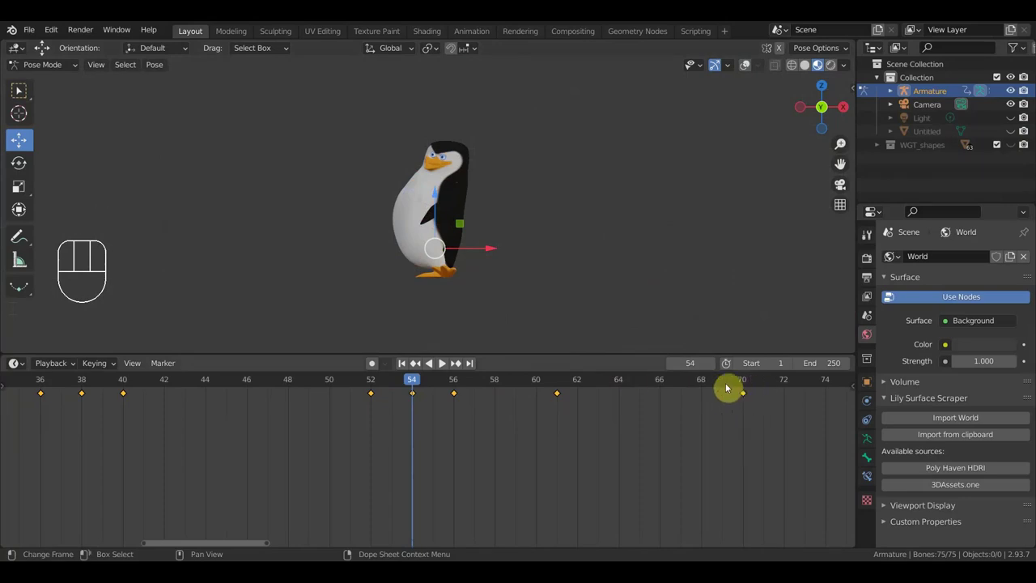
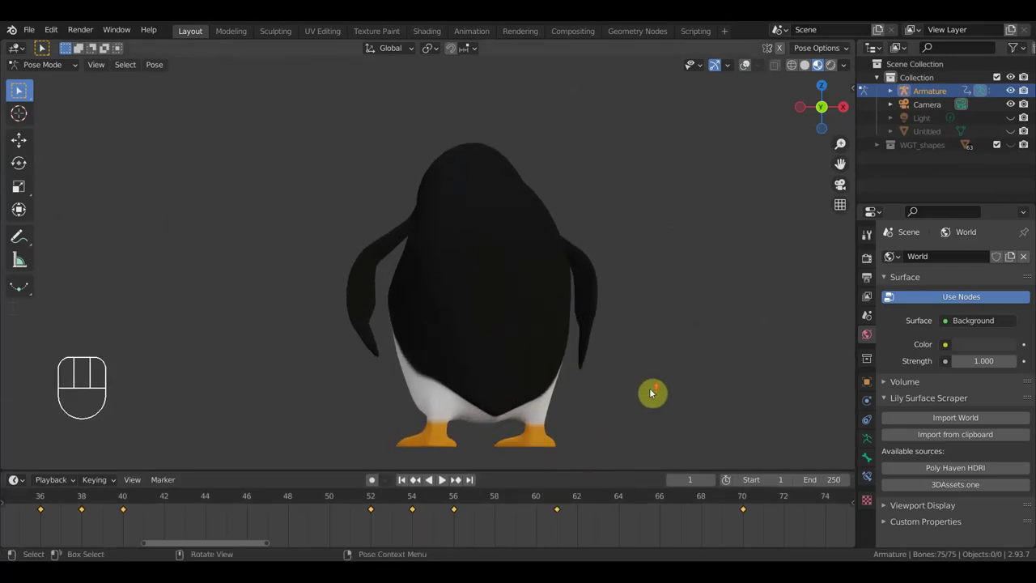
- Play back the dance animation from the start after a slight orbit
{"action": "left_click_drag", "start_coordinate": [700, 385], "coordinate": [666, 356]}
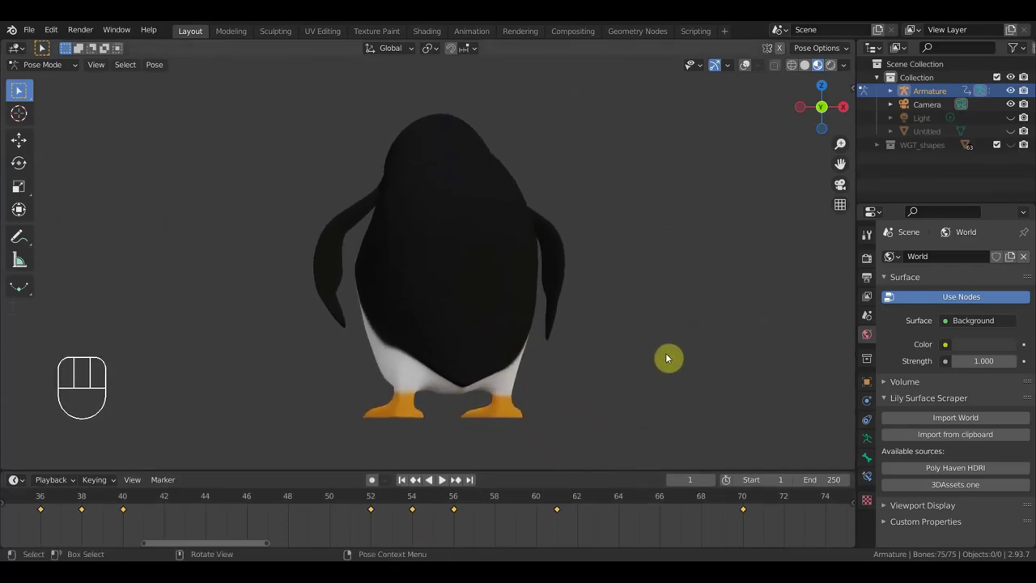
{"action": "key", "text": "space"}
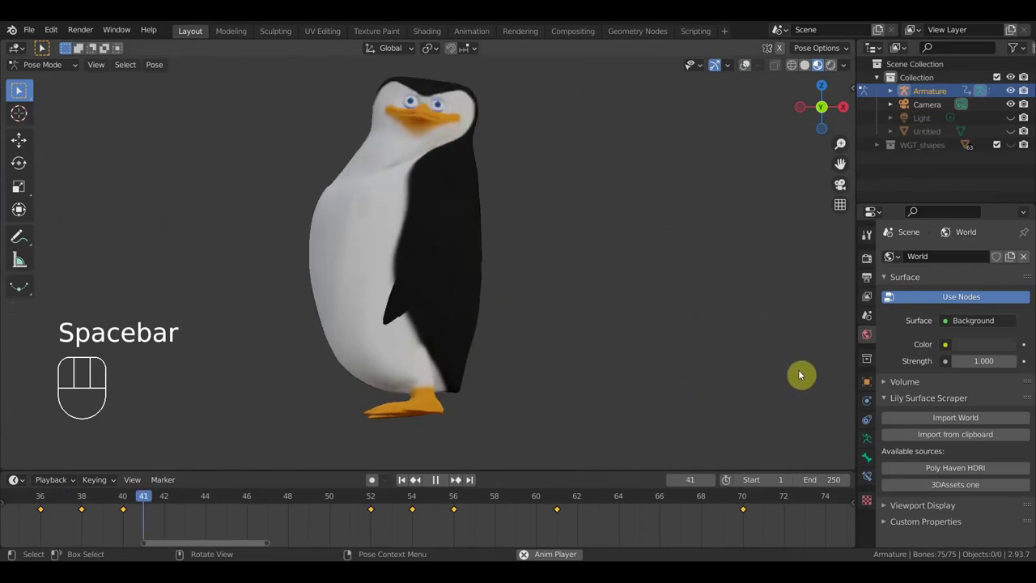
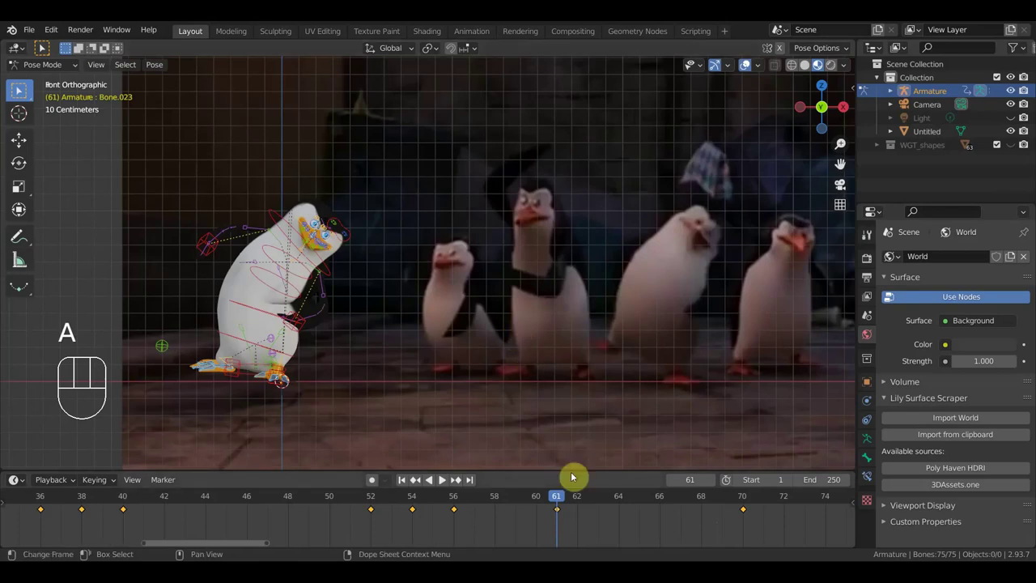
- Duplicate the frame-61 key to frame 66 in the Dope Sheet and scrub to frame 64
{"action": "left_click_drag", "start_coordinate": [592, 534], "coordinate": [546, 499]}
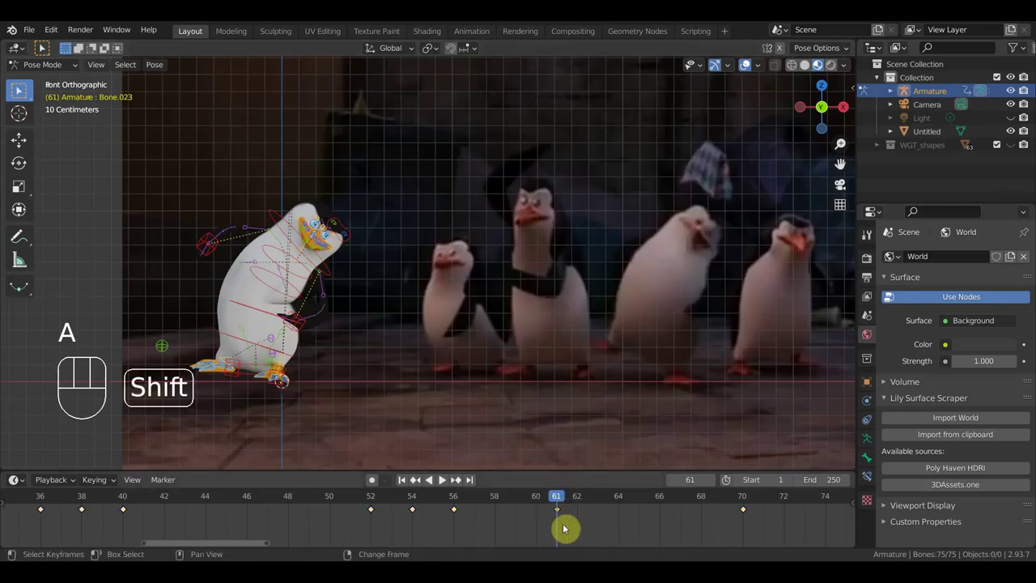
{"action": "key", "text": "ctrl+shift+d"}
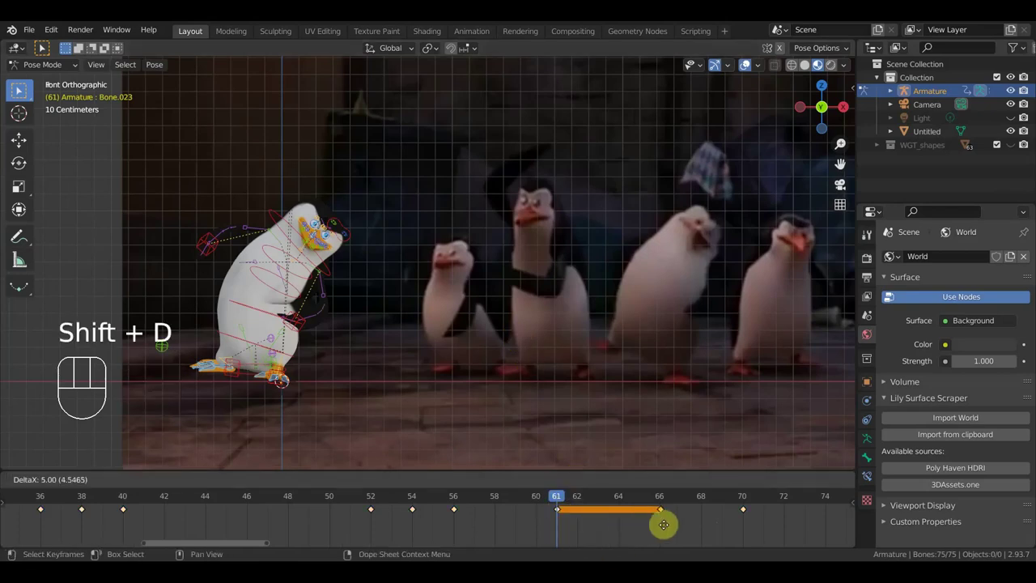
{"action": "left_click", "coordinate": [663, 499]}
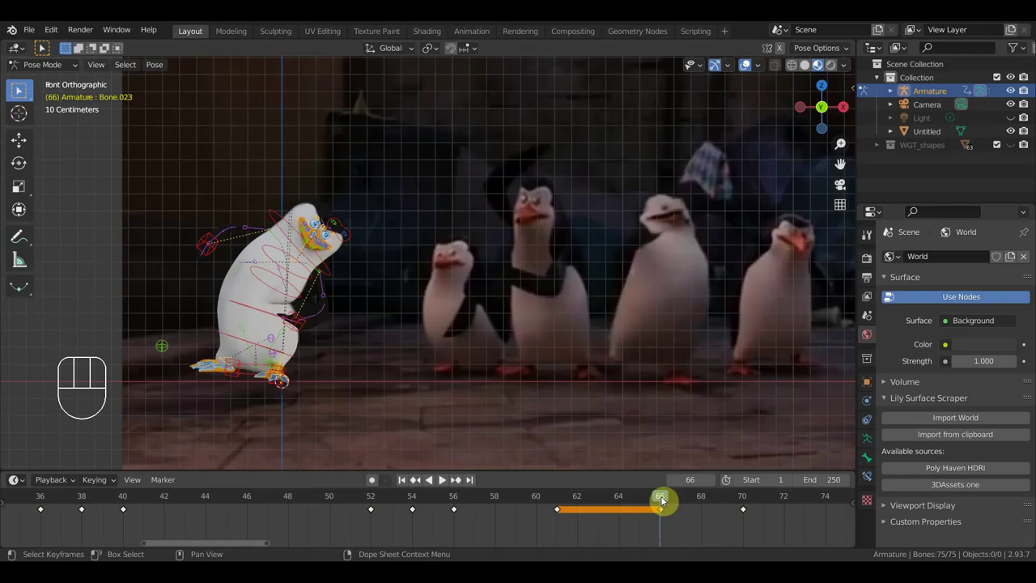
{"action": "left_click_drag", "start_coordinate": [659, 501], "coordinate": [627, 510]}
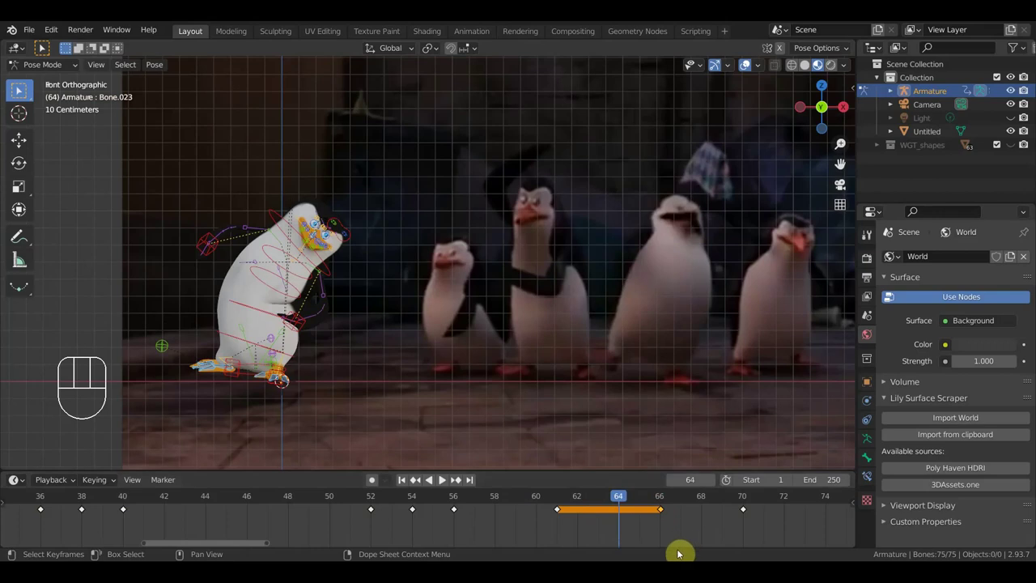
- Delete the duplicate keyframe at 66, leaving only the keys at 61 and 70
{"action": "left_click_drag", "start_coordinate": [673, 535], "coordinate": [654, 503]}
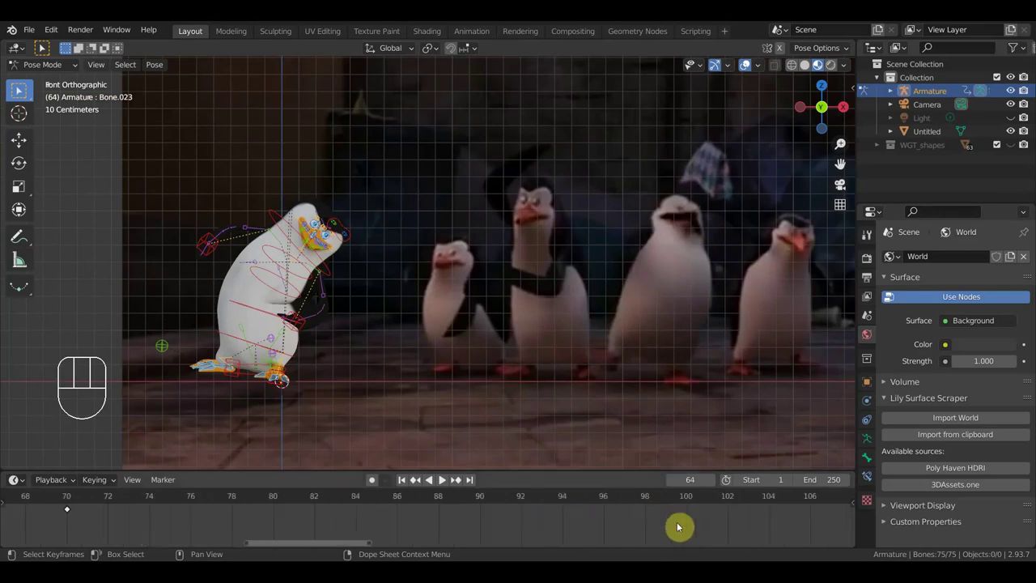
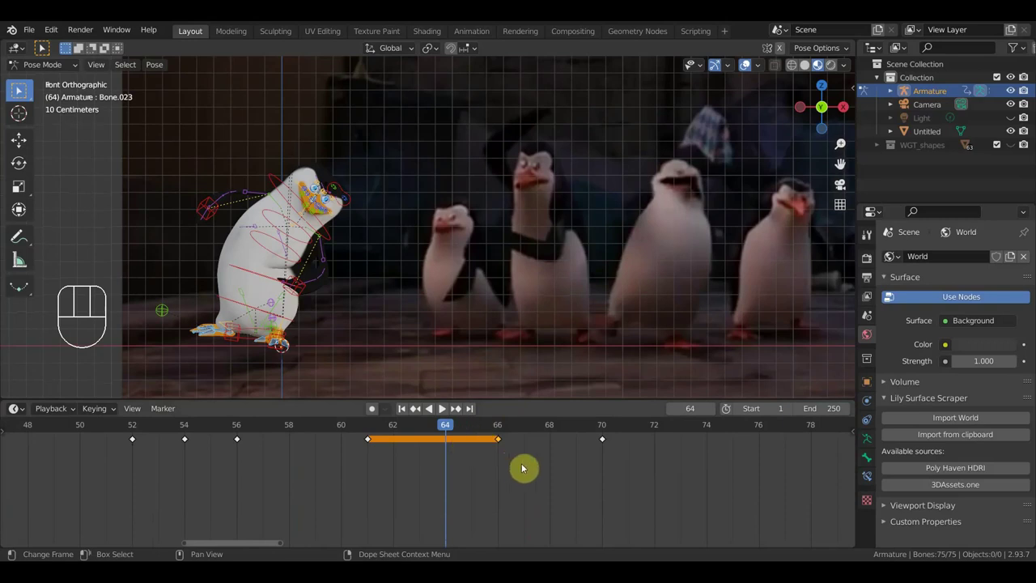
{"action": "left_click_drag", "start_coordinate": [510, 454], "coordinate": [504, 446]}
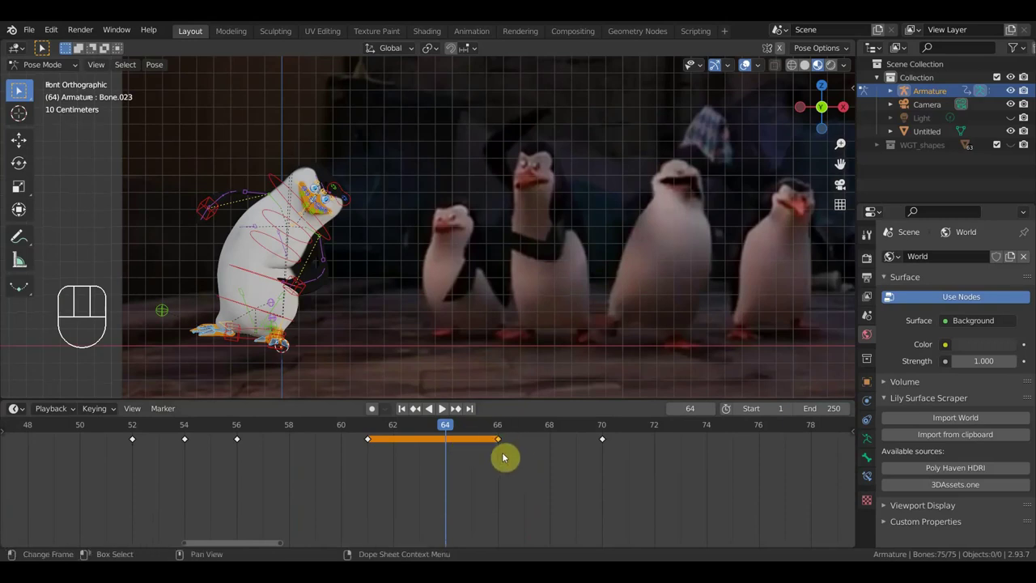
{"action": "key", "text": "Delete"}
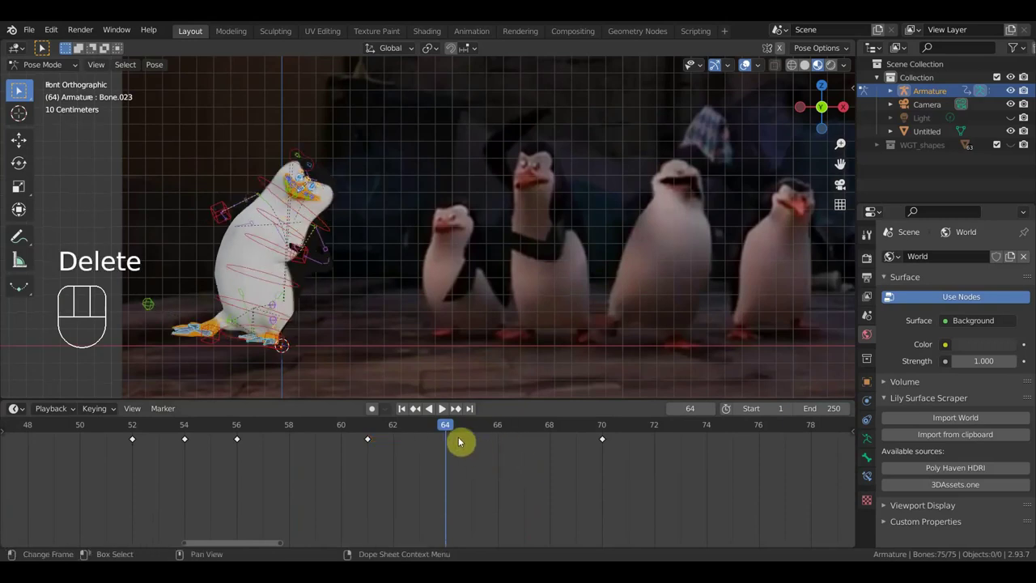
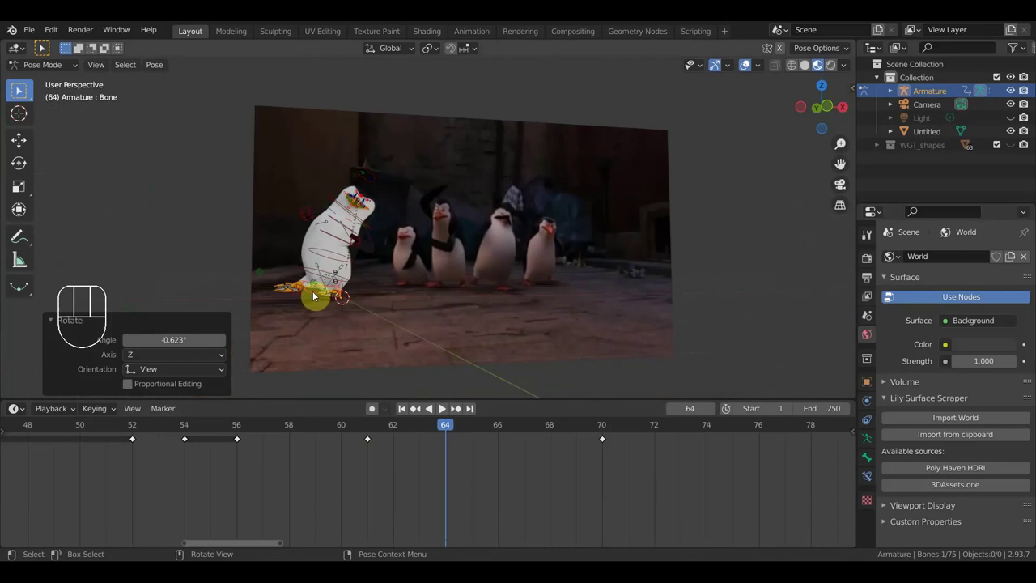
- Rotate Bone.017 to raise the penguin's upper body toward the reference pose
{"action": "left_click", "coordinate": [261, 324]}
{"action": "left_click_drag", "start_coordinate": [292, 345], "coordinate": [229, 353]}
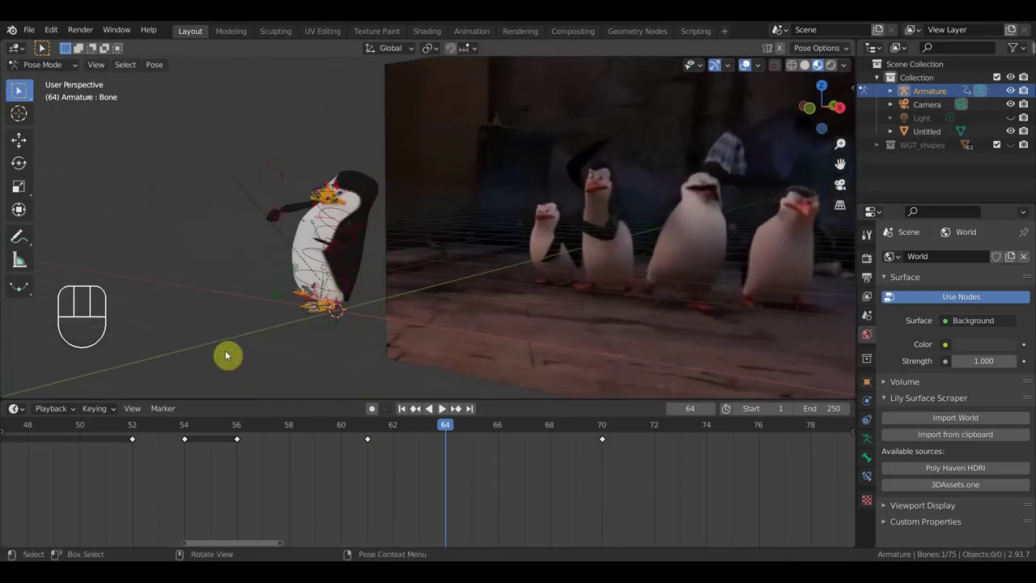
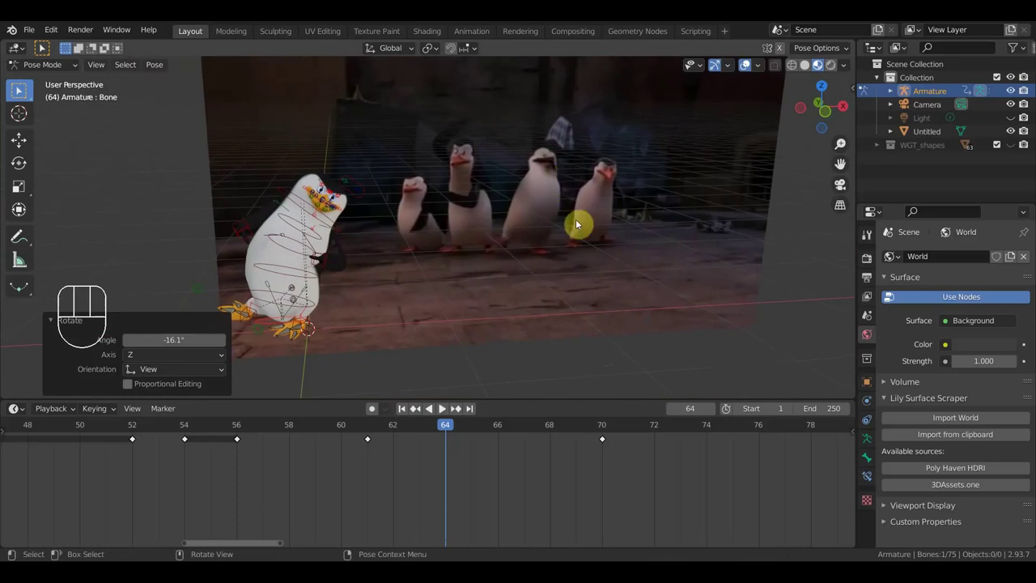
{"action": "left_click_drag", "start_coordinate": [545, 271], "coordinate": [604, 264]}
{"action": "left_click_drag", "start_coordinate": [356, 364], "coordinate": [308, 377]}
{"action": "left_click", "coordinate": [314, 321]}
{"action": "left_click_drag", "start_coordinate": [393, 358], "coordinate": [389, 62]}
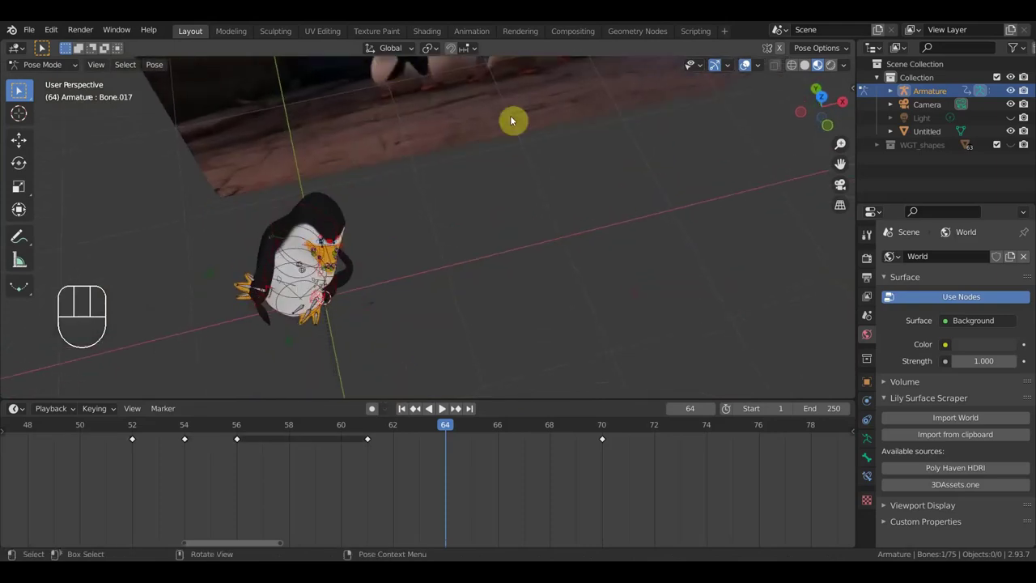
{"action": "key", "text": "r"}
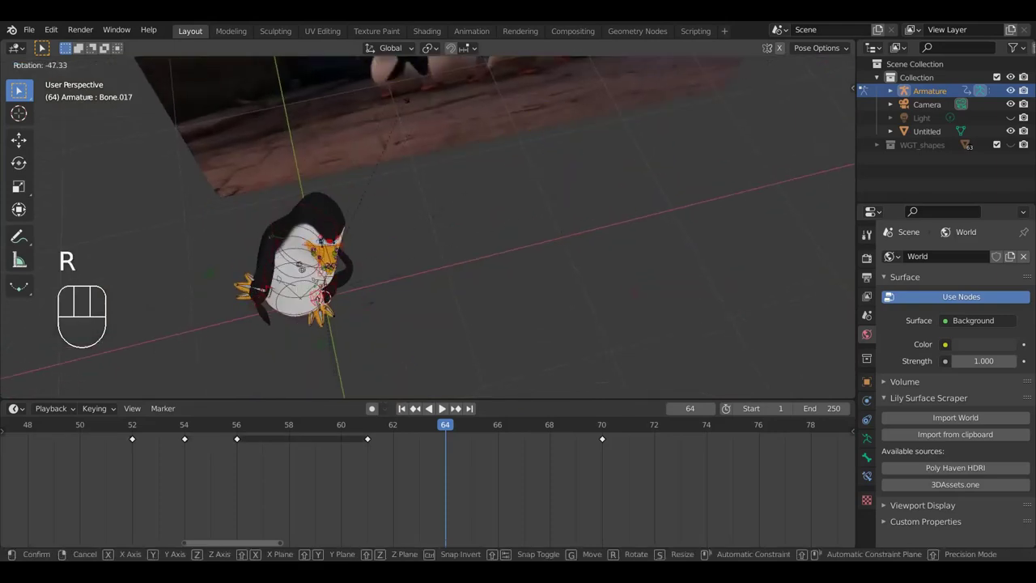
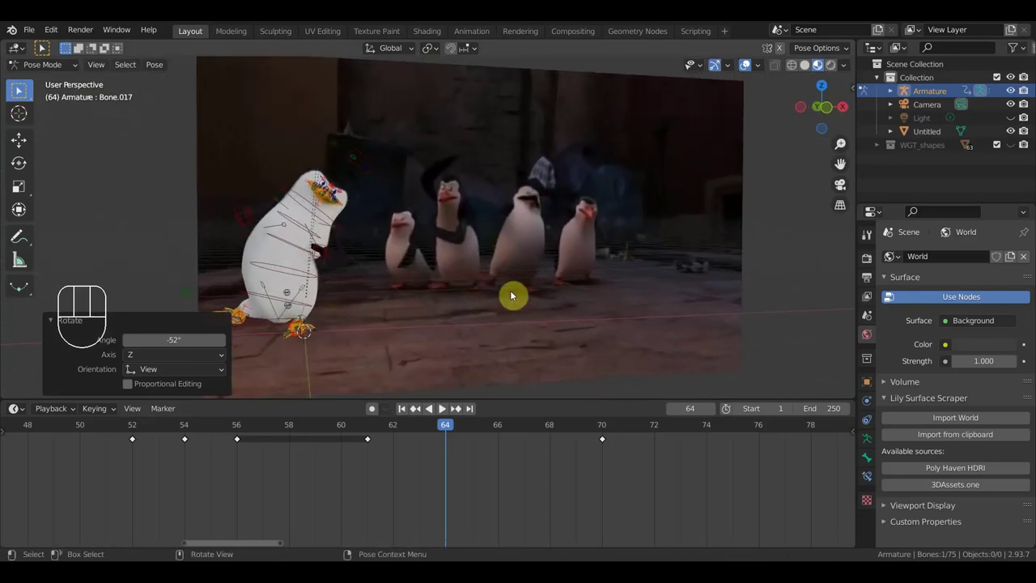
{"action": "key", "text": "r"}
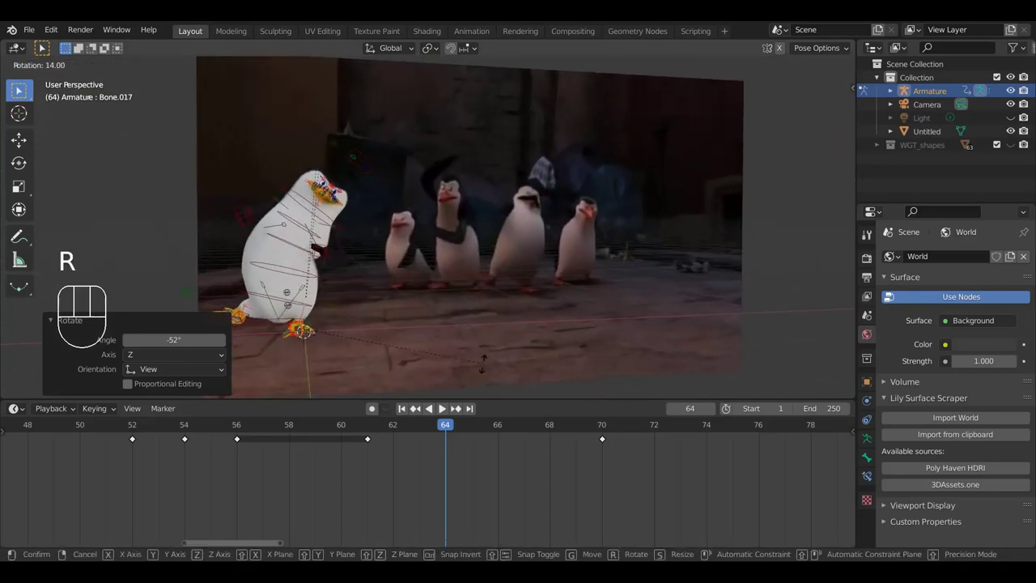
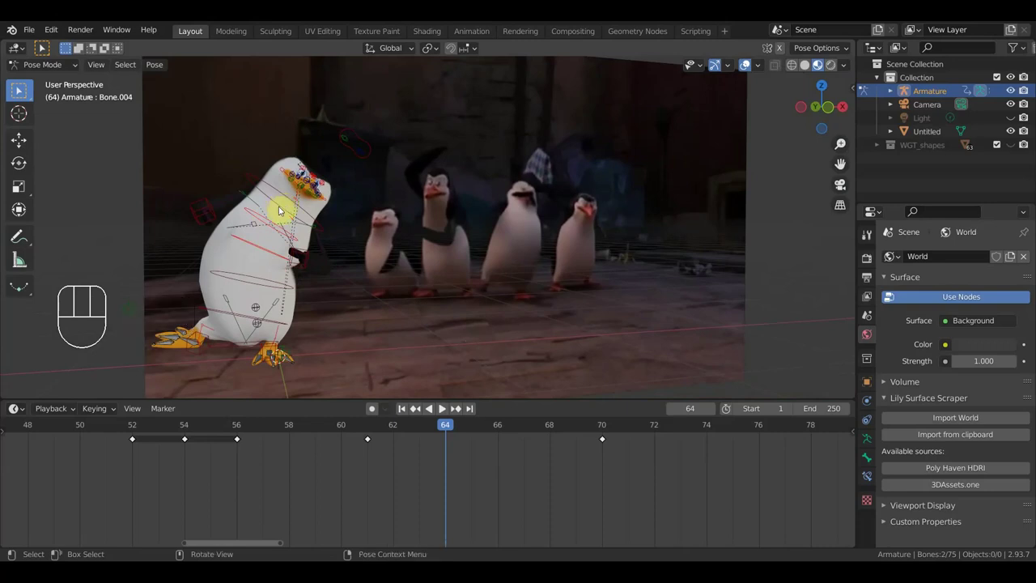
- Clear location and rotation on the selected bones, then move Bone.049 into an upright stance
{"action": "left_click", "coordinate": [286, 206]}
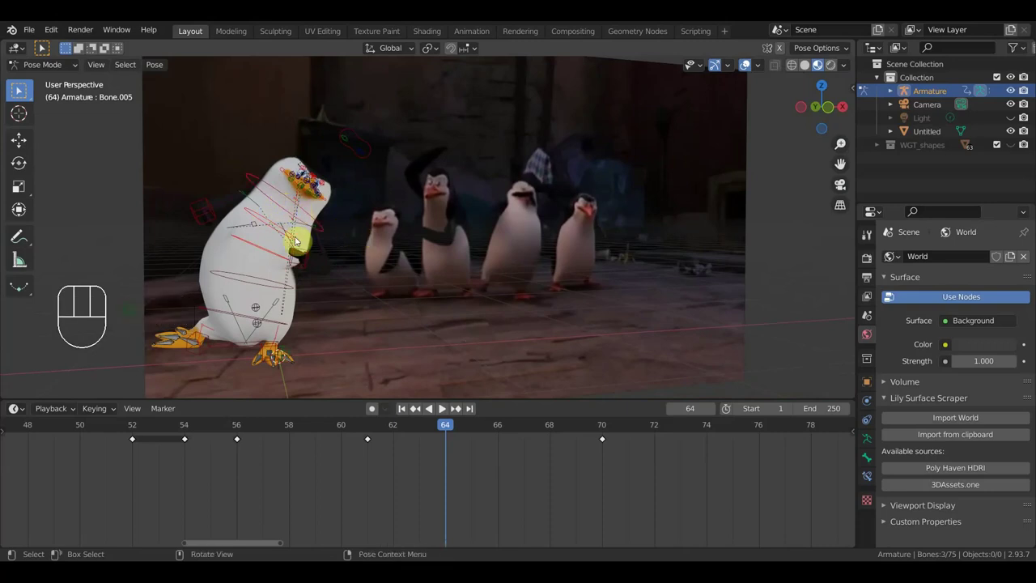
{"action": "key", "text": "alt+g"}
{"action": "key", "text": "alt+r"}
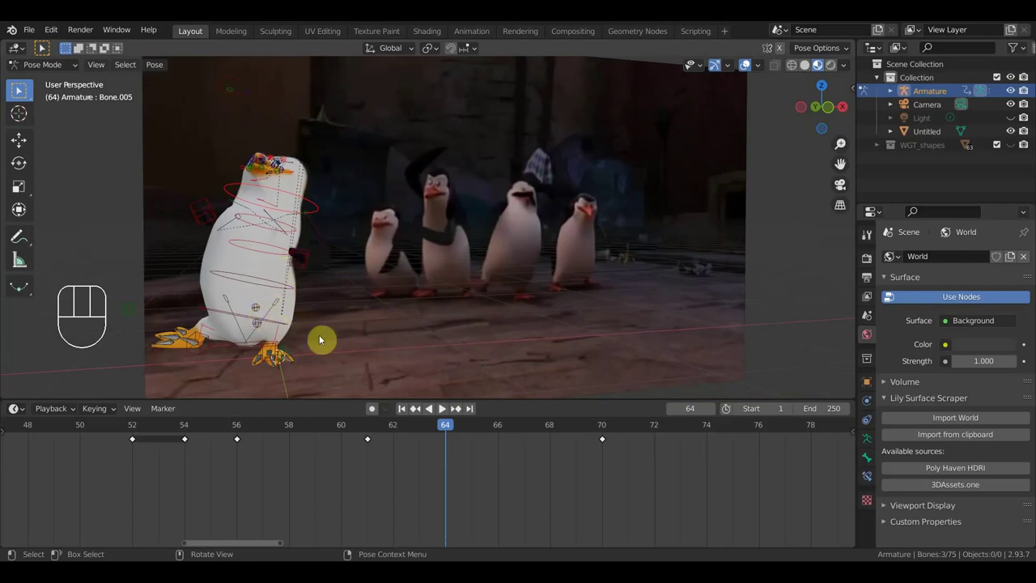
{"action": "key", "text": "a"}
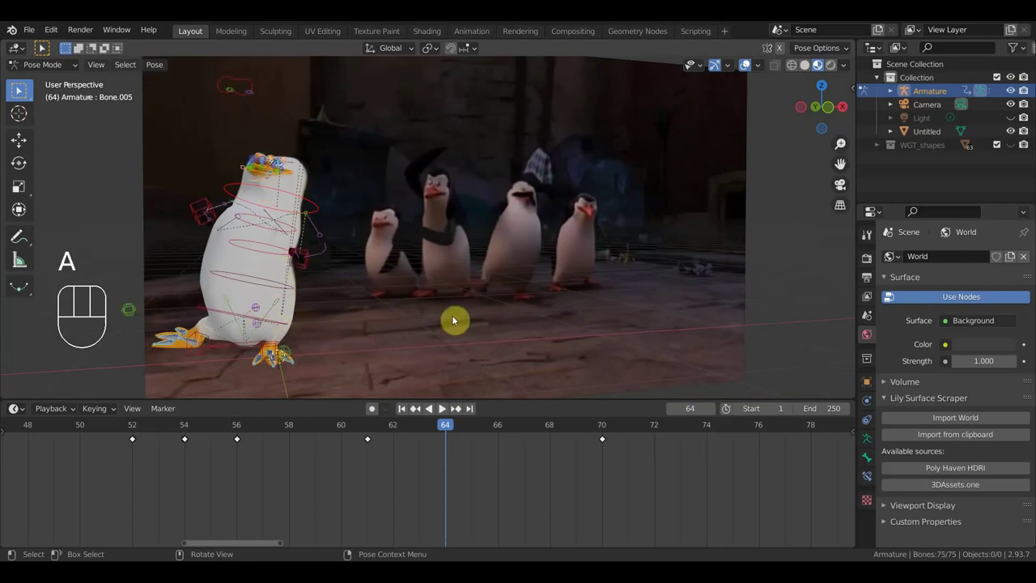
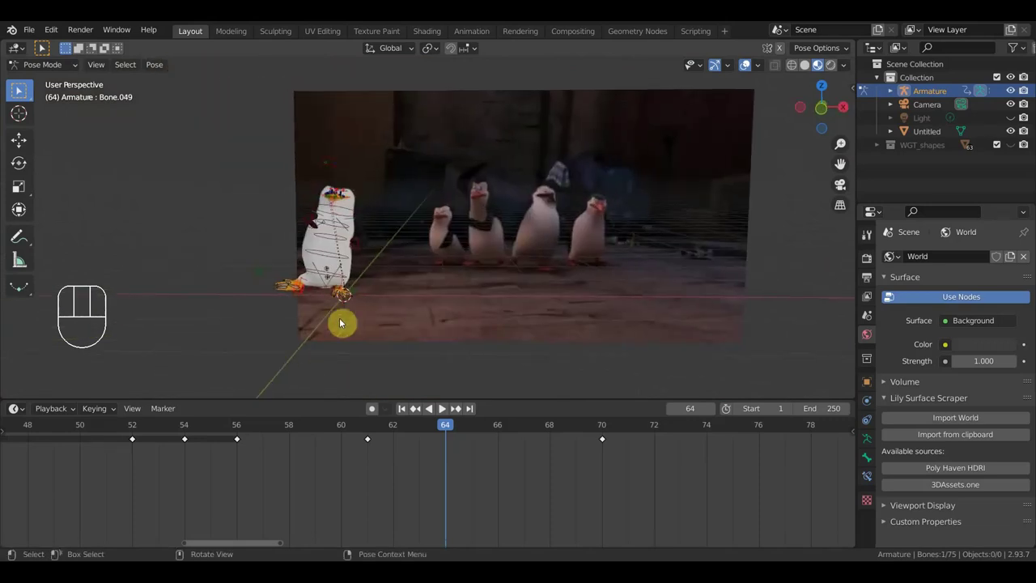
{"action": "key", "text": "g"}
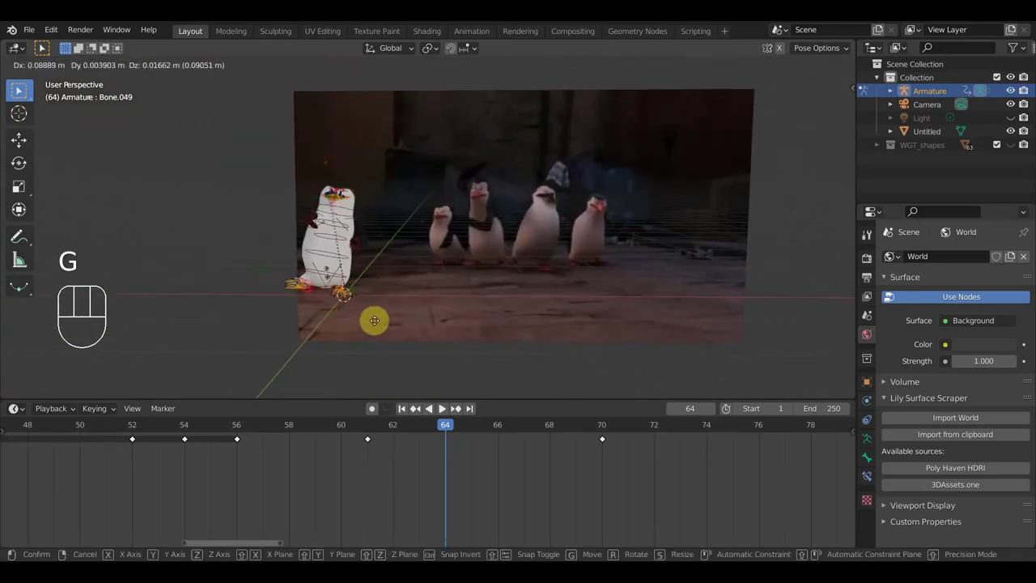
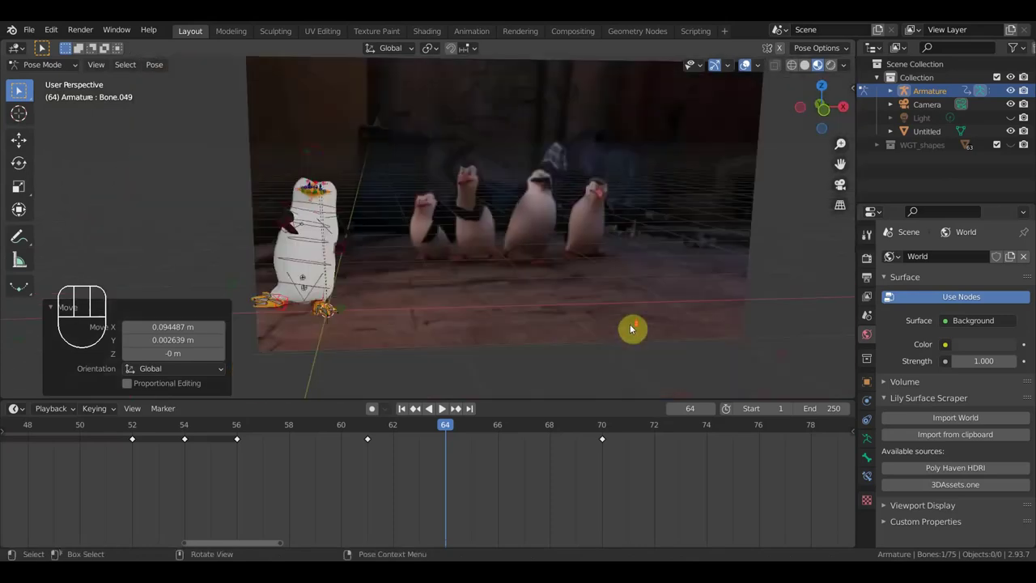
{"action": "left_click_drag", "start_coordinate": [562, 332], "coordinate": [683, 336]}
{"action": "scroll", "scroll_direction": "up", "scroll_amount": 3}
{"action": "left_click_drag", "start_coordinate": [609, 358], "coordinate": [421, 344]}
{"action": "scroll", "scroll_direction": "down", "scroll_amount": 3}
{"action": "scroll", "scroll_direction": "up", "scroll_amount": 3}
{"action": "middle_click", "coordinate": [415, 346]}
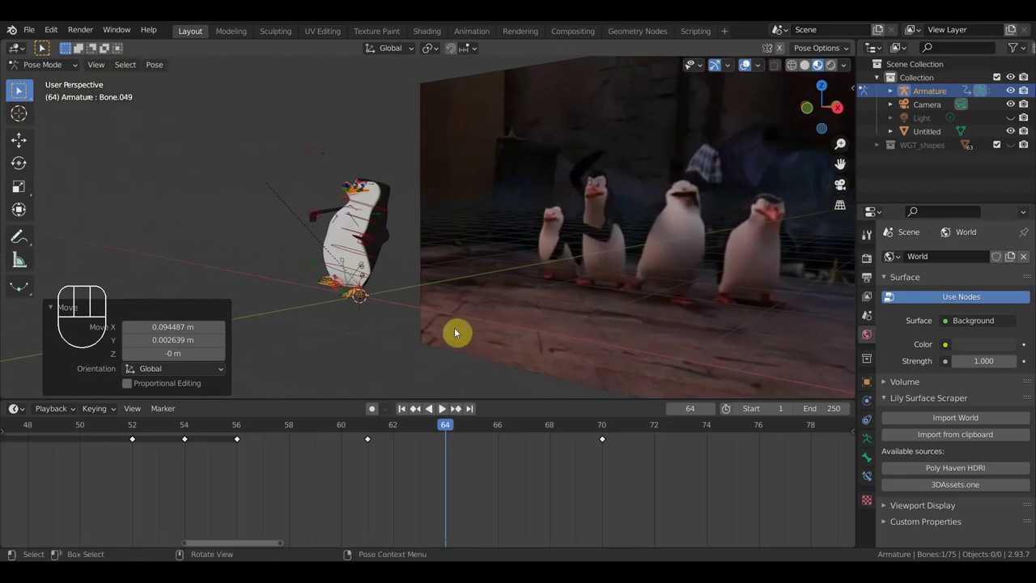
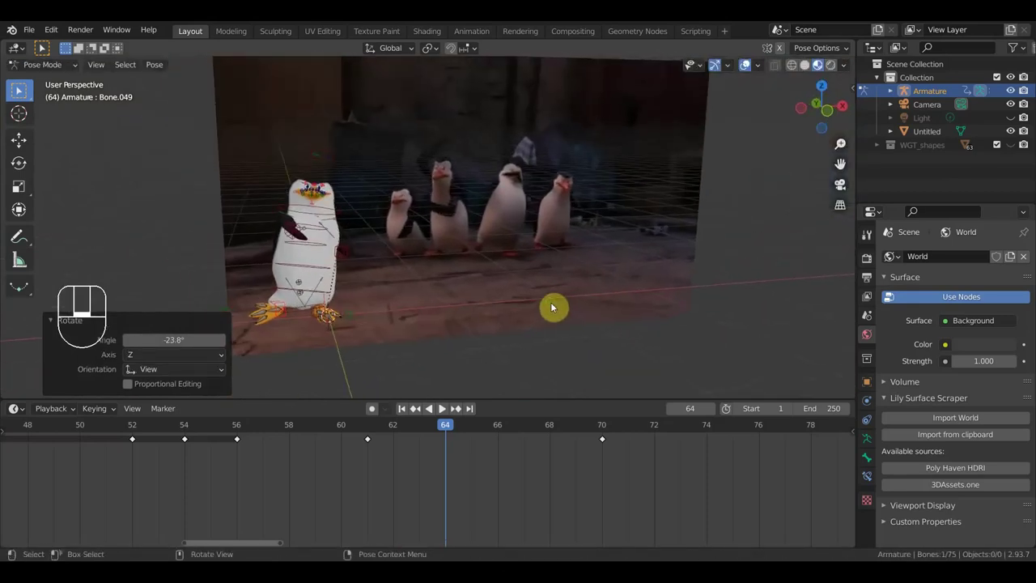
- Refine Bone.049 and the root bone positions so the frame-64 pose stands head-raised
{"action": "key", "text": "g"}
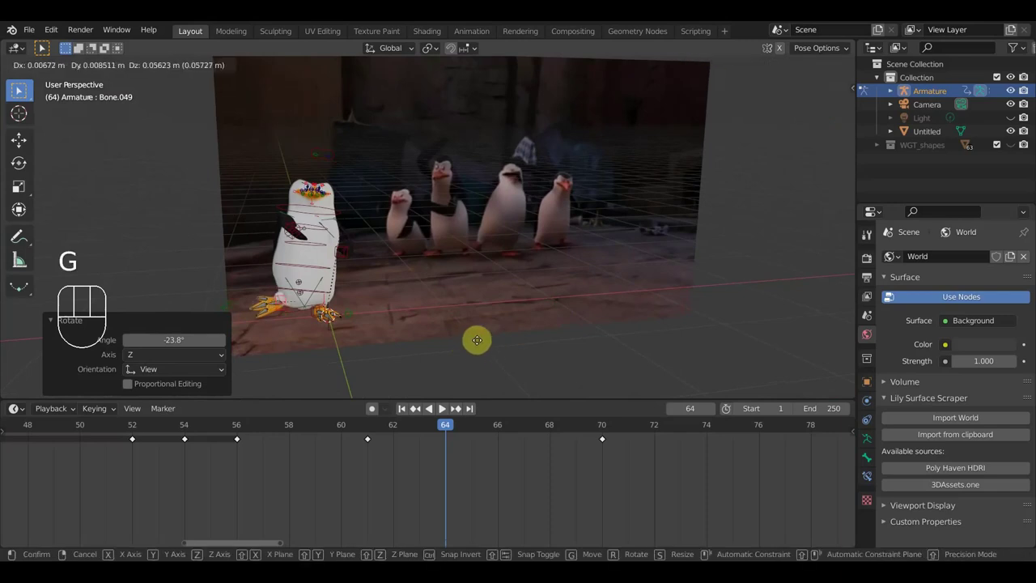
{"action": "left_click_drag", "start_coordinate": [486, 344], "coordinate": [469, 342]}
{"action": "left_click", "coordinate": [307, 317]}
{"action": "key", "text": "g"}
{"action": "left_click", "coordinate": [384, 304]}
{"action": "left_click_drag", "start_coordinate": [425, 320], "coordinate": [420, 311]}
{"action": "left_click_drag", "start_coordinate": [405, 312], "coordinate": [539, 321]}
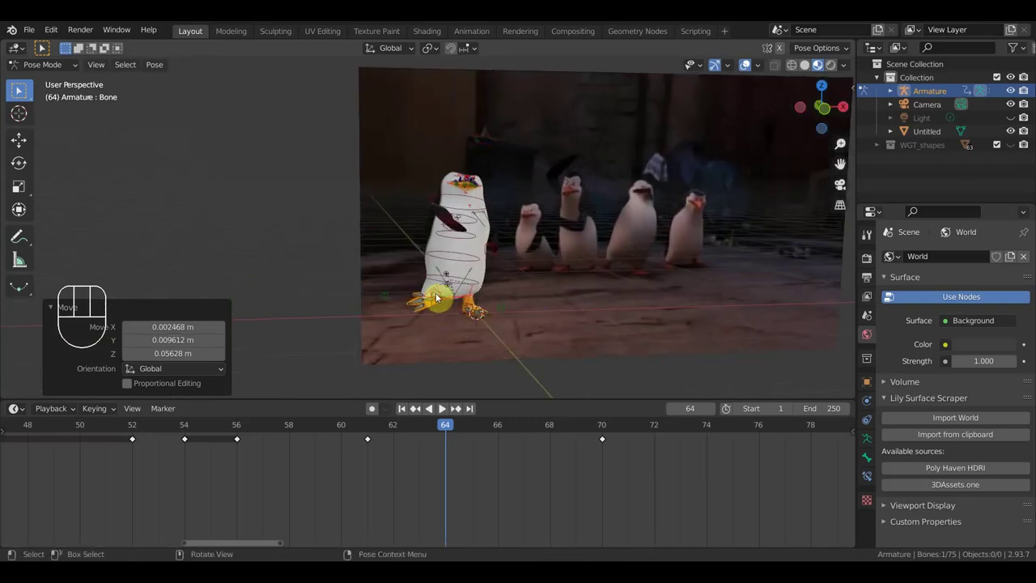
{"action": "left_click_drag", "start_coordinate": [559, 337], "coordinate": [691, 343]}
{"action": "key", "text": "g"}
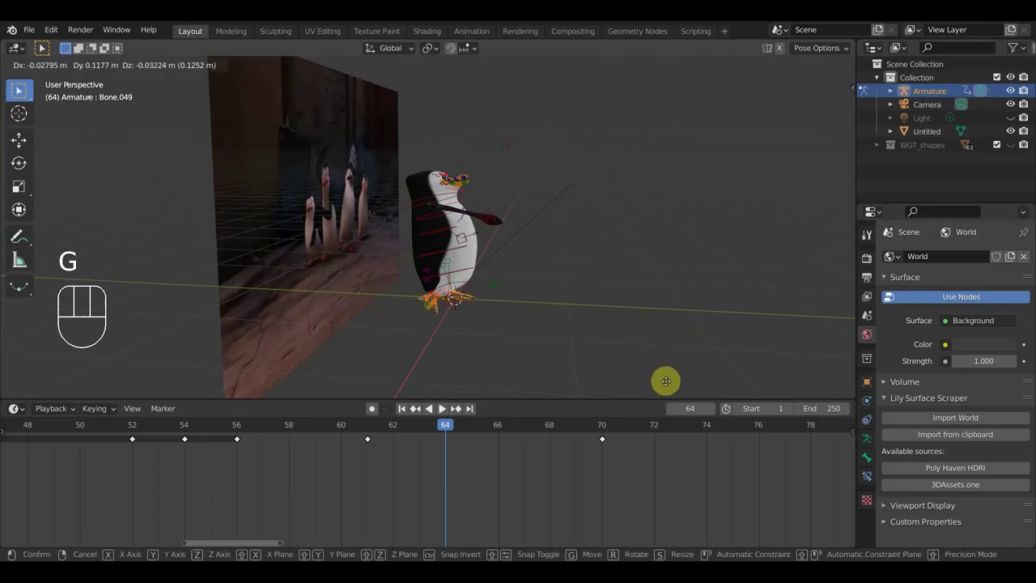
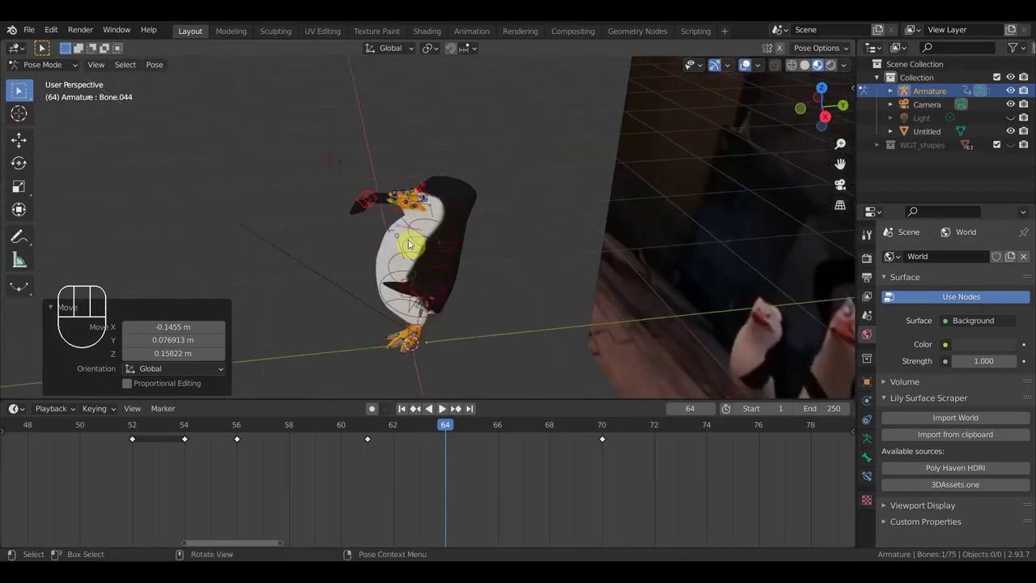
{"action": "key", "text": "g"}
{"action": "left_click_drag", "start_coordinate": [520, 252], "coordinate": [649, 237]}
{"action": "middle_click", "coordinate": [510, 303]}
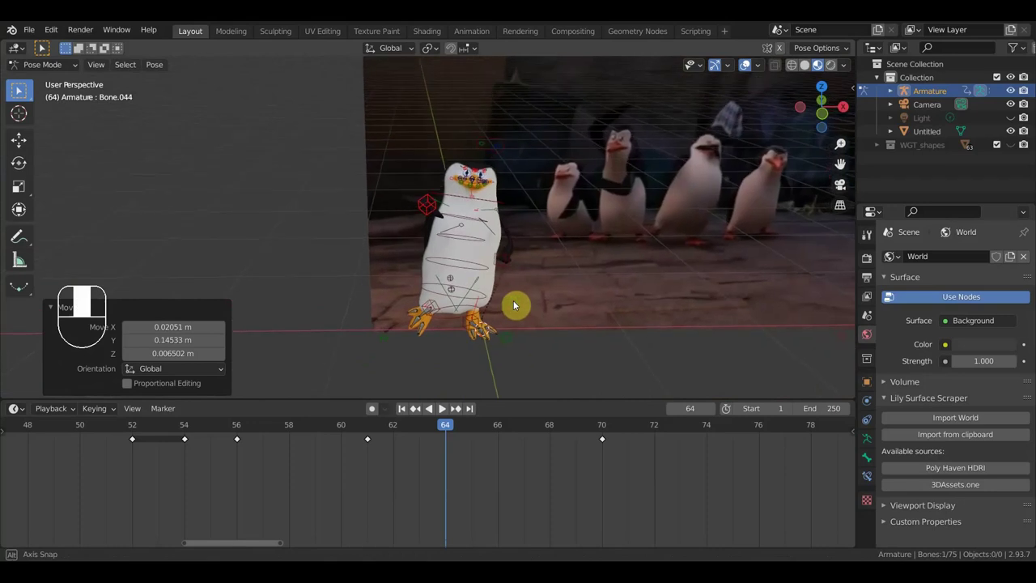
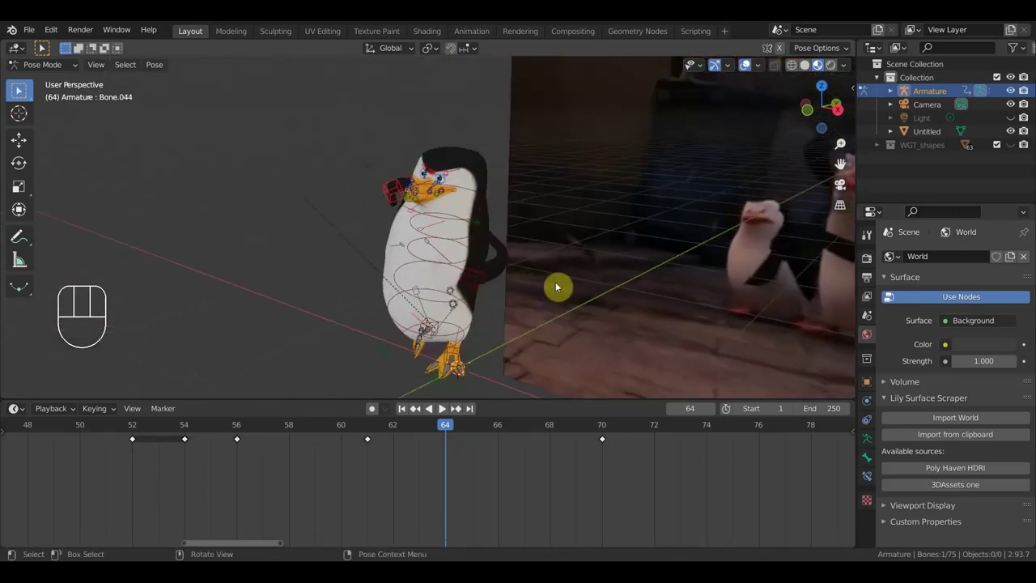
- Nudge a body bone, undo the misplaced move, and rotate it into the wing-and-body pose
{"action": "key", "text": "g"}
{"action": "left_click", "coordinate": [521, 308]}
{"action": "left_click_drag", "start_coordinate": [581, 291], "coordinate": [630, 273]}
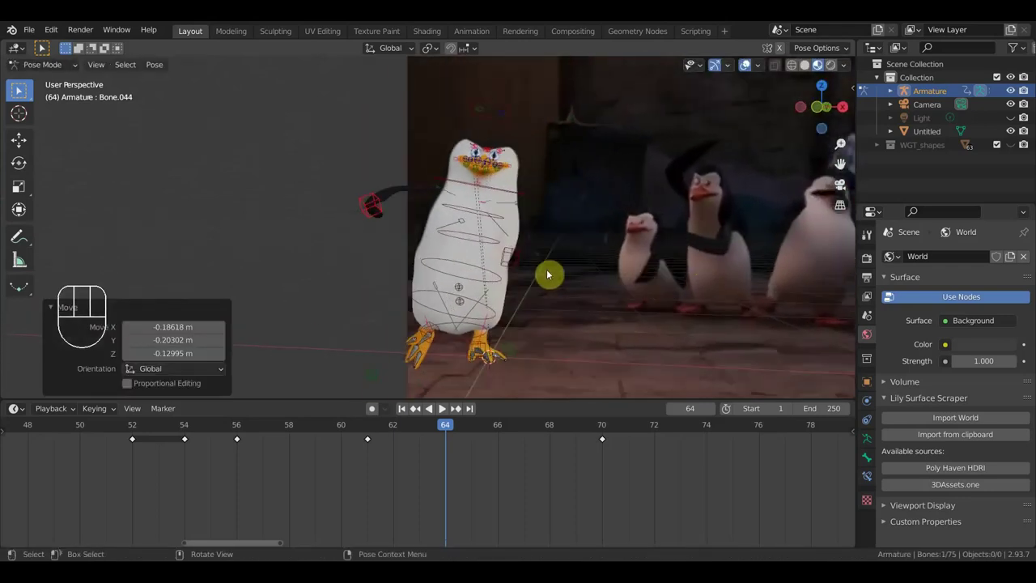
{"action": "left_click_drag", "start_coordinate": [525, 265], "coordinate": [503, 265]}
{"action": "left_click", "coordinate": [502, 265]}
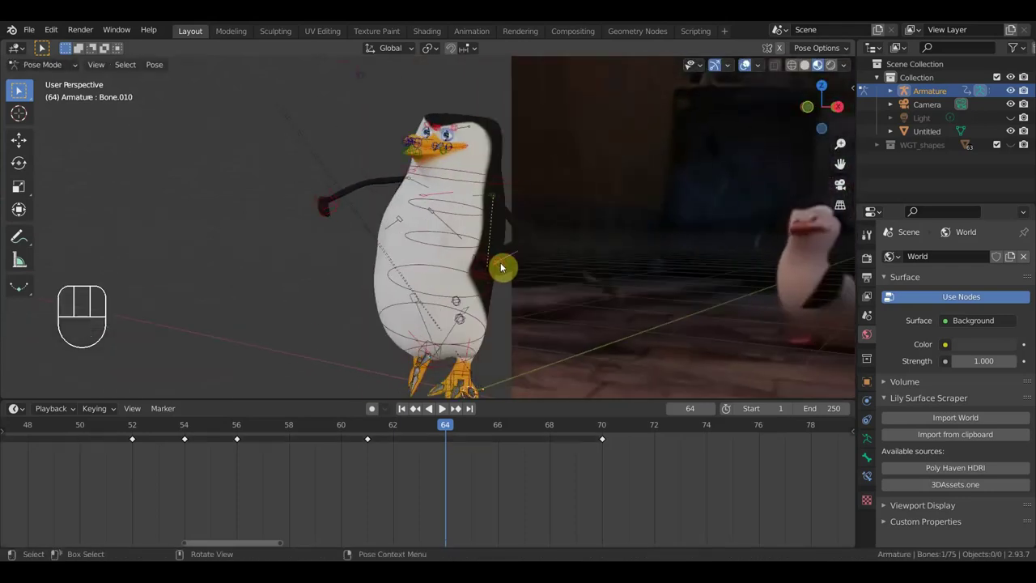
{"action": "key", "text": "g"}
{"action": "left_click", "coordinate": [538, 292]}
{"action": "key", "text": "ctrl+z"}
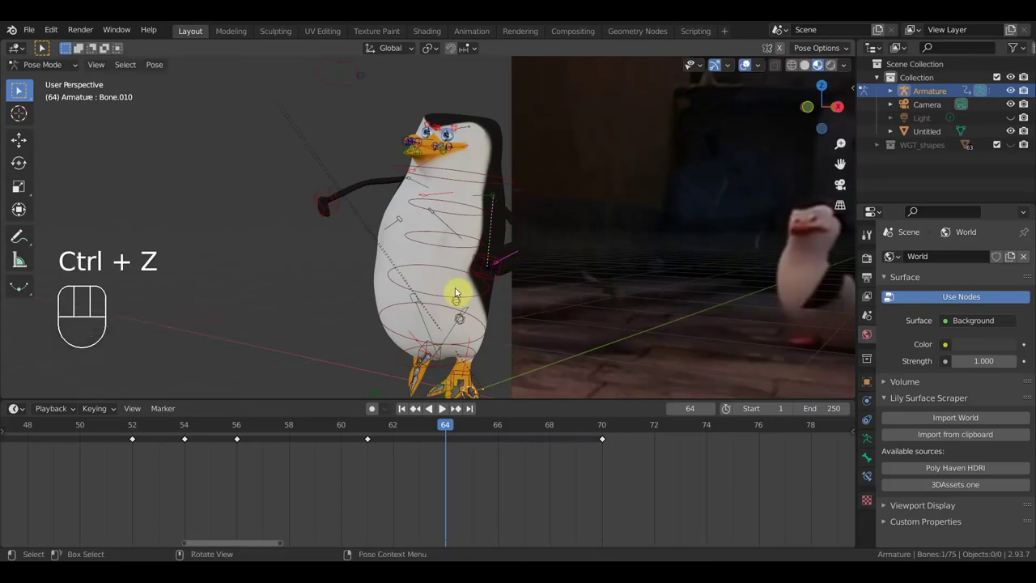
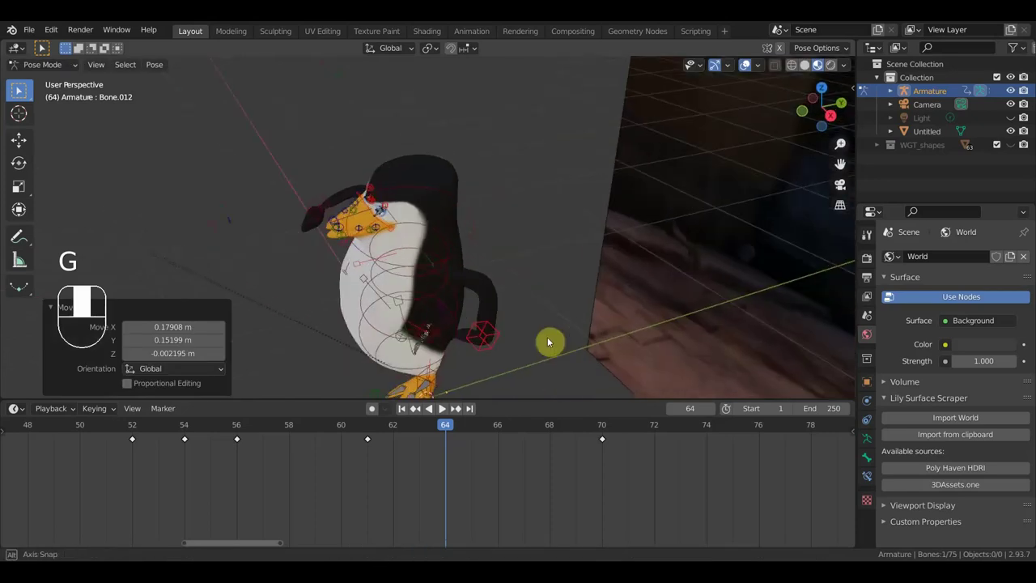
{"action": "key", "text": "r"}
- Move another bone to finish the pose, select all bones and call up keyframe insertion
{"action": "left_click", "coordinate": [538, 266]}
{"action": "key", "text": "g"}
{"action": "key", "text": "g"}
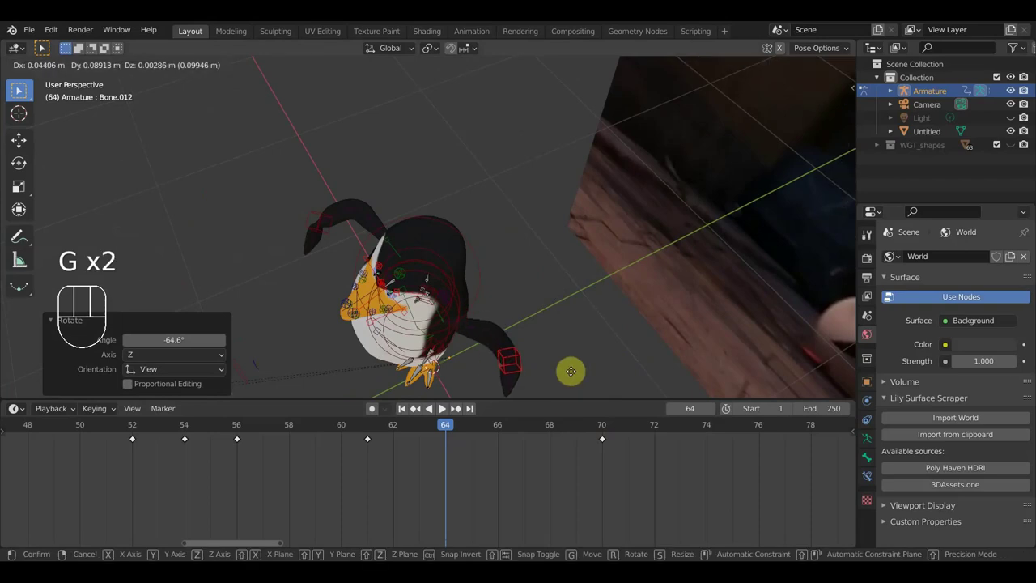
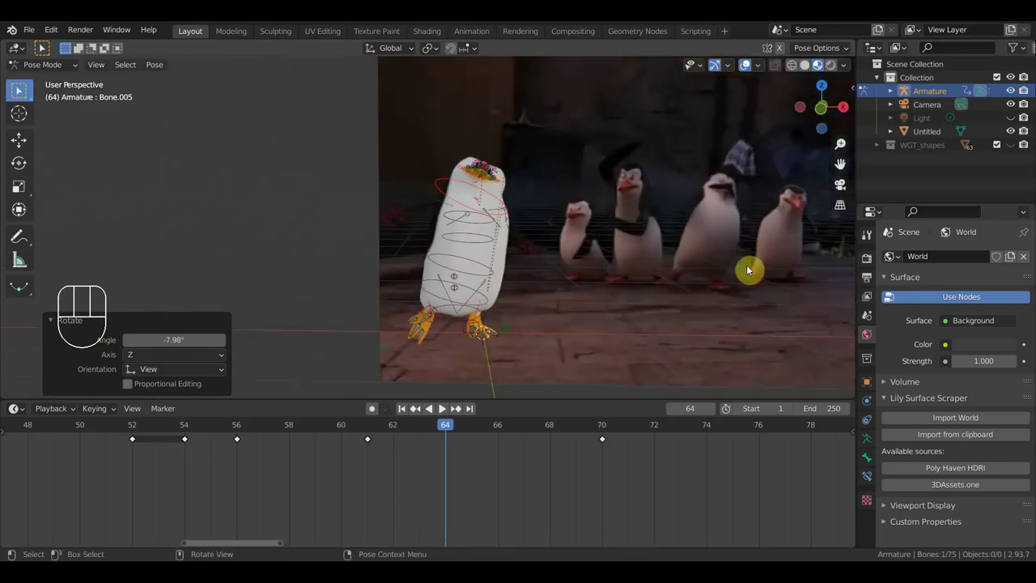
{"action": "key", "text": "a"}
{"action": "key", "text": "i"}
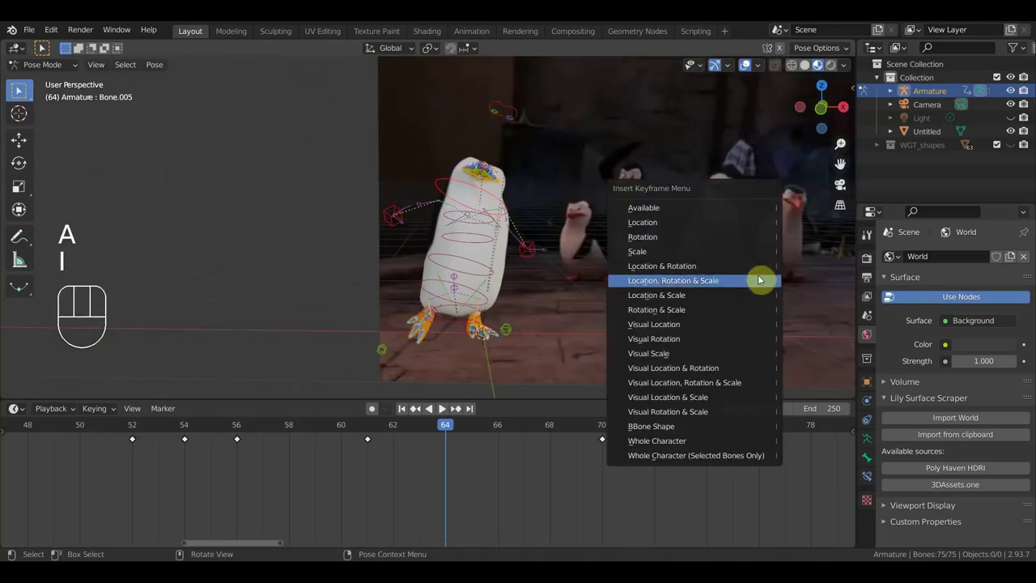
- Key Location, Rotation & Scale for all bones at frame 64 and jump to frame 70
{"action": "left_click_drag", "start_coordinate": [458, 426], "coordinate": [604, 438]}
{"action": "left_click", "coordinate": [453, 335]}
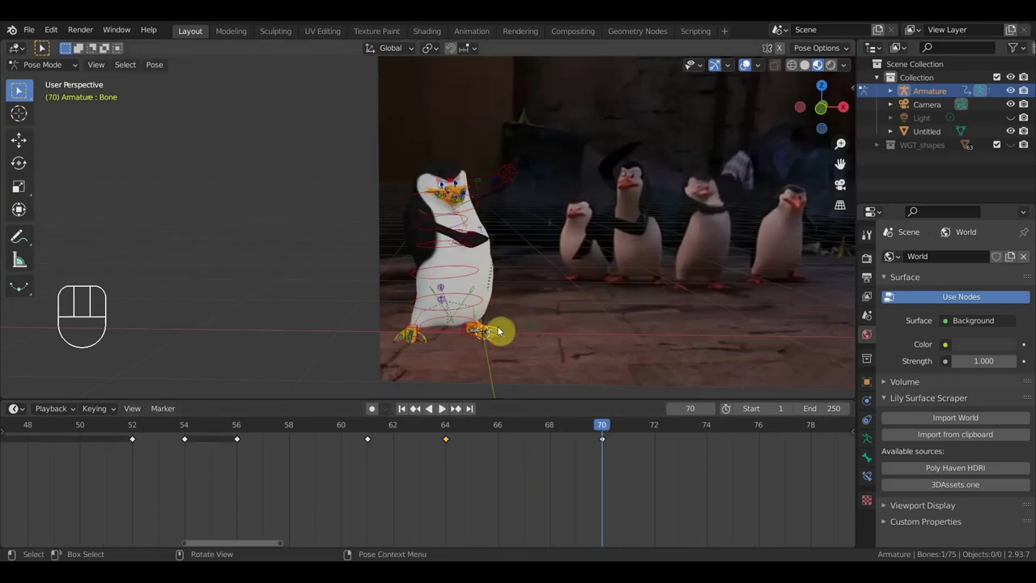
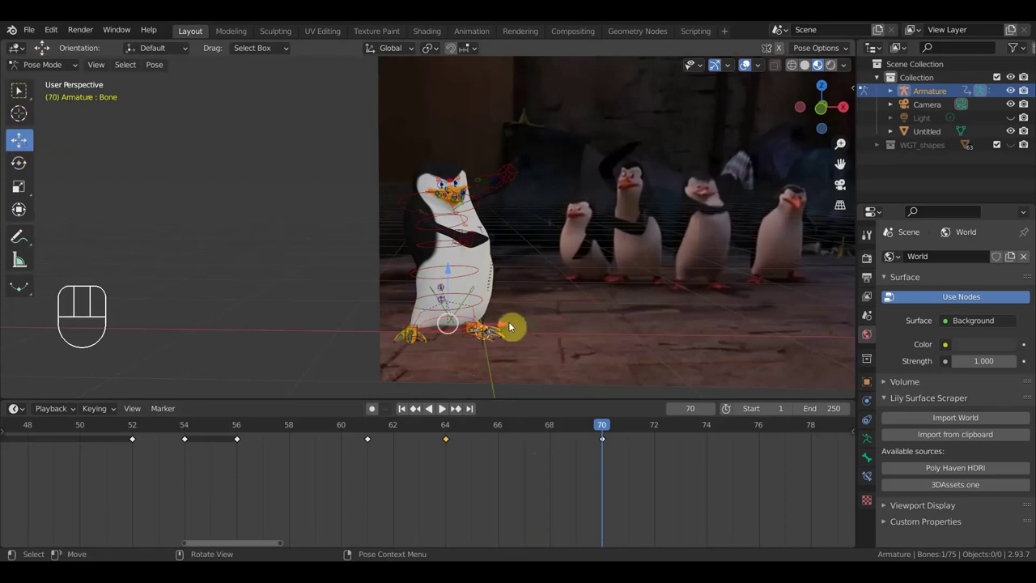
- Raise the wing controller into the frame-70 pose and key all bones there
{"action": "left_click_drag", "start_coordinate": [510, 172], "coordinate": [519, 222]}
{"action": "left_click_drag", "start_coordinate": [540, 249], "coordinate": [453, 269]}
{"action": "left_click", "coordinate": [362, 255]}
{"action": "left_click_drag", "start_coordinate": [480, 328], "coordinate": [549, 299]}
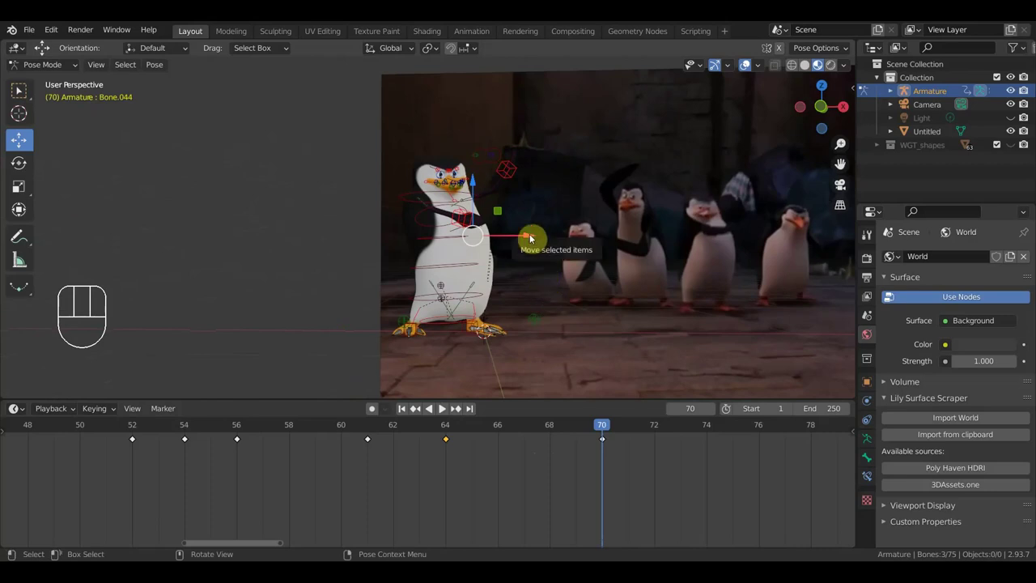
{"action": "left_click_drag", "start_coordinate": [533, 238], "coordinate": [539, 244]}
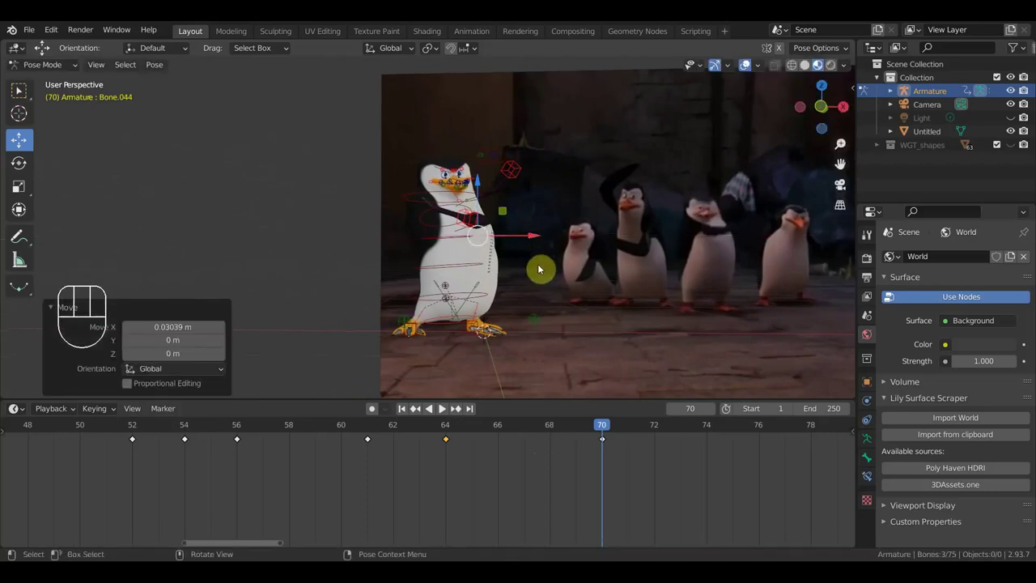
{"action": "key", "text": "a"}
{"action": "key", "text": "i"}
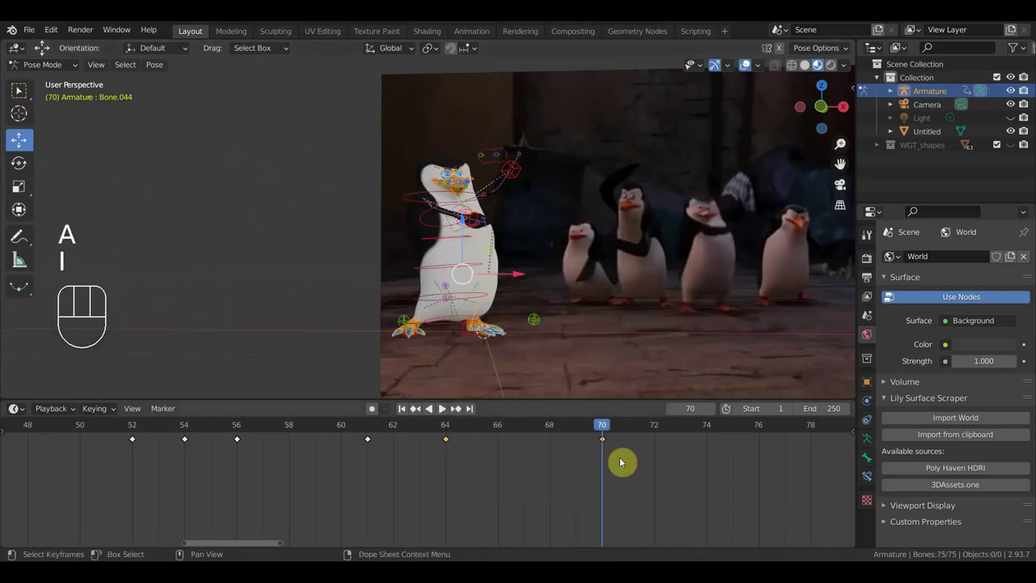
- Scrub through frames 65–68 between the keys and settle the playhead on frame 65
{"action": "left_click_drag", "start_coordinate": [599, 426], "coordinate": [493, 431]}
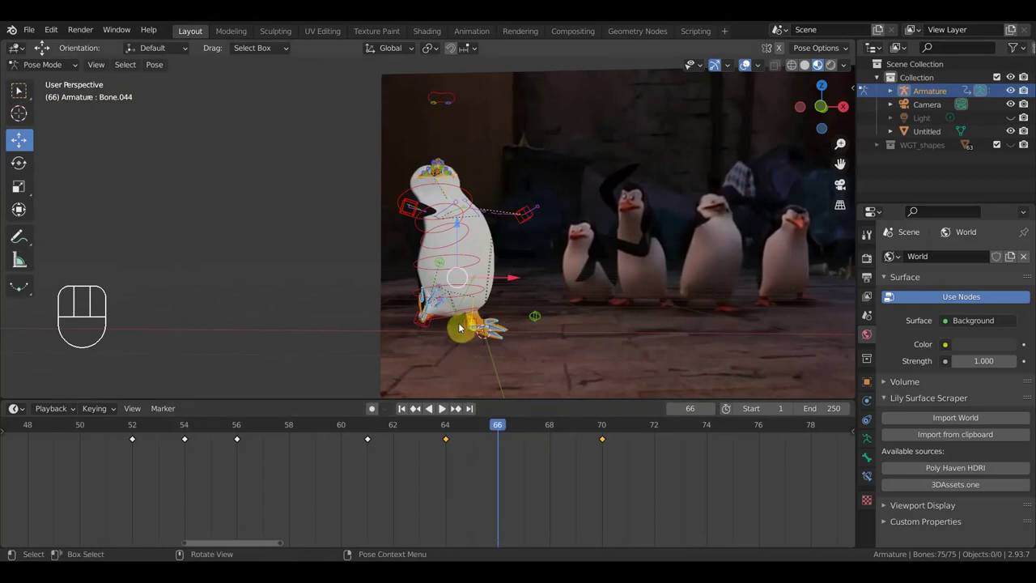
{"action": "left_click", "coordinate": [536, 429]}
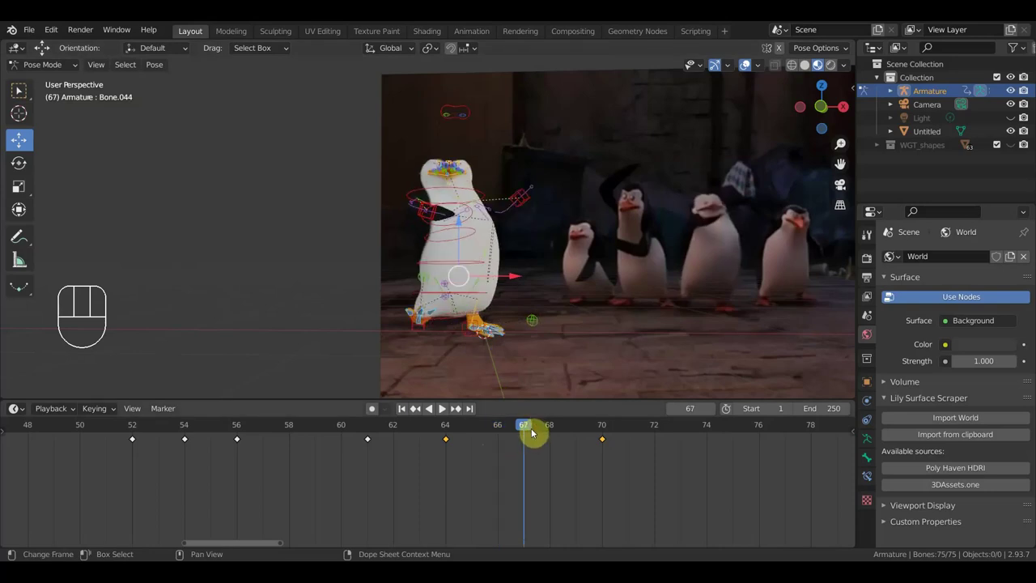
{"action": "left_click_drag", "start_coordinate": [526, 429], "coordinate": [475, 432]}
{"action": "left_click_drag", "start_coordinate": [467, 425], "coordinate": [467, 445]}
{"action": "left_click_drag", "start_coordinate": [471, 455], "coordinate": [440, 430]}
{"action": "key", "text": "a"}
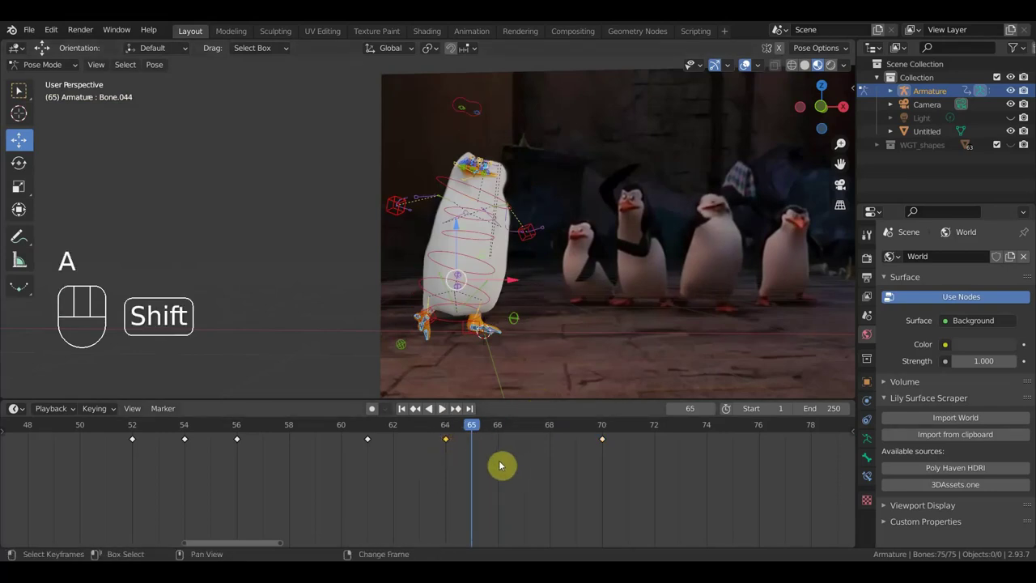
- At frame 65, rotate a body bone to shape the in-between pose
{"action": "key", "text": "shift+d"}
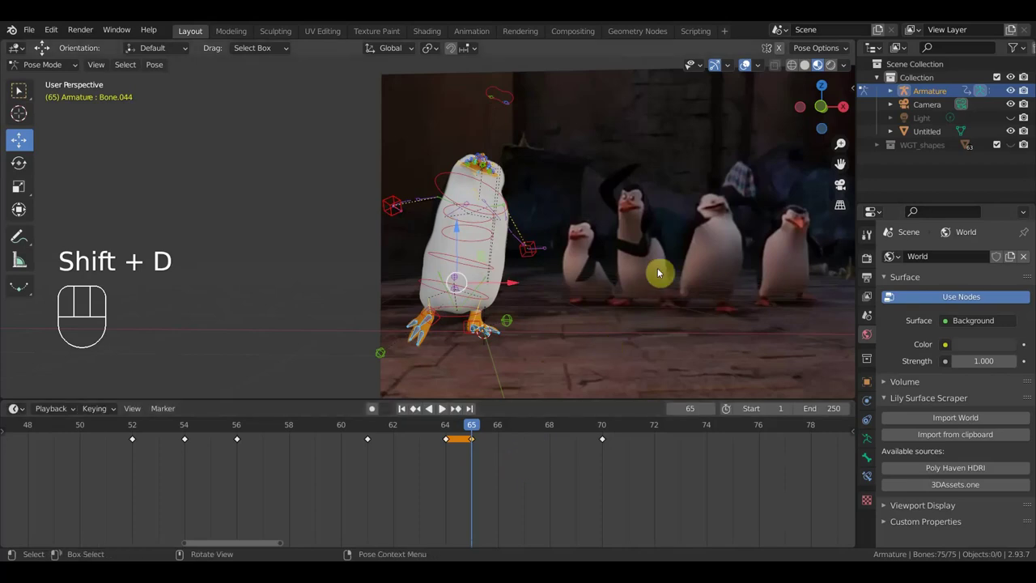
{"action": "left_click_drag", "start_coordinate": [476, 428], "coordinate": [453, 442]}
{"action": "left_click", "coordinate": [476, 428]}
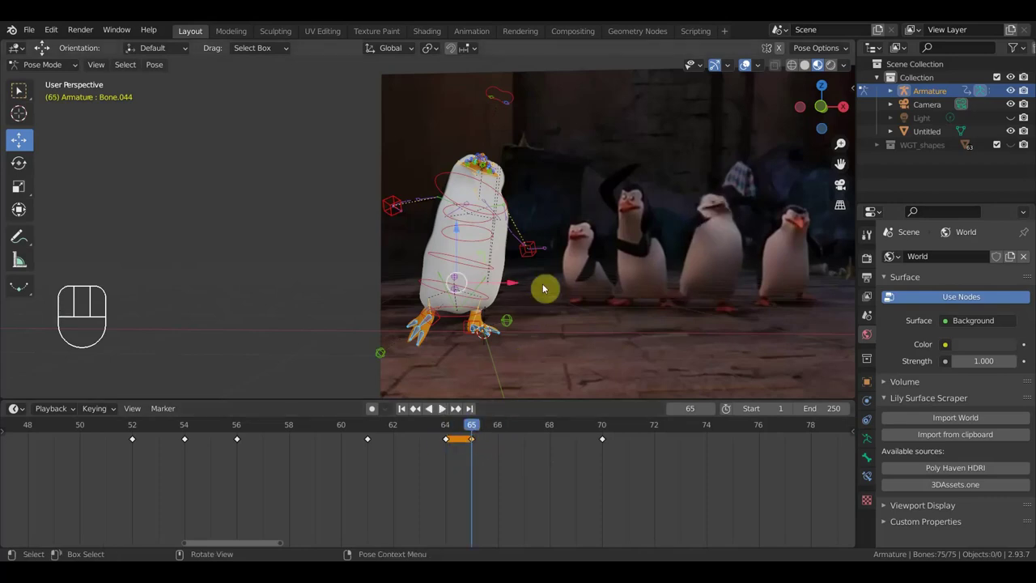
{"action": "left_click_drag", "start_coordinate": [543, 290], "coordinate": [501, 342]}
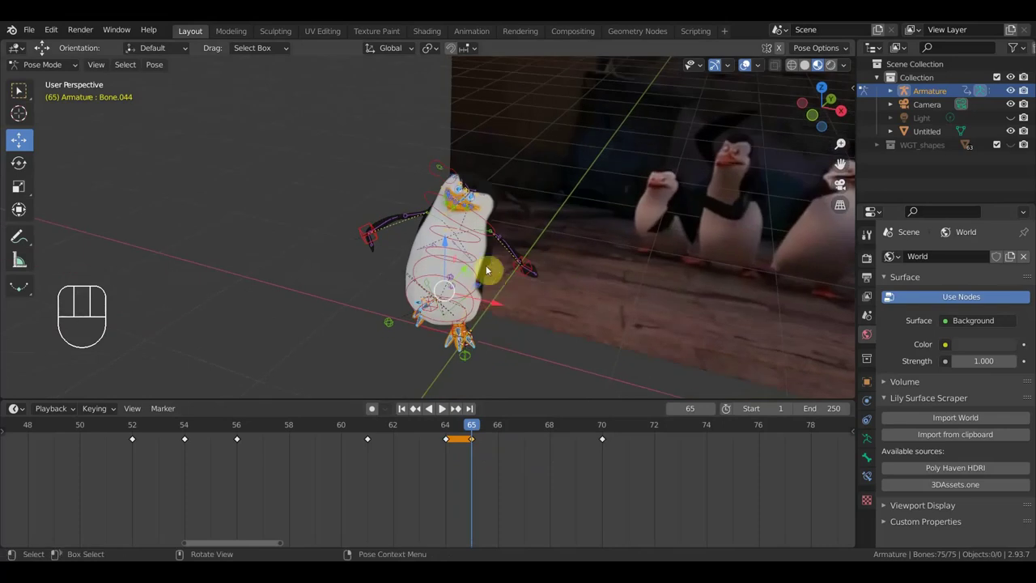
{"action": "left_click_drag", "start_coordinate": [533, 308], "coordinate": [525, 282]}
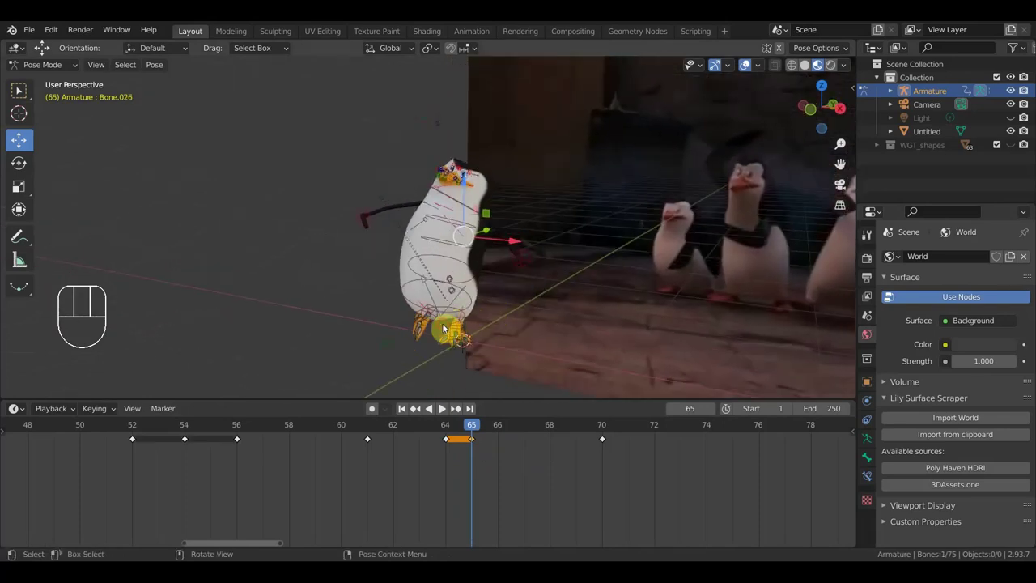
{"action": "left_click_drag", "start_coordinate": [579, 297], "coordinate": [572, 287]}
{"action": "key", "text": "r"}
{"action": "left_click", "coordinate": [624, 274]}
{"action": "left_click_drag", "start_coordinate": [463, 239], "coordinate": [554, 230]}
- Rotate further bones, key Location & Rotation for all bones, and scrub to frame 67
{"action": "key", "text": "r"}
{"action": "left_click", "coordinate": [534, 196]}
{"action": "left_click_drag", "start_coordinate": [589, 255], "coordinate": [631, 249]}
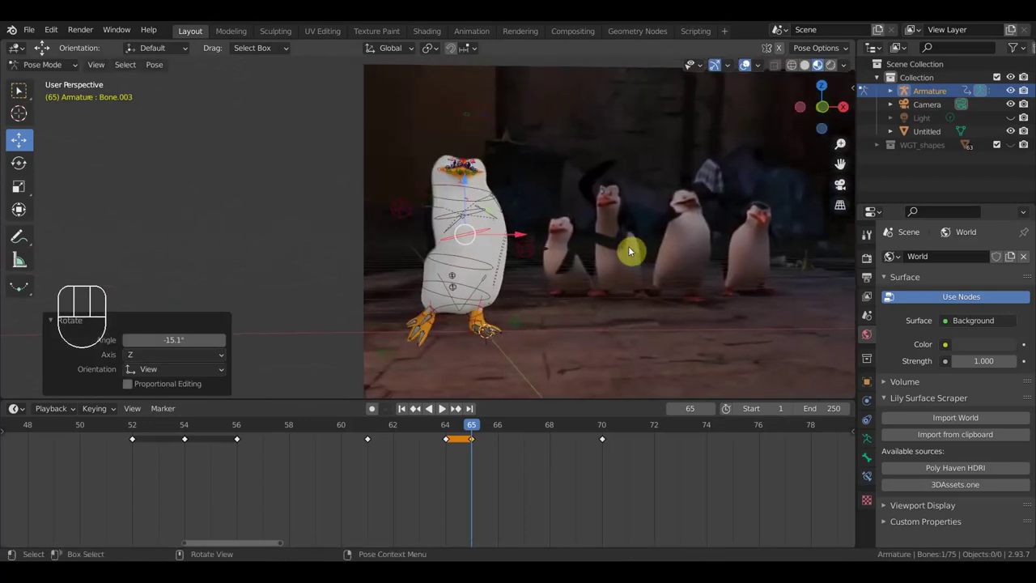
{"action": "key", "text": "r"}
{"action": "left_click", "coordinate": [612, 303]}
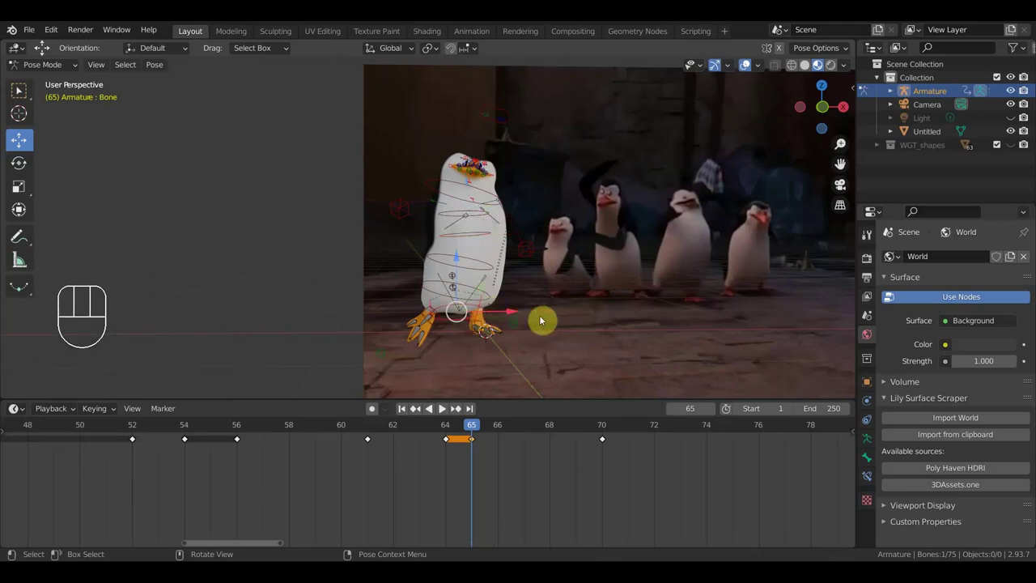
{"action": "key", "text": "a"}
{"action": "key", "text": "i"}
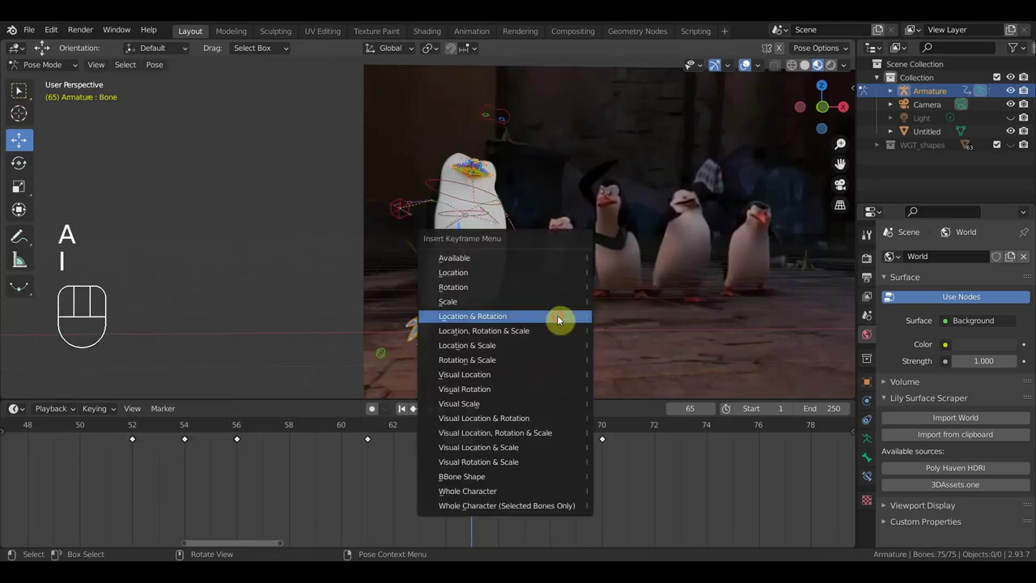
{"action": "left_click_drag", "start_coordinate": [470, 429], "coordinate": [480, 428]}
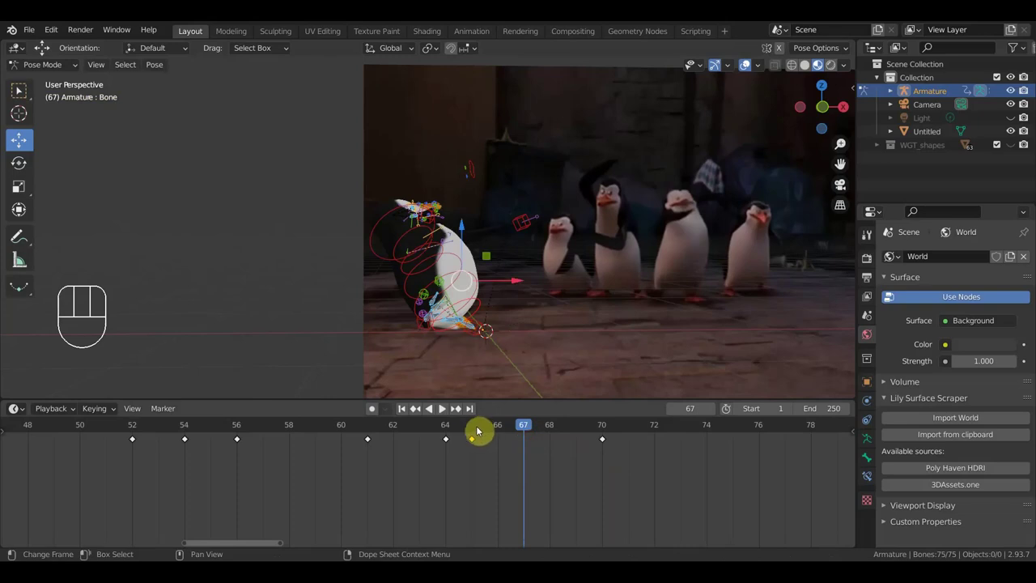
- Scrub to frame 70 and back to 67 to hold the frame-70 pose at 67
{"action": "left_click_drag", "start_coordinate": [521, 429], "coordinate": [598, 454]}
{"action": "left_click_drag", "start_coordinate": [631, 467], "coordinate": [592, 435]}
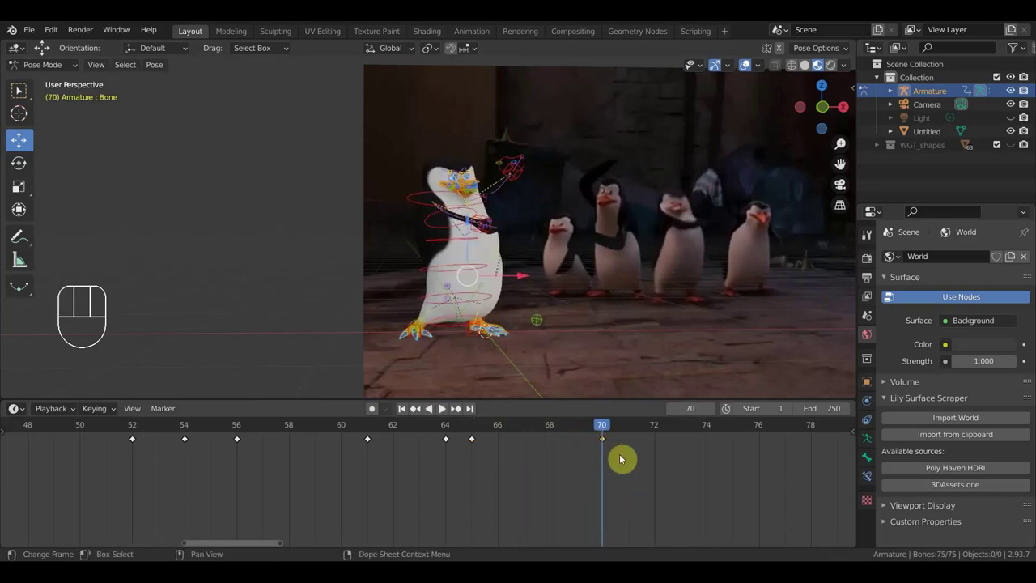
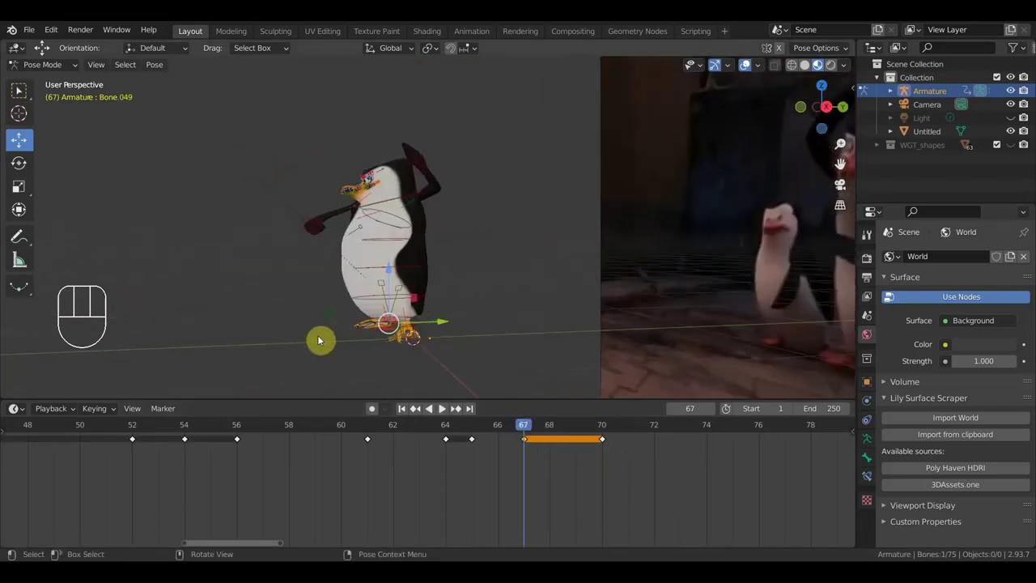
- Move the foot controller into its new position at frame 67
{"action": "key", "text": "r"}
{"action": "left_click_drag", "start_coordinate": [476, 382], "coordinate": [456, 380]}
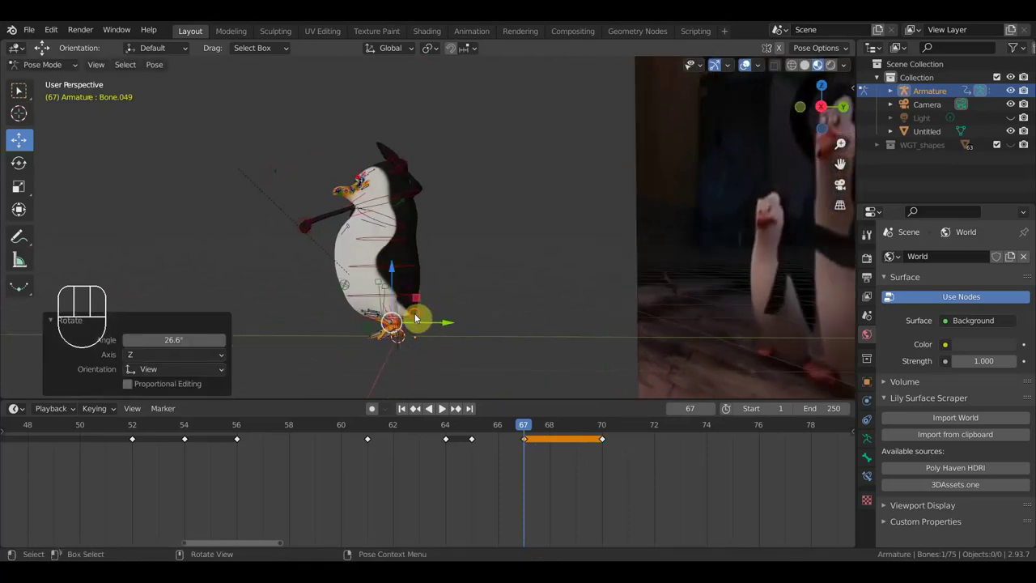
{"action": "left_click_drag", "start_coordinate": [441, 318], "coordinate": [446, 316]}
{"action": "left_click_drag", "start_coordinate": [501, 330], "coordinate": [630, 332]}
{"action": "scroll", "scroll_direction": "down", "scroll_amount": 3}
{"action": "scroll", "scroll_direction": "up", "scroll_amount": 3}
{"action": "left_click_drag", "start_coordinate": [570, 346], "coordinate": [679, 348]}
{"action": "scroll", "scroll_direction": "down", "scroll_amount": 3}
{"action": "left_click", "coordinate": [452, 332]}
{"action": "key", "text": "g"}
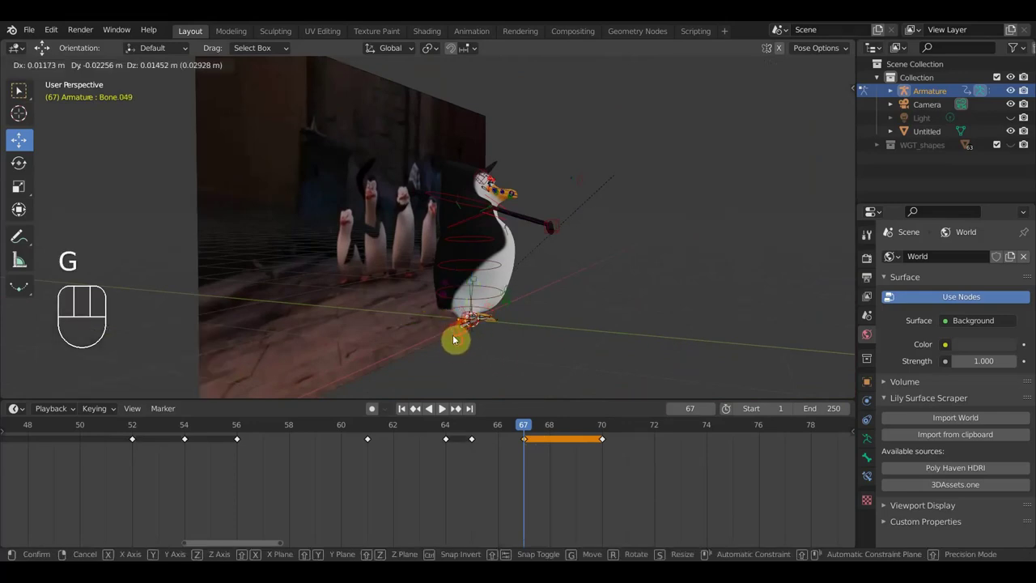
{"action": "scroll", "scroll_direction": "up", "scroll_amount": 3}
{"action": "left_click_drag", "start_coordinate": [539, 346], "coordinate": [376, 342]}
- Key the new pose on all bones at frame 67 and return to frame 70
{"action": "scroll", "scroll_direction": "up", "scroll_amount": 3}
{"action": "left_click_drag", "start_coordinate": [595, 318], "coordinate": [612, 318]}
{"action": "scroll", "scroll_direction": "down", "scroll_amount": 3}
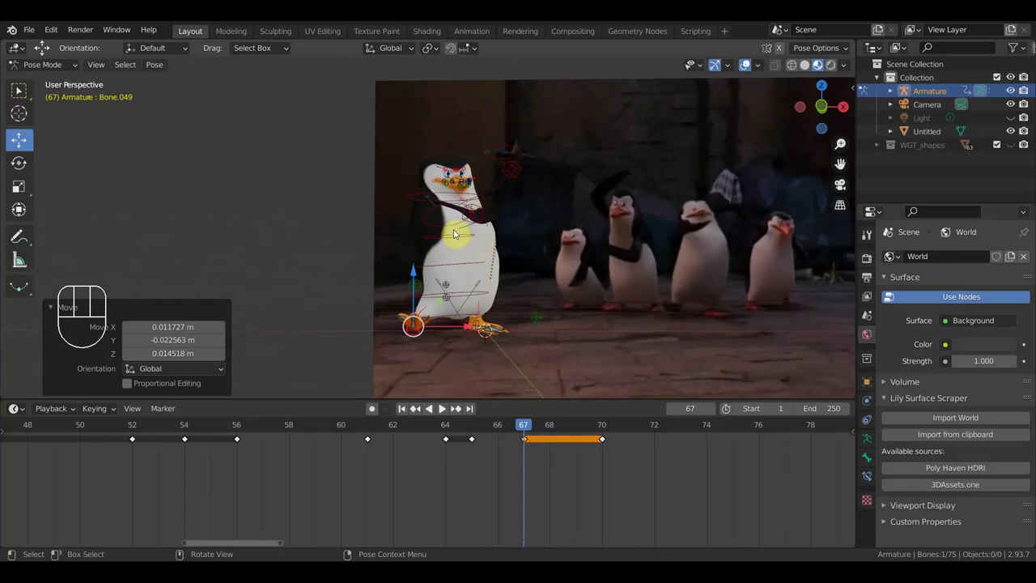
{"action": "key", "text": "a"}
{"action": "key", "text": "i"}
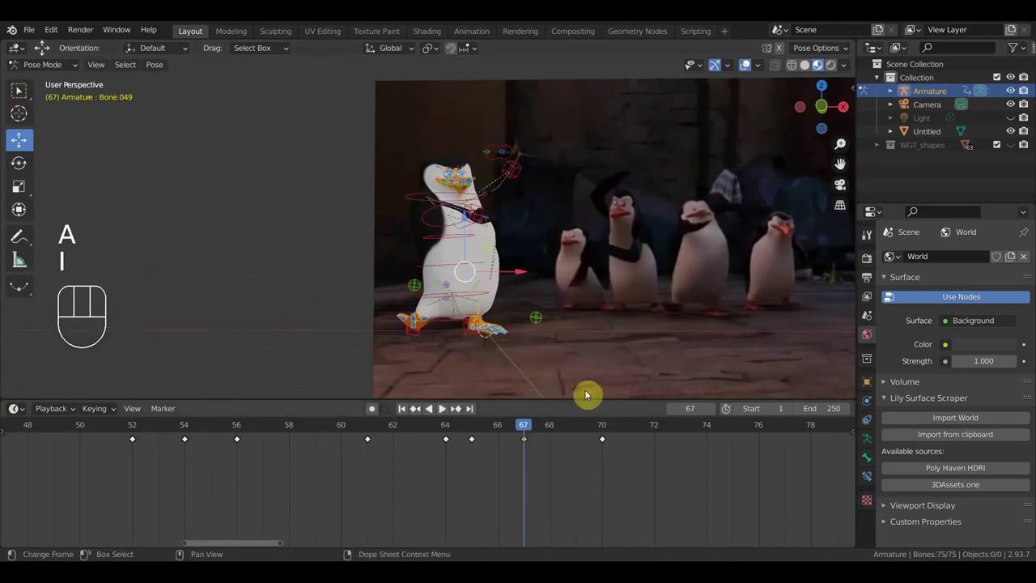
{"action": "left_click", "coordinate": [604, 432]}
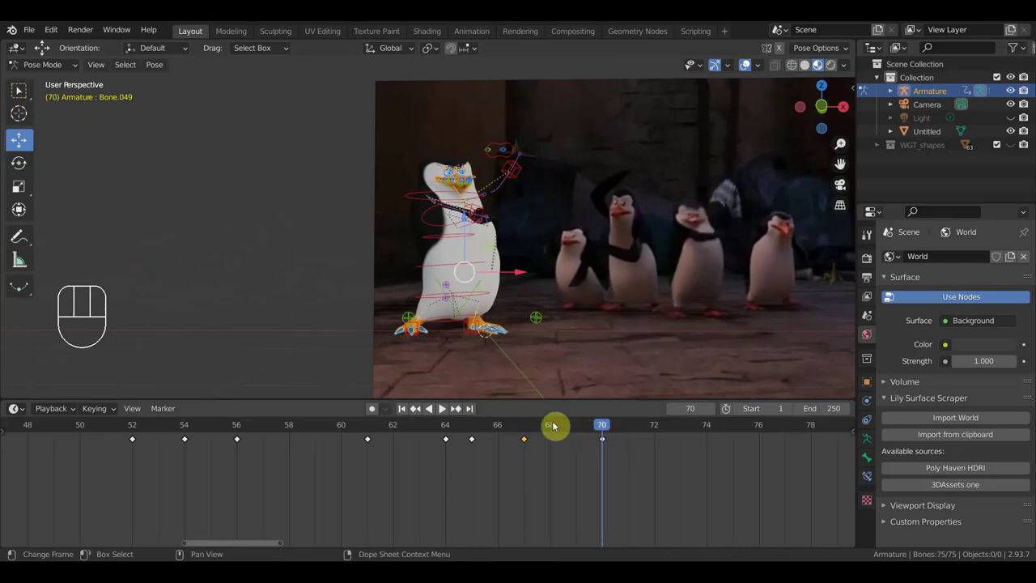
- Adjust the chest and torso control bones at frame 70 from a top view and key all bones
{"action": "left_click", "coordinate": [529, 433]}
{"action": "left_click_drag", "start_coordinate": [526, 429], "coordinate": [604, 444]}
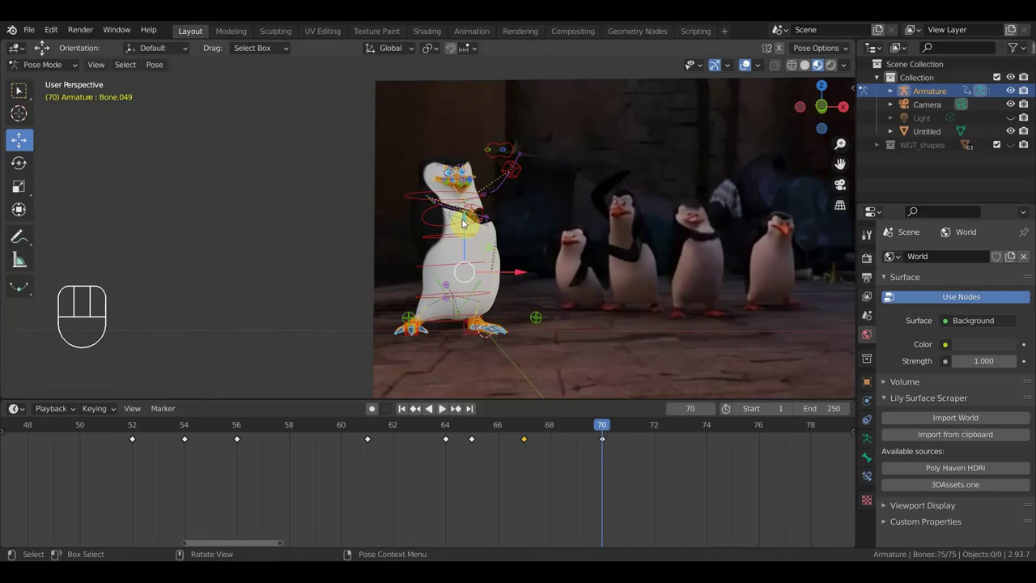
{"action": "left_click", "coordinate": [452, 224]}
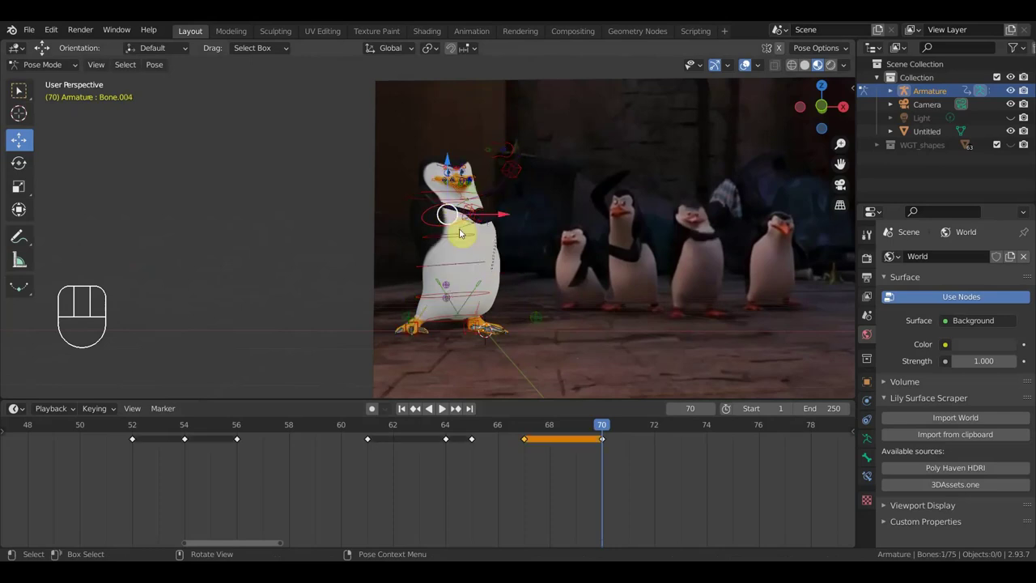
{"action": "left_click_drag", "start_coordinate": [516, 241], "coordinate": [416, 293]}
{"action": "left_click_drag", "start_coordinate": [382, 283], "coordinate": [420, 275]}
{"action": "left_click", "coordinate": [485, 213]}
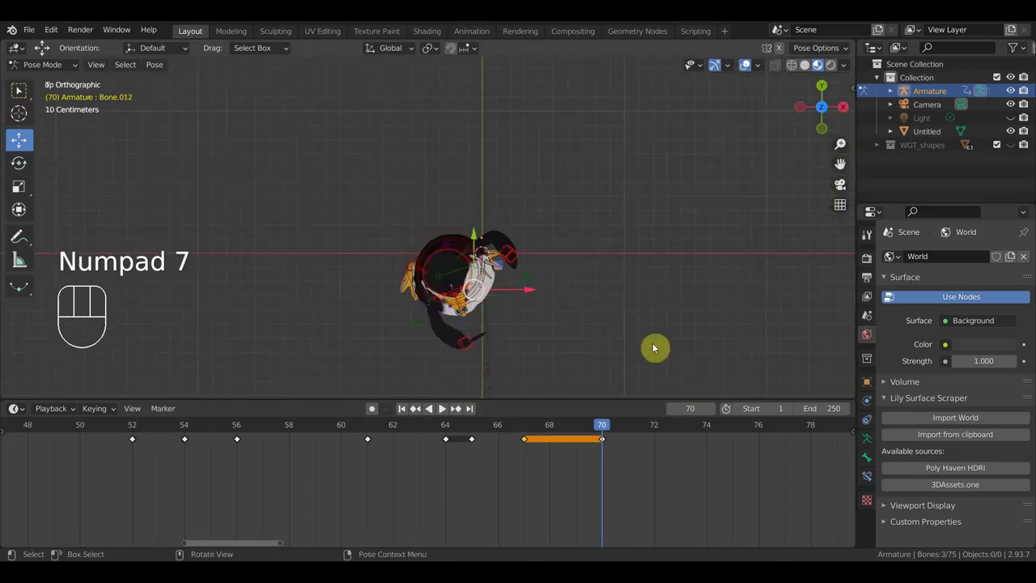
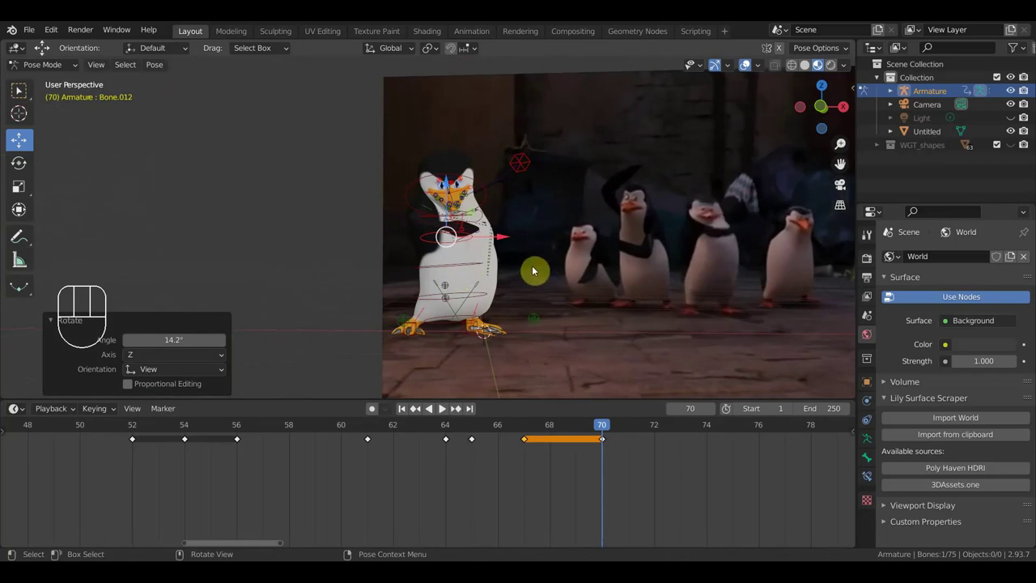
{"action": "key", "text": "a"}
{"action": "key", "text": "i"}
- Scrub the playhead back through the frames to settle on 69
{"action": "left_click_drag", "start_coordinate": [598, 426], "coordinate": [578, 369]}
{"action": "left_click_drag", "start_coordinate": [517, 337], "coordinate": [389, 340]}
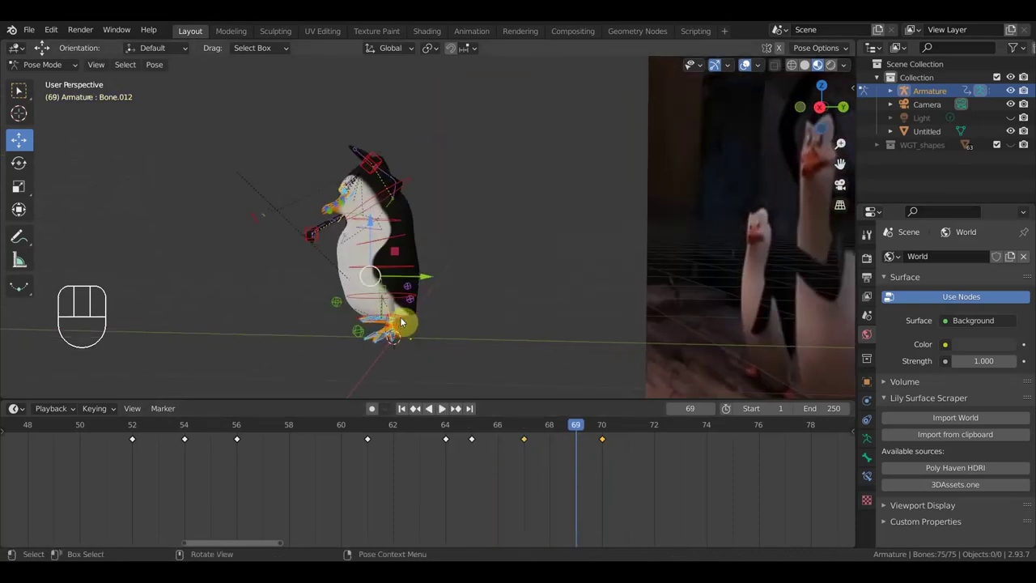
- Adjust the foot control at frame 69 and key Location & Rotation on all bones
{"action": "left_click", "coordinate": [408, 335]}
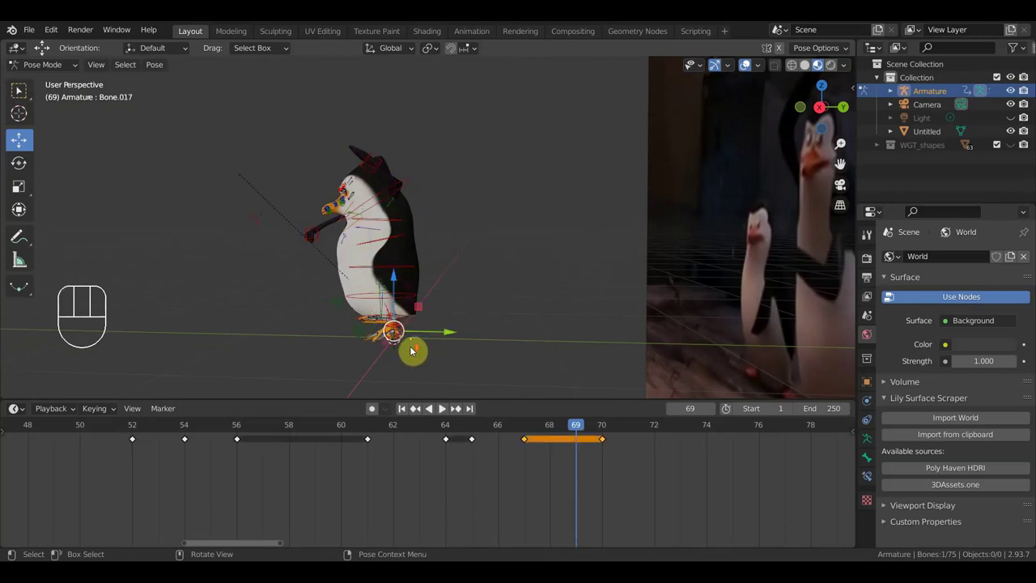
{"action": "left_click_drag", "start_coordinate": [431, 357], "coordinate": [450, 255]}
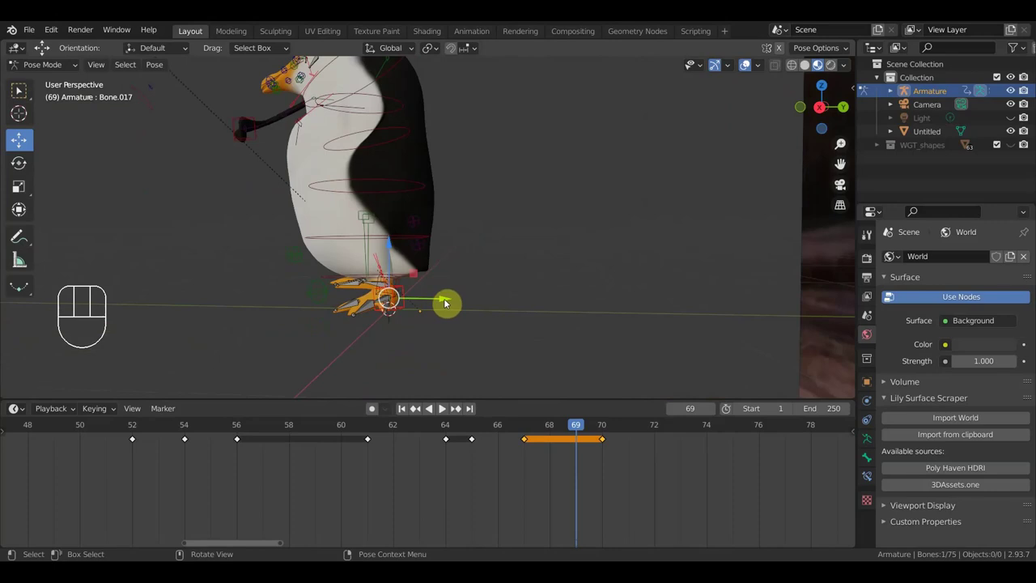
{"action": "left_click_drag", "start_coordinate": [447, 302], "coordinate": [447, 304]}
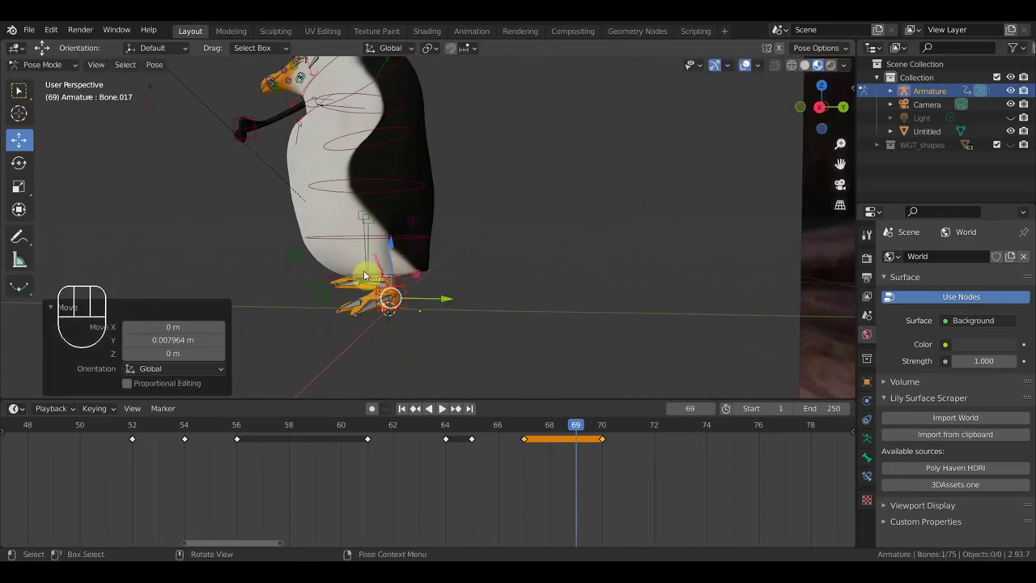
{"action": "scroll", "scroll_direction": "up", "scroll_amount": 3}
{"action": "left_click_drag", "start_coordinate": [518, 279], "coordinate": [570, 279]}
{"action": "scroll", "scroll_direction": "down", "scroll_amount": 3}
{"action": "key", "text": "a"}
{"action": "key", "text": "i"}
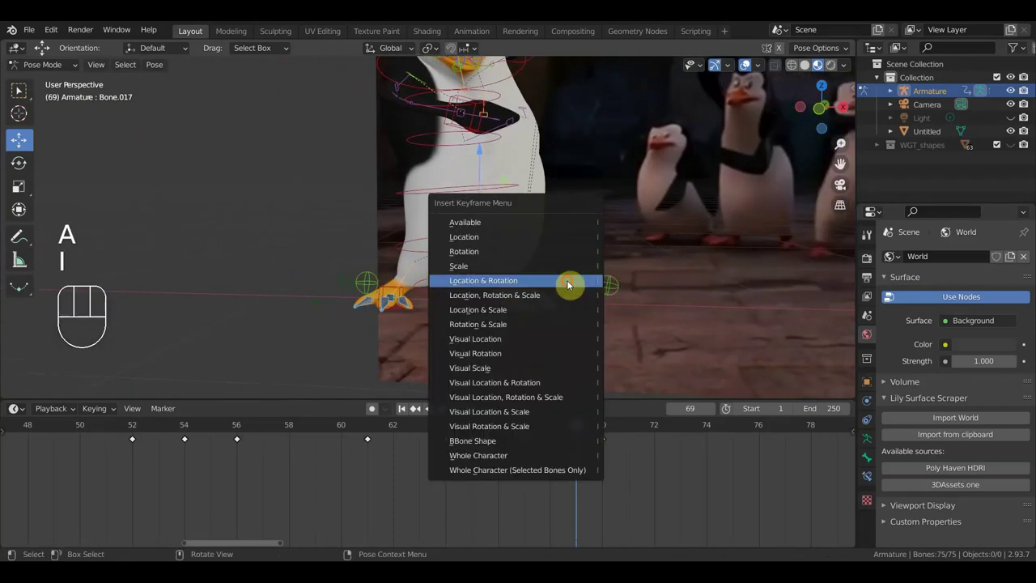
{"action": "left_click_drag", "start_coordinate": [582, 430], "coordinate": [588, 449]}
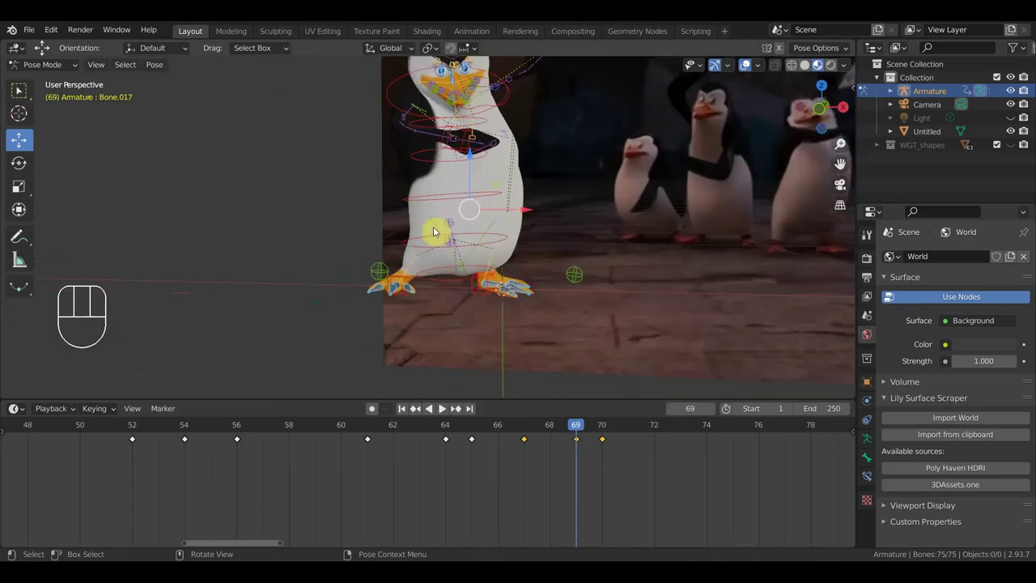
- Check the lower body and root bones from above
{"action": "left_click", "coordinate": [436, 221]}
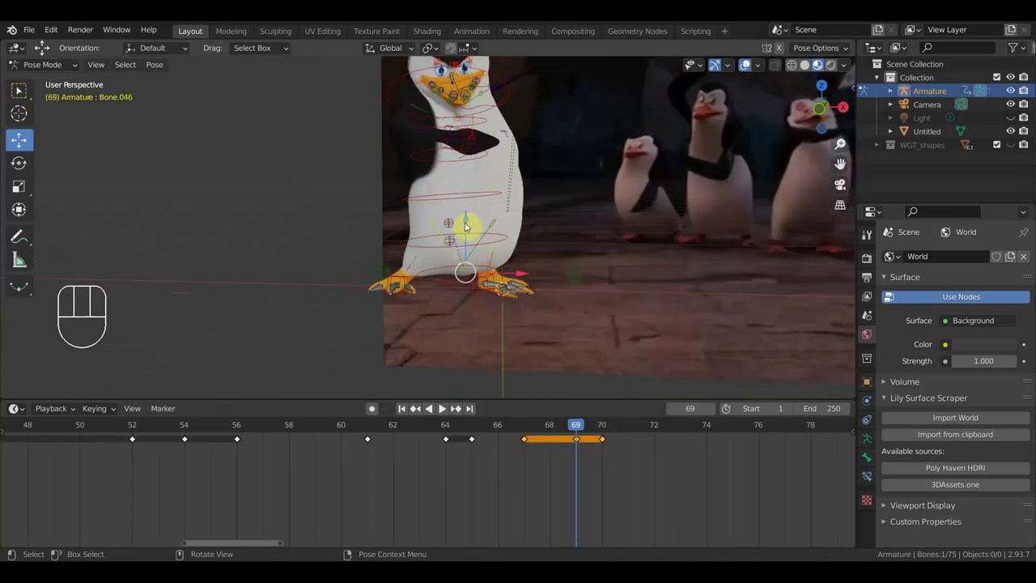
{"action": "left_click_drag", "start_coordinate": [476, 266], "coordinate": [484, 340]}
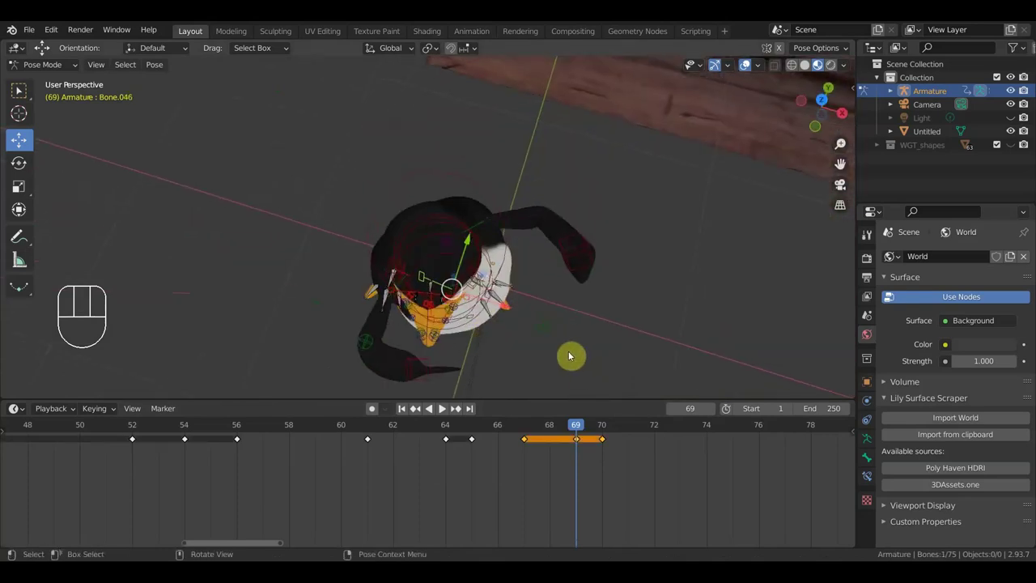
{"action": "left_click_drag", "start_coordinate": [580, 362], "coordinate": [583, 396]}
{"action": "left_click_drag", "start_coordinate": [613, 392], "coordinate": [566, 229]}
{"action": "left_click", "coordinate": [452, 277]}
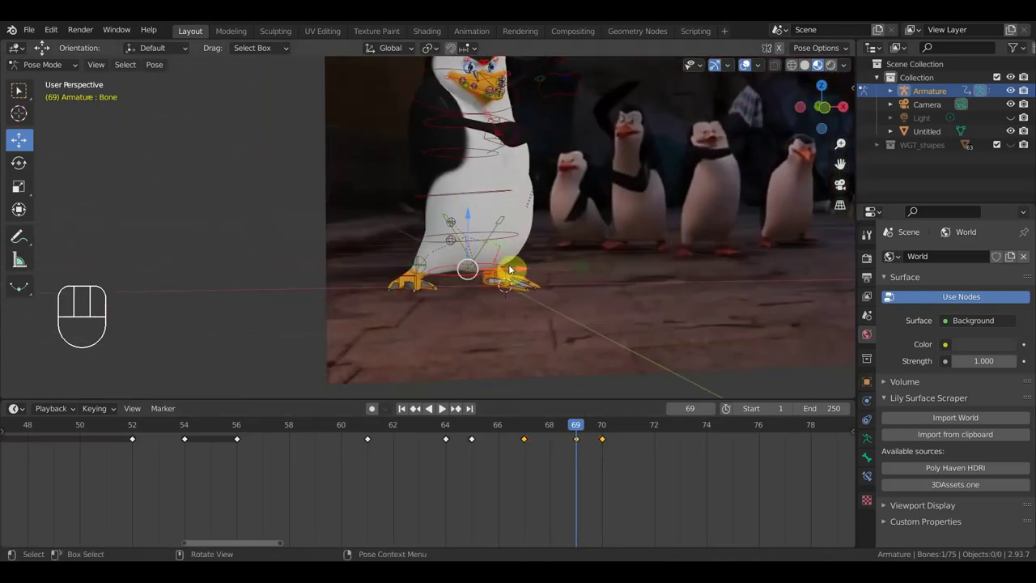
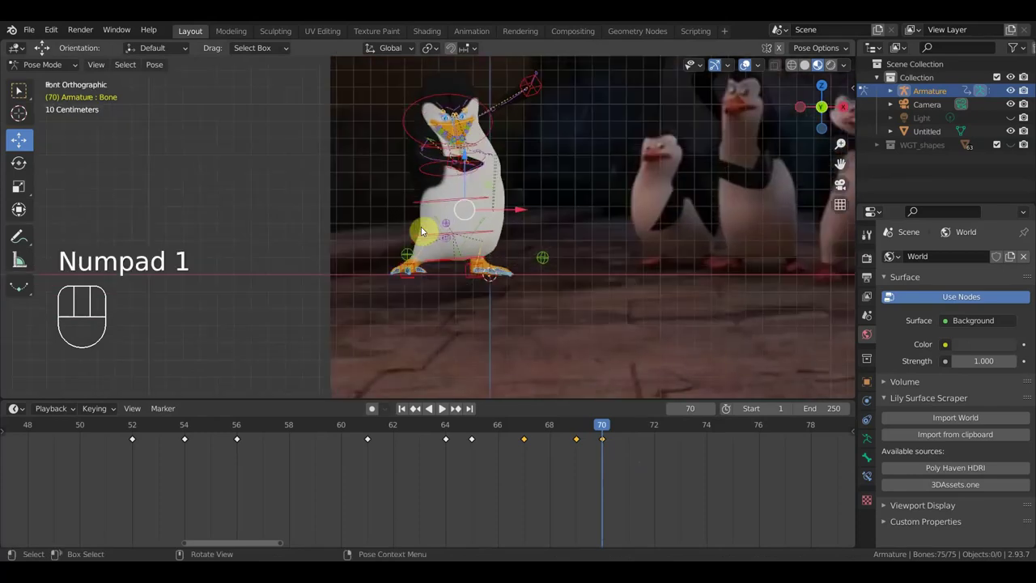
- Move the left foot control at frame 70 and bring up Location & Rotation keying for all bones
{"action": "left_click", "coordinate": [413, 283]}
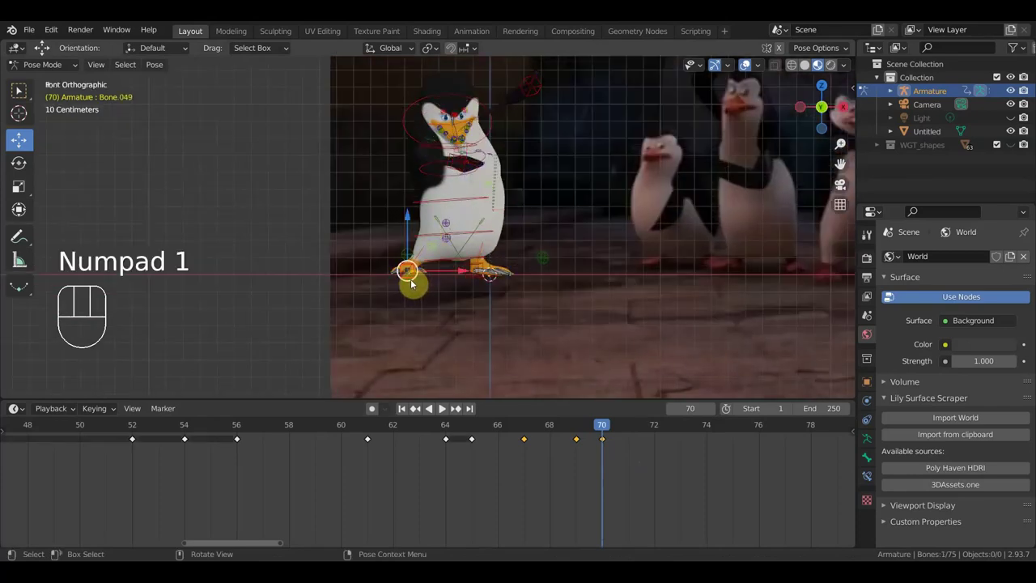
{"action": "key", "text": "g"}
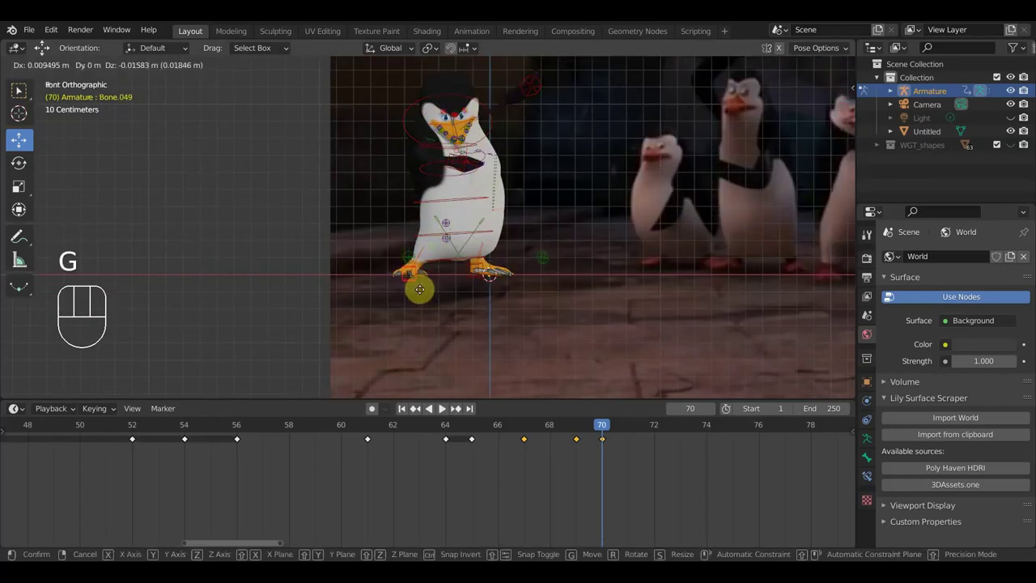
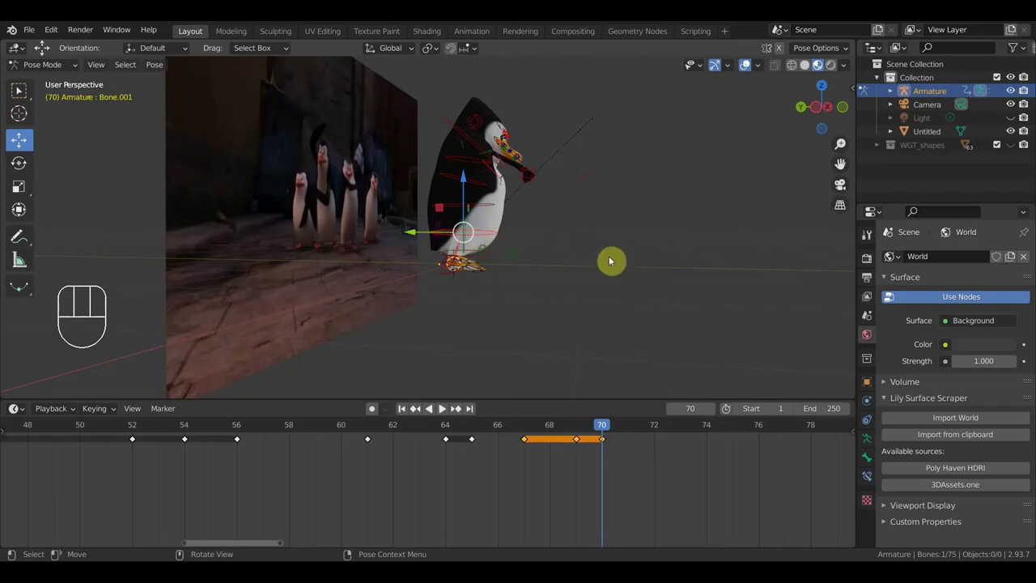
{"action": "key", "text": "r"}
{"action": "left_click", "coordinate": [629, 255]}
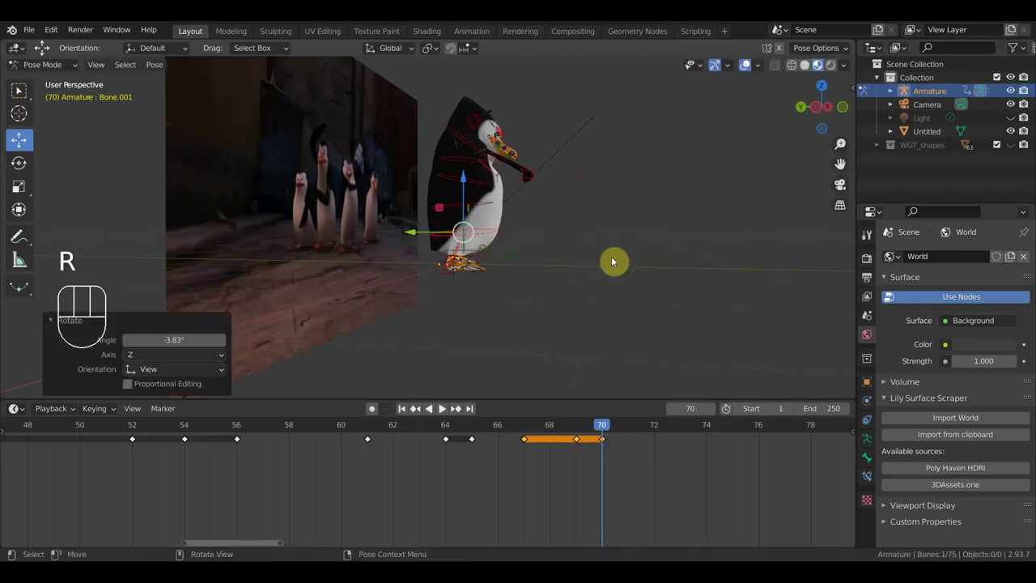
{"action": "key", "text": "a"}
{"action": "key", "text": "i"}
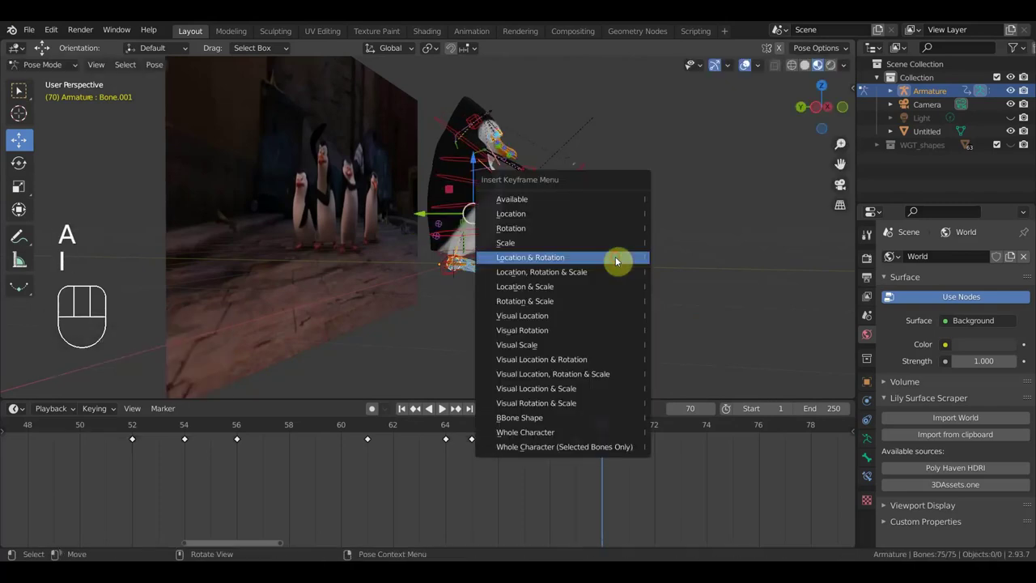
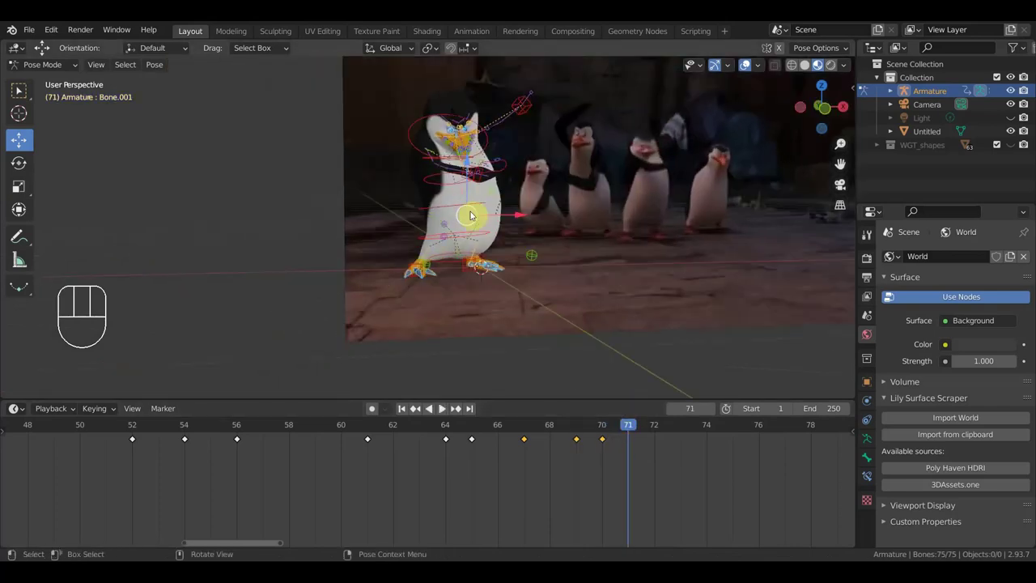
- Tilt the chest and head bones into the next pose at frame 71 and begin rotating the head again
{"action": "left_click", "coordinate": [506, 167]}
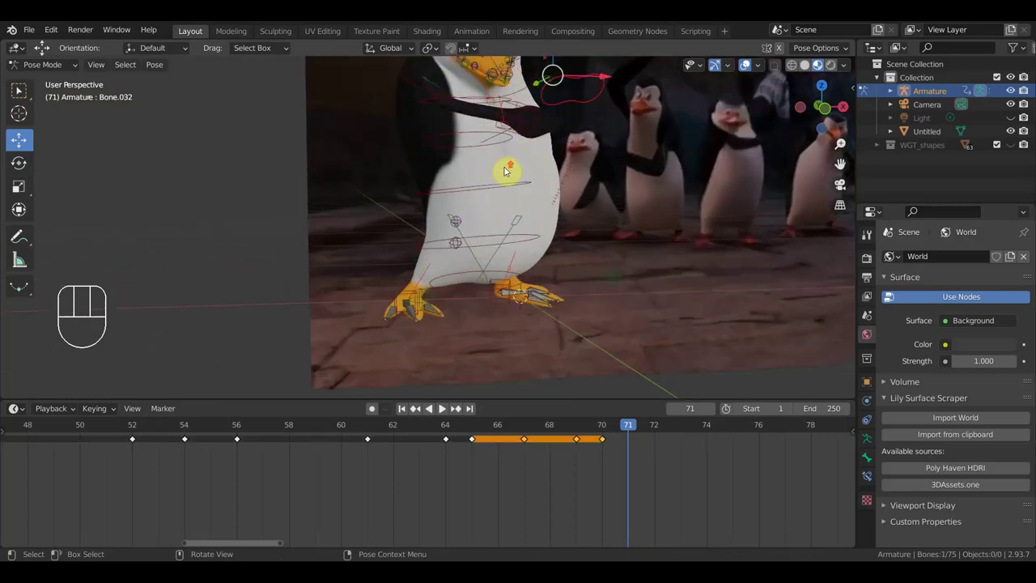
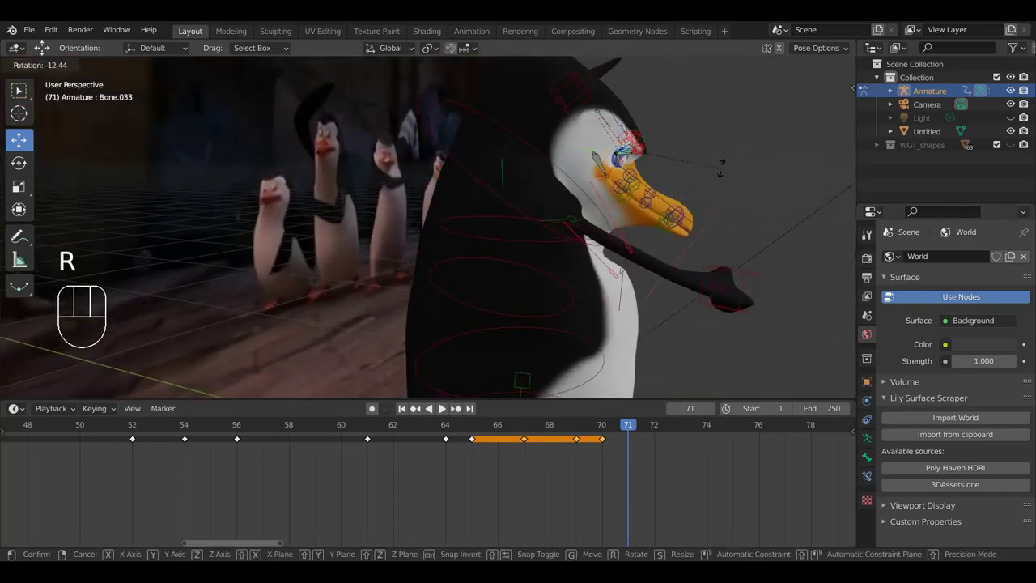
{"action": "left_click", "coordinate": [727, 169]}
{"action": "left_click_drag", "start_coordinate": [710, 191], "coordinate": [545, 193]}
{"action": "key", "text": "r"}
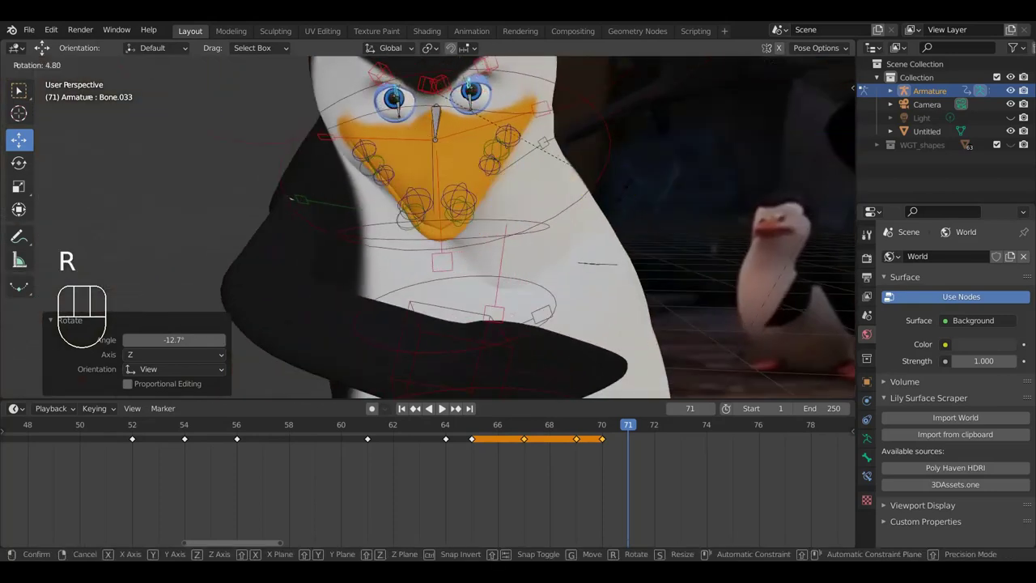
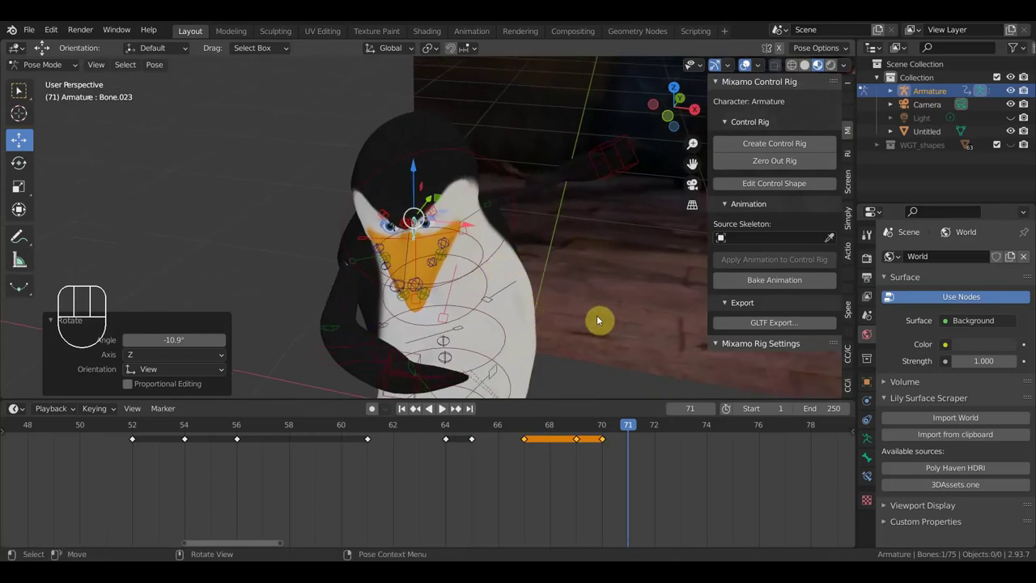
- Close the rig tools sidebar and hide the reference video plane in the Outliner
{"action": "key", "text": "n"}
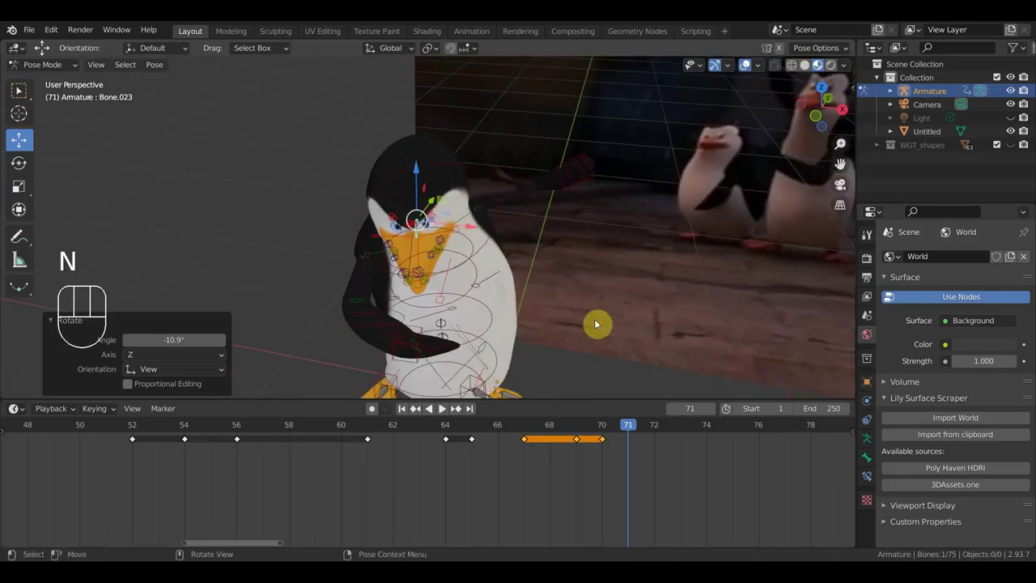
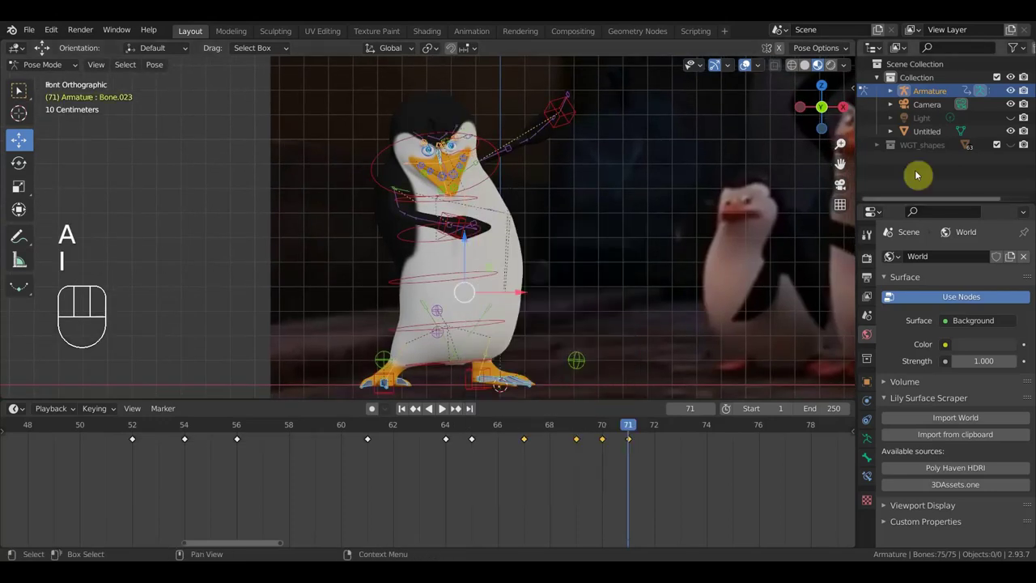
{"action": "left_click", "coordinate": [1015, 128]}
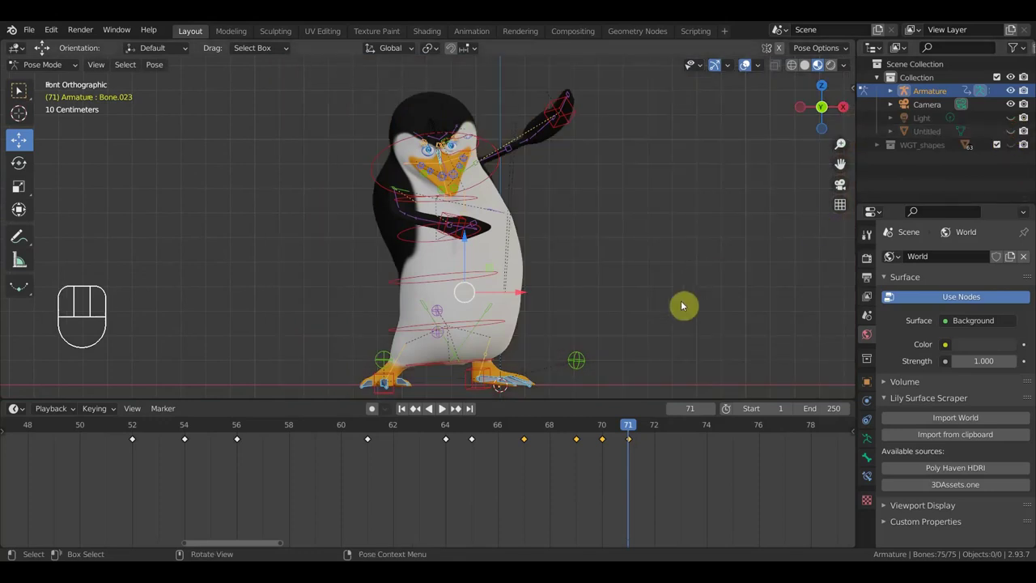
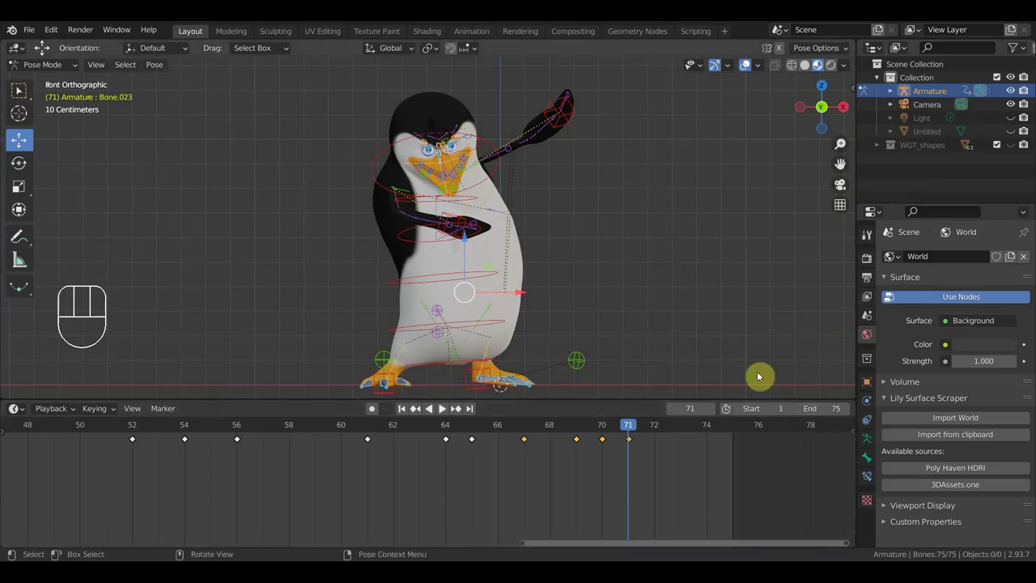
- Play the dance through, stop it, scrub the dope sheet back toward frame 68 and play again
{"action": "key", "text": "space"}
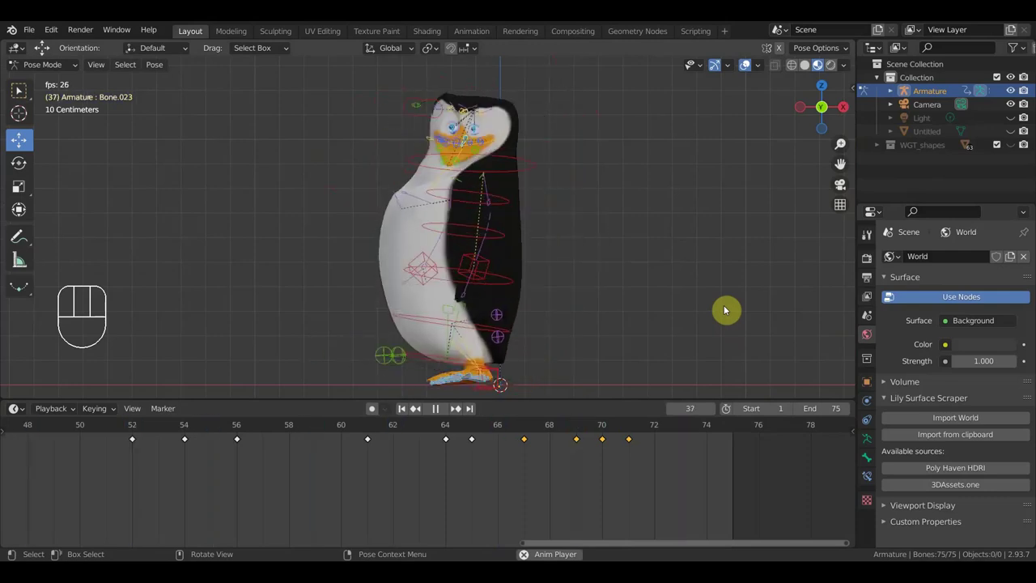
{"action": "key", "text": "space"}
{"action": "left_click", "coordinate": [469, 427]}
{"action": "left_click_drag", "start_coordinate": [475, 426], "coordinate": [326, 437]}
{"action": "key", "text": "space"}
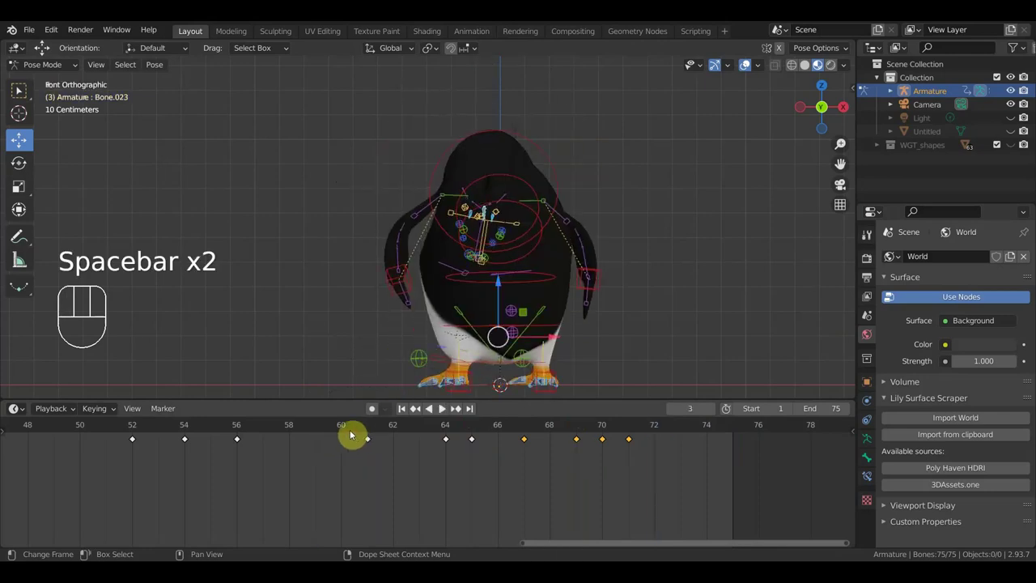
- Scrub between frames 64 and 68 comparing poses, delete keys by mistake and undo it
{"action": "left_click", "coordinate": [340, 430]}
{"action": "left_click_drag", "start_coordinate": [347, 429], "coordinate": [478, 454]}
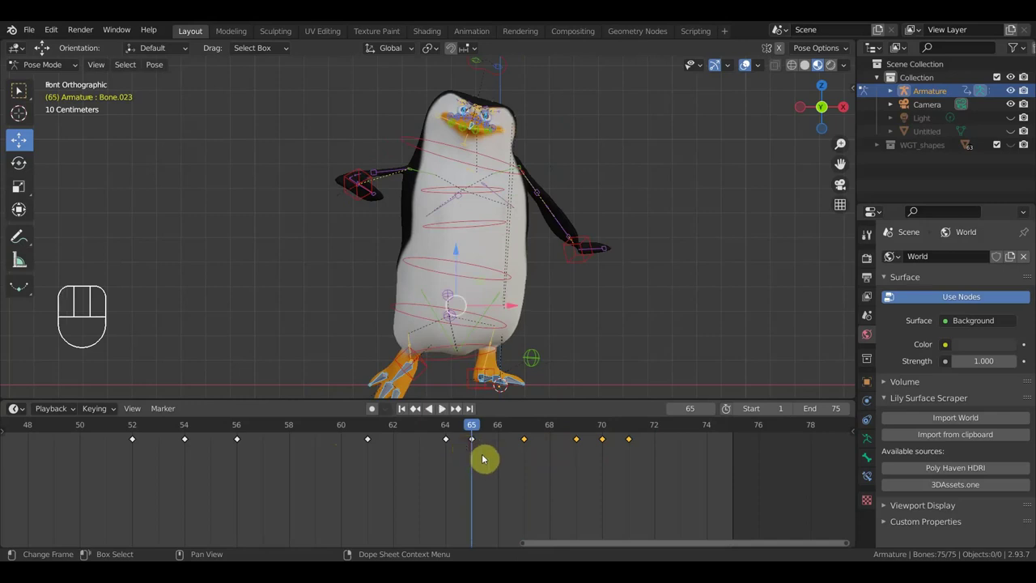
{"action": "left_click_drag", "start_coordinate": [502, 468], "coordinate": [466, 433]}
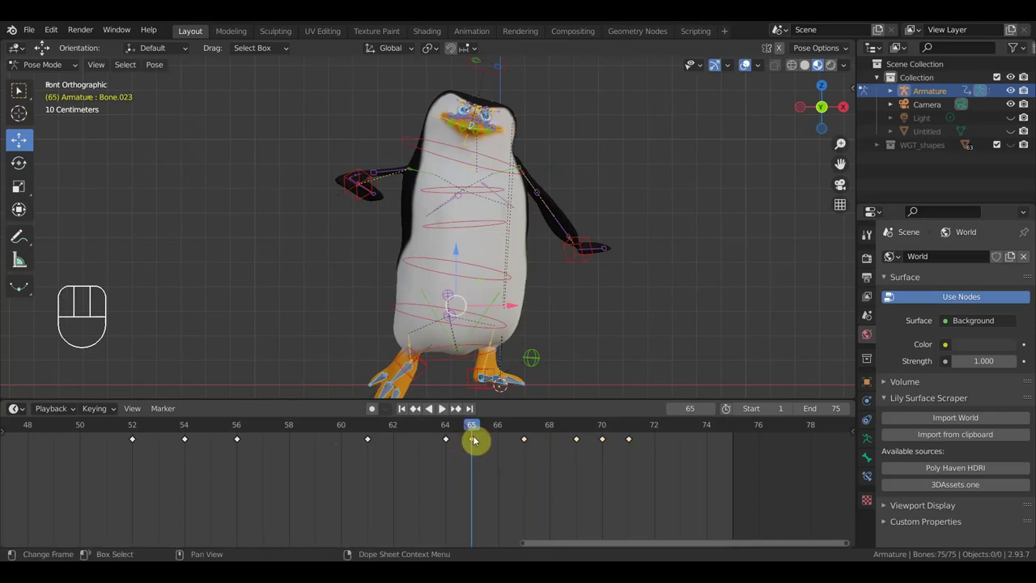
{"action": "key", "text": "a"}
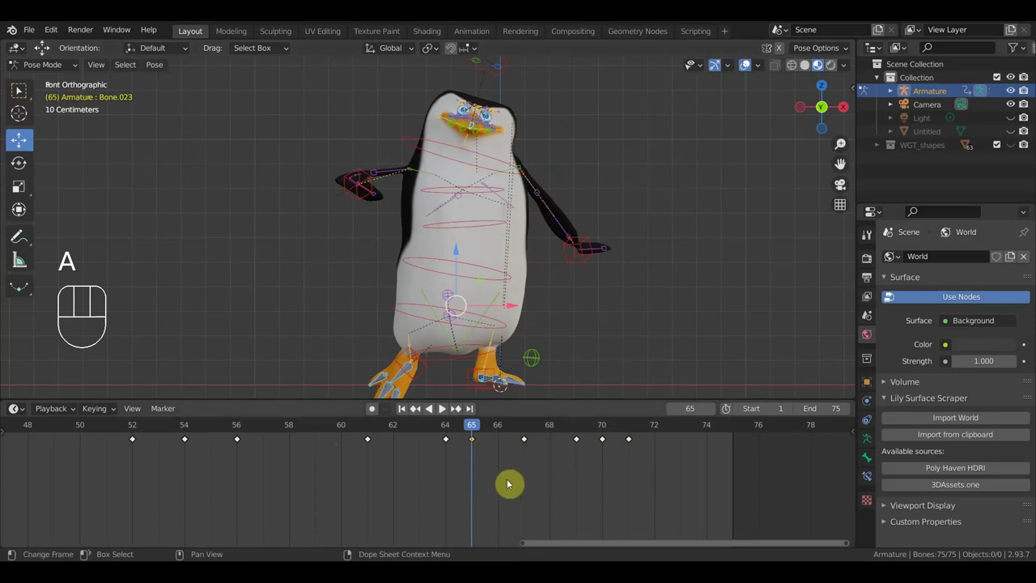
{"action": "key", "text": "Delete"}
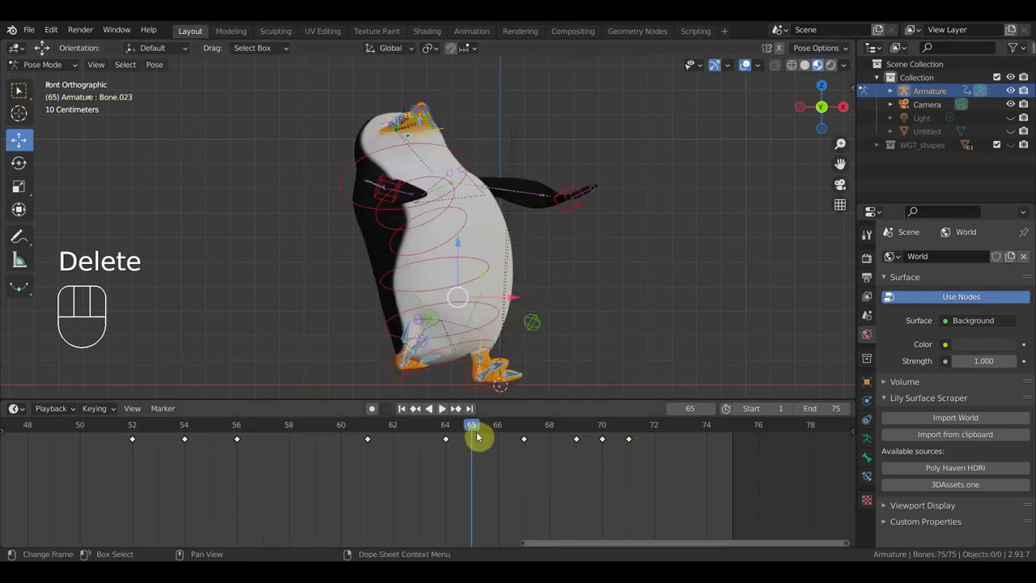
{"action": "left_click_drag", "start_coordinate": [472, 431], "coordinate": [516, 435]}
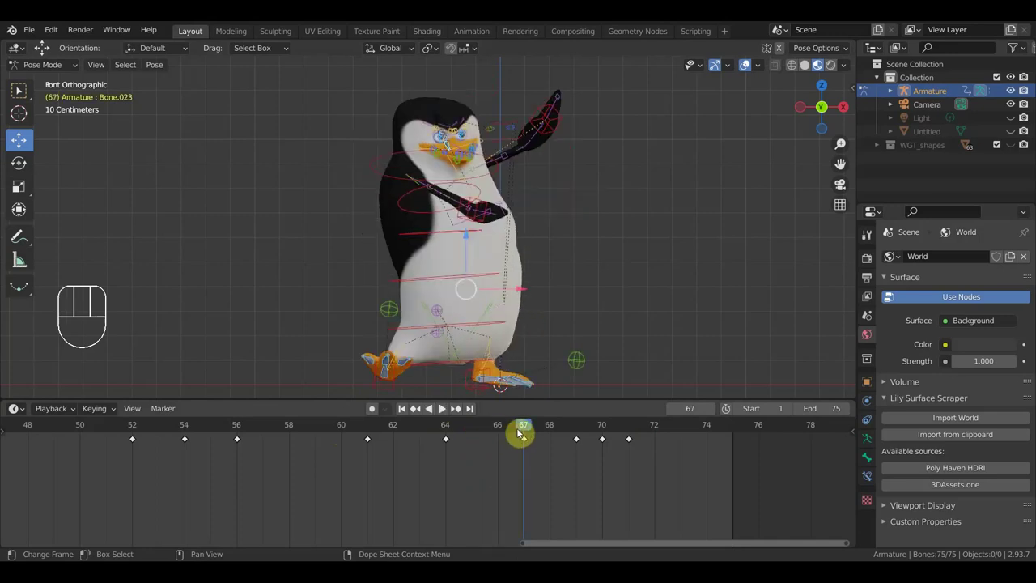
{"action": "key", "text": "ctrl+z"}
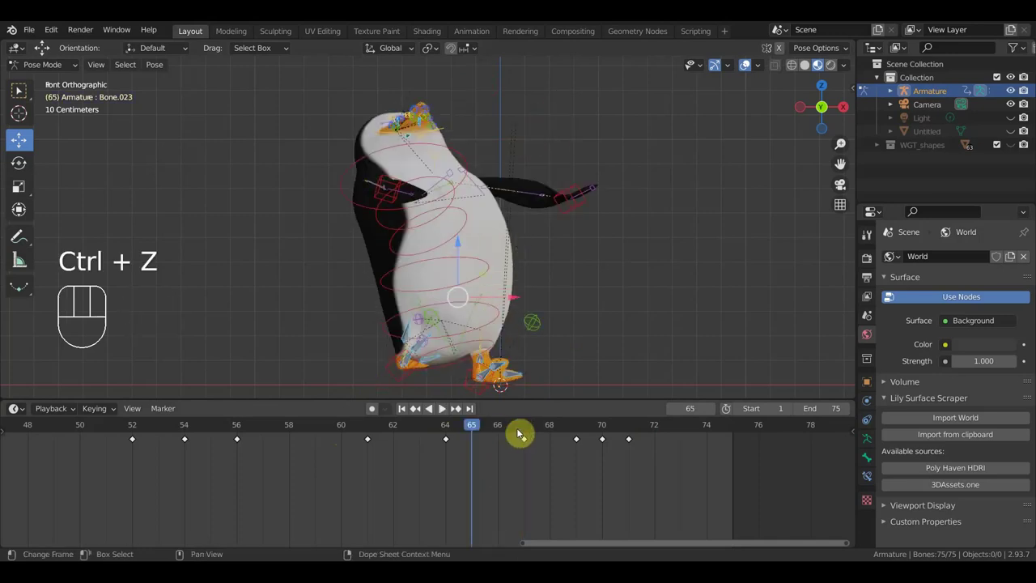
{"action": "key", "text": "ctrl+z"}
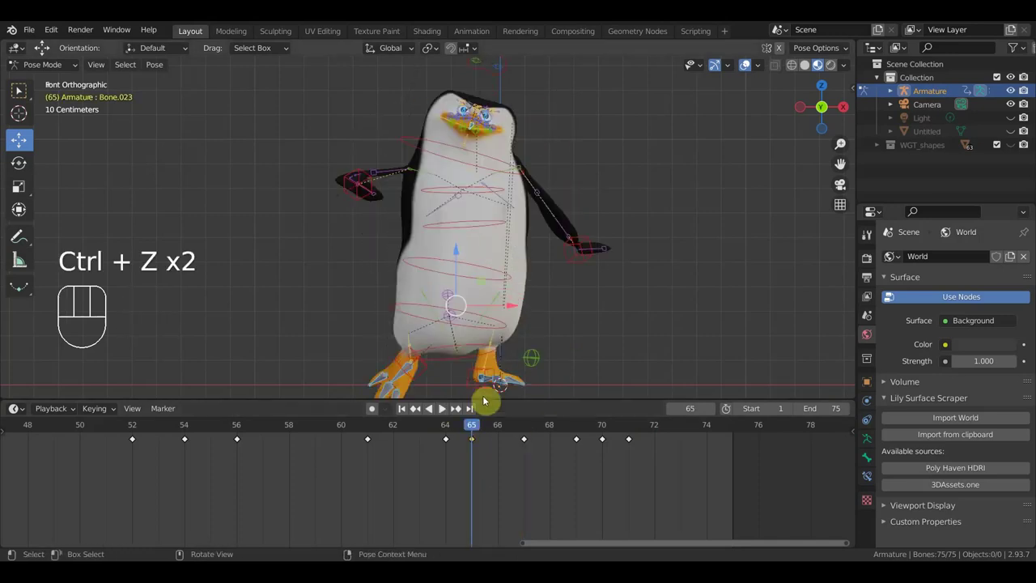
- Select the frame-64 keyframe so its pose holds into frame 65, then start playback
{"action": "left_click_drag", "start_coordinate": [473, 430], "coordinate": [471, 466]}
{"action": "left_click_drag", "start_coordinate": [463, 460], "coordinate": [434, 433]}
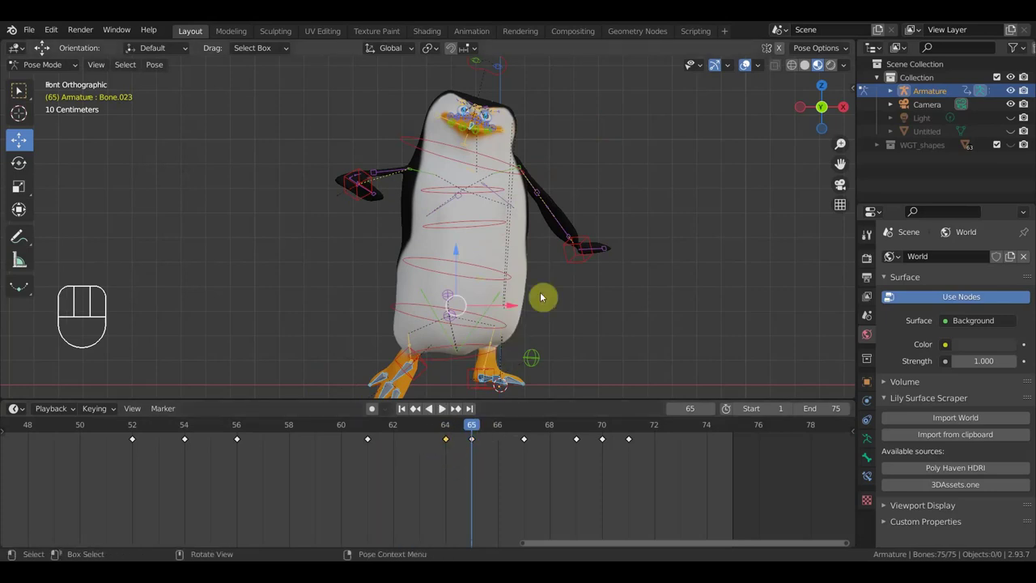
{"action": "key", "text": "a"}
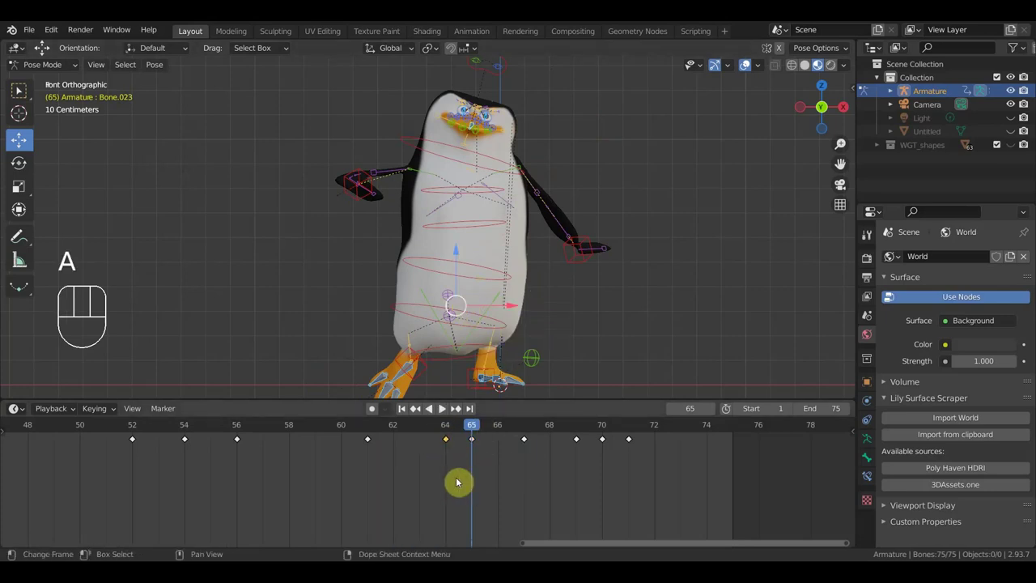
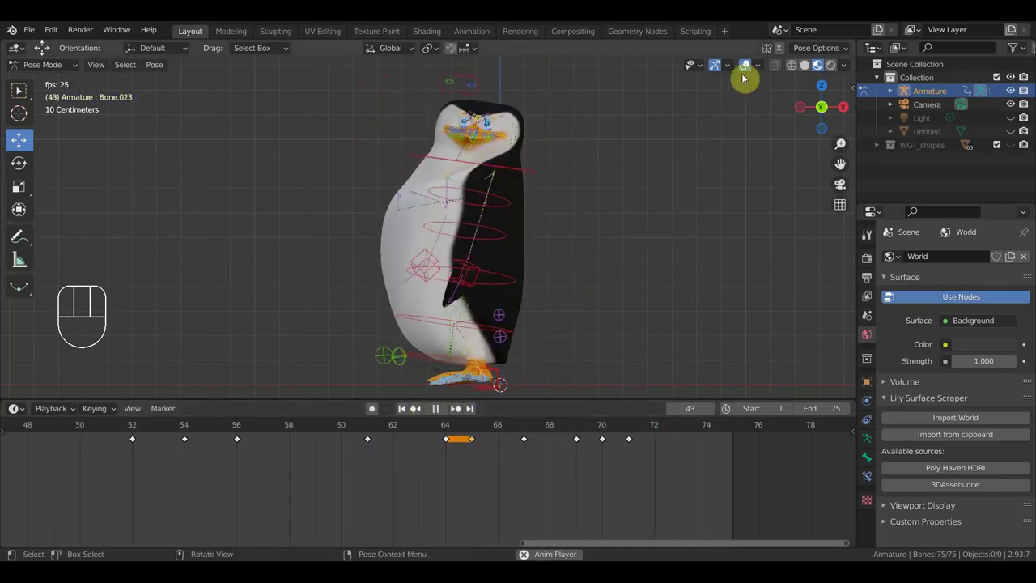
- Hide the rig overlays so only the penguin shows during playback
{"action": "left_click", "coordinate": [753, 65]}
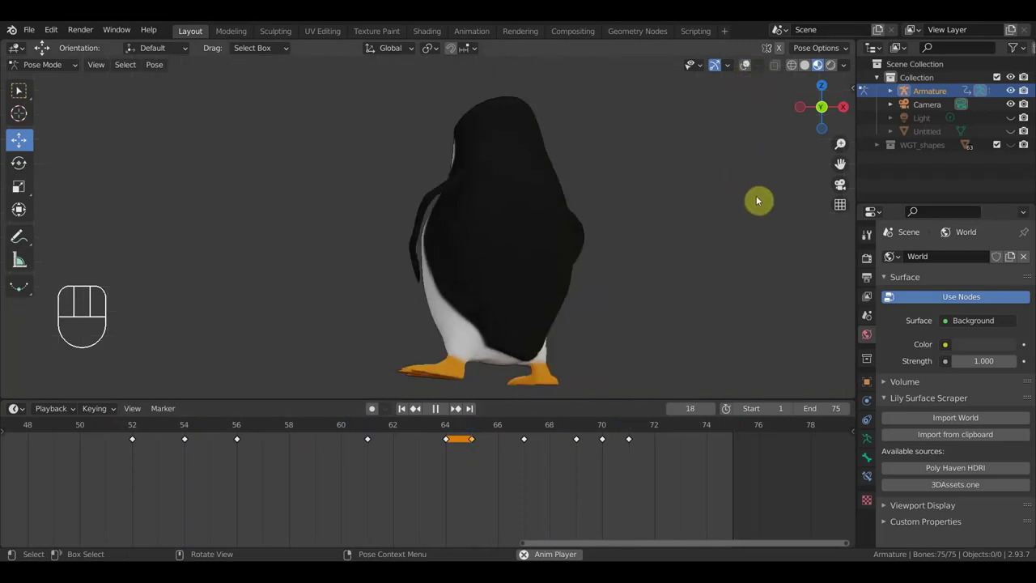
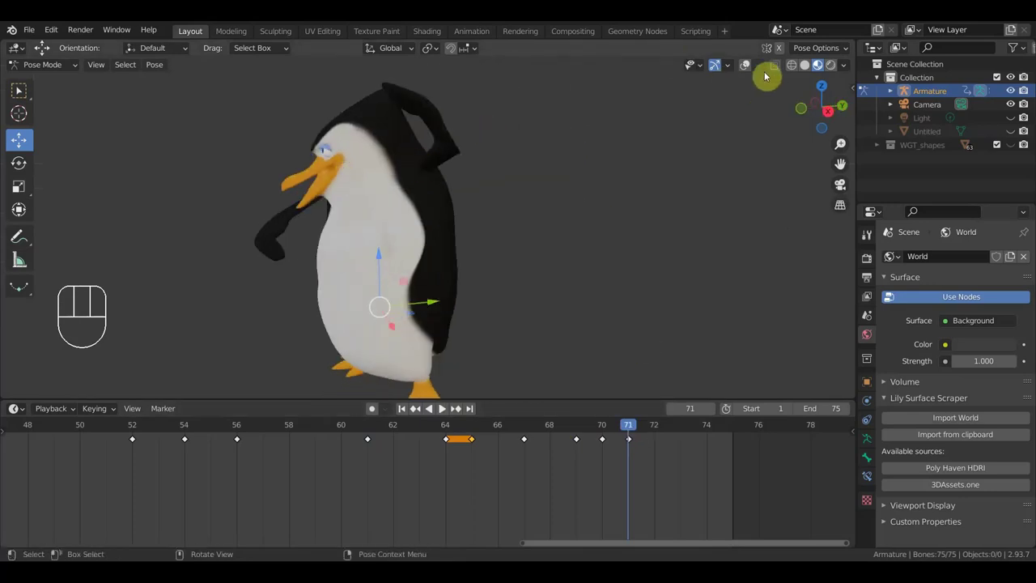
- Show the rig again and rotate a flipper bone upward into a raised pose at frame 71
{"action": "left_click", "coordinate": [755, 67]}
{"action": "left_click_drag", "start_coordinate": [587, 162], "coordinate": [668, 152]}
{"action": "left_click", "coordinate": [810, 68]}
{"action": "left_click_drag", "start_coordinate": [712, 163], "coordinate": [647, 158]}
{"action": "left_click", "coordinate": [444, 149]}
{"action": "left_click_drag", "start_coordinate": [501, 159], "coordinate": [573, 210]}
{"action": "key", "text": "r"}
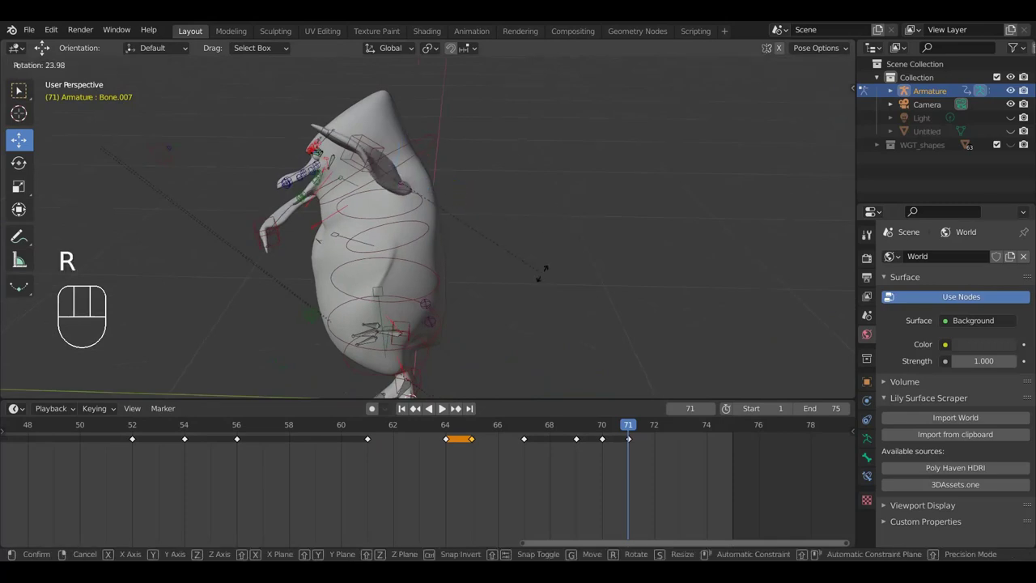
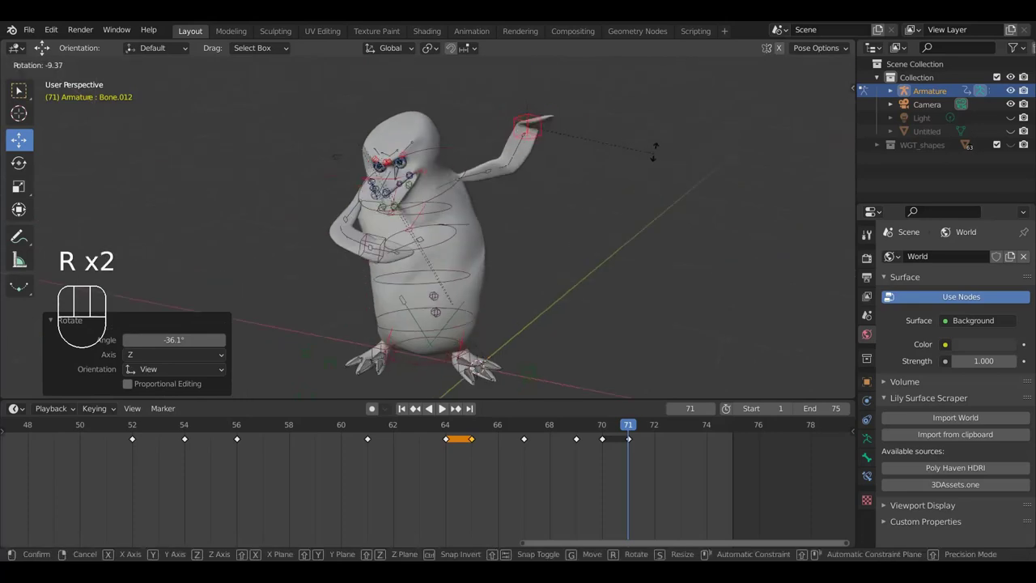
{"action": "left_click", "coordinate": [651, 132]}
- Adjust the lower body bone from a side view and key Location & Rotation for all bones
{"action": "left_click_drag", "start_coordinate": [607, 192], "coordinate": [626, 182]}
{"action": "left_click_drag", "start_coordinate": [529, 248], "coordinate": [401, 282]}
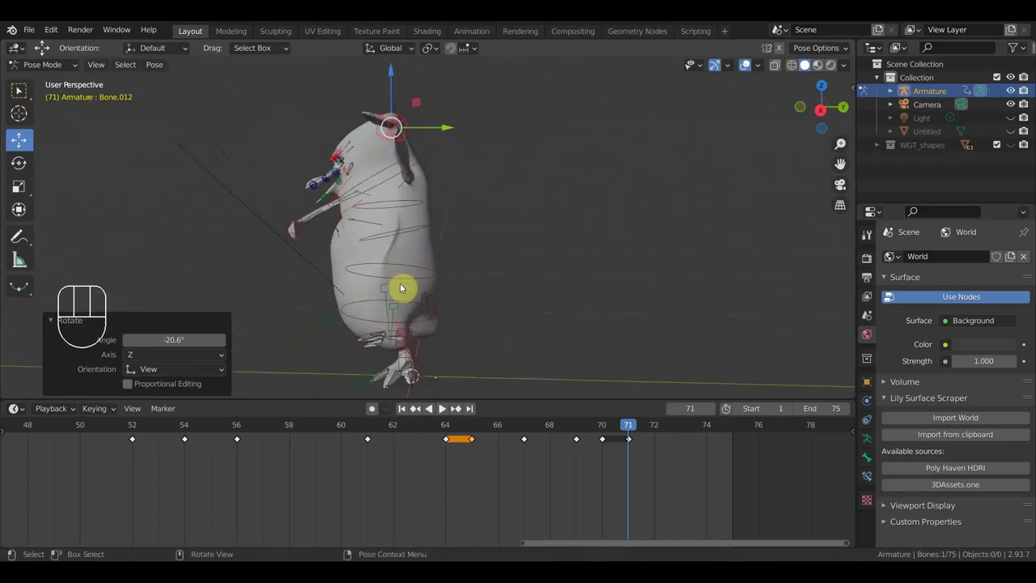
{"action": "left_click", "coordinate": [439, 318]}
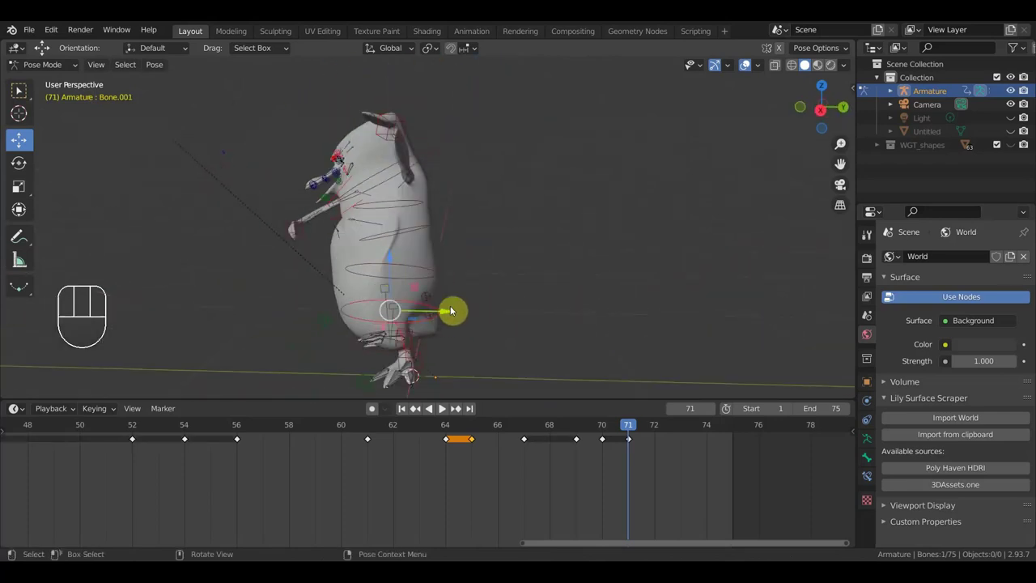
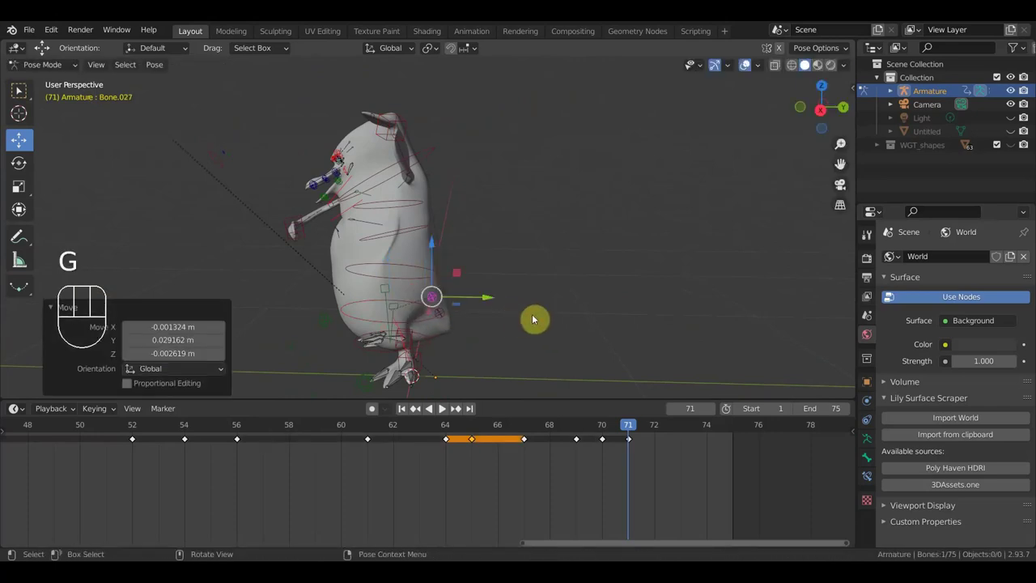
{"action": "key", "text": "a"}
{"action": "key", "text": "i"}
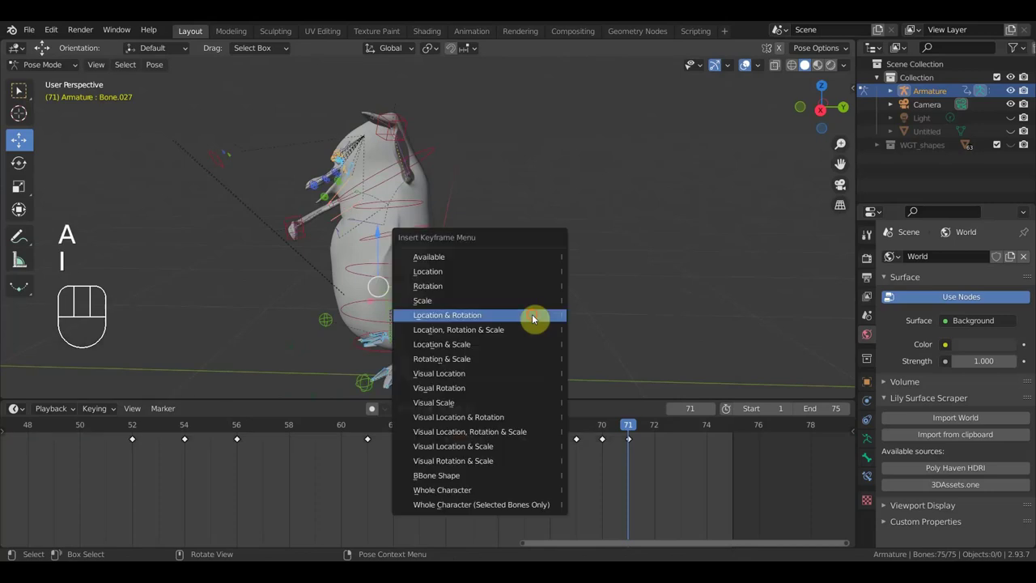
{"action": "left_click_drag", "start_coordinate": [624, 425], "coordinate": [627, 449]}
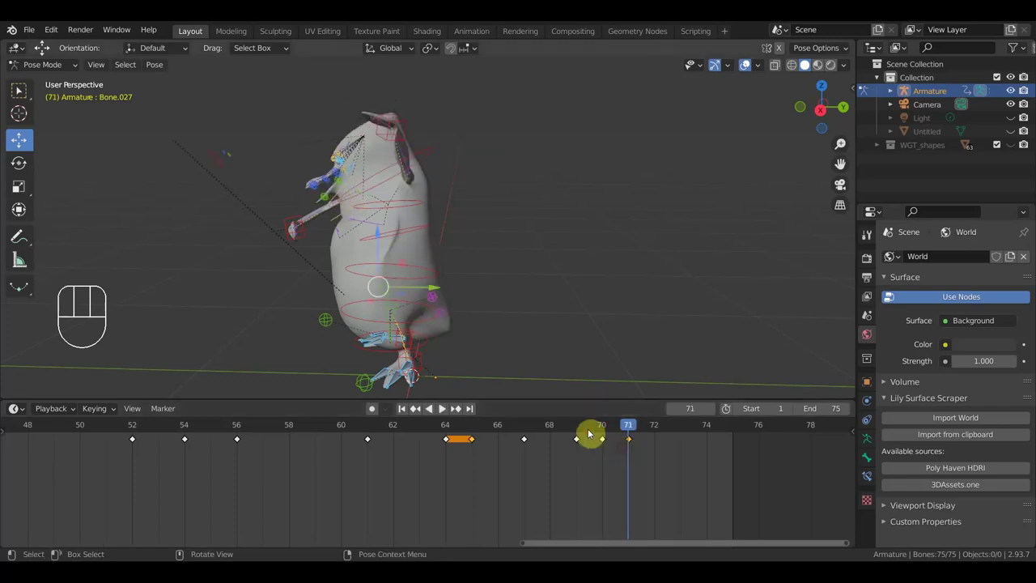
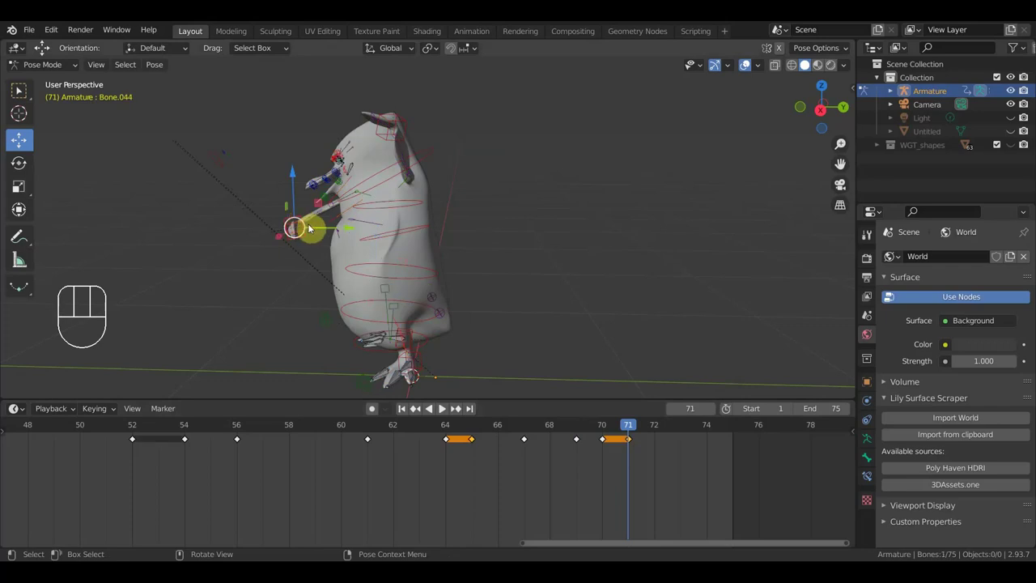
- Grab a flipper bone, cancel accidental parenting shortcuts, then start rotating the lower body bone
{"action": "key", "text": "g"}
{"action": "left_click", "coordinate": [327, 221]}
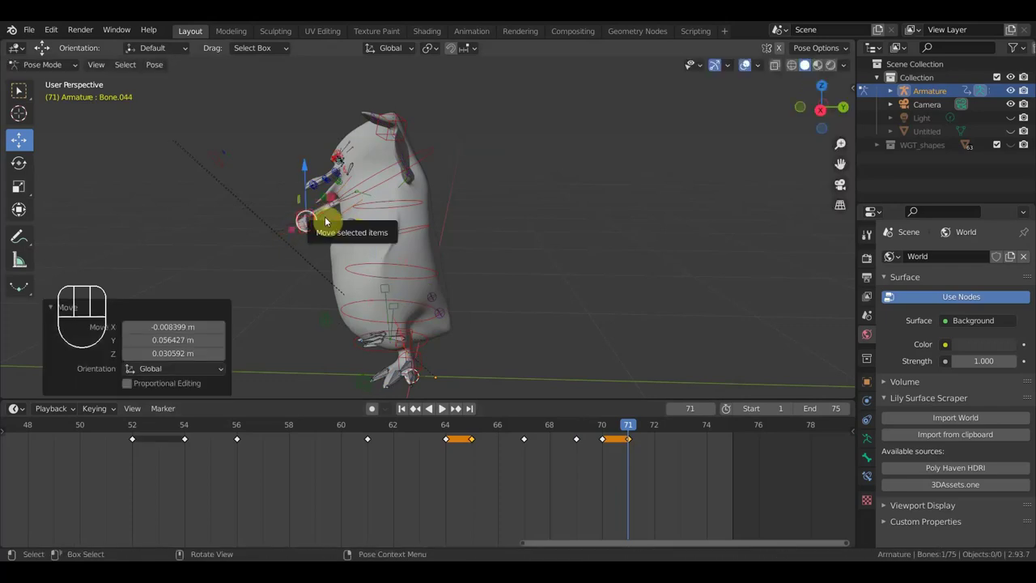
{"action": "key", "text": "alt+p"}
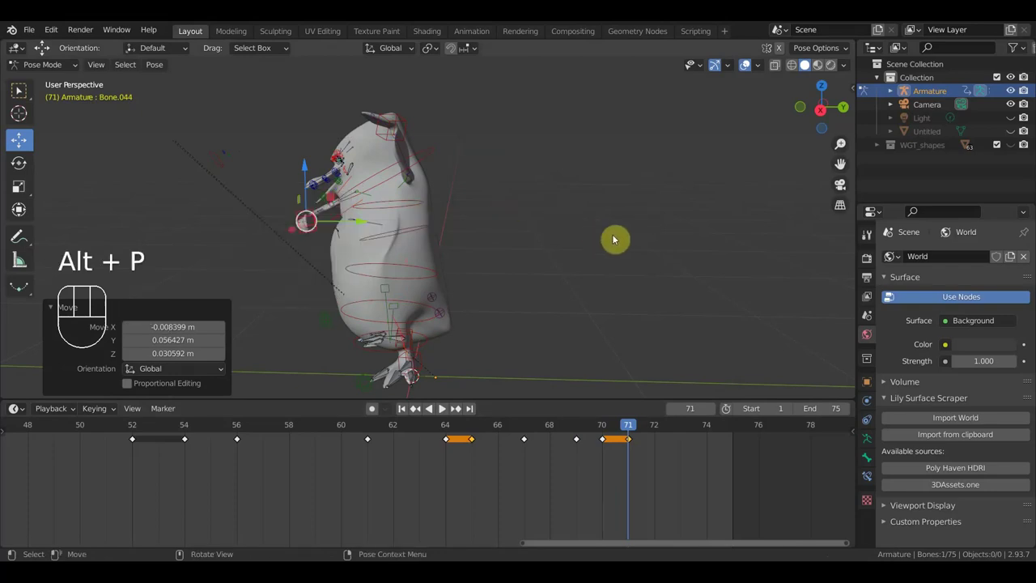
{"action": "key", "text": "ctrl+p"}
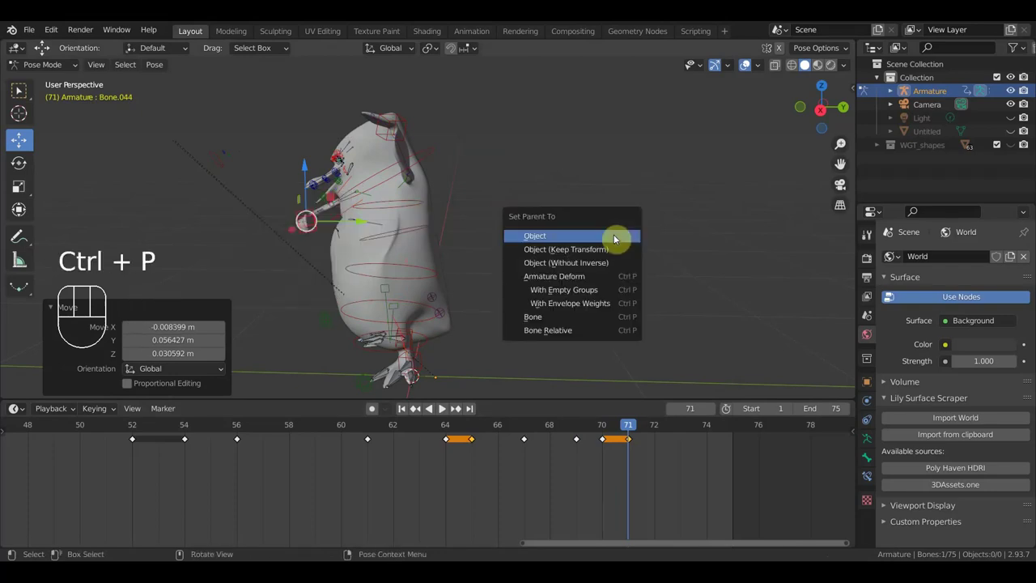
{"action": "key", "text": "i"}
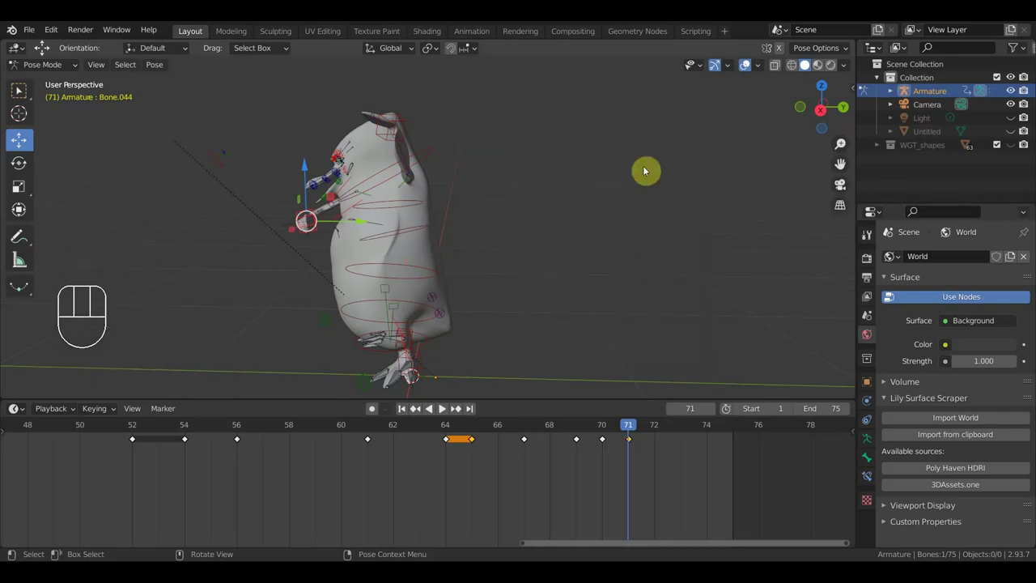
{"action": "left_click", "coordinate": [428, 270]}
{"action": "left_click", "coordinate": [426, 321]}
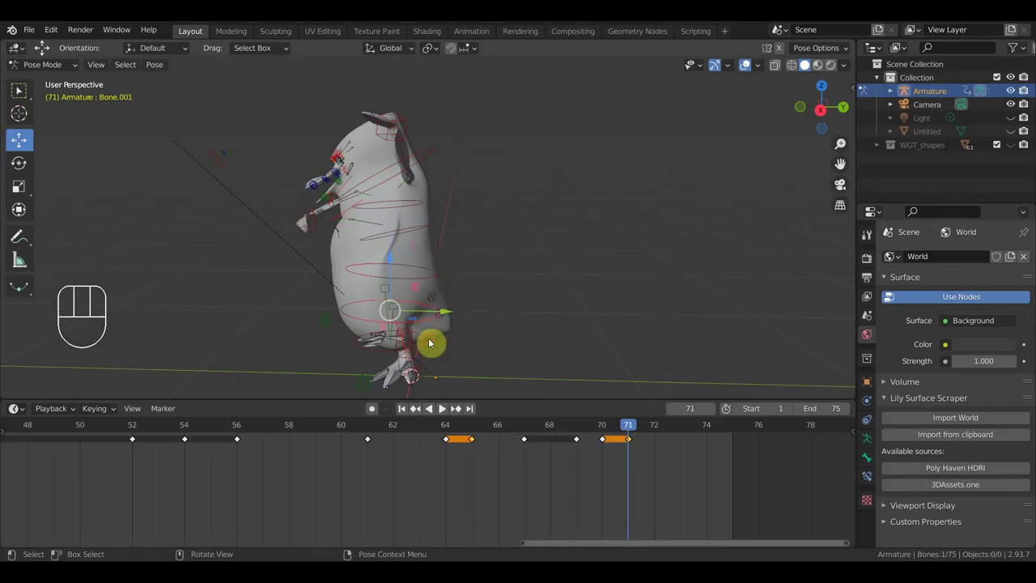
{"action": "key", "text": "r"}
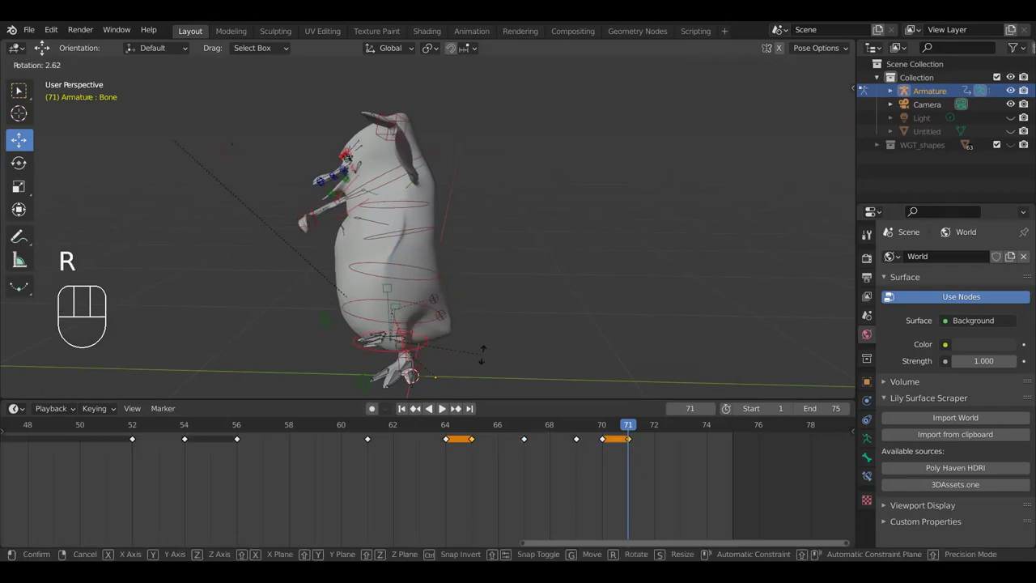
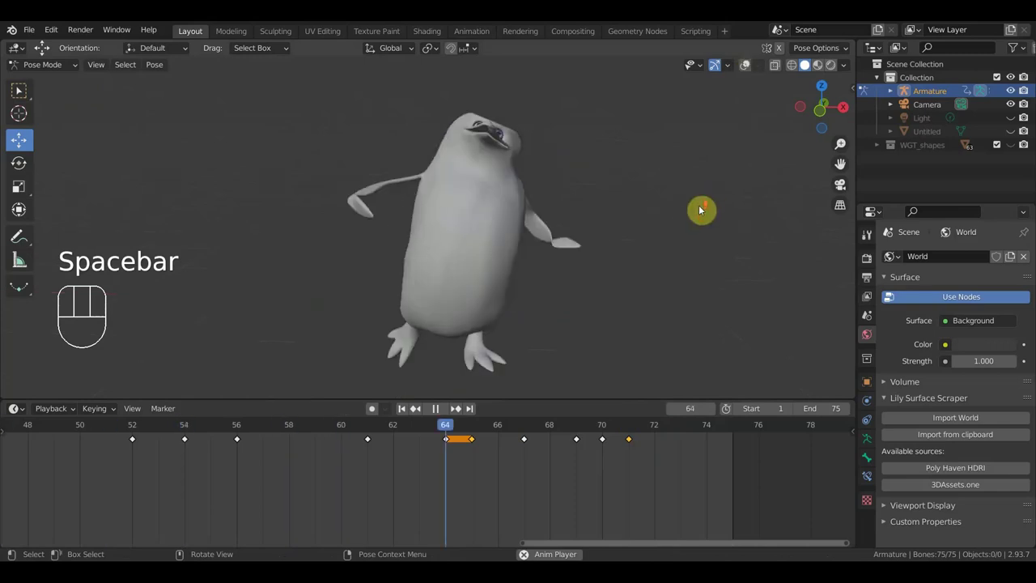
- Orbit around the penguin during playback, stop it, and return the playhead to frame 71
{"action": "middle_click", "coordinate": [715, 206]}
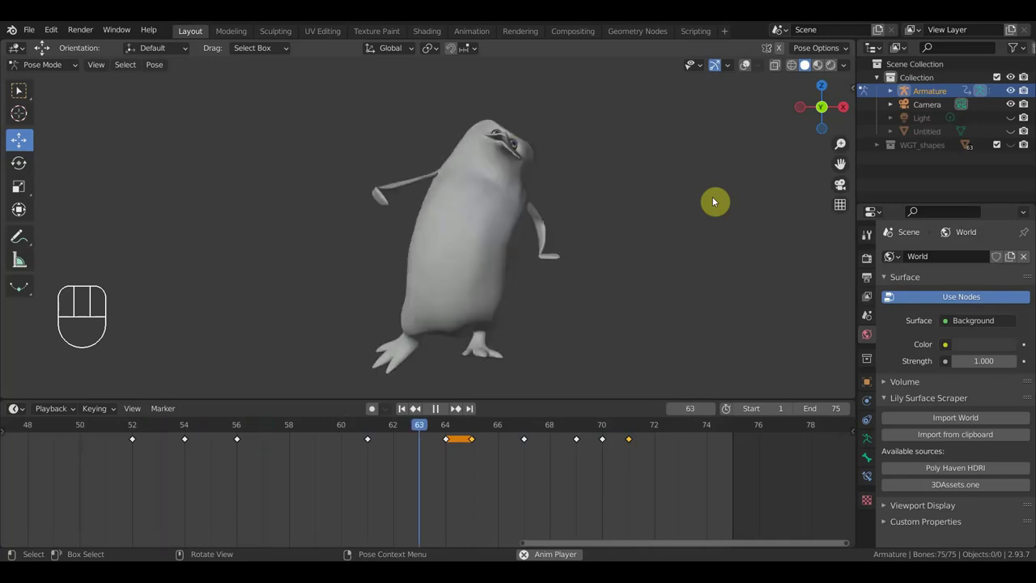
{"action": "key", "text": "space"}
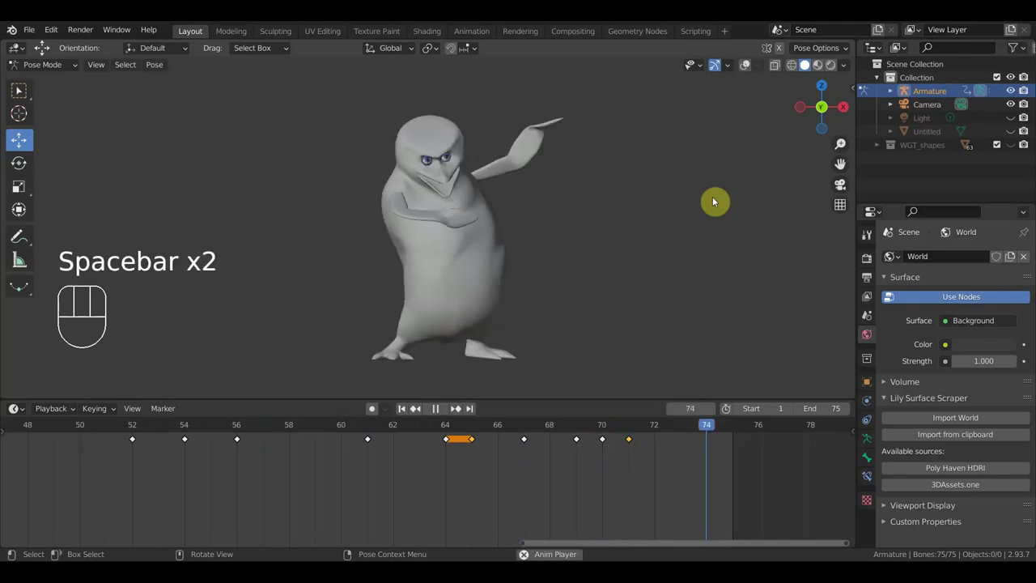
{"action": "left_click_drag", "start_coordinate": [699, 429], "coordinate": [627, 431]}
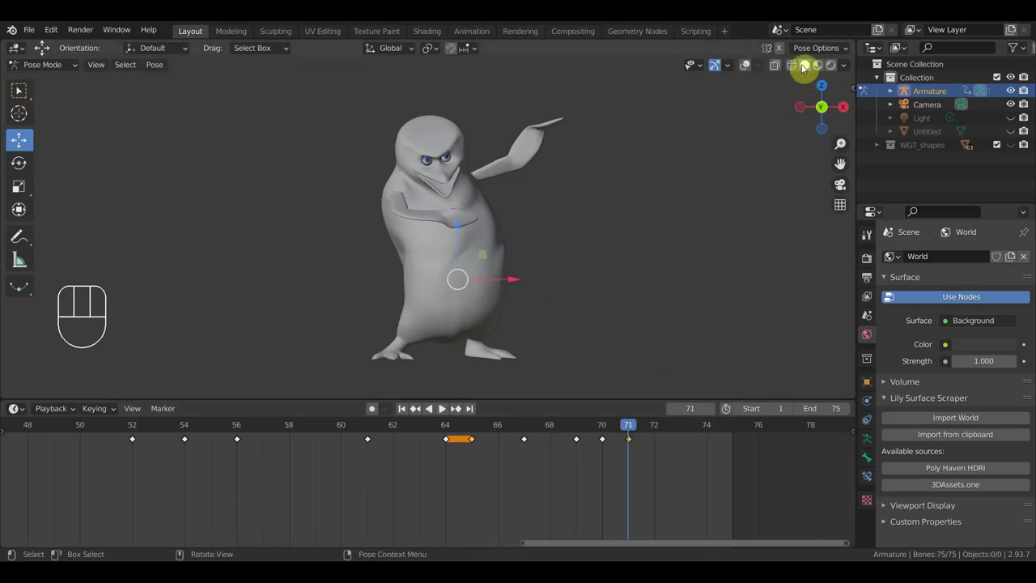
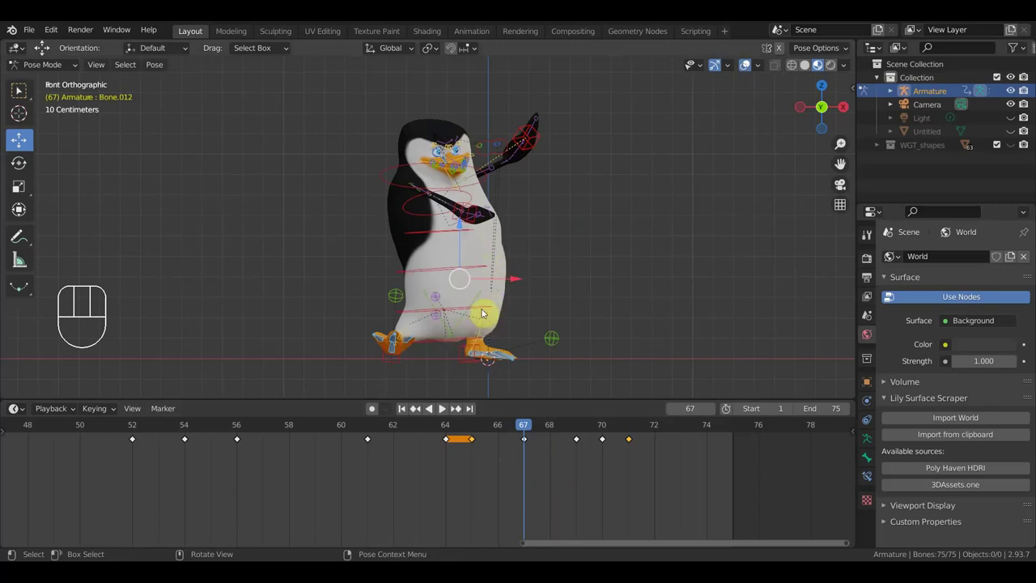
- Rotate the raised flipper and head into a new angle at frame 67
{"action": "left_click", "coordinate": [455, 343]}
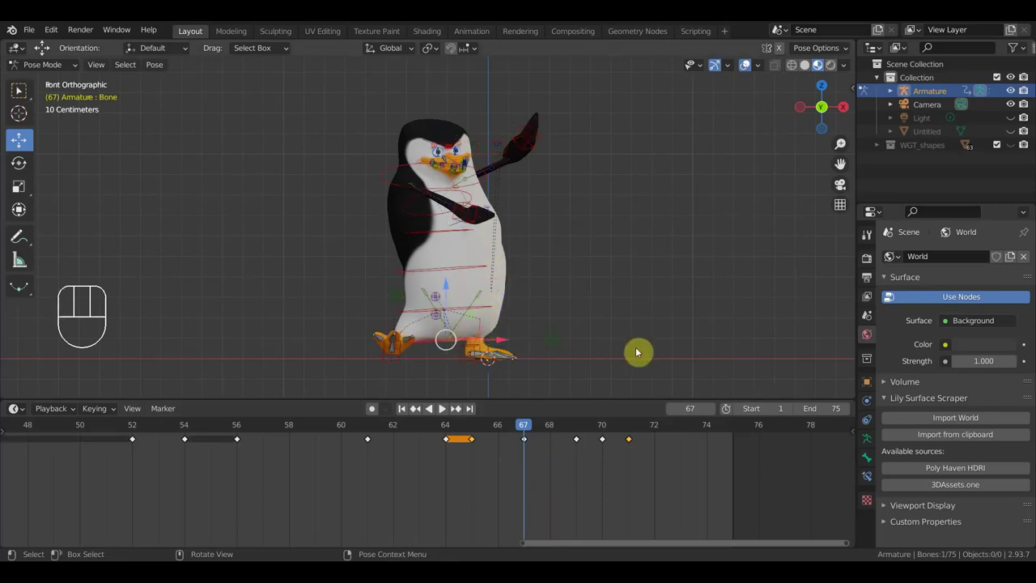
{"action": "left_click_drag", "start_coordinate": [470, 218], "coordinate": [507, 189]}
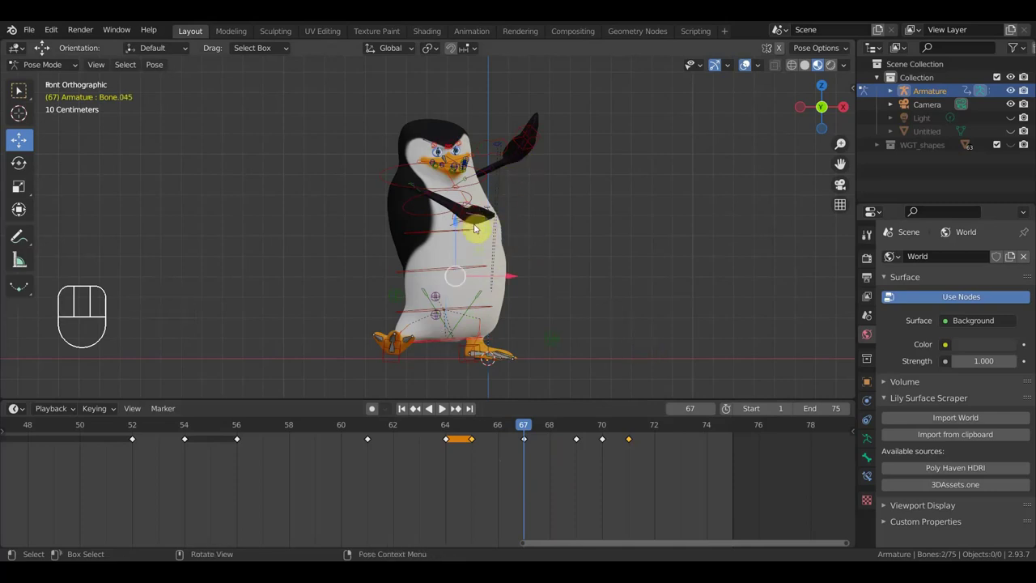
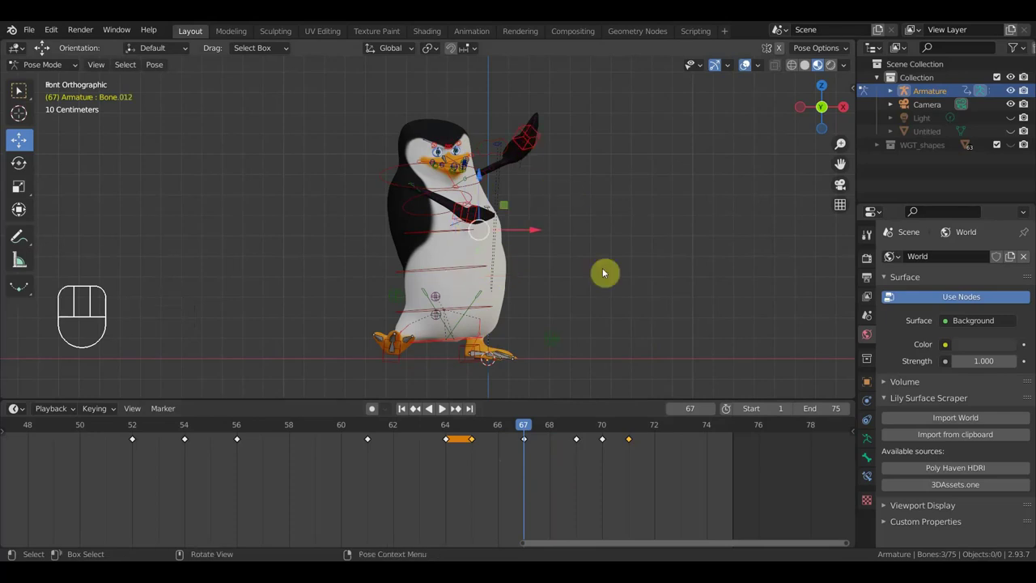
{"action": "key", "text": "r"}
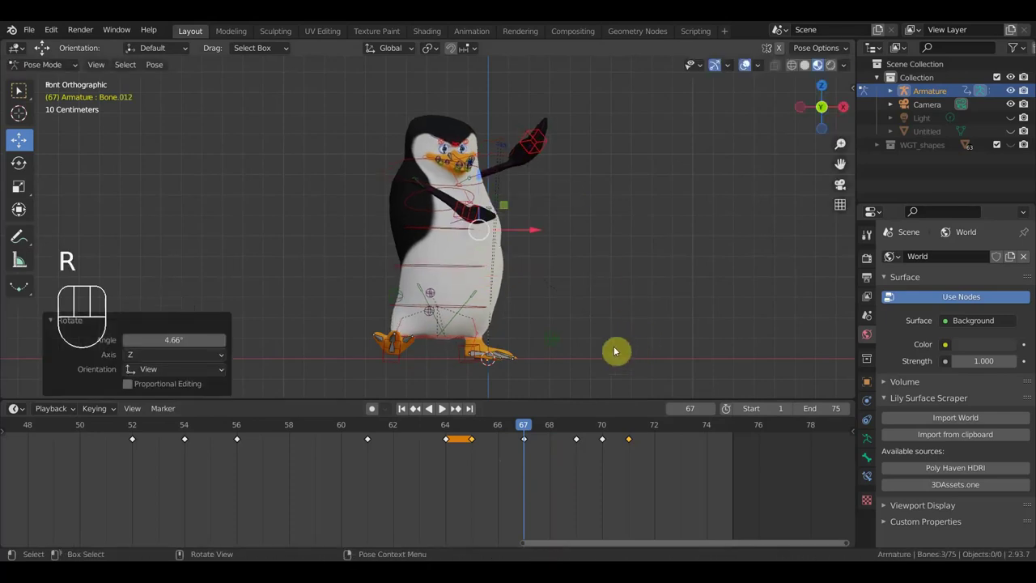
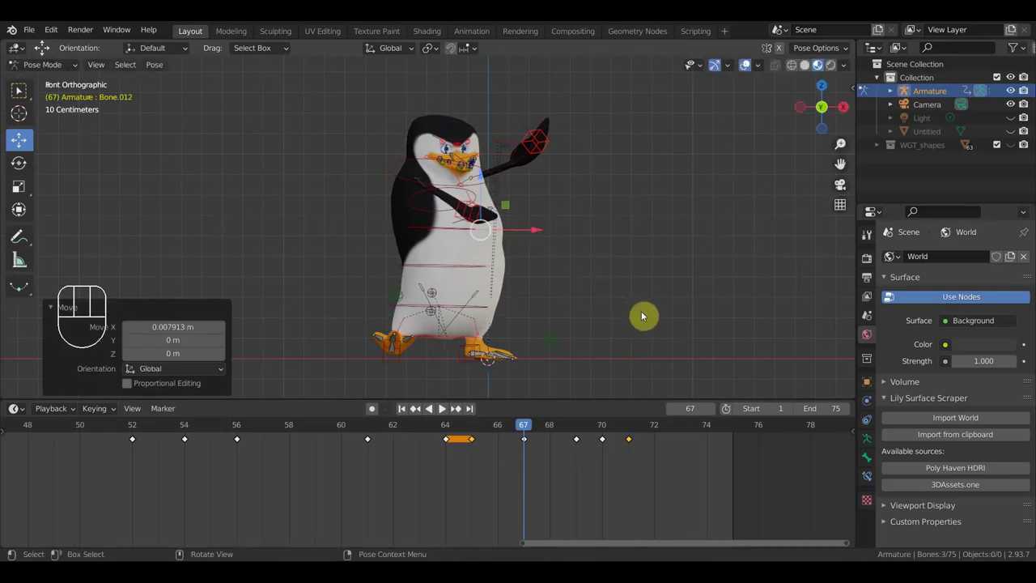
{"action": "key", "text": "r"}
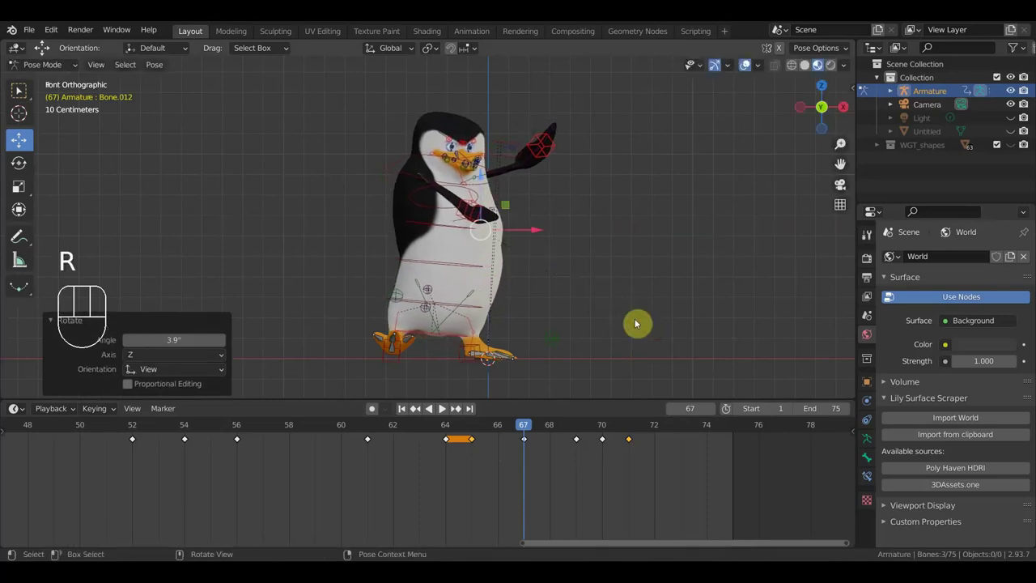
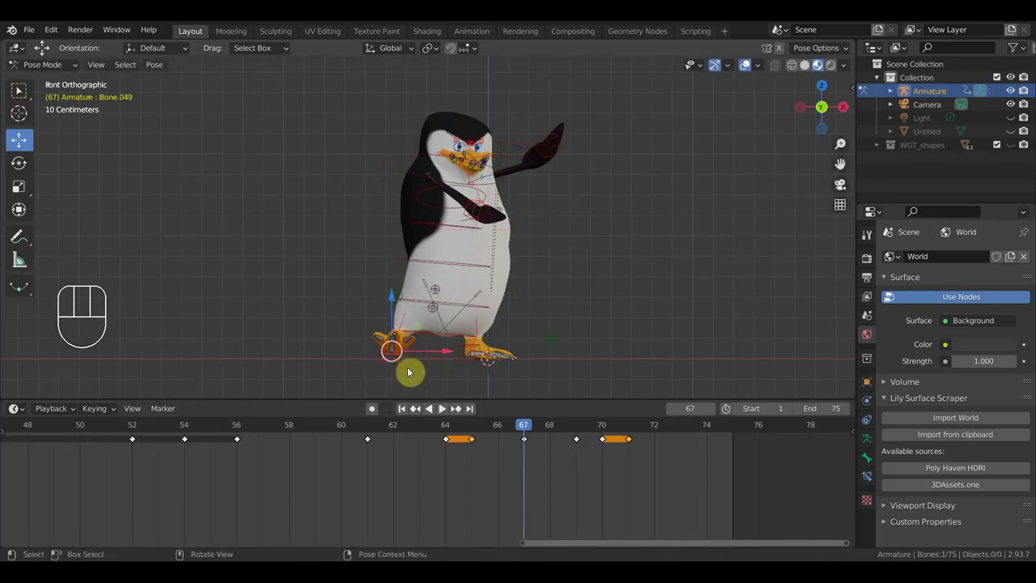
- Slide the left foot along the floor and keyframe every bone at frame 67
{"action": "key", "text": "g"}
{"action": "left_click", "coordinate": [427, 366]}
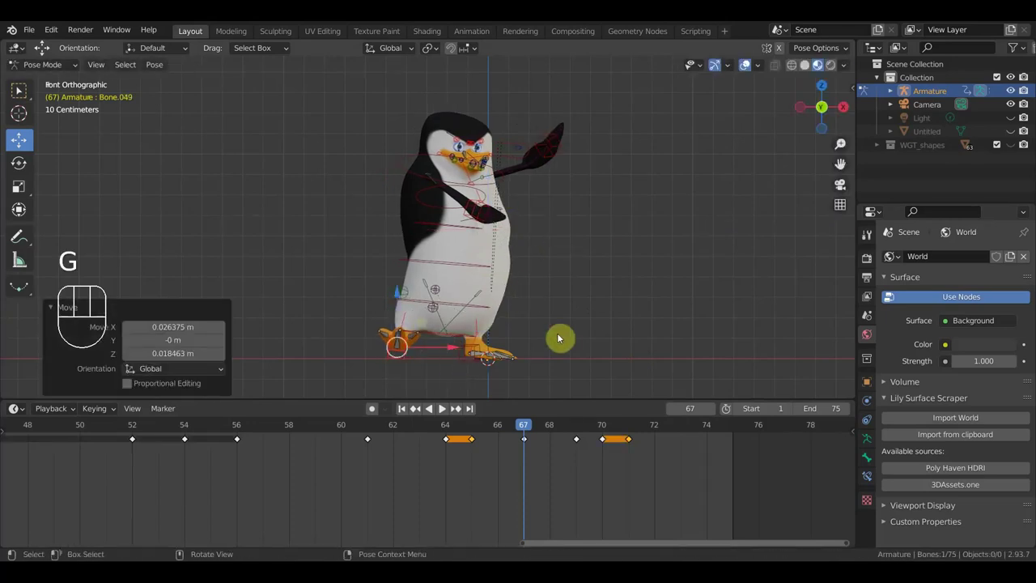
{"action": "key", "text": "a"}
{"action": "key", "text": "i"}
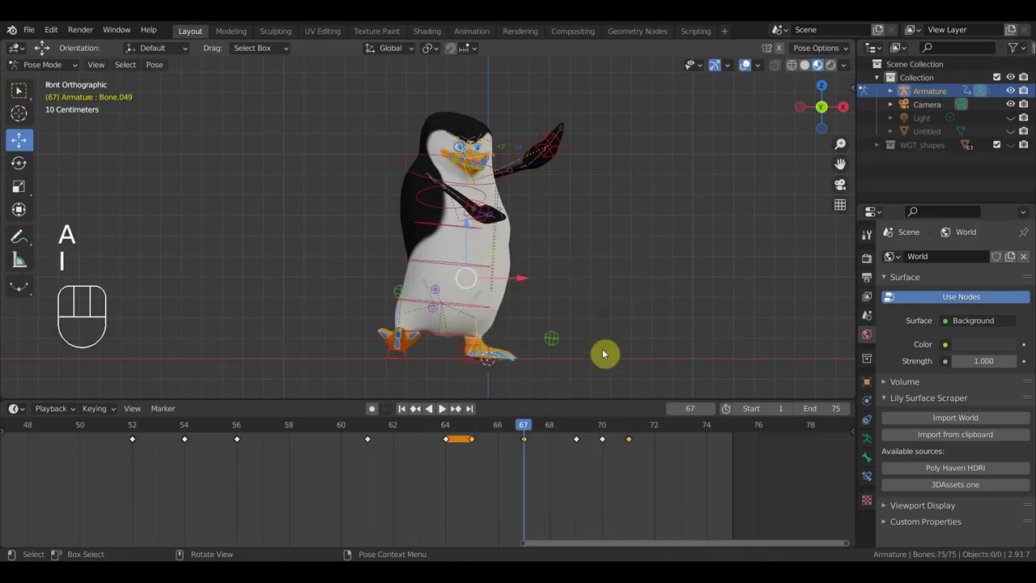
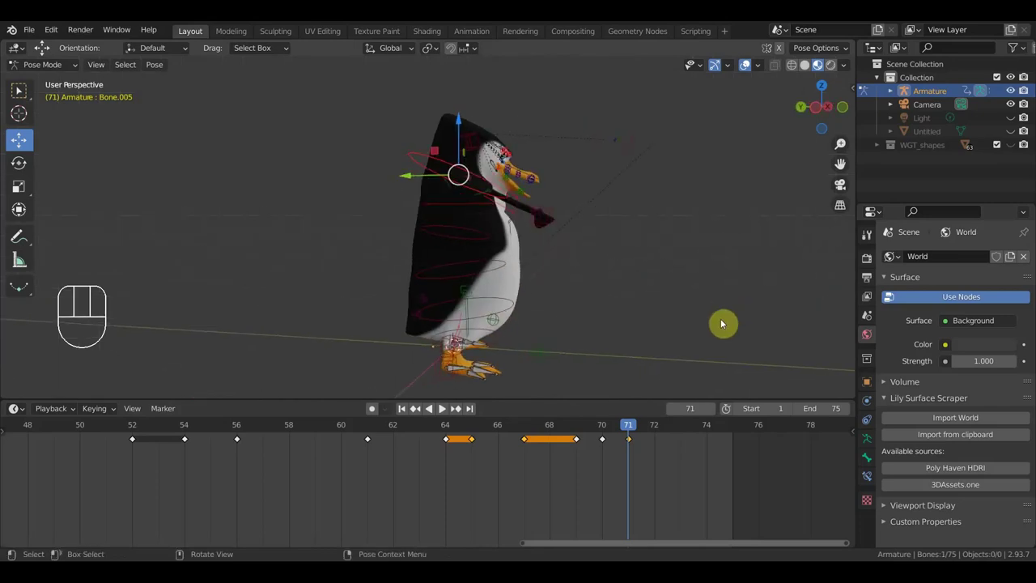
- Tilt the torso bone forward at frame 71 and keyframe all 75 bones
{"action": "key", "text": "r"}
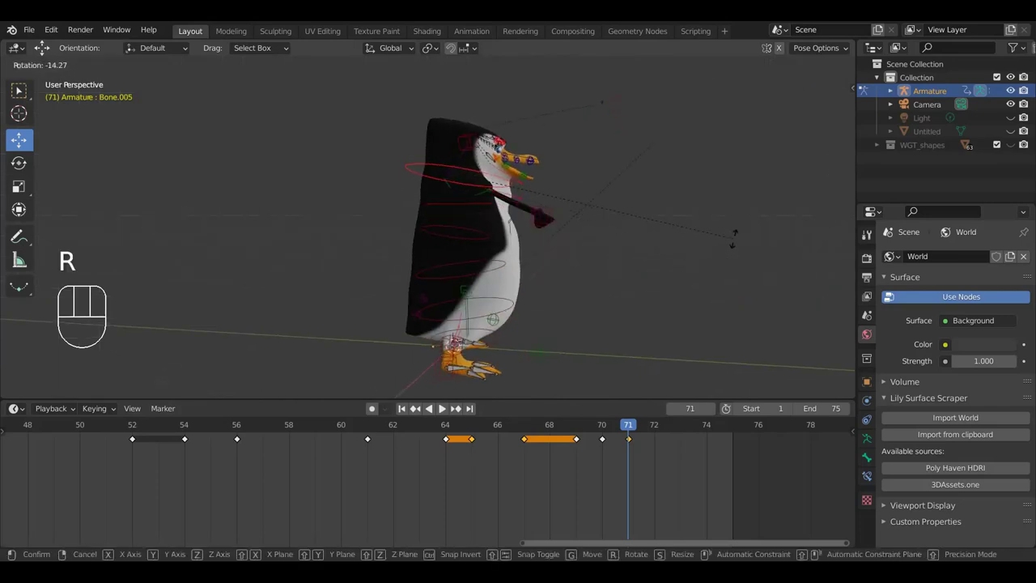
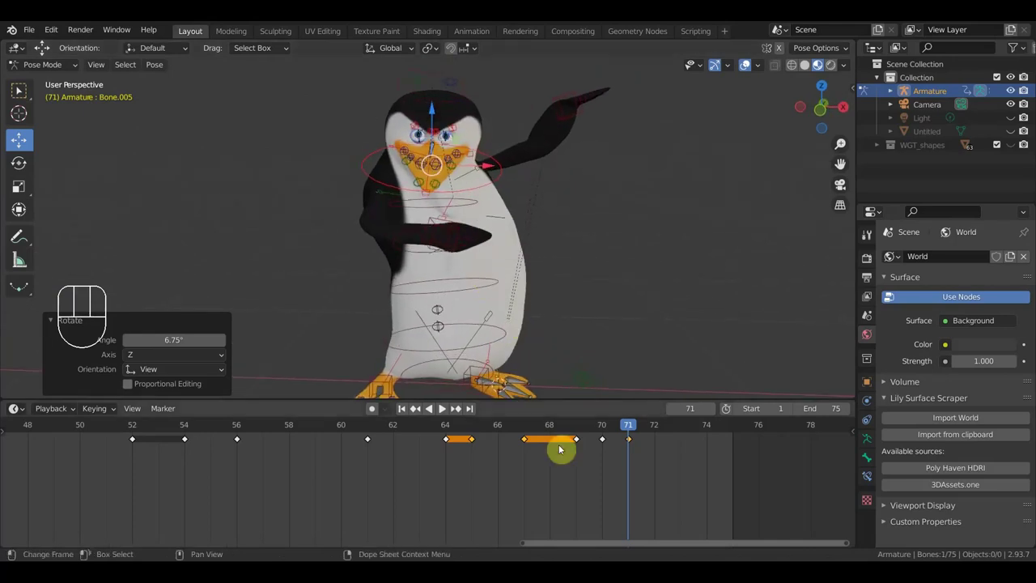
{"action": "key", "text": "a"}
{"action": "key", "text": "i"}
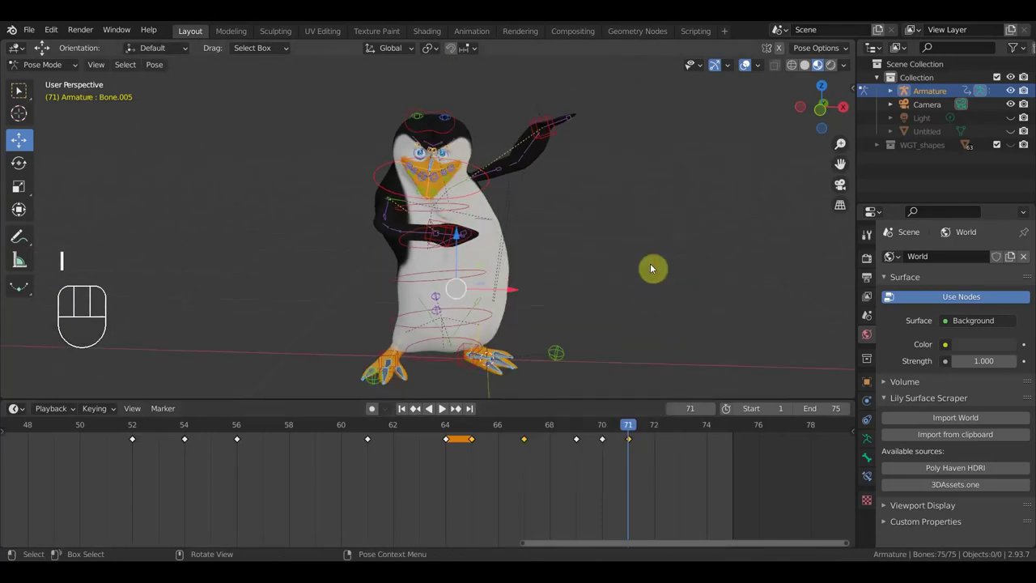
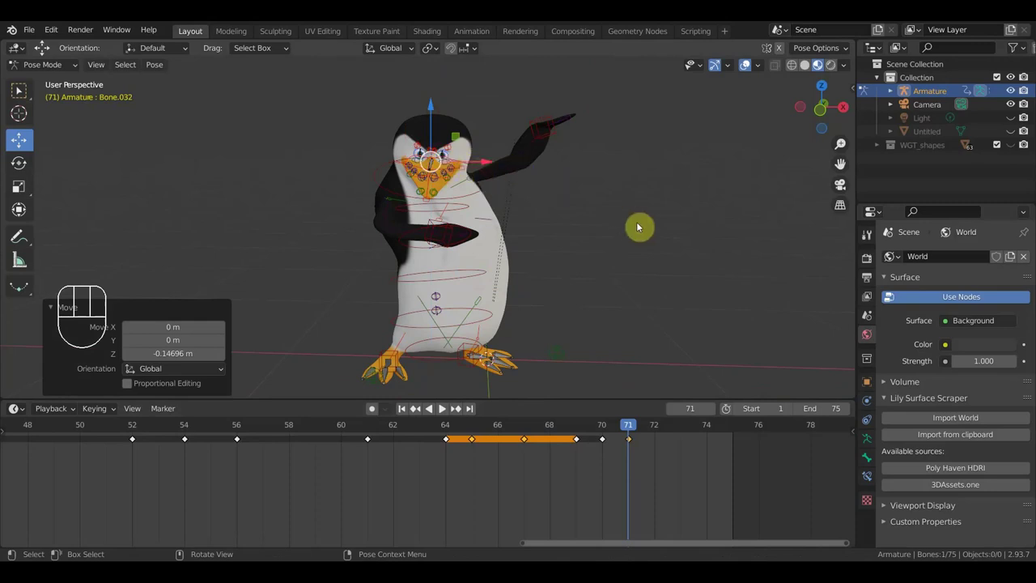
- Key the rig once more, then orbit around to inspect the penguin from the side and back
{"action": "key", "text": "a"}
{"action": "key", "text": "i"}
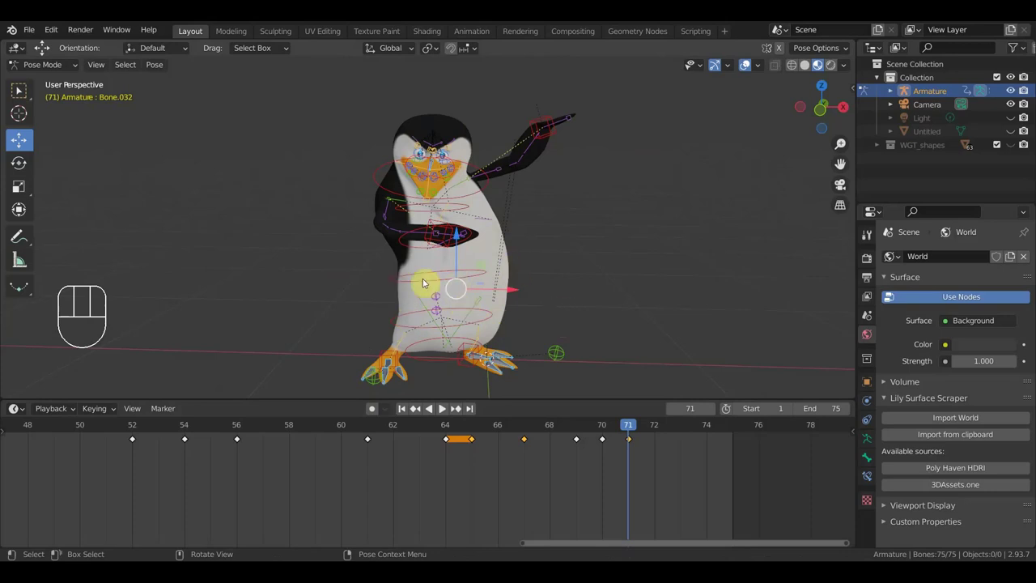
{"action": "left_click_drag", "start_coordinate": [578, 292], "coordinate": [671, 283]}
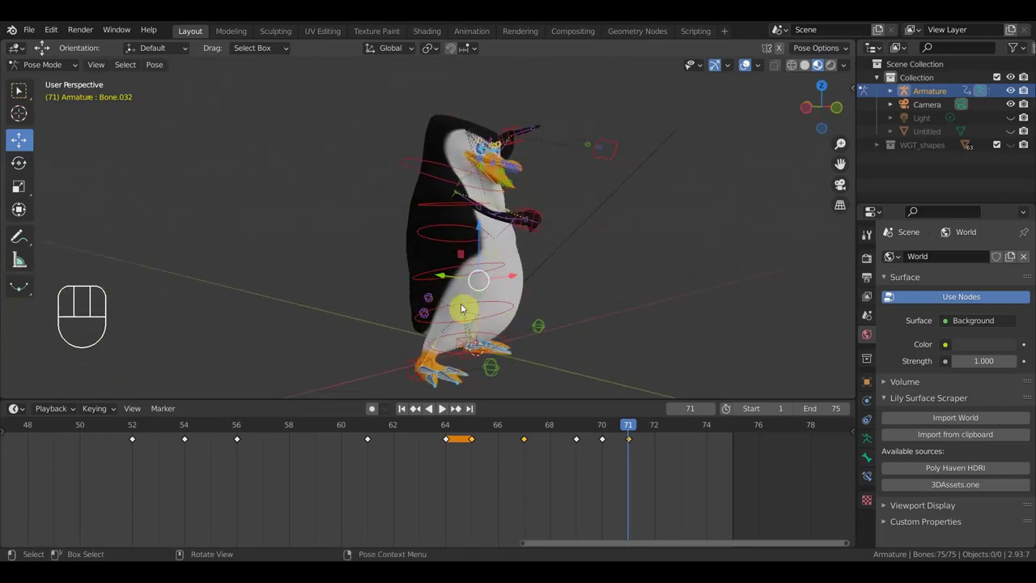
{"action": "left_click_drag", "start_coordinate": [595, 304], "coordinate": [647, 311]}
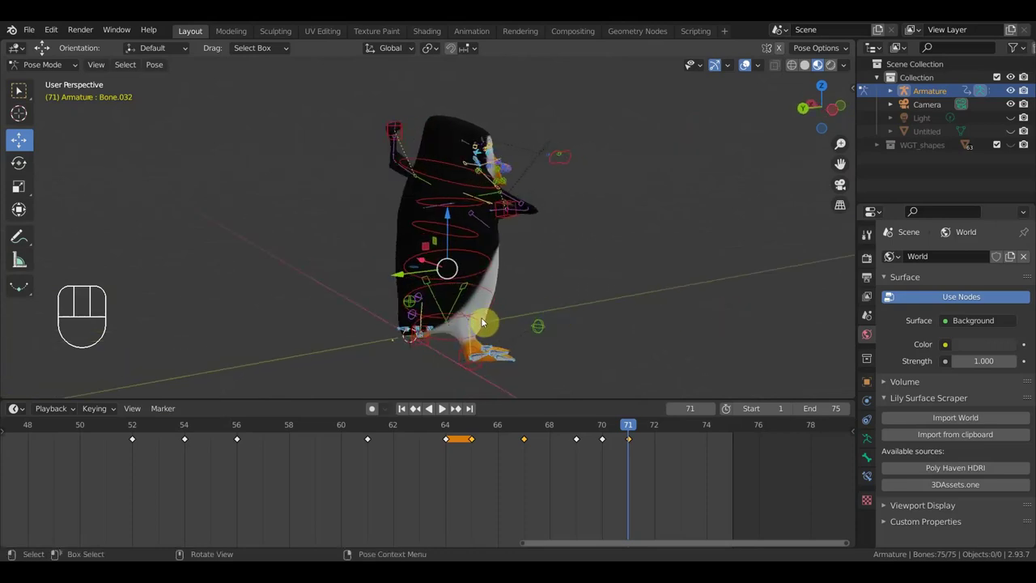
{"action": "left_click_drag", "start_coordinate": [482, 315], "coordinate": [403, 307]}
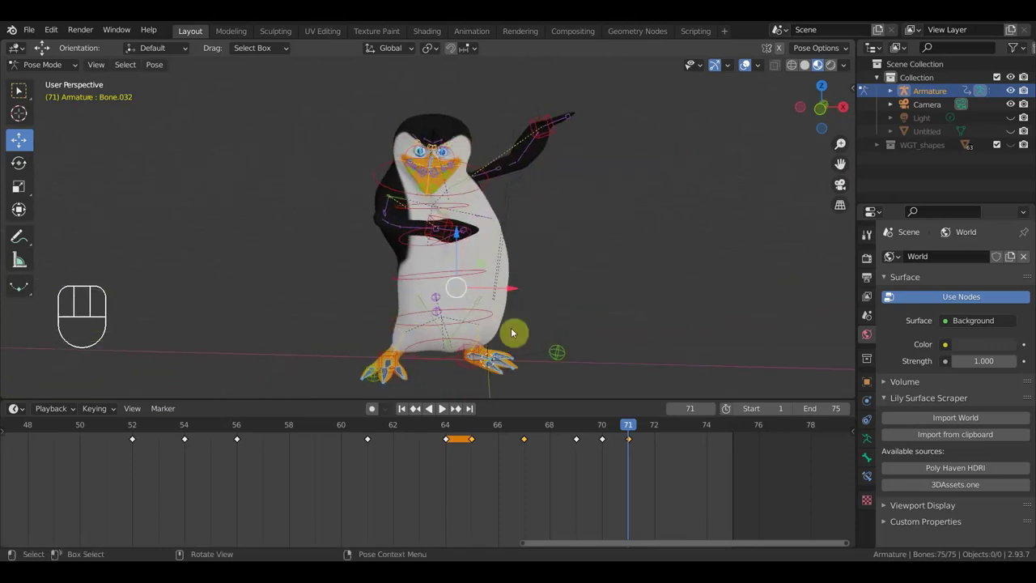
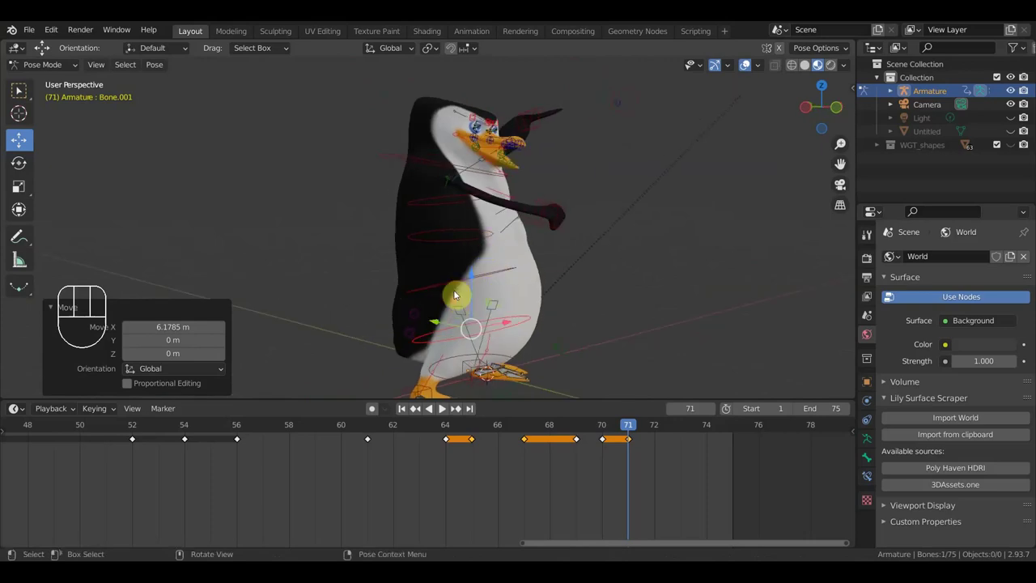
{"action": "left_click_drag", "start_coordinate": [440, 291], "coordinate": [386, 289]}
- Nudge the hip control bone a few centimetres and keyframe the whole rig at frame 71
{"action": "left_click", "coordinate": [425, 317]}
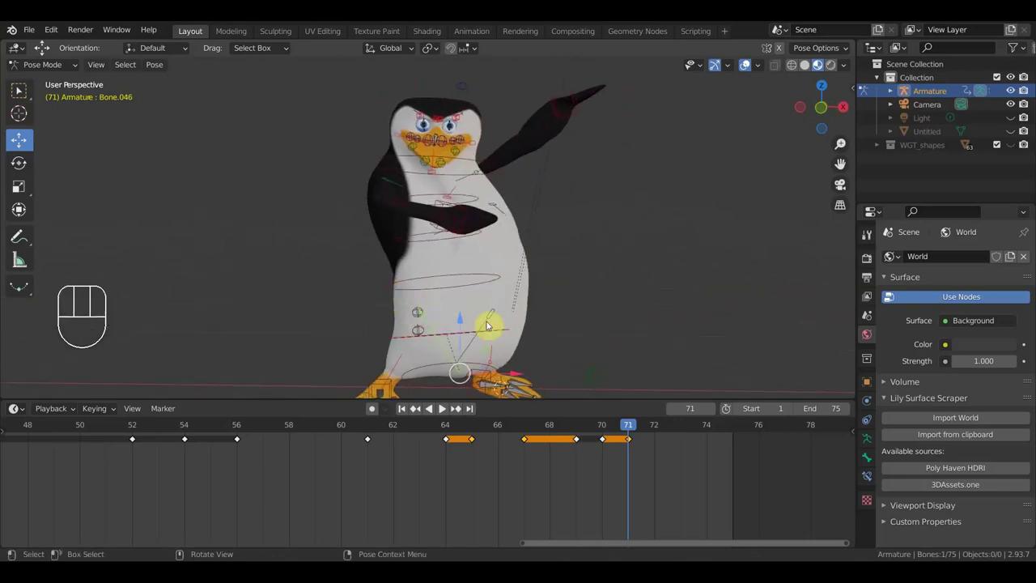
{"action": "key", "text": "g"}
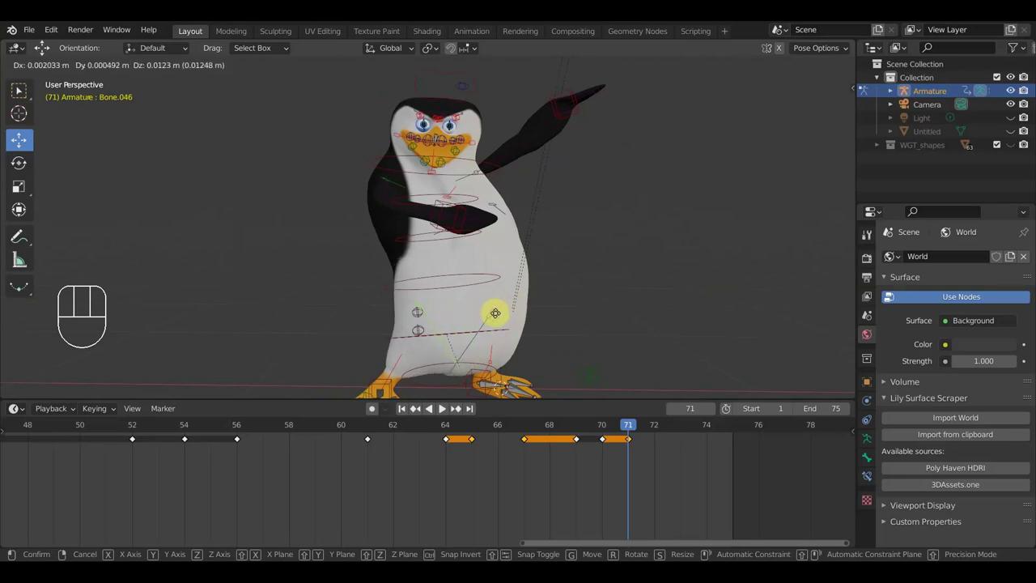
{"action": "left_click", "coordinate": [503, 313]}
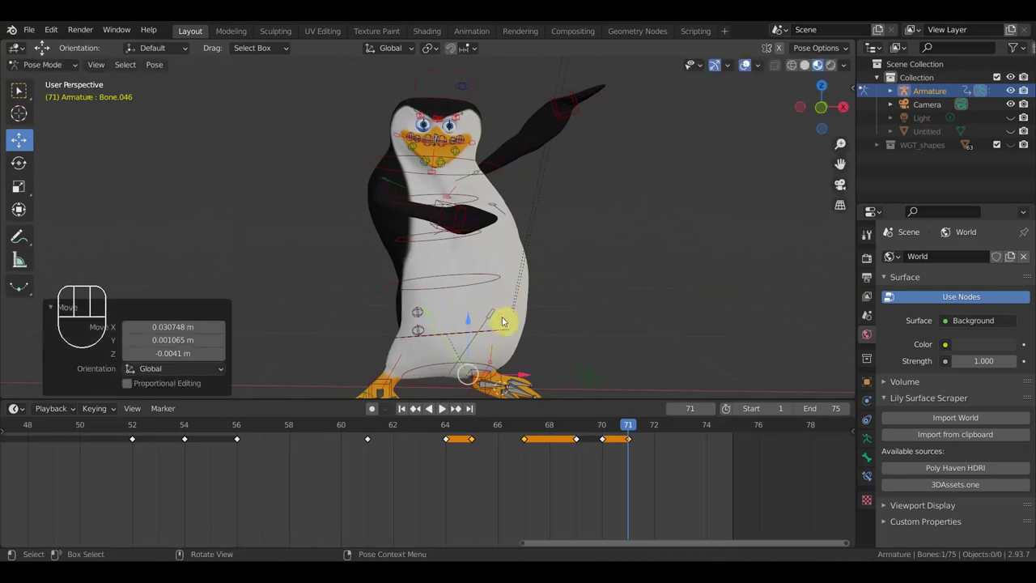
{"action": "key", "text": "a"}
{"action": "key", "text": "i"}
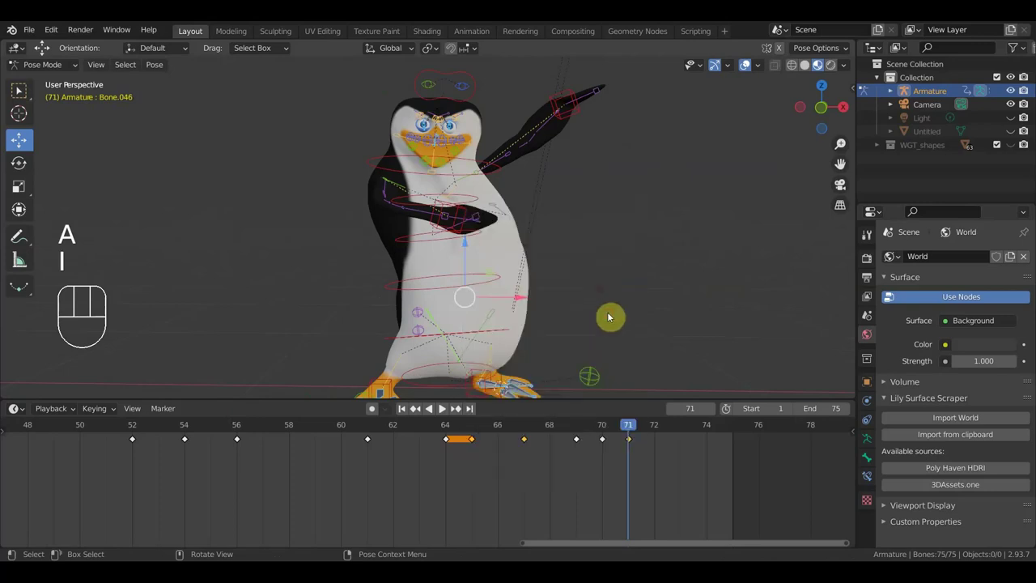